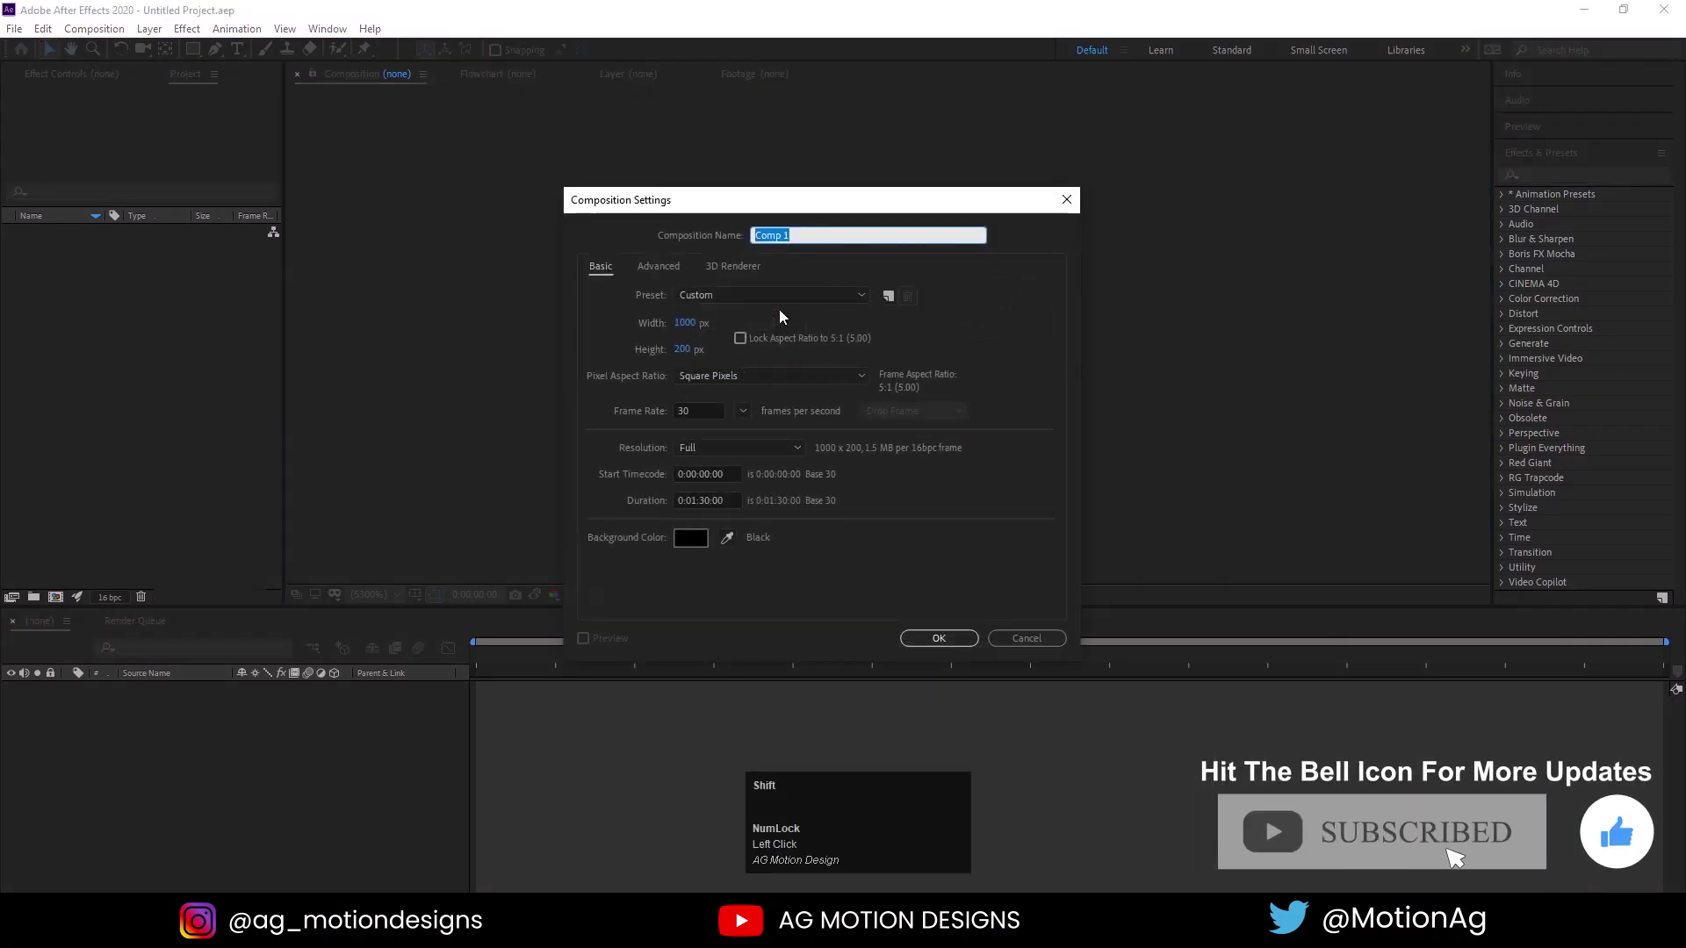
# Name the new 1920×1080 composition 'Main Animation' and confirm it
pyautogui.write('ain')
pyautogui.press('space')
pyautogui.write('nimation')
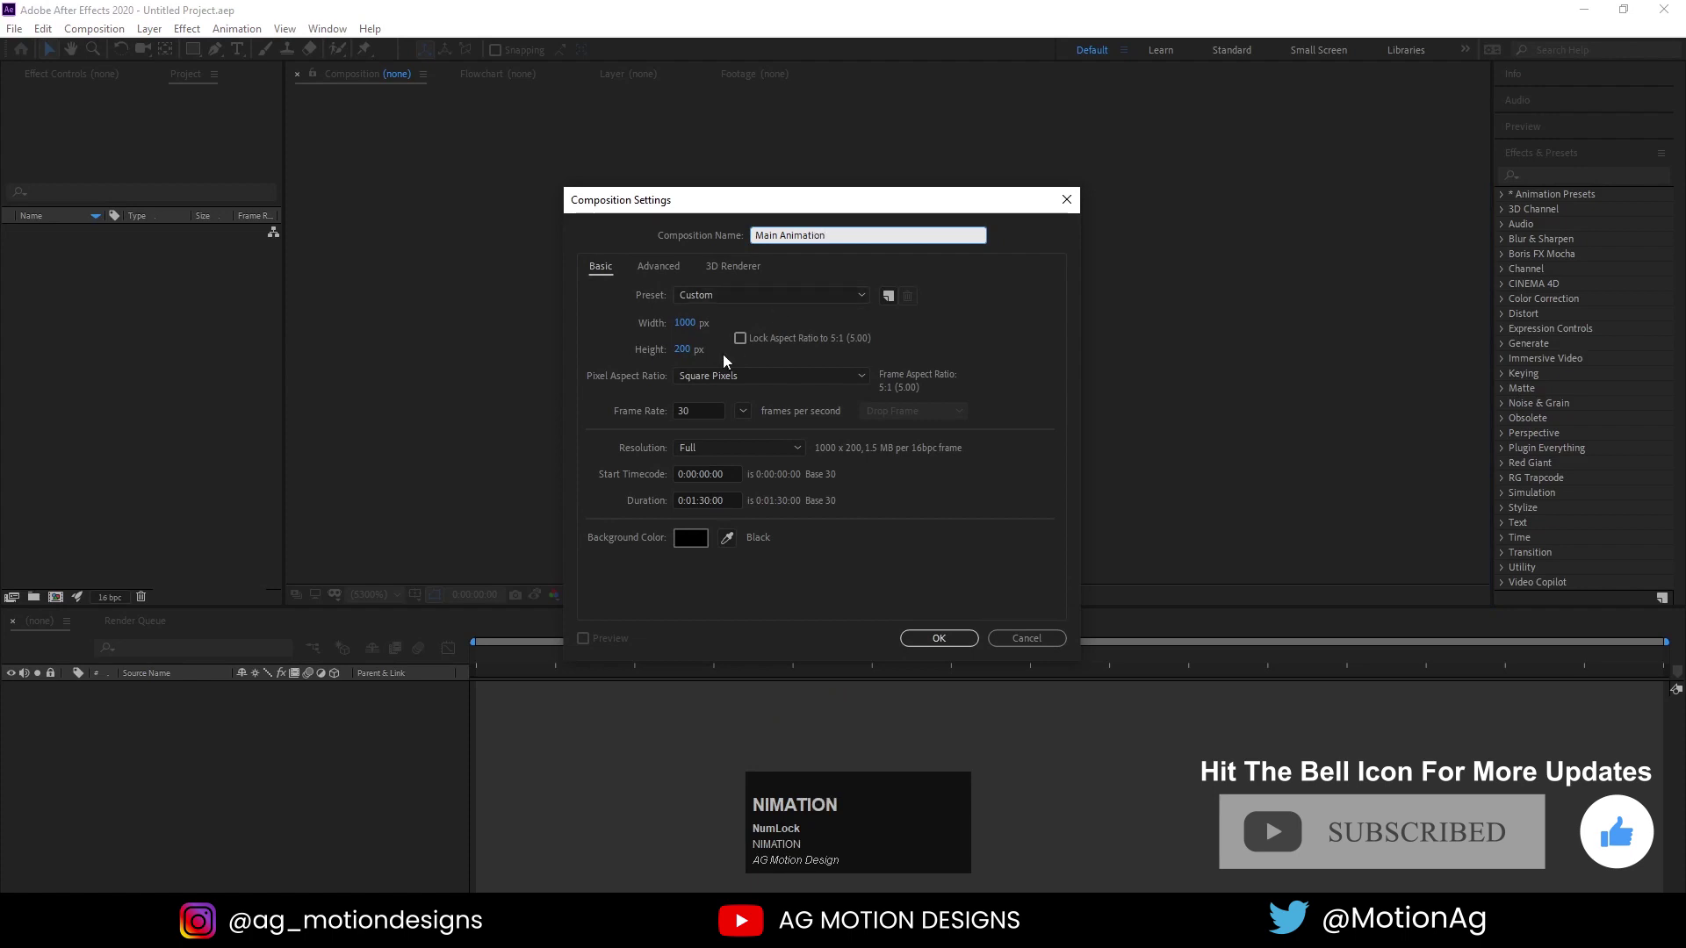
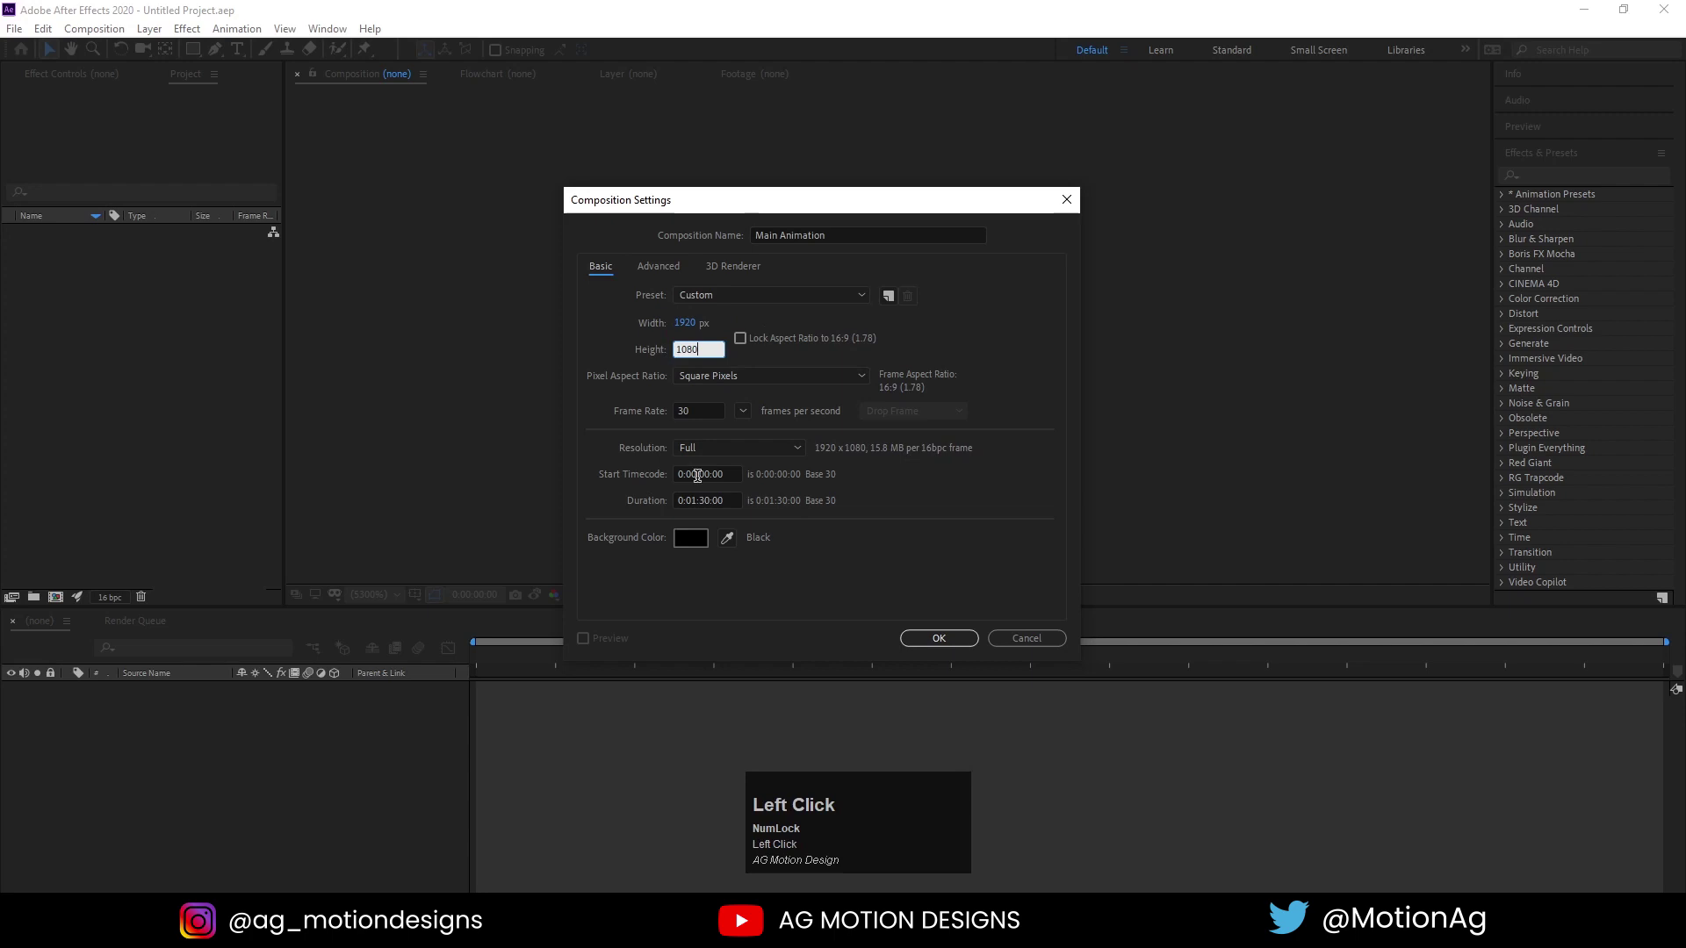
pyautogui.press('Return')
# Show safe-area guides, import the Instagram logo PNG and place it in the composition
pyautogui.click(948, 639)
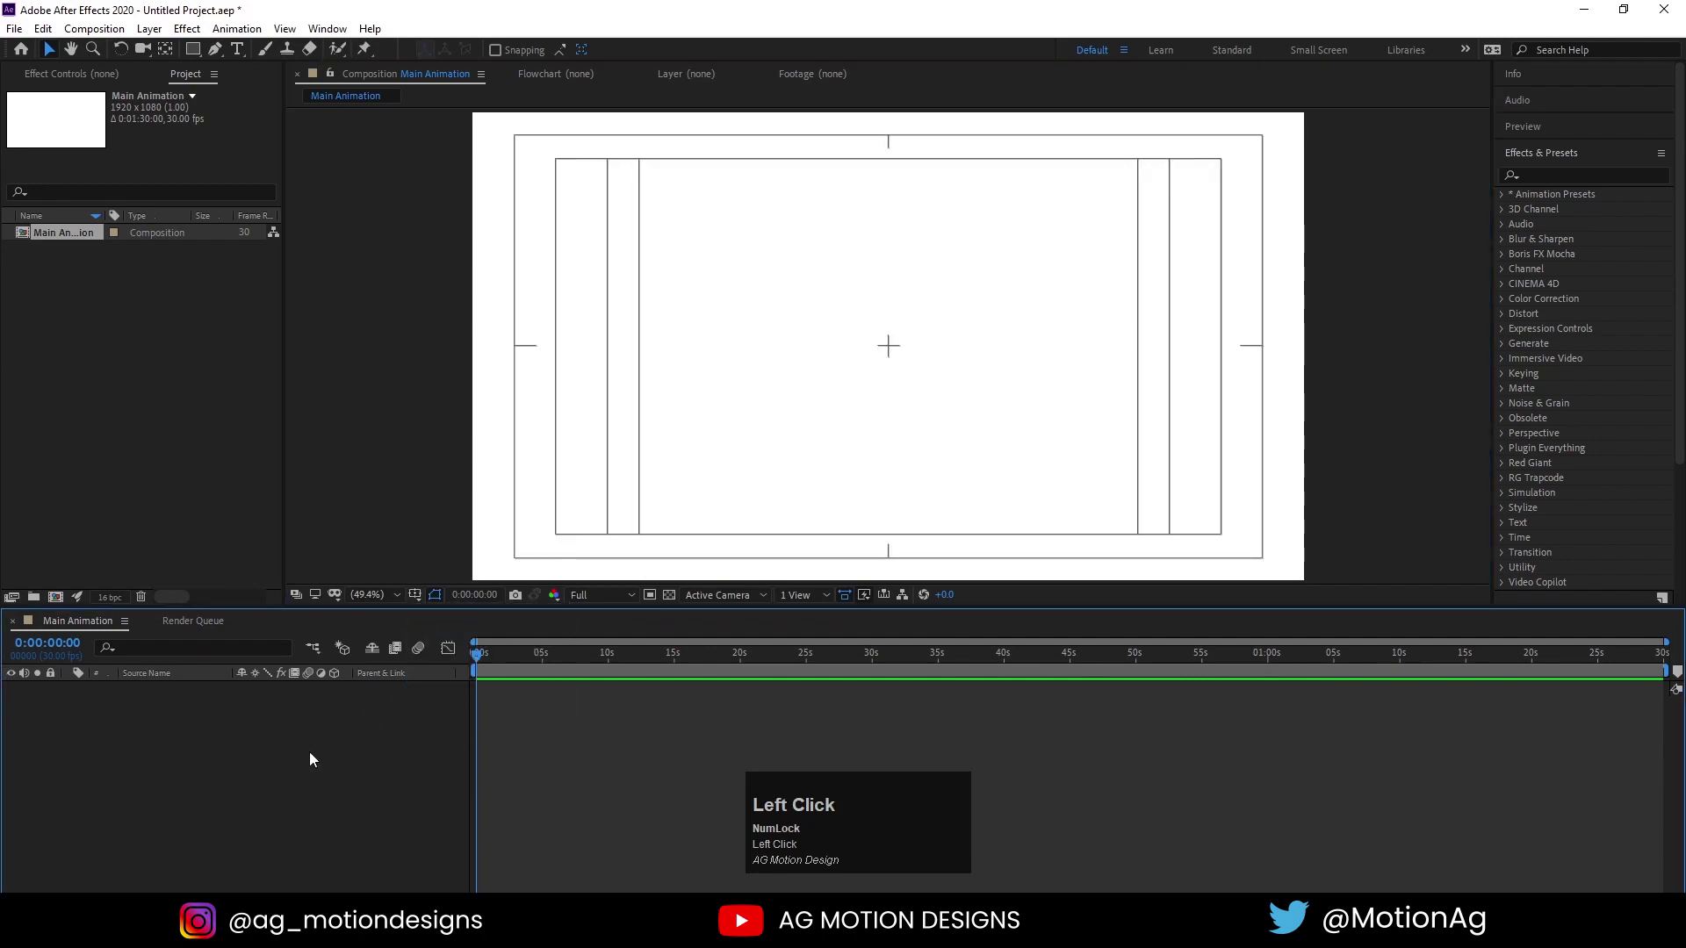
pyautogui.press('ctrl+i')
pyautogui.click(844, 188)
pyautogui.press('Return')
pyautogui.moveTo(72, 256); pyautogui.dragTo(309, 729)
# Scale the logo down to about 43% and make it a 3D layer
pyautogui.press('s')
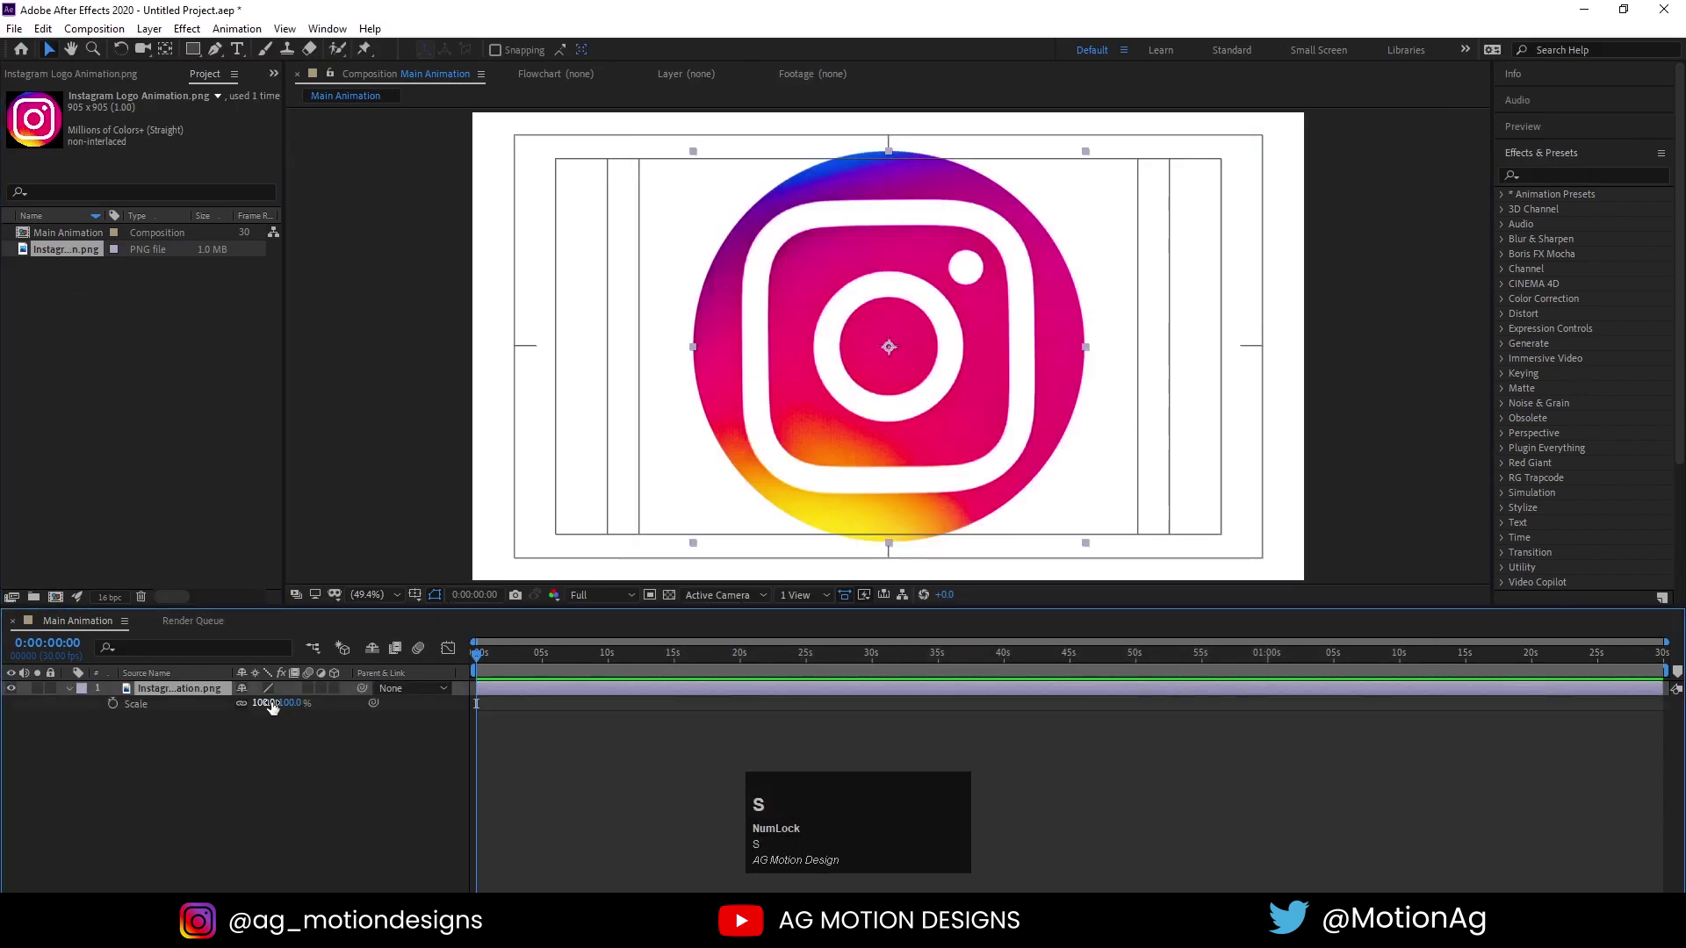
pyautogui.moveTo(271, 705); pyautogui.dragTo(273, 782)
pyautogui.click(276, 784)
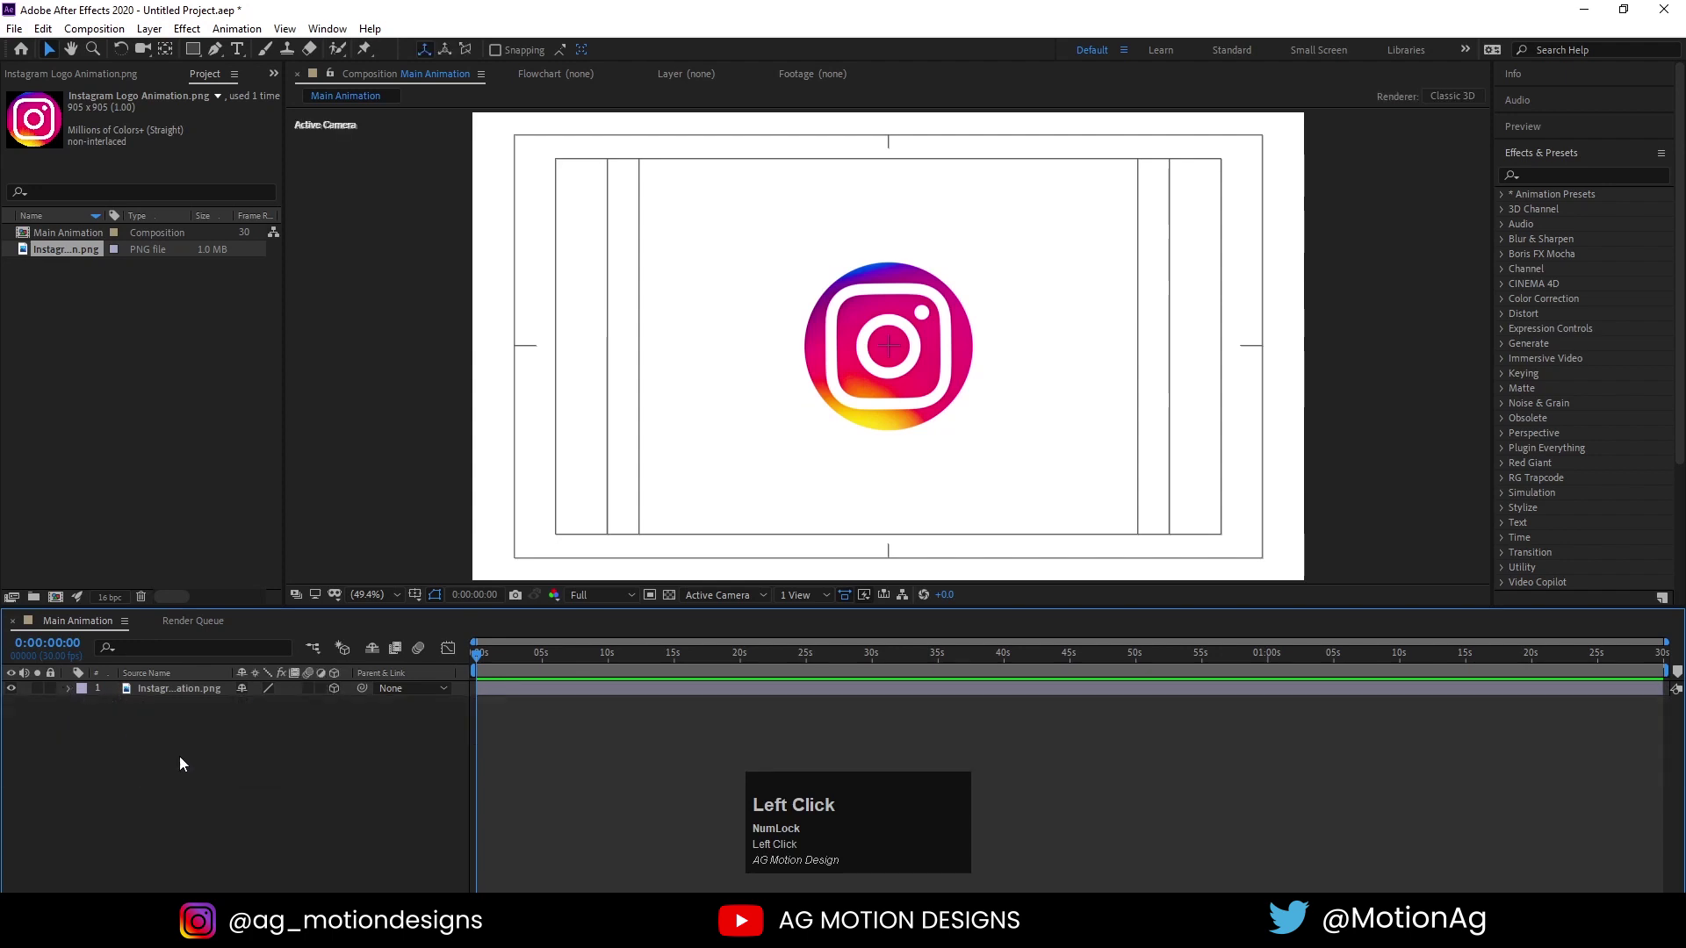
# Add a camera and a null object to the composition
pyautogui.rightClick(188, 762)
pyautogui.click(252, 575)
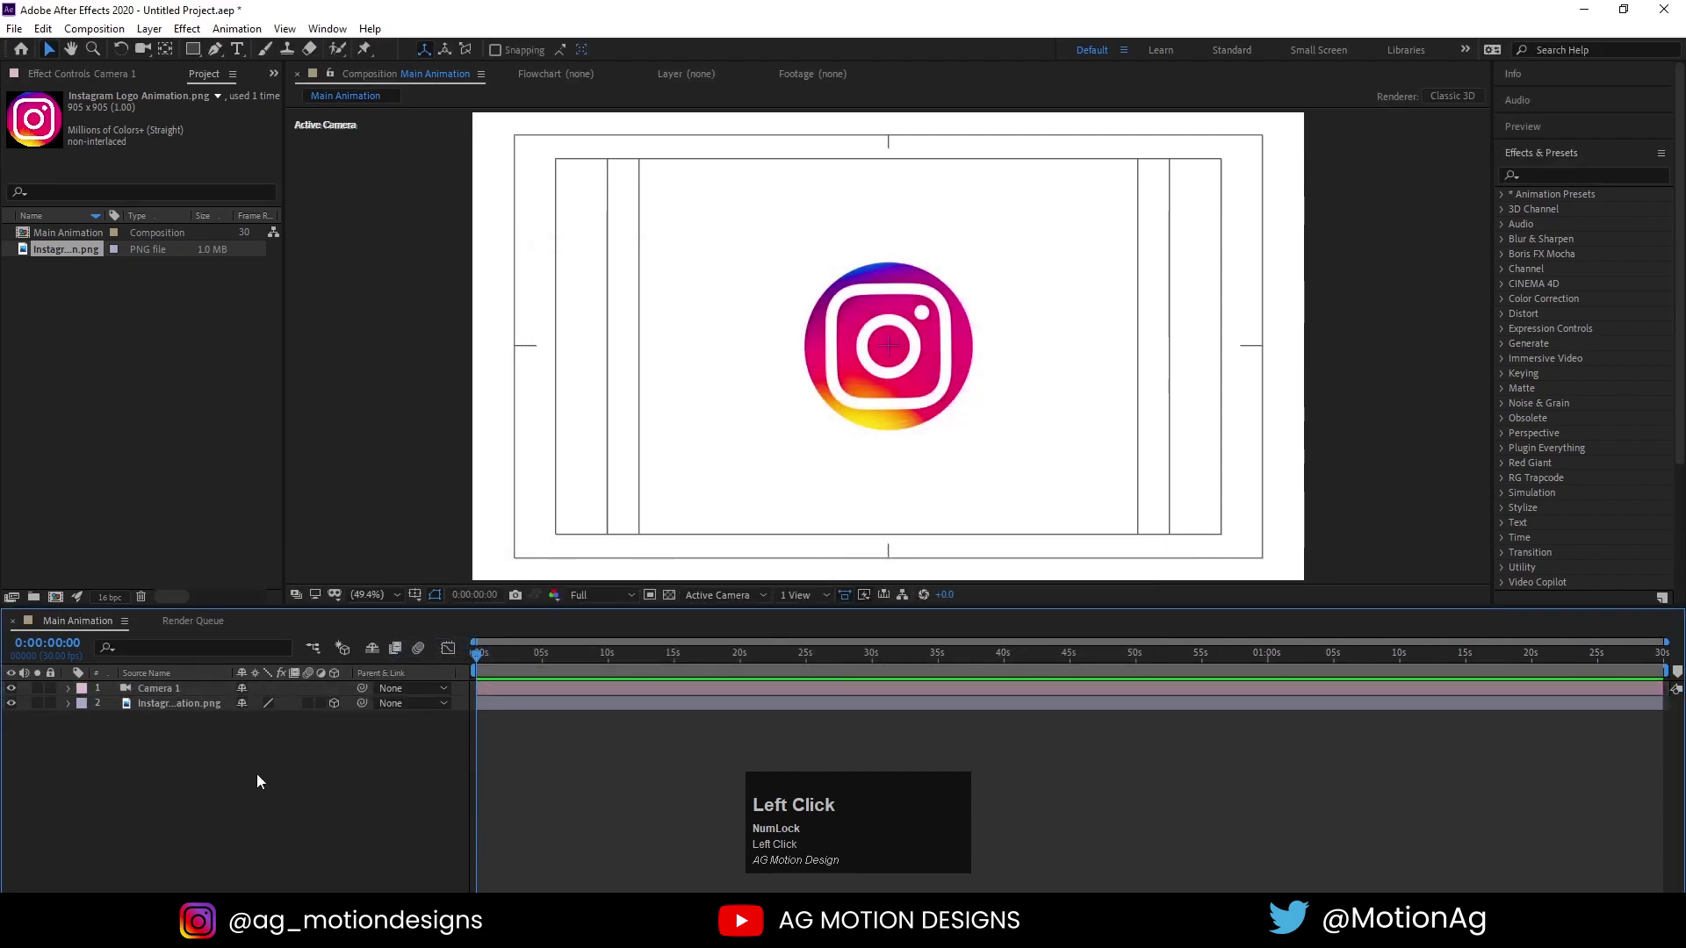
pyautogui.rightClick(266, 779)
pyautogui.moveTo(298, 589); pyautogui.dragTo(178, 693)
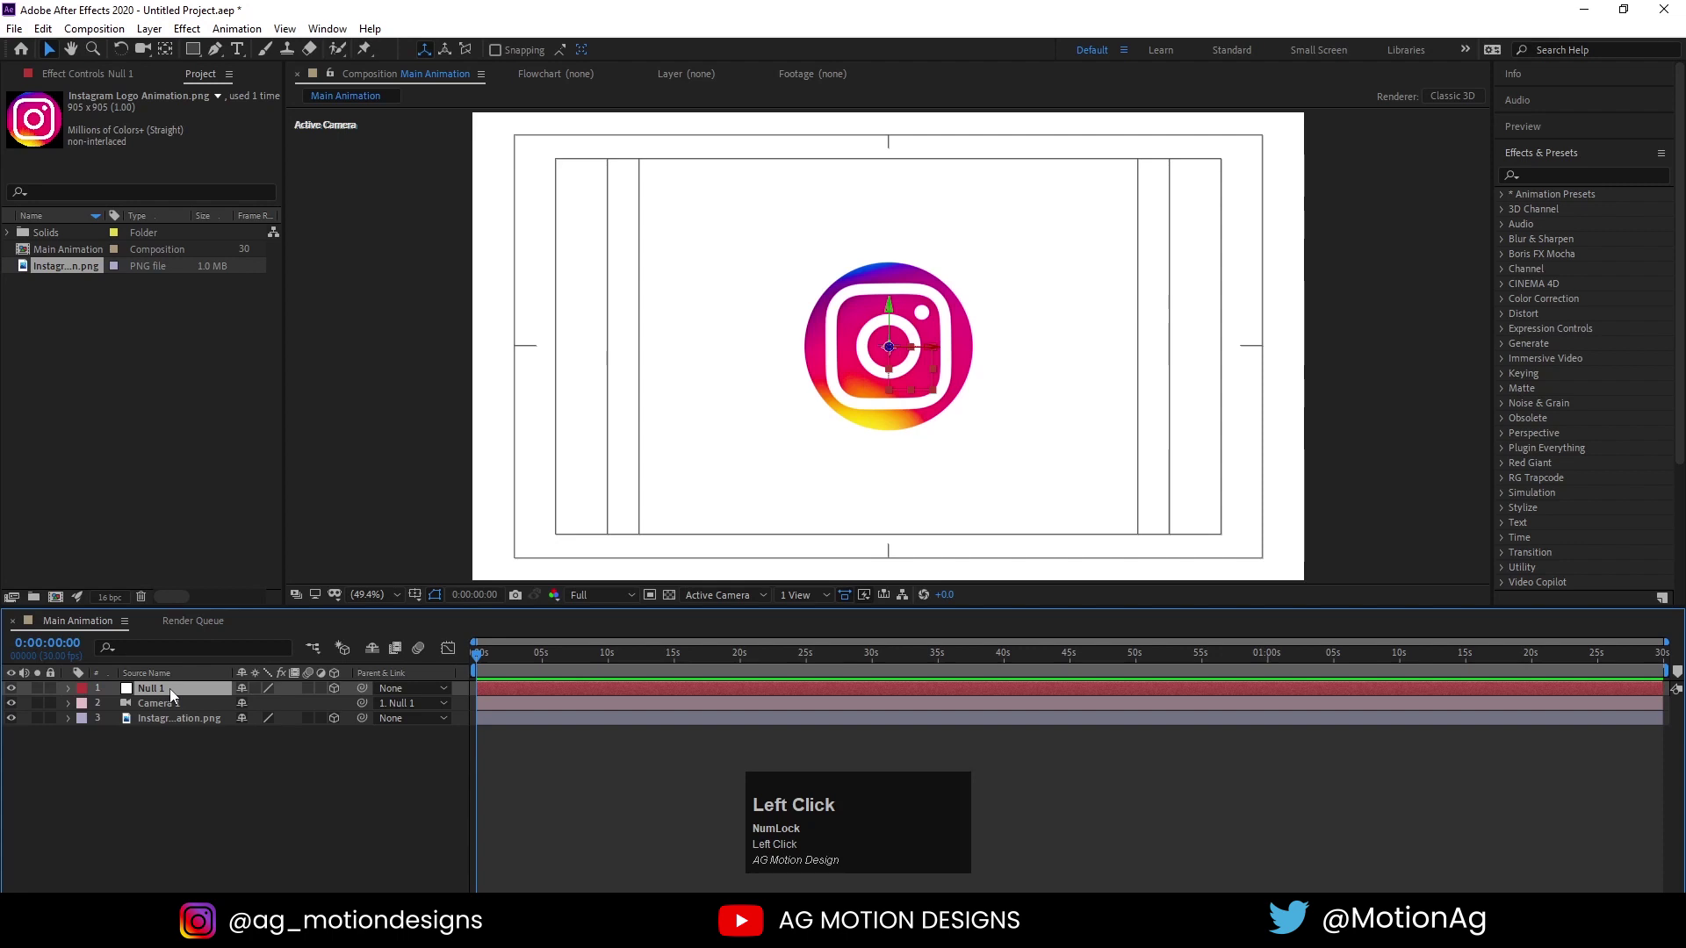
# Parent Camera 1 to Null 1 and make the null a 3D layer
pyautogui.press('r')
pyautogui.moveTo(120, 722); pyautogui.dragTo(147, 698)
pyautogui.press('p')
pyautogui.click(125, 704)
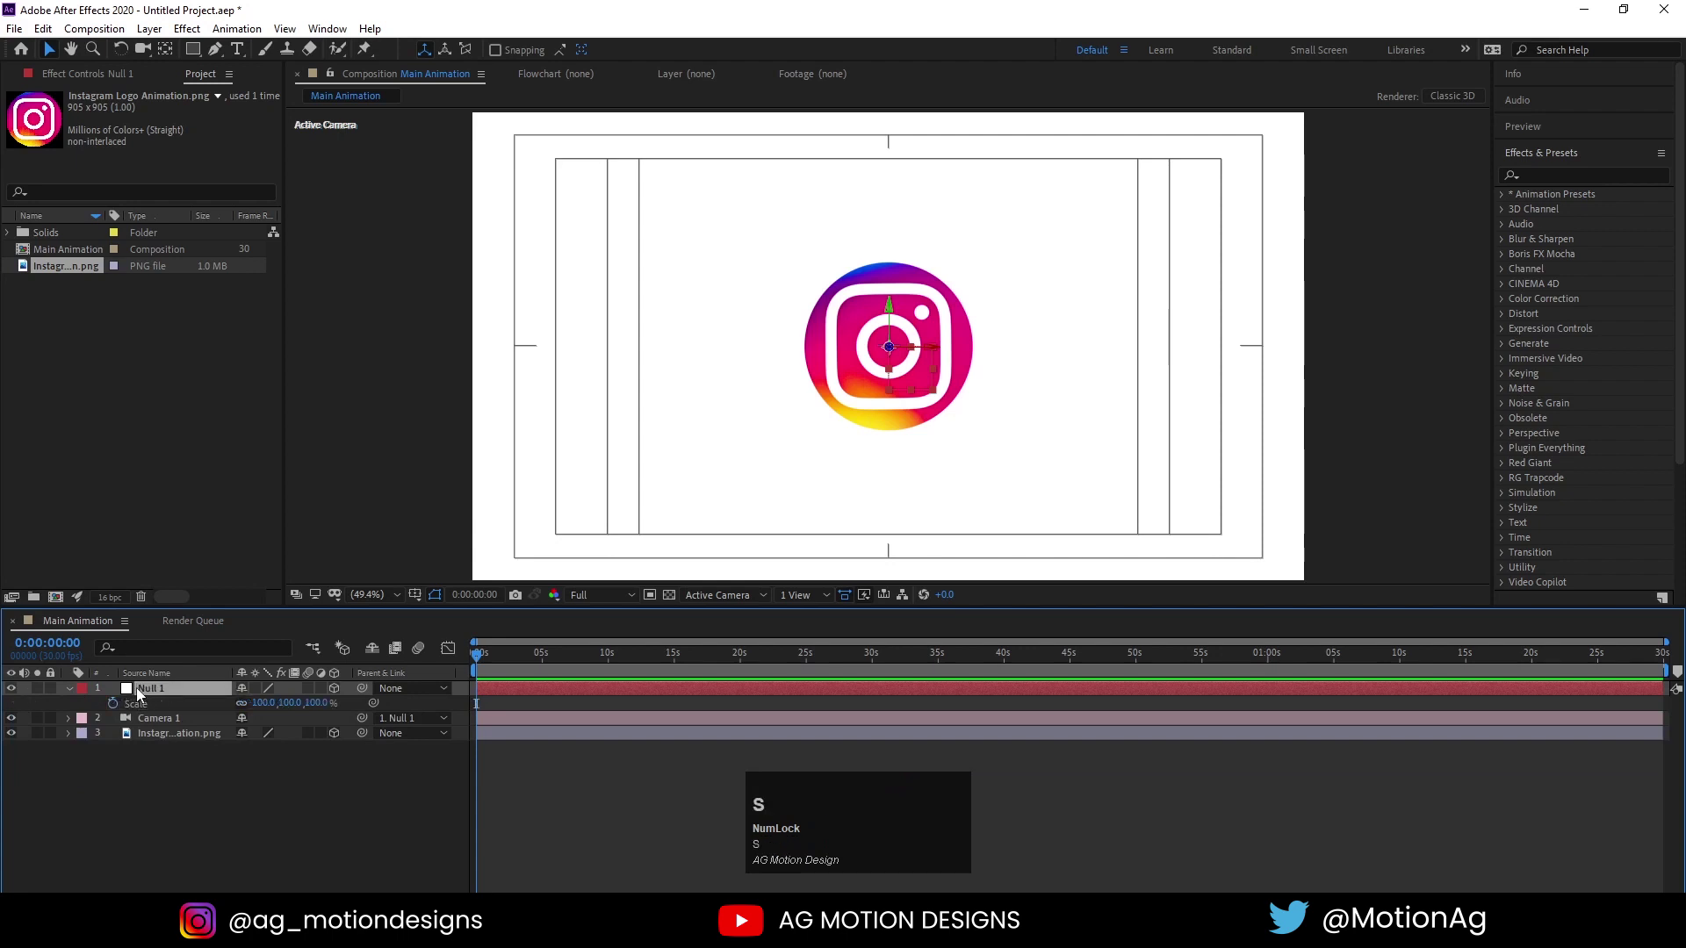
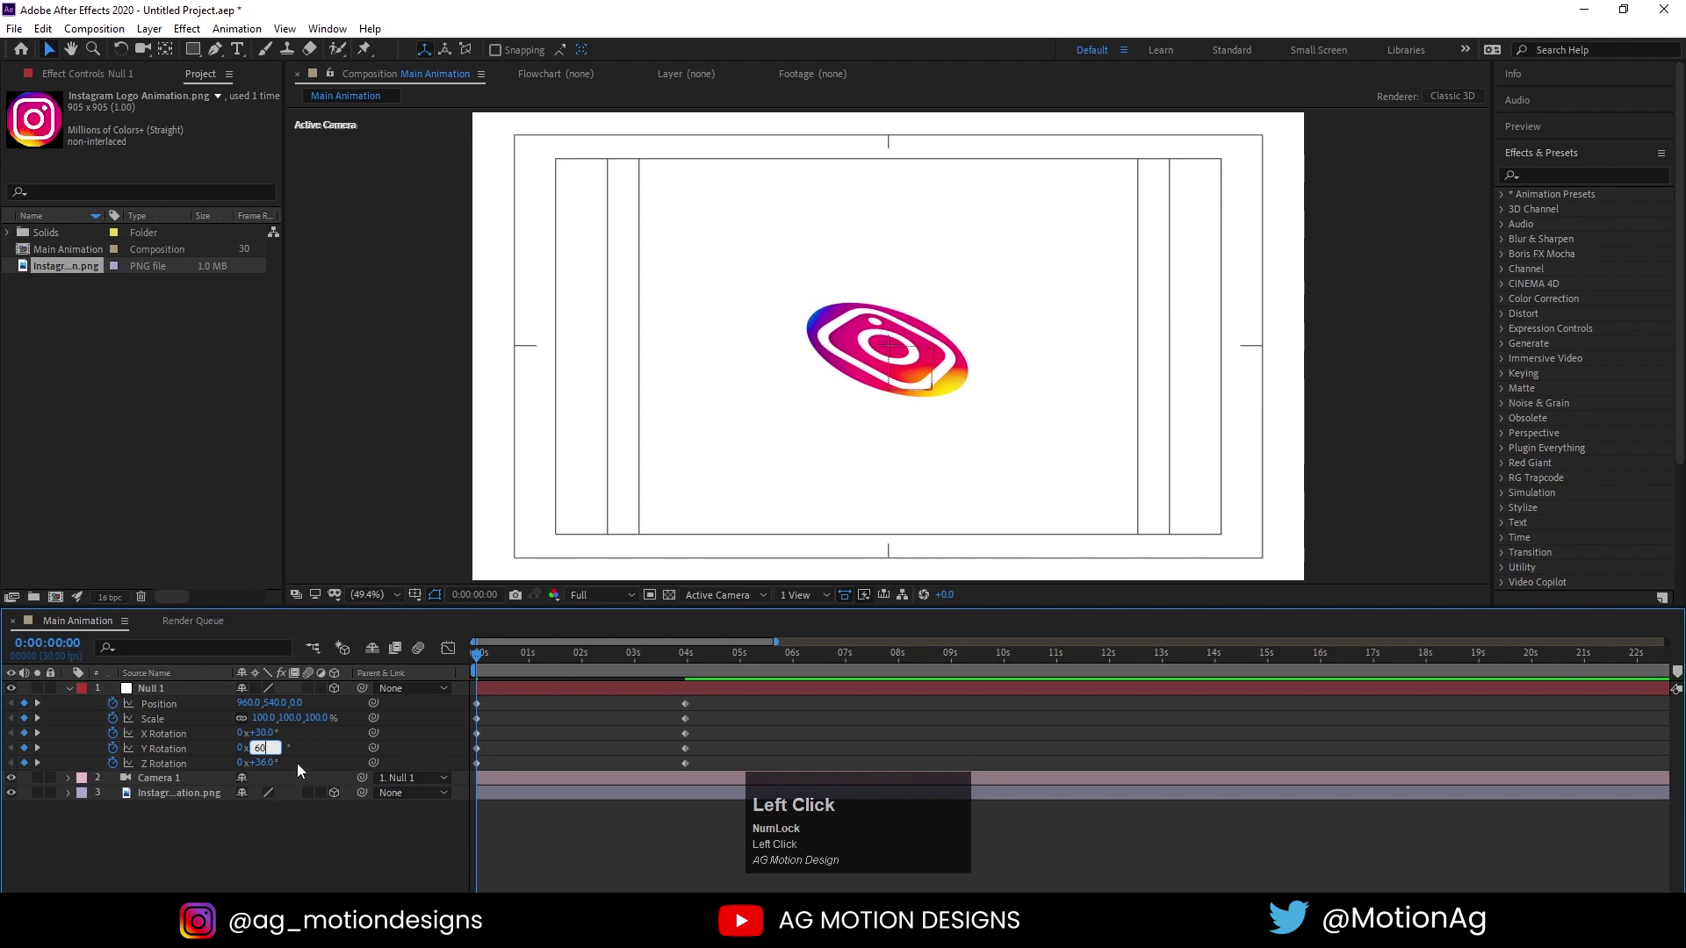
# Confirm the null's rotation values and reveal the camera's options for keyframing
pyautogui.press('Return')
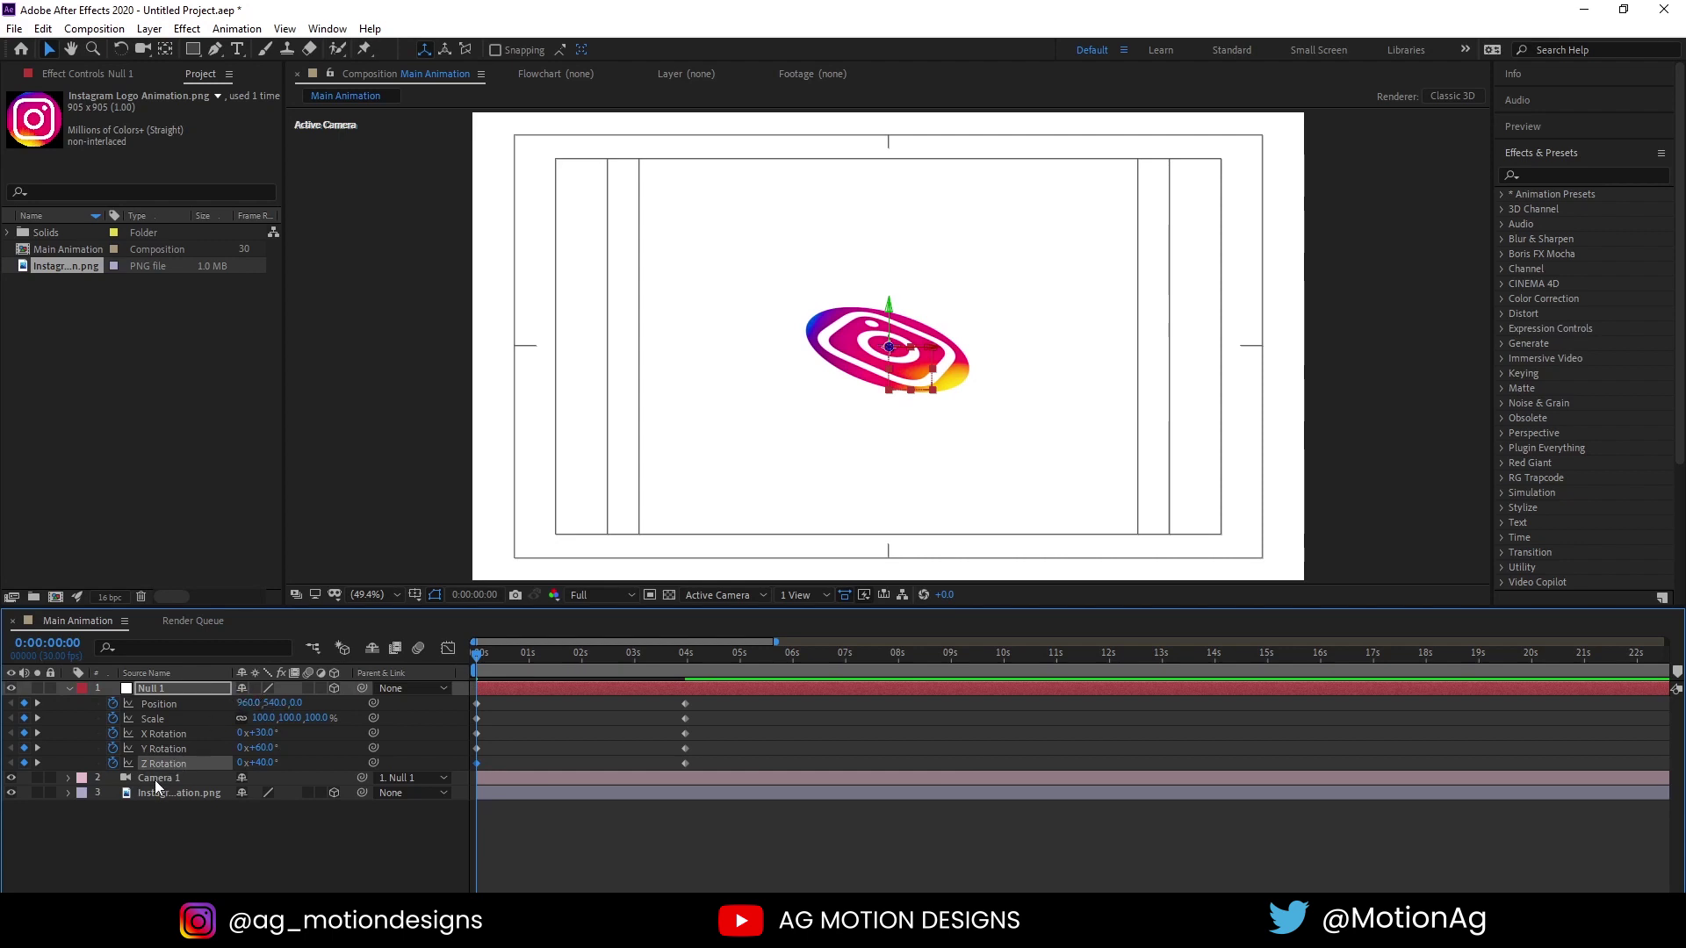
pyautogui.click(157, 787)
pyautogui.press('a')
pyautogui.write('aa')
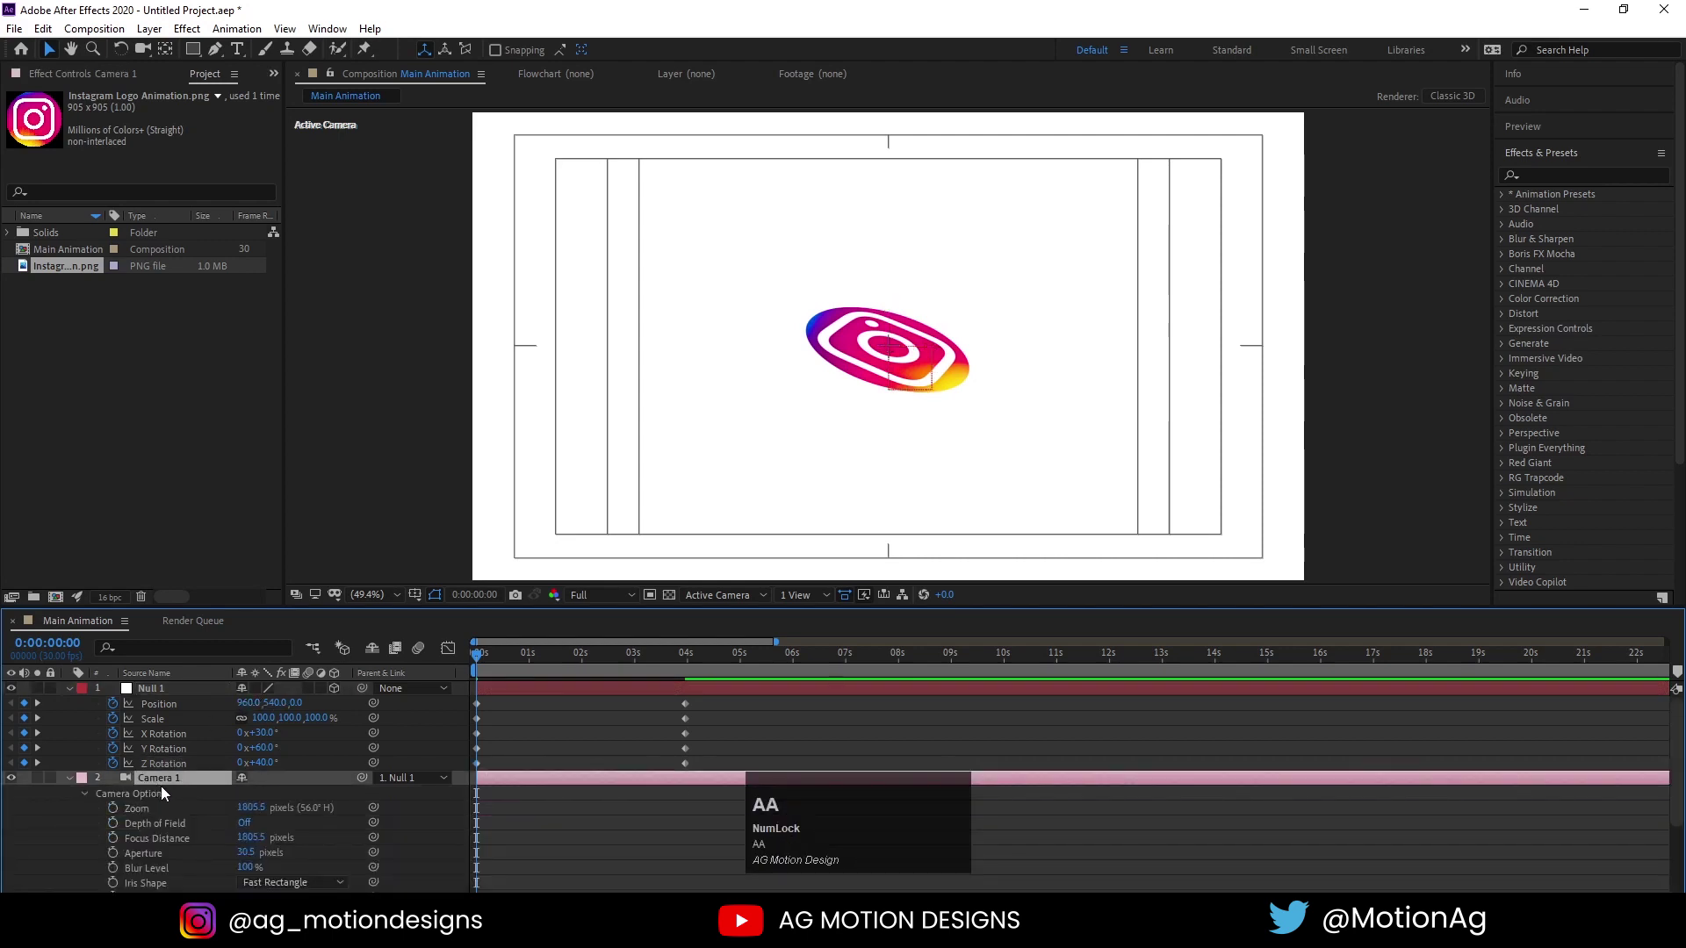
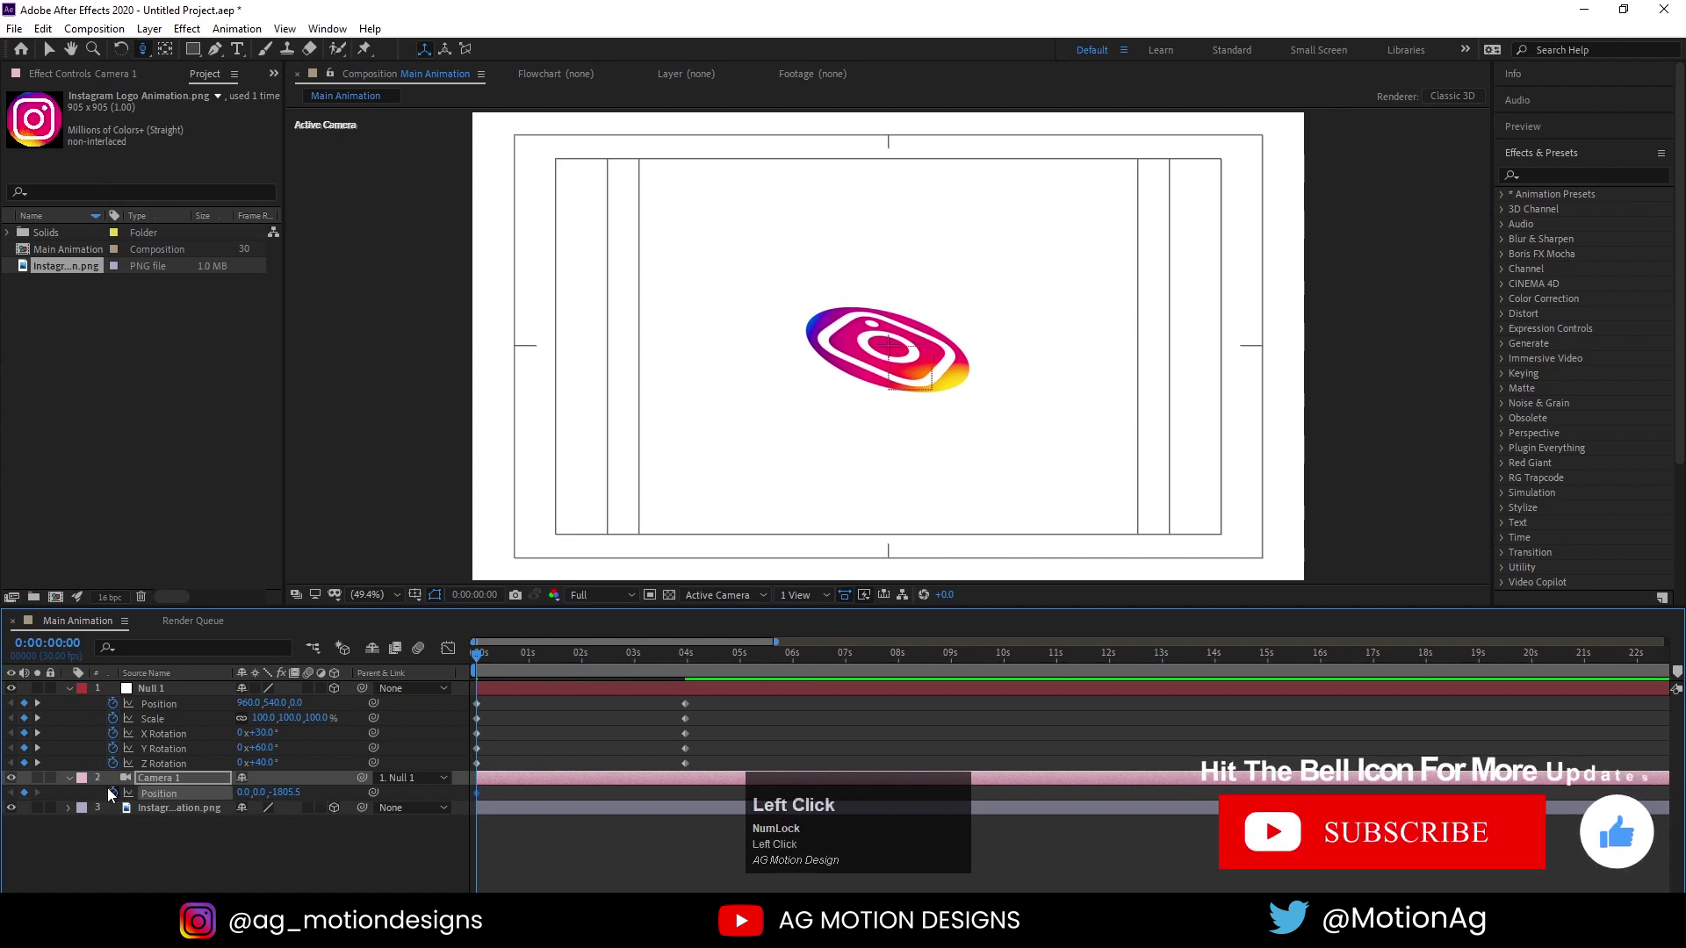
# Set the camera Position Z to -841 and preview the tilt-to-flat move
pyautogui.press('k')
pyautogui.click(29, 797)
pyautogui.press('j')
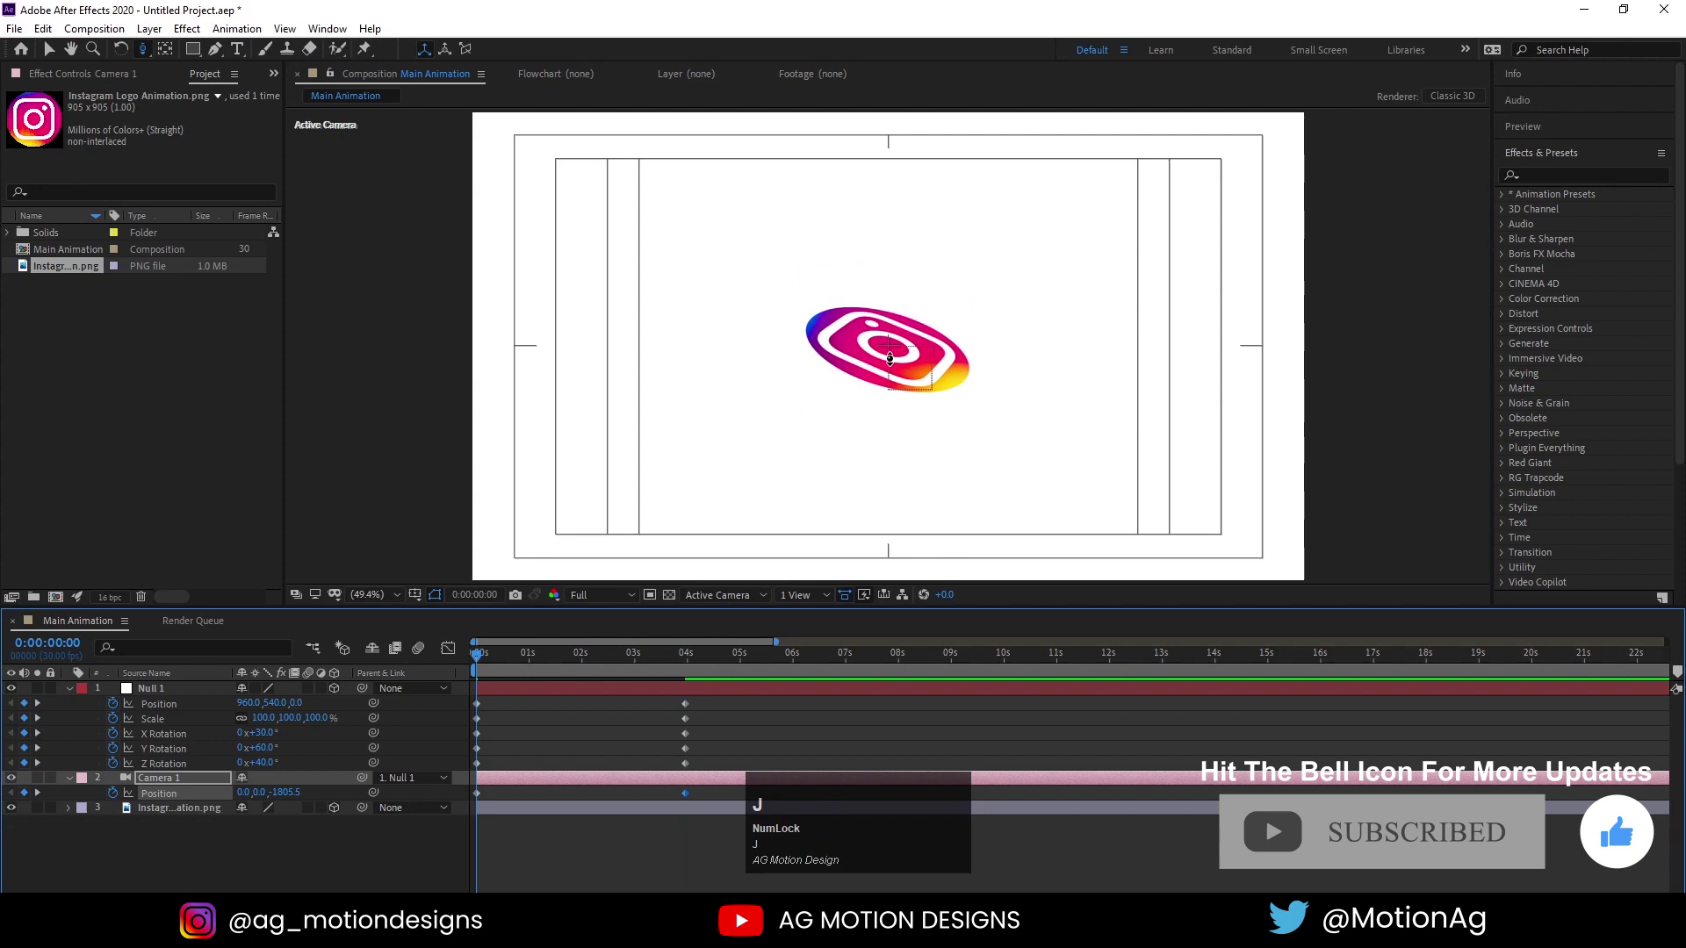
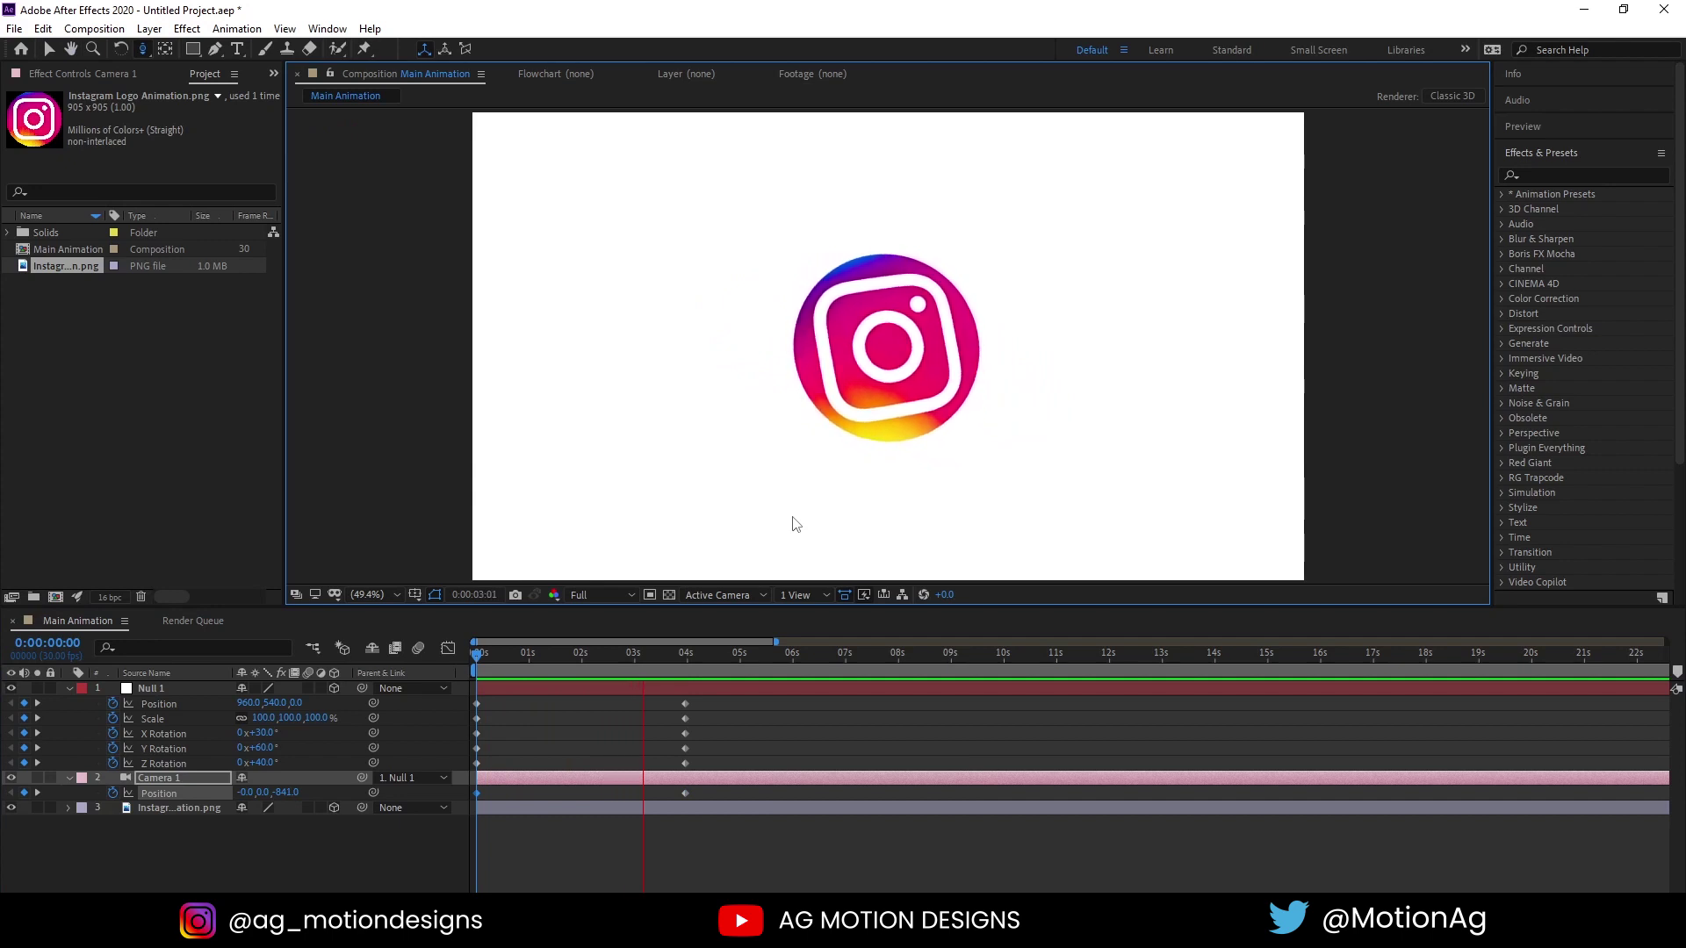
pyautogui.press('space')
pyautogui.click(540, 663)
pyautogui.press('space')
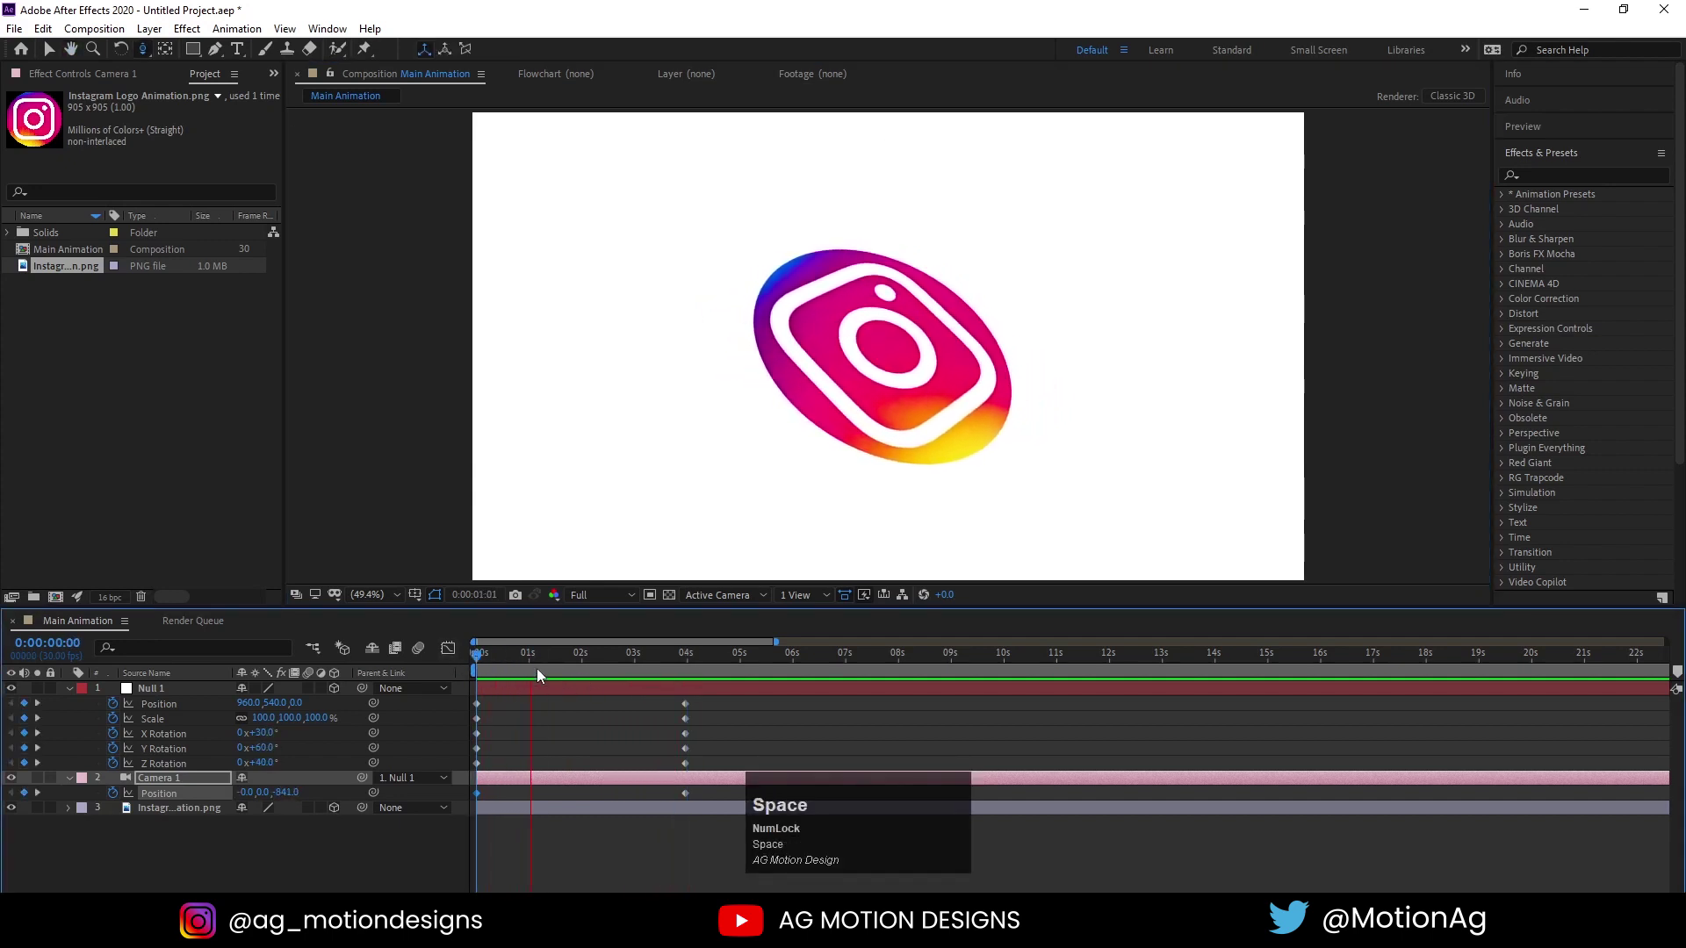
pyautogui.moveTo(521, 654); pyautogui.dragTo(610, 675)
pyautogui.press('k')
# Pre-compose the logo image layer into a new composition named 'Logo'
pyautogui.click(187, 816)
pyautogui.press('ctrl+shift+c')
pyautogui.click(707, 485)
pyautogui.press('ctrl+a')
pyautogui.write('ogo')
pyautogui.press('Return')
pyautogui.moveTo(338, 816); pyautogui.dragTo(162, 784)
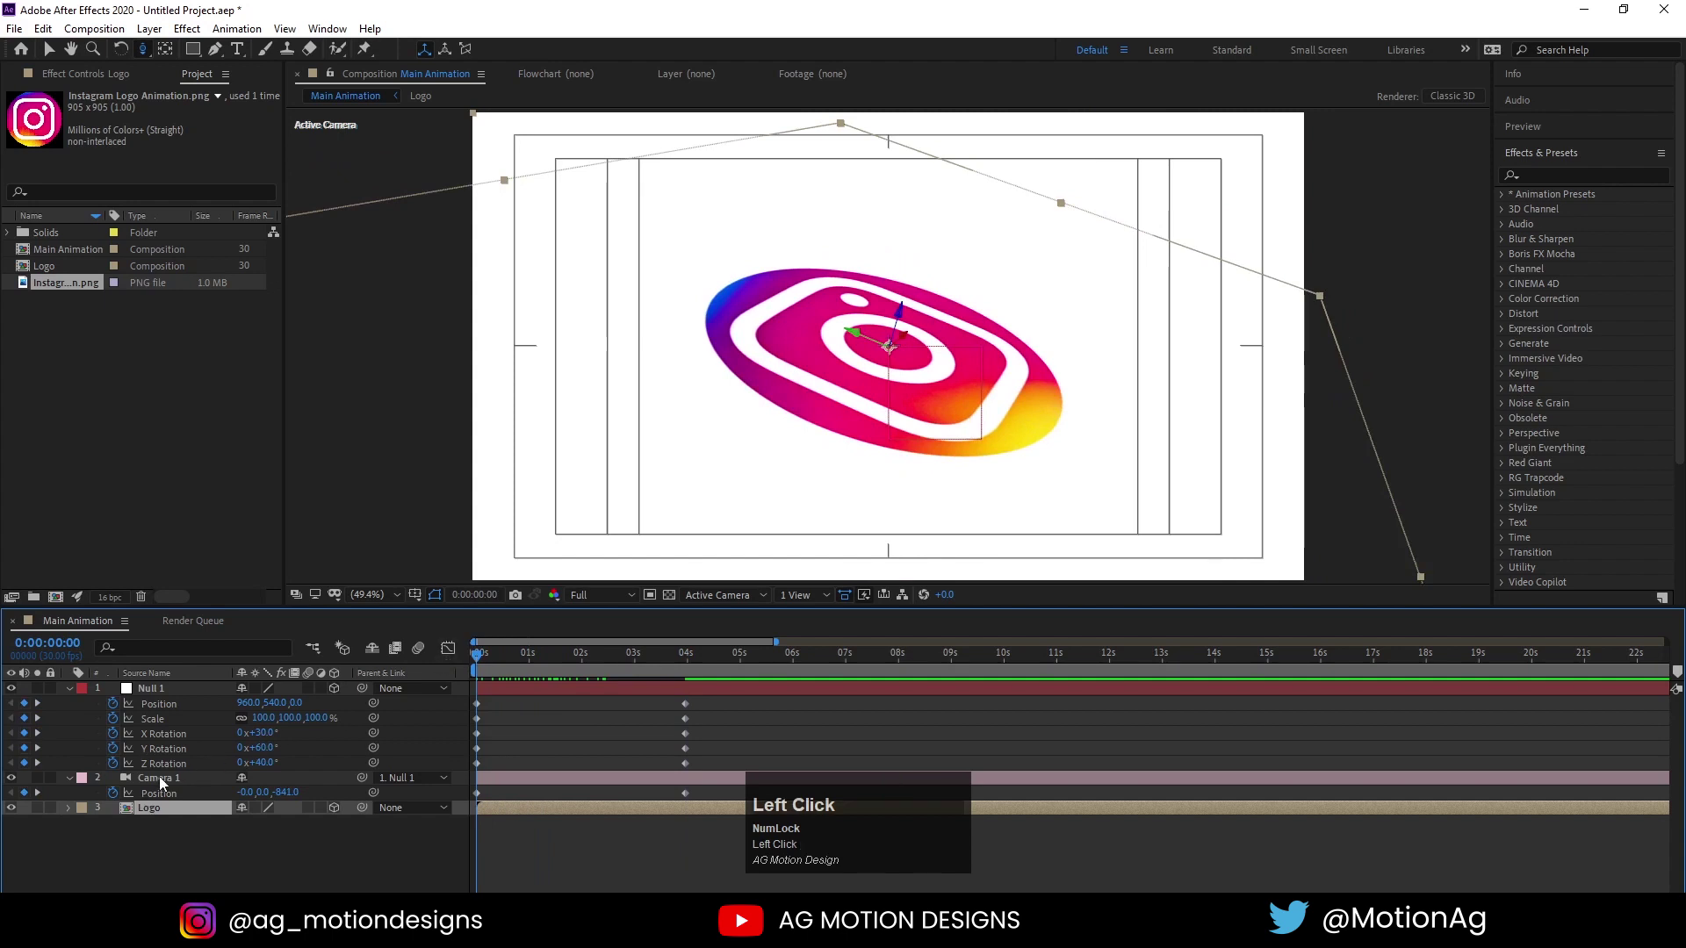
# Enable depth of field and keyframe focus distance 900 and a high aperture at 0s
pyautogui.press('a')
pyautogui.write('aa')
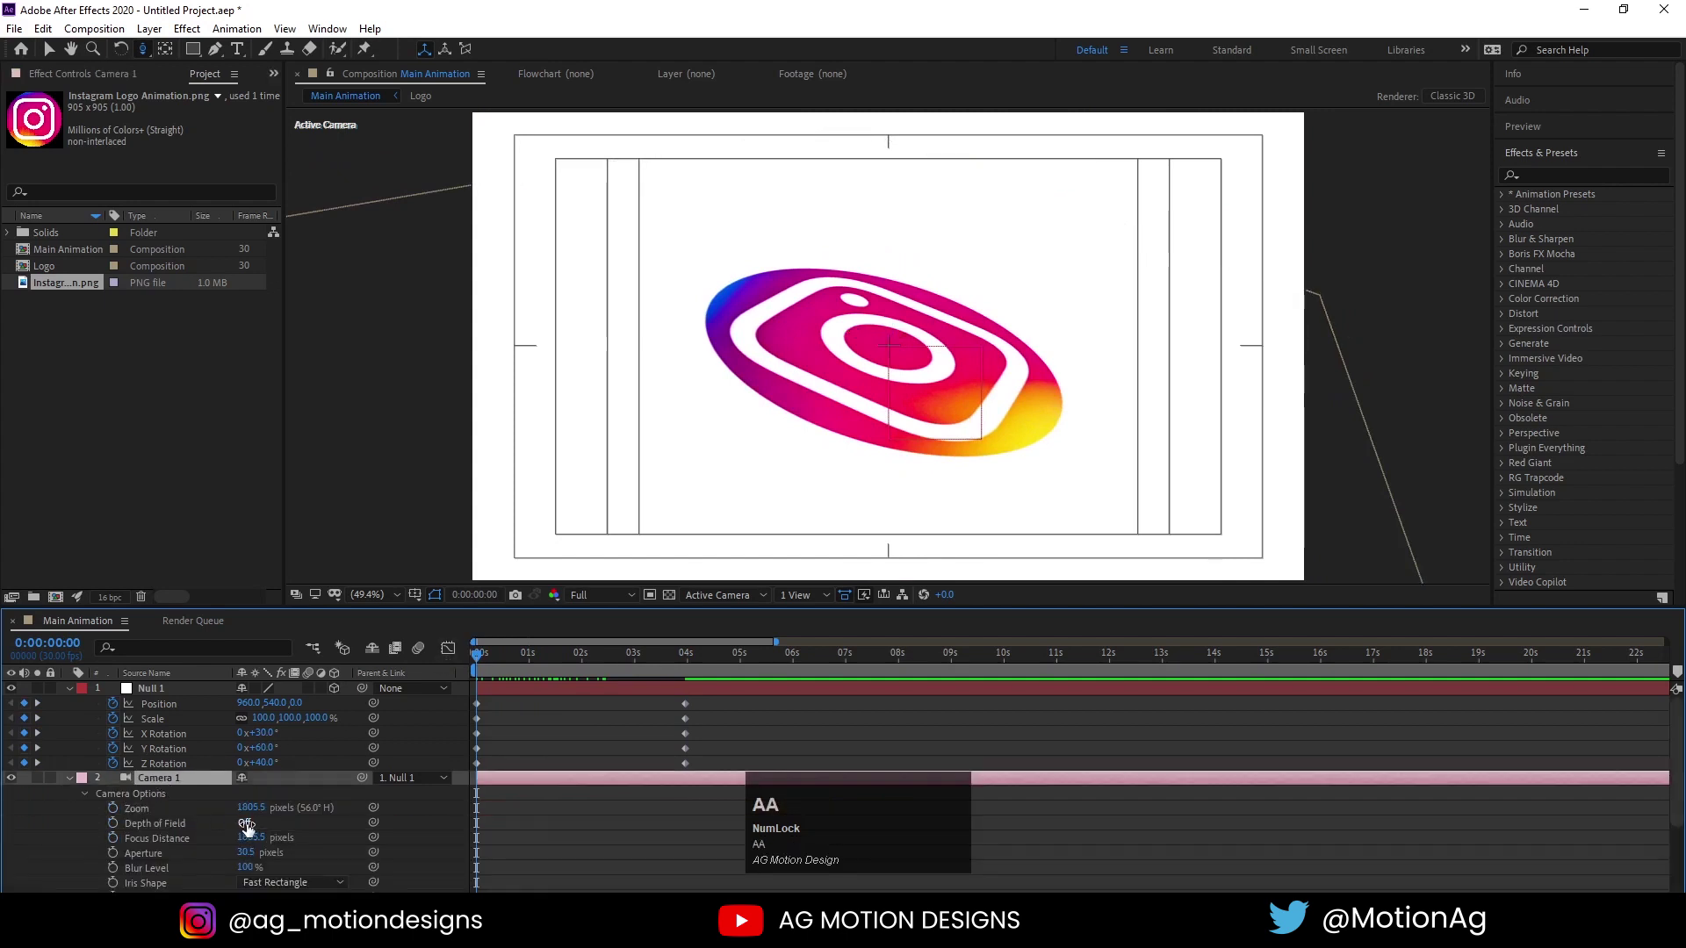
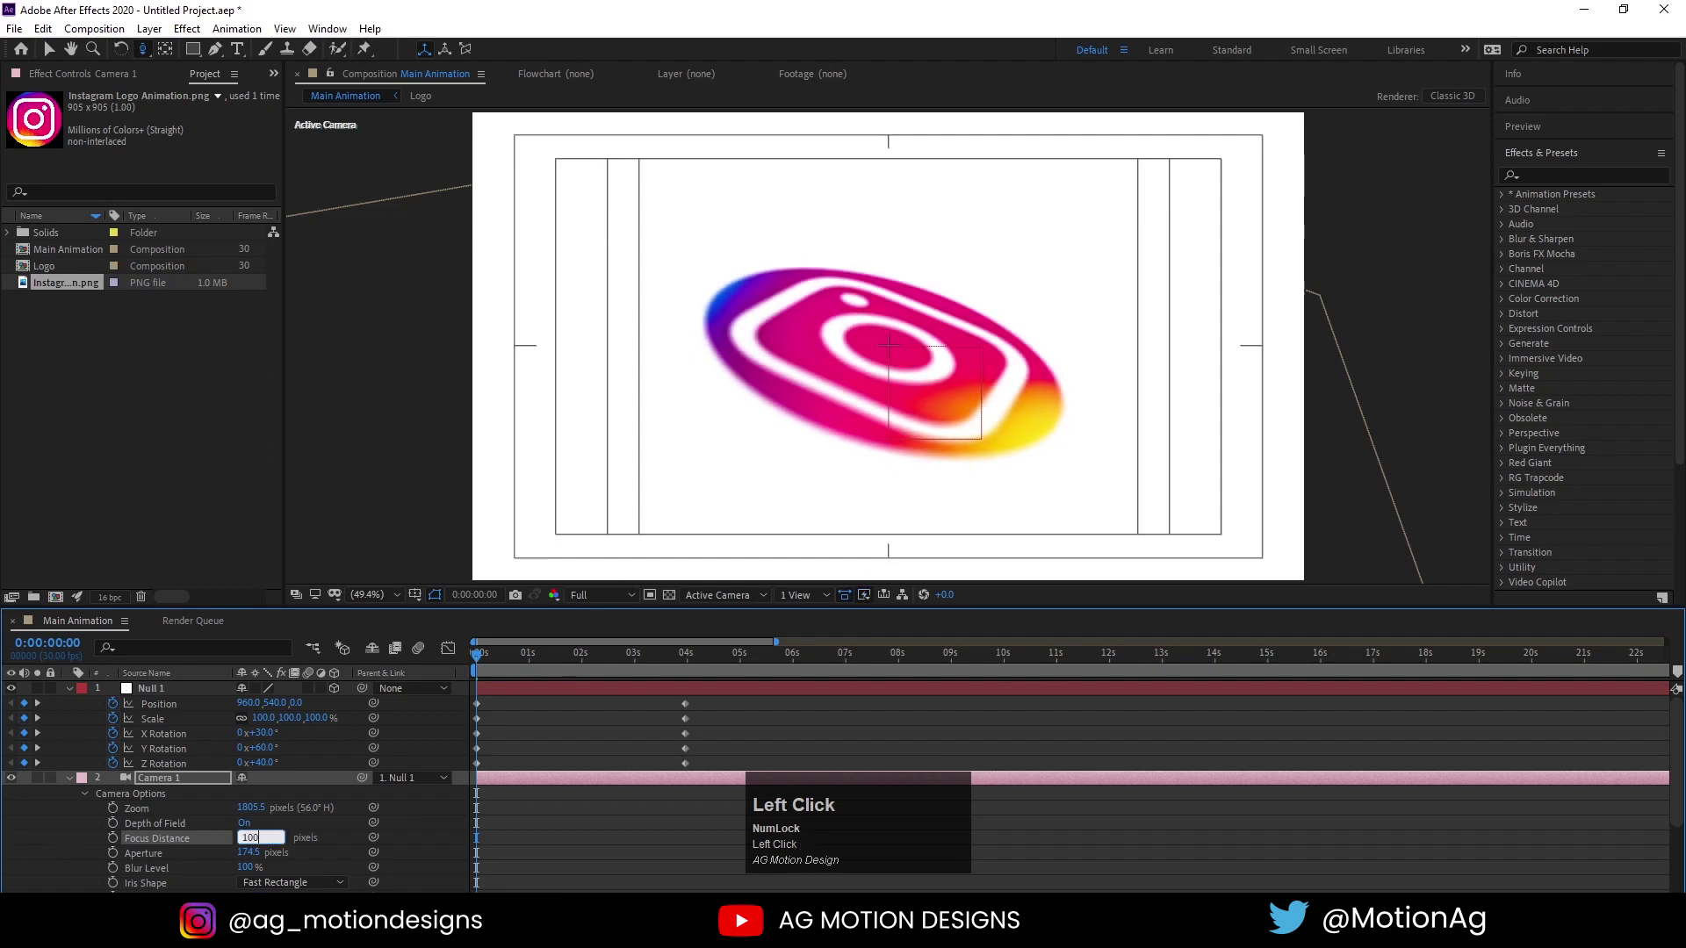
pyautogui.press('Return')
pyautogui.press('space')
pyautogui.press('j')
pyautogui.moveTo(252, 854); pyautogui.dragTo(121, 847)
pyautogui.click(121, 847)
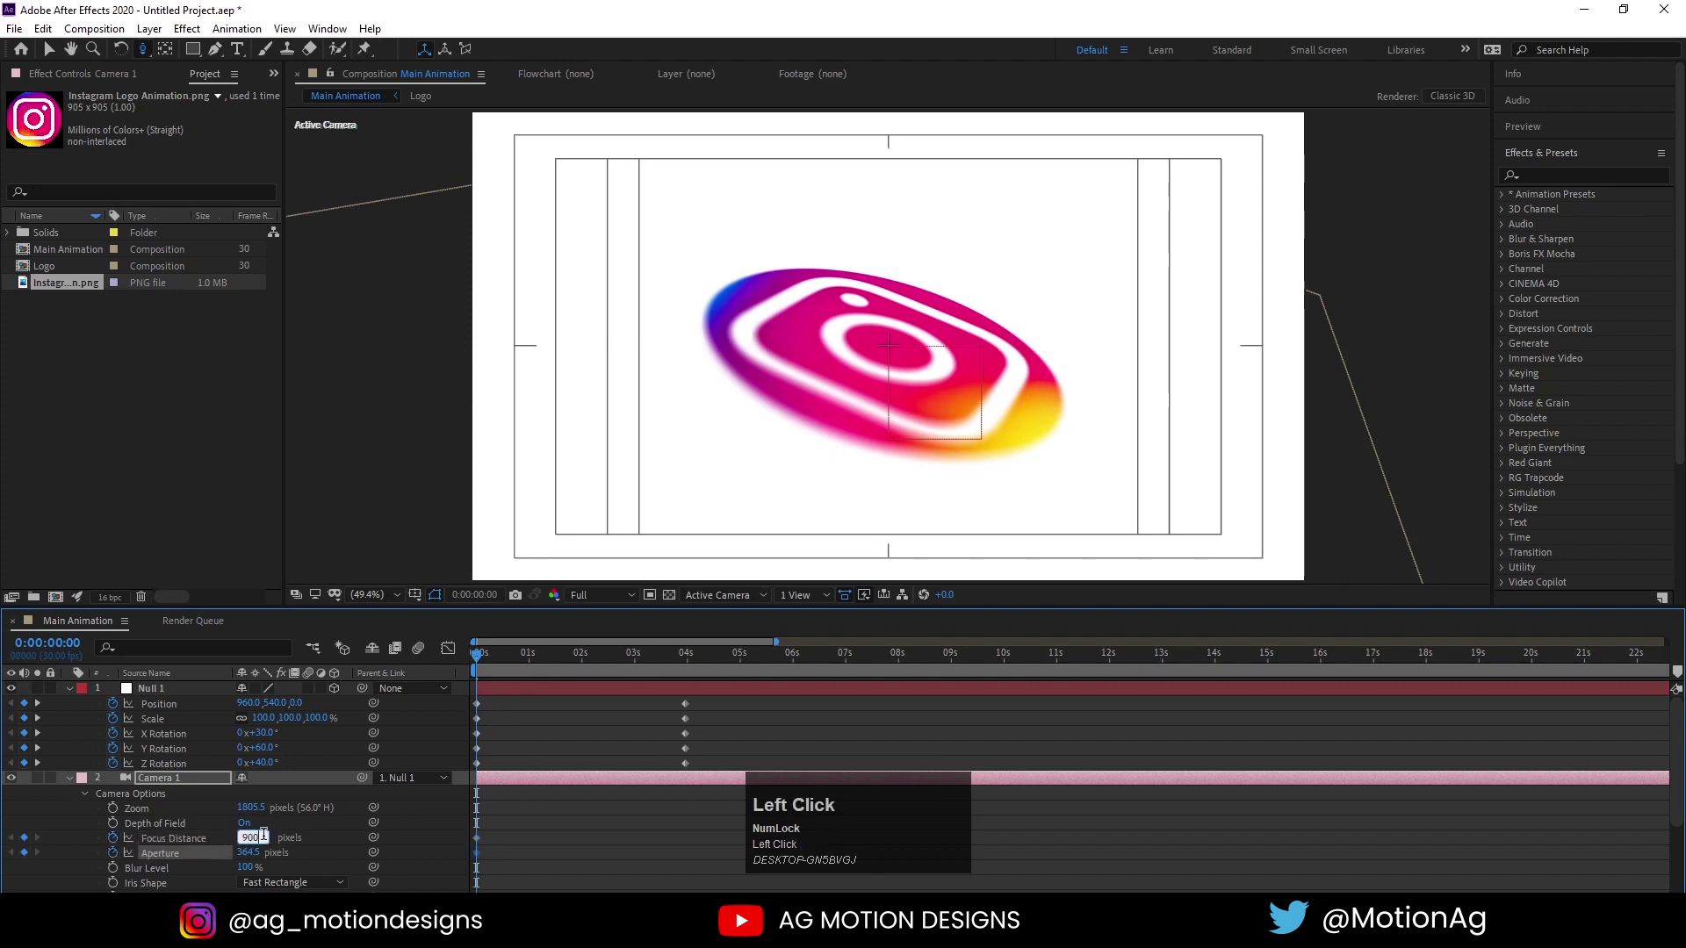
pyautogui.press('Return')
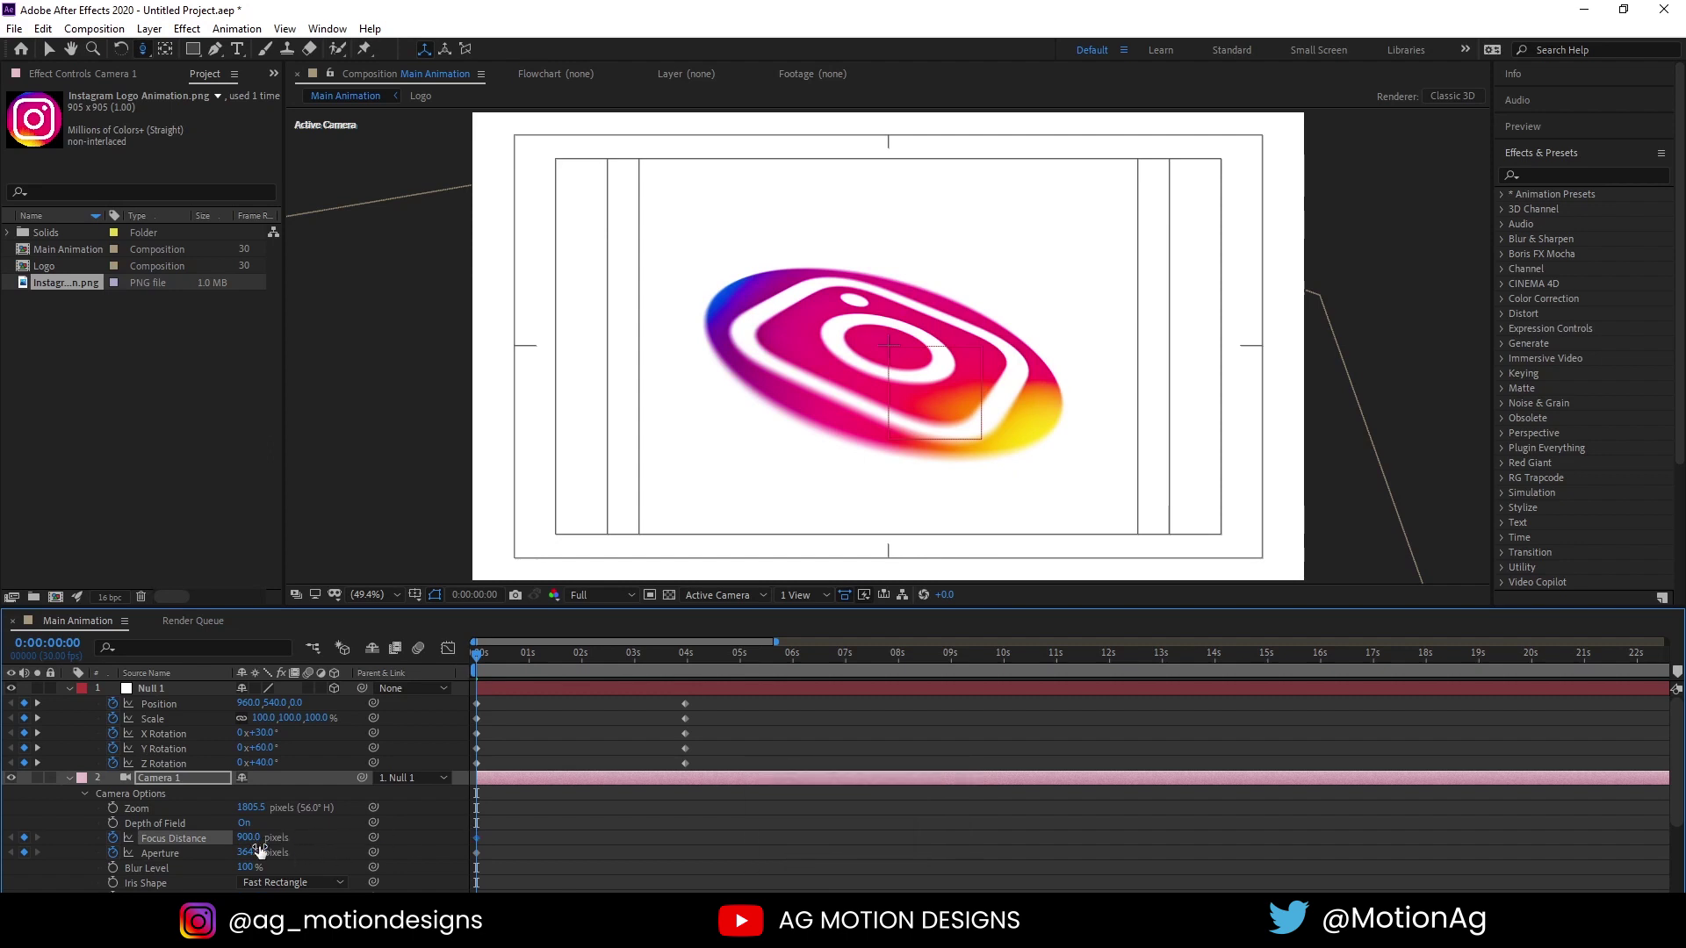
pyautogui.click(244, 853)
pyautogui.press('Return')
# At 3:29 set a new focus distance and reduced aperture so the flat logo is sharp
pyautogui.scroll(-3)
pyautogui.press('k')
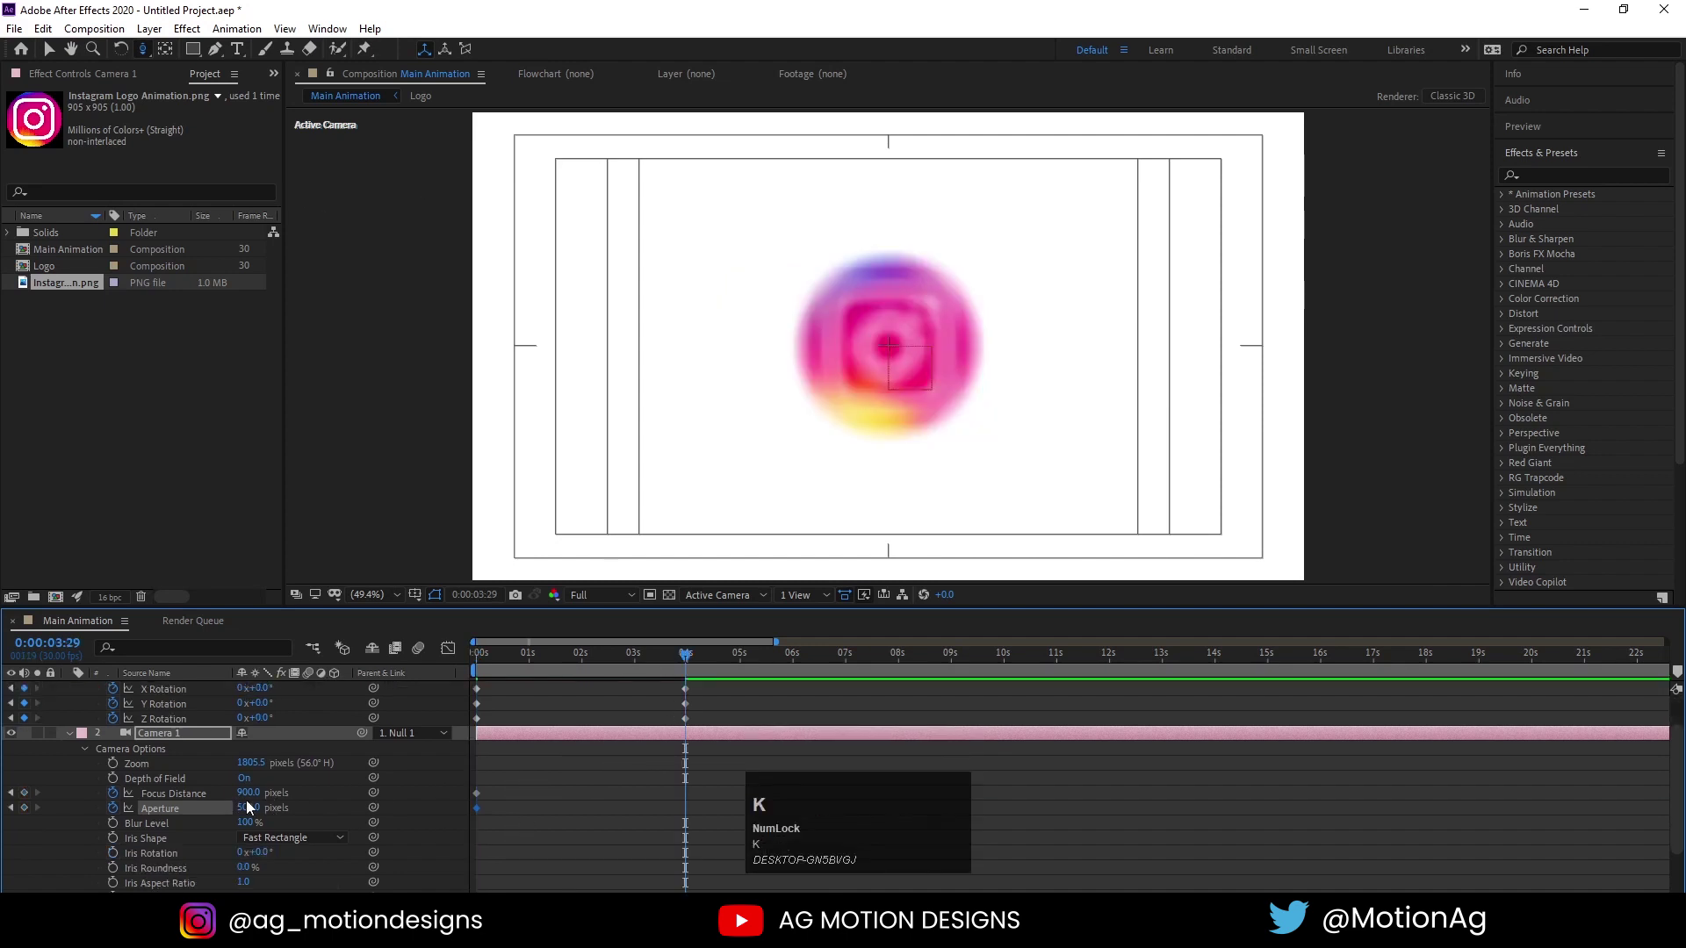
pyautogui.click(253, 801)
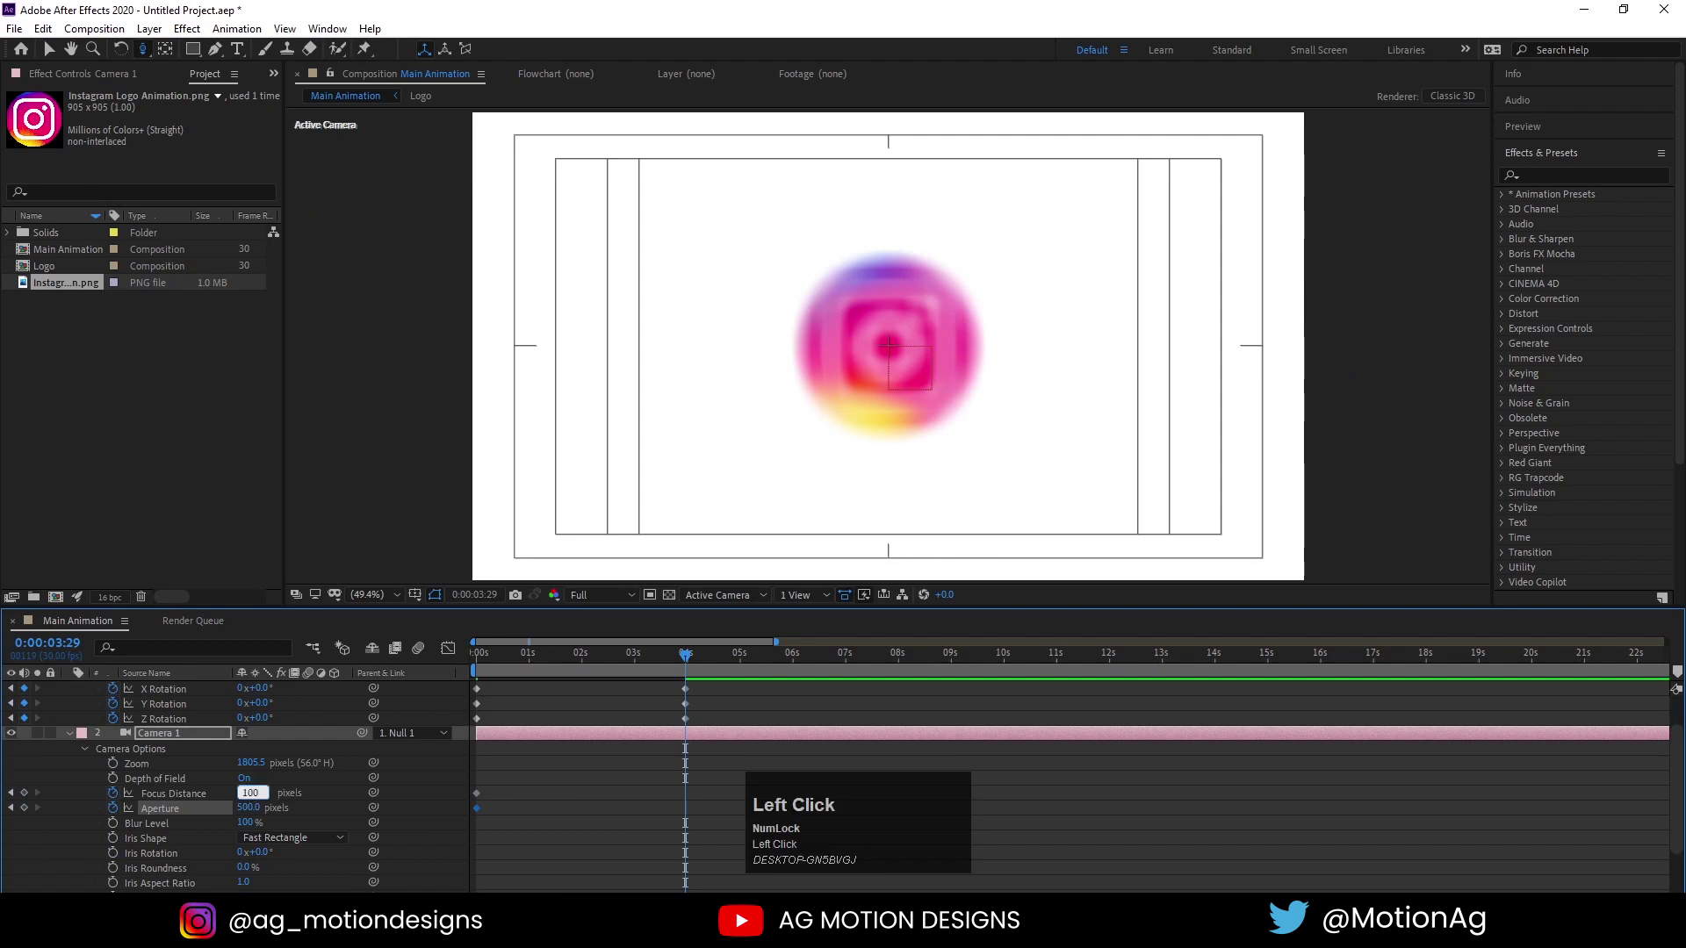
pyautogui.press('Return')
pyautogui.moveTo(253, 801); pyautogui.dragTo(249, 795)
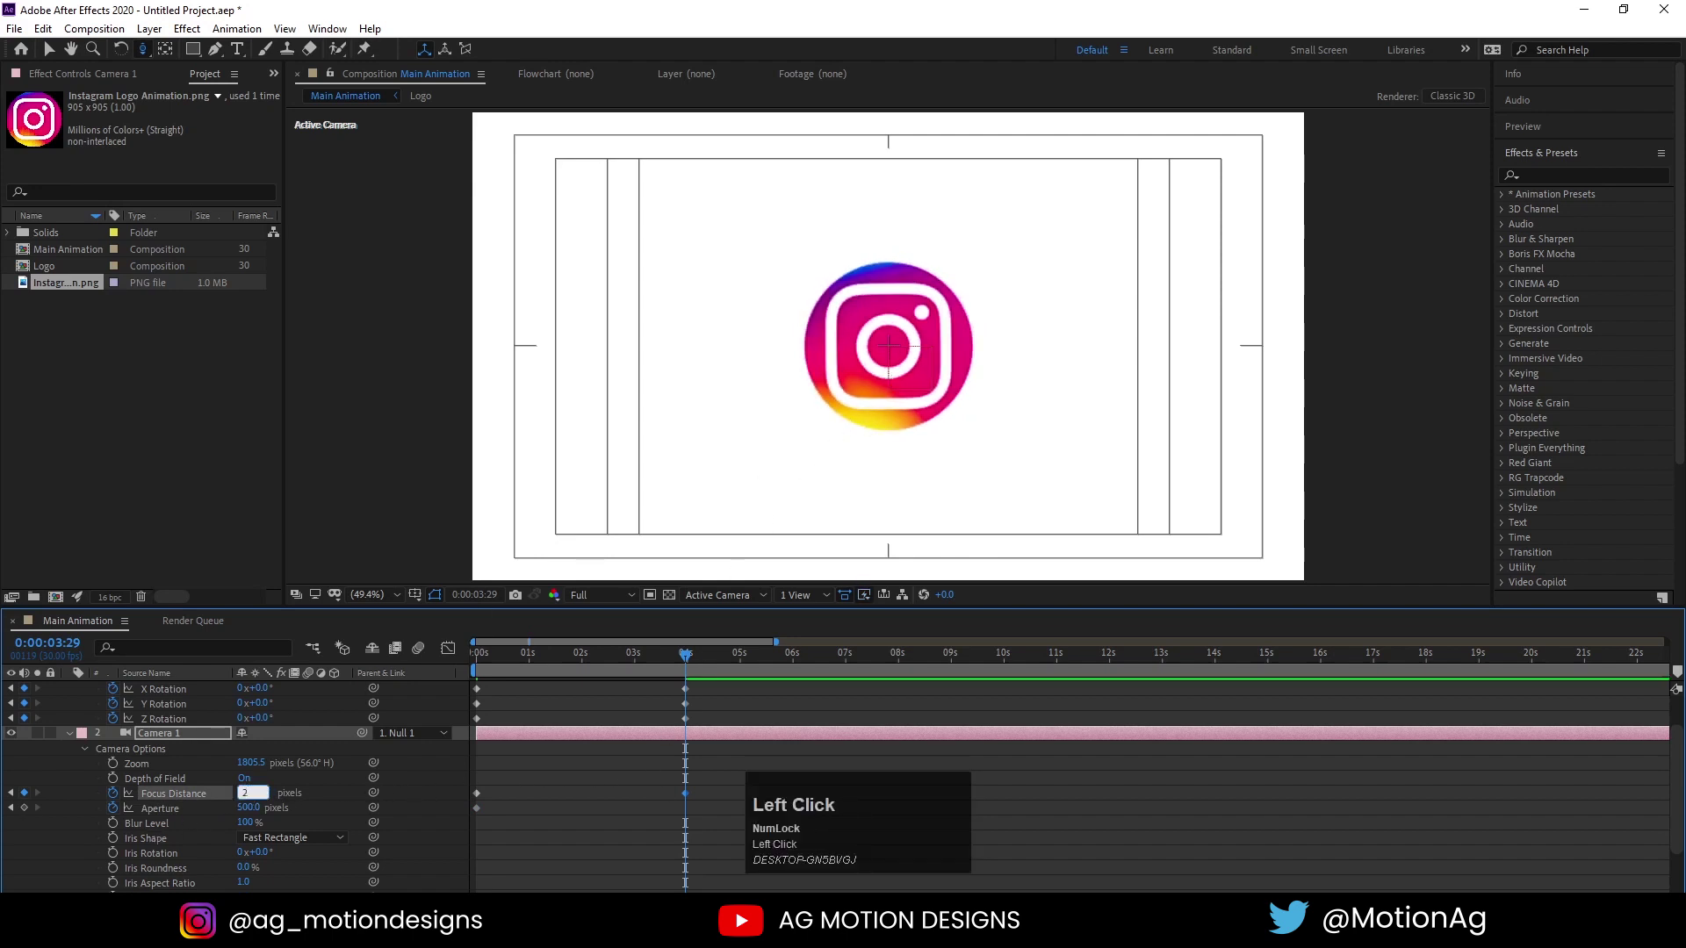
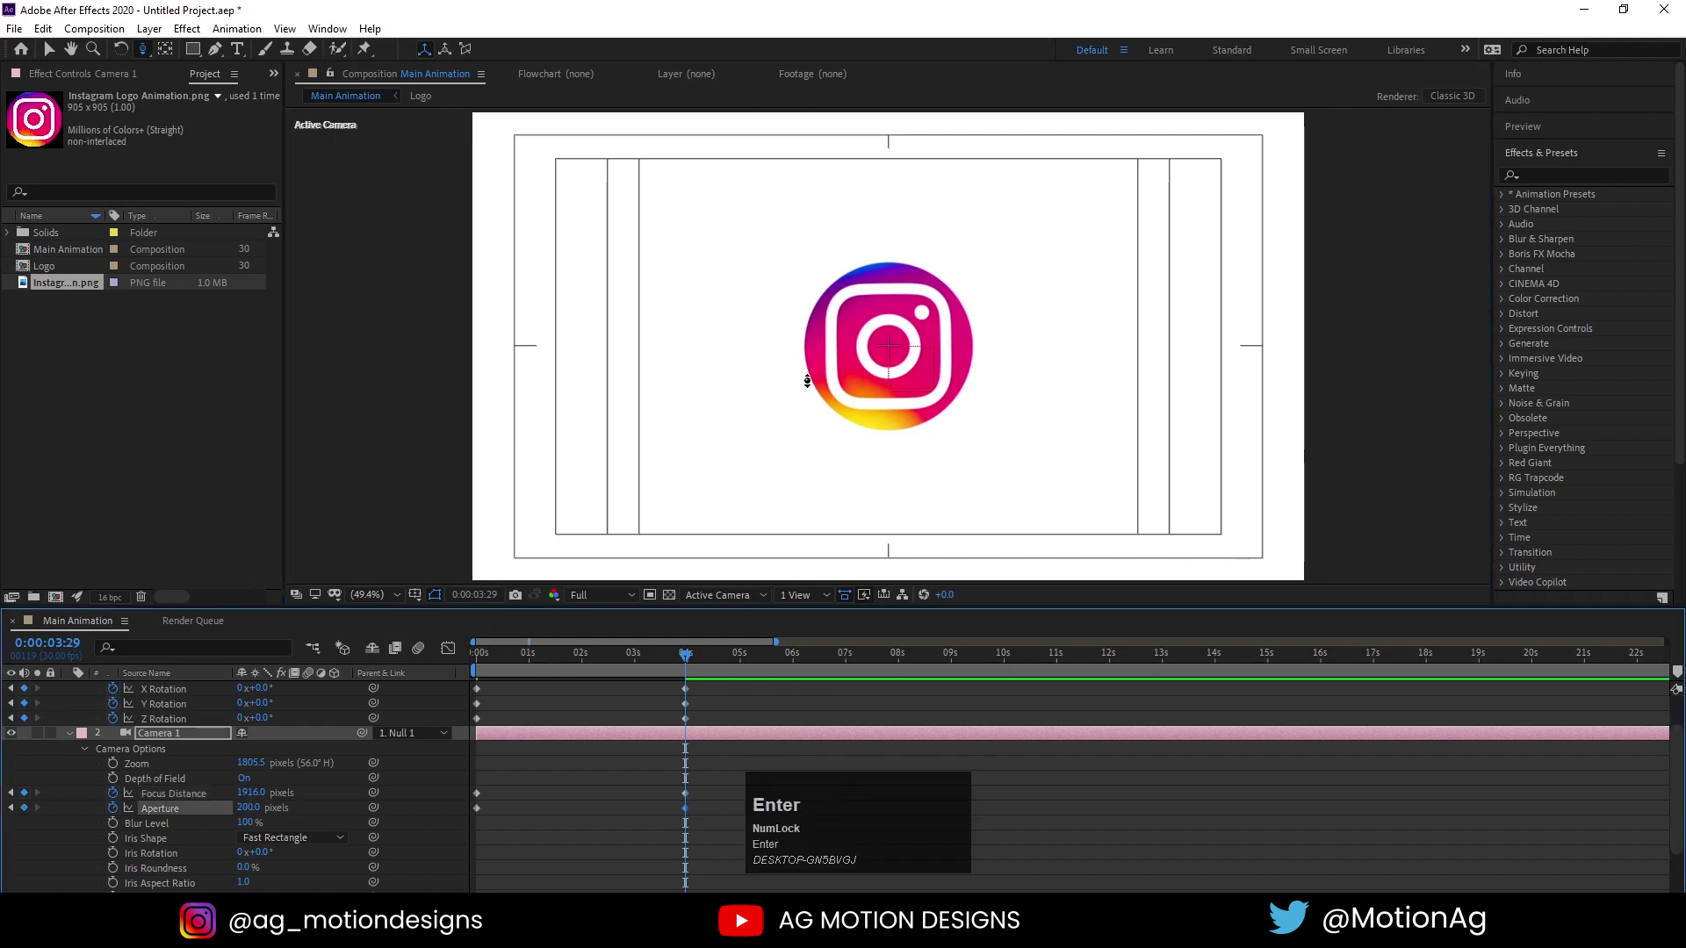
# Preview the blur-to-sharp animation from the start of the timeline
pyautogui.write('j')
pyautogui.press('space')
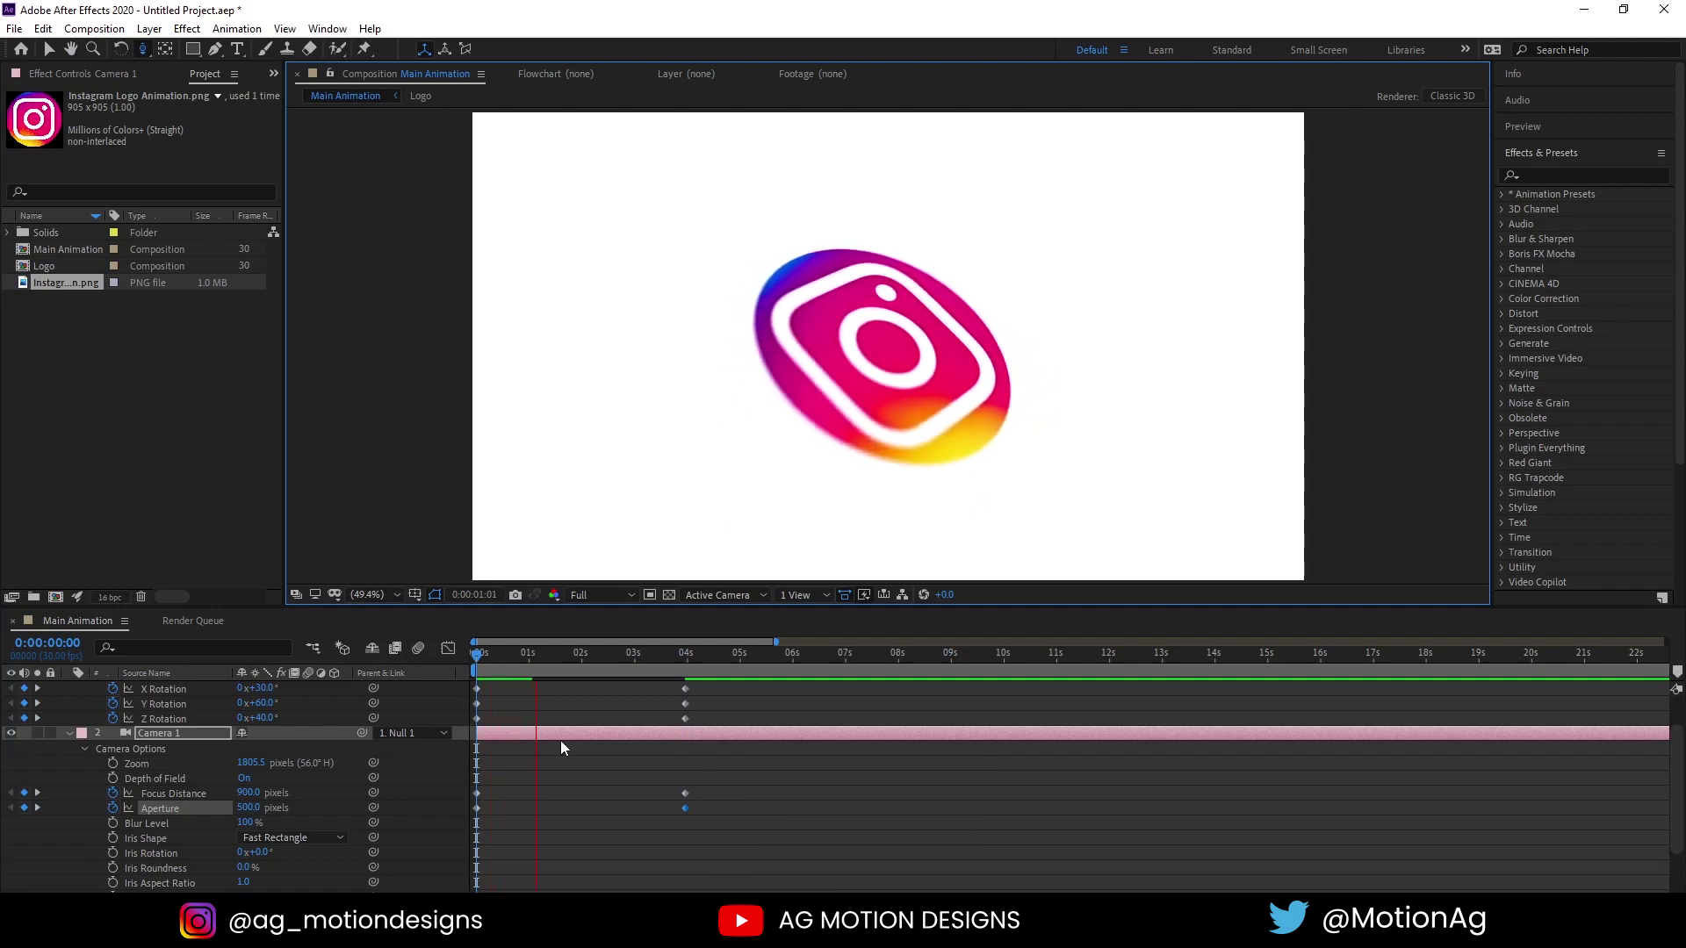
pyautogui.press('space')
pyautogui.press('j')
pyautogui.press('space')
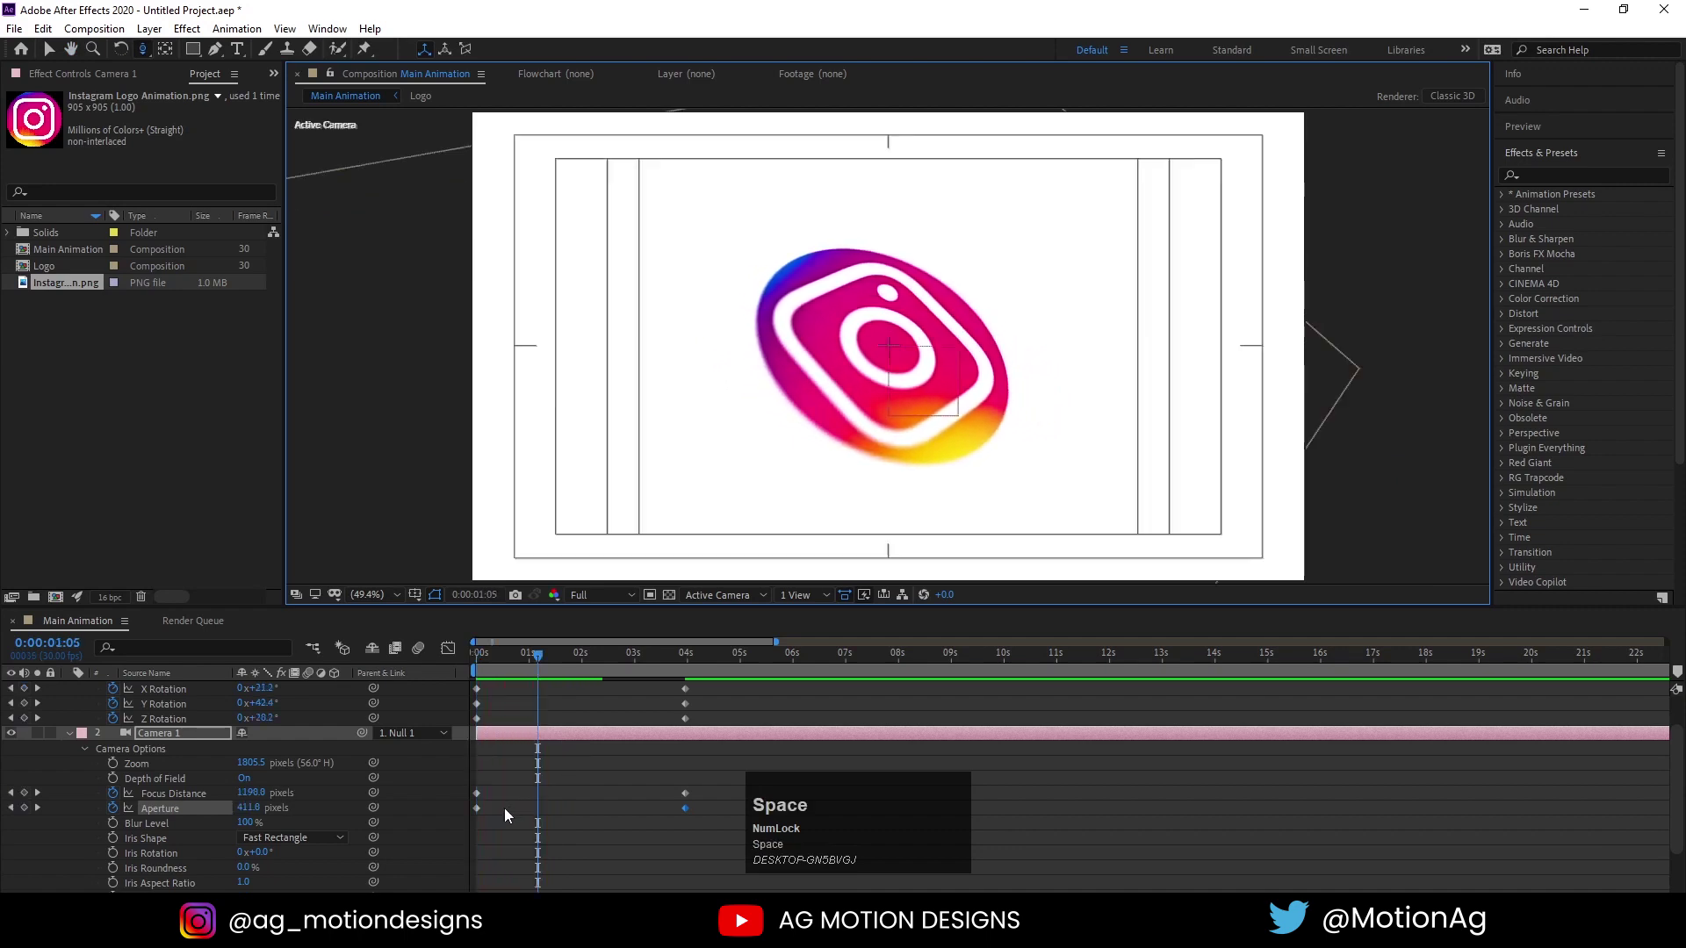
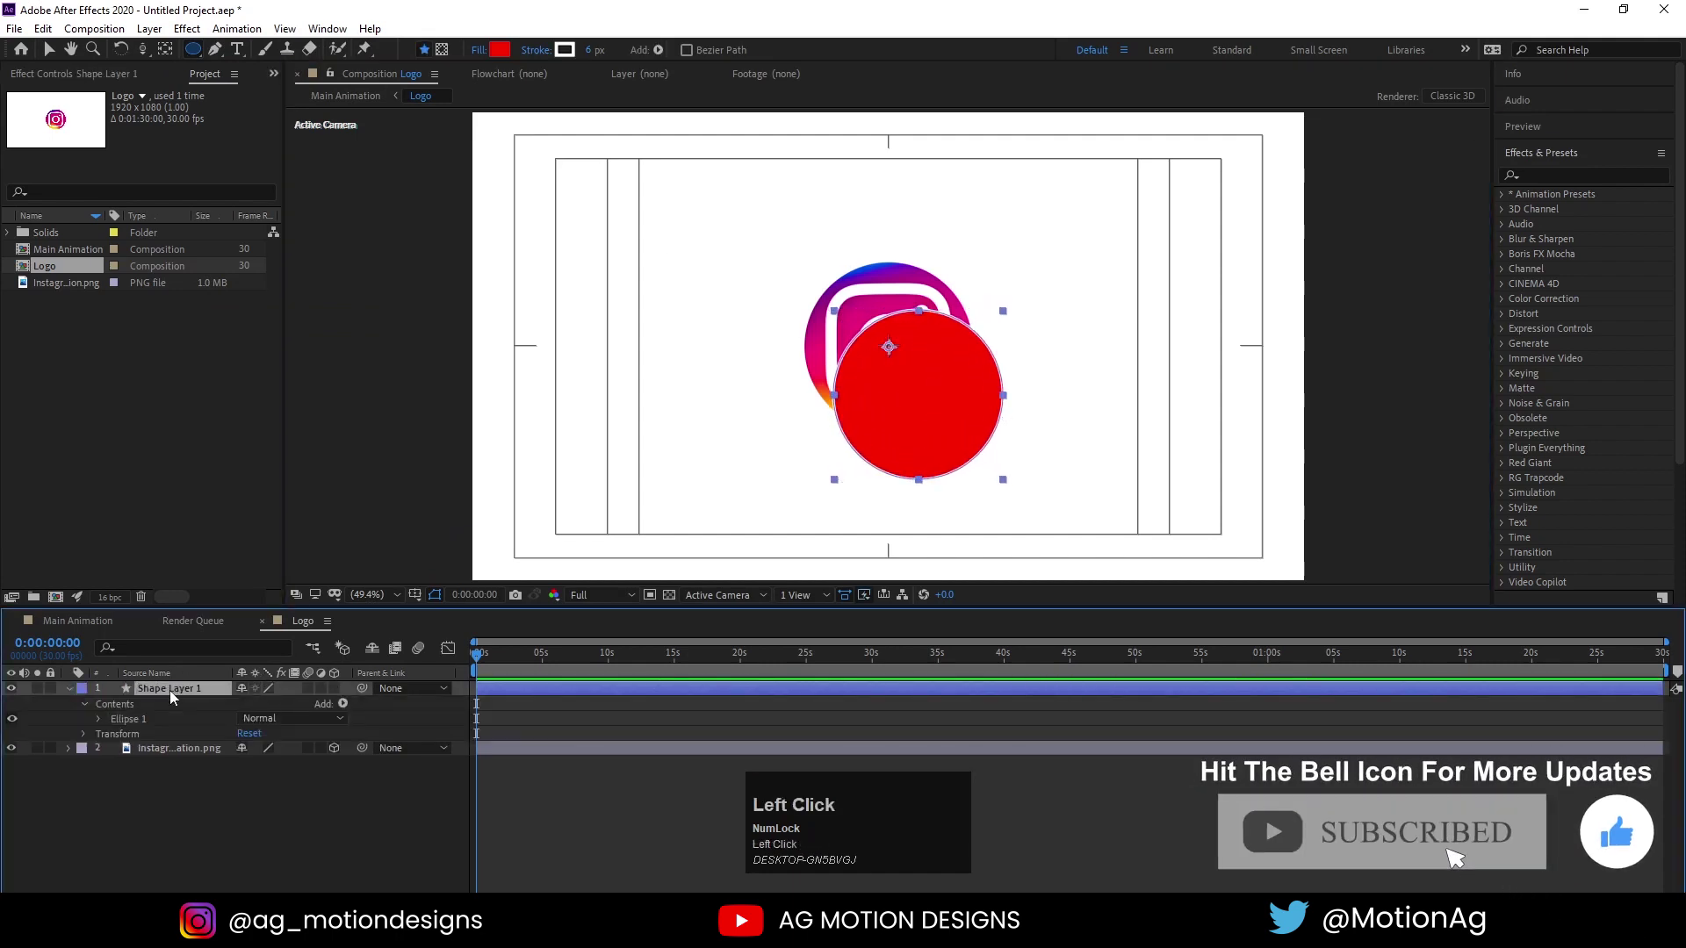
# Centre the red circle and set it as the track matte for the logo image
pyautogui.press('ctrl+alt+Home')
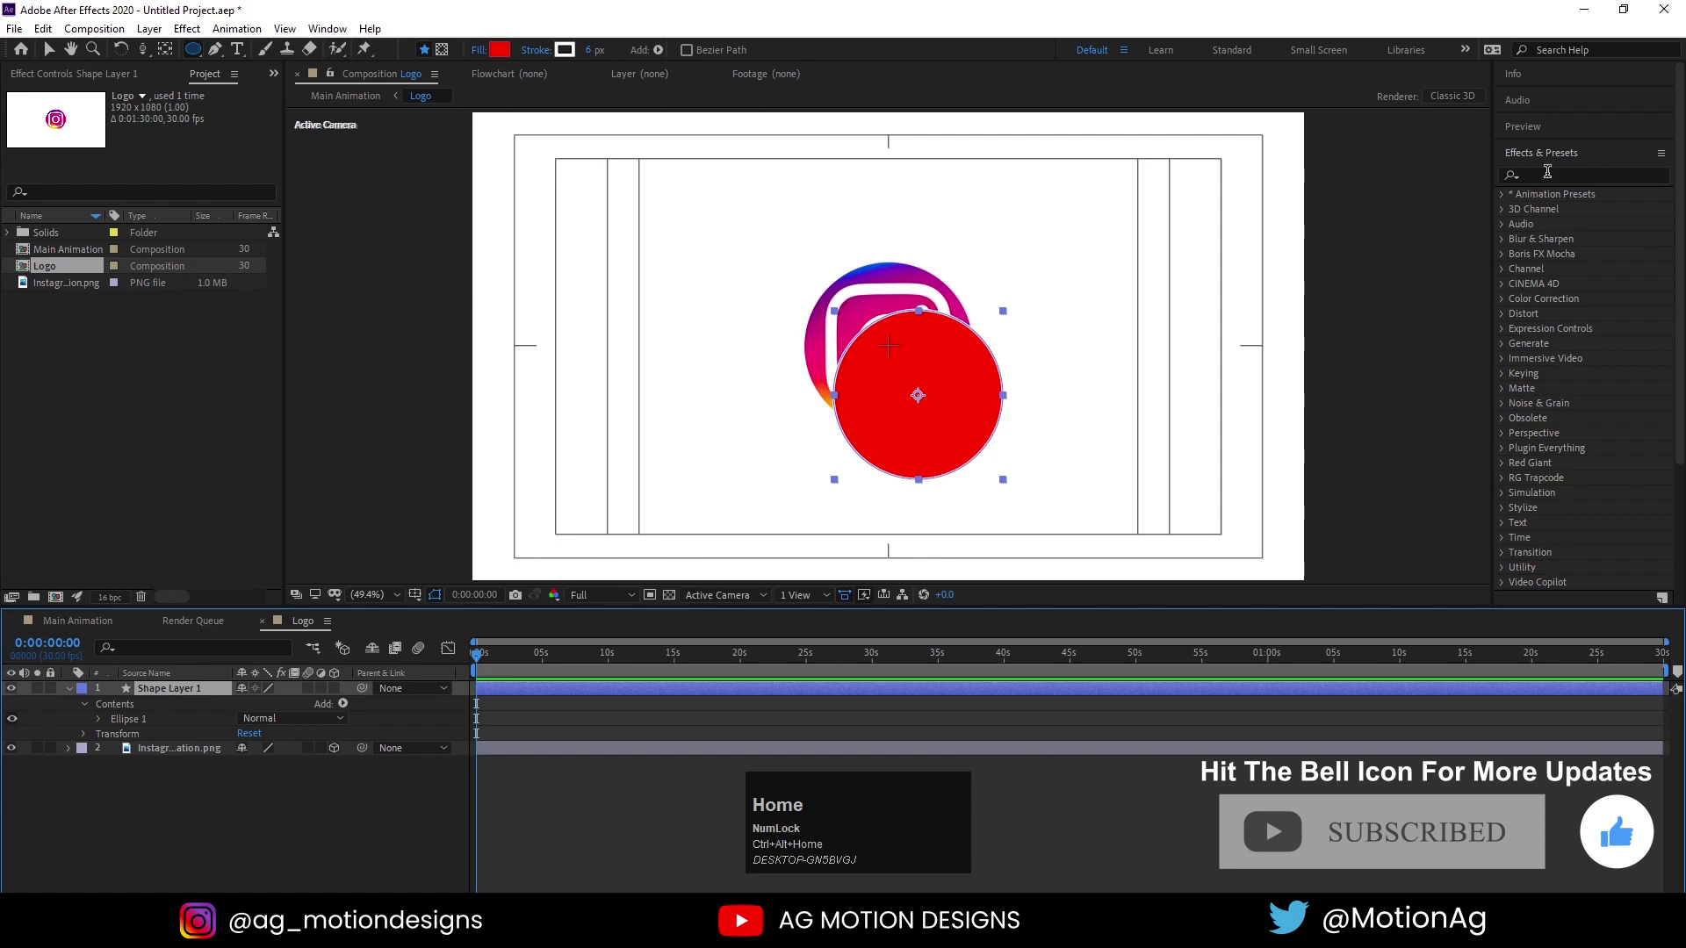
pyautogui.click(1550, 159)
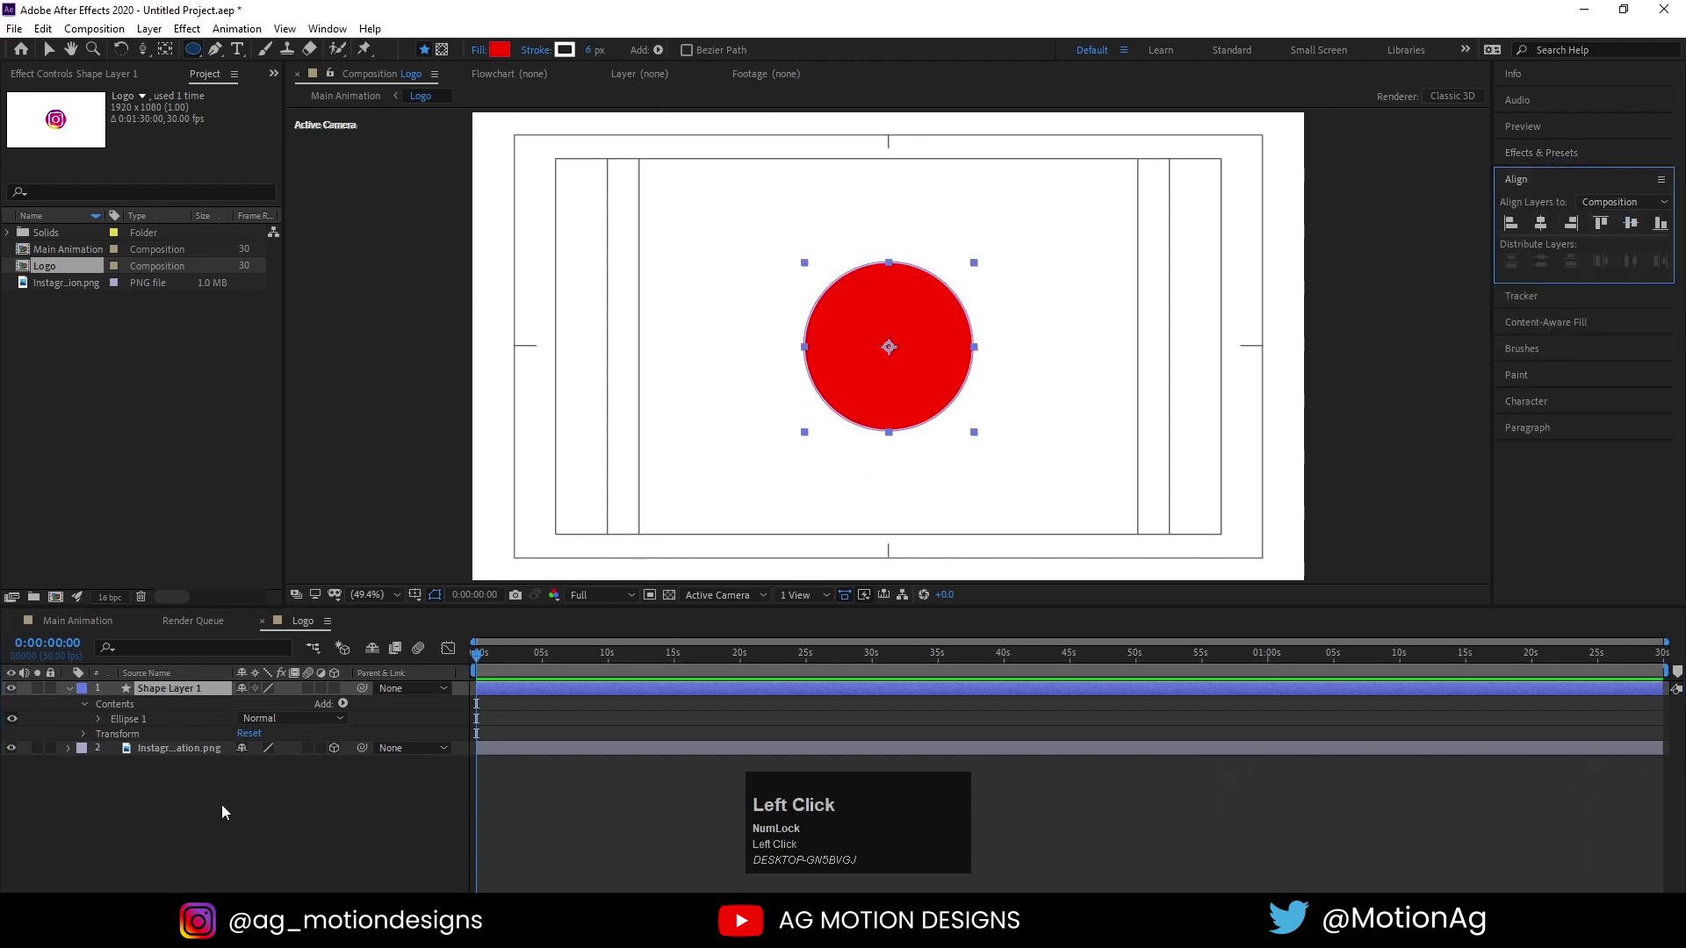
pyautogui.press('F4')
pyautogui.click(355, 753)
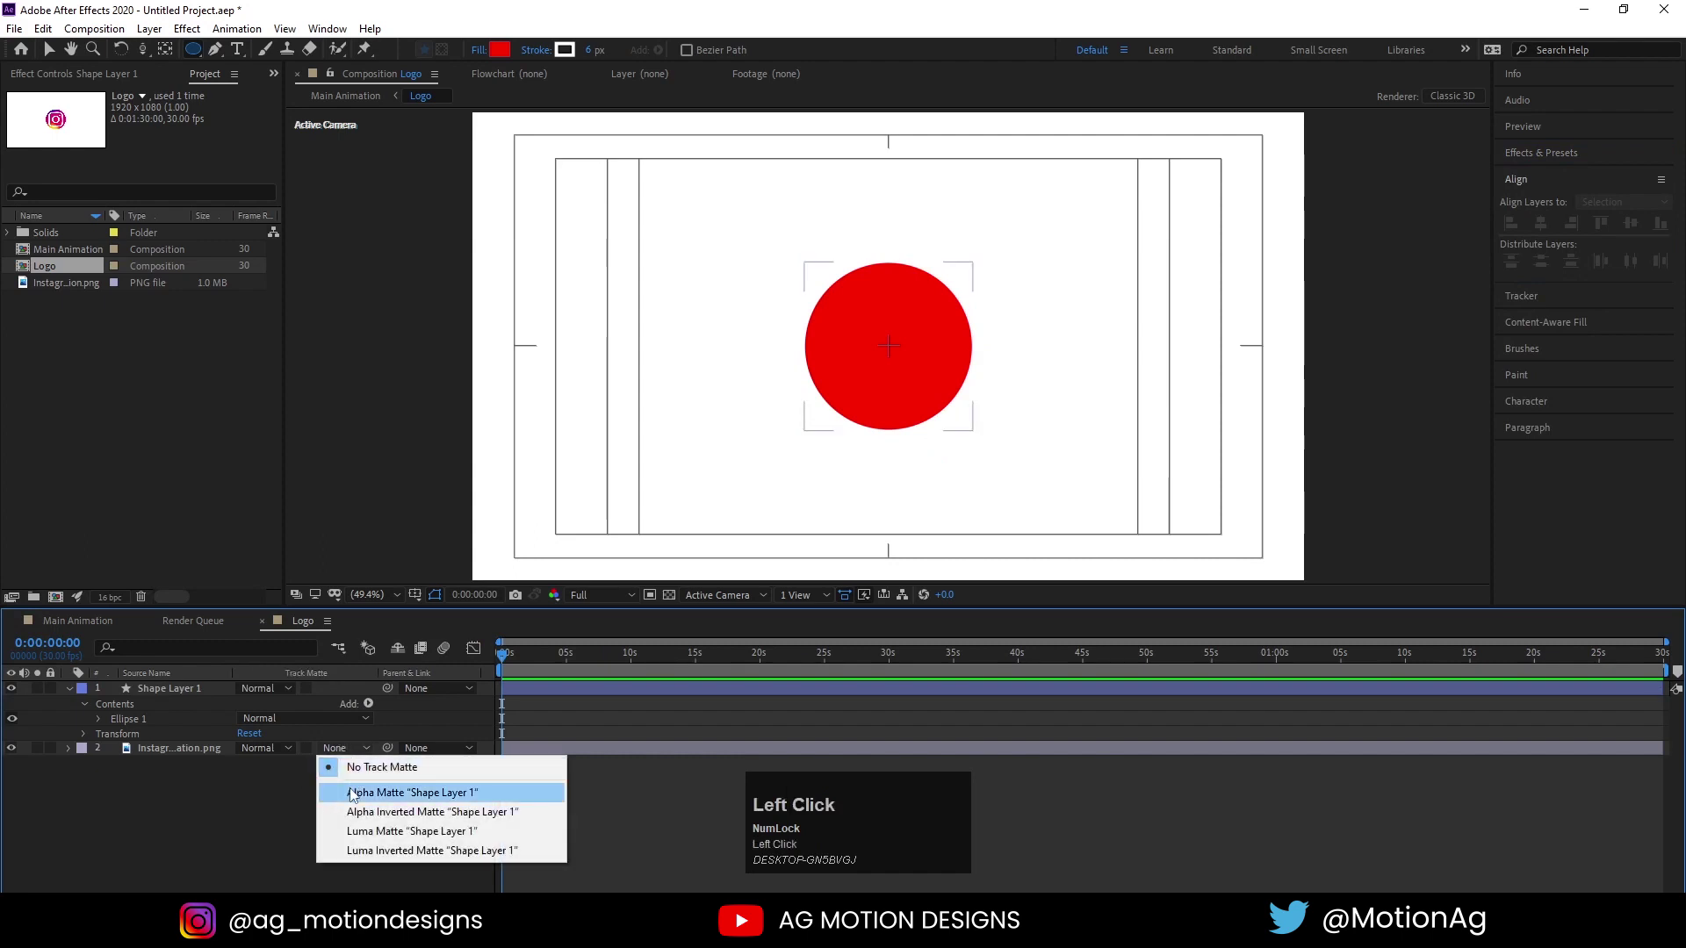
# Keyframe the circle's scale from 0% to about 80% with easy ease and preview the reveal
pyautogui.press('s')
pyautogui.moveTo(263, 703); pyautogui.dragTo(269, 709)
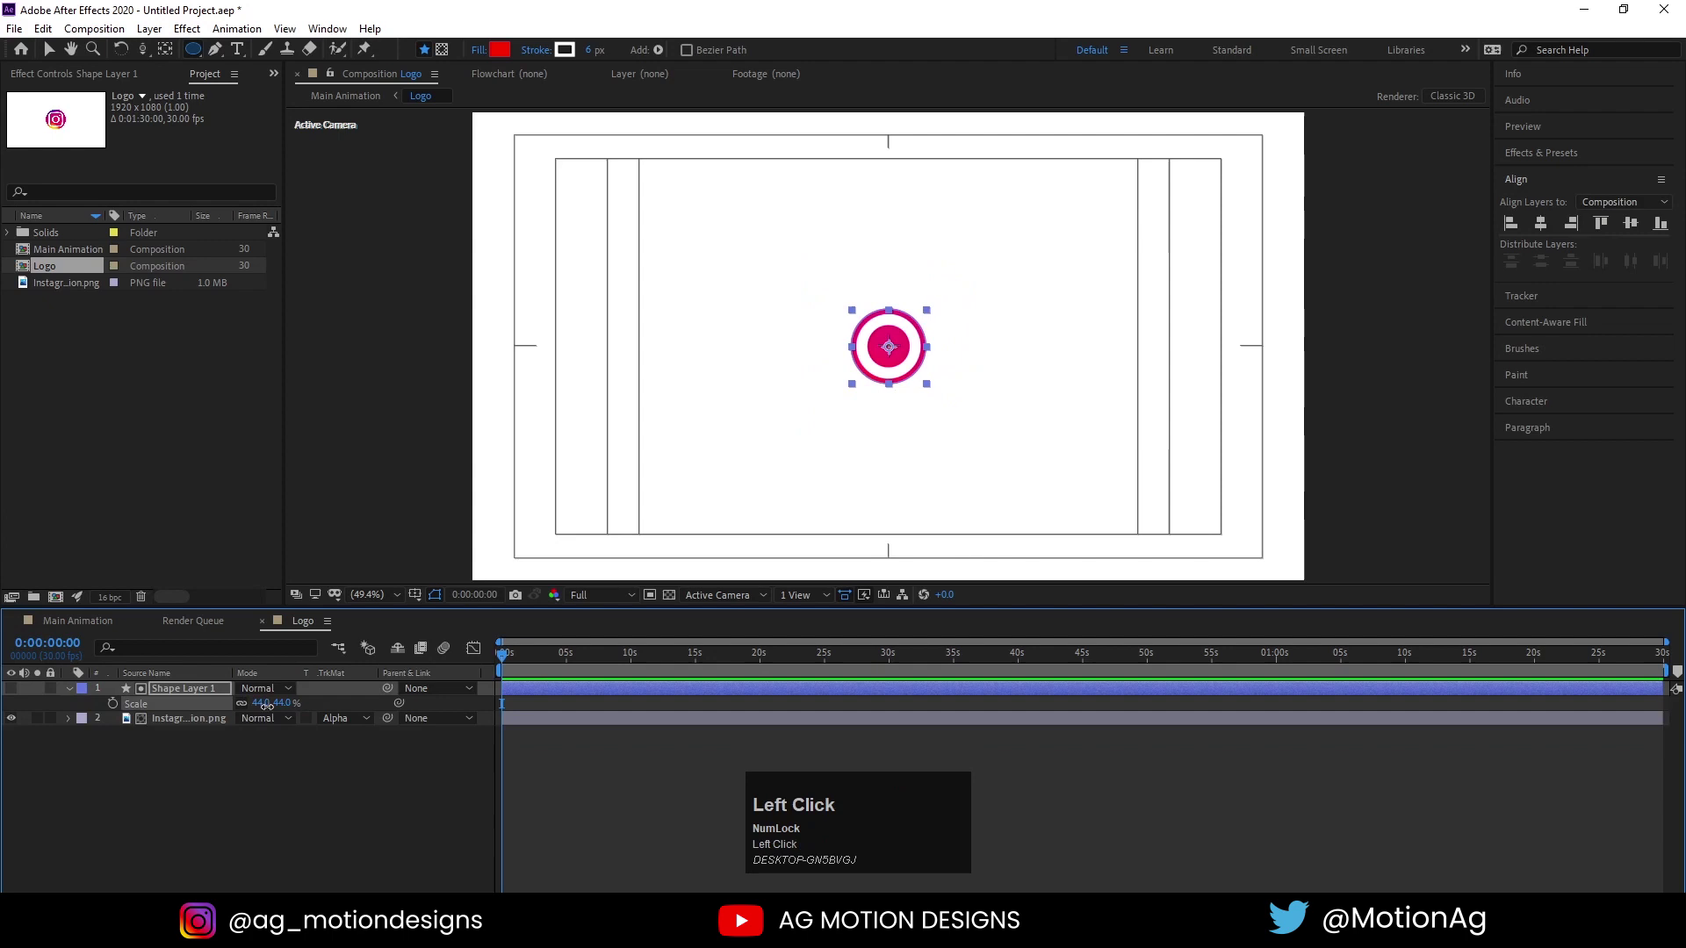
pyautogui.press('Return')
pyautogui.click(124, 707)
pyautogui.write('==')
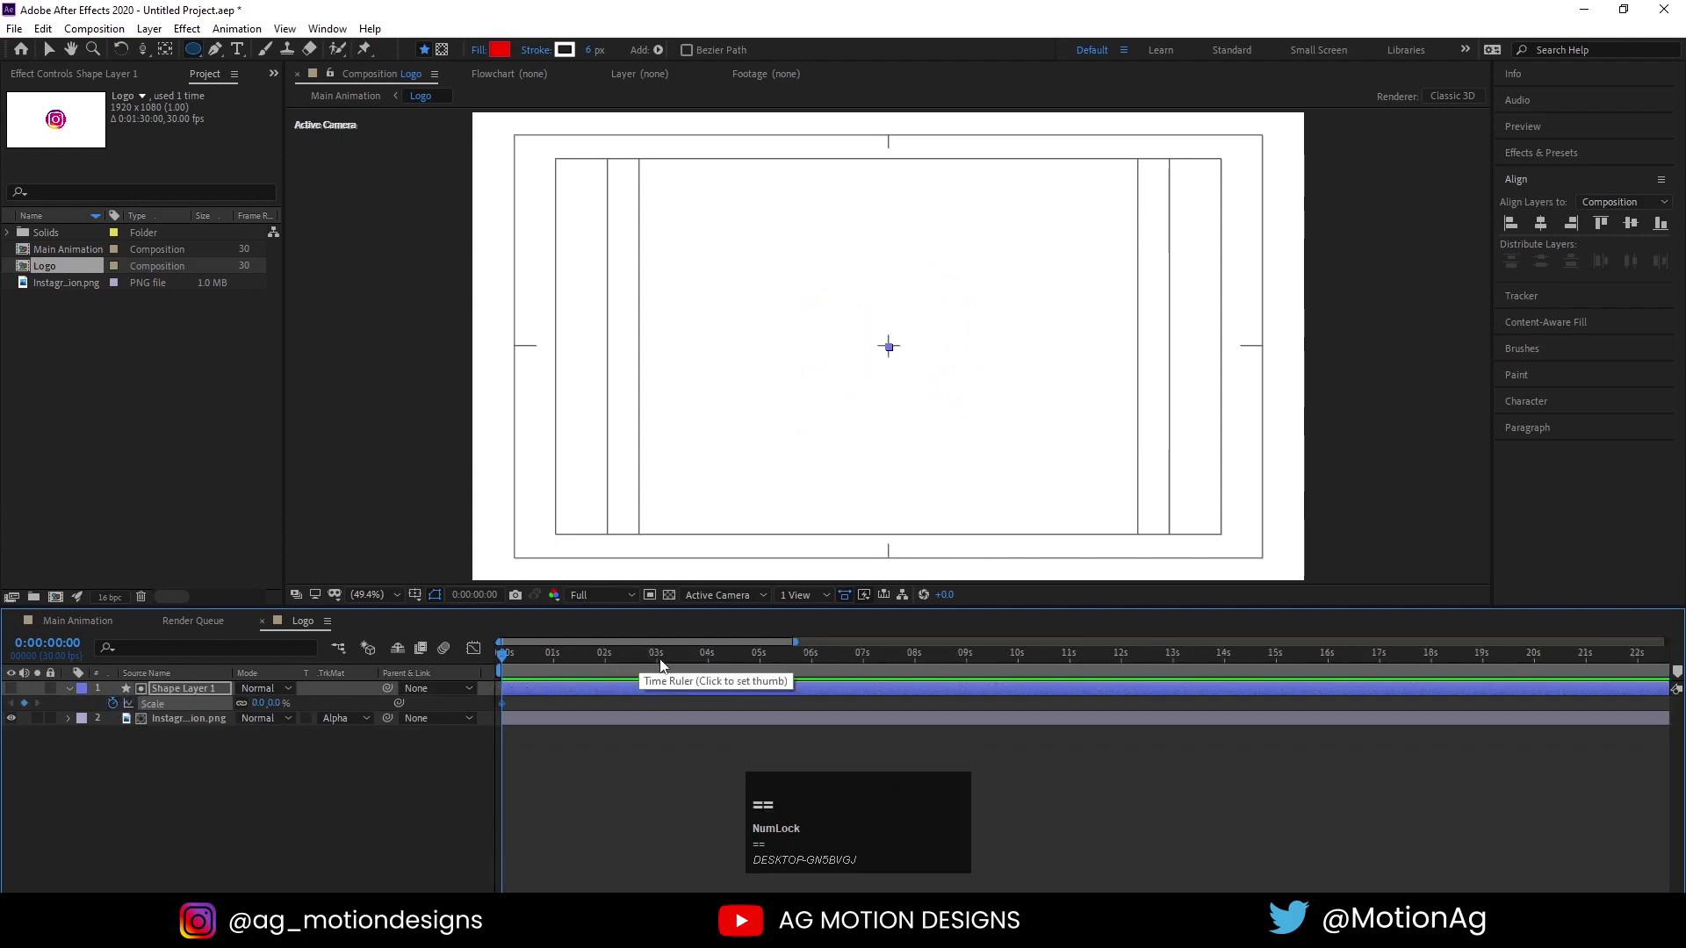
pyautogui.moveTo(682, 661); pyautogui.dragTo(356, 697)
pyautogui.press('j')
pyautogui.click(744, 756)
pyautogui.press('F9')
pyautogui.press('space')
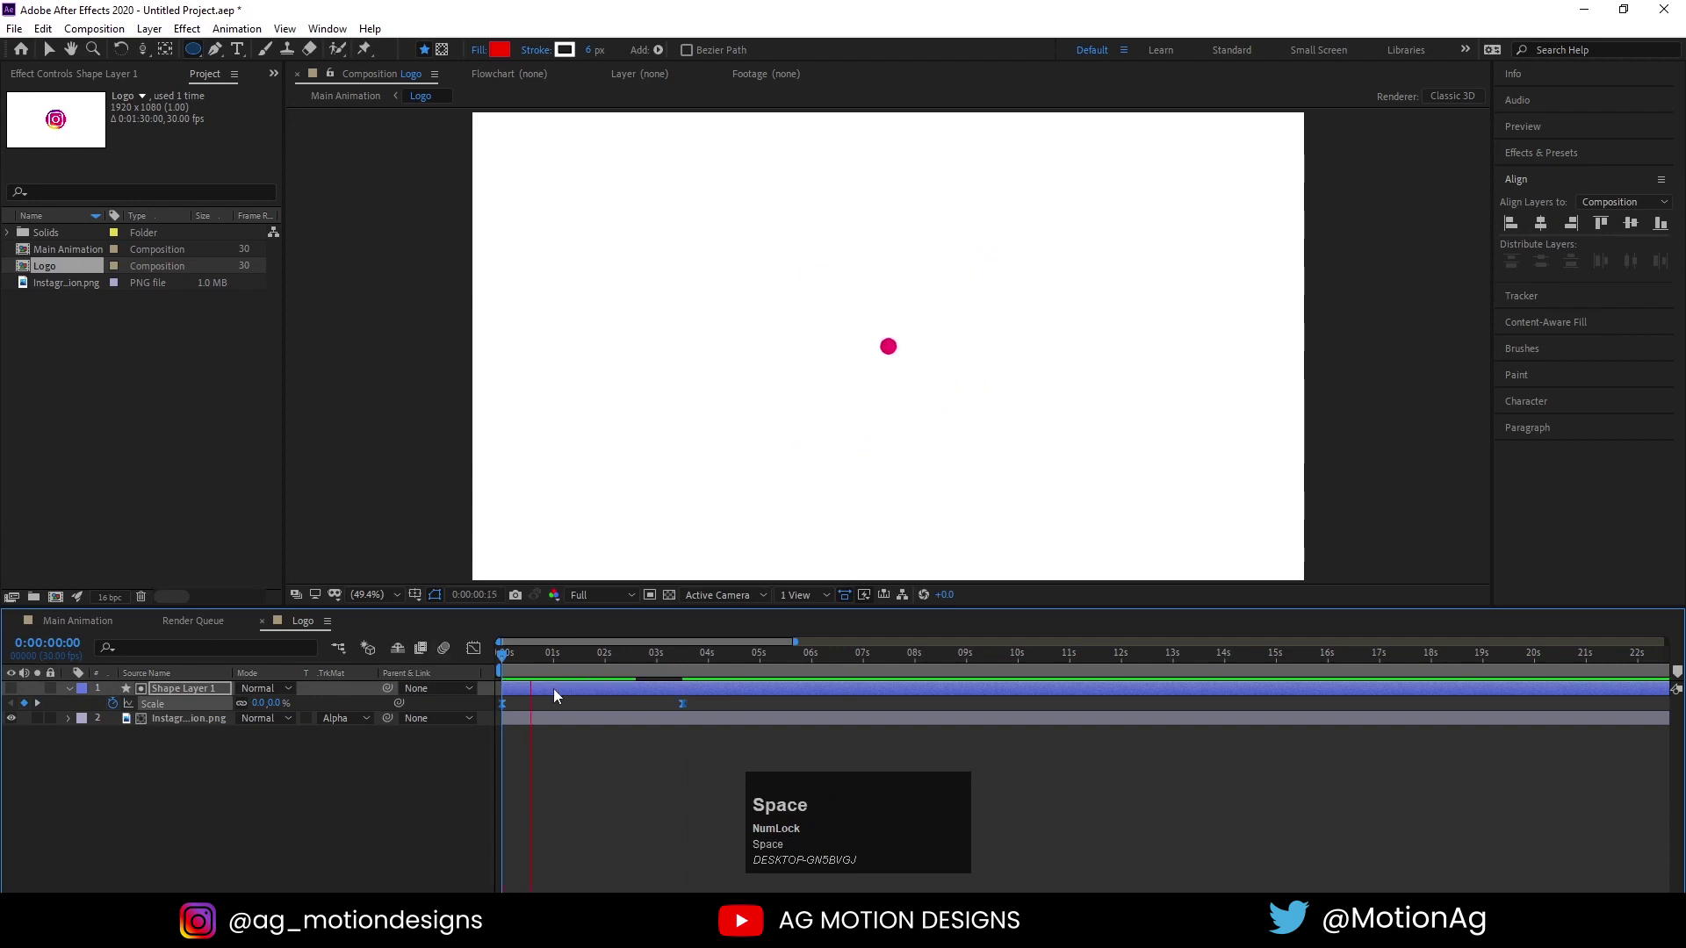
pyautogui.press('space')
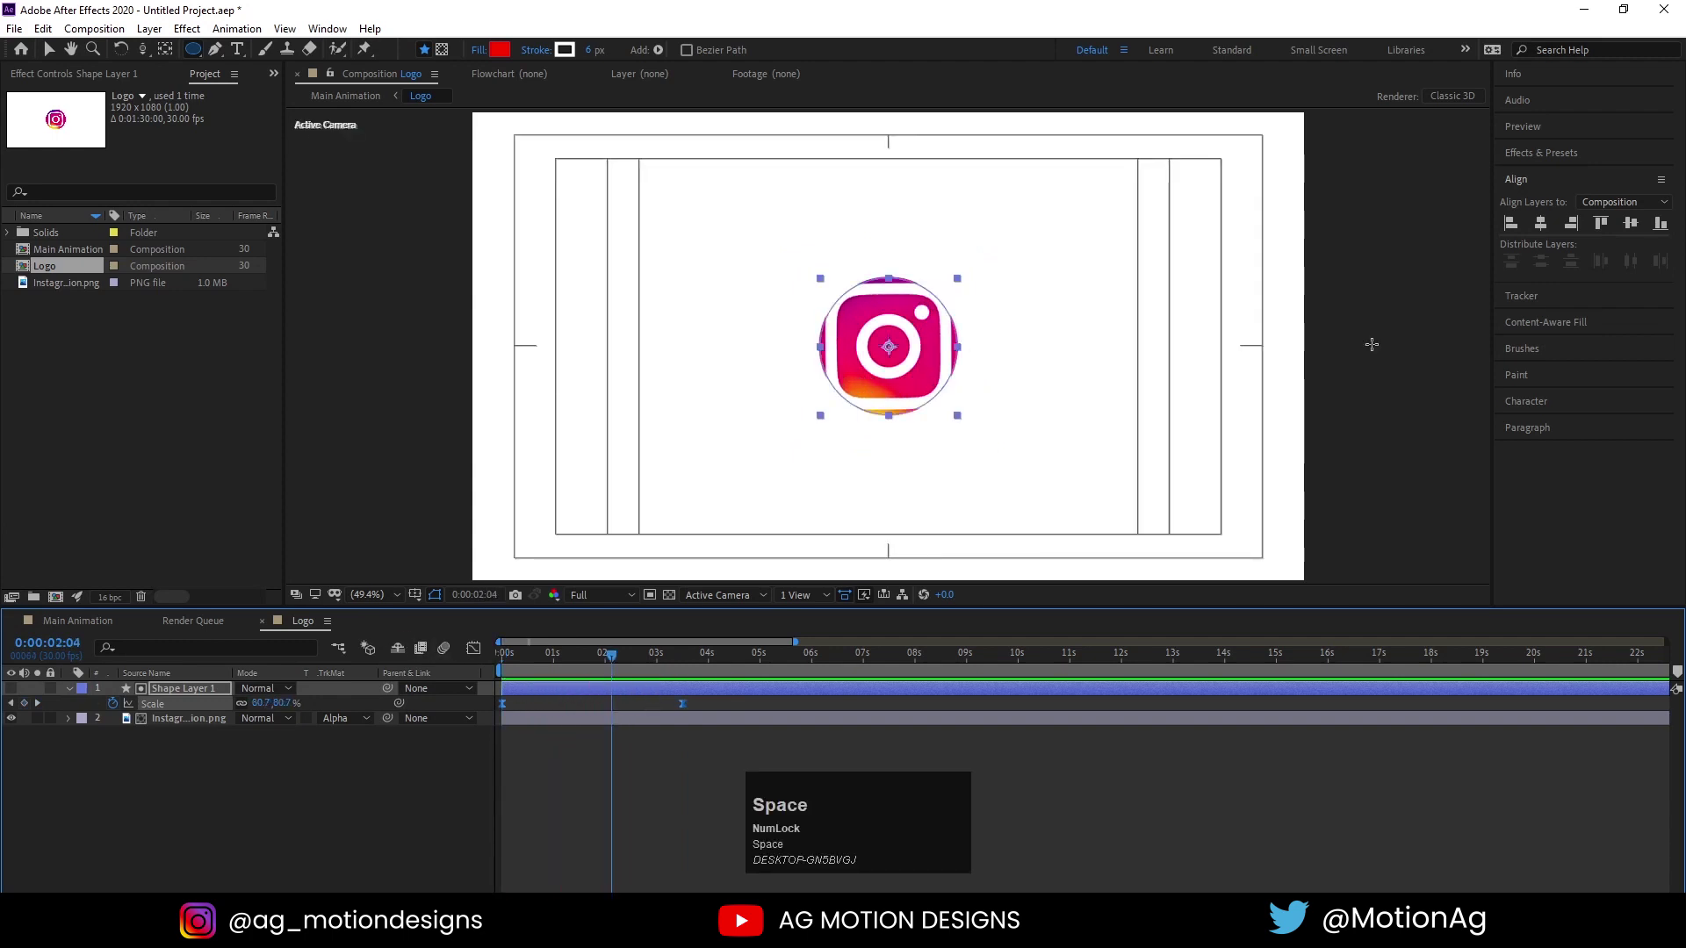
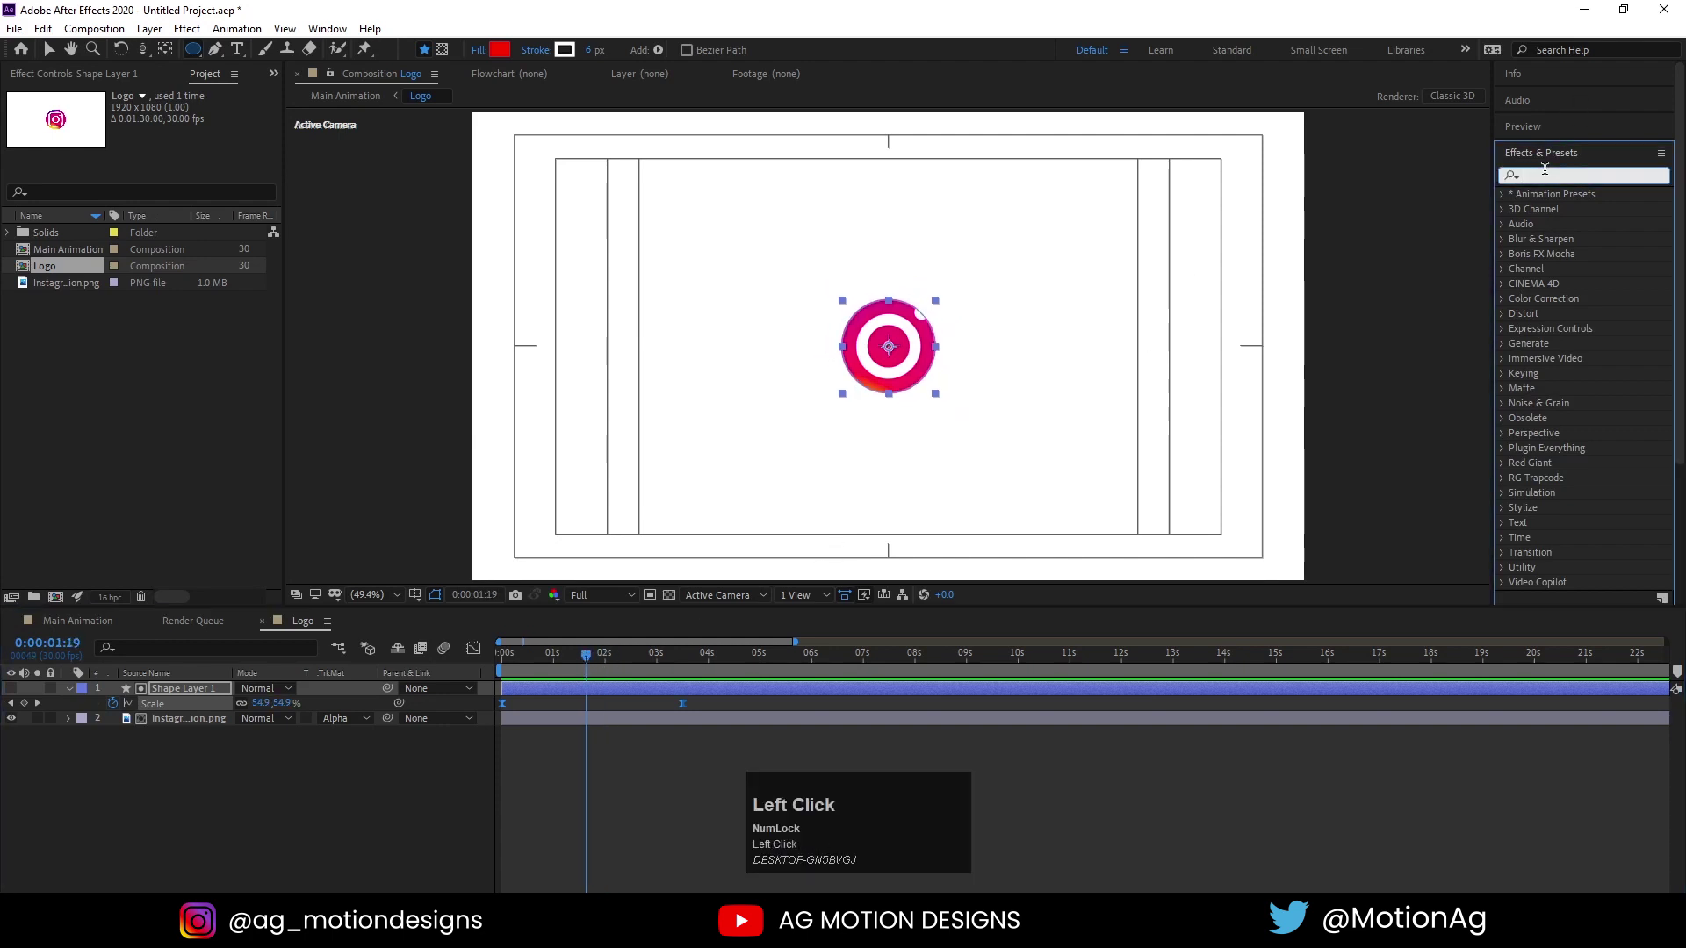
# Apply Turbulent Displace with Amount 140 and Size 50 to the circle and preview it
pyautogui.write('Teft Clickr')
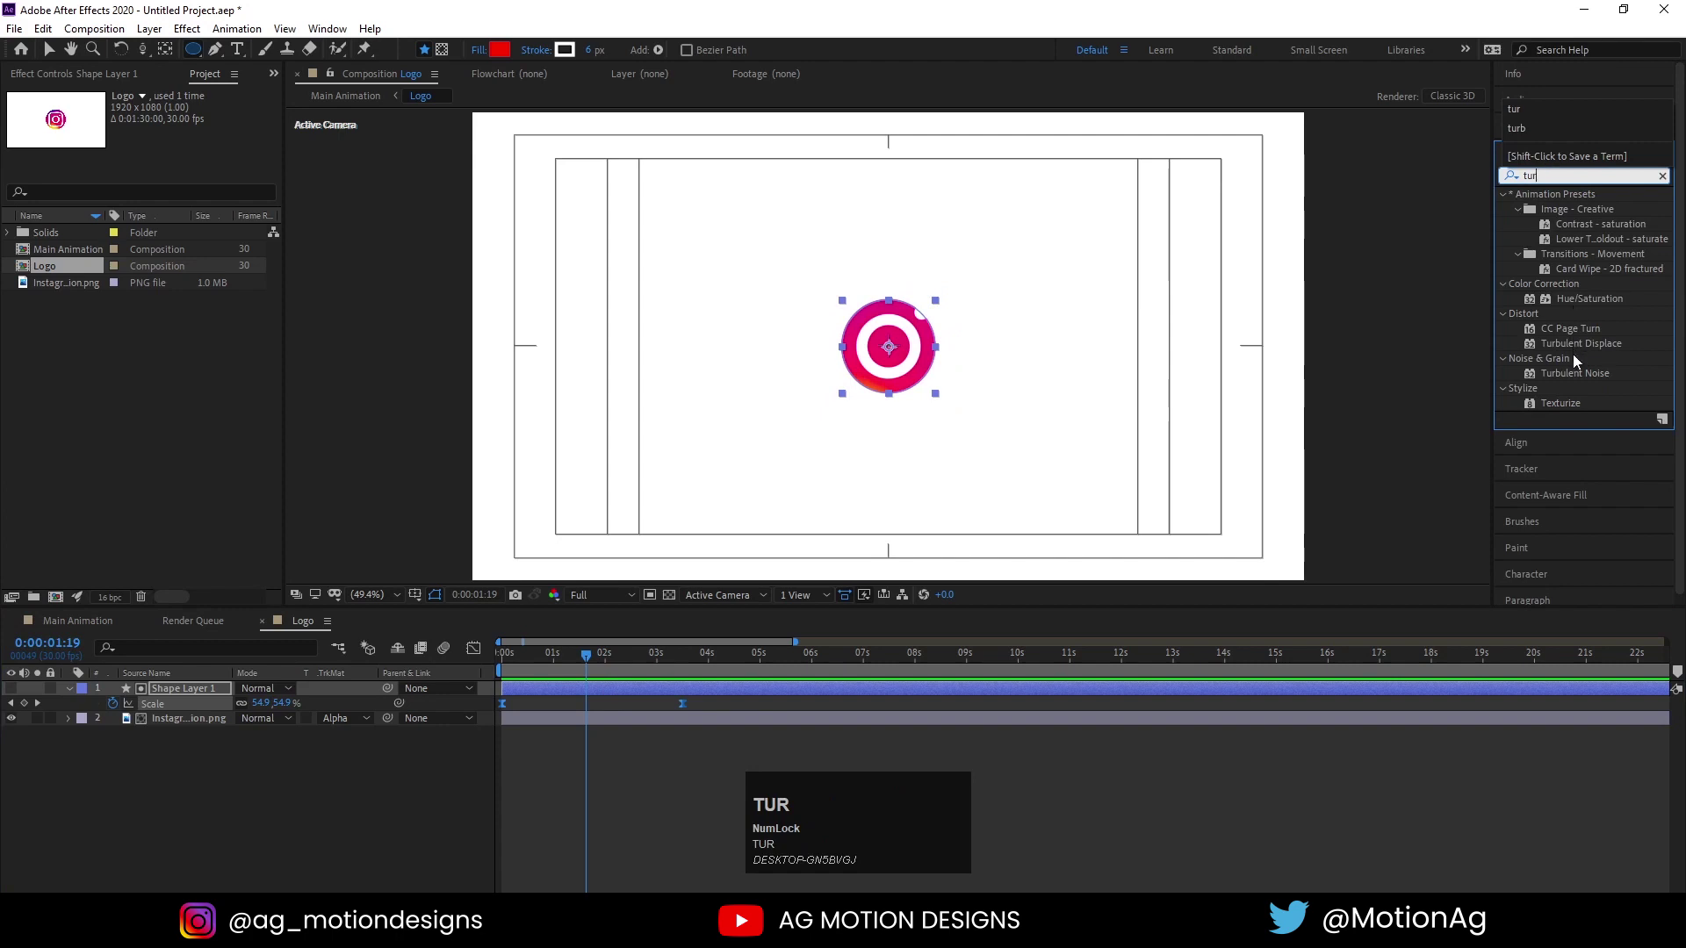
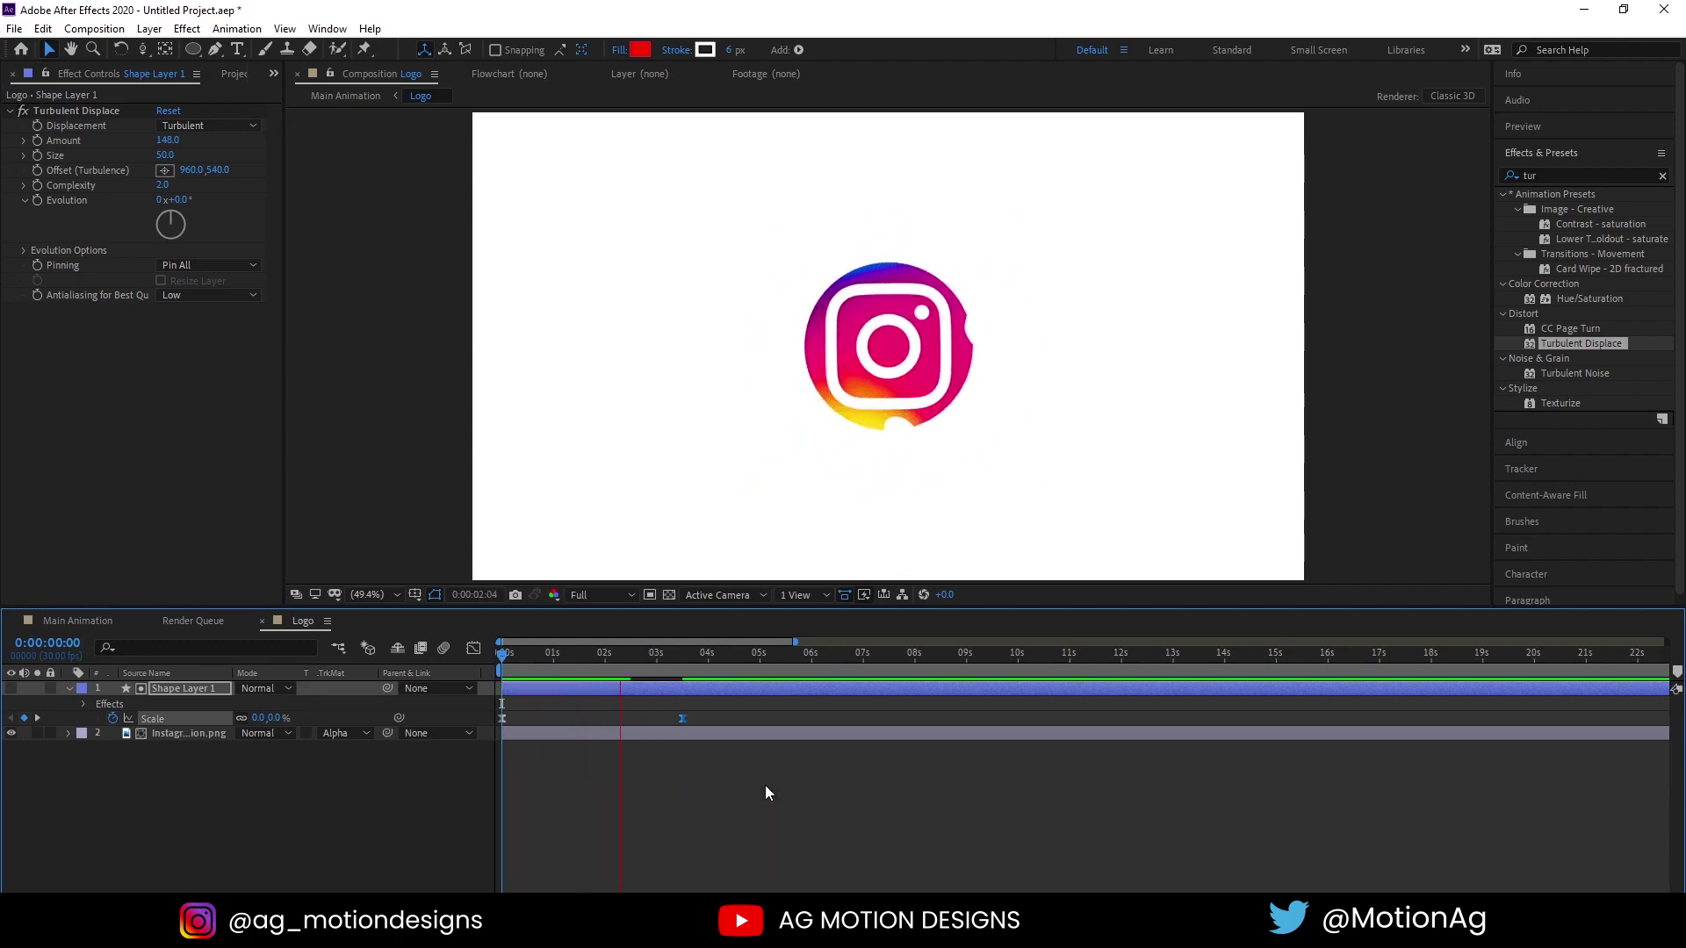
pyautogui.press('space')
pyautogui.moveTo(687, 727); pyautogui.dragTo(577, 658)
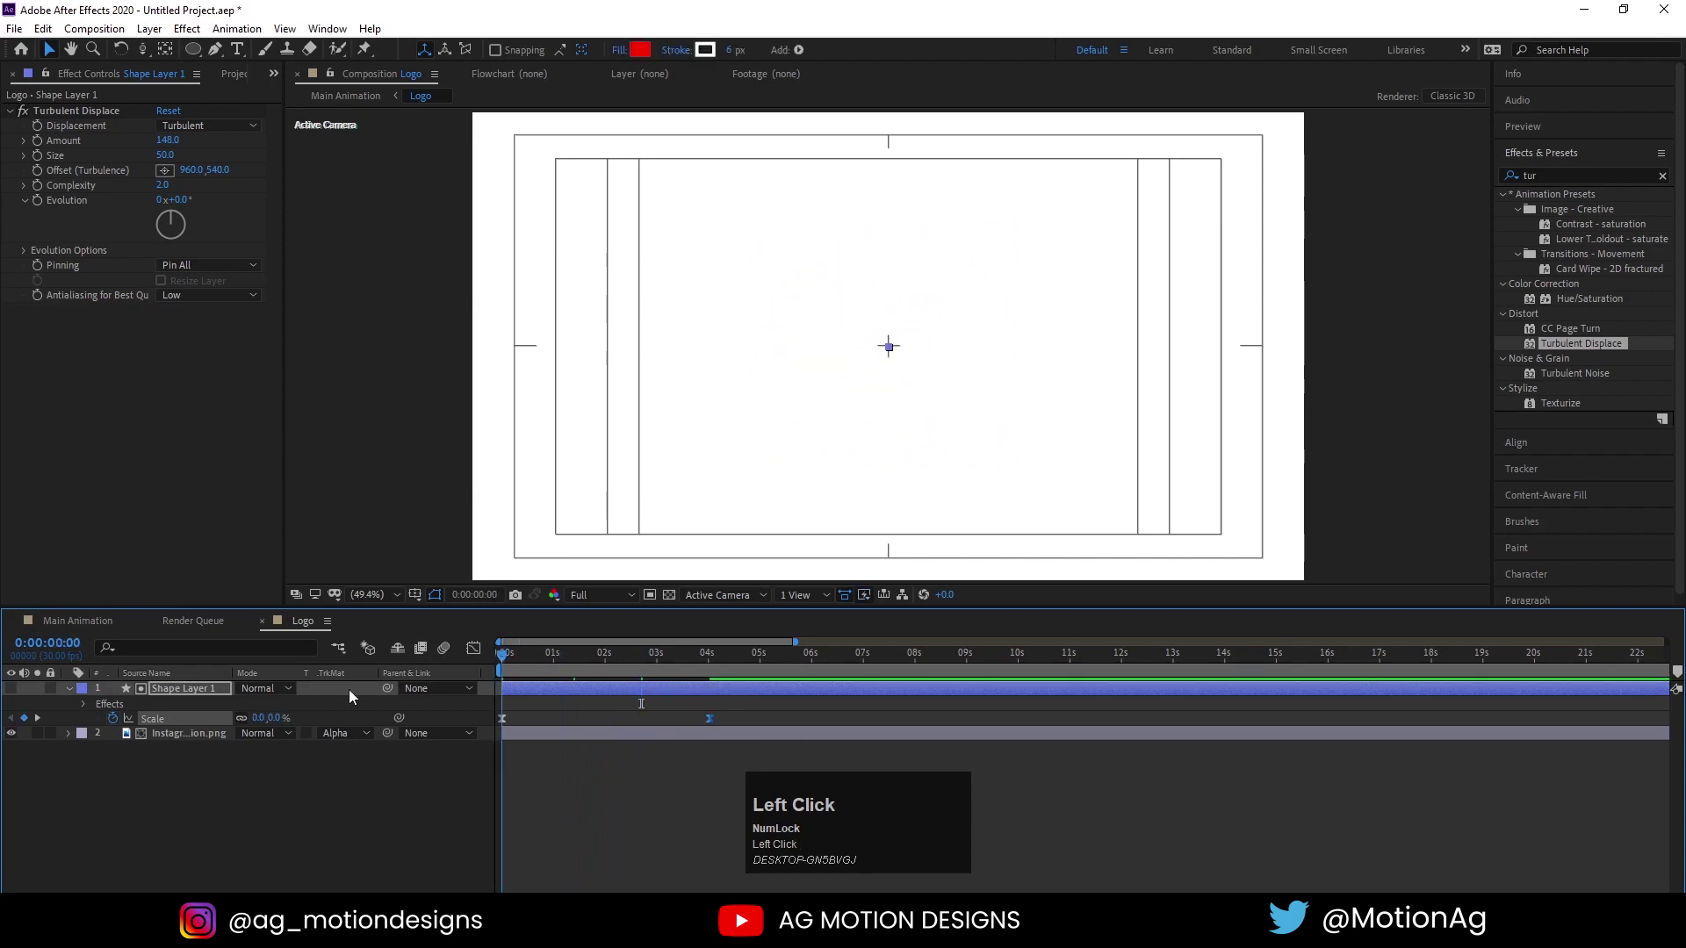
# Pre-compose both layers as 'Logo Reveal' and apply Find Edges with Invert
pyautogui.press('u')
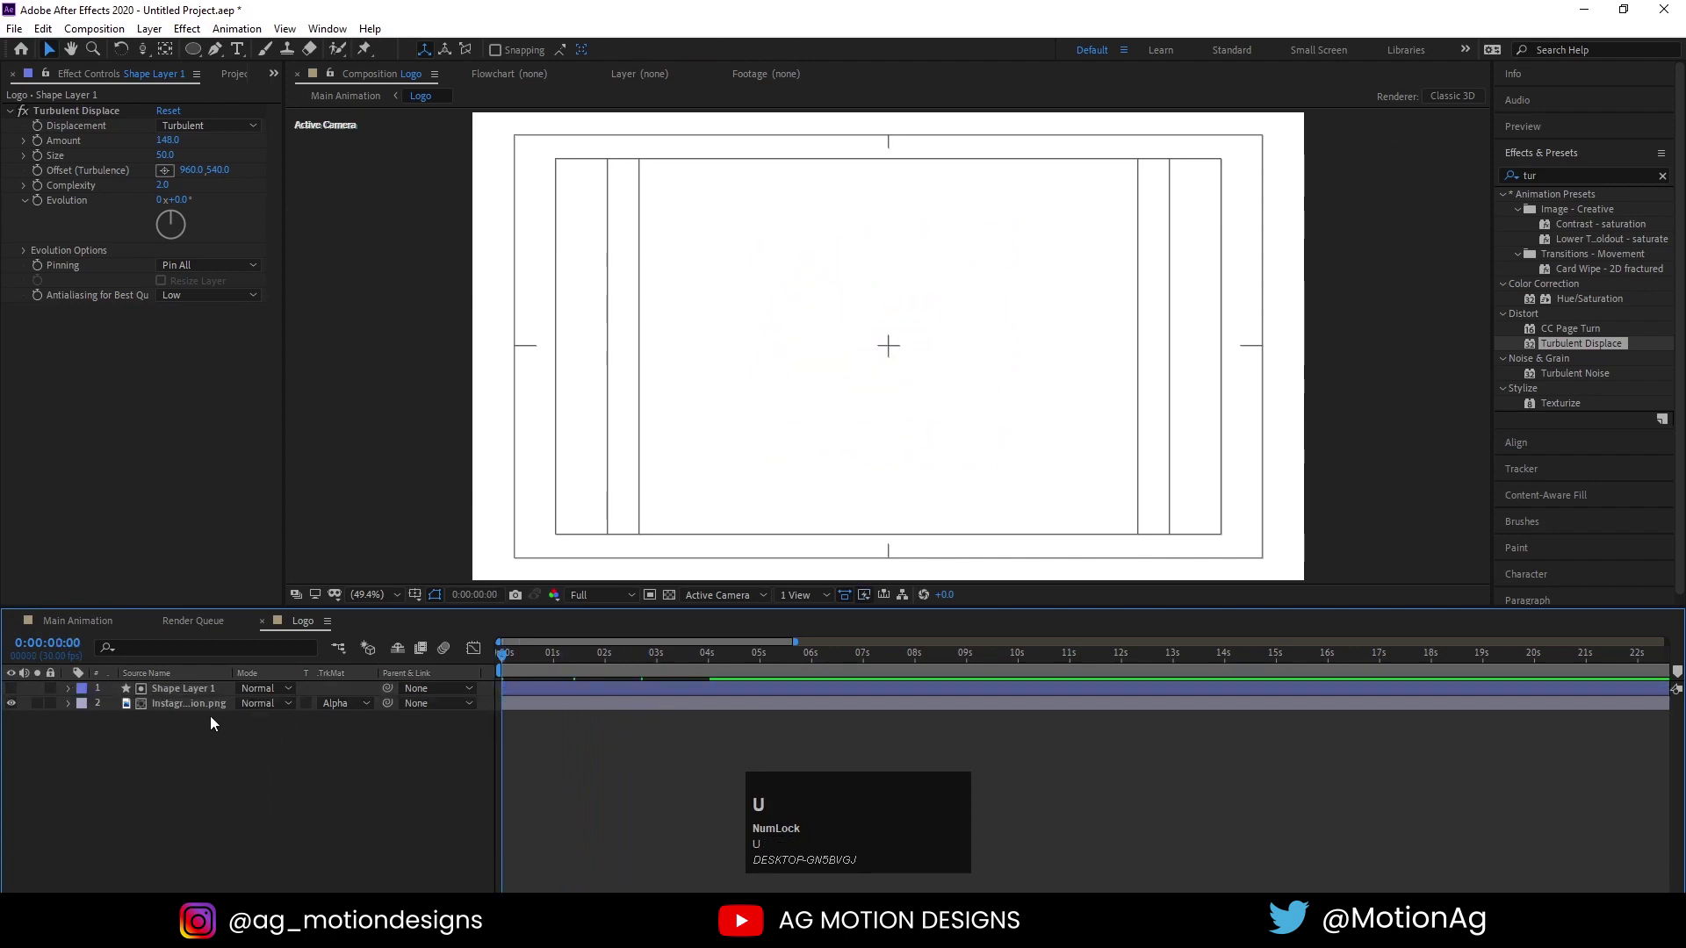
pyautogui.click(197, 706)
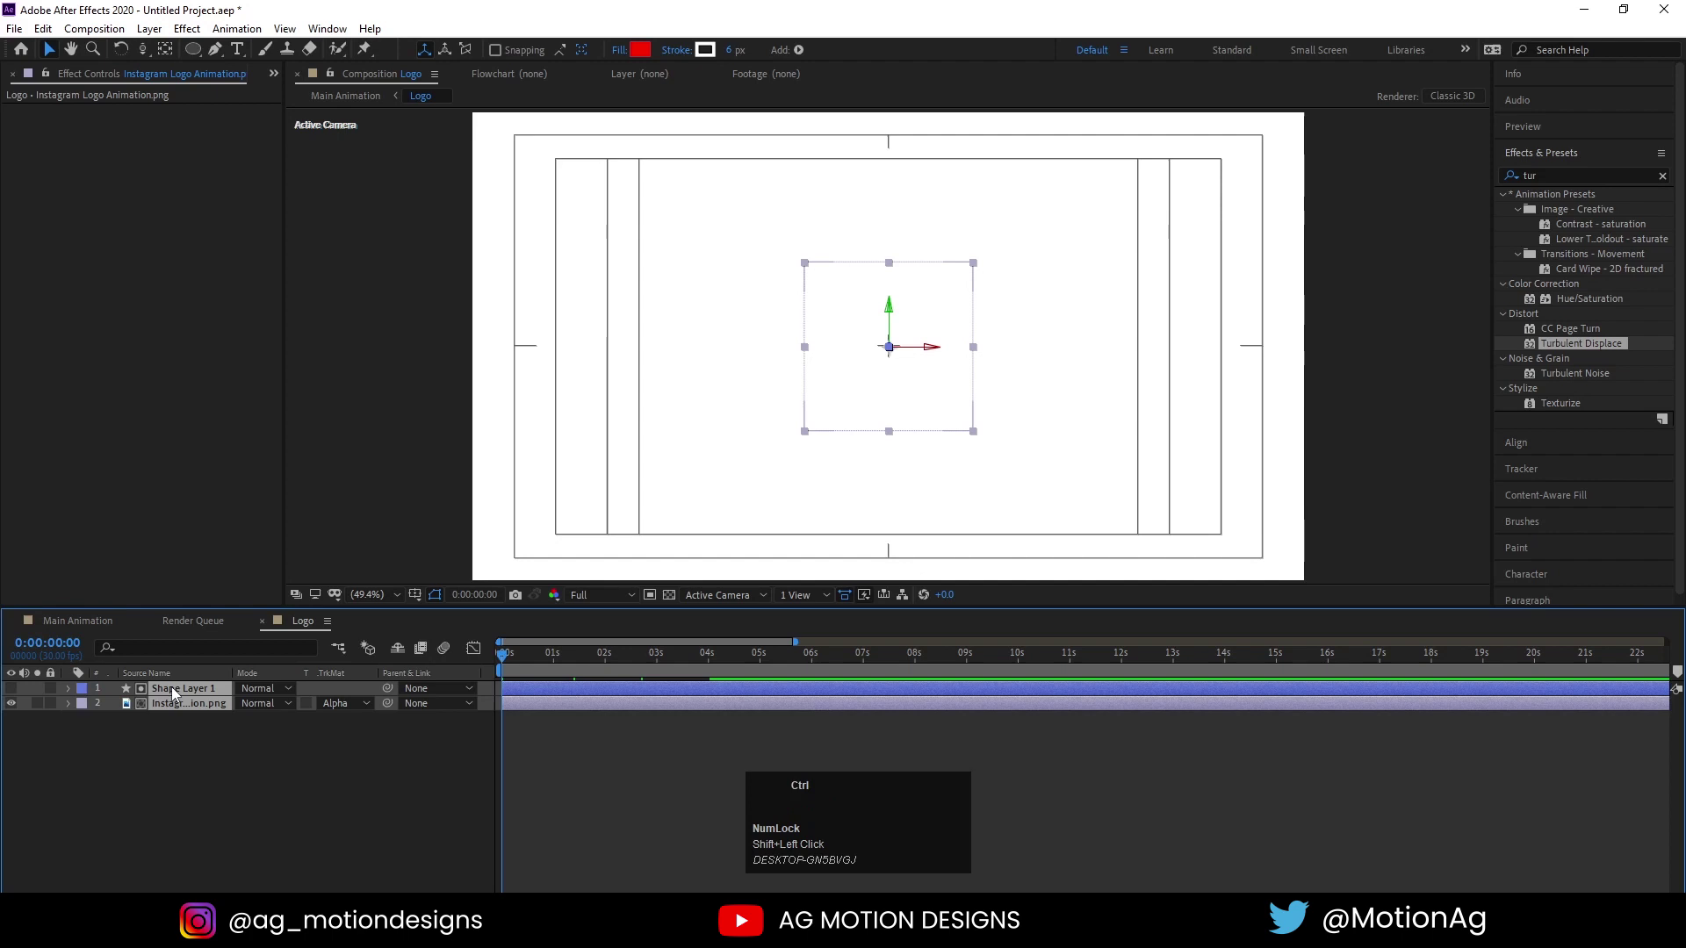
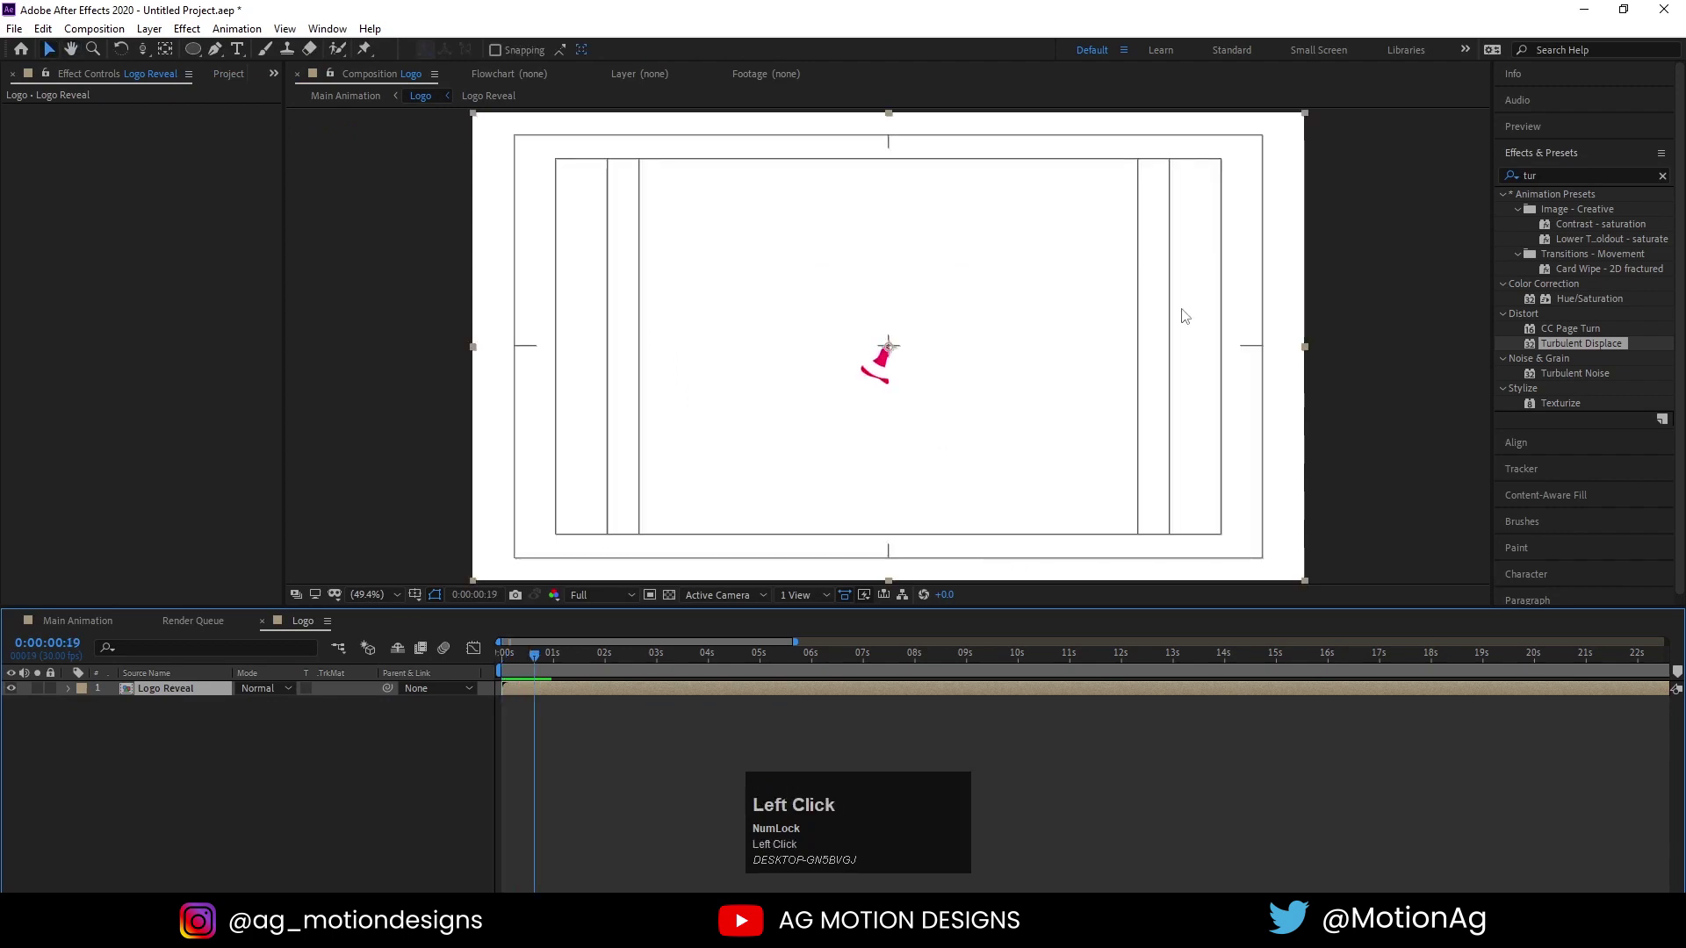
pyautogui.write('edg')
pyautogui.click(1580, 345)
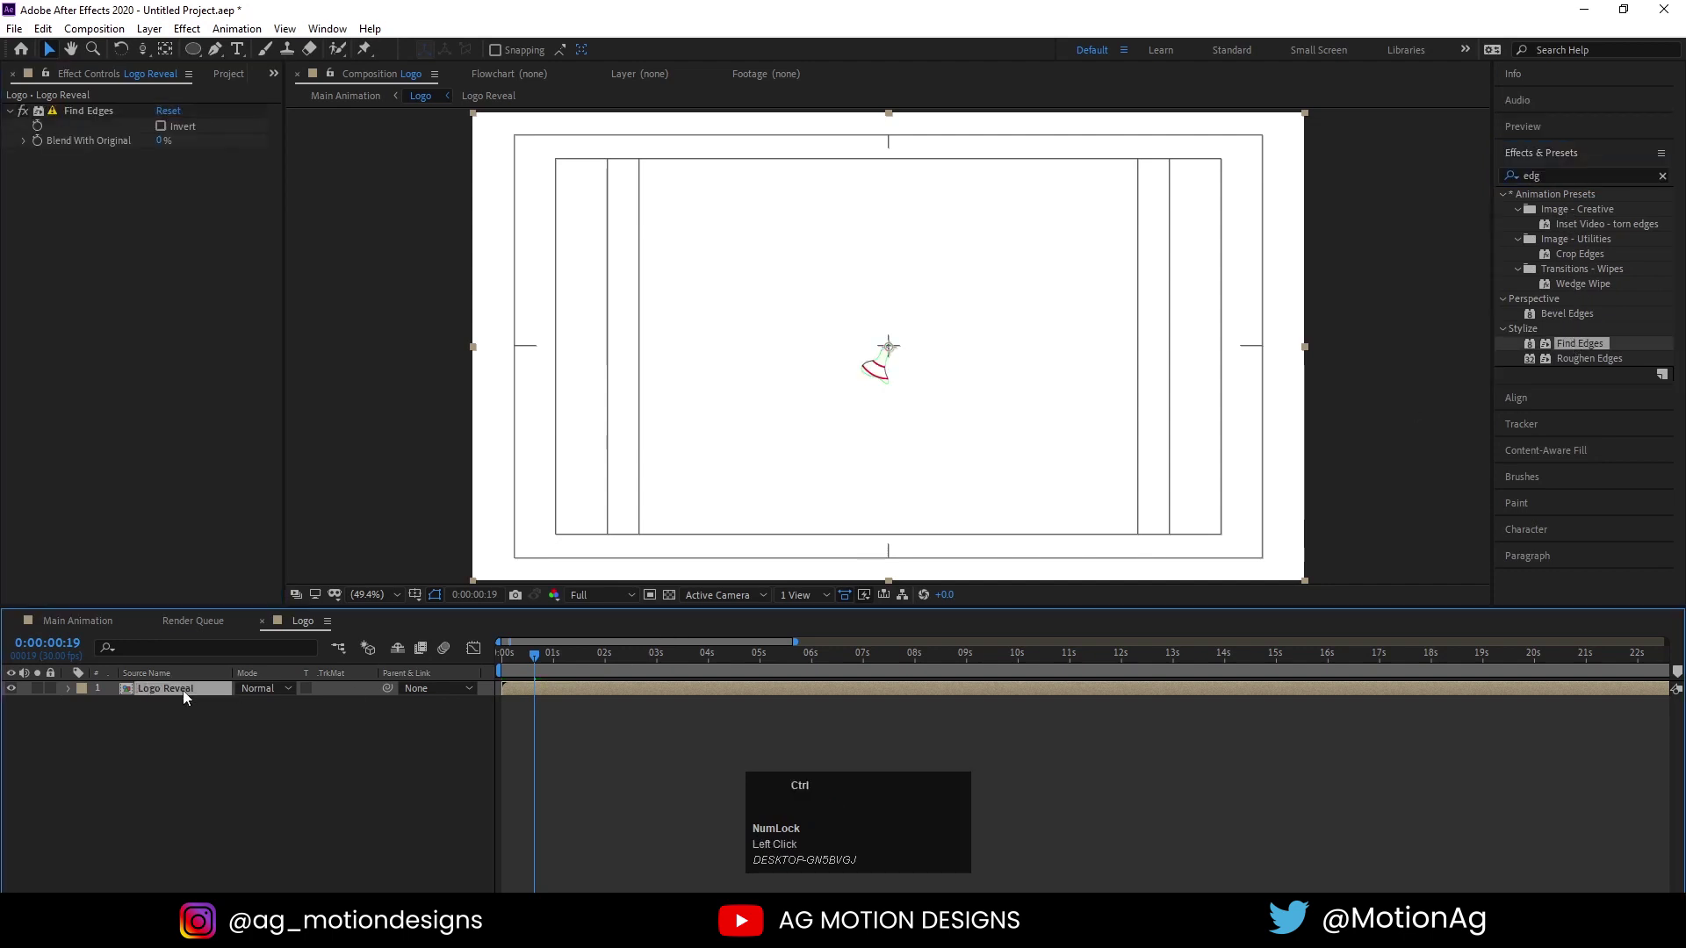
# Duplicate Logo Reveal into three staggered copies and preview them
pyautogui.press('ctrl+d')
pyautogui.moveTo(549, 705); pyautogui.dragTo(165, 129)
pyautogui.press('space')
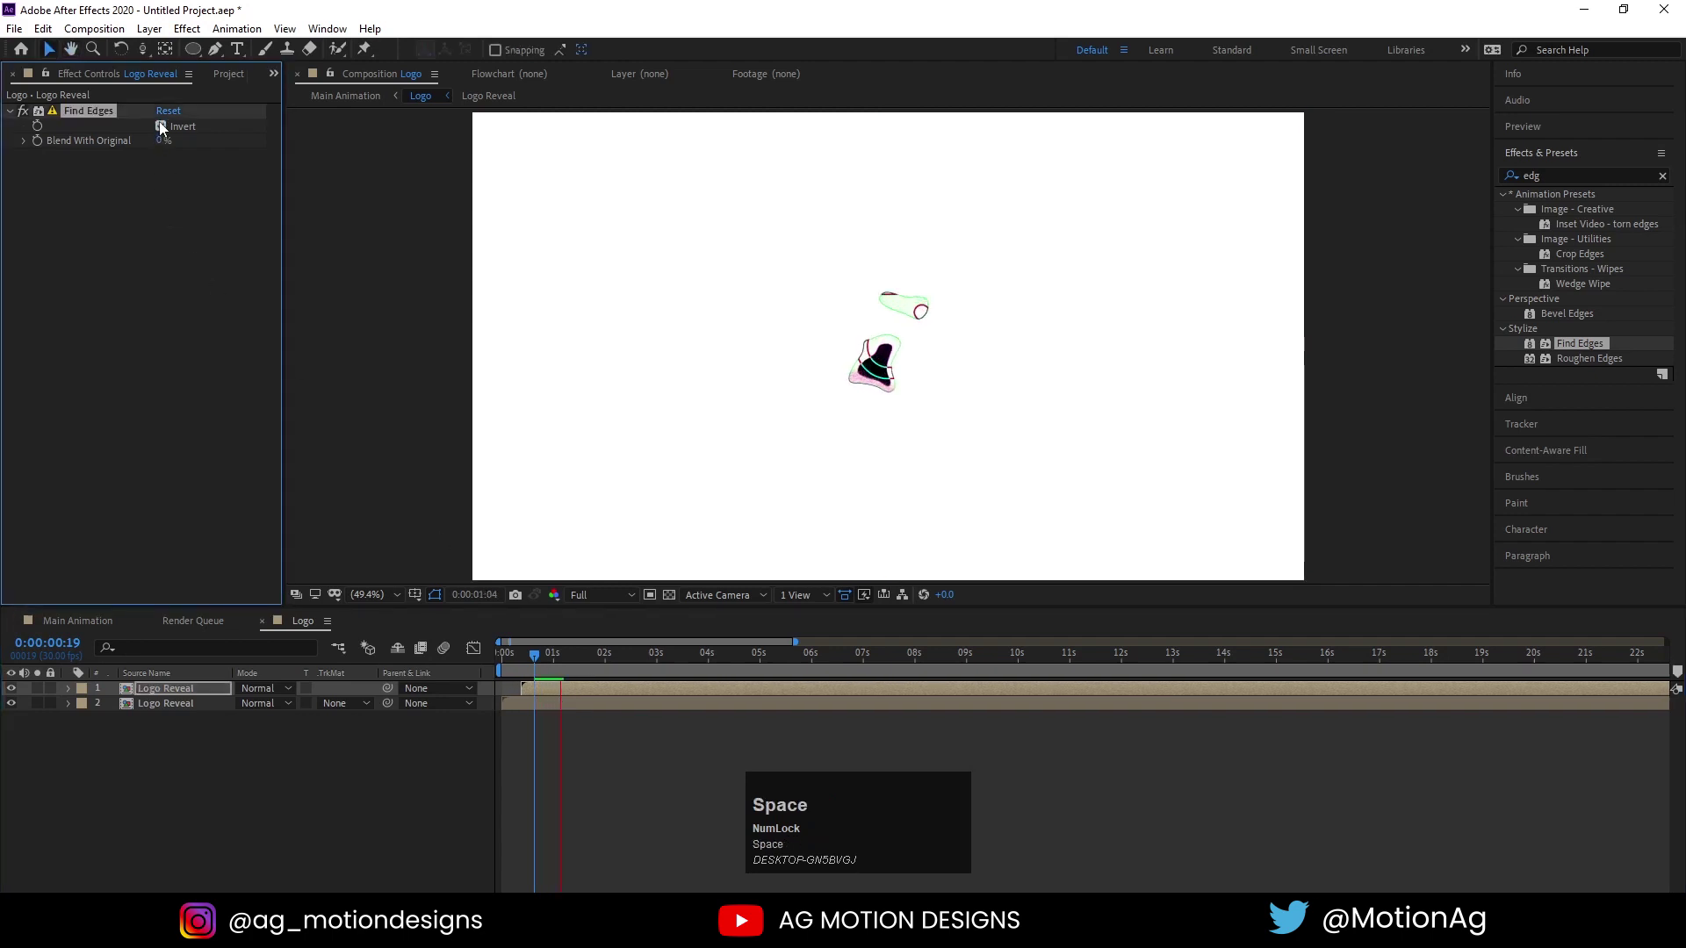
pyautogui.click(553, 703)
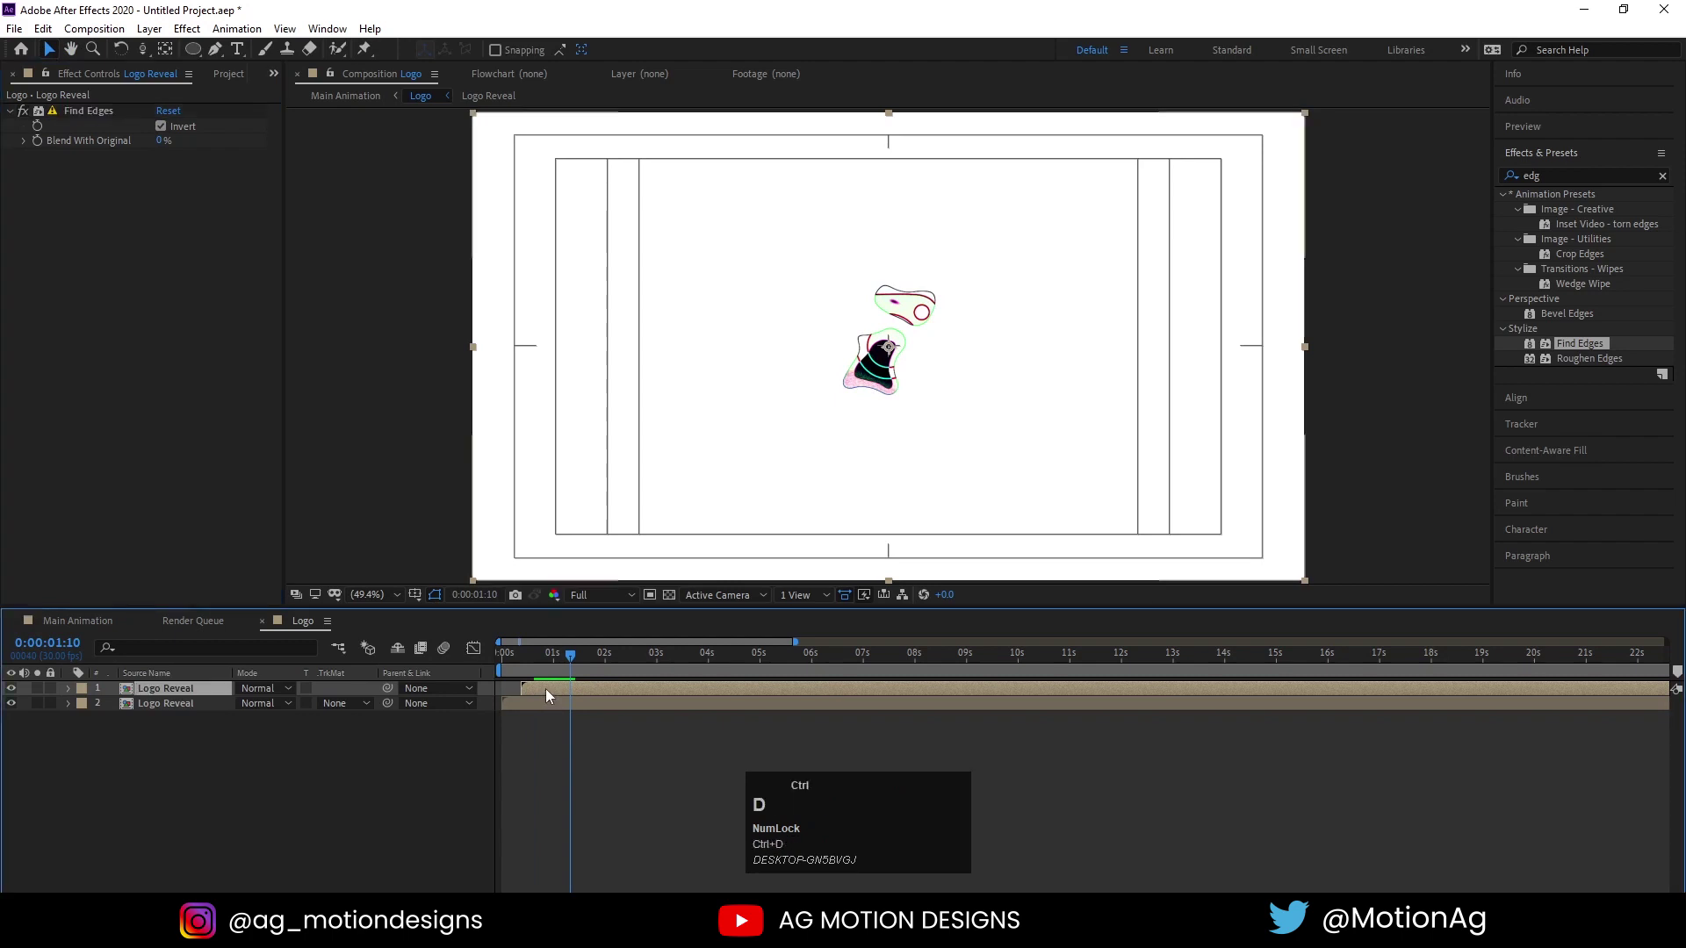
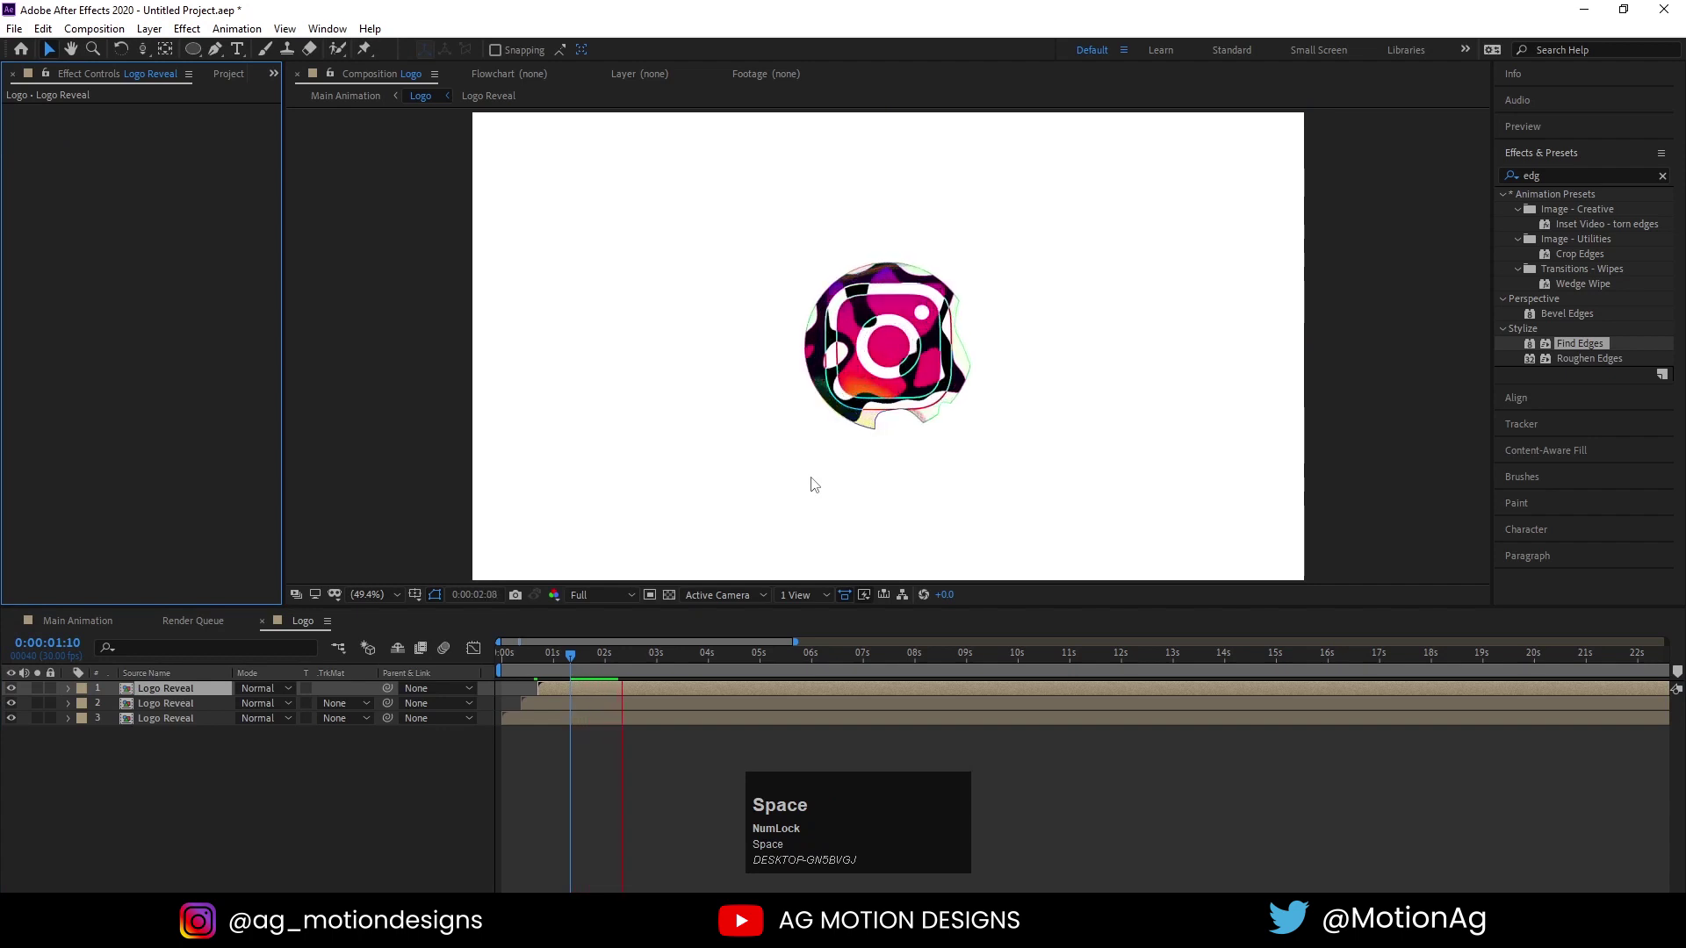
pyautogui.press('space')
pyautogui.click(532, 667)
pyautogui.press('-')
pyautogui.press('space')
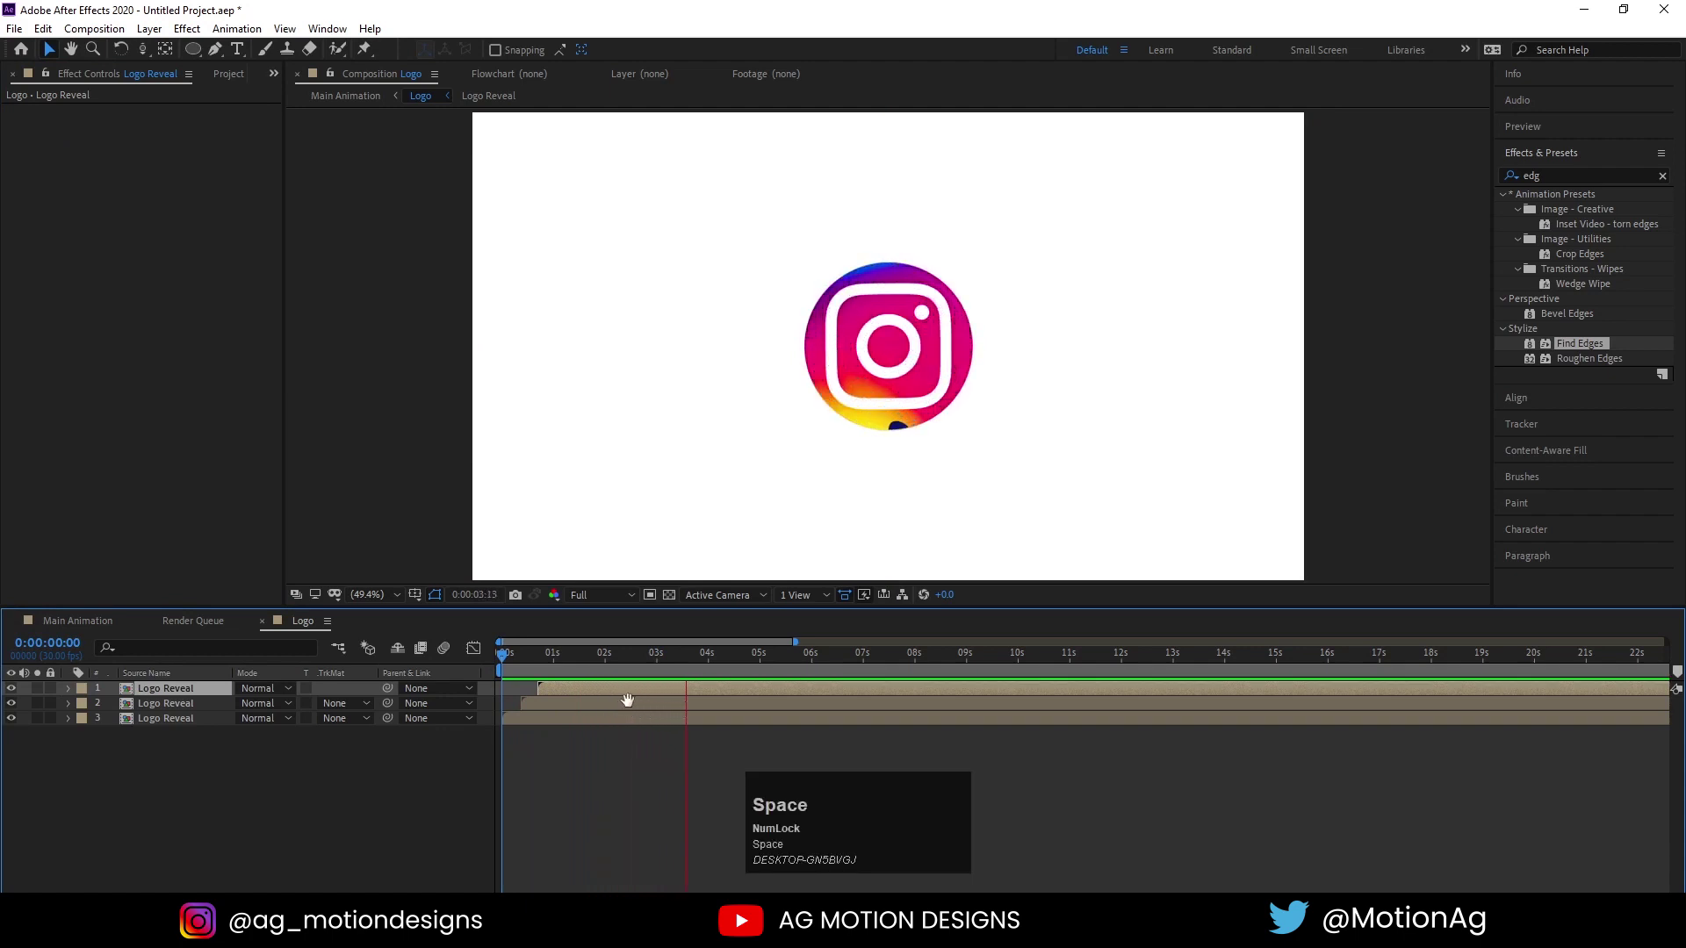
# Adjust the layer offsets and preview the rippling outlines in Main Animation
pyautogui.click(540, 663)
pyautogui.press('F4')
pyautogui.moveTo(346, 691); pyautogui.dragTo(456, 688)
pyautogui.press('space')
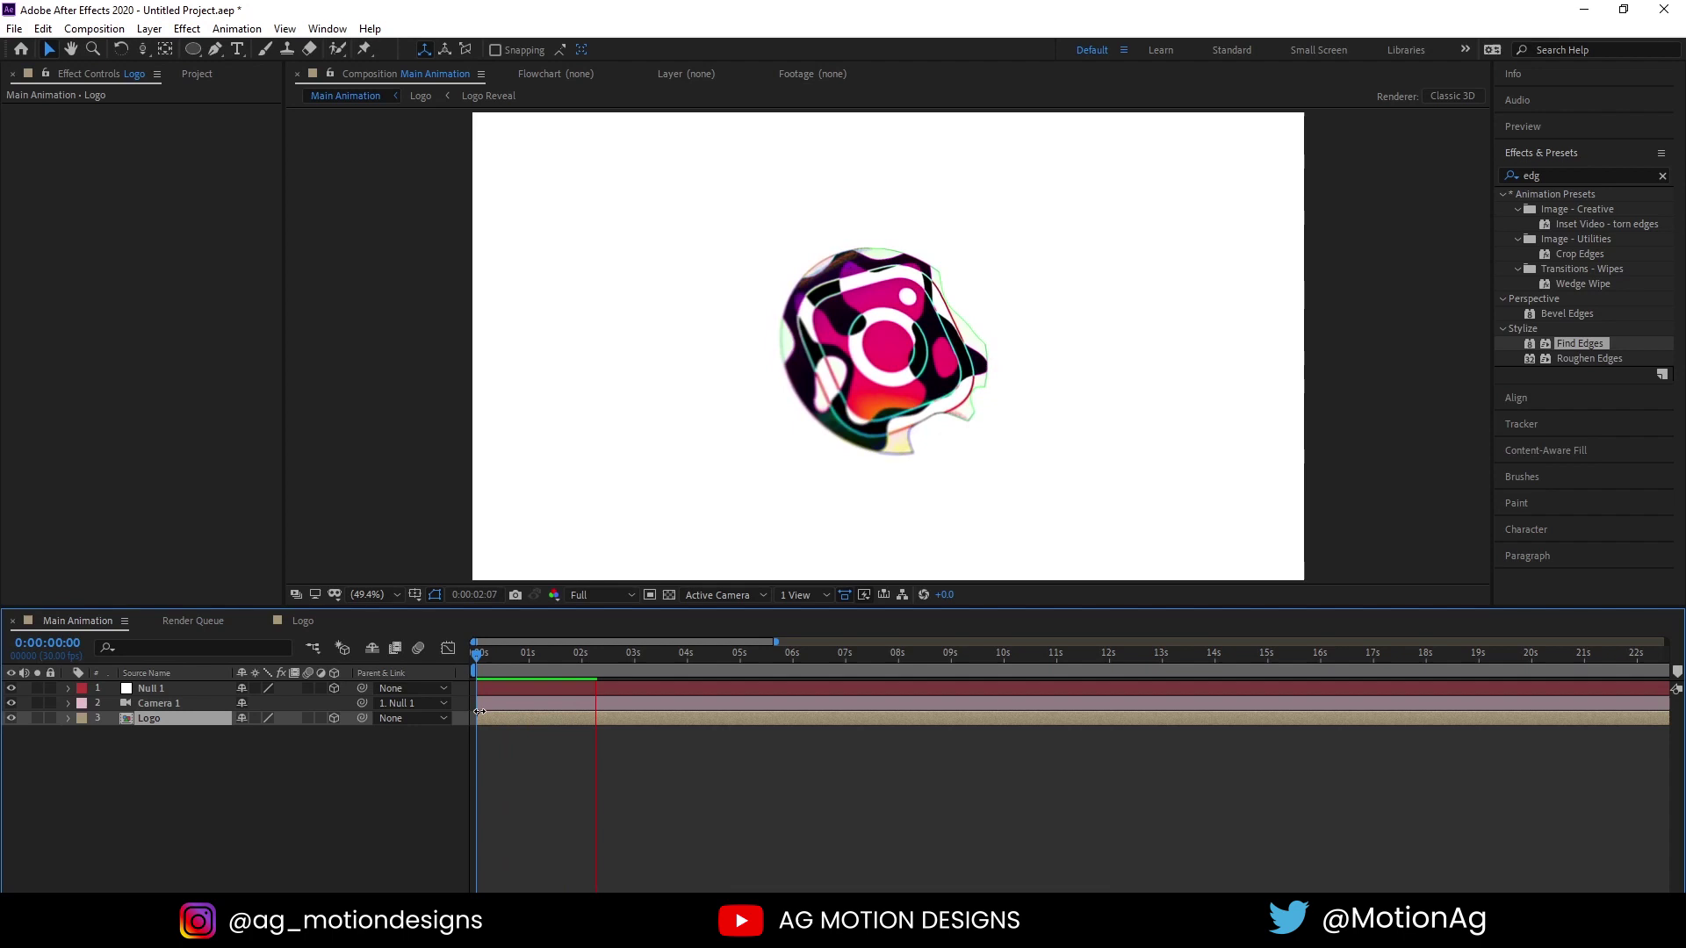
# Preview the reveal and set Null 1 and Camera 1 keyframed rotations, focus 900 and aperture 500
pyautogui.press('space')
pyautogui.click(507, 661)
pyautogui.press('space')
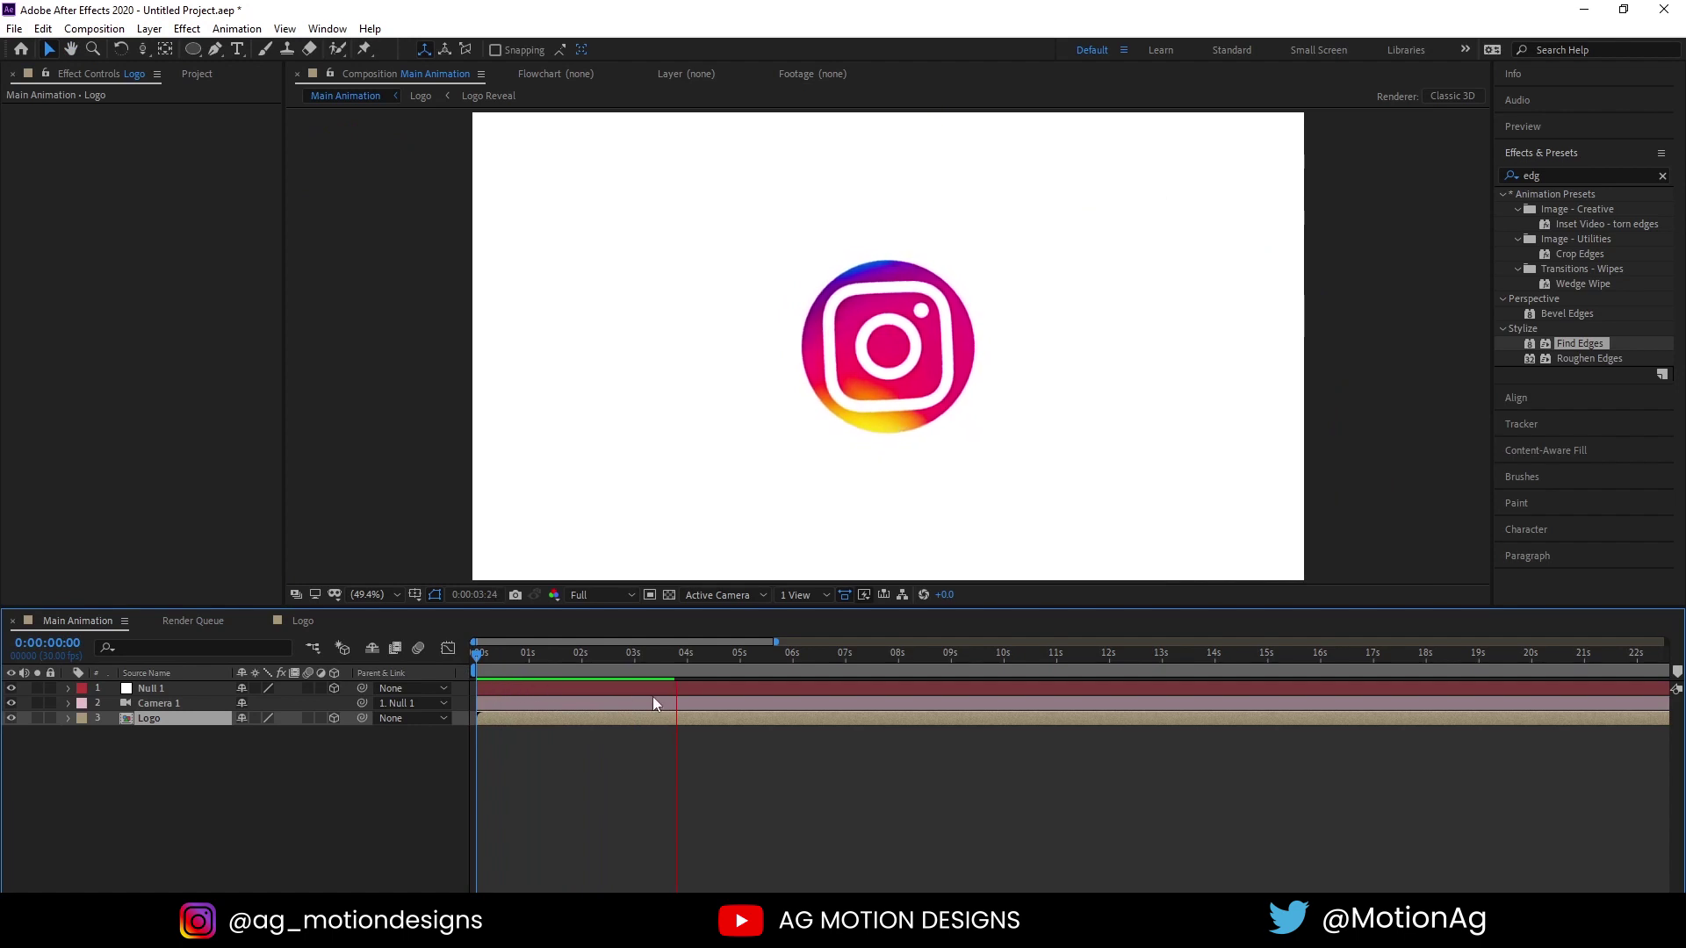
pyautogui.press('space')
pyautogui.click(695, 759)
pyautogui.press('u')
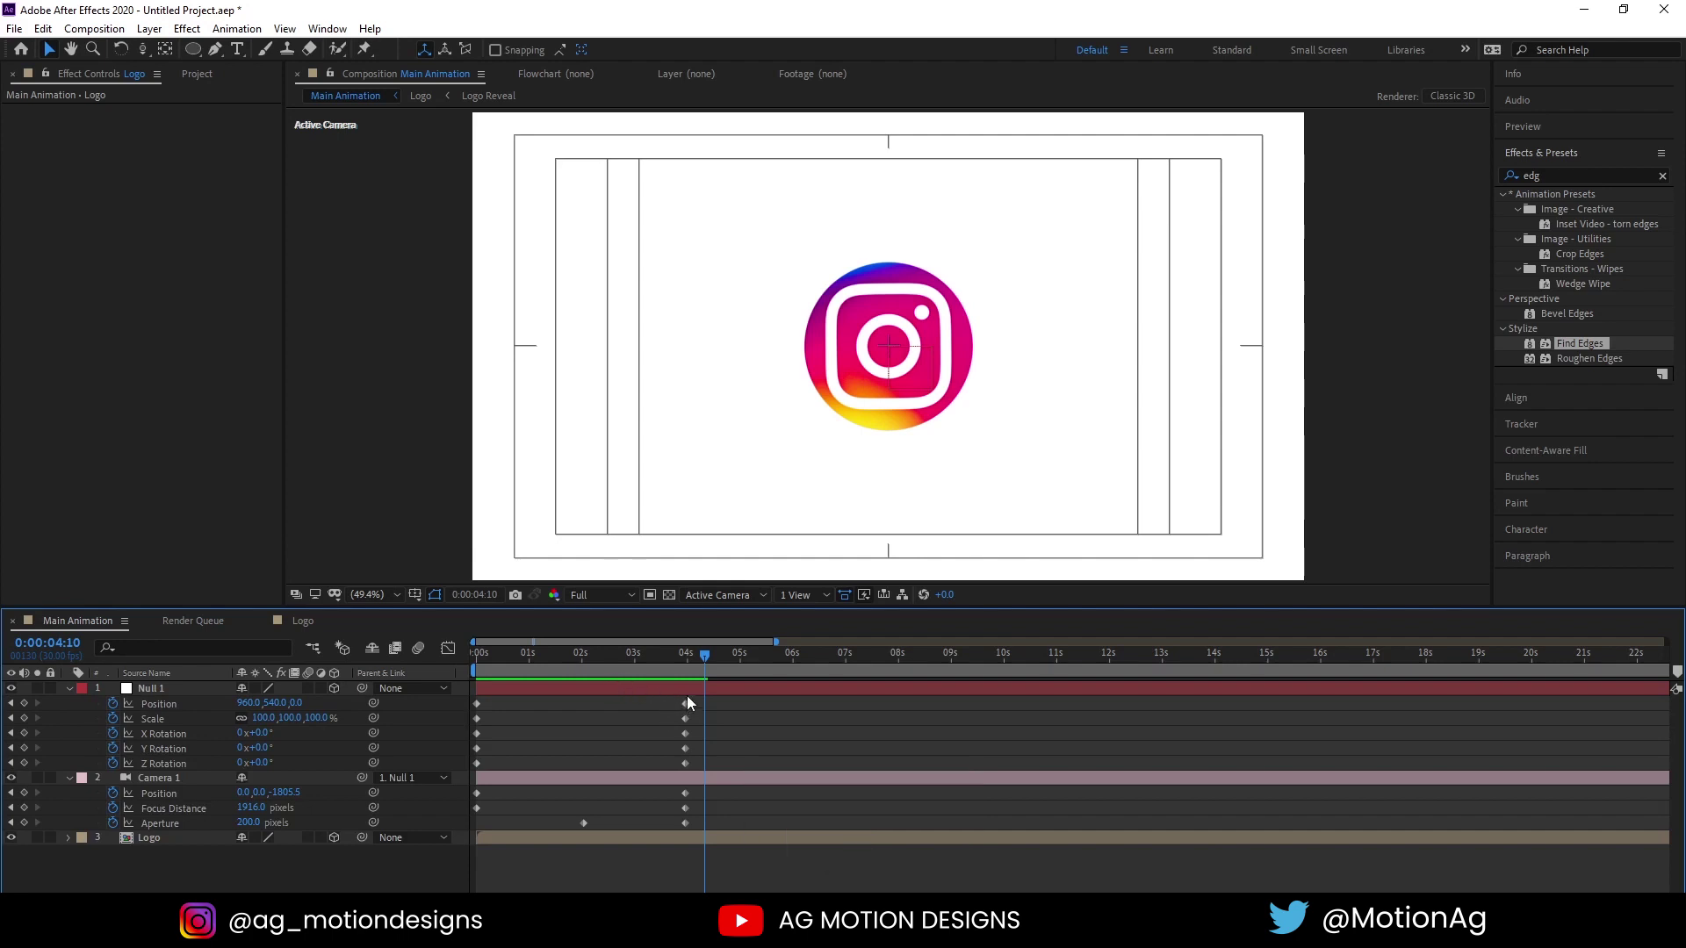
pyautogui.moveTo(656, 718); pyautogui.dragTo(695, 842)
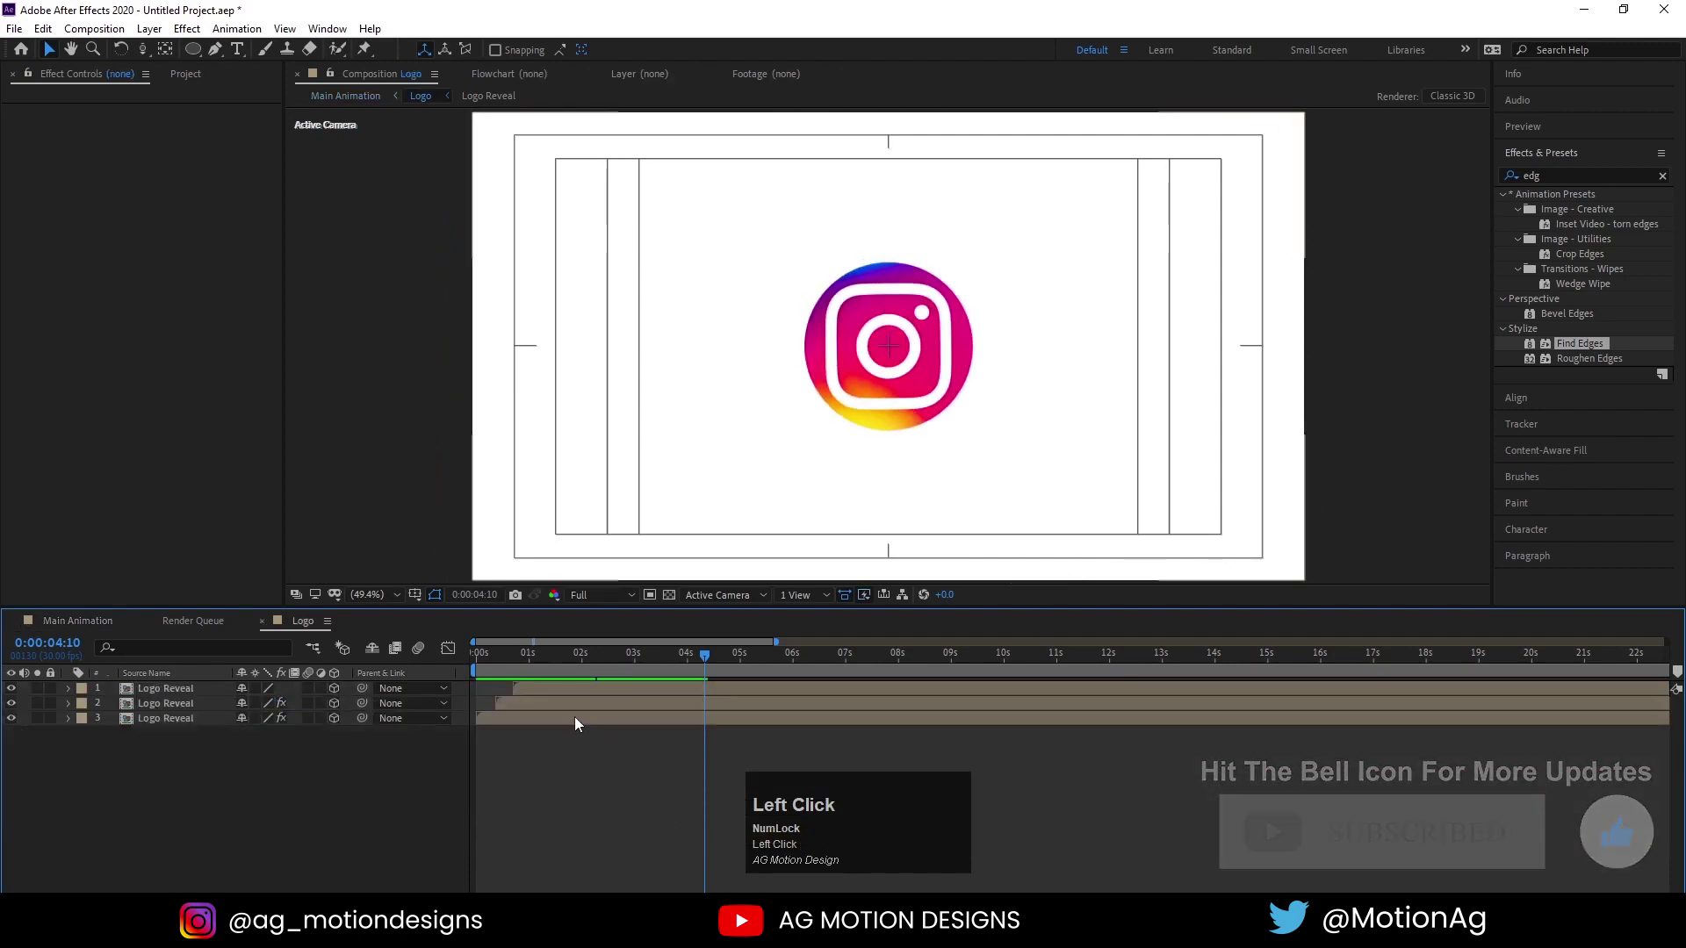
pyautogui.press('u')
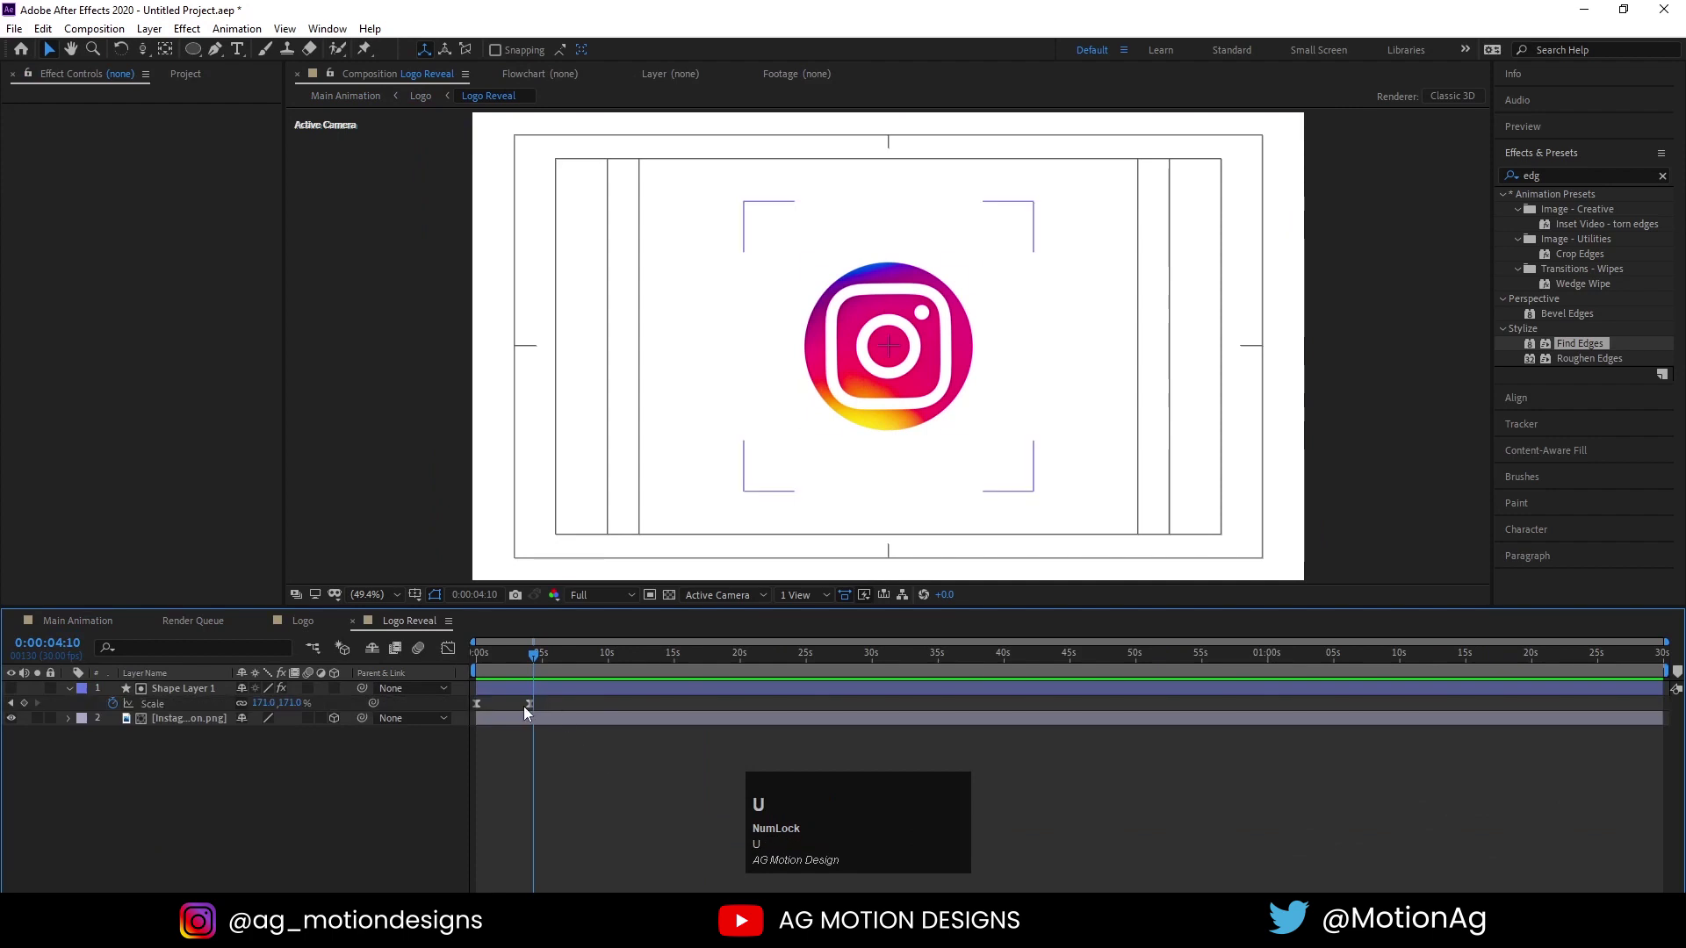
# Move the circle's final scale keyframe later, check the playback and close the other comp tabs
pyautogui.moveTo(538, 712); pyautogui.dragTo(573, 754)
pyautogui.press('space')
pyautogui.click(535, 667)
pyautogui.press('space')
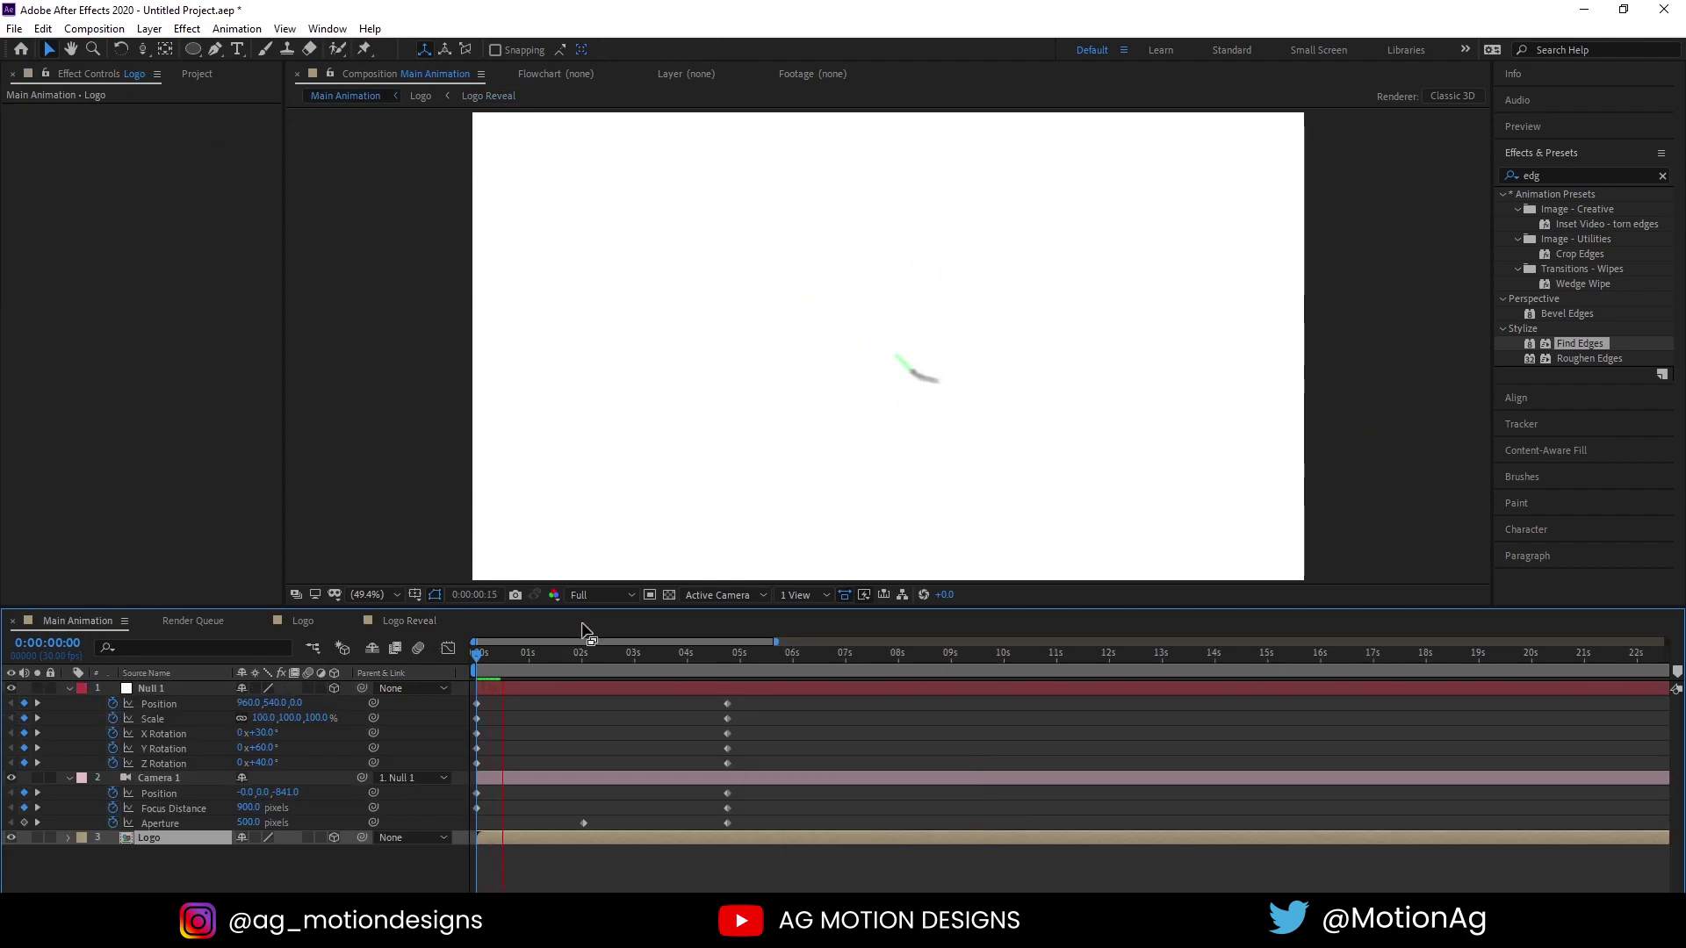
pyautogui.press('space')
pyautogui.click(549, 739)
pyautogui.press('u')
pyautogui.click(509, 661)
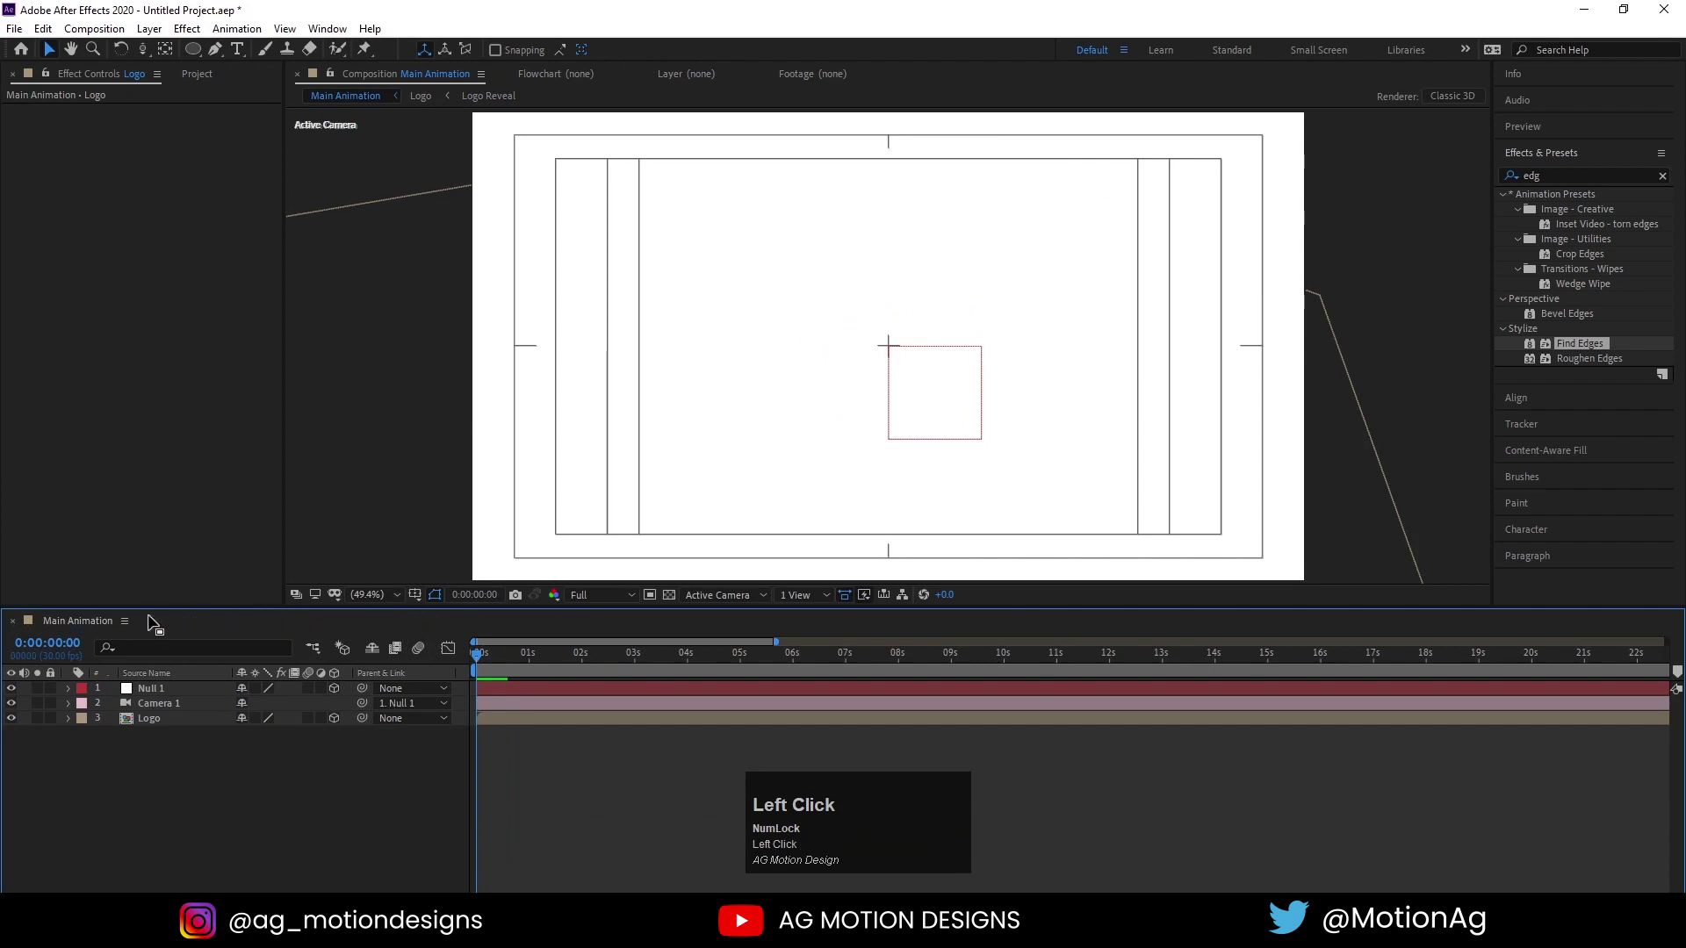
# Create the Bg composition with a centred ellipse and set its stroke width to 1 px
pyautogui.press('ctrl+n')
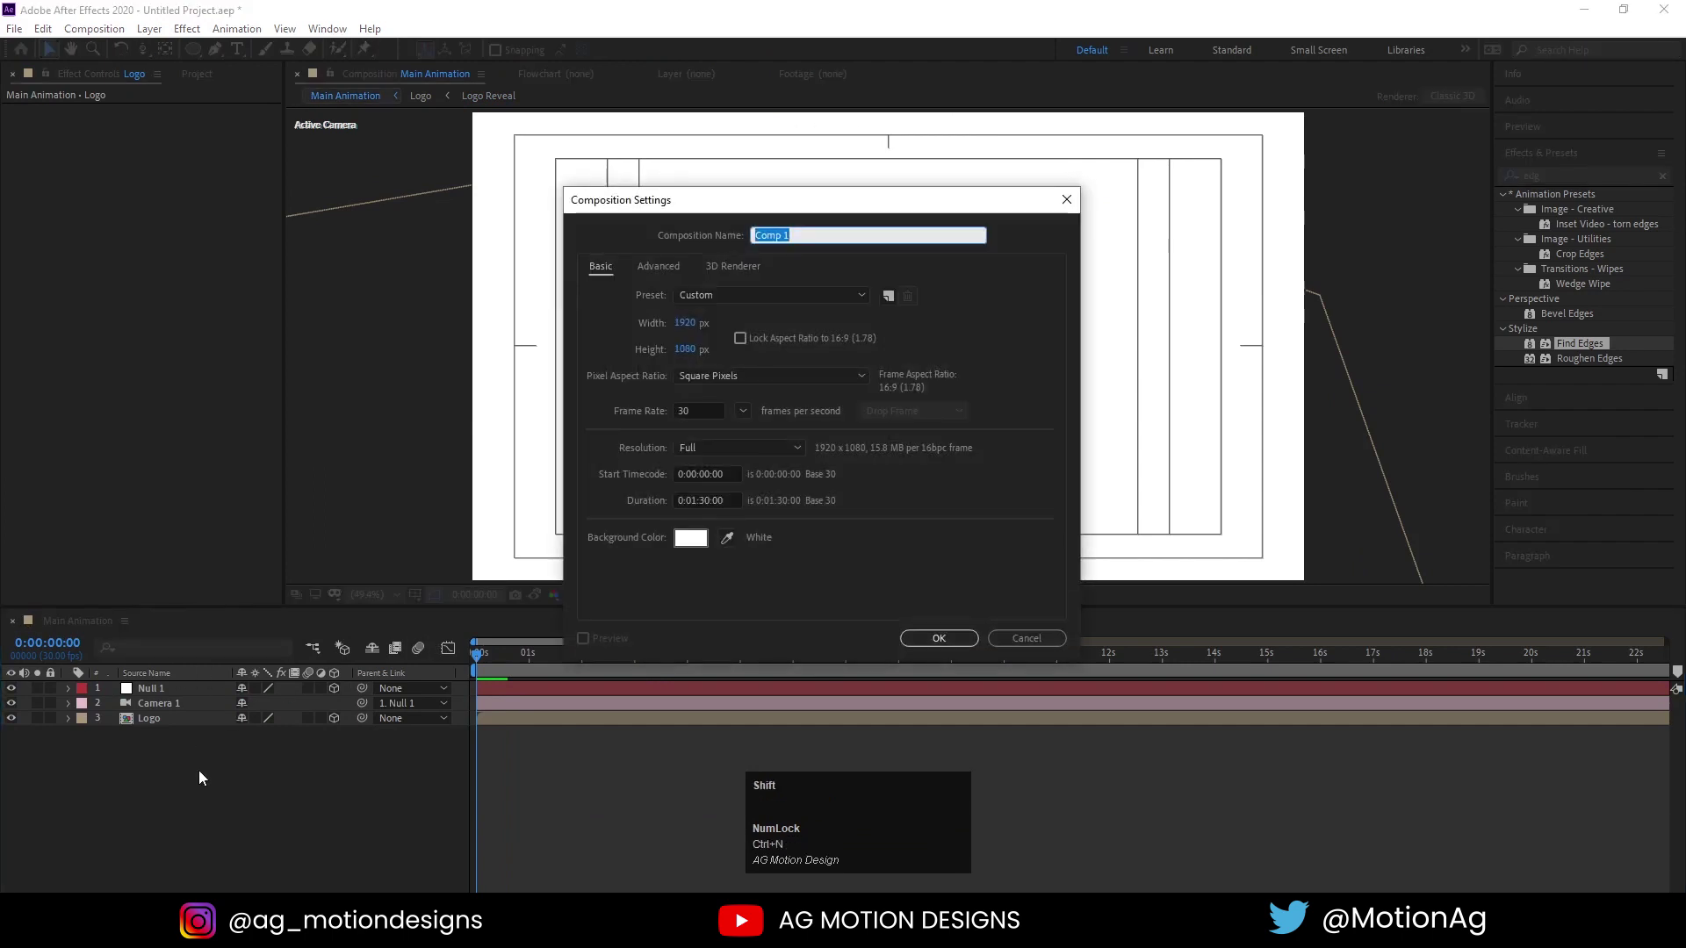
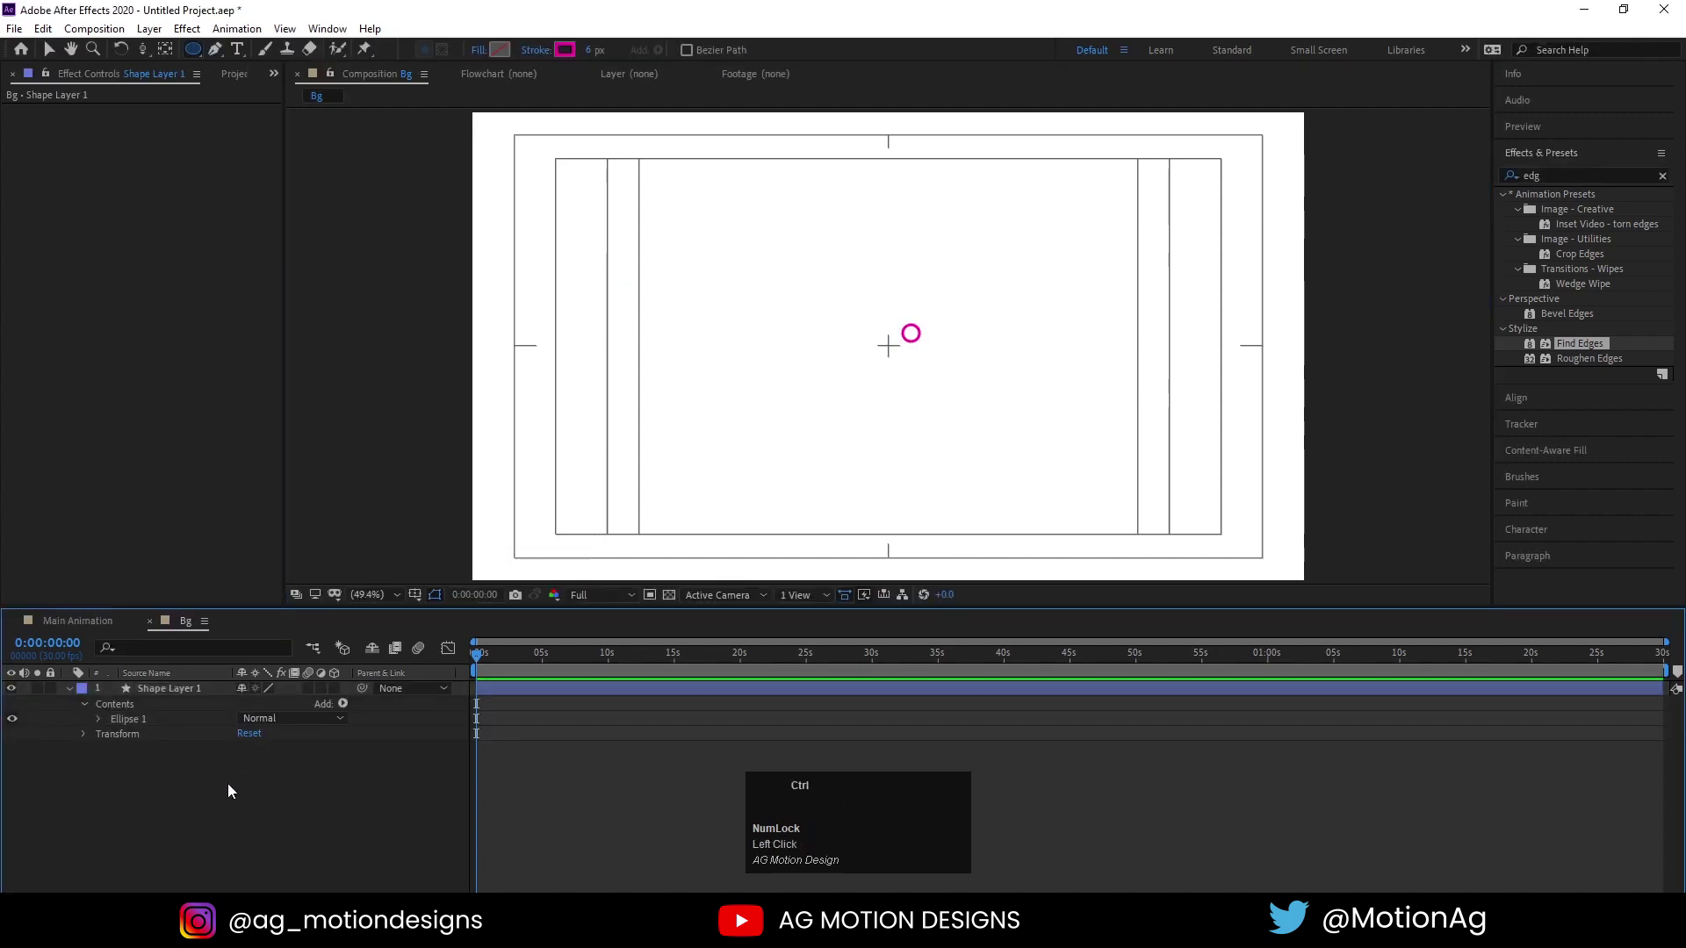
pyautogui.press('ctrl+a')
pyautogui.press('ctrl+alt+Home')
pyautogui.click(1545, 159)
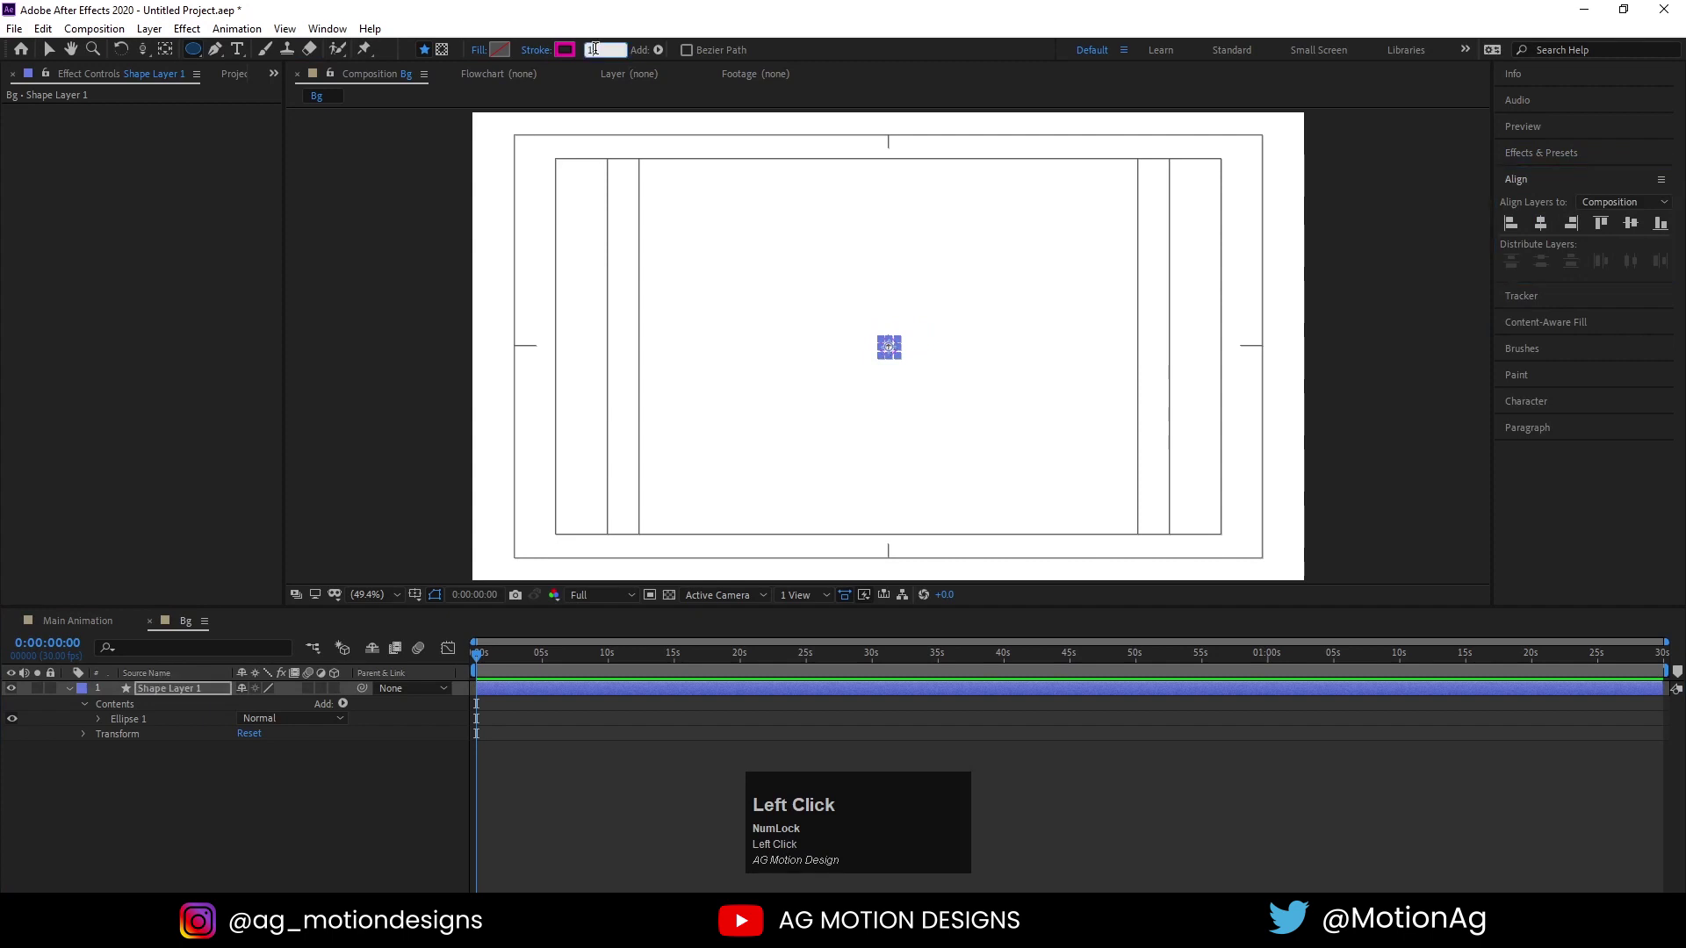
pyautogui.press('Return')
# Reveal the ellipse layer's Scale and shrink it to a tiny circle
pyautogui.click(146, 789)
pyautogui.press('ctrl+a')
pyautogui.press('s')
pyautogui.click(264, 706)
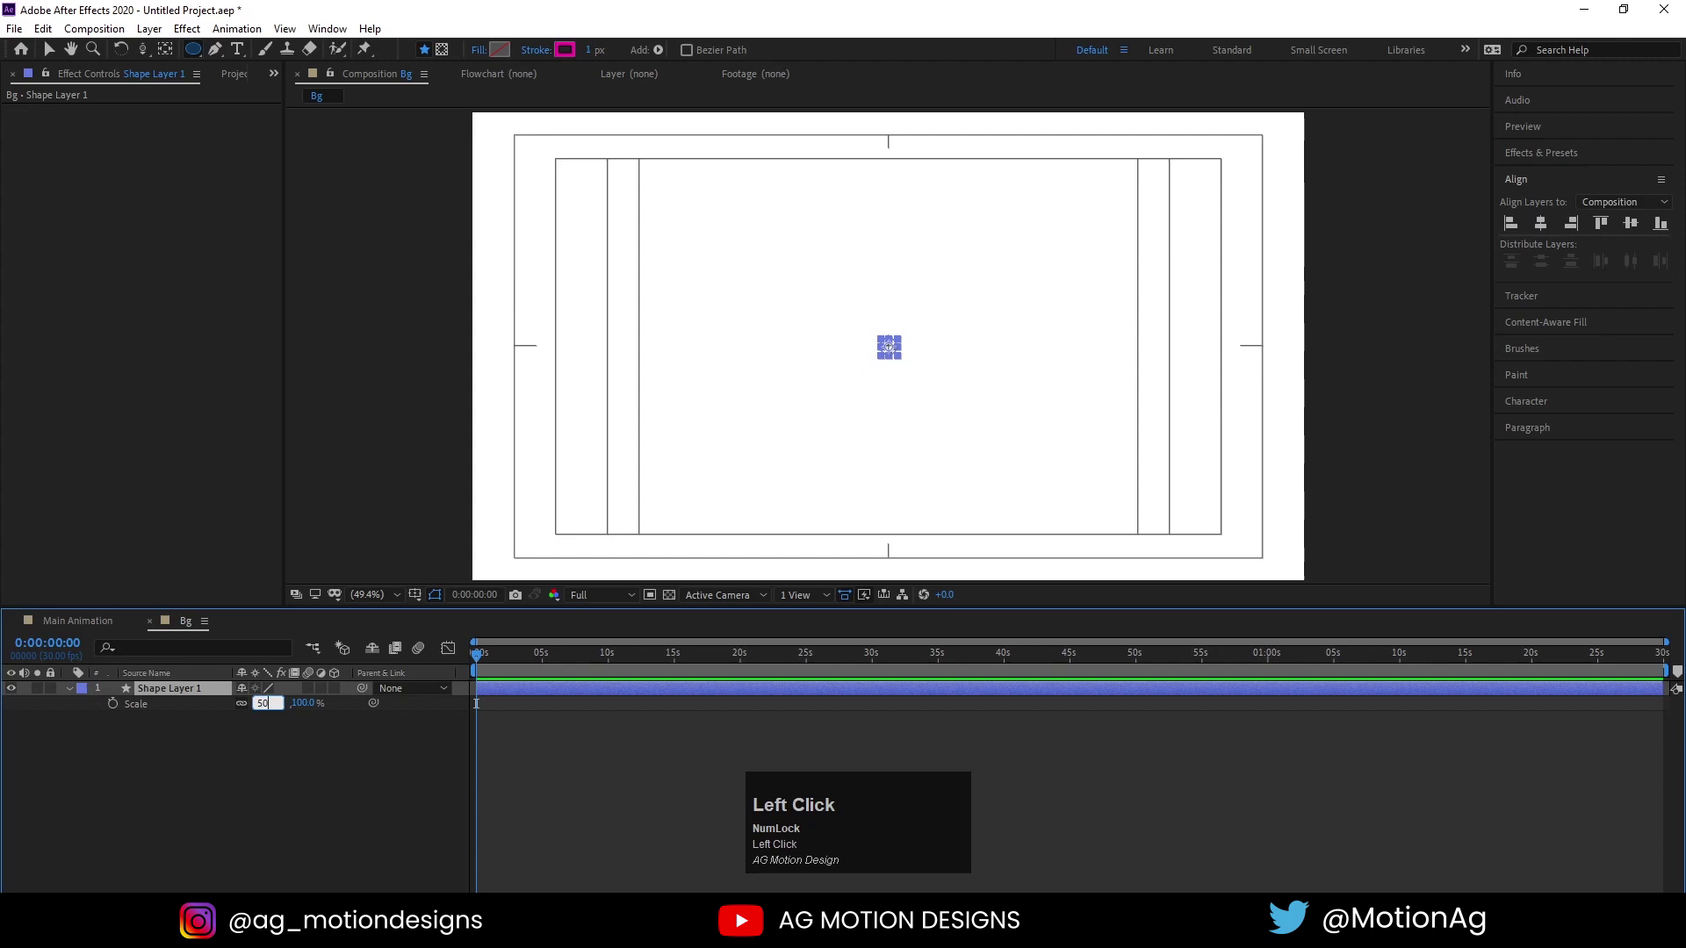
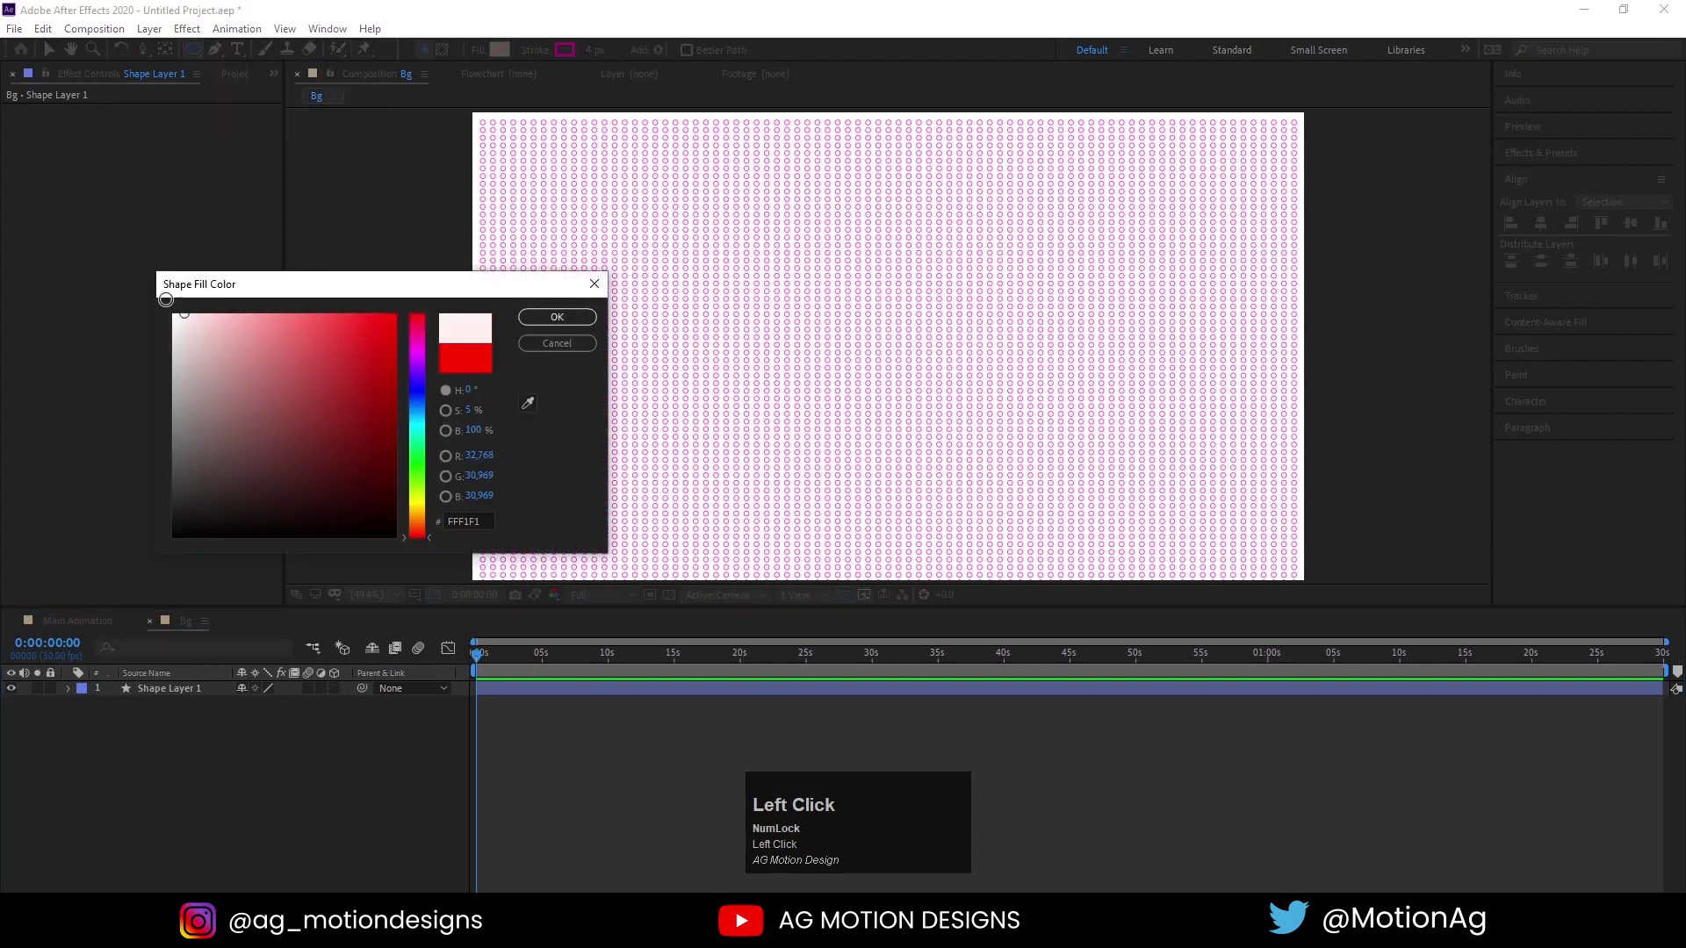
# Confirm the pale fill colour and draw a large circle near the frame centre
pyautogui.press('Return')
pyautogui.moveTo(327, 746); pyautogui.dragTo(208, 800)
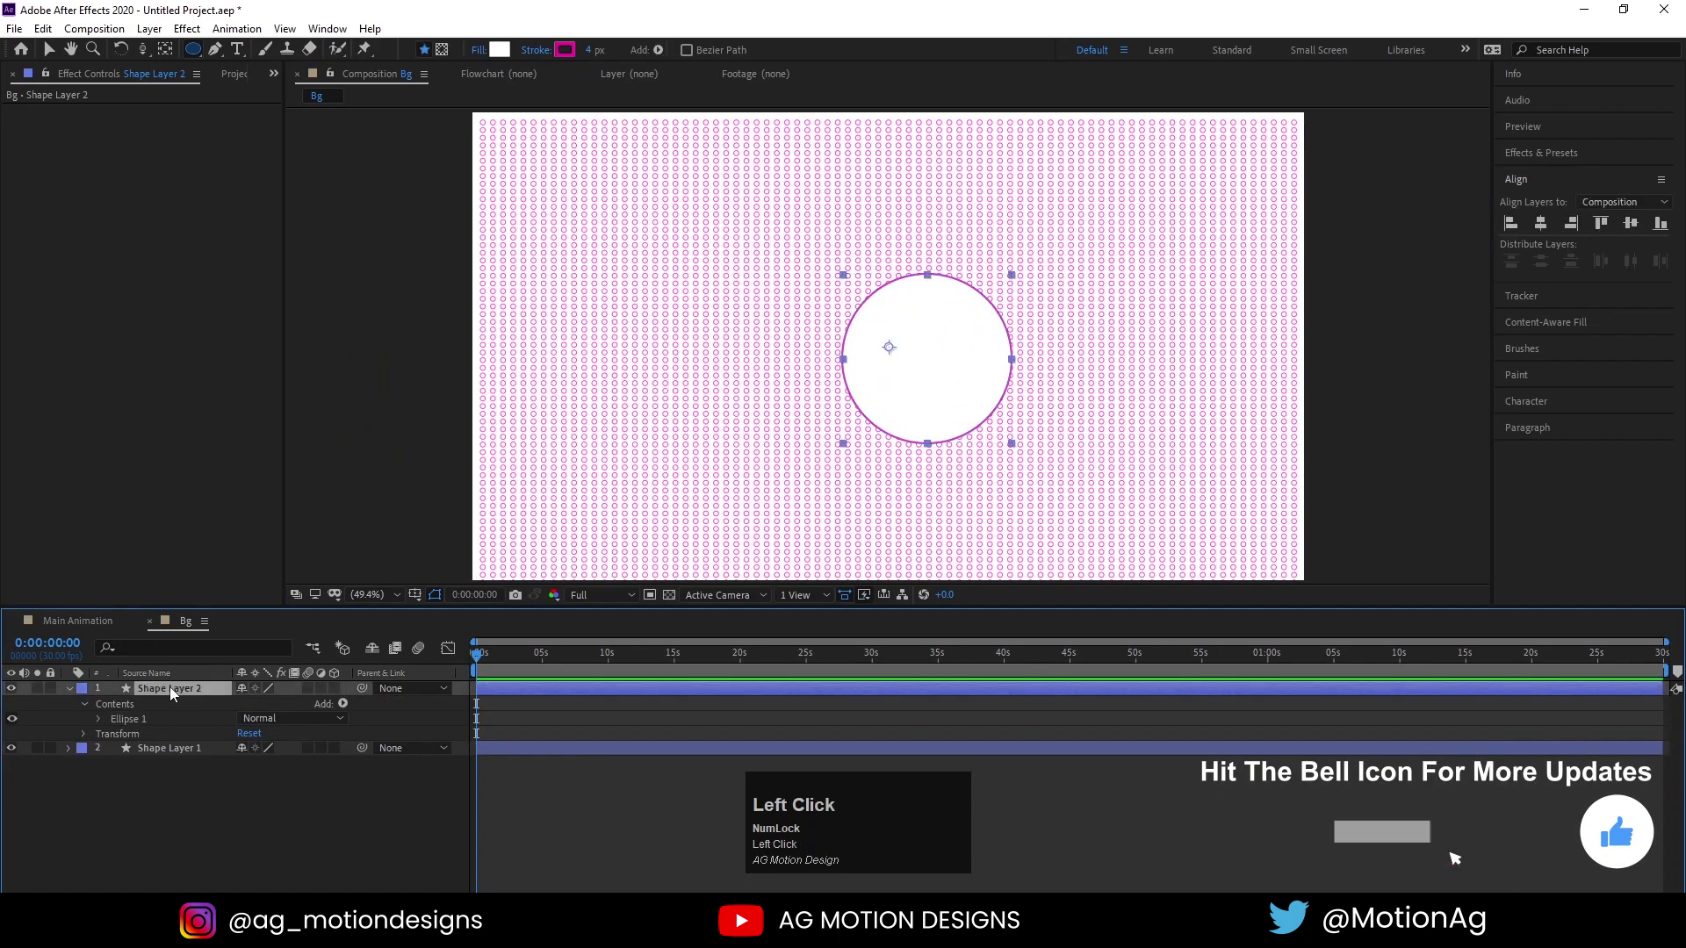
# Centre the large circle and use it as a track matte for the dot grid
pyautogui.press('ctrl+alt+Home')
pyautogui.click(1546, 235)
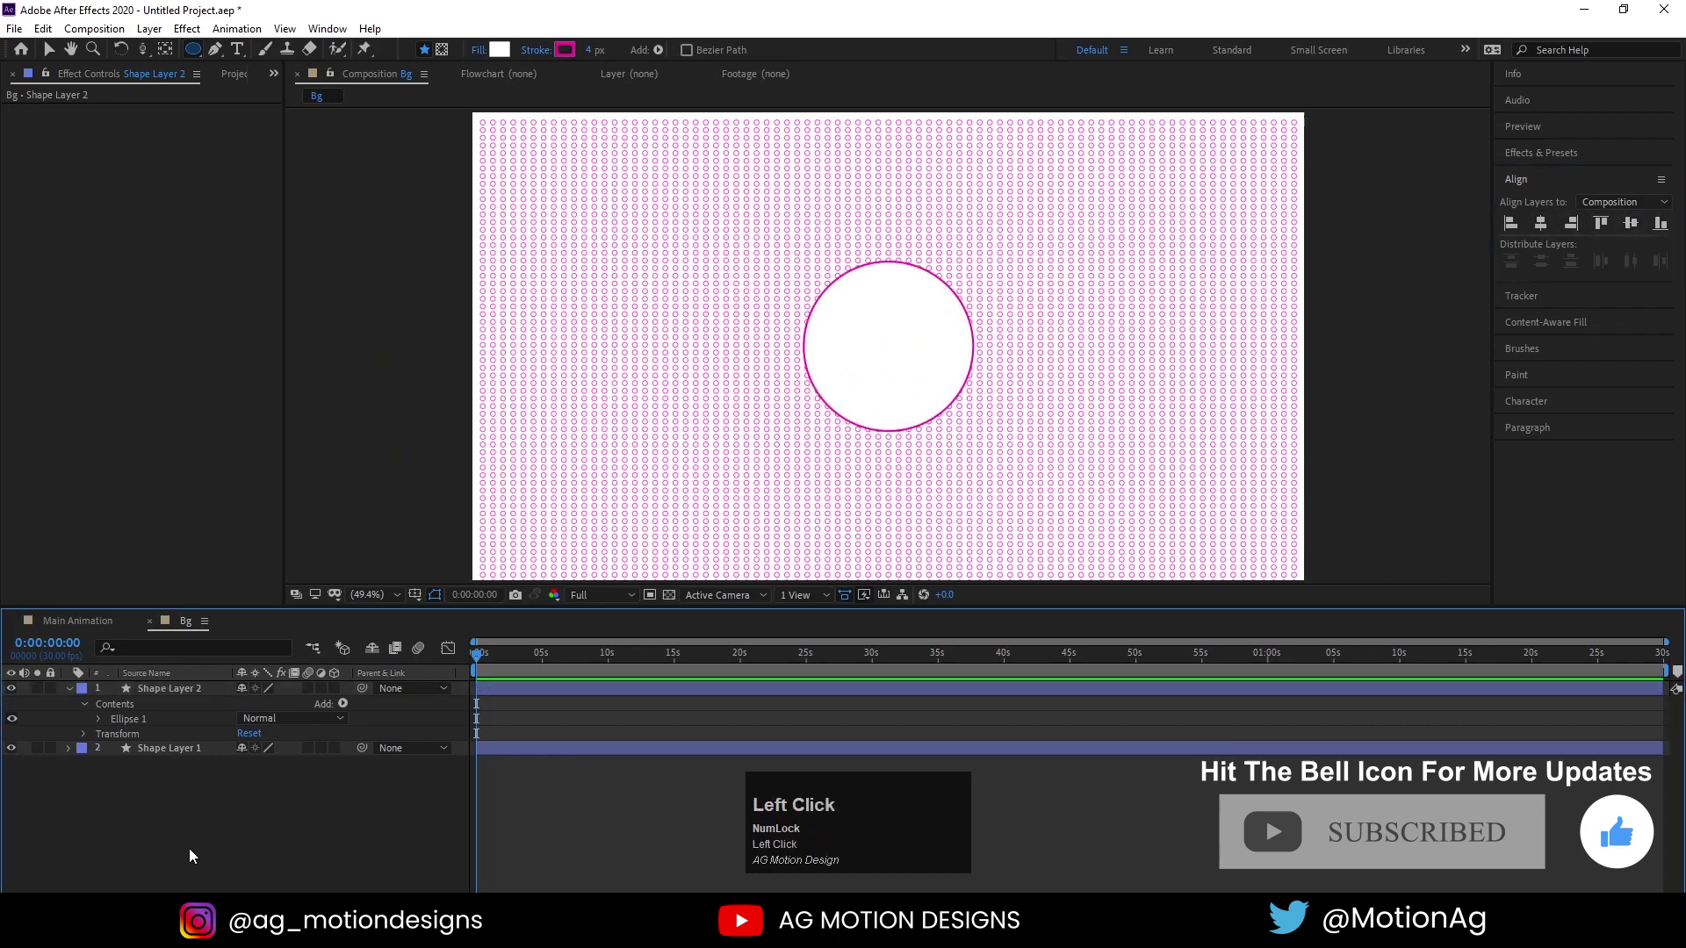
pyautogui.press('F4')
pyautogui.click(355, 752)
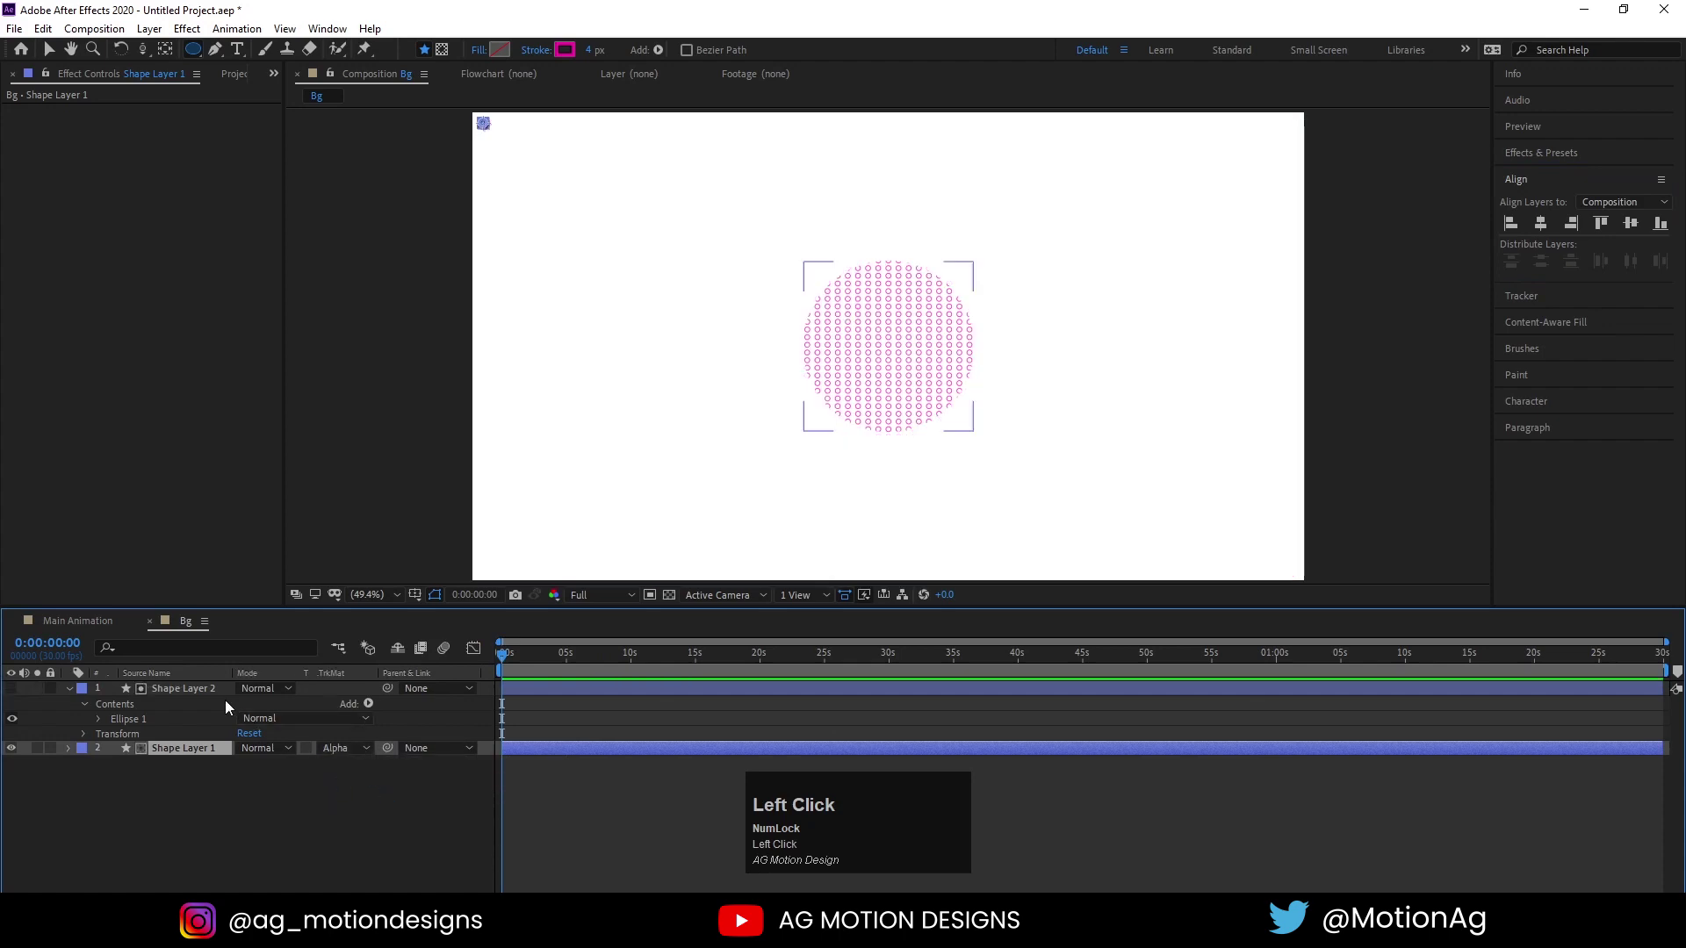
# Keyframe the matte circle's scale growing from 0% and preview the expanding halftone
pyautogui.press('s')
pyautogui.click(265, 703)
pyautogui.press('Return')
pyautogui.click(116, 705)
pyautogui.write('==')
pyautogui.moveTo(662, 664); pyautogui.dragTo(643, 742)
pyautogui.press('j')
pyautogui.press('space')
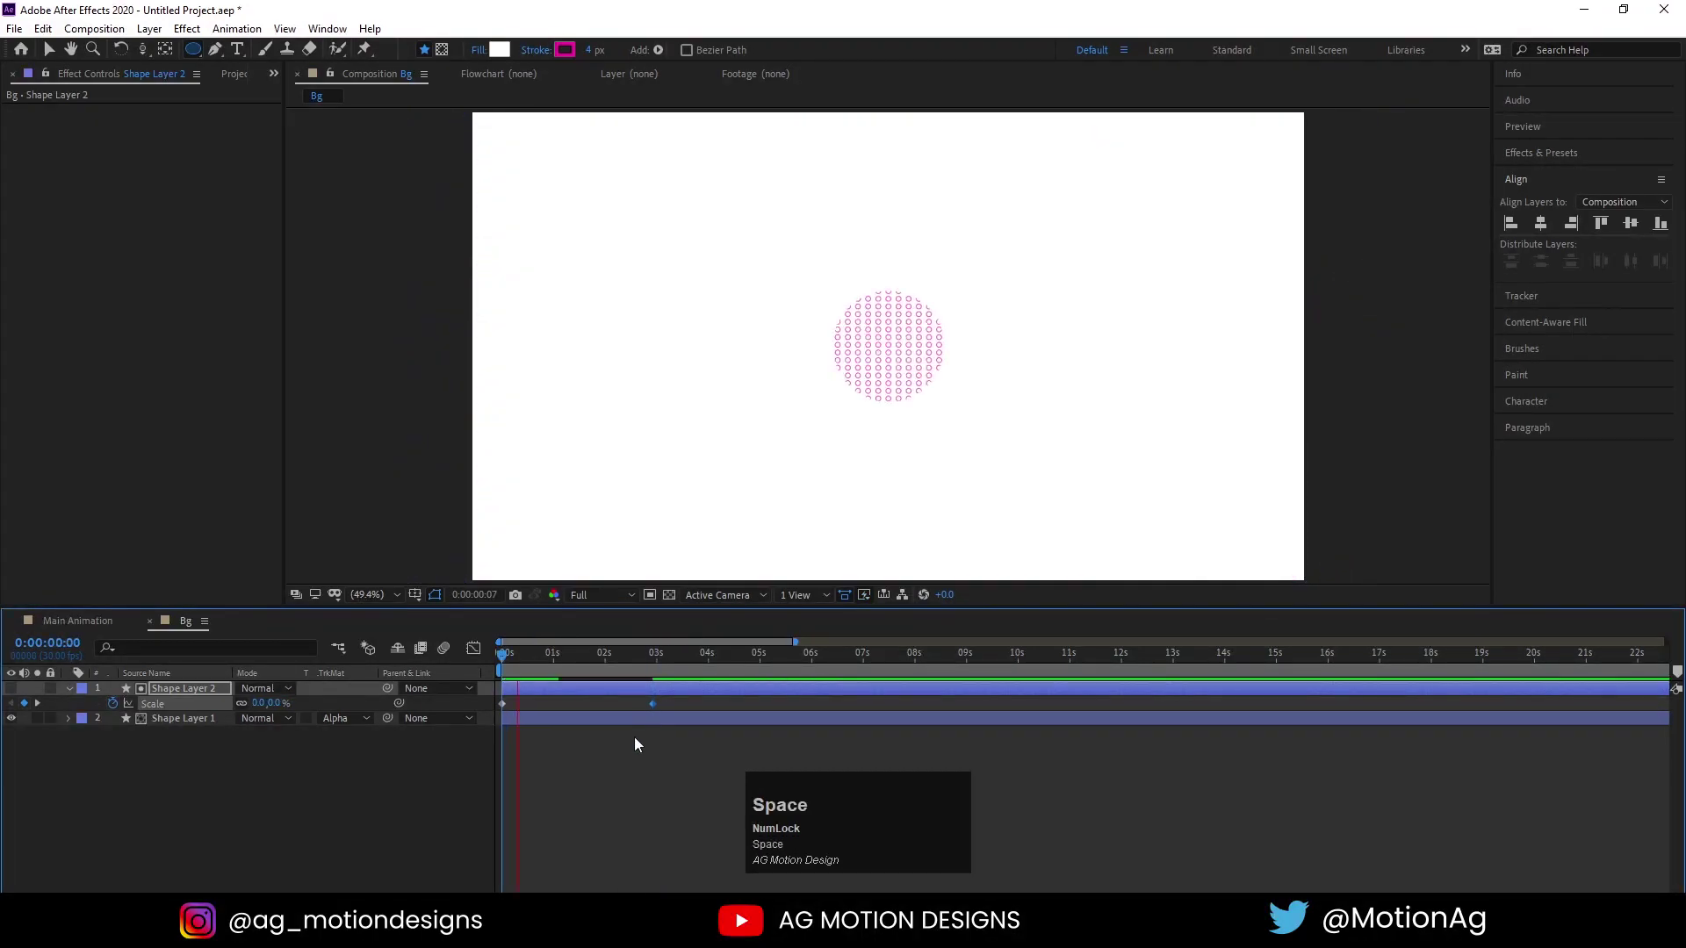
pyautogui.click(659, 713)
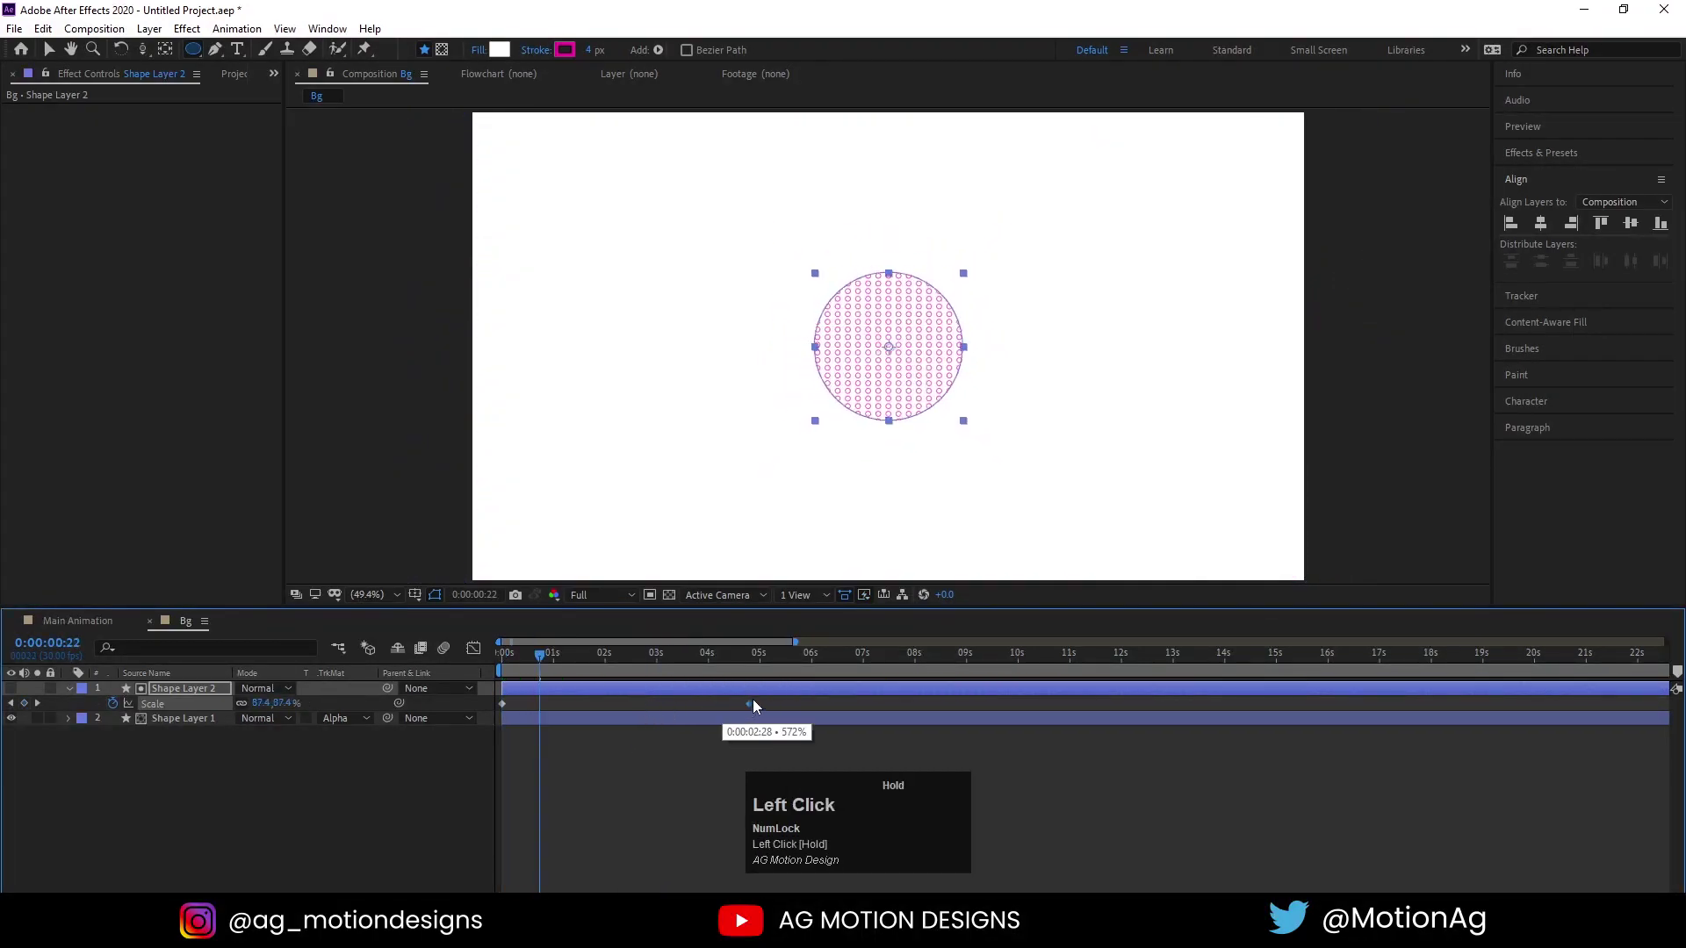
pyautogui.press('j')
pyautogui.press('space')
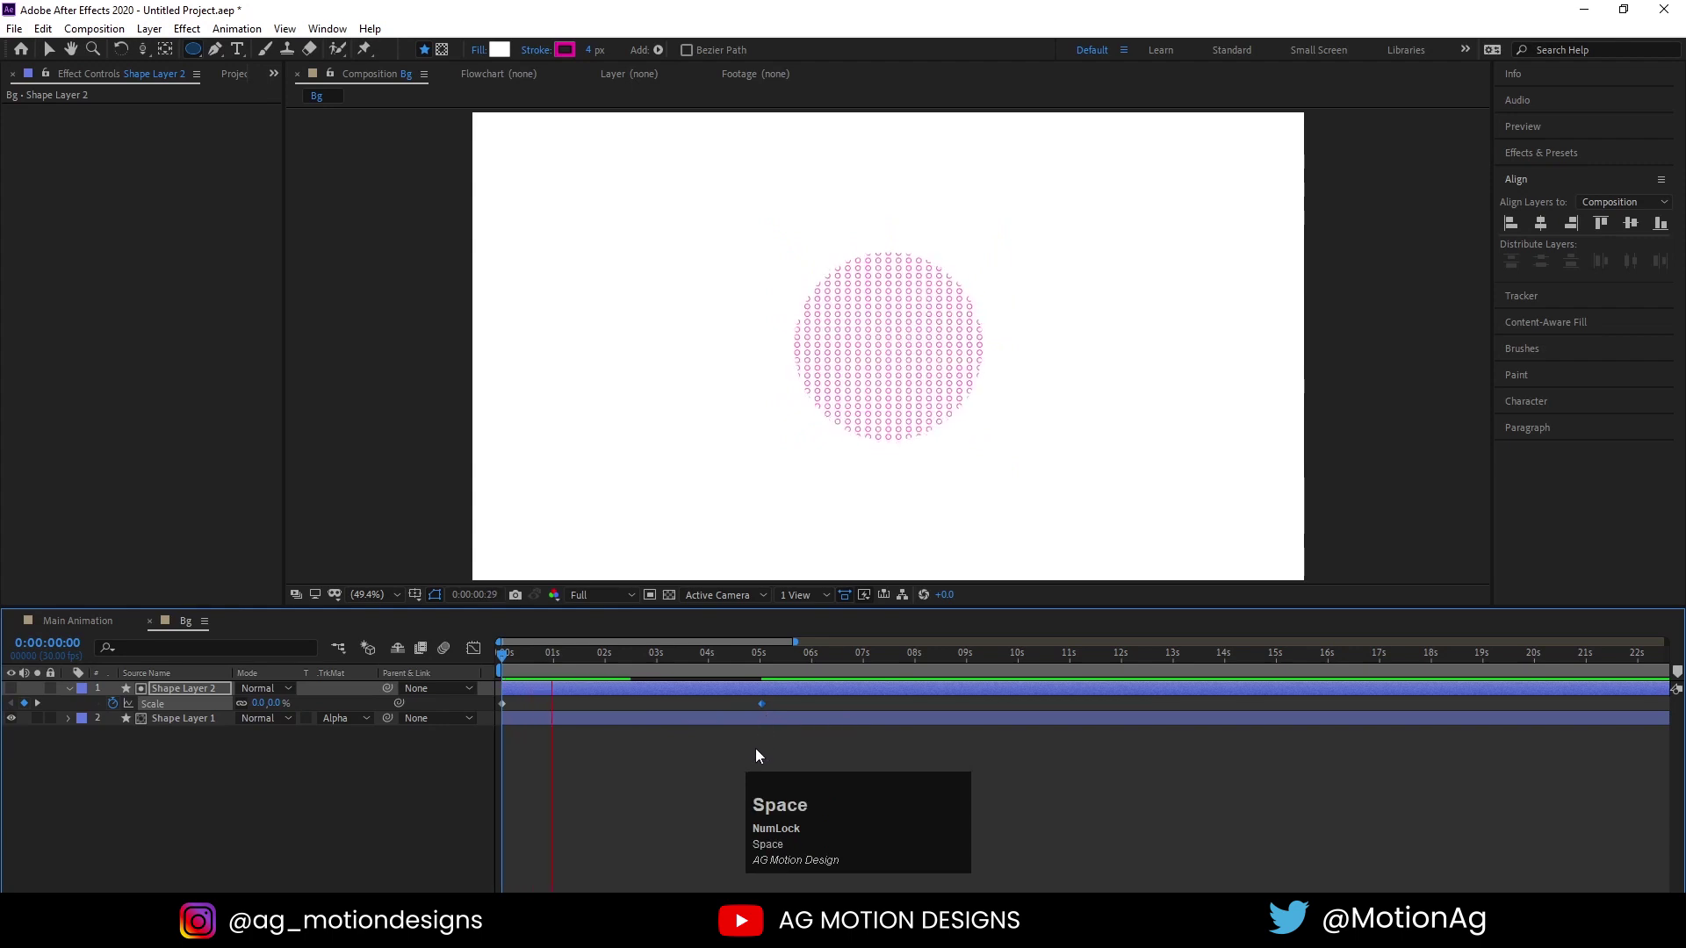
# Lower the dot layer's opacity to 20% and check the result in playback
pyautogui.click(196, 727)
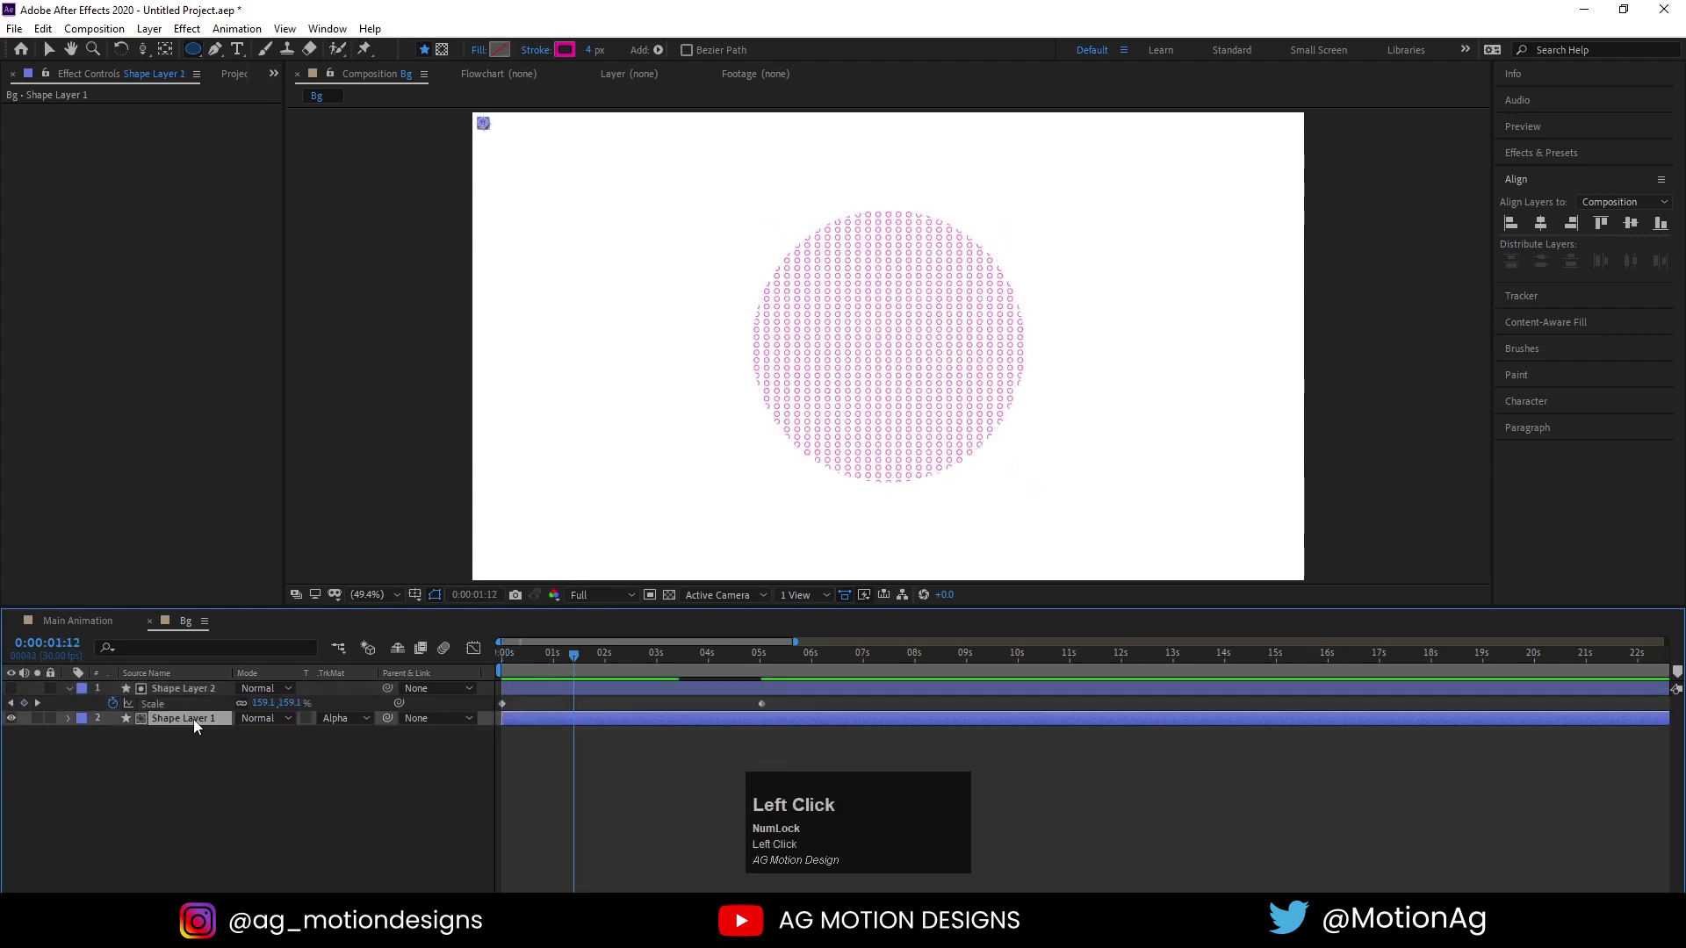
pyautogui.press('t')
pyautogui.click(252, 740)
pyautogui.press('Return')
pyautogui.click(513, 659)
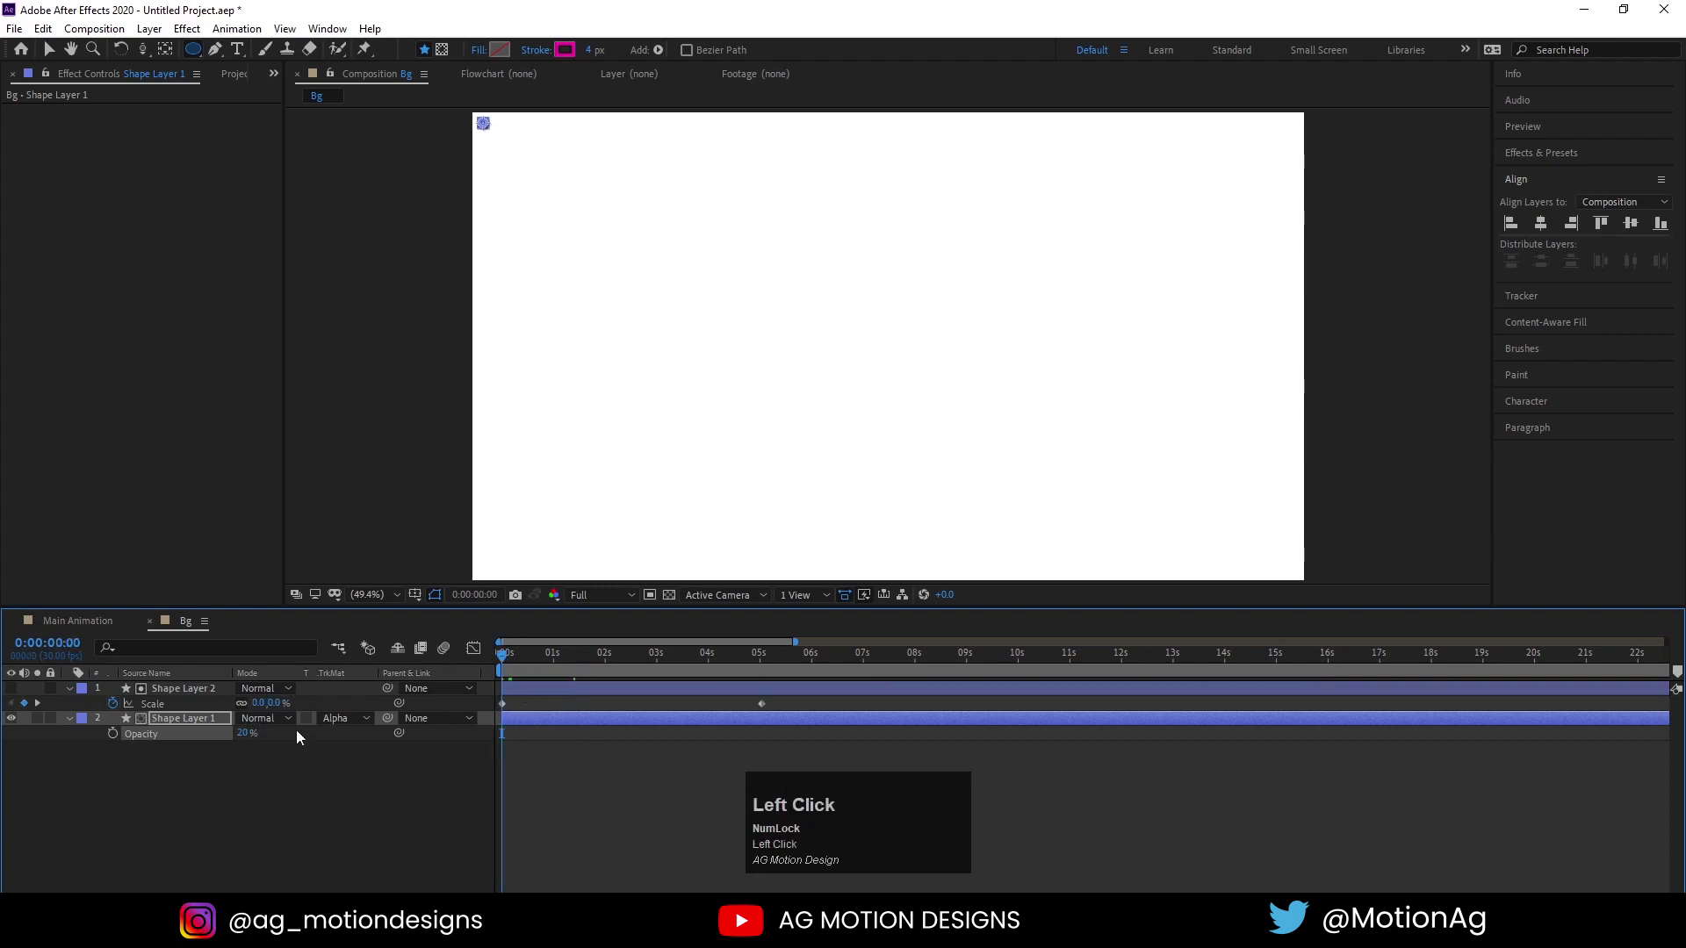
pyautogui.press('Return')
pyautogui.click(229, 798)
pyautogui.press('u')
pyautogui.click(172, 690)
pyautogui.press('u')
pyautogui.click(238, 771)
pyautogui.press('space')
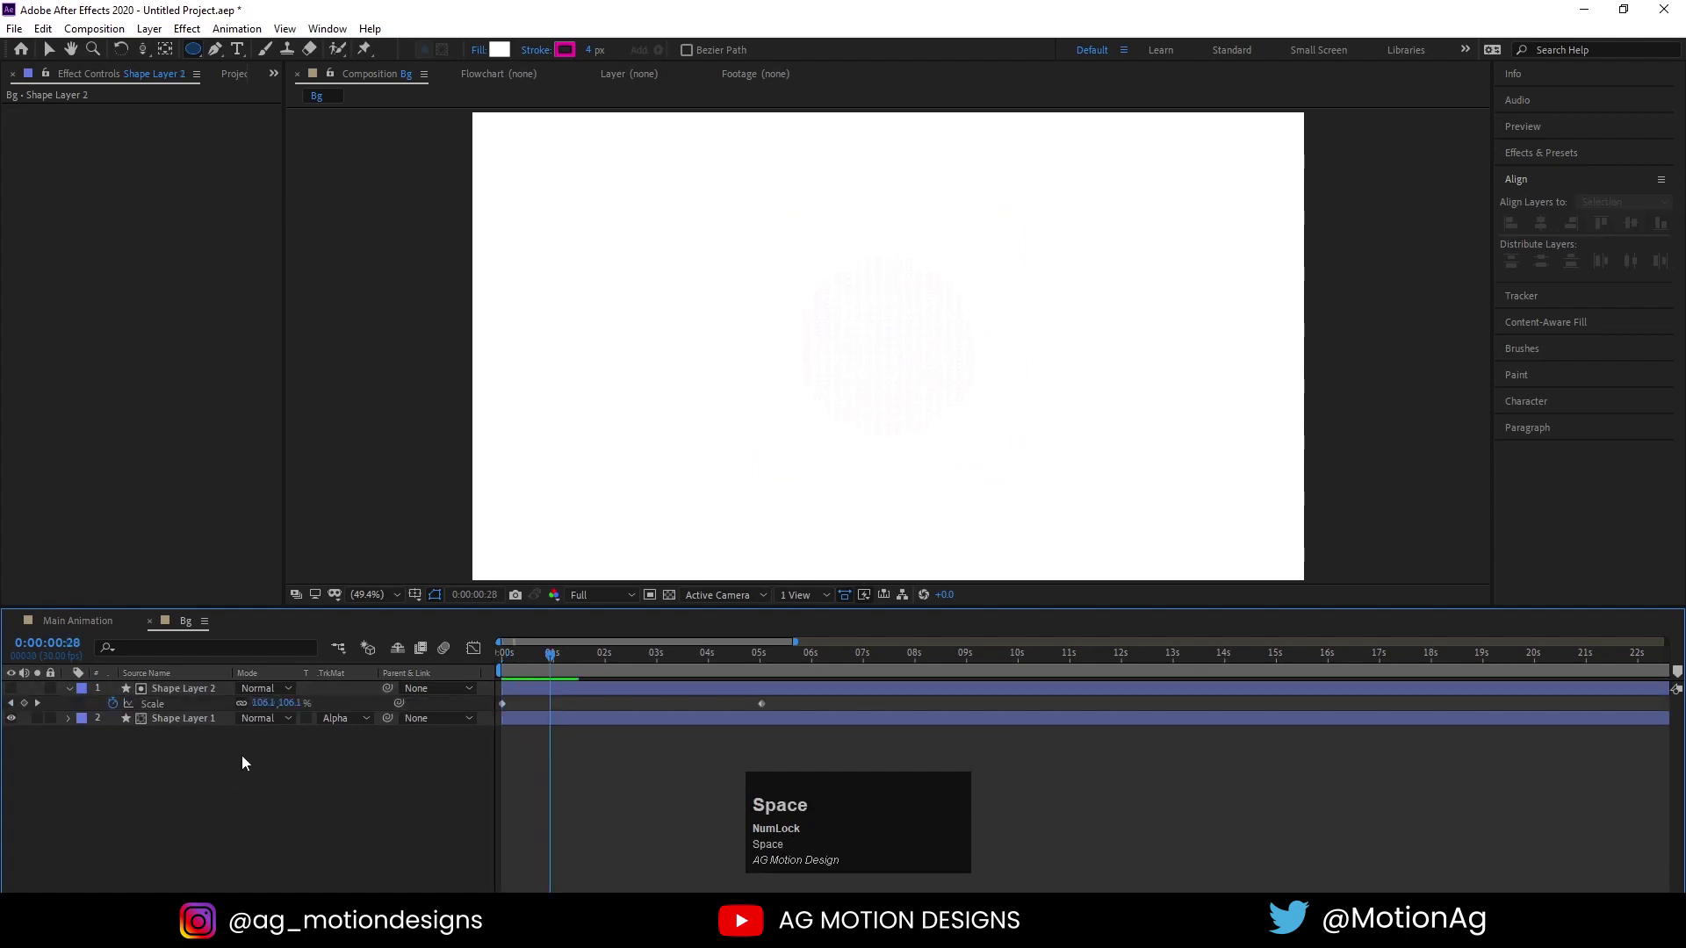
# Duplicate the circle/dot layer pair three times, starting each copy a few frames later
pyautogui.click(239, 781)
pyautogui.press('u')
pyautogui.press('ctrl+a')
pyautogui.press('ctrl+d')
pyautogui.click(516, 662)
pyautogui.press('space')
pyautogui.press('[')
pyautogui.press('space')
pyautogui.press('ctrl+d')
pyautogui.press('[')
pyautogui.press('space')
pyautogui.press('ctrl+d')
pyautogui.press('[')
pyautogui.press('space')
# Give the dot layer copies varied opacities (40%, 20%) so the rings fade outward
pyautogui.doubleClick(546, 704)
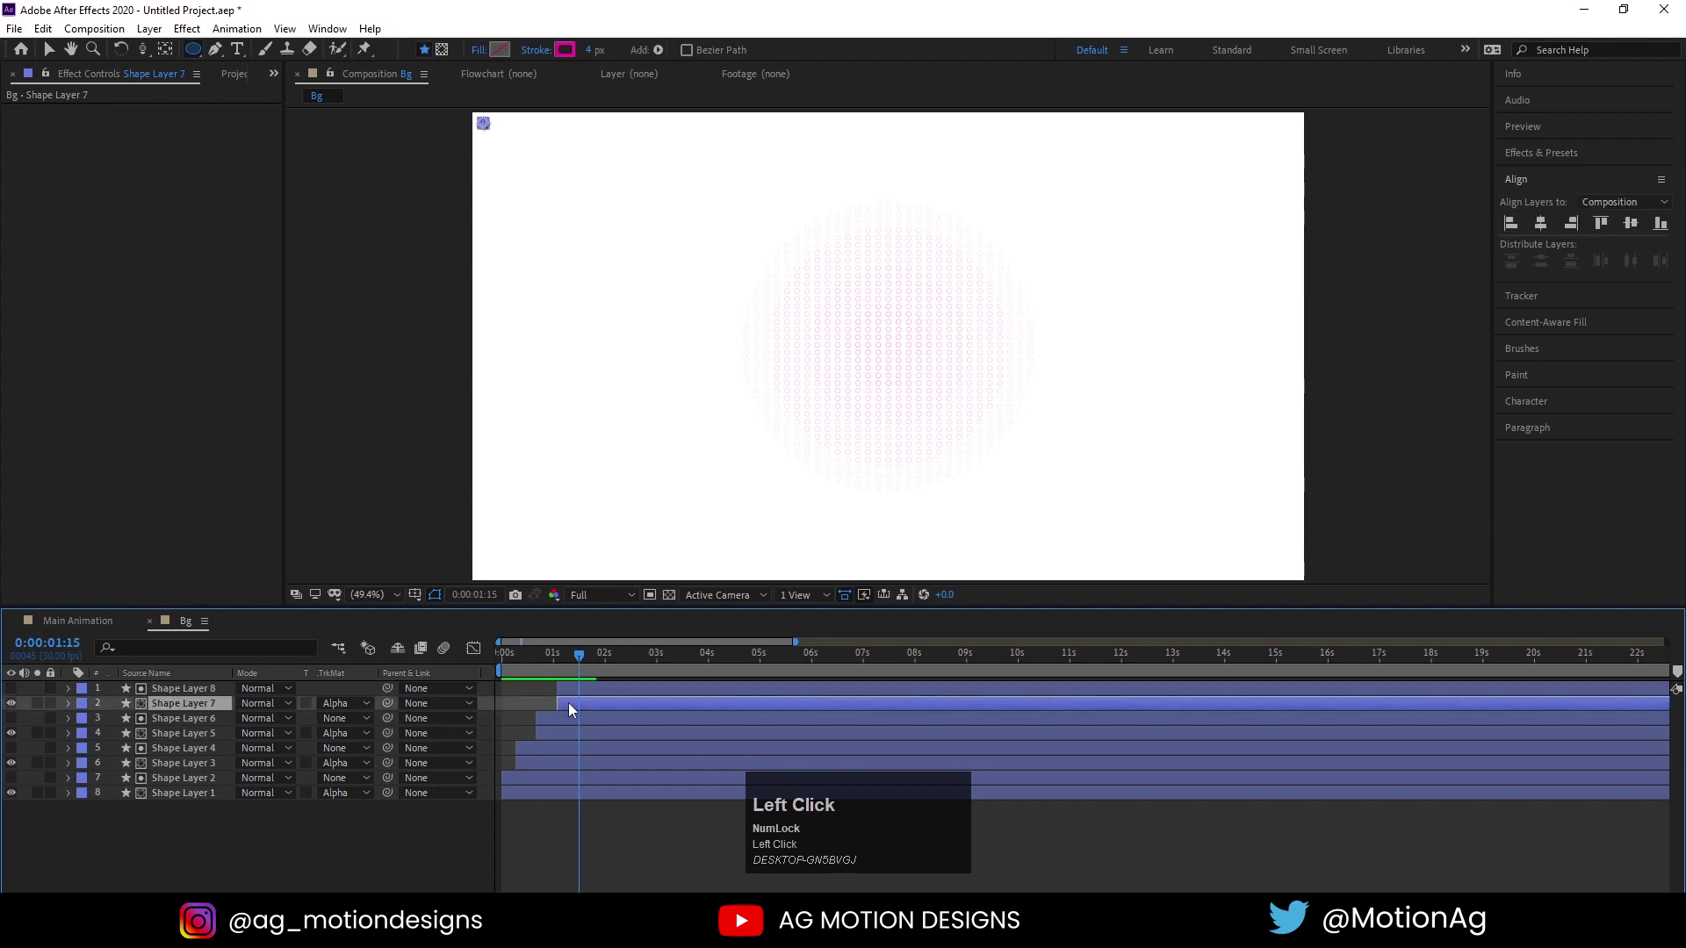
pyautogui.press('t')
pyautogui.click(244, 719)
pyautogui.press('Return')
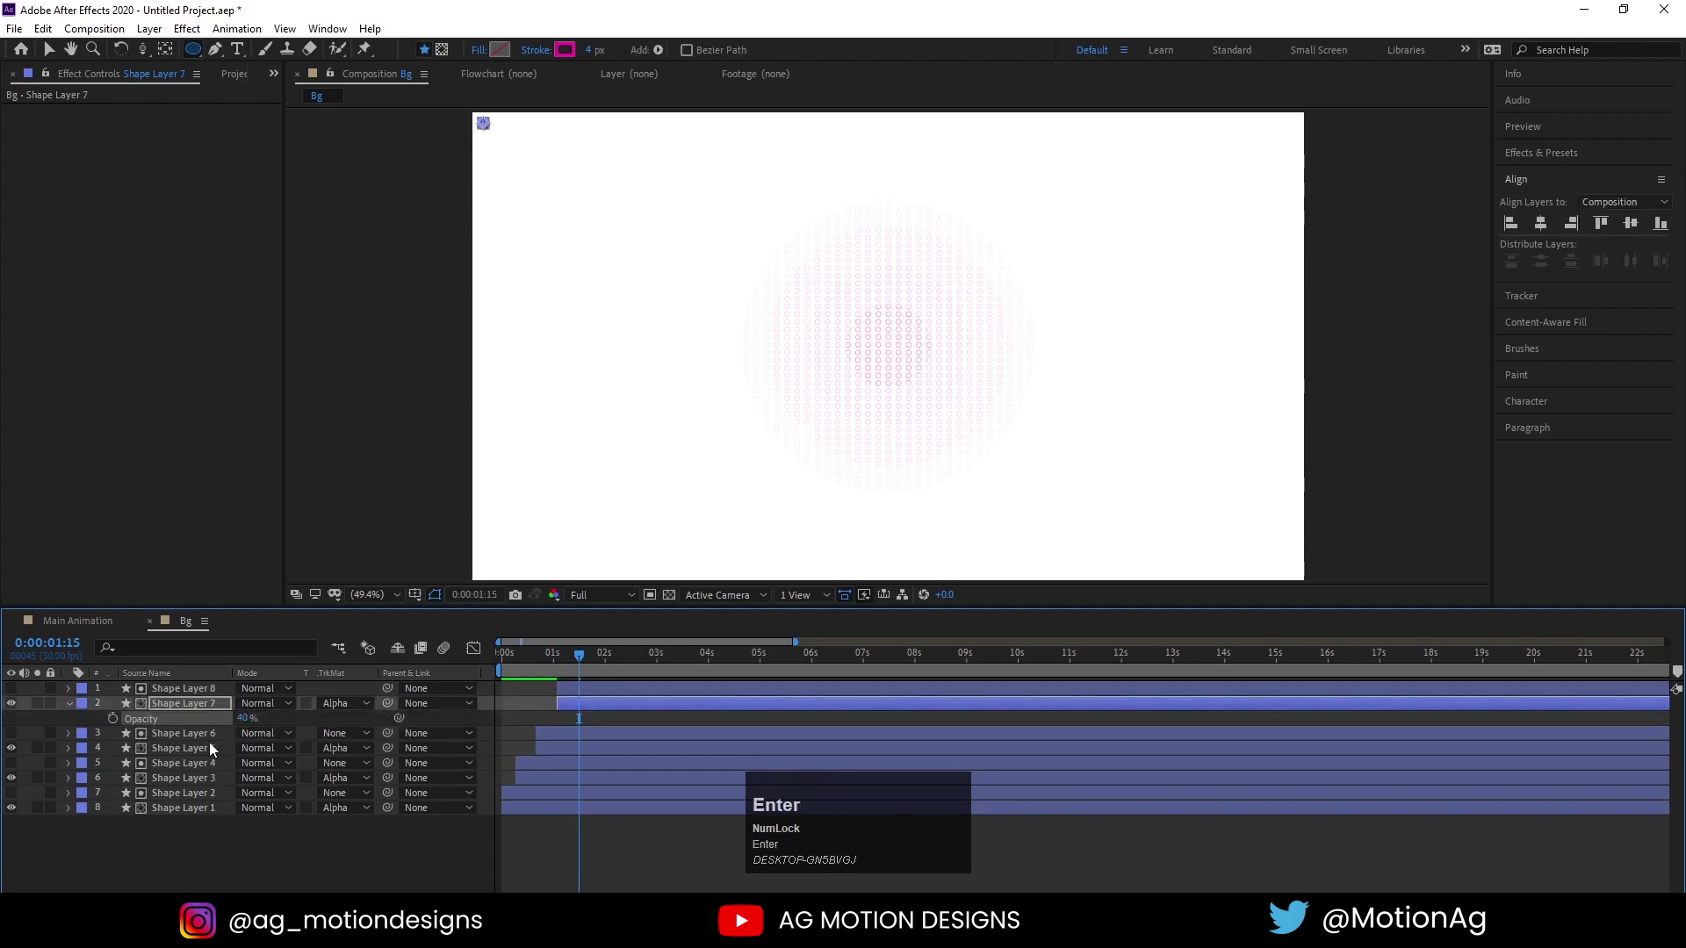
pyautogui.click(245, 715)
pyautogui.press('Return')
pyautogui.click(173, 755)
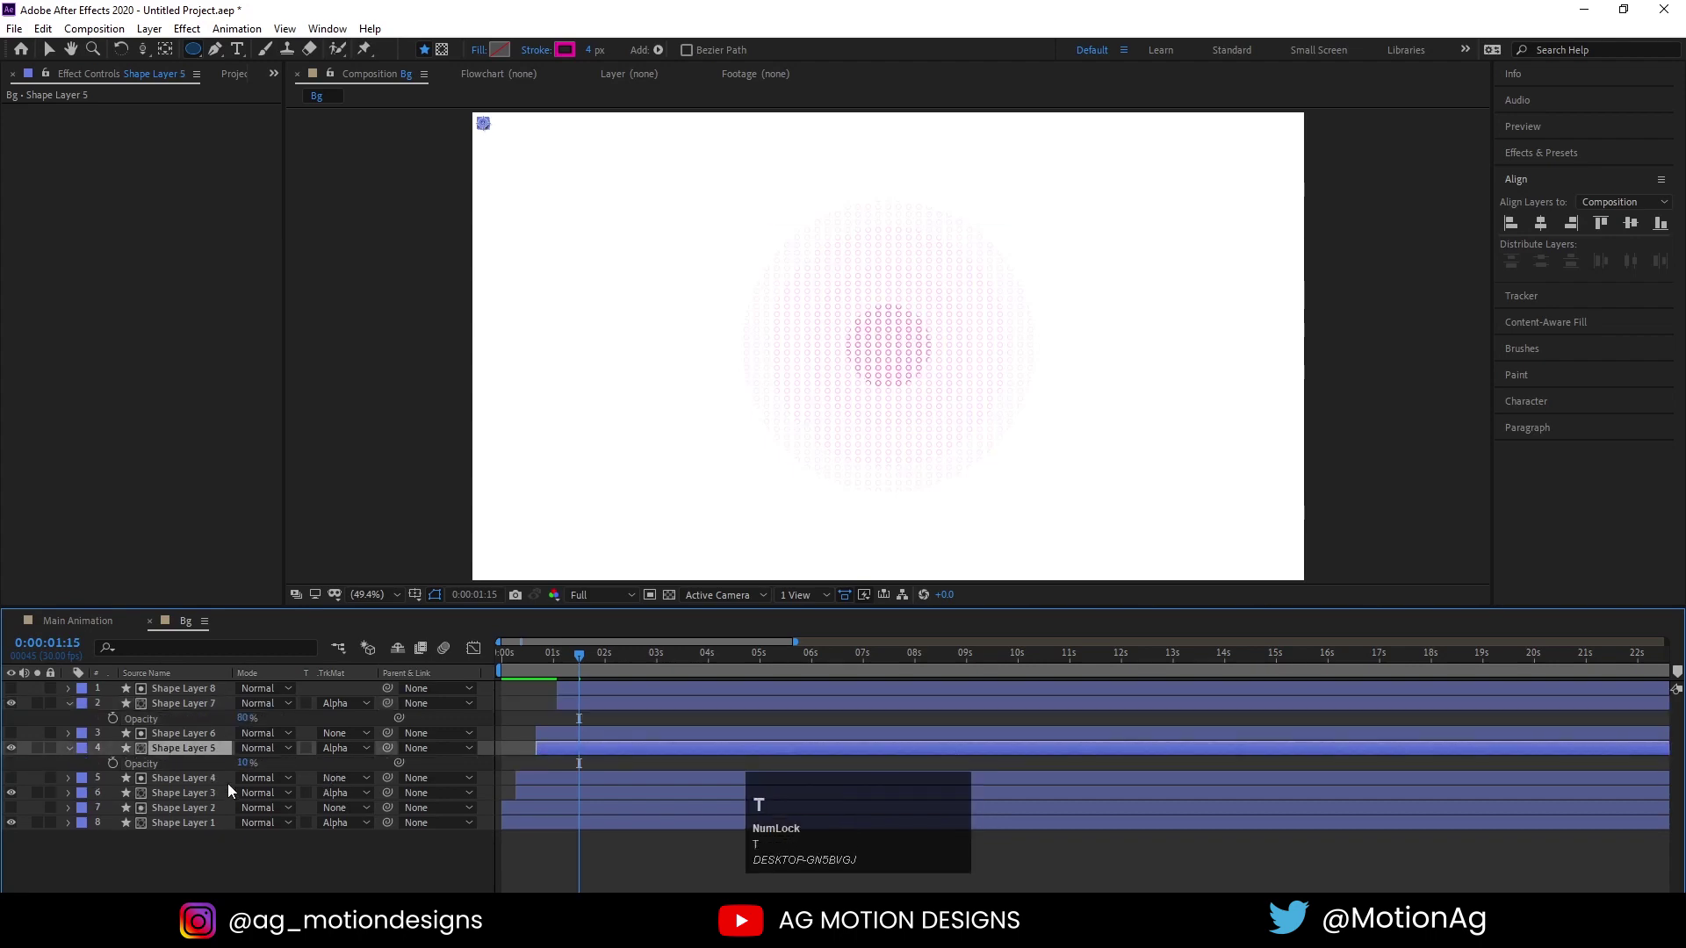
pyautogui.press('Return')
pyautogui.click(241, 771)
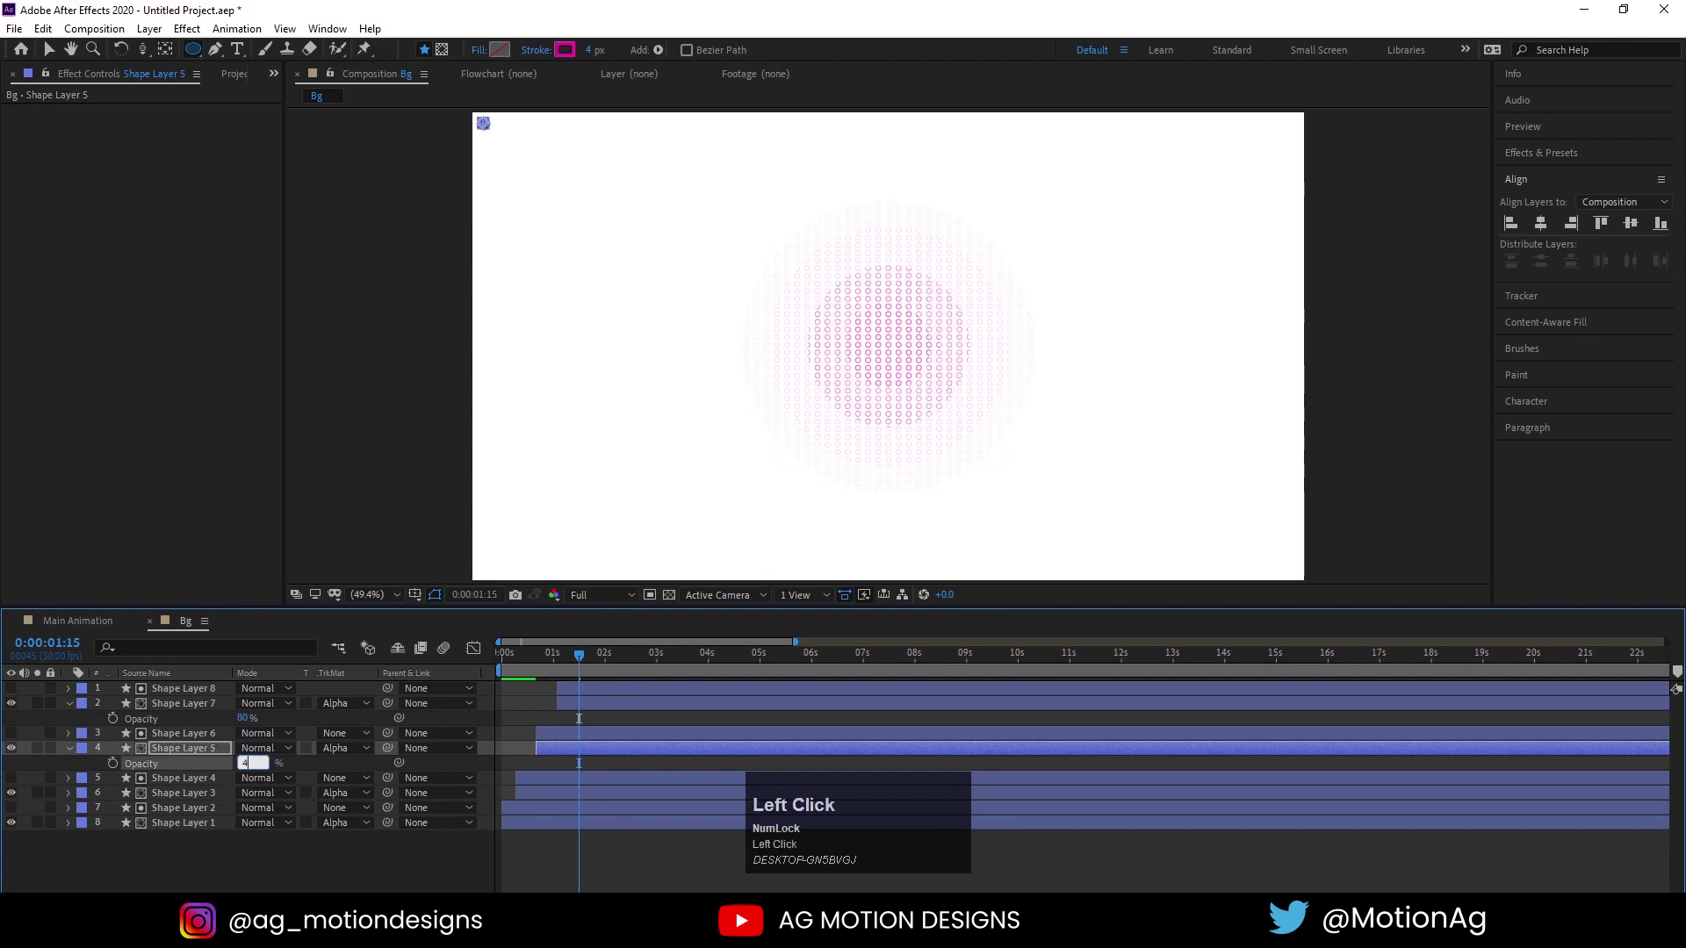
pyautogui.press('Return')
pyautogui.click(191, 802)
pyautogui.press('t')
pyautogui.click(243, 811)
pyautogui.press('Return')
pyautogui.press('space')
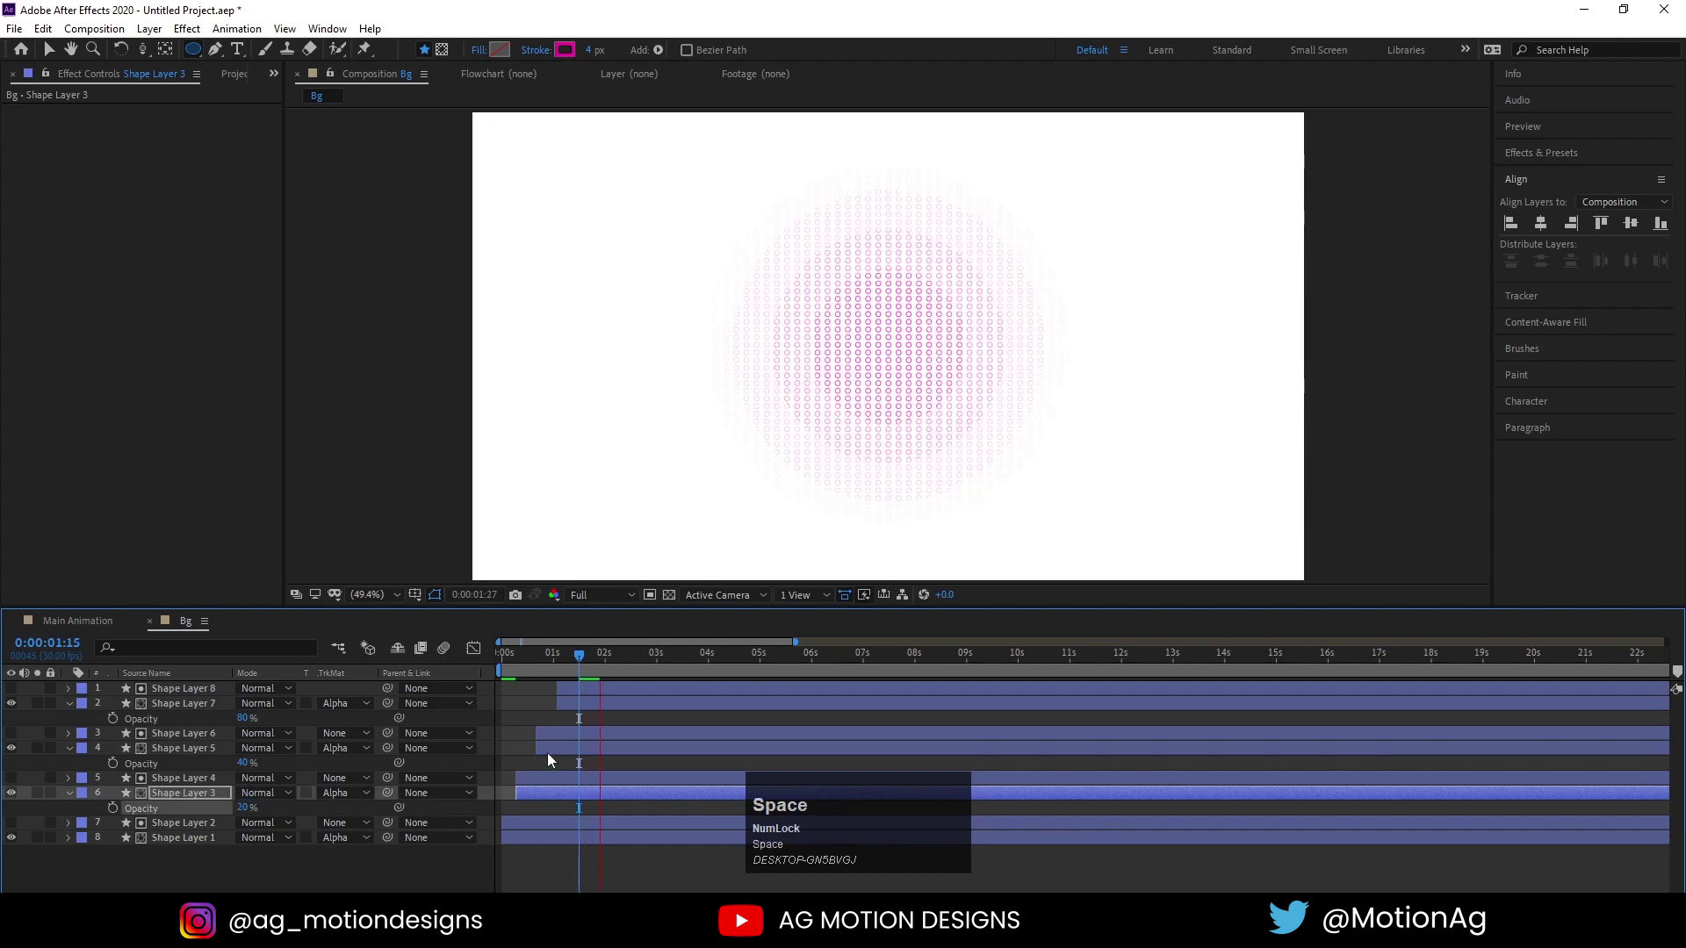
# Duplicate the pair once more, offset it later and confirm its pink stroke colour
pyautogui.click(522, 713)
pyautogui.press('u')
pyautogui.write('uu')
pyautogui.click(577, 713)
pyautogui.press('ctrl+d')
pyautogui.moveTo(573, 669); pyautogui.dragTo(584, 677)
pyautogui.press('[')
pyautogui.click(541, 692)
pyautogui.press('space')
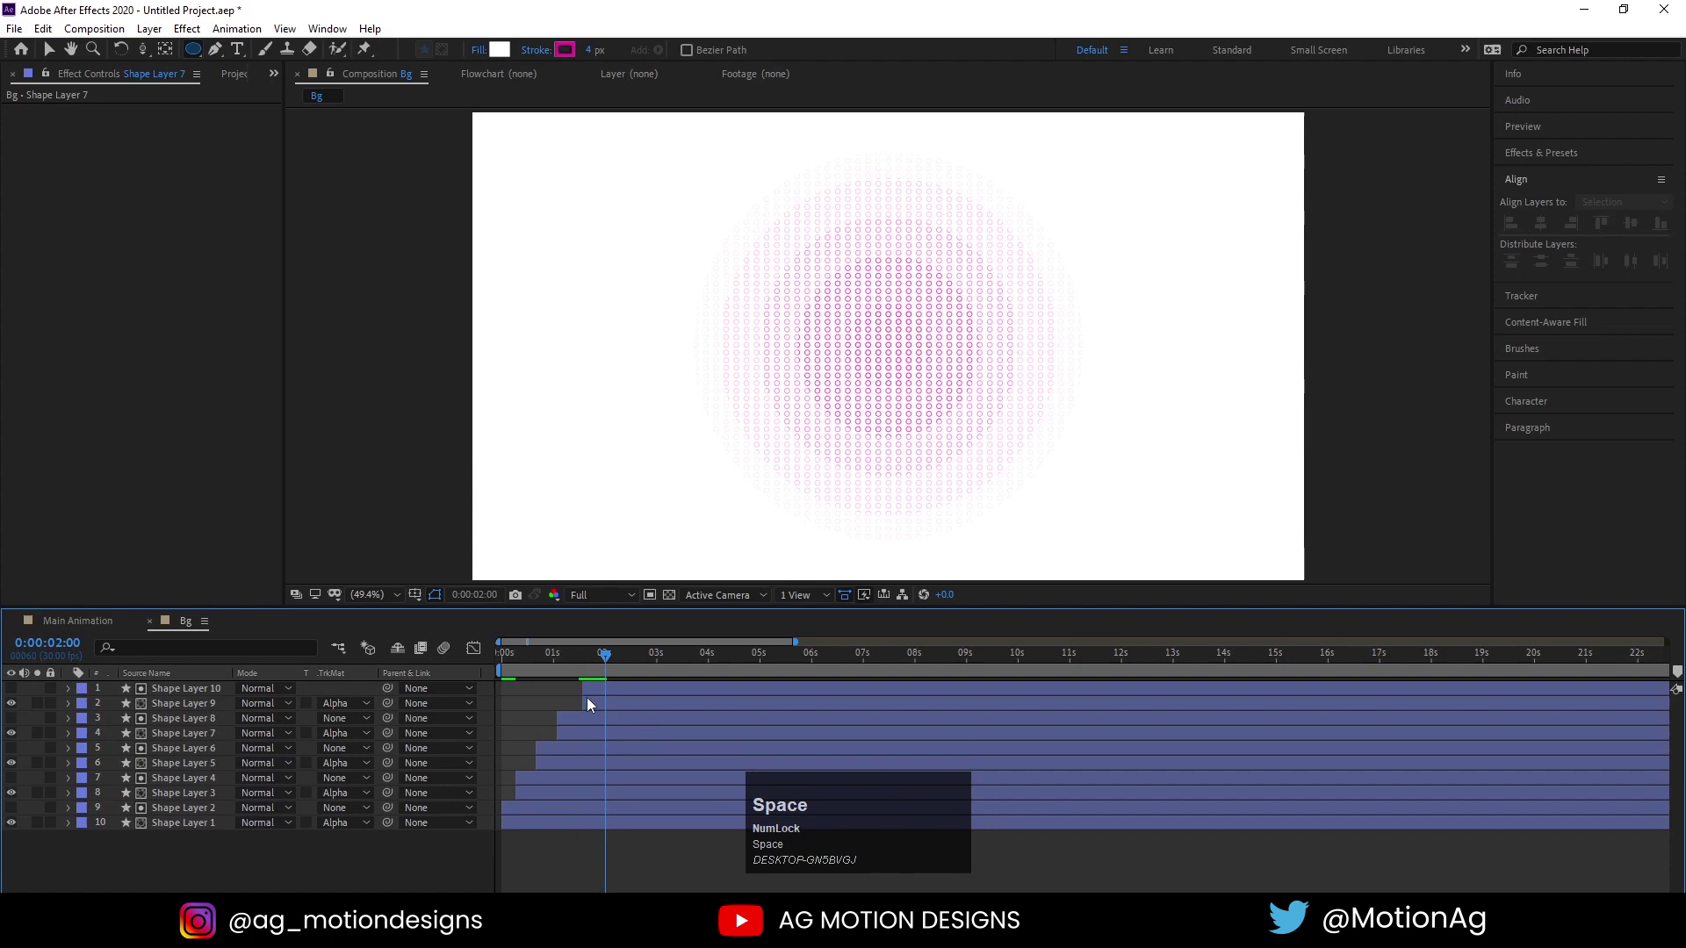
pyautogui.click(604, 712)
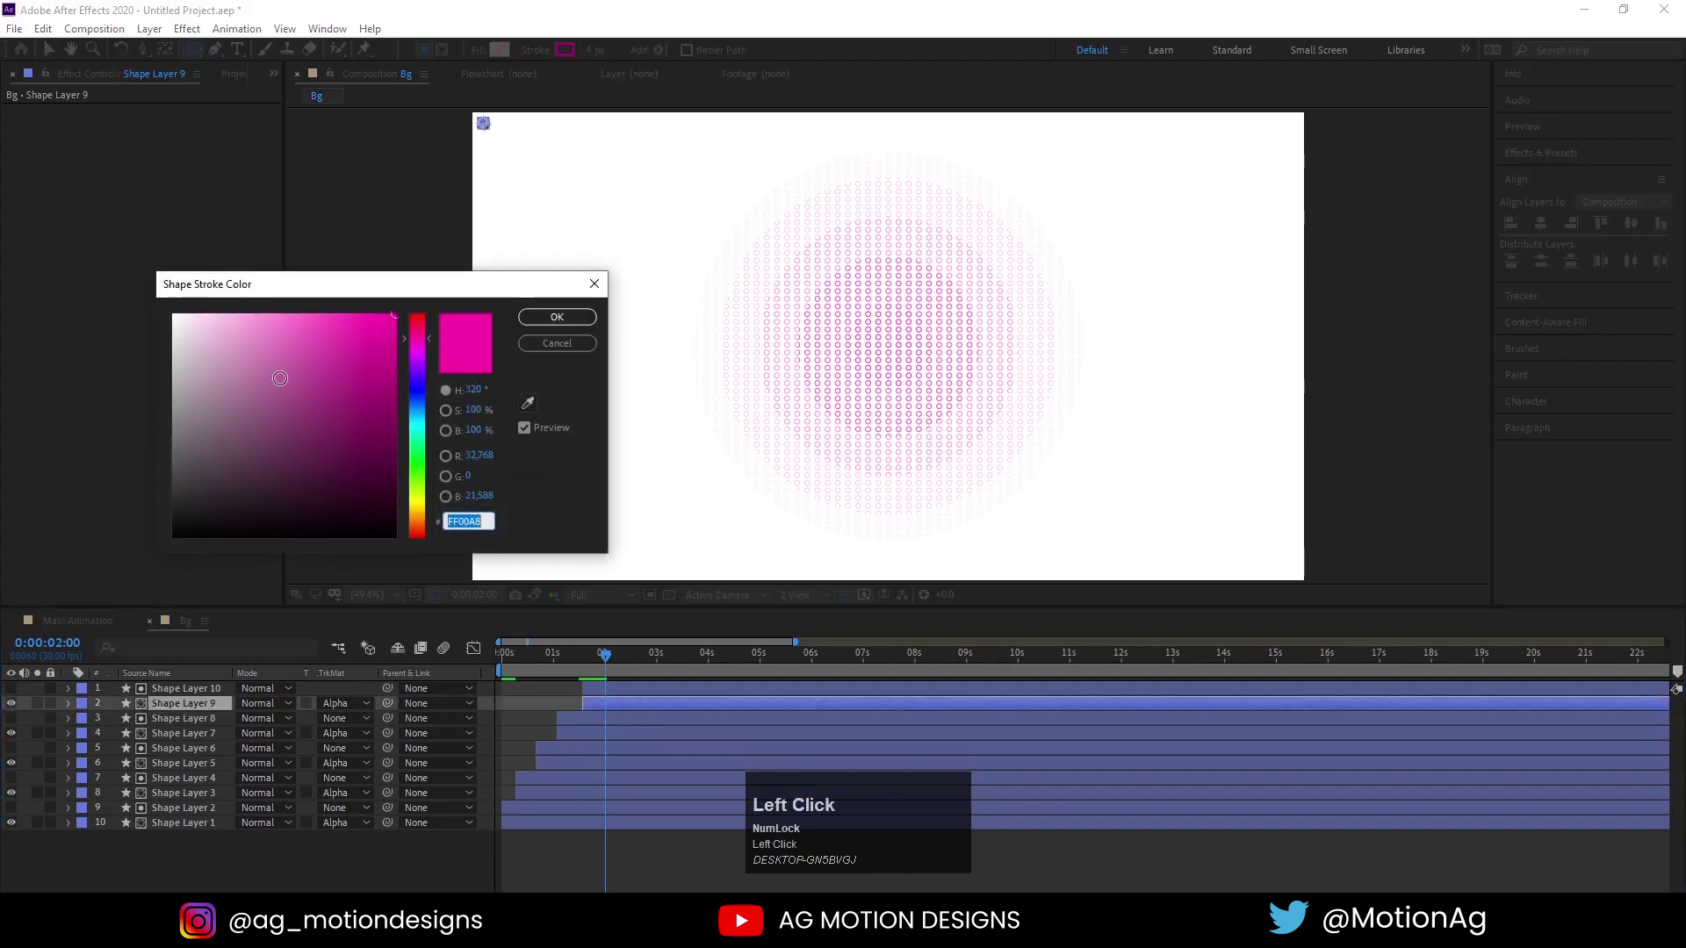
pyautogui.press('Return')
pyautogui.press('space')
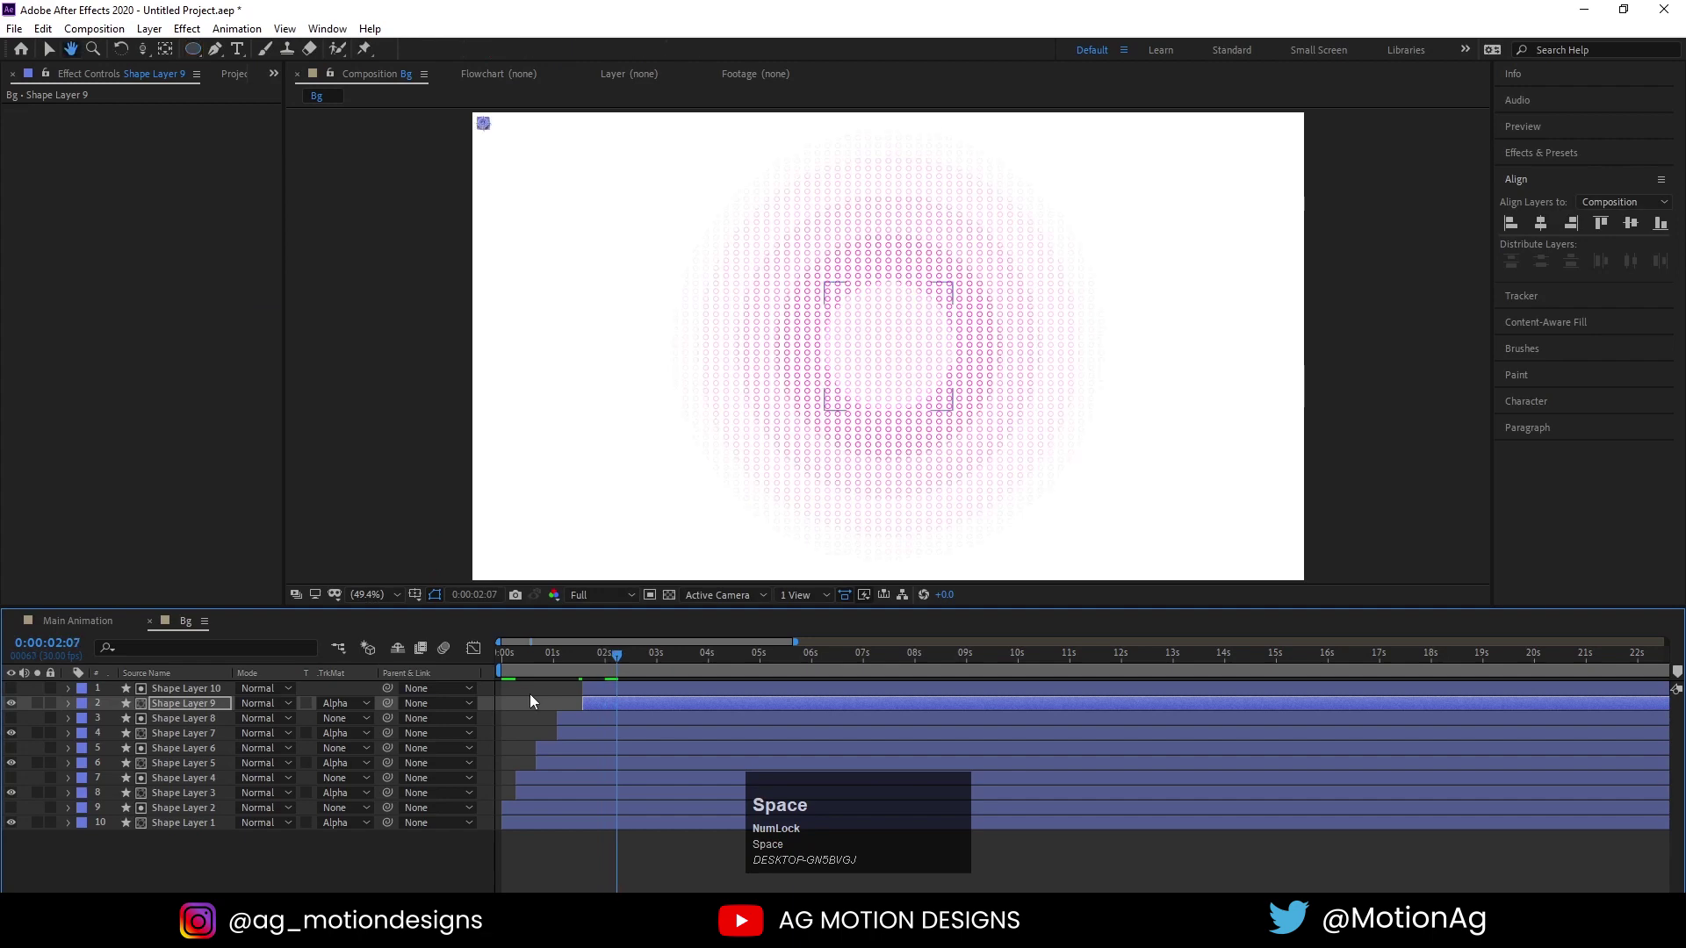
# Draw a white-filled centre circle, then select all ring layers and start pre-composing them
pyautogui.click(540, 701)
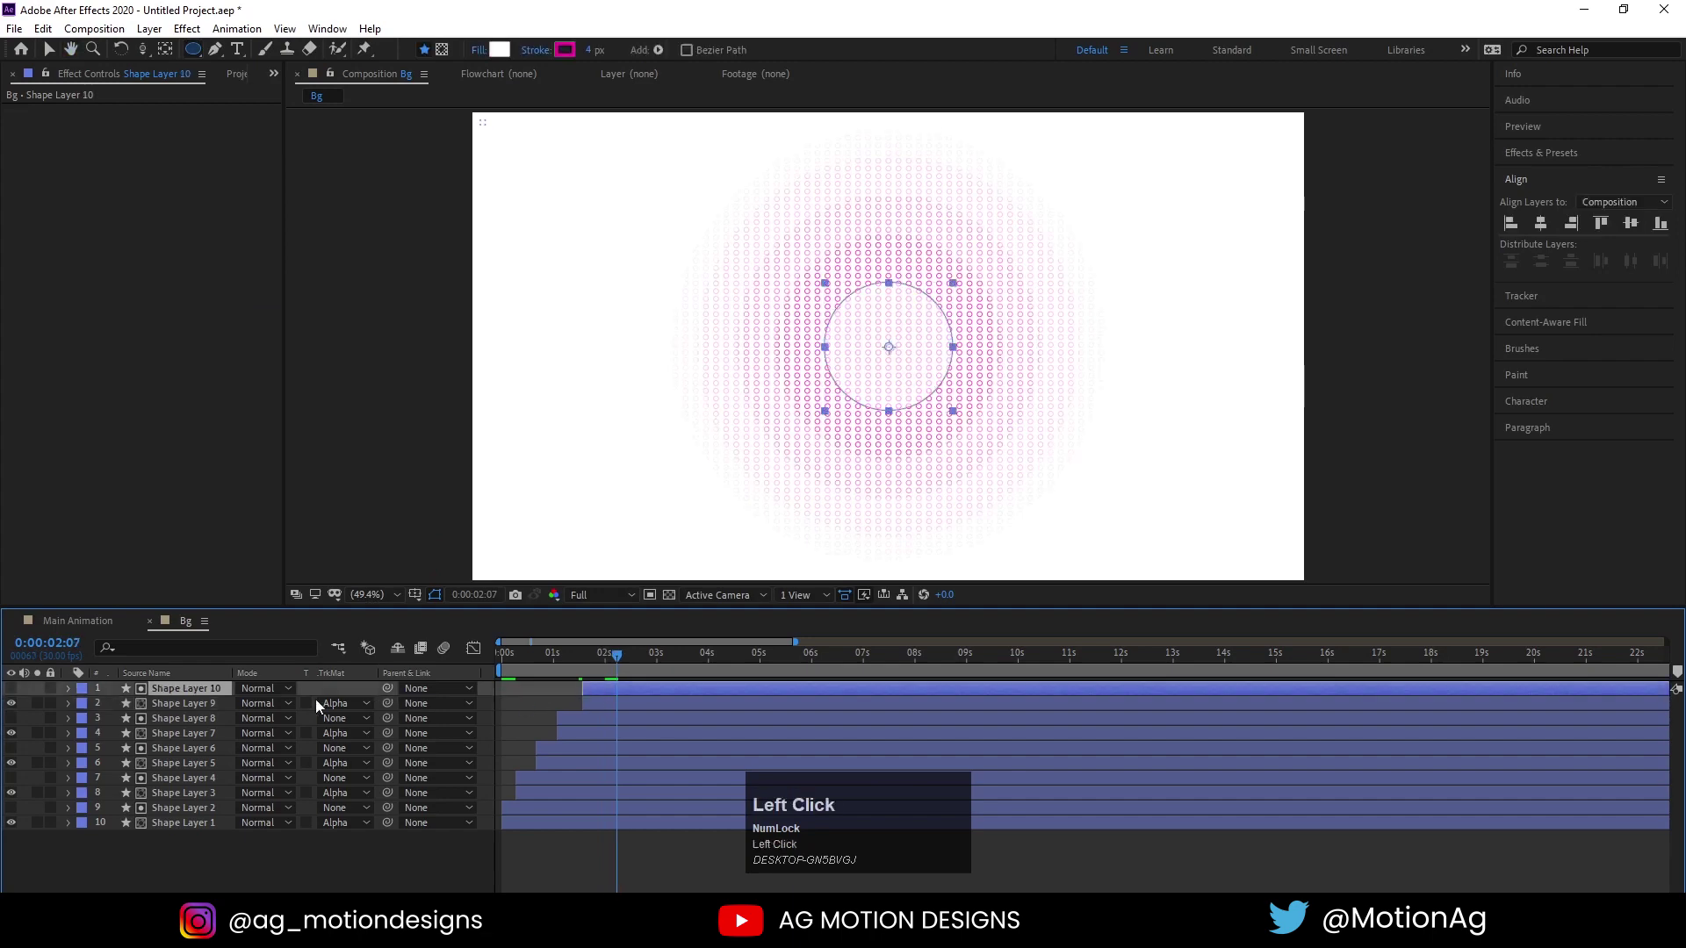
pyautogui.press('ctrl+d')
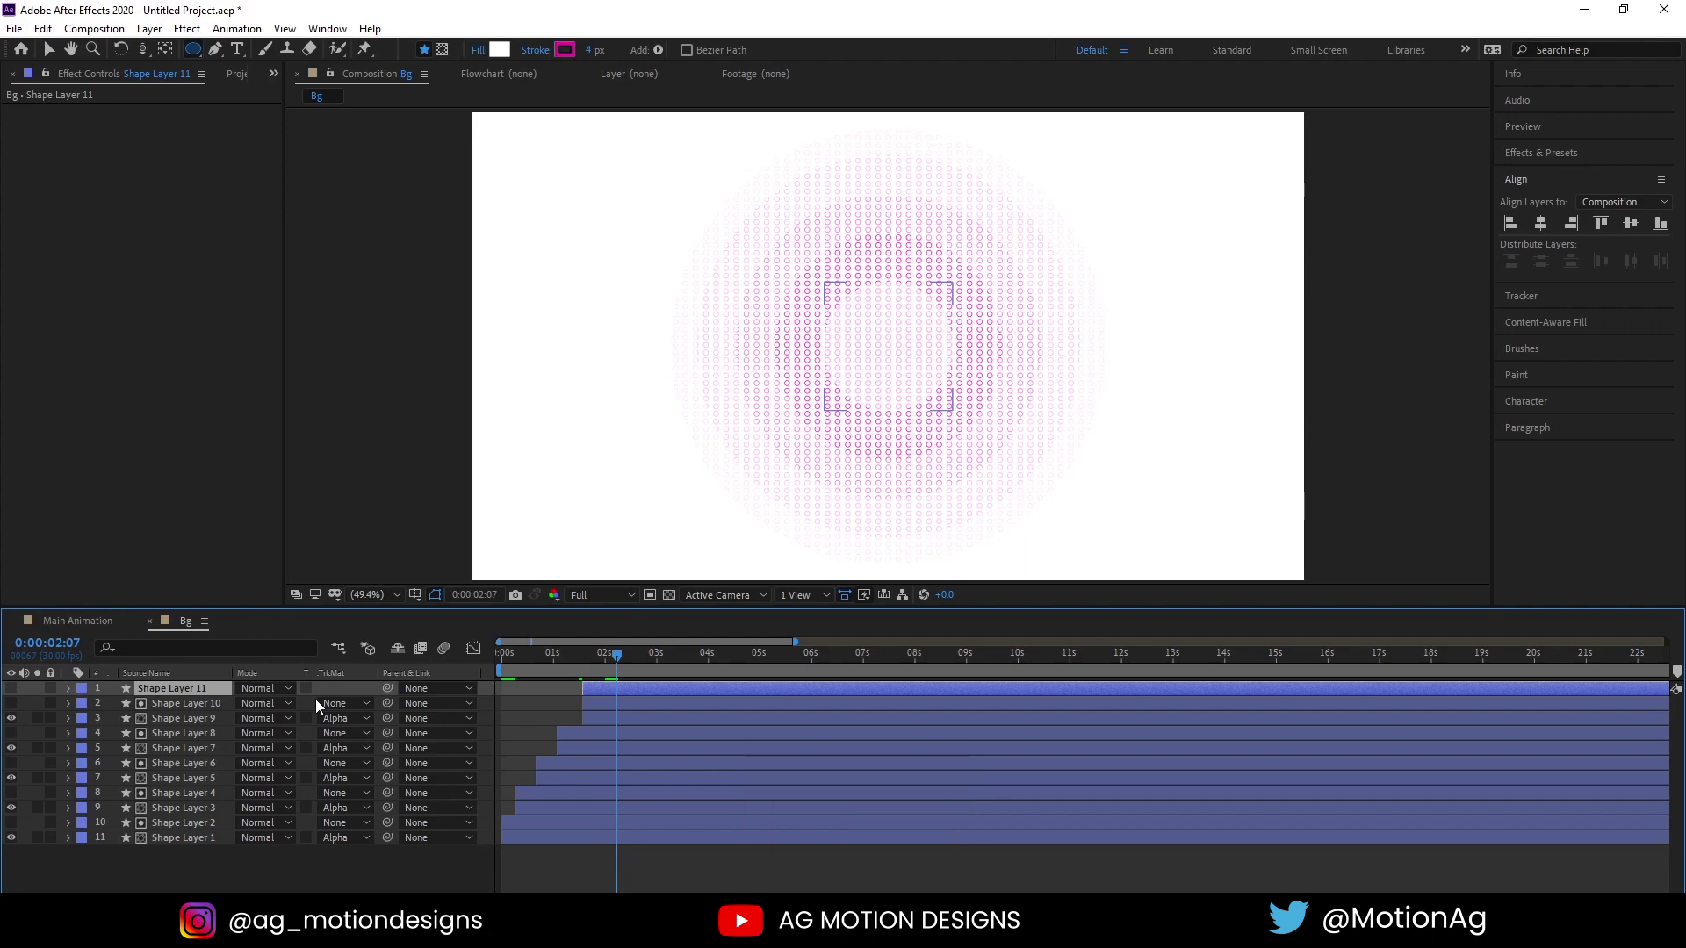
pyautogui.click(13, 693)
pyautogui.press('space')
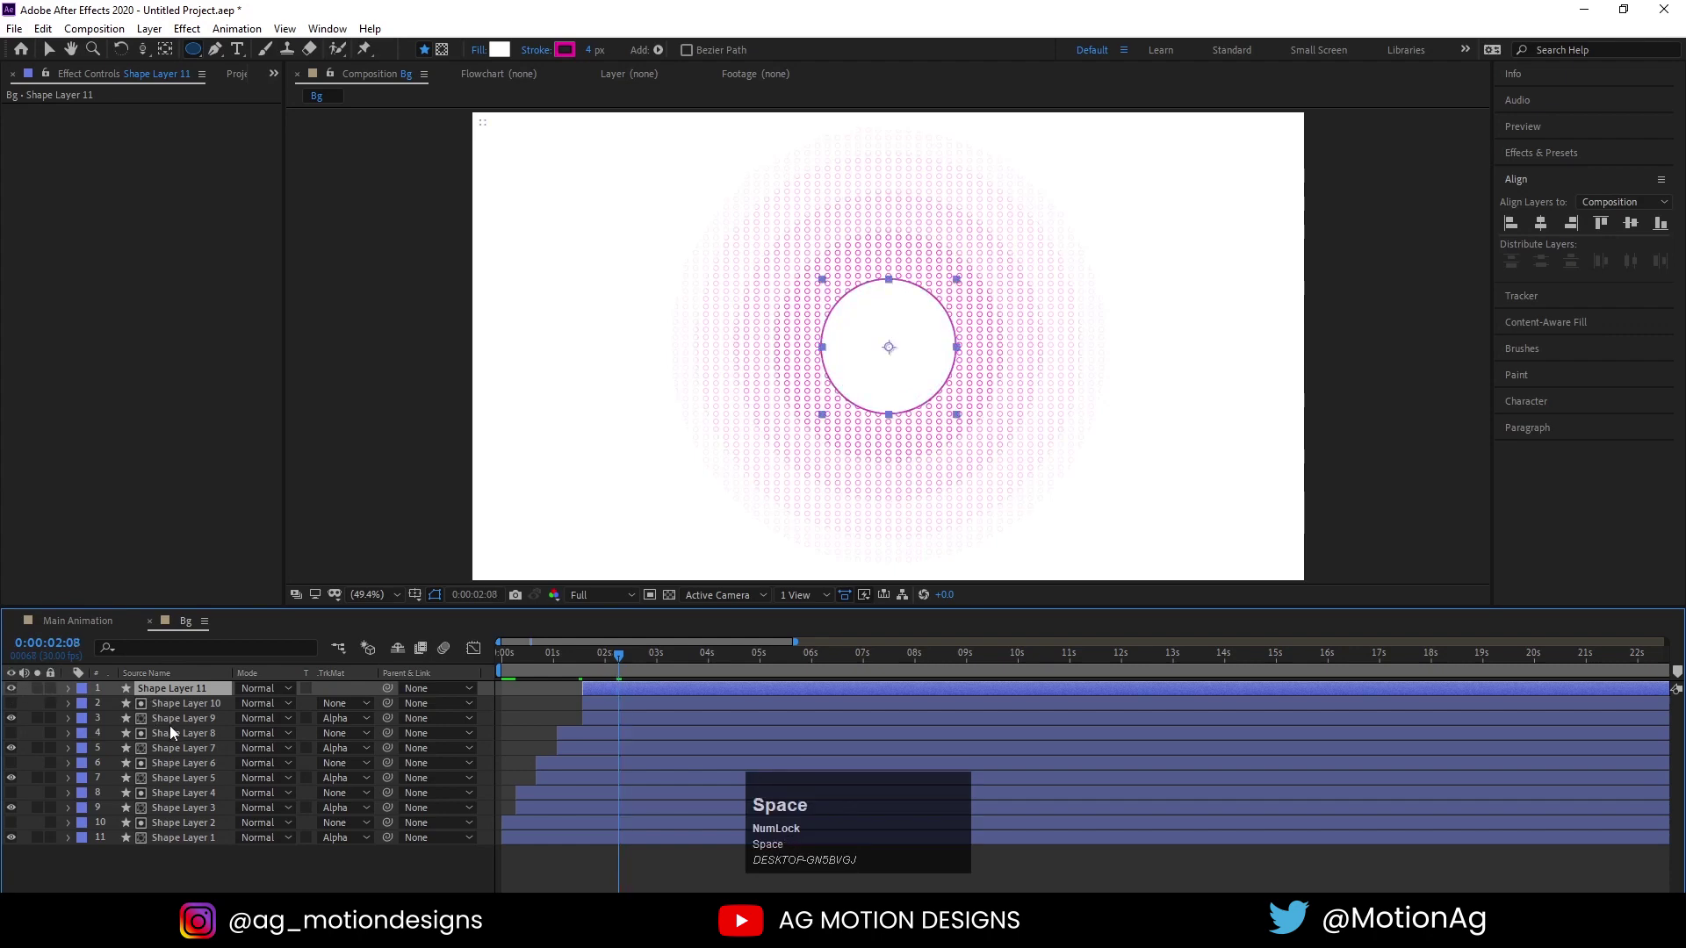
pyautogui.click(159, 710)
pyautogui.click(172, 845)
pyautogui.press('ctrl+shift+c')
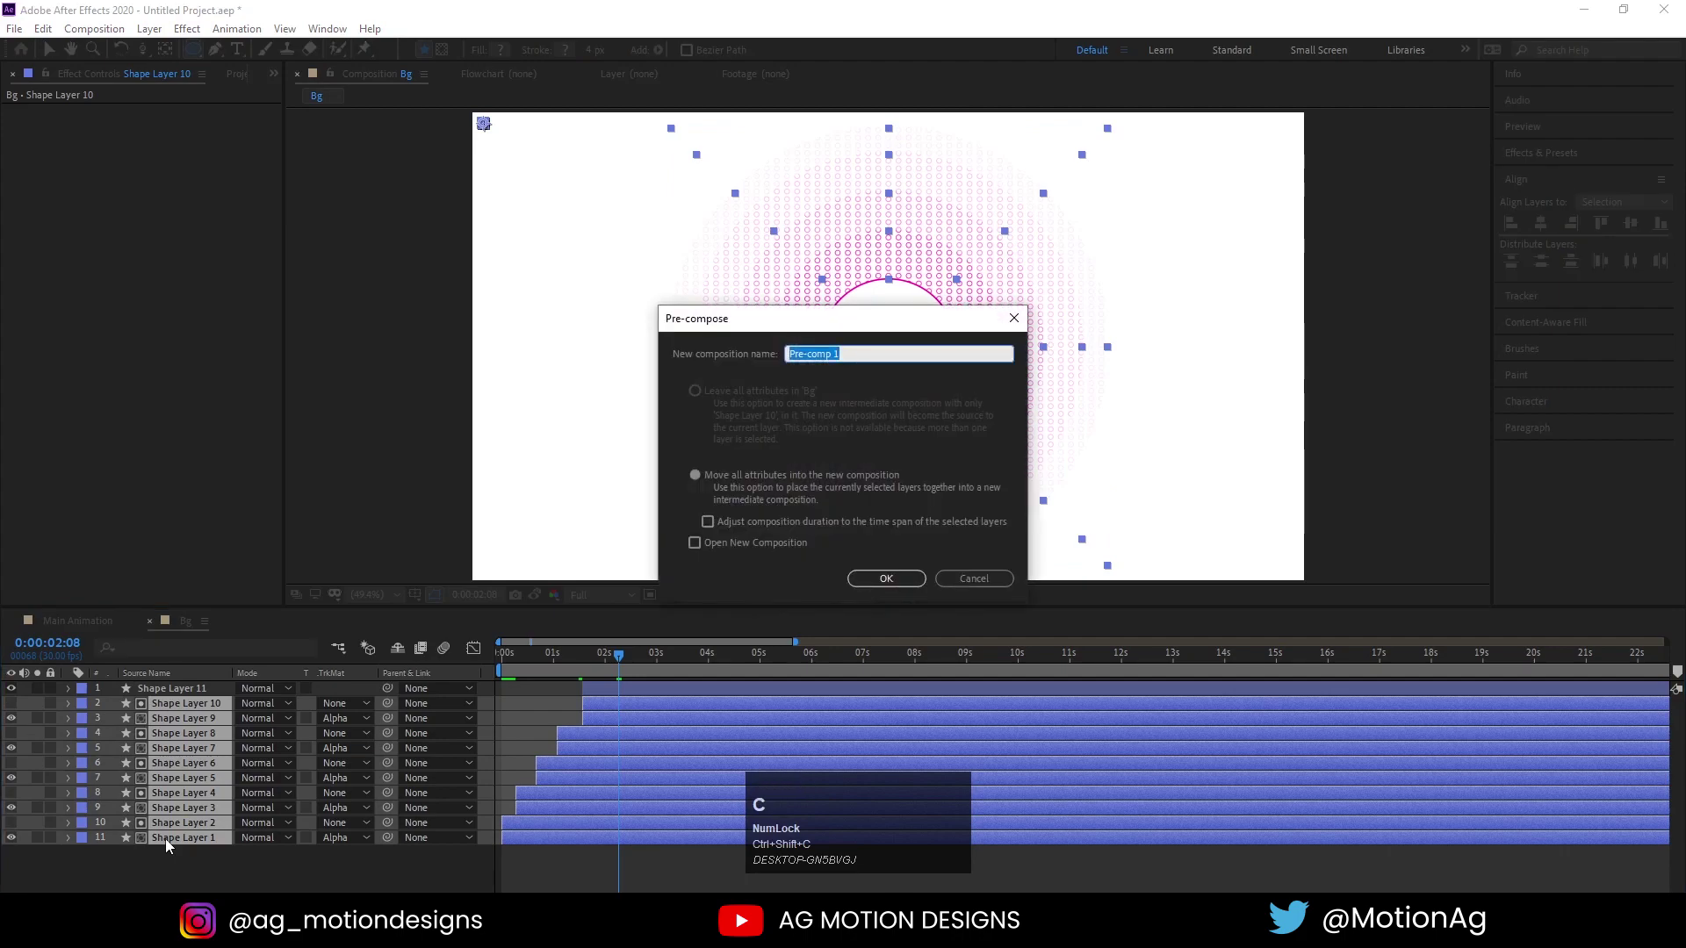
# Name the precomp 'circles', matte it Alpha Inverted with the centre circle and preview the hole
pyautogui.write('circles')
pyautogui.press('Return')
pyautogui.click(357, 710)
pyautogui.press('space')
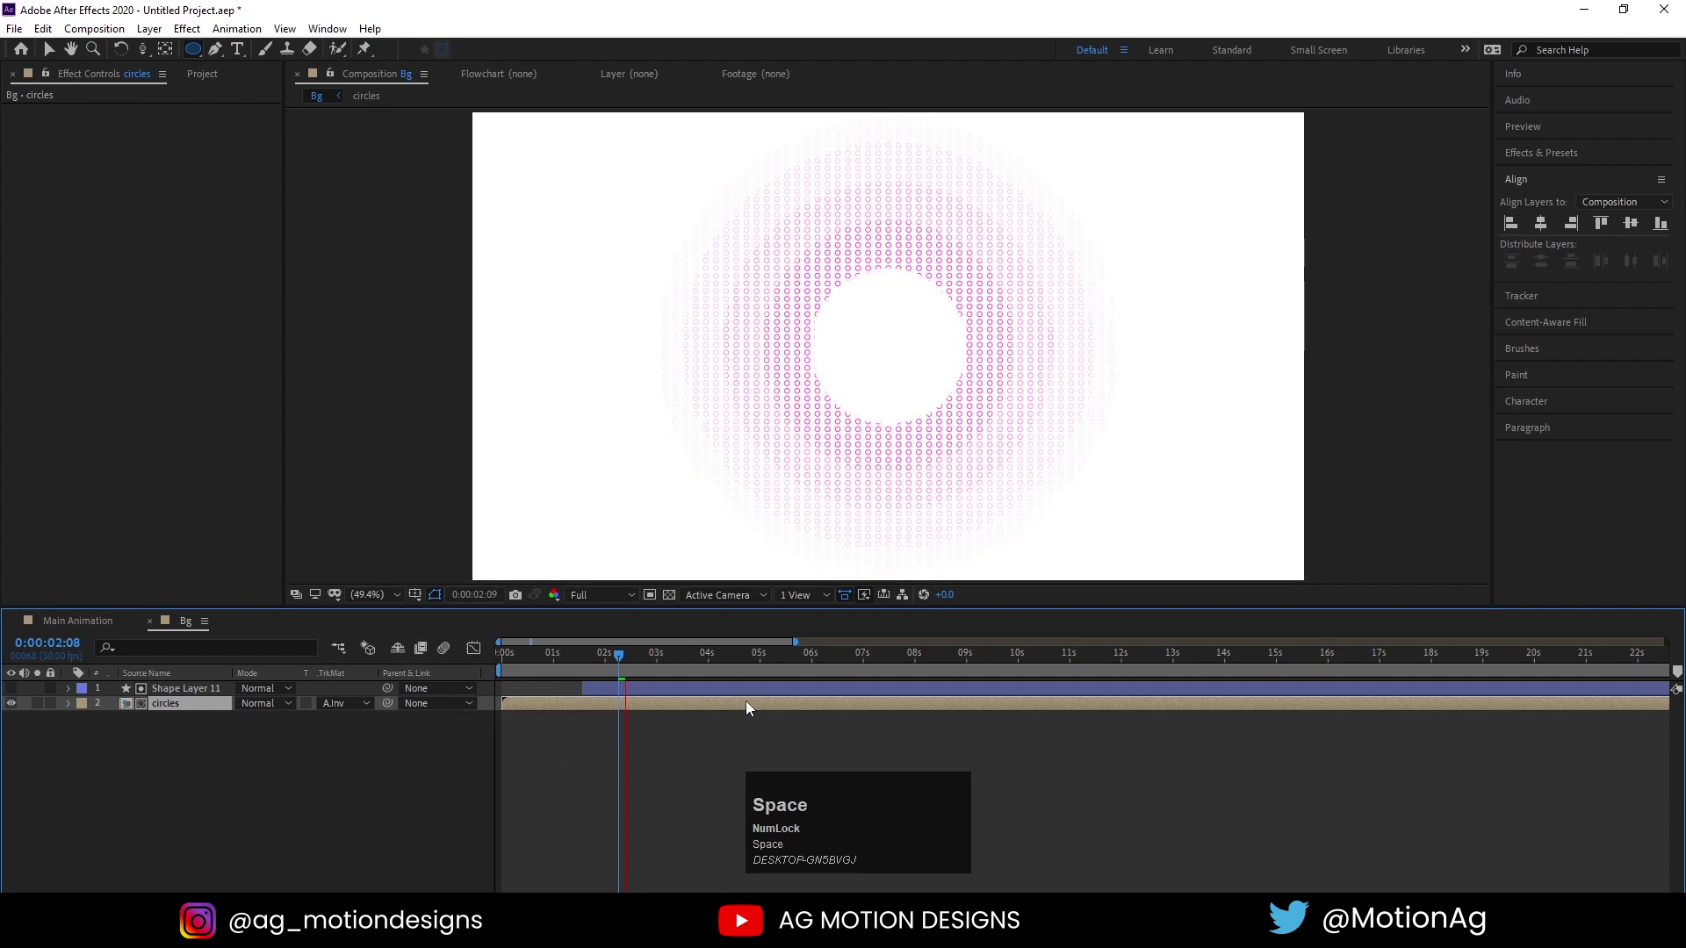
pyautogui.press('space')
pyautogui.click(612, 598)
pyautogui.press('space')
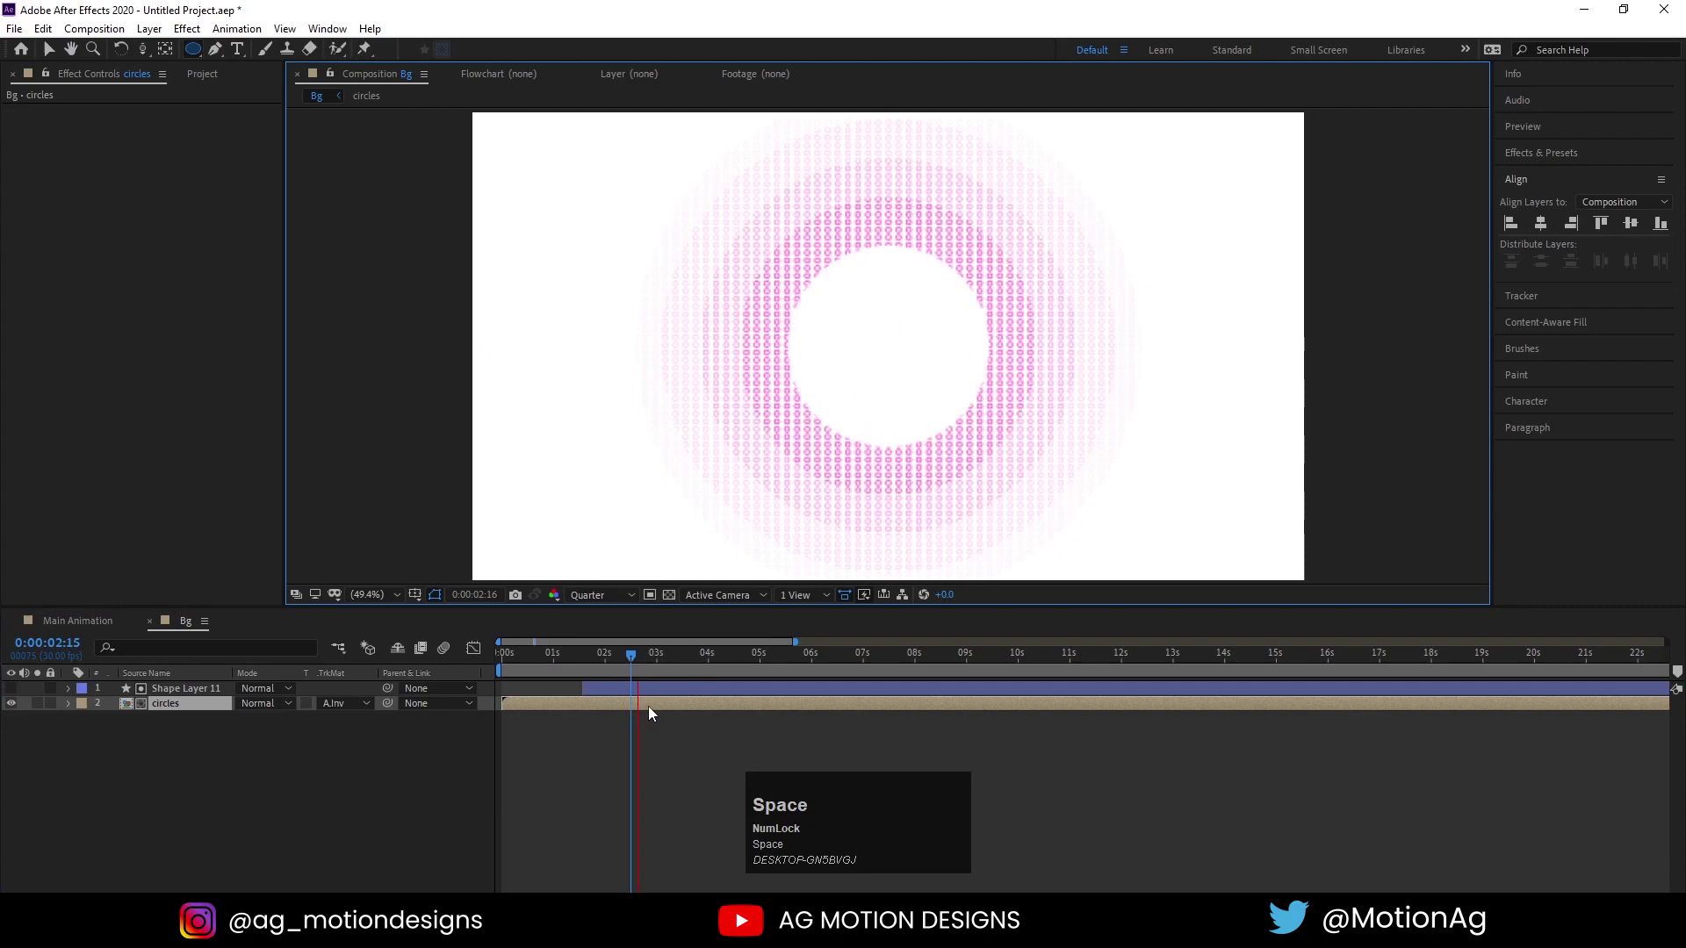
pyautogui.click(576, 658)
pyautogui.press('space')
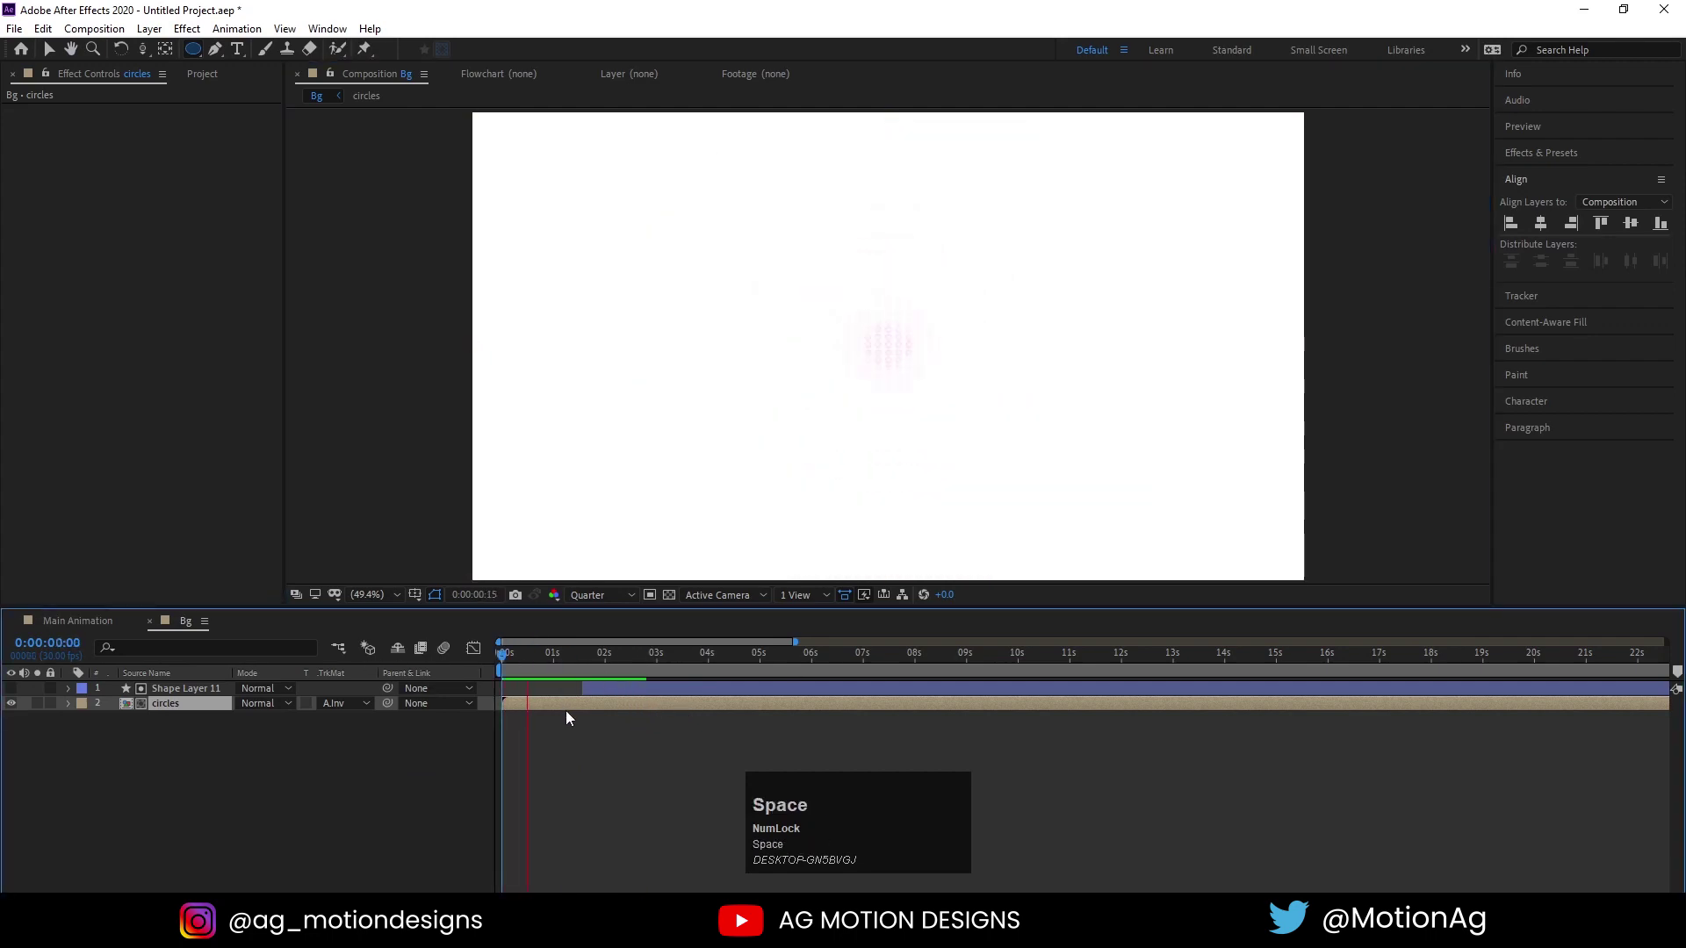
# Replay the ring animation from the start and open the circles composition
pyautogui.click(614, 692)
pyautogui.press('space')
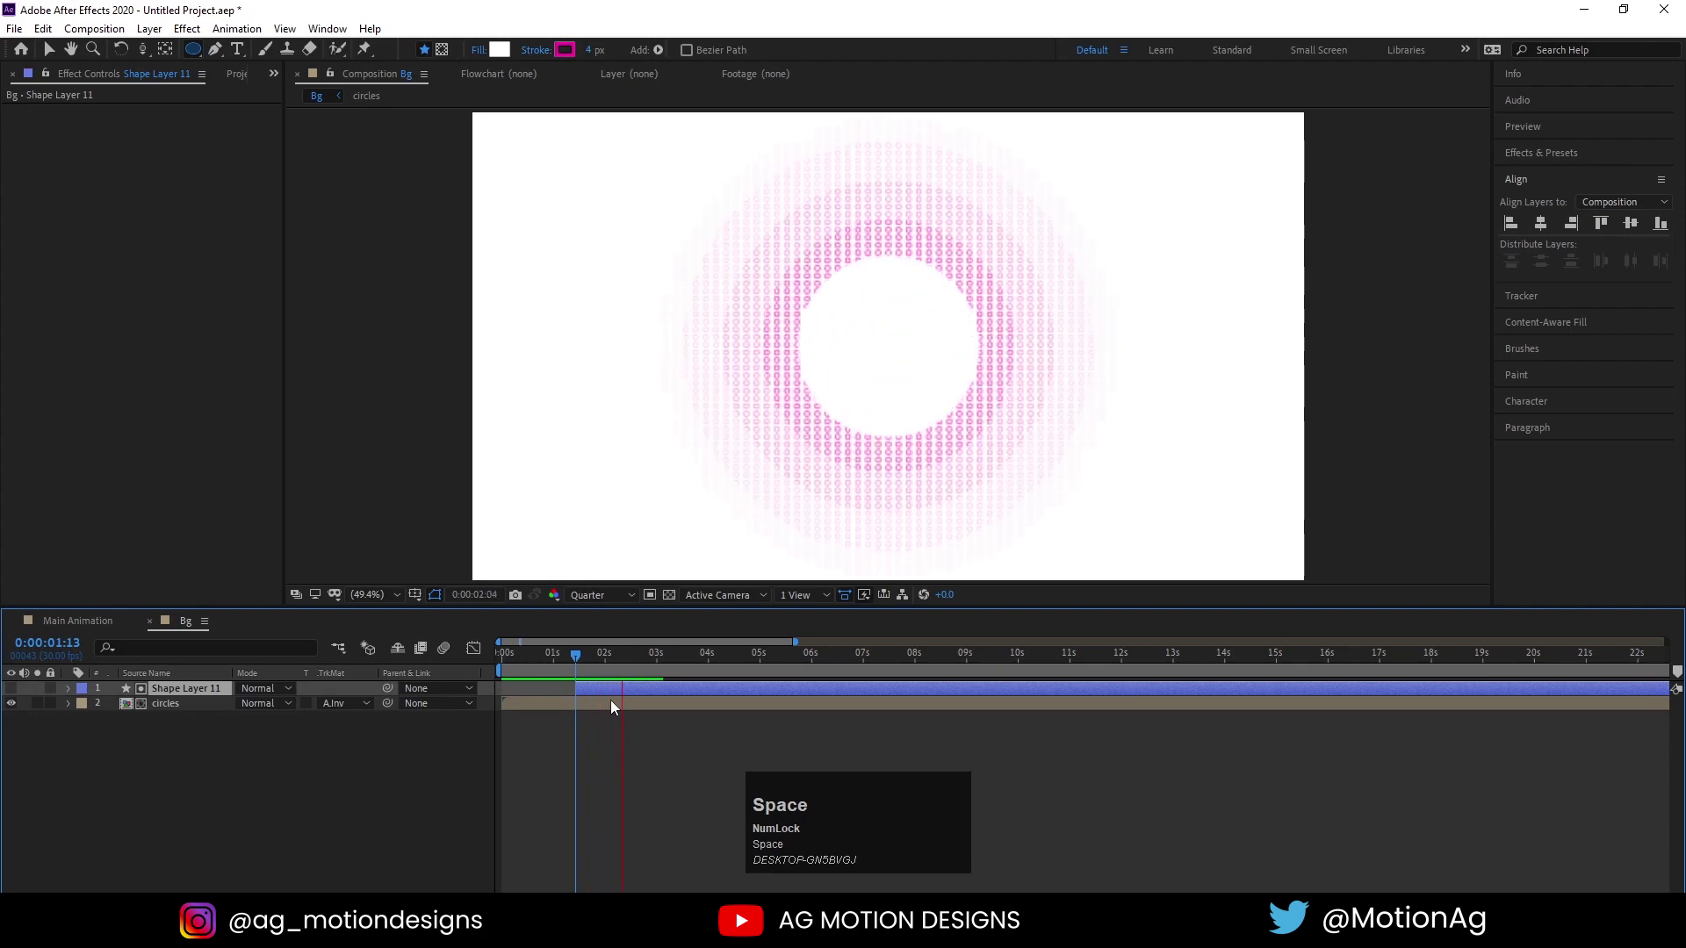
pyautogui.press('space')
pyautogui.click(530, 668)
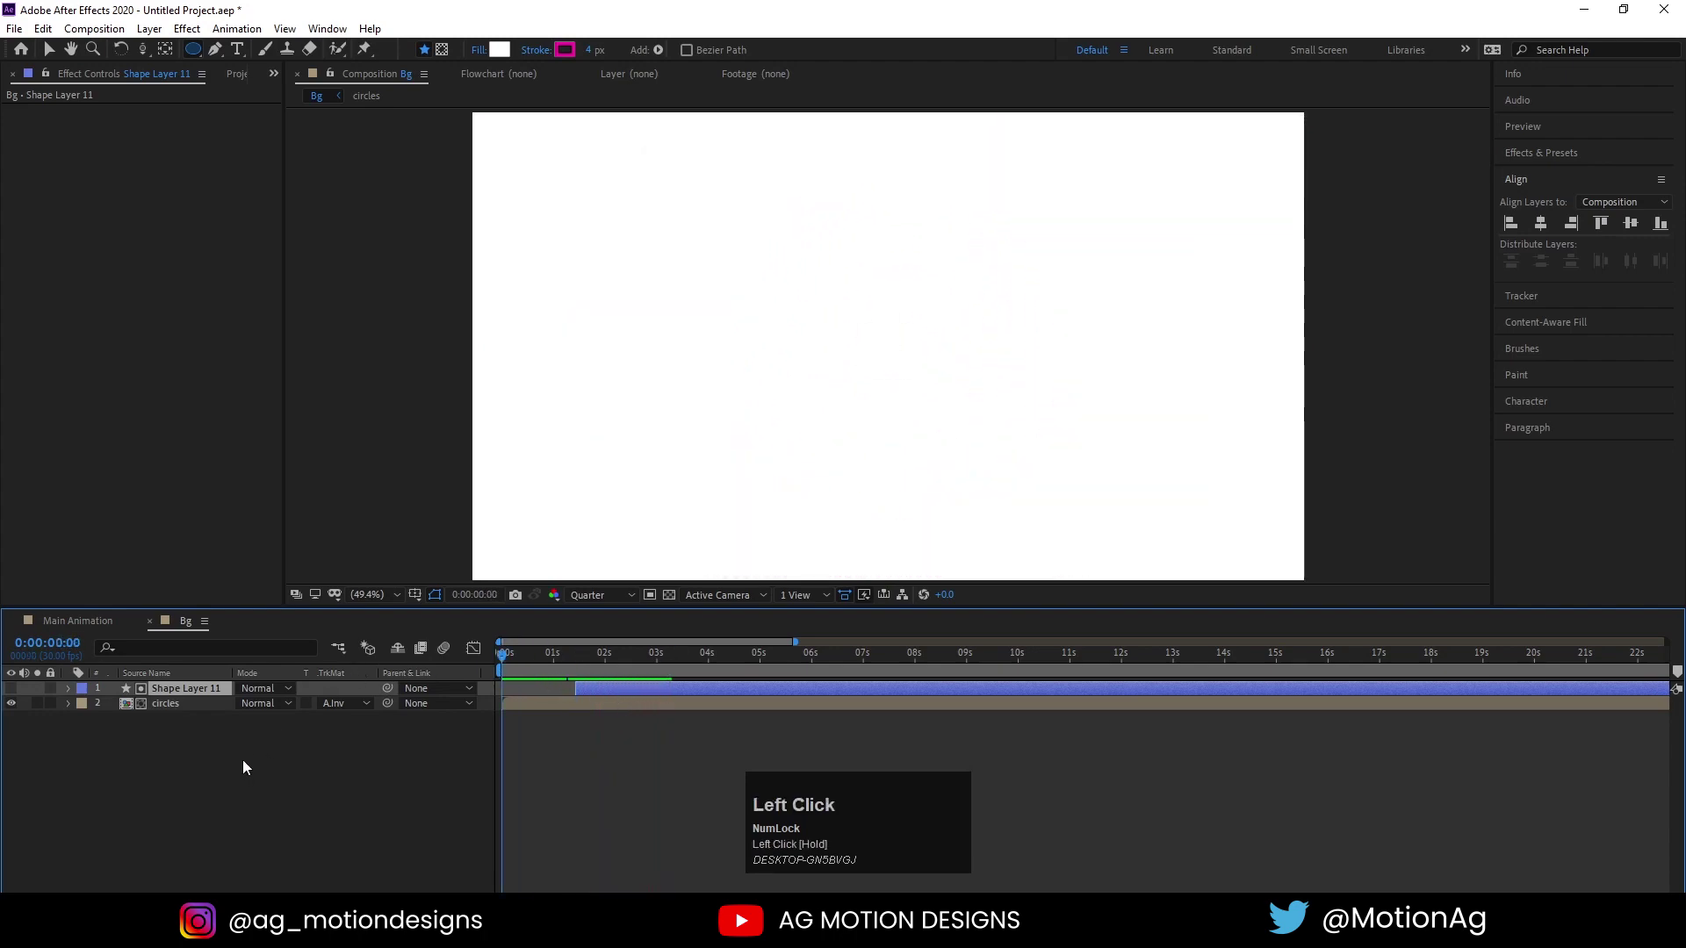
pyautogui.press('F4')
pyautogui.press('ctrl+a')
pyautogui.click(338, 709)
# Drop the Bg composition beneath the logo in Main Animation and preview it
pyautogui.press('ctrl+a')
pyautogui.click(345, 722)
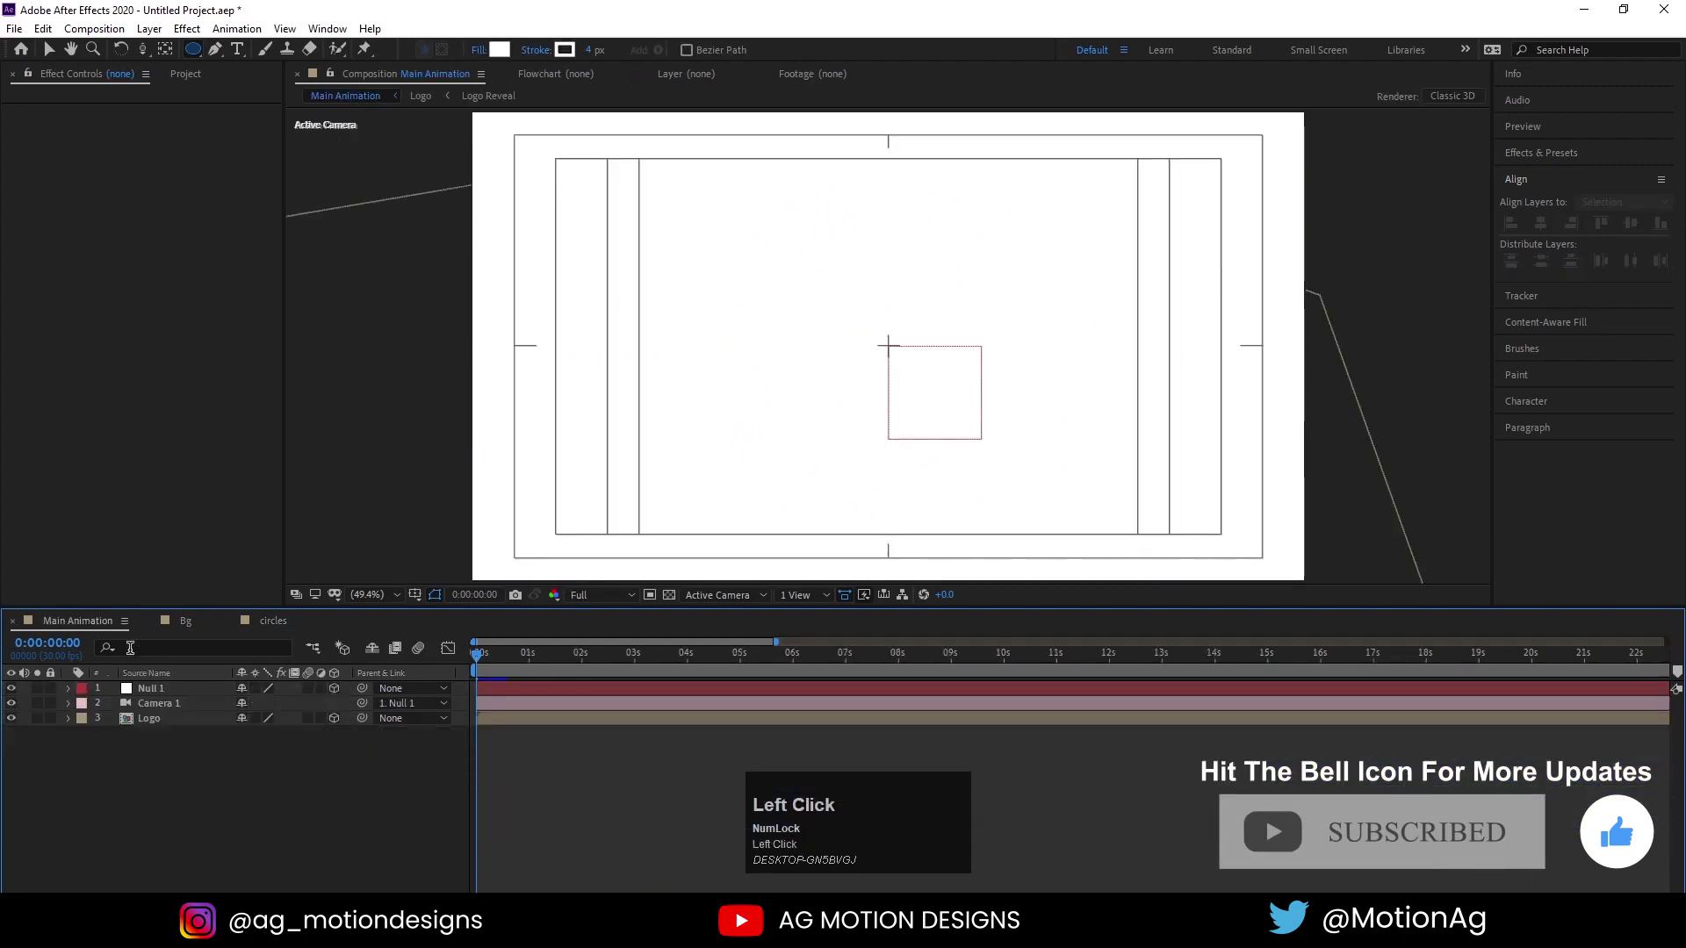
pyautogui.press('ctrl+0')
pyautogui.moveTo(69, 339); pyautogui.dragTo(338, 743)
pyautogui.press('space')
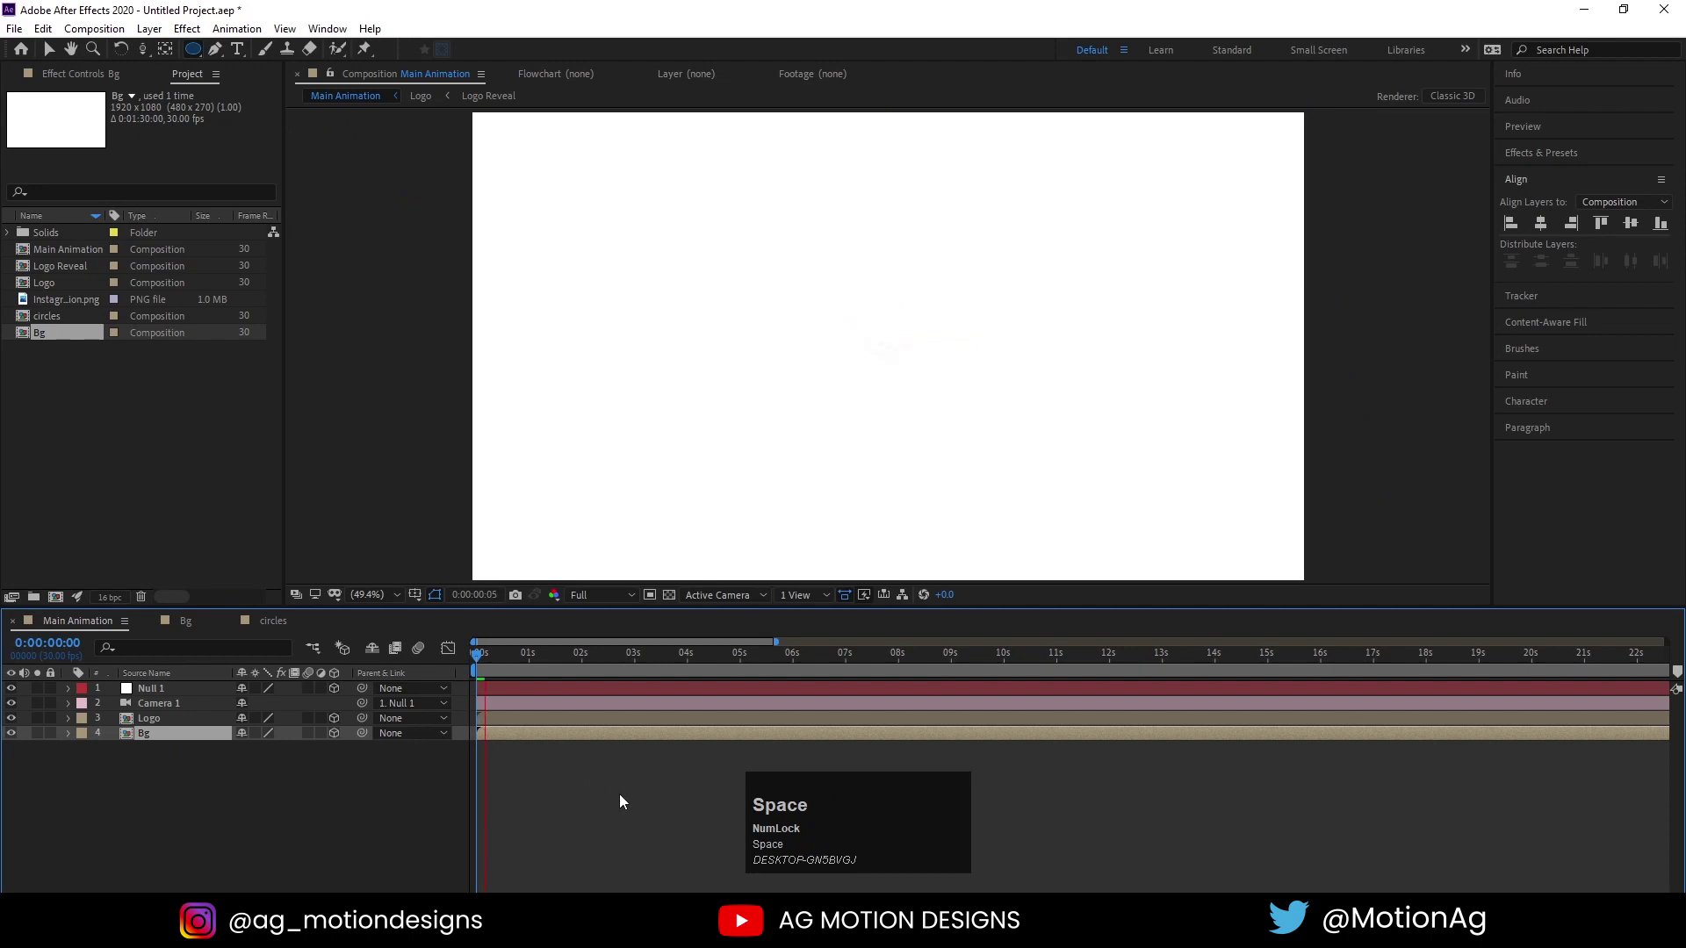
pyautogui.click(606, 601)
pyautogui.press('space')
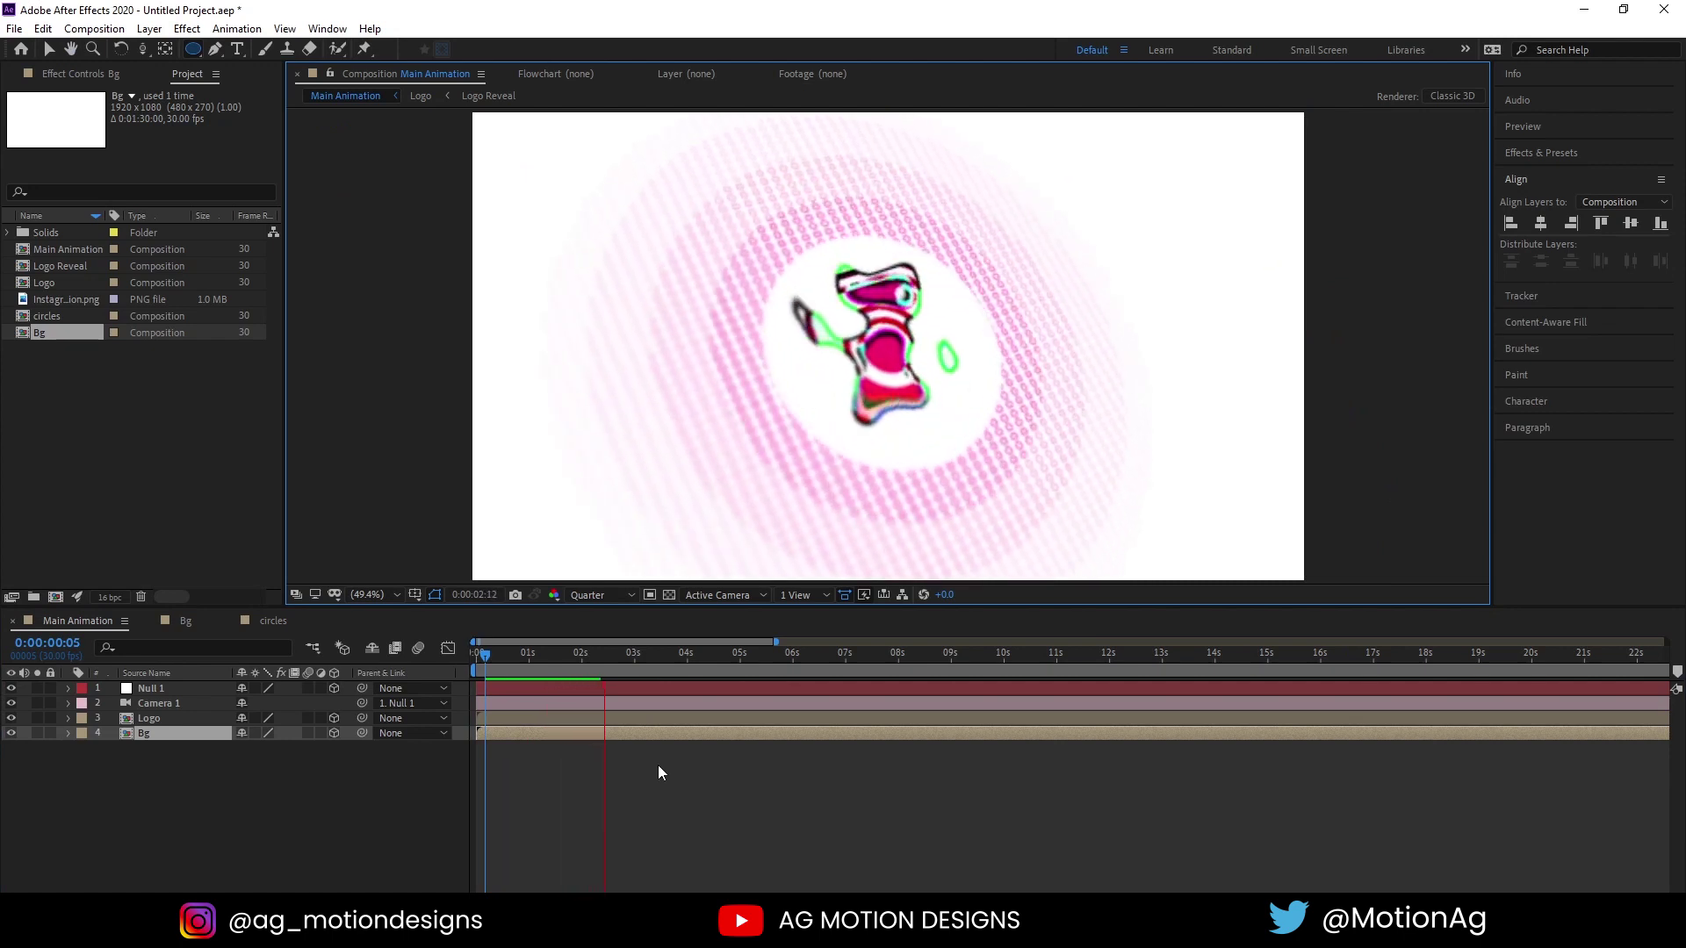
# Play through the rings expanding past the logo, stop playback and deselect all layers
pyautogui.press('space')
pyautogui.click(536, 663)
pyautogui.press('space')
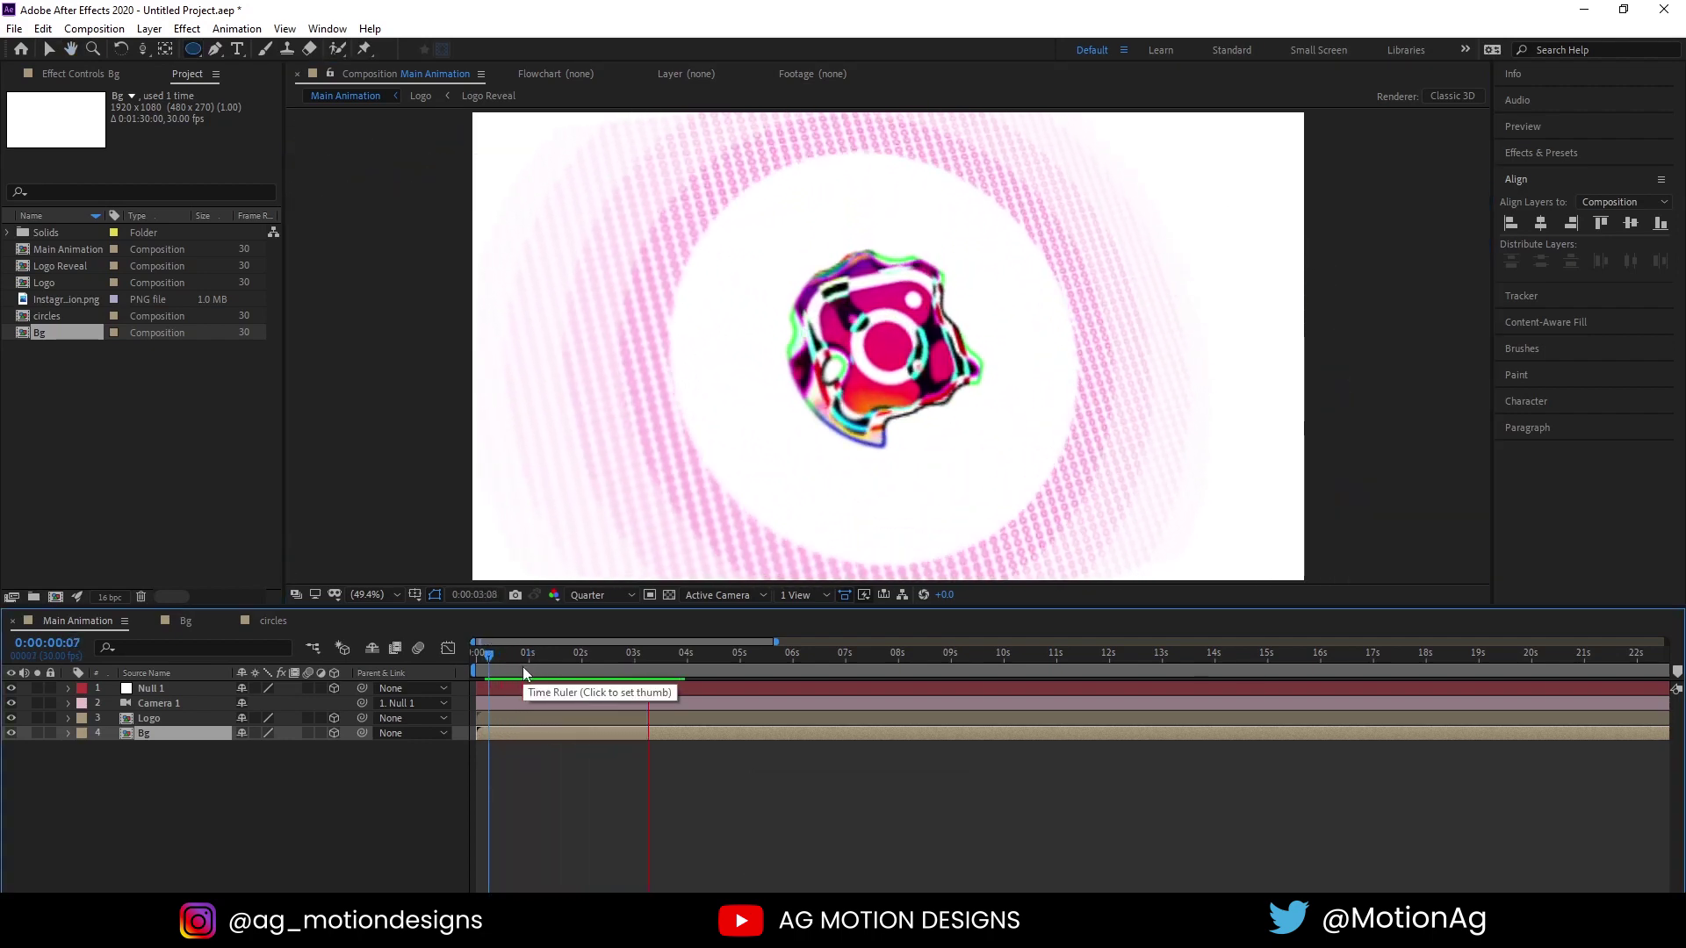
pyautogui.press('space')
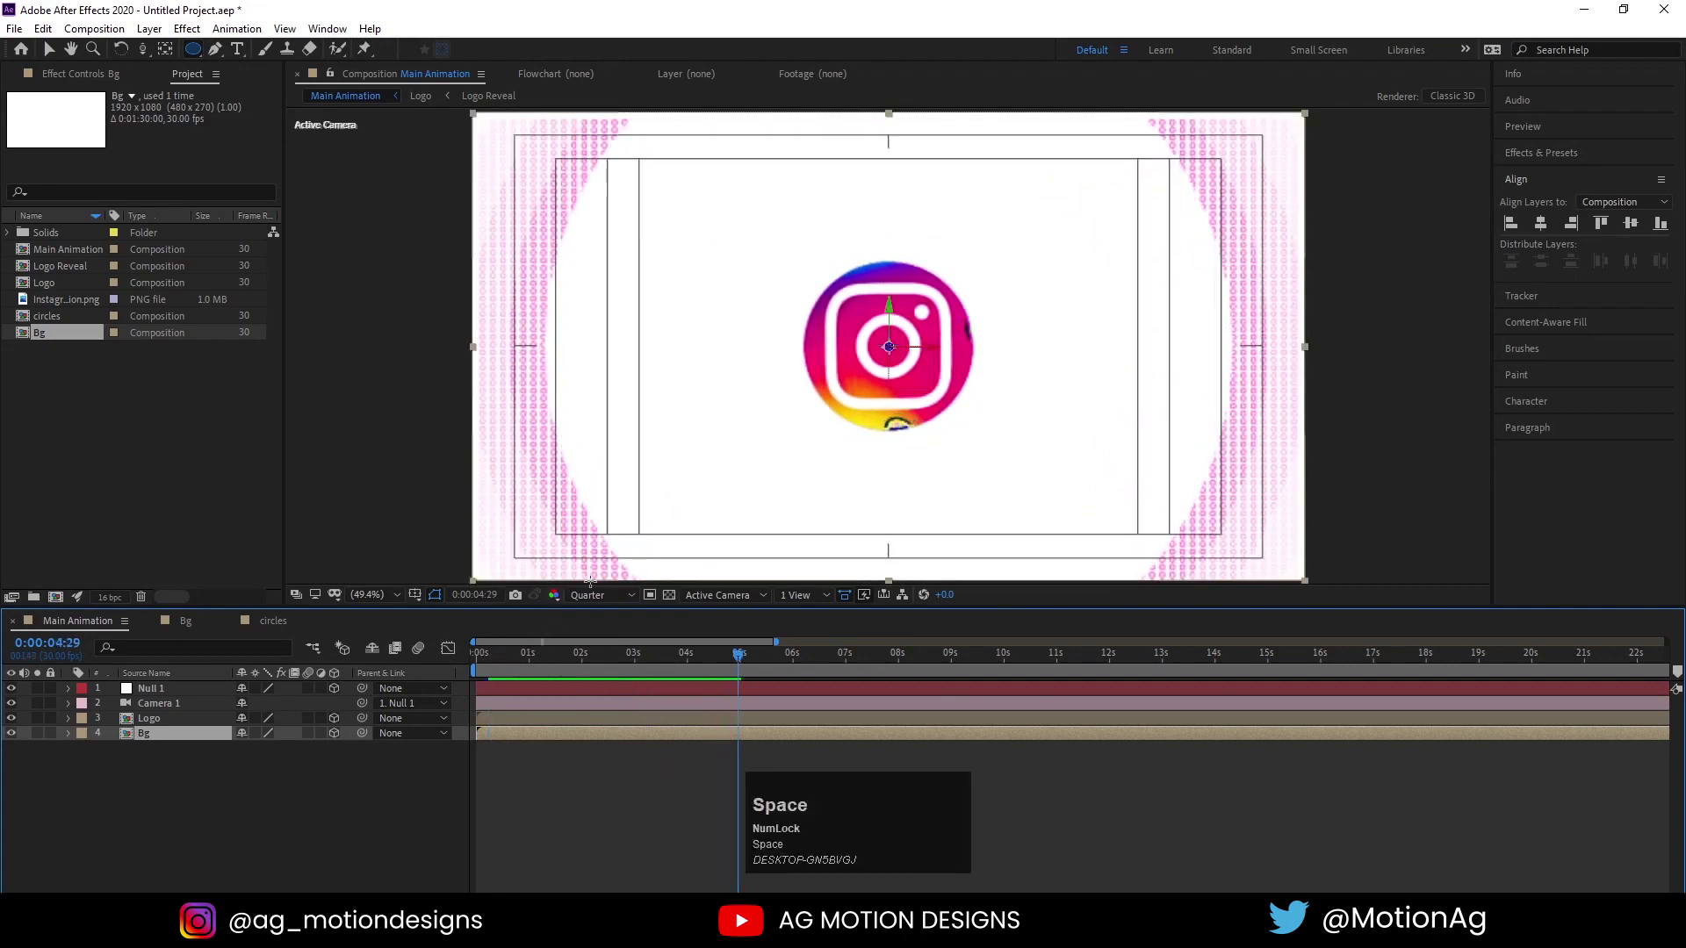
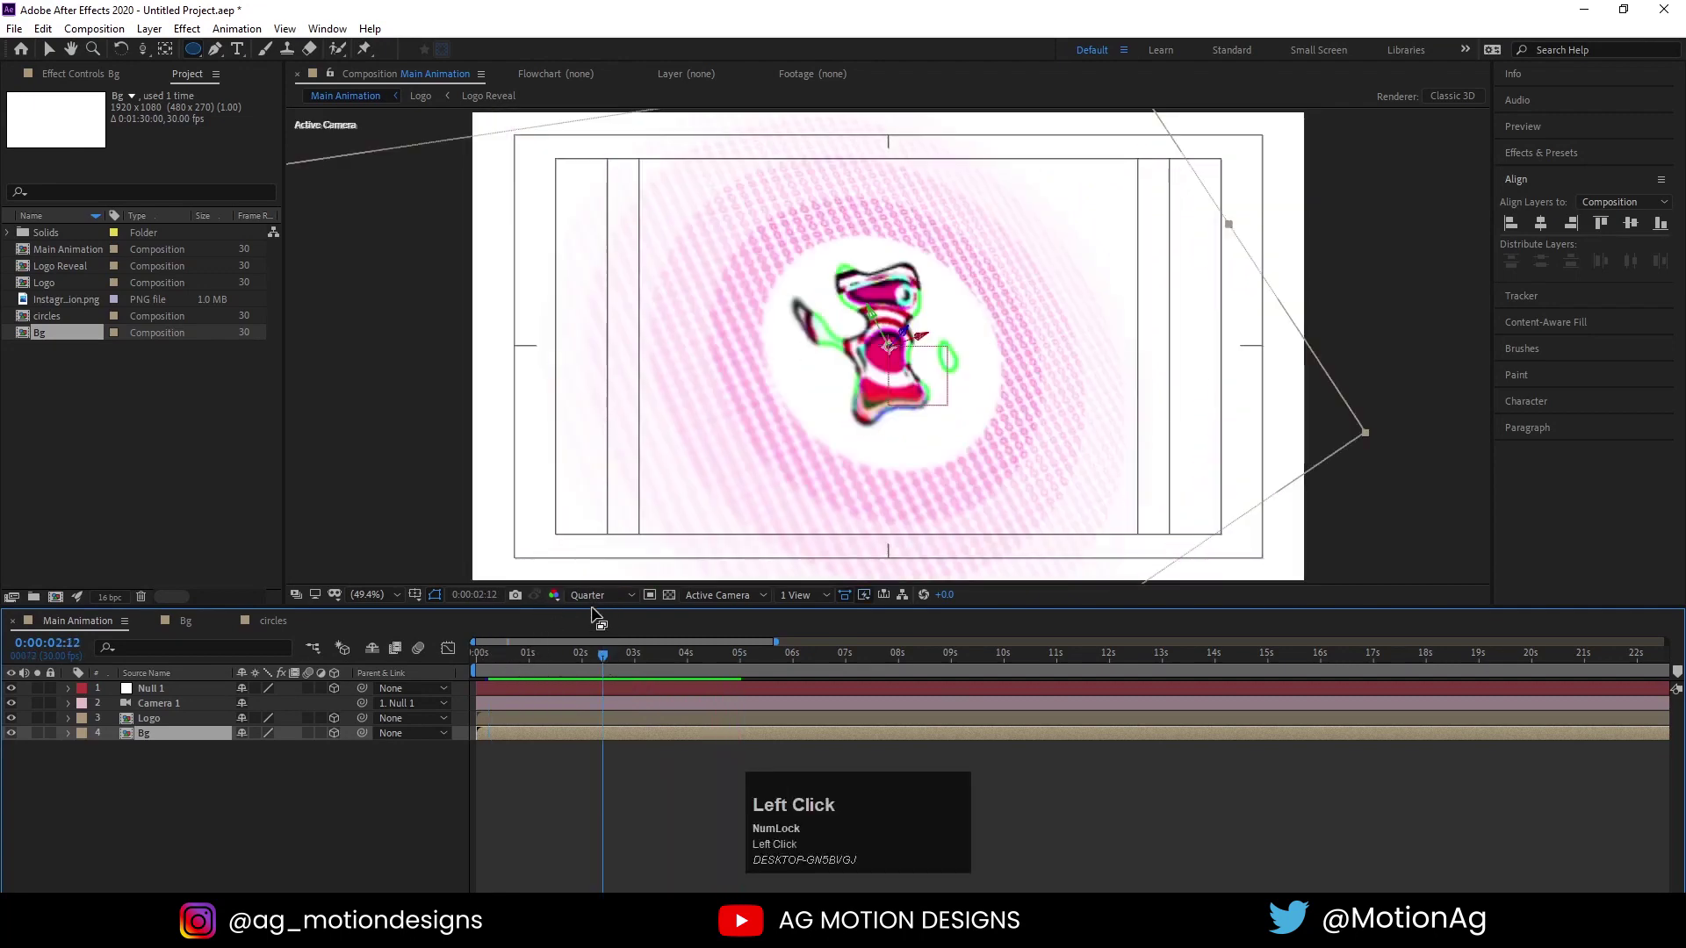
pyautogui.press('-')
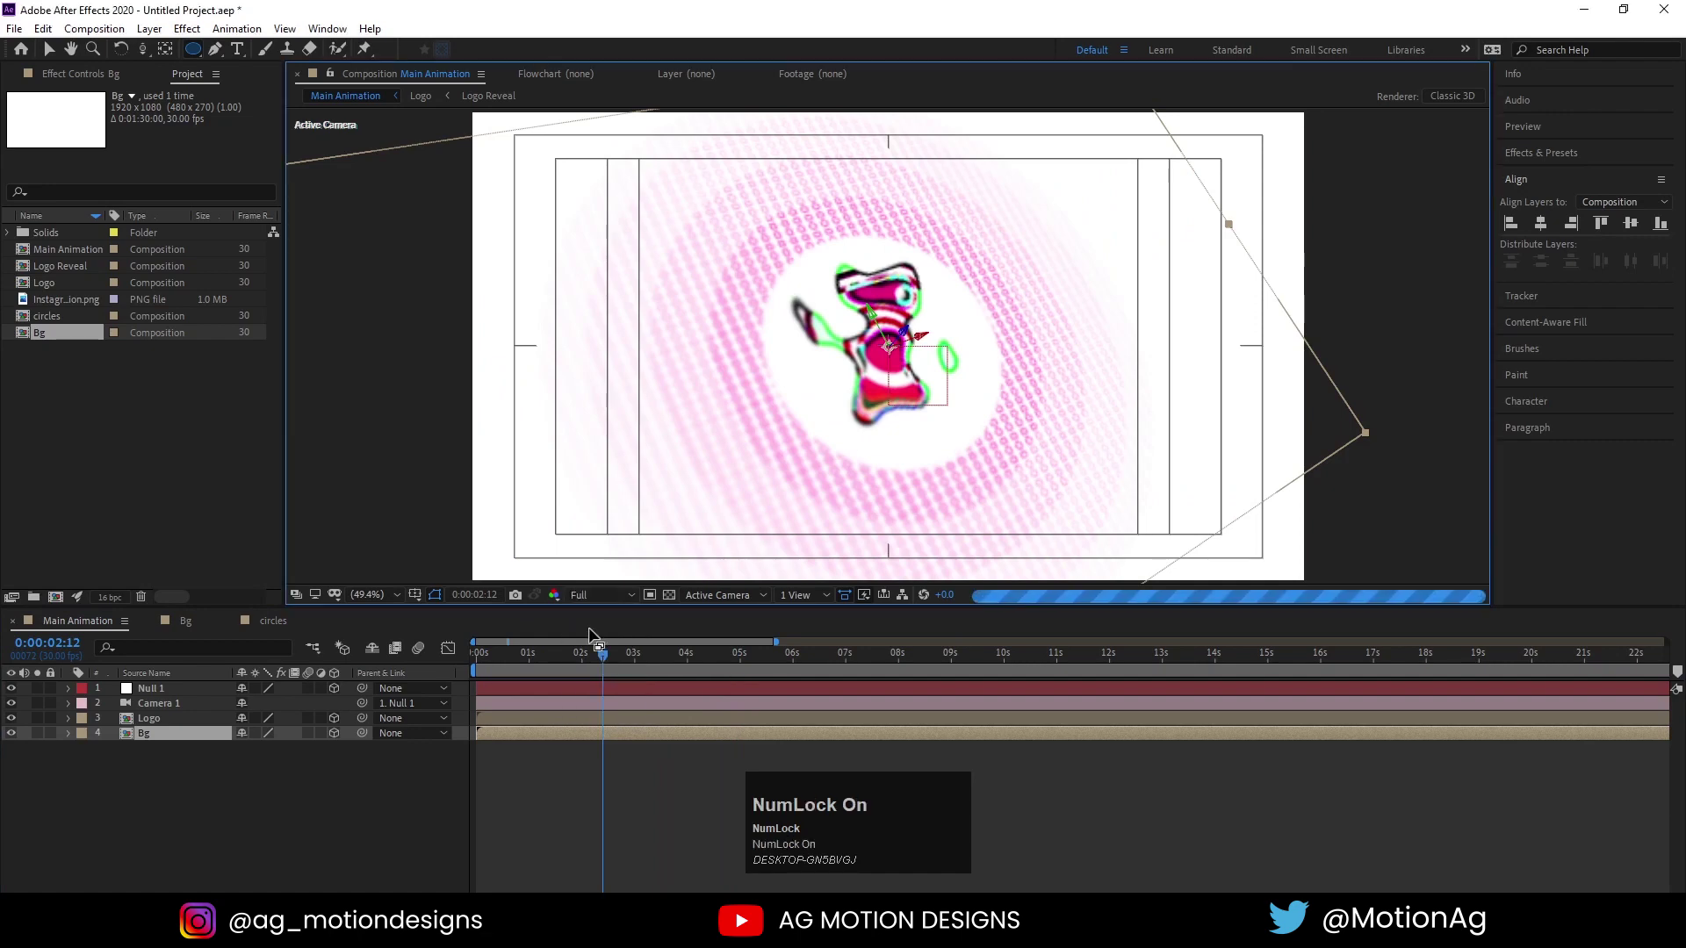
pyautogui.press('`')
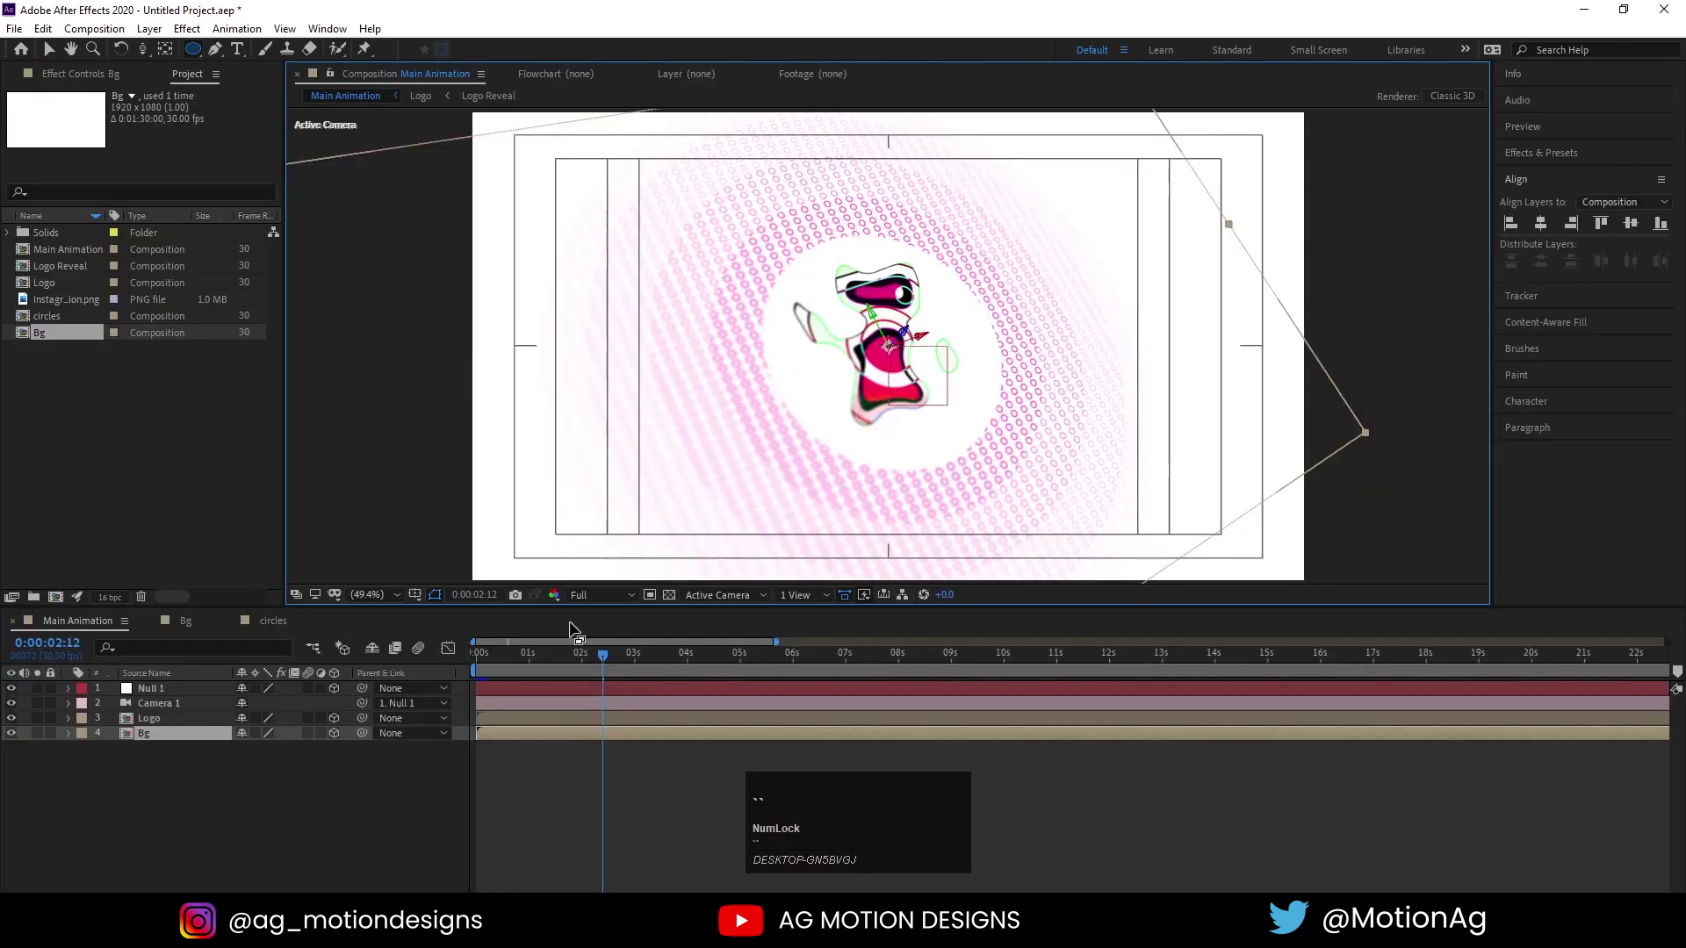
pyautogui.click(590, 596)
pyautogui.press('space')
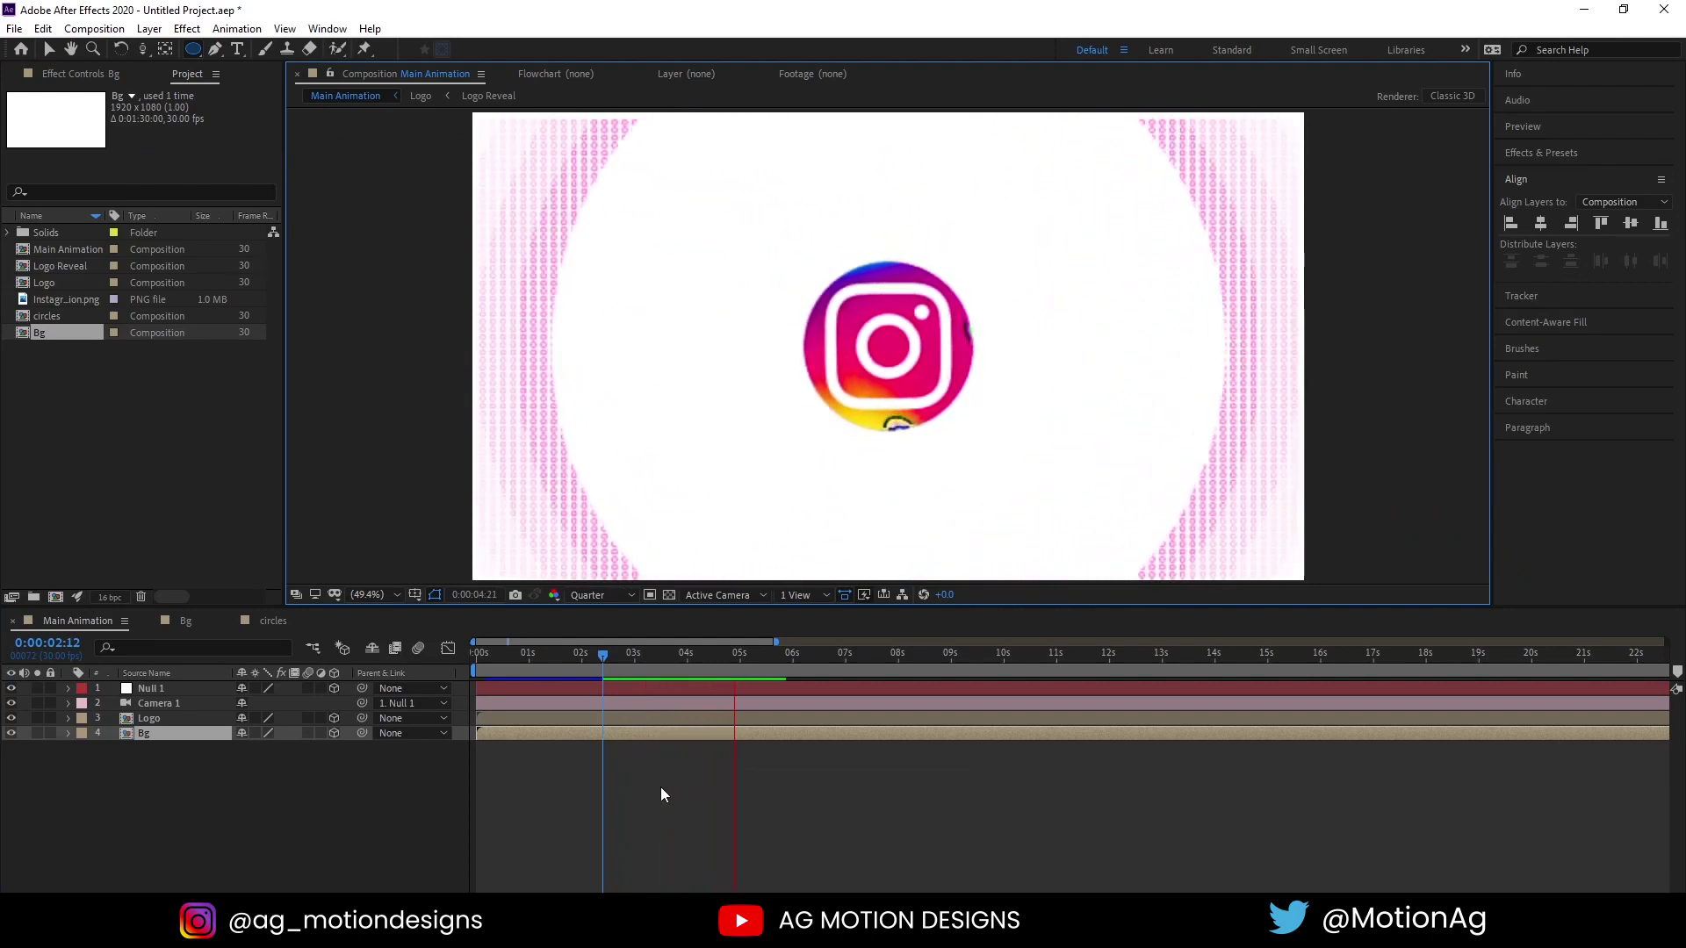
pyautogui.press('space')
pyautogui.click(321, 815)
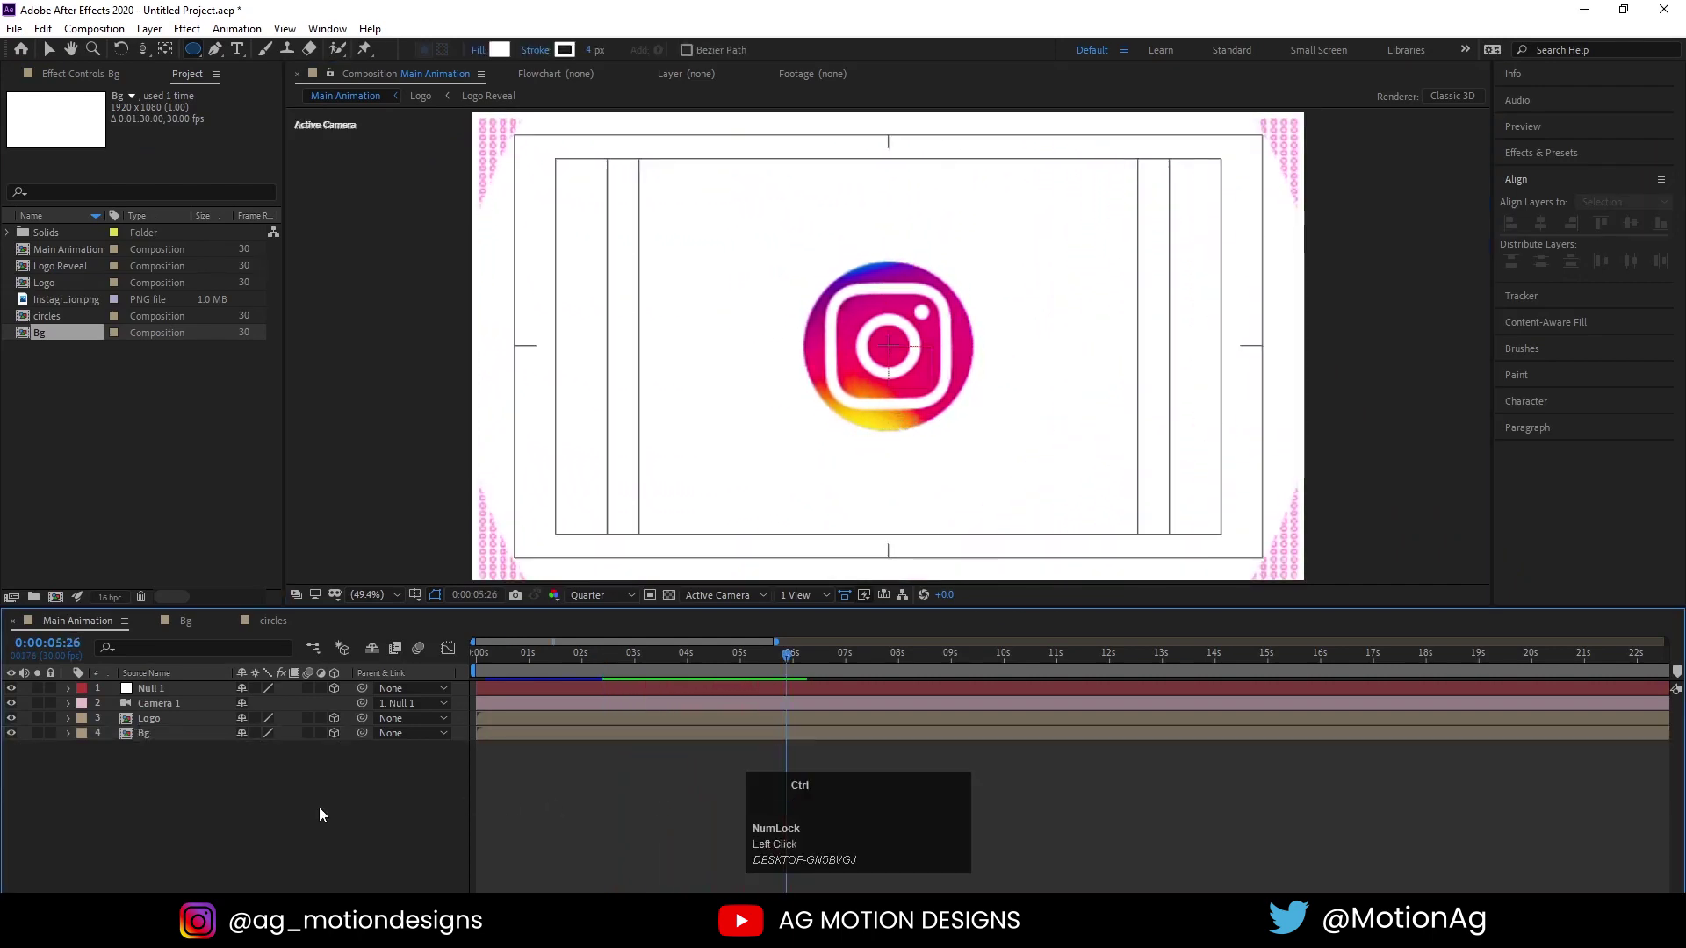
# Create the 'sparcles' composition and the narrow 100×700 '1 sparcle' composition
pyautogui.press('ctrl+n')
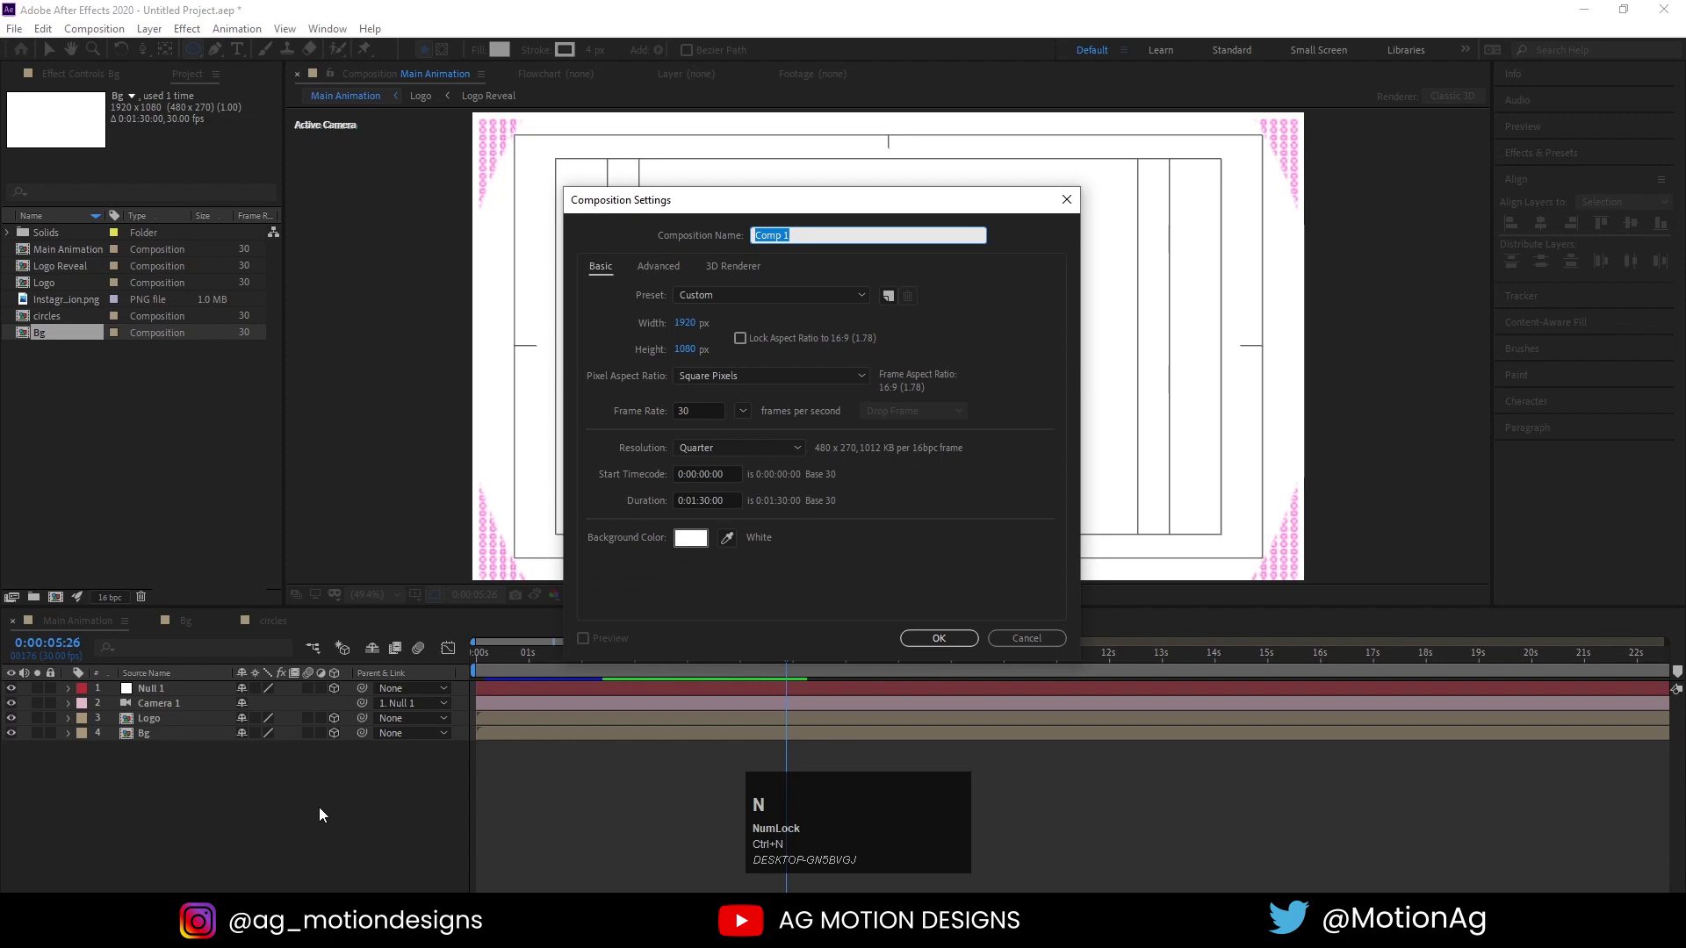
pyautogui.write('sparcles')
pyautogui.press('Return')
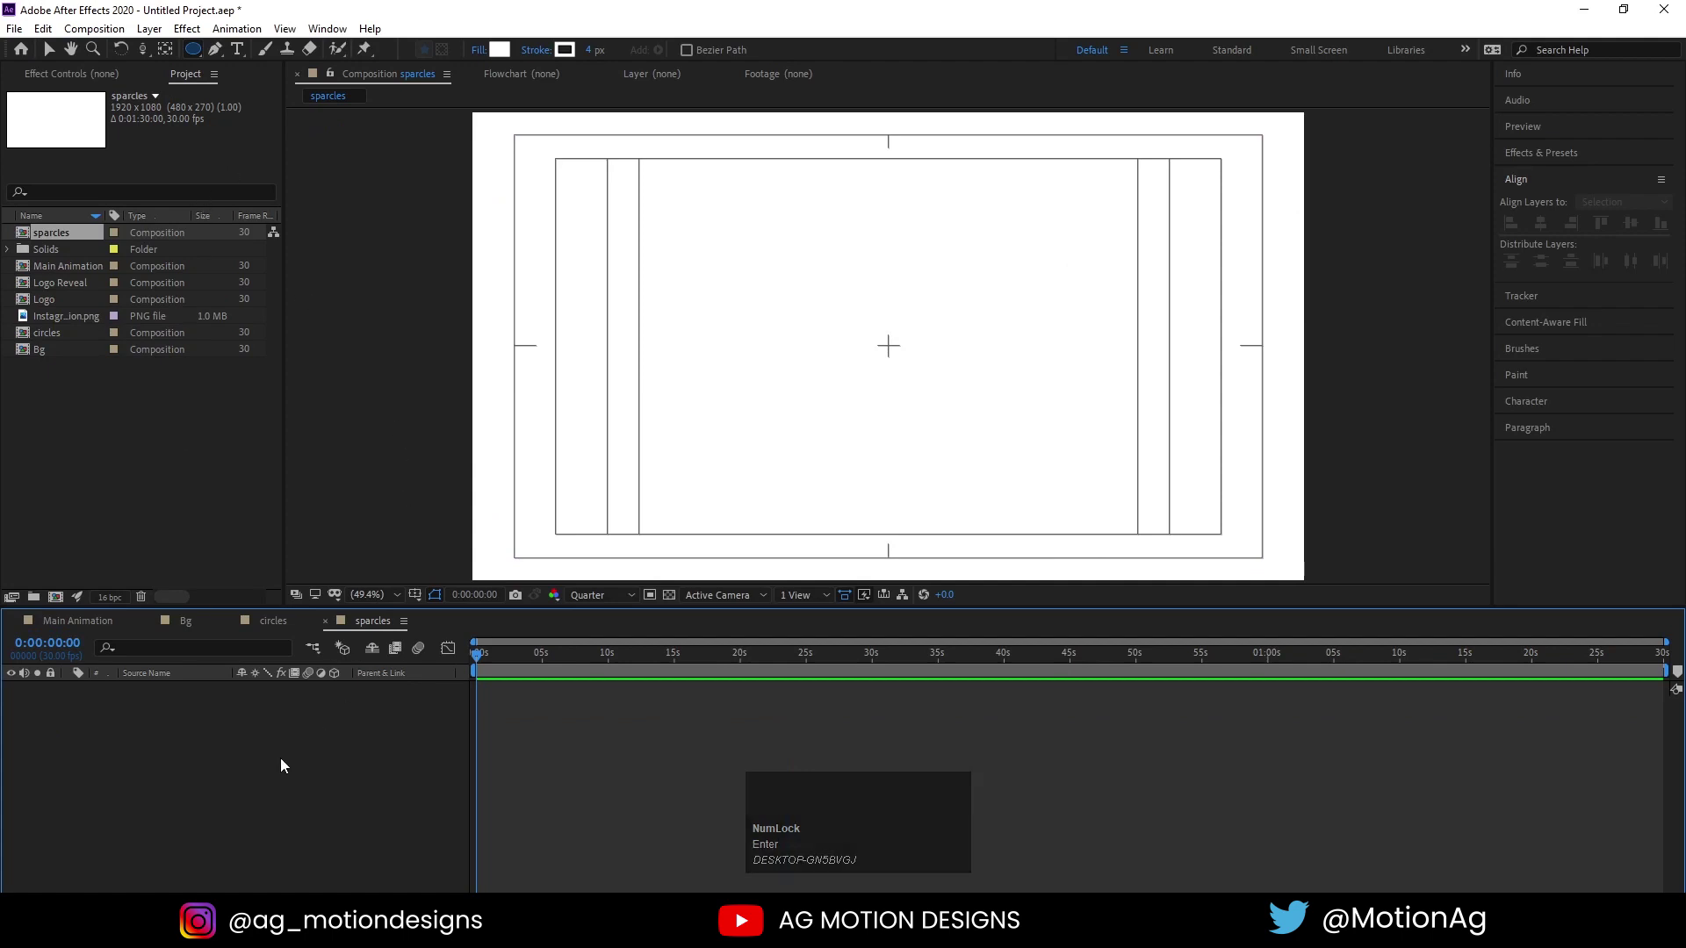
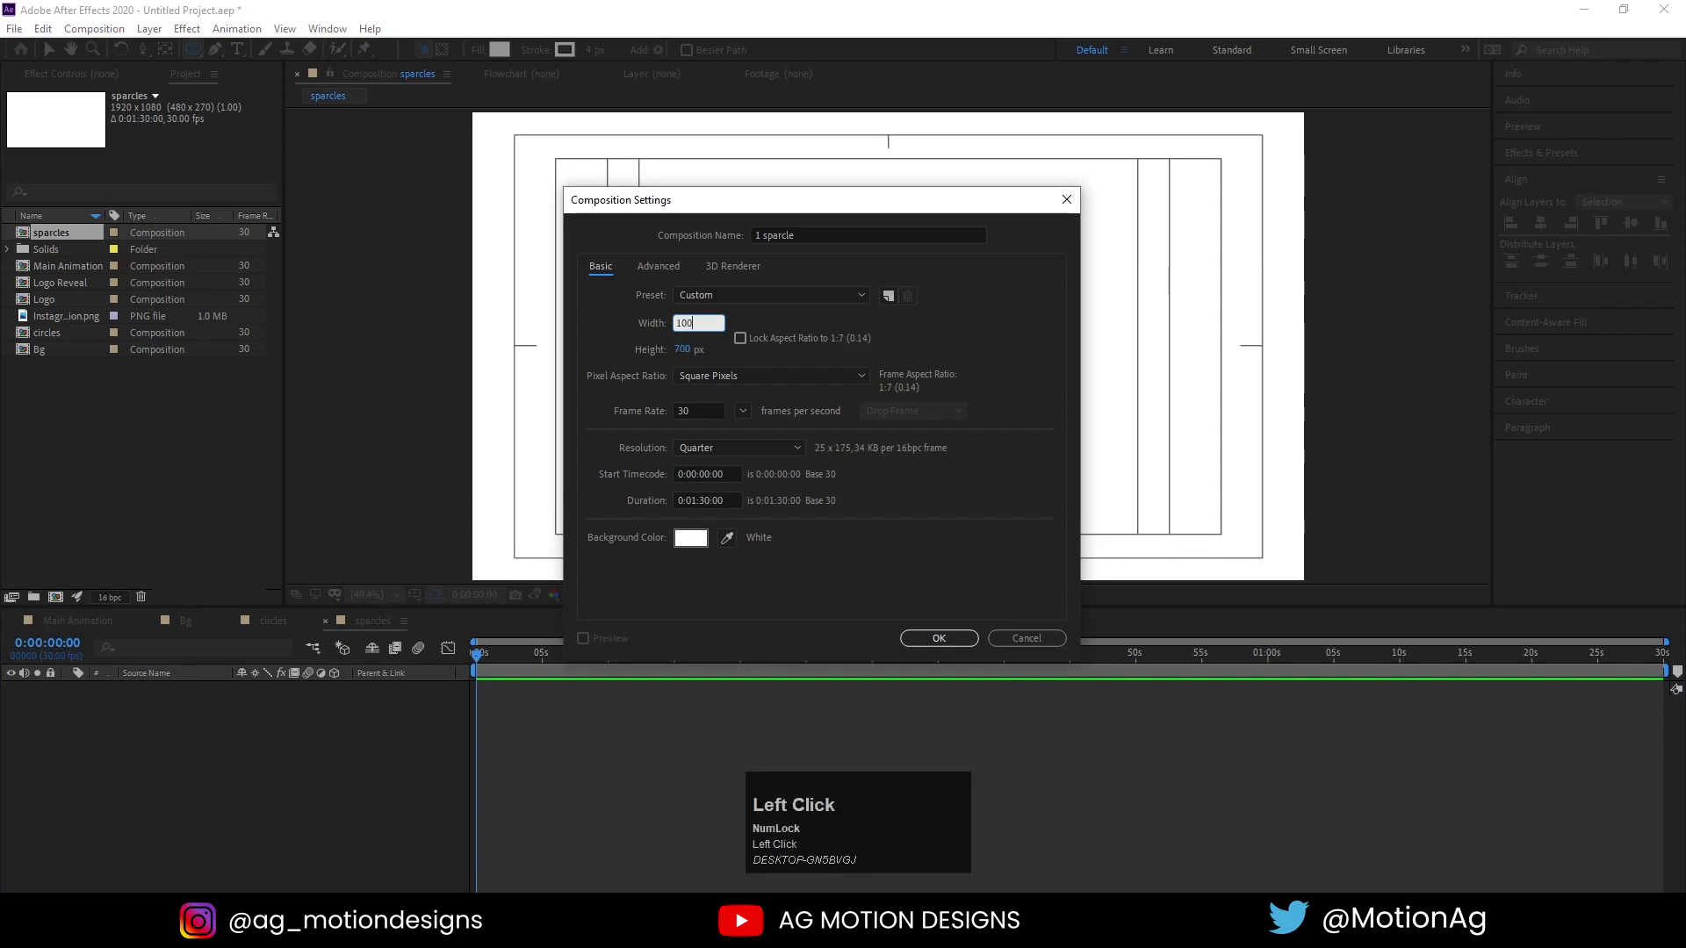
pyautogui.press('Return')
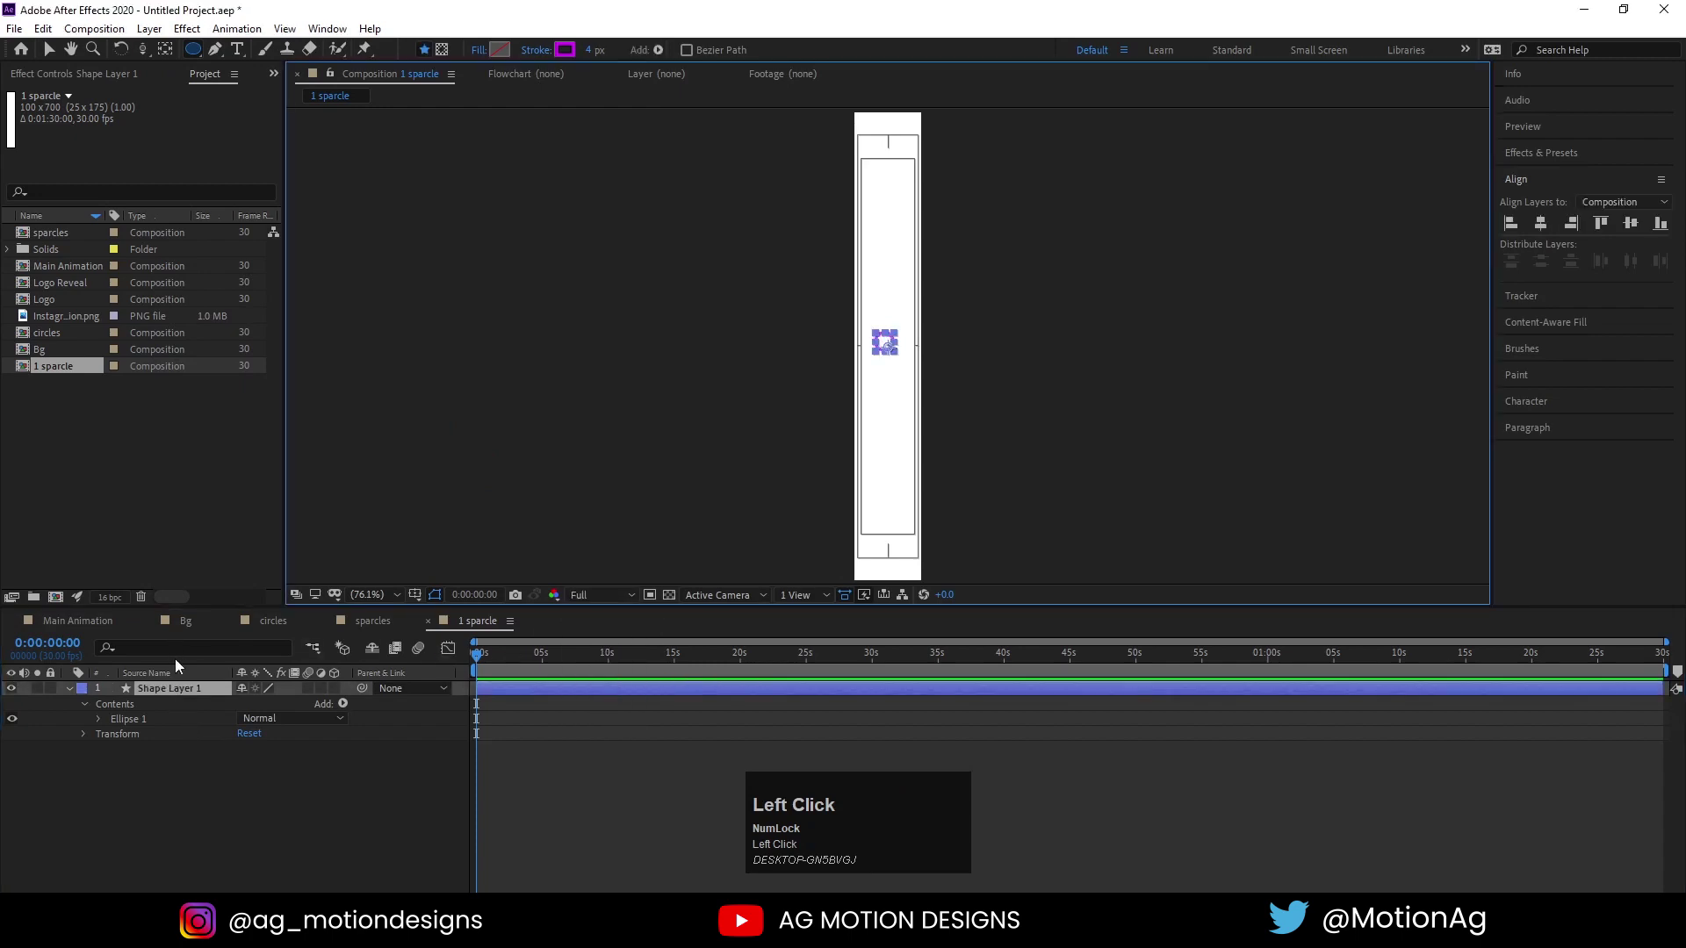
# Centre the ellipse and set starting keyframes on its Position, Scale and Opacity
pyautogui.press('ctrl+alt+Home')
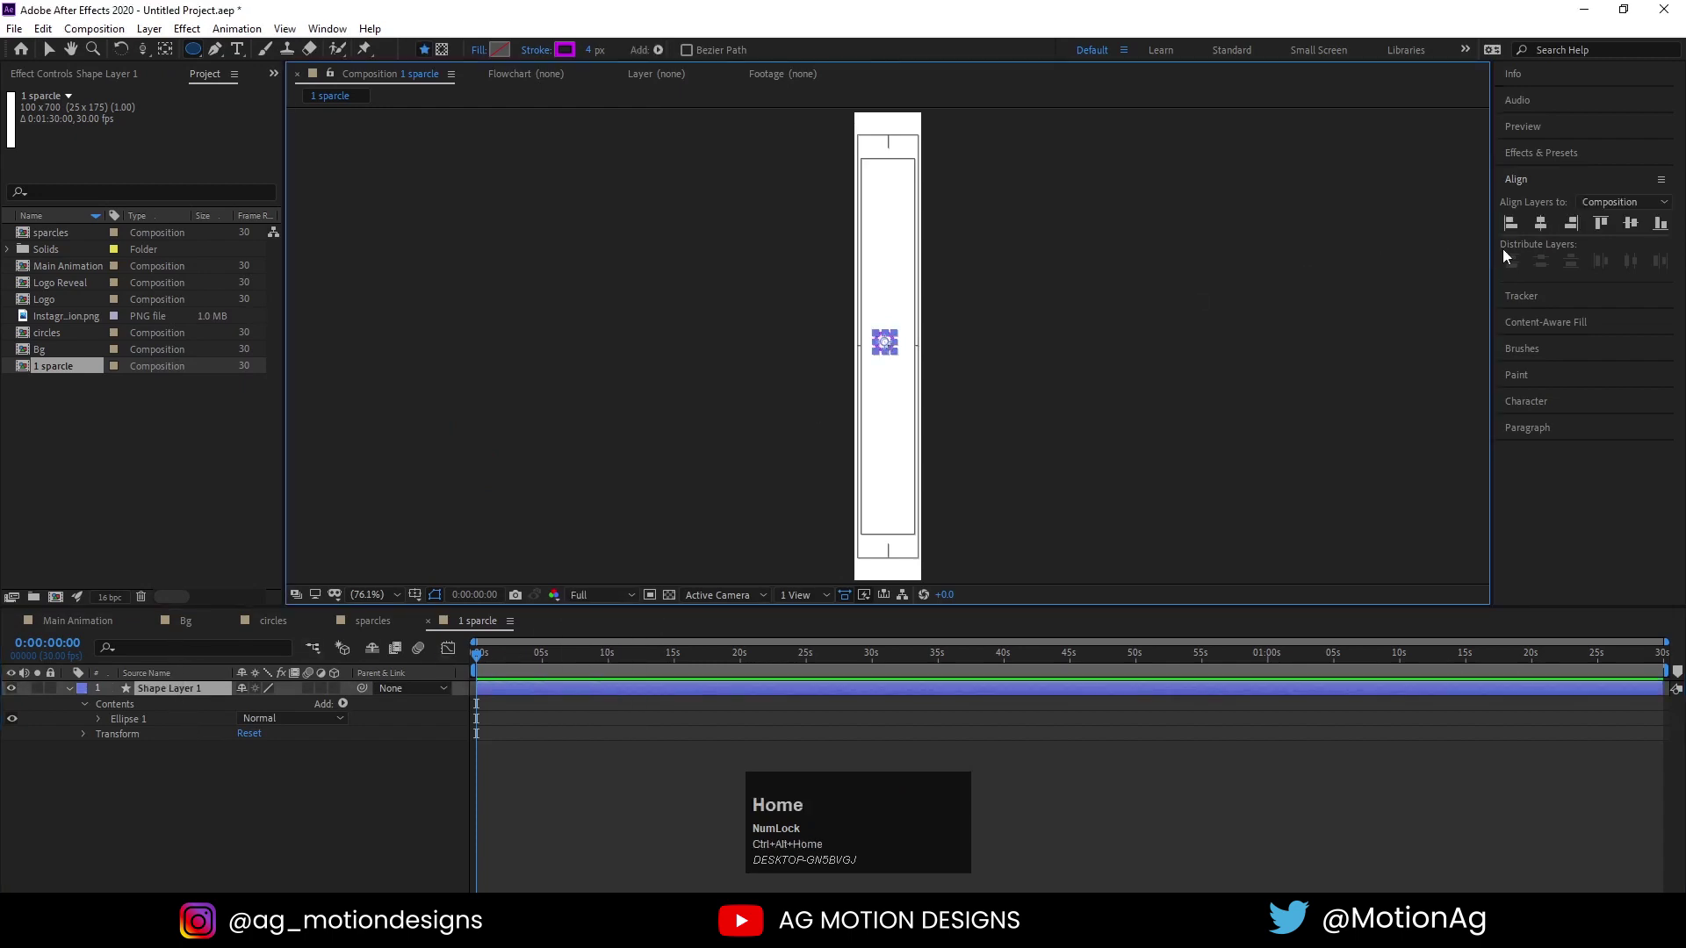
pyautogui.click(1540, 234)
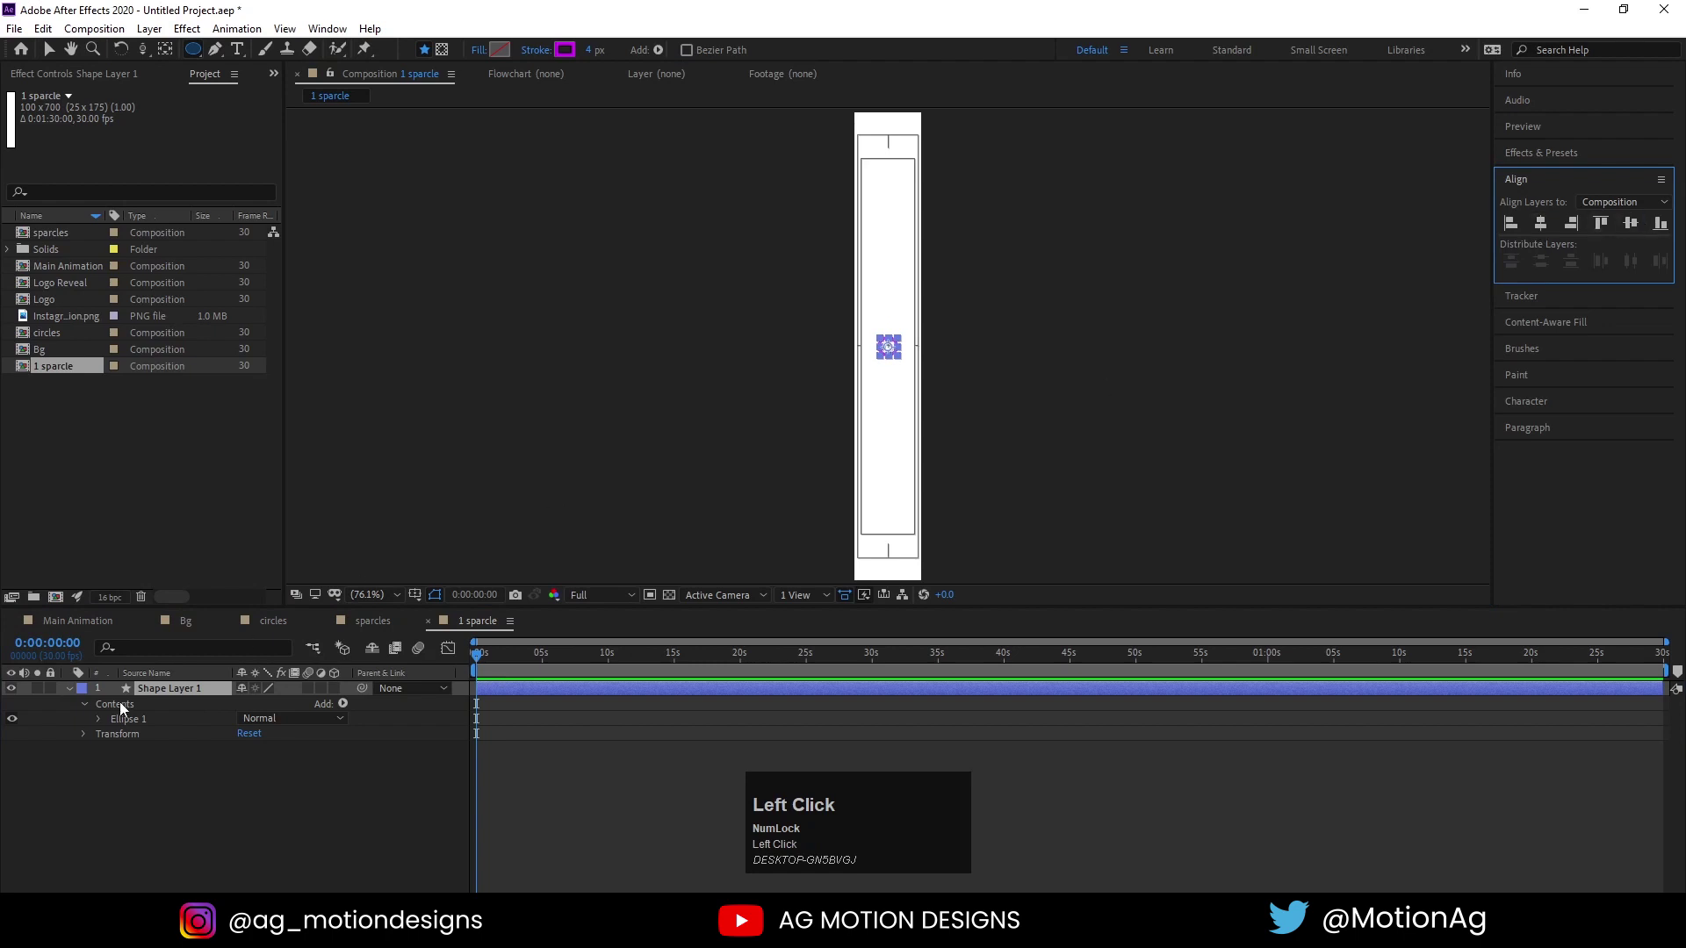
pyautogui.press('s')
pyautogui.moveTo(270, 710); pyautogui.dragTo(265, 705)
pyautogui.press('Return')
pyautogui.click(119, 712)
pyautogui.press('p')
pyautogui.click(120, 713)
pyautogui.press('t')
pyautogui.click(120, 712)
# Adjust the end values and ease the keyframe speed curves in the Graph Editor, previewing the rising fade
pyautogui.press('u')
pyautogui.click(280, 823)
pyautogui.write('===')
pyautogui.click(555, 656)
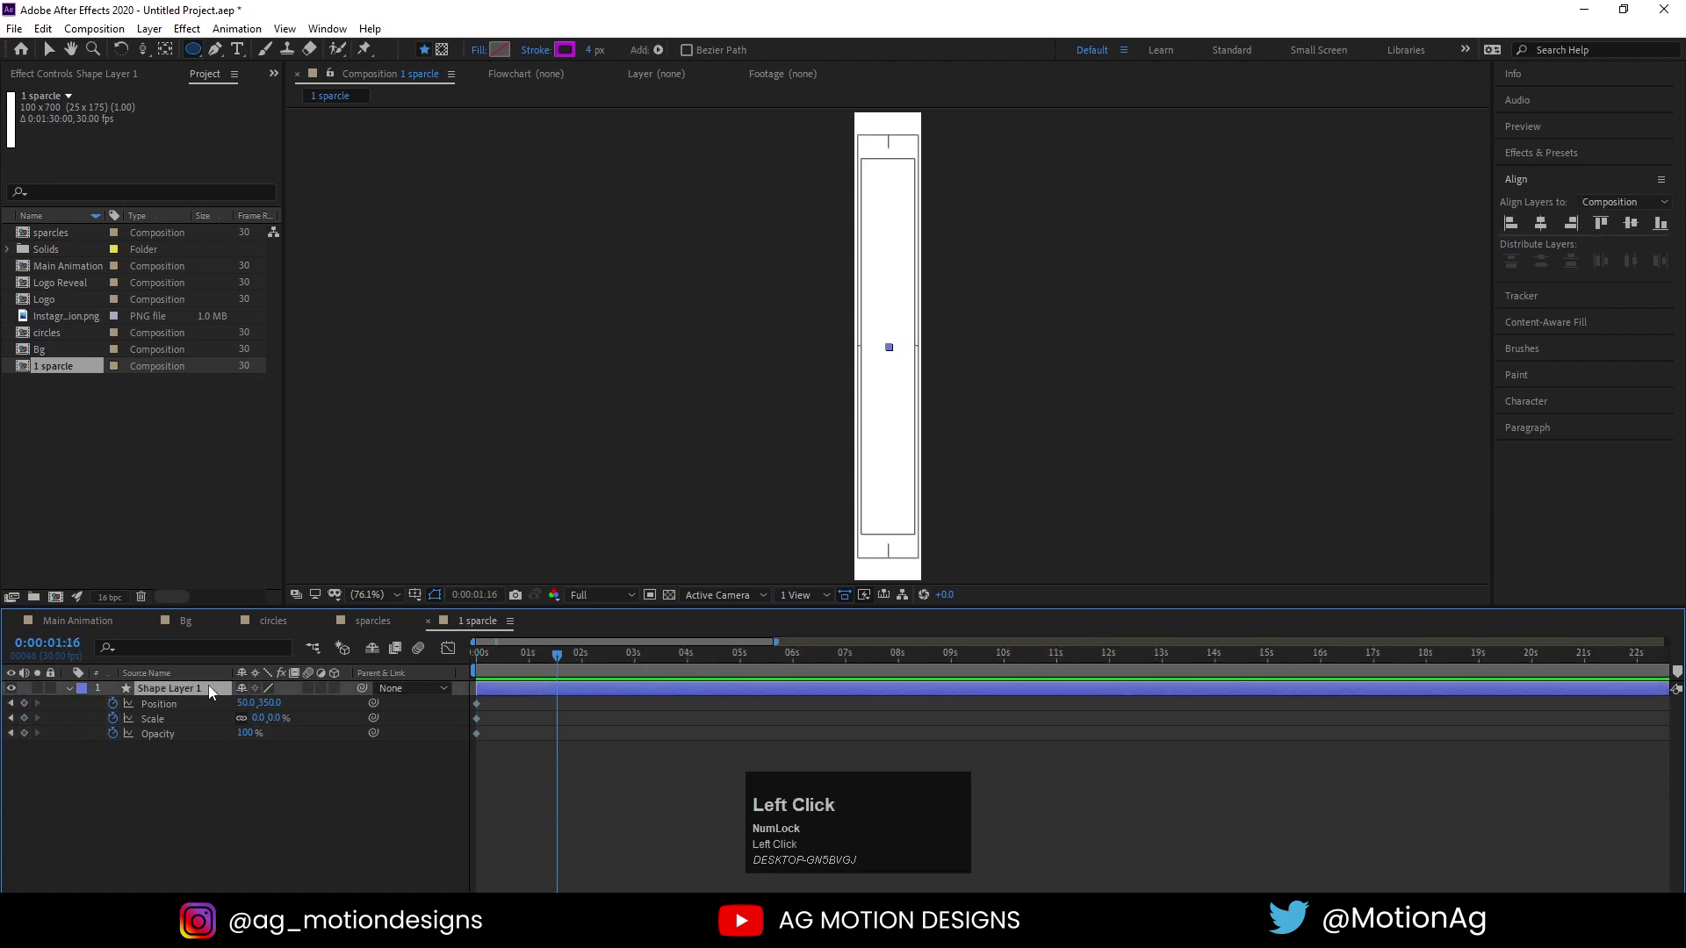
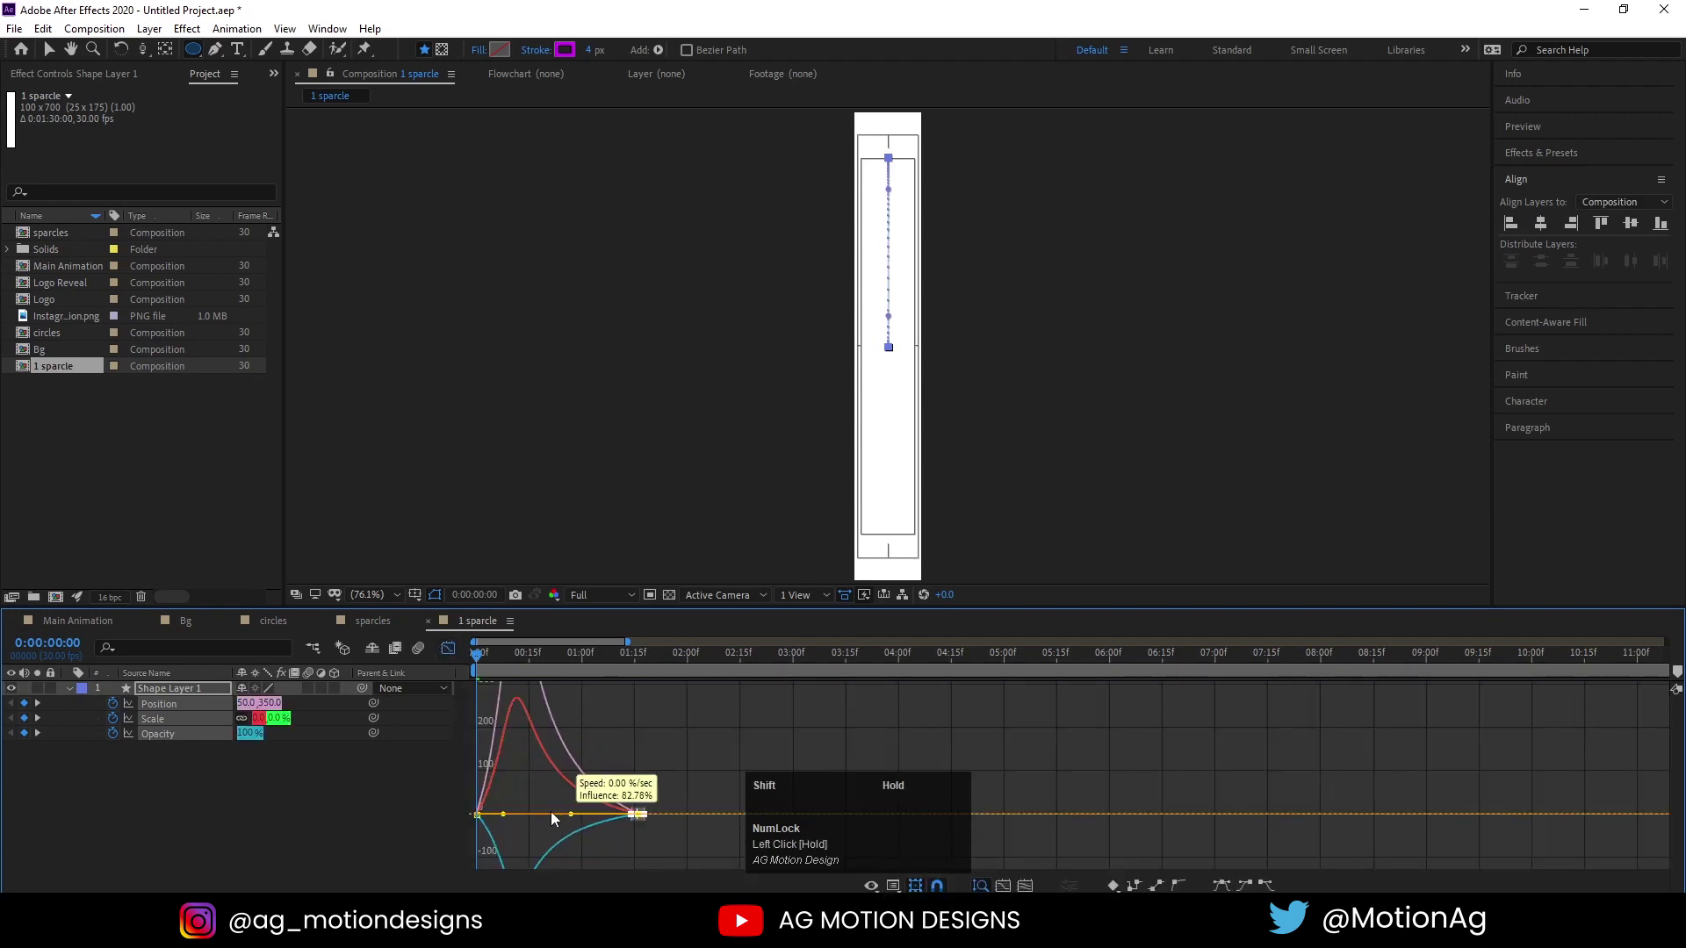
pyautogui.press('space')
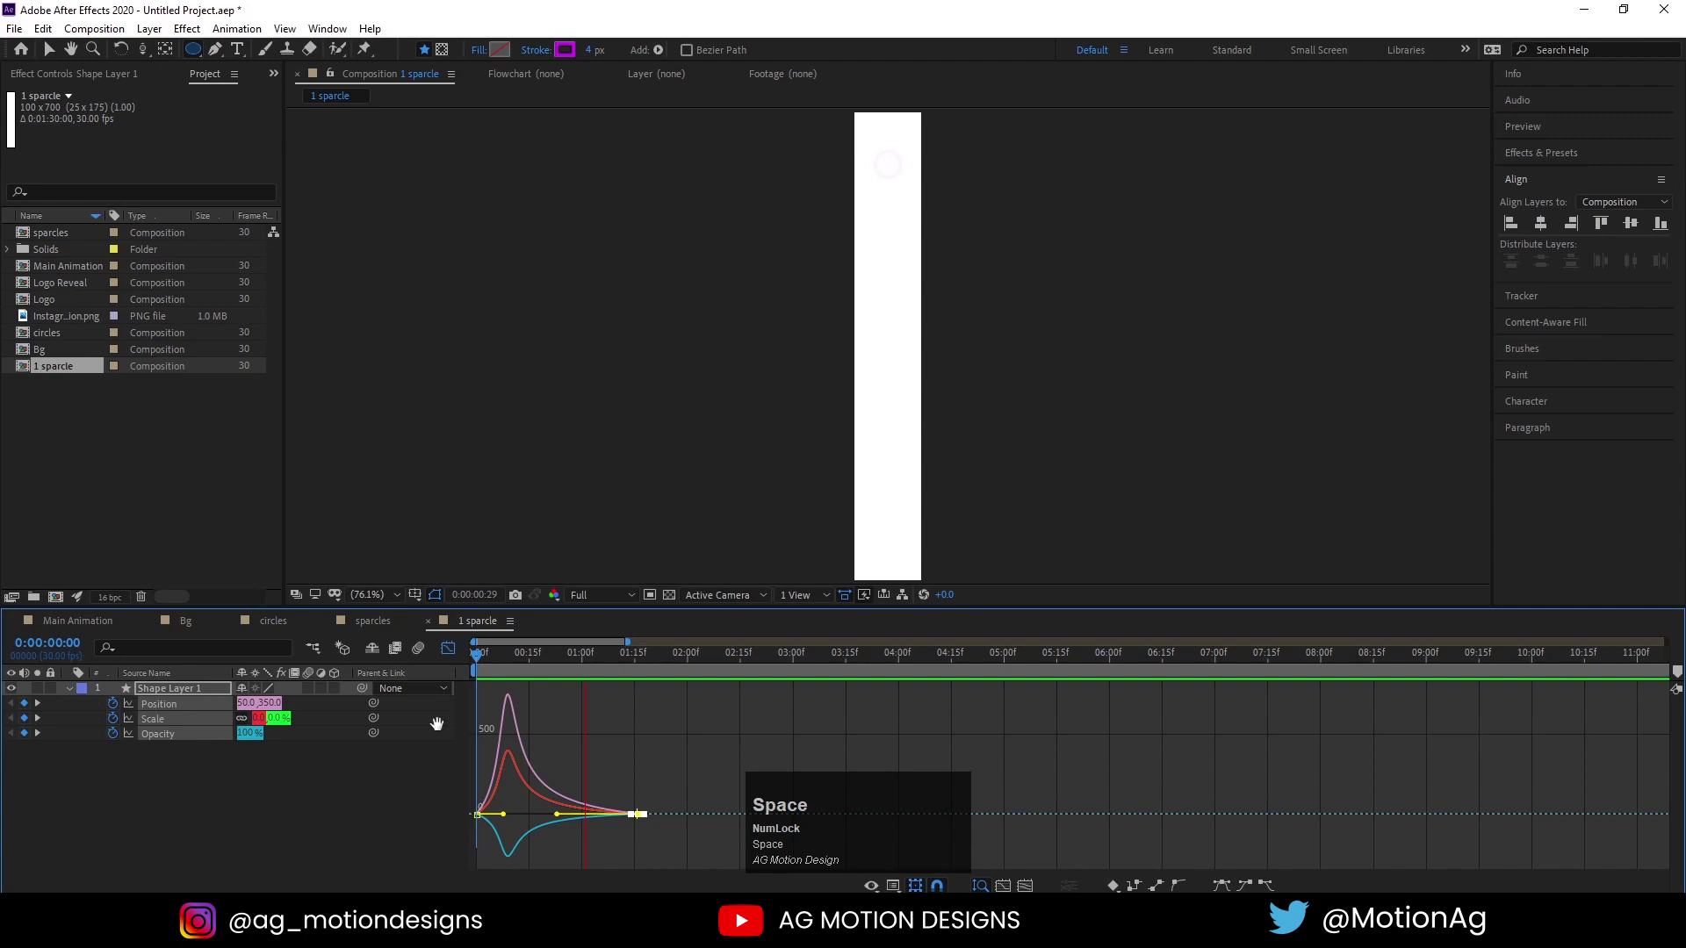
pyautogui.moveTo(445, 654); pyautogui.dragTo(191, 724)
pyautogui.press('space')
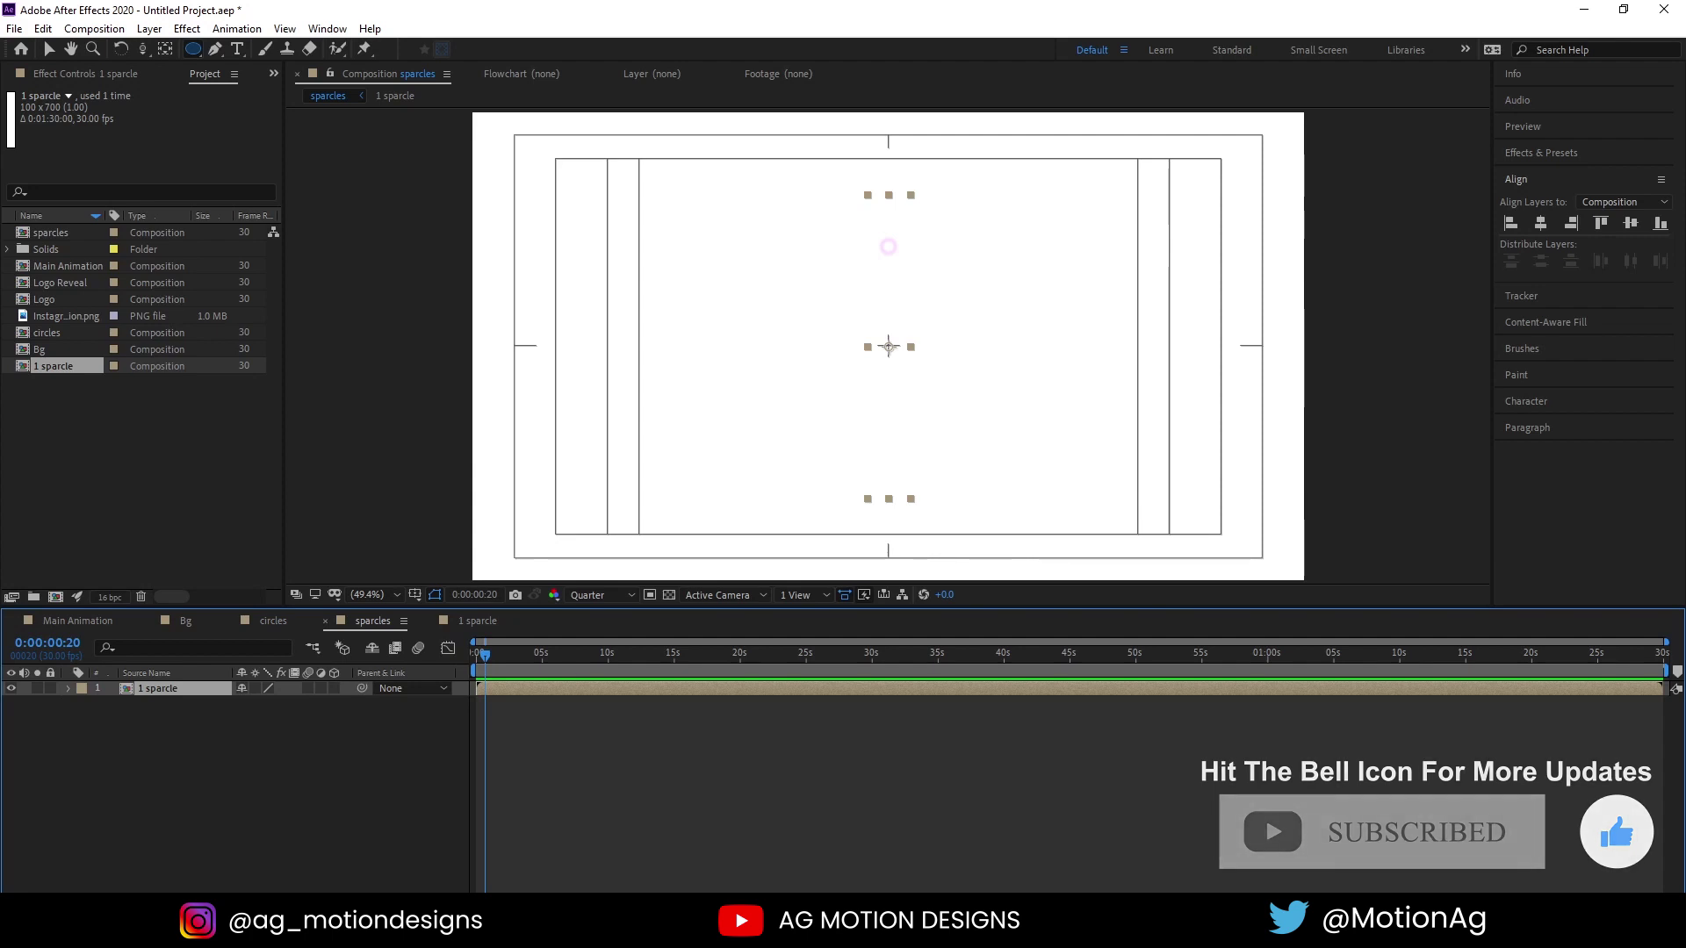
# Preview the sparkle at full resolution and return to the start of the timeline
pyautogui.click(480, 664)
pyautogui.press('space')
pyautogui.click(580, 605)
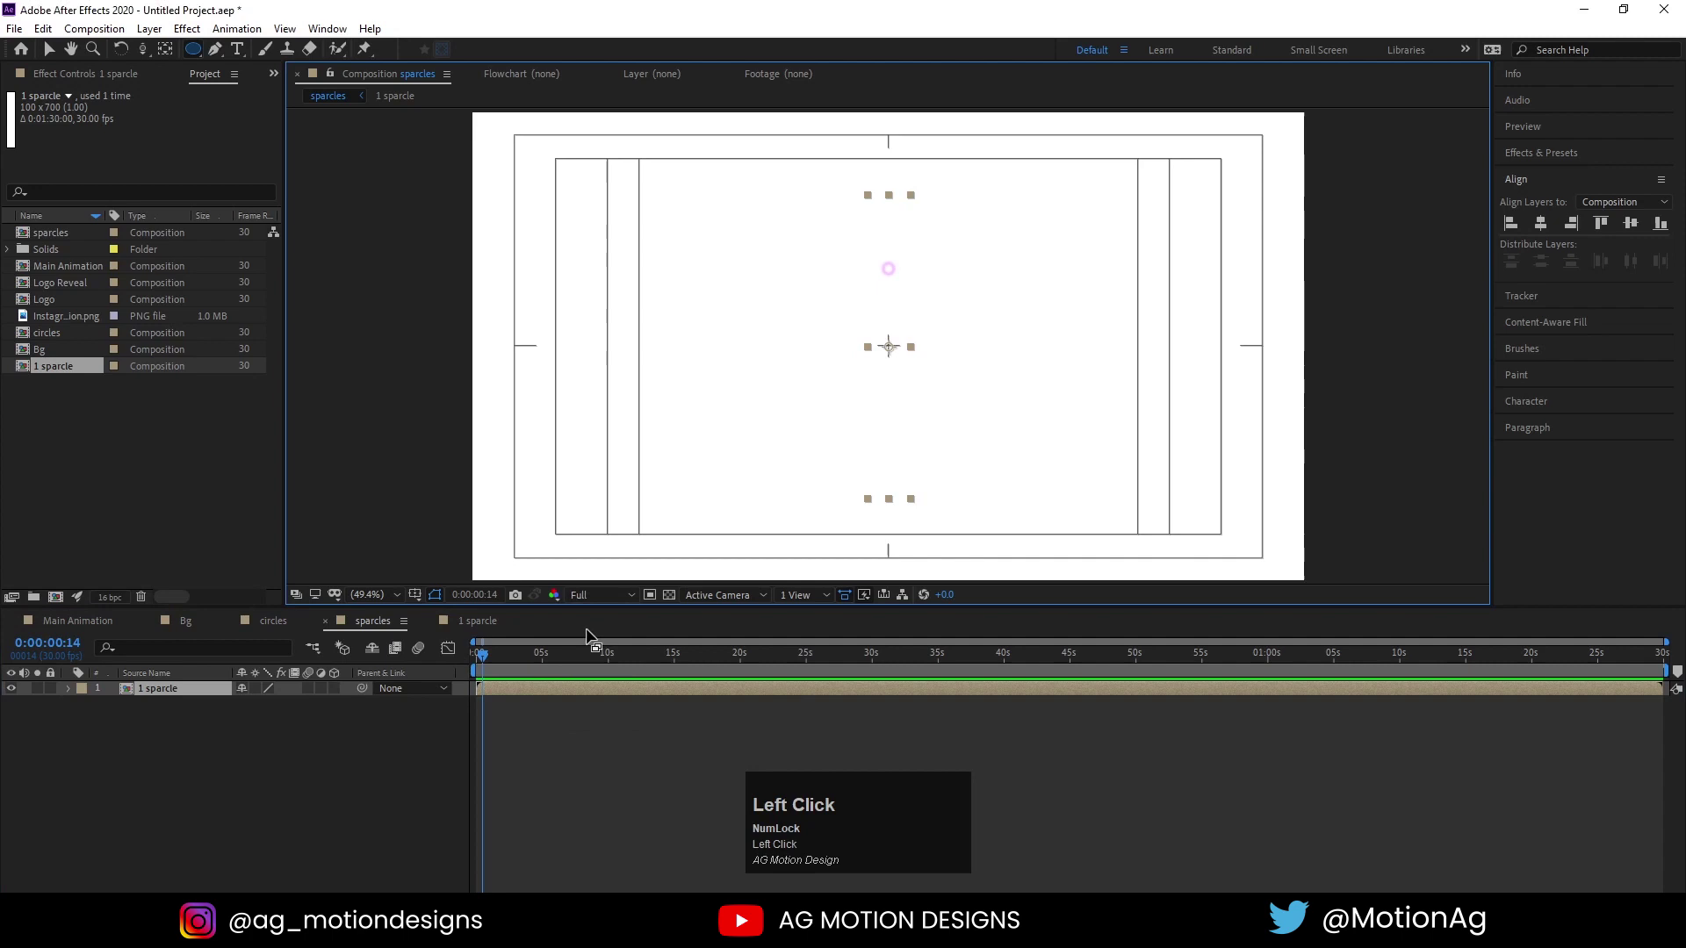
pyautogui.press('space')
pyautogui.moveTo(488, 663); pyautogui.dragTo(219, 704)
# Give the sparkle layer the rotation expression rotation[0]+10*index and select it for duplication
pyautogui.press('r')
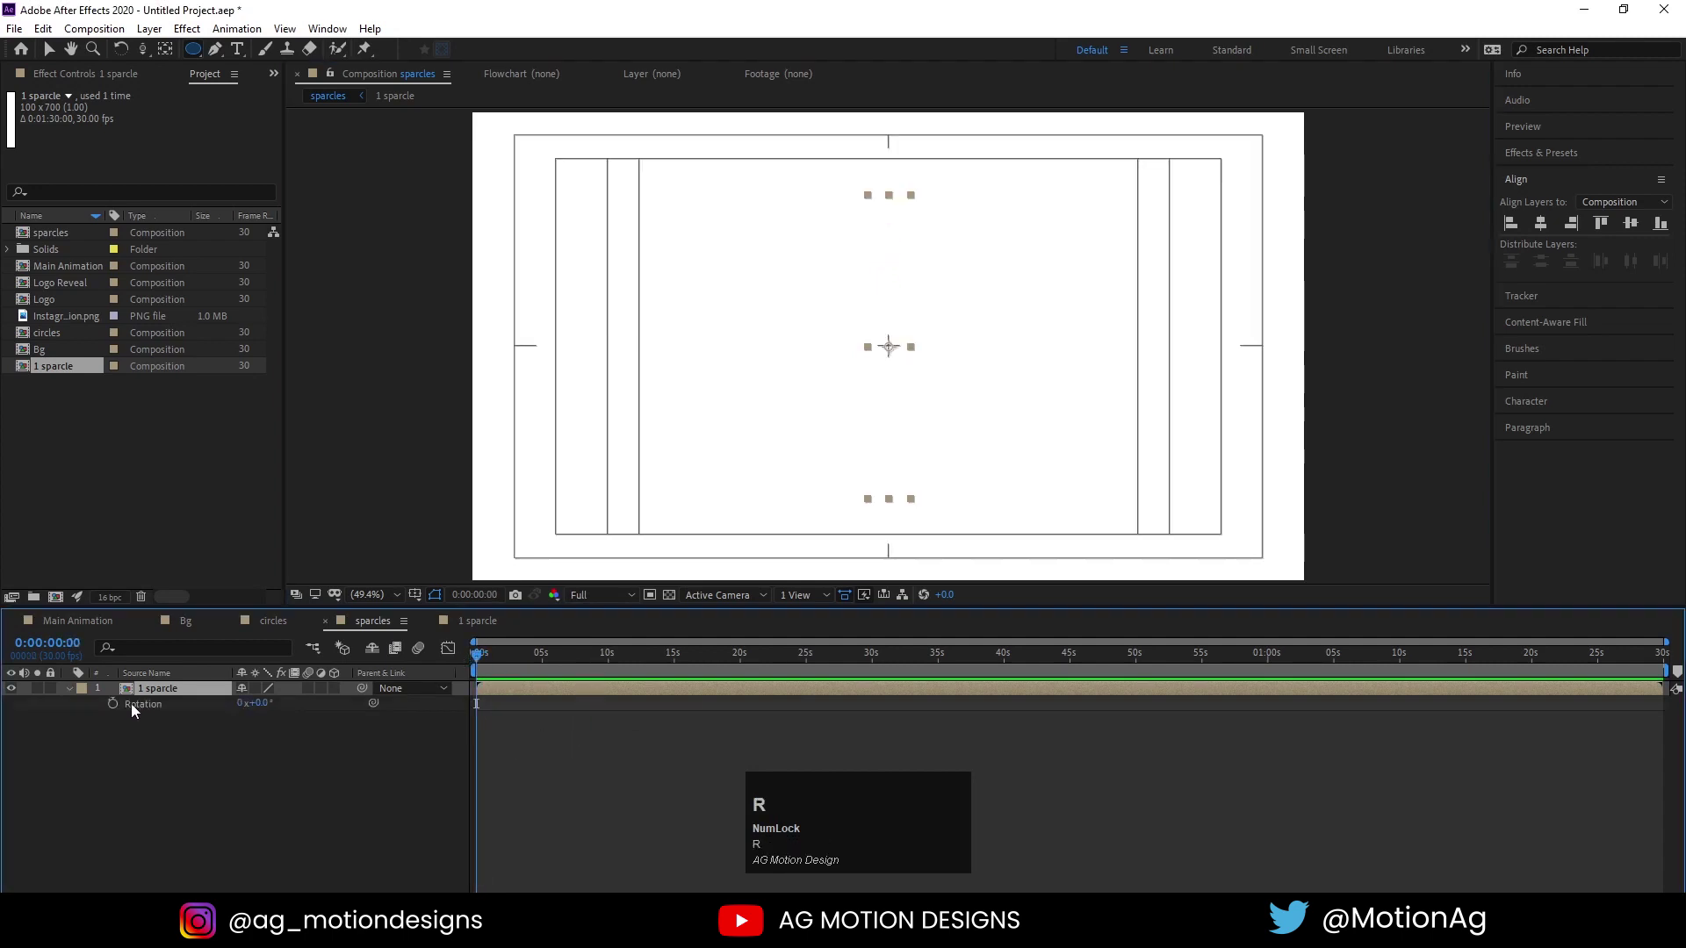
pyautogui.click(115, 712)
pyautogui.write('ro')
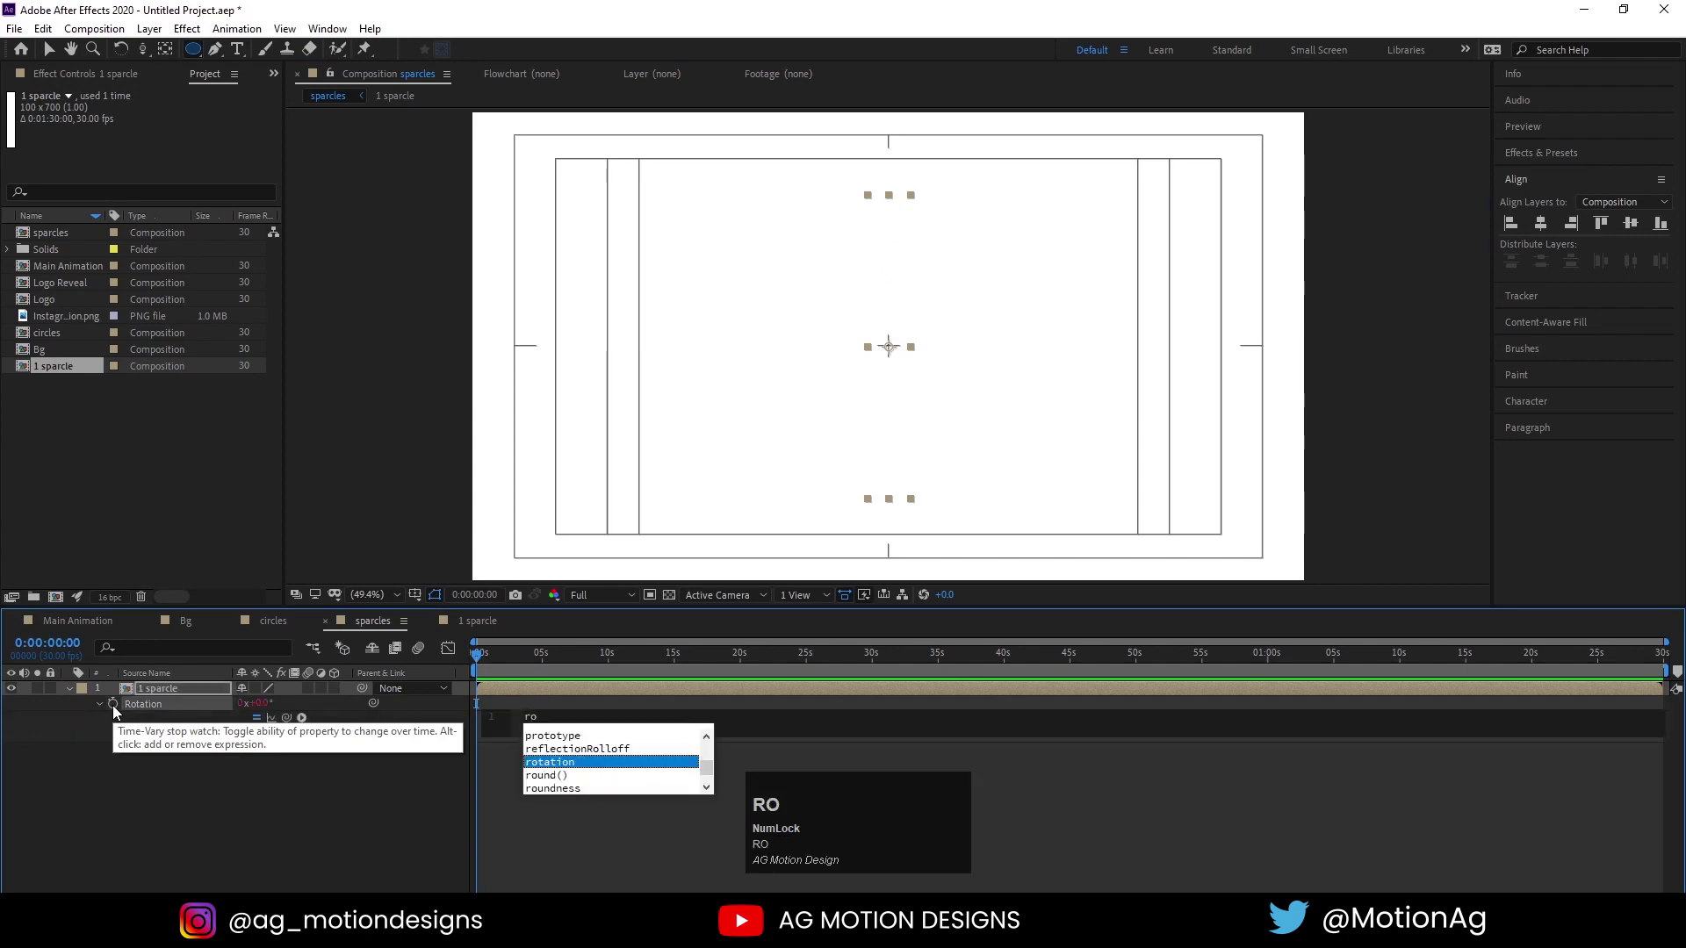
pyautogui.press('Return')
pyautogui.press('[')
pyautogui.write('[0')
pyautogui.press('Right')
pyautogui.press('shift+=')
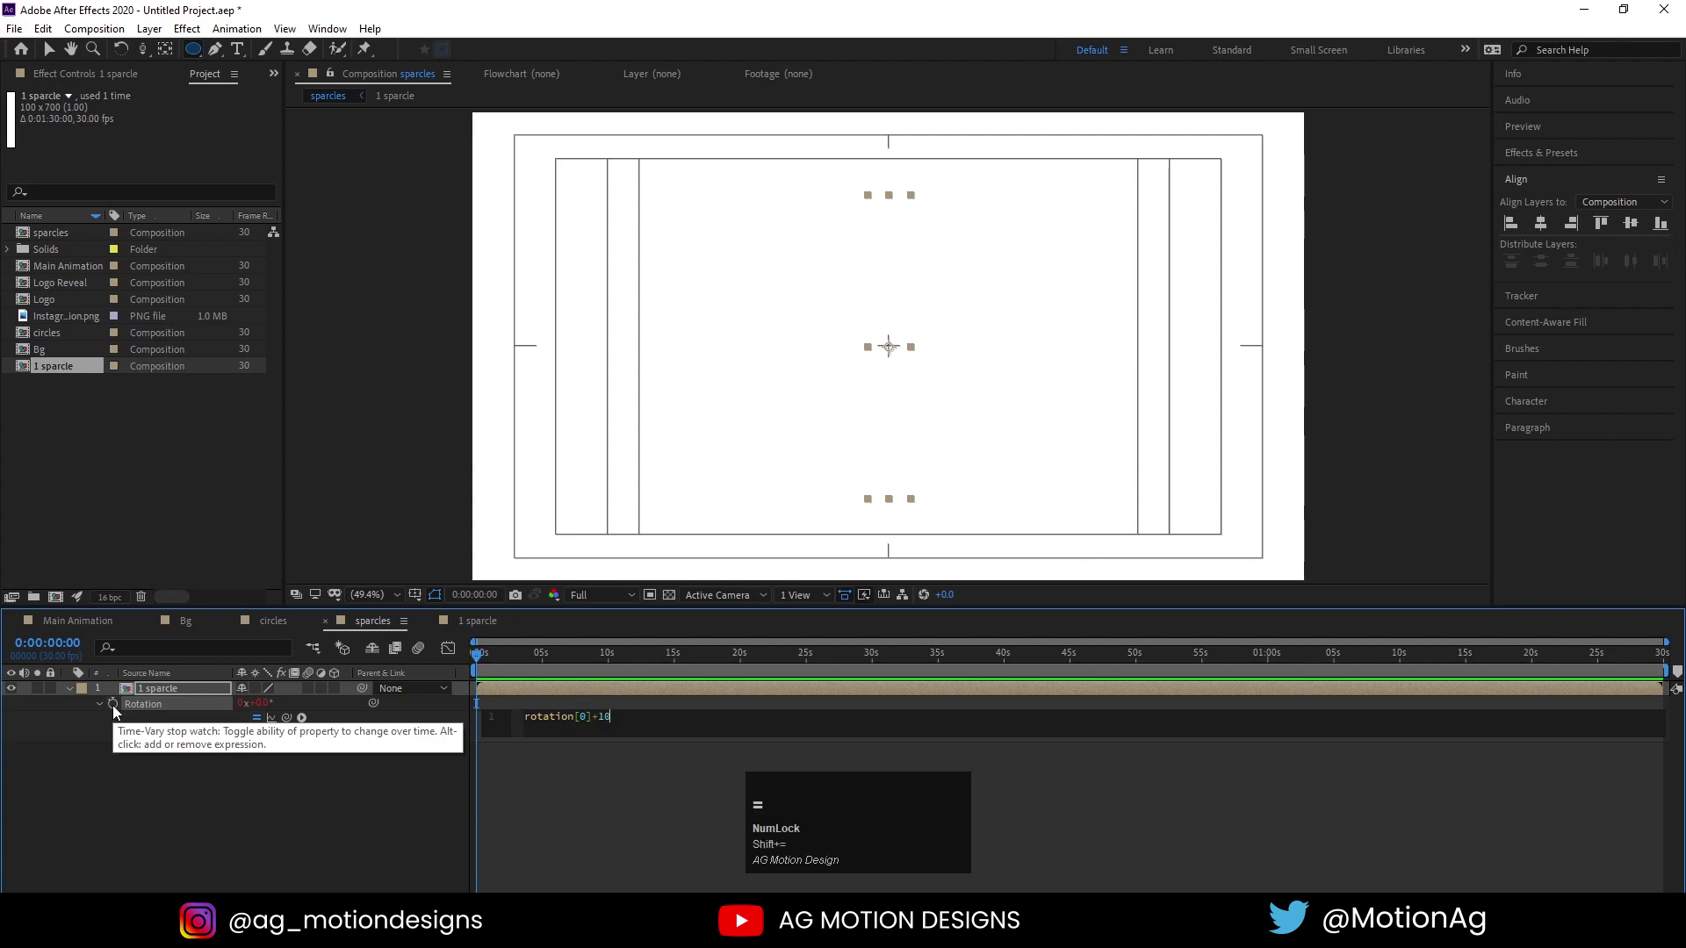
pyautogui.press('shift+8')
pyautogui.write('ind')
pyautogui.press('Return')
pyautogui.click(289, 813)
pyautogui.press('space')
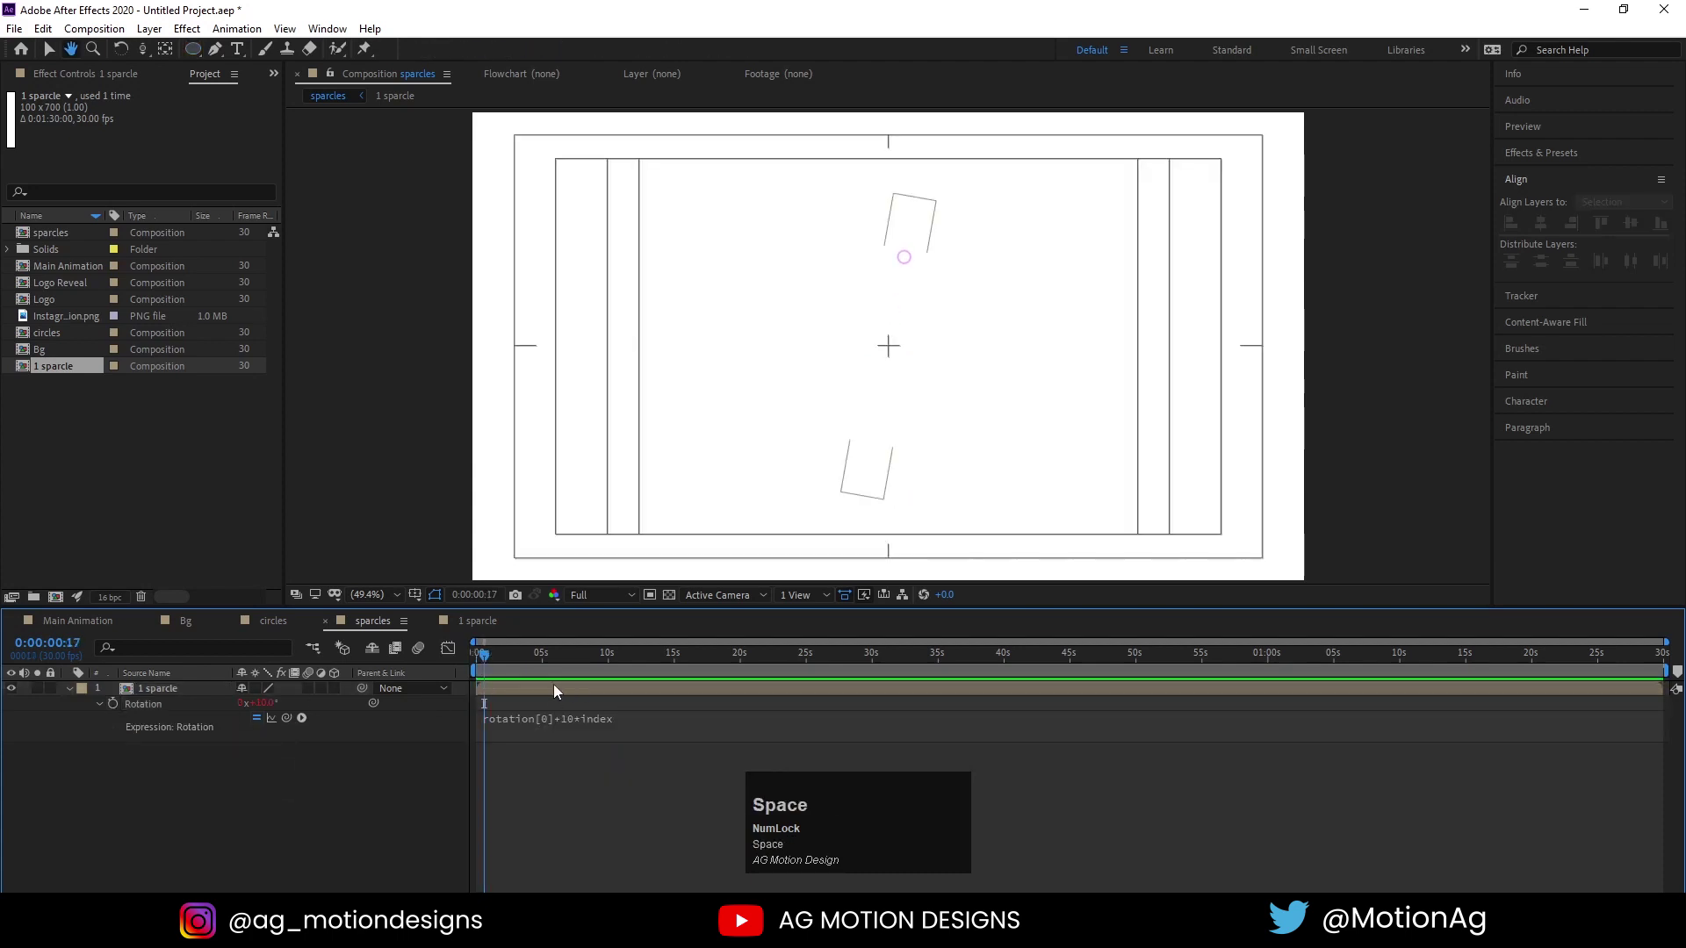
pyautogui.click(554, 694)
# Duplicate 1 sparcle until 36 copies close the ring, then select all the layers
pyautogui.press('ctrl+d')
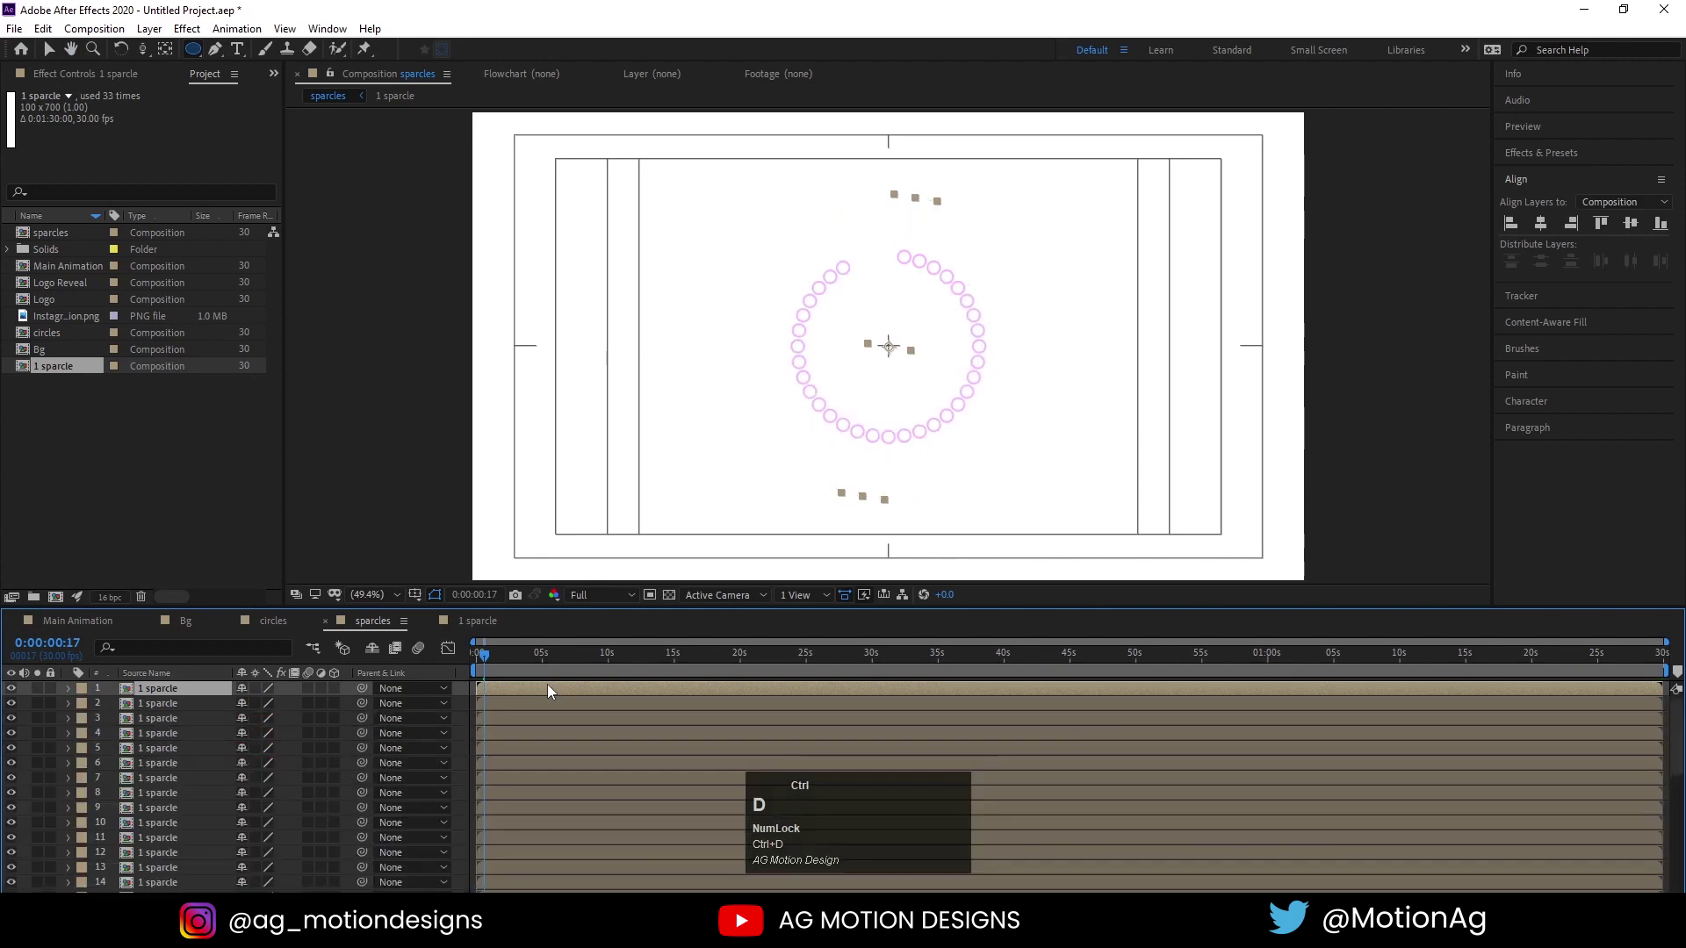
pyautogui.click(489, 664)
pyautogui.press('space')
pyautogui.click(490, 659)
pyautogui.press('Page_Down')
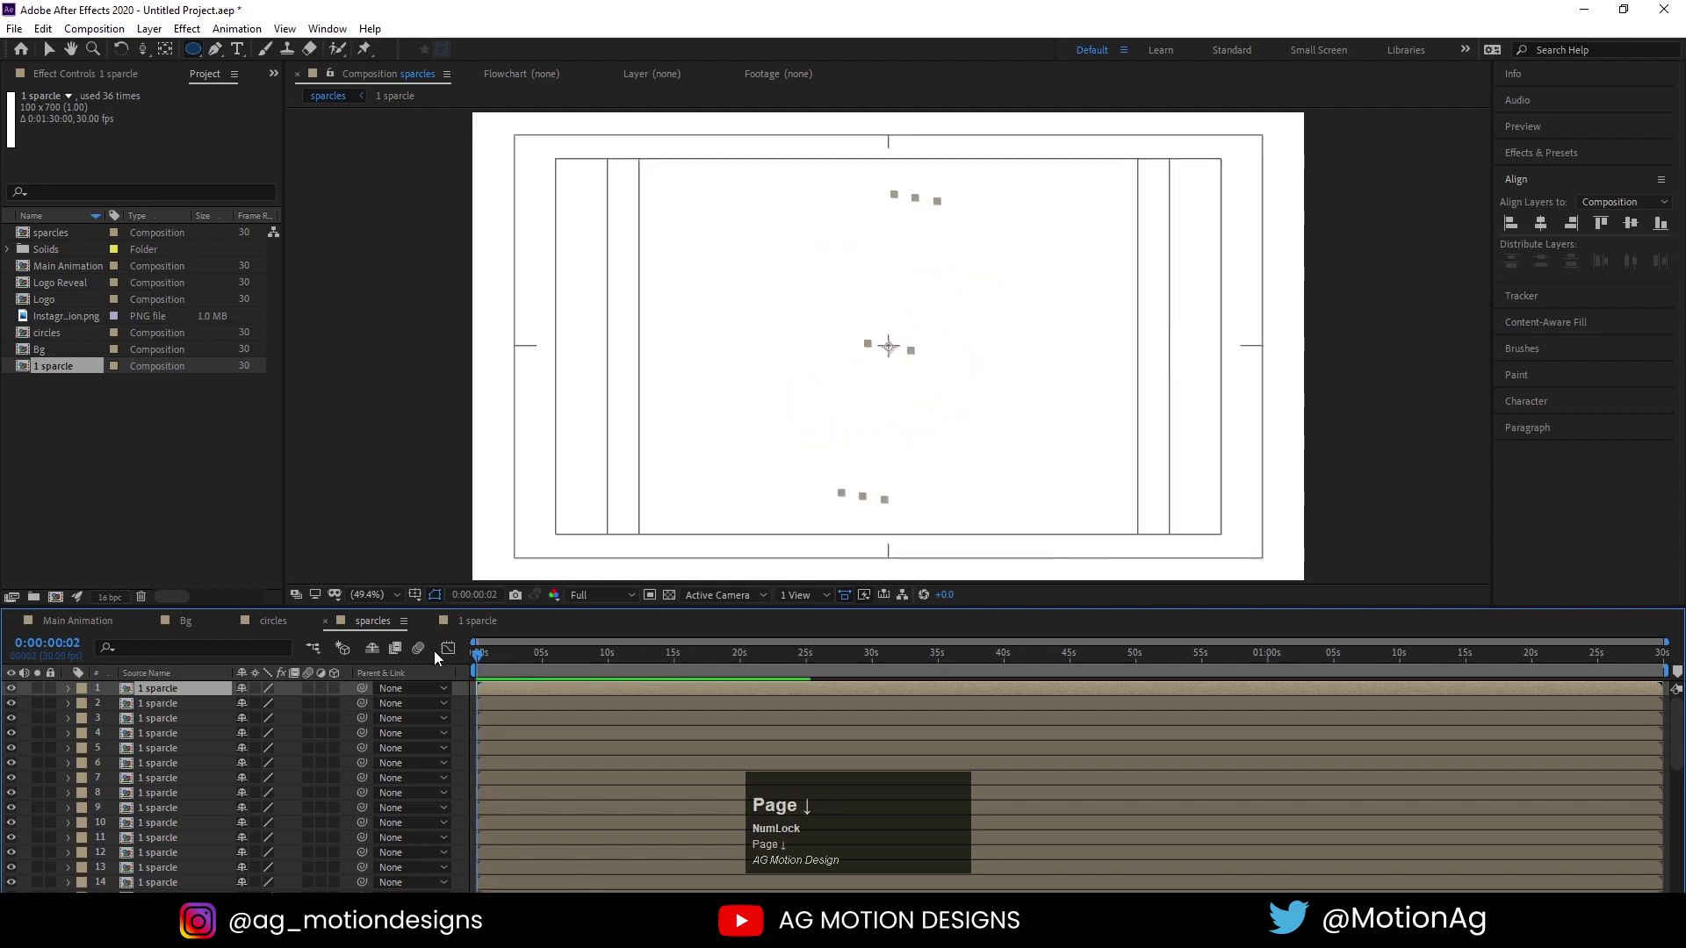
pyautogui.write('=====')
pyautogui.click(484, 659)
pyautogui.press('Page_Down')
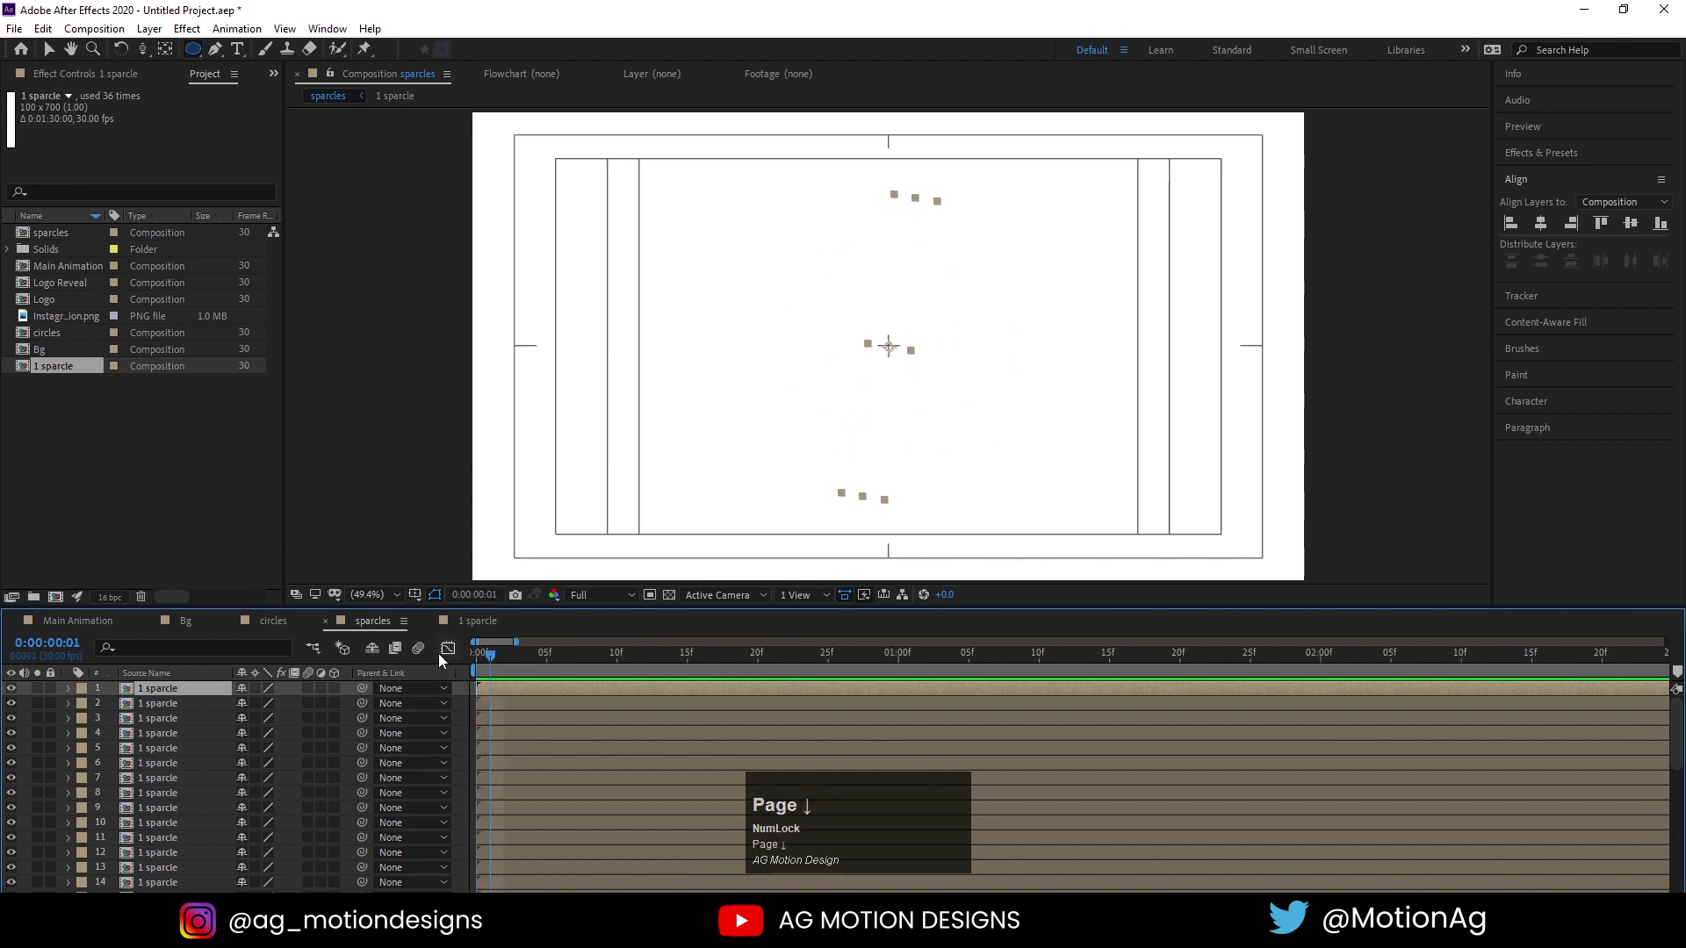
pyautogui.press('ctrl+a')
pyautogui.press('alt+]')
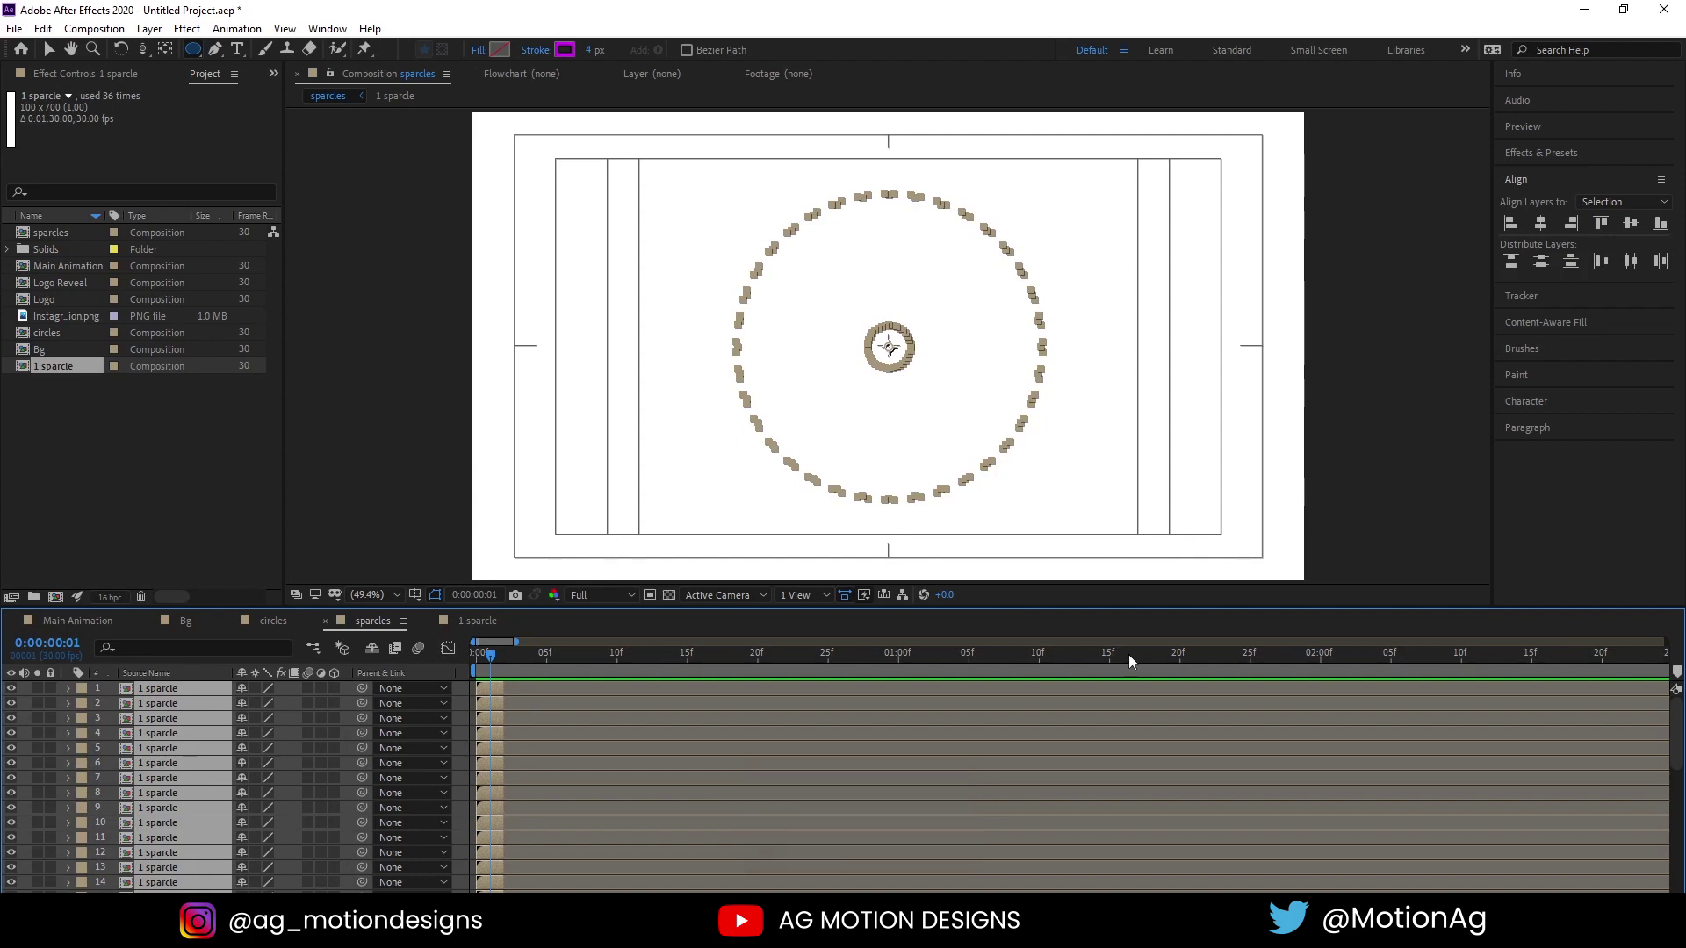
# Sequence the selected sparkle layers so their start times stagger, then preview
pyautogui.rightClick(494, 718)
pyautogui.click(547, 519)
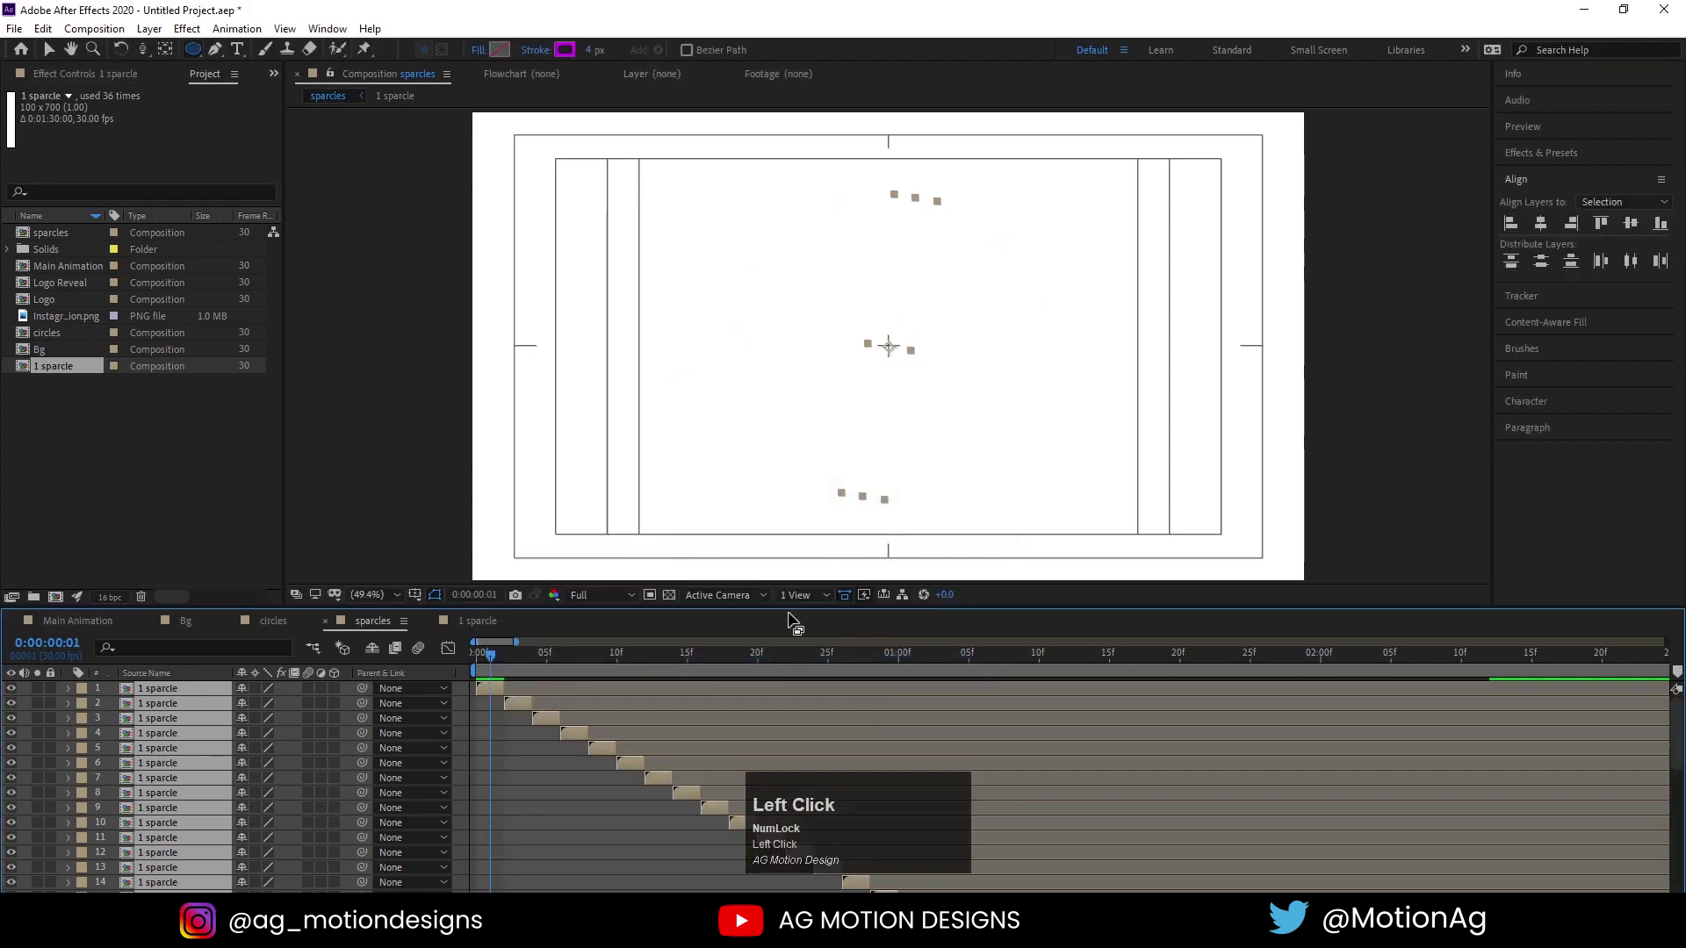
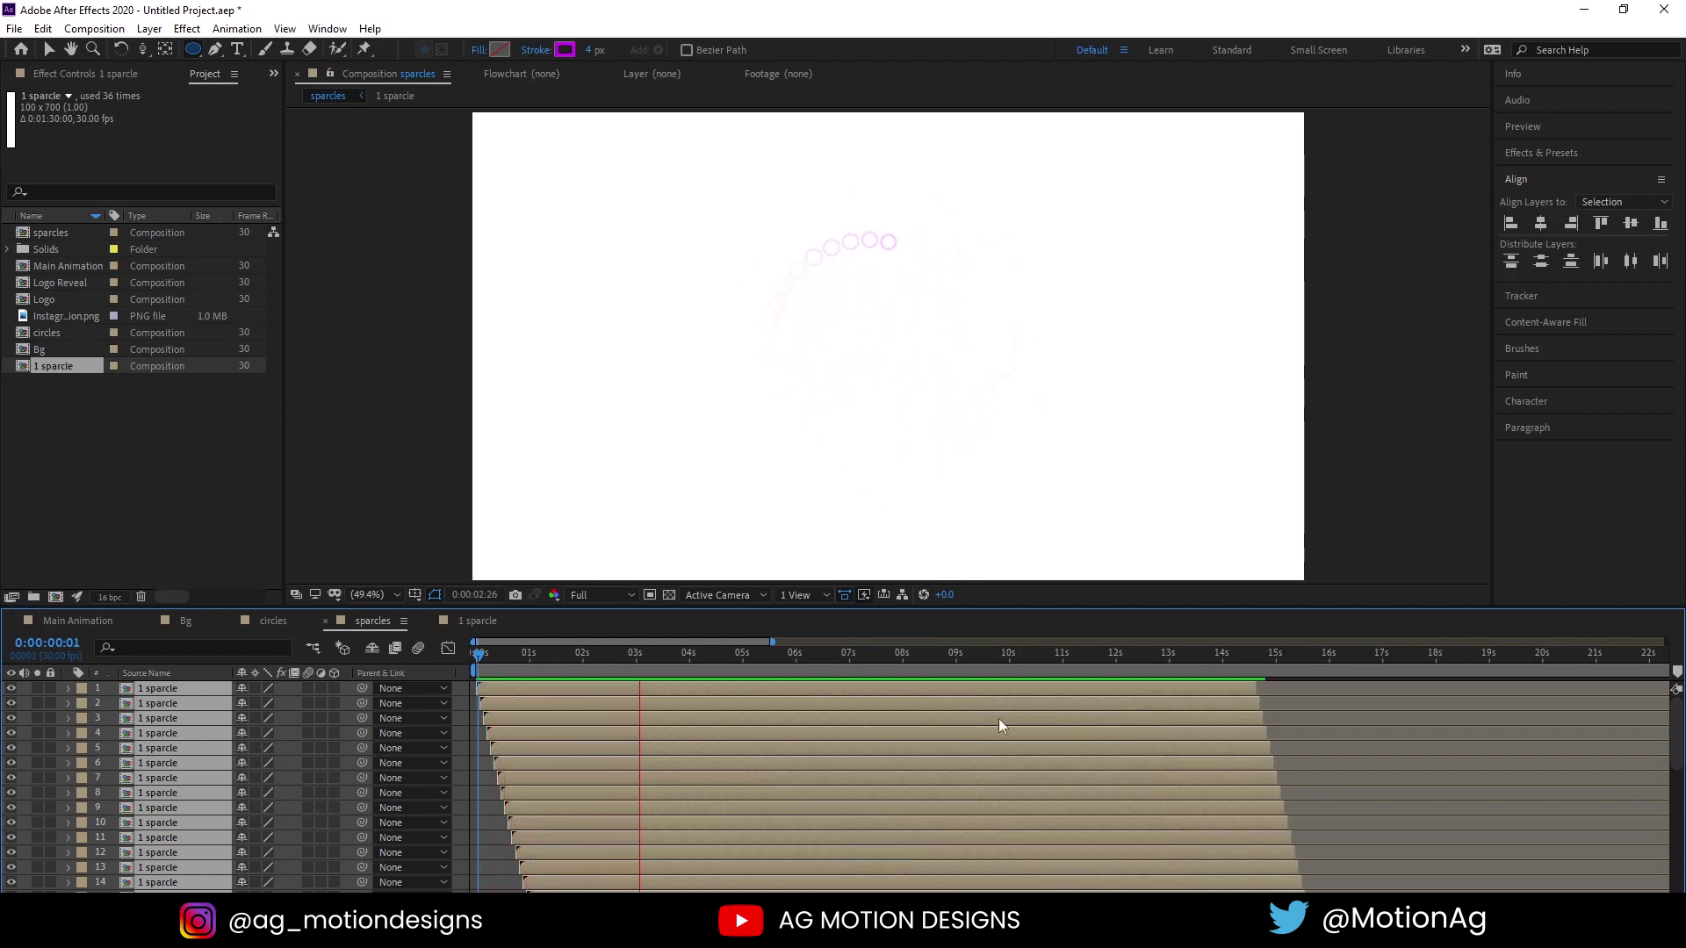
pyautogui.press('space')
pyautogui.scroll(-3)
pyautogui.scroll(3)
pyautogui.click(492, 662)
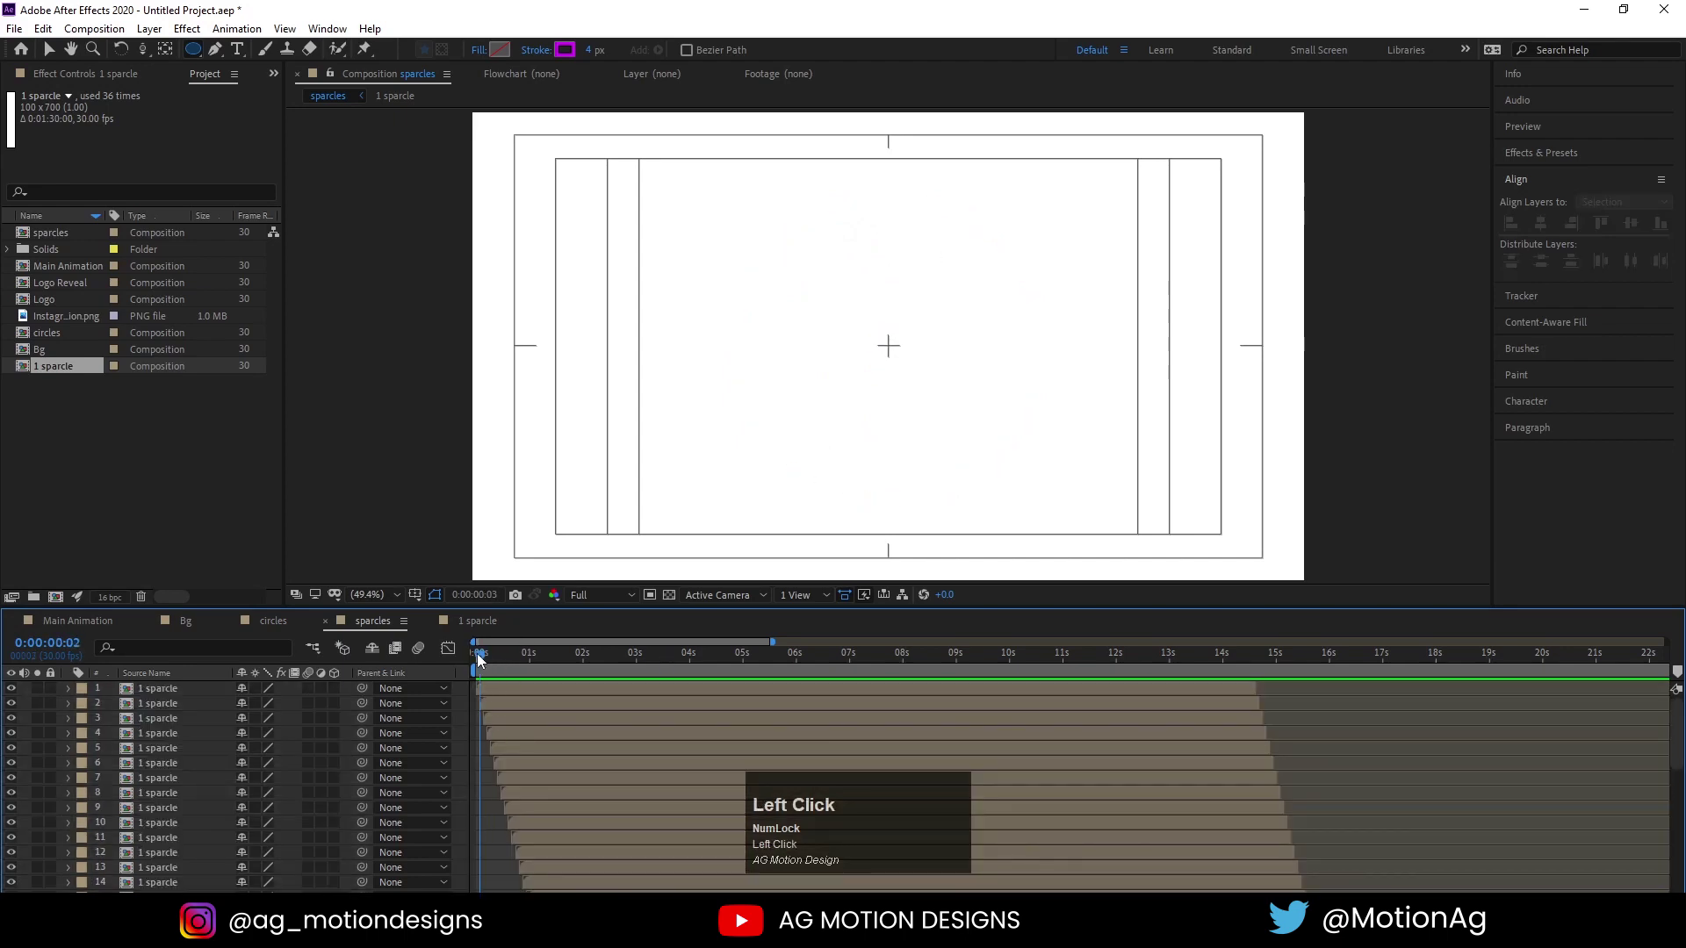
pyautogui.write('==')
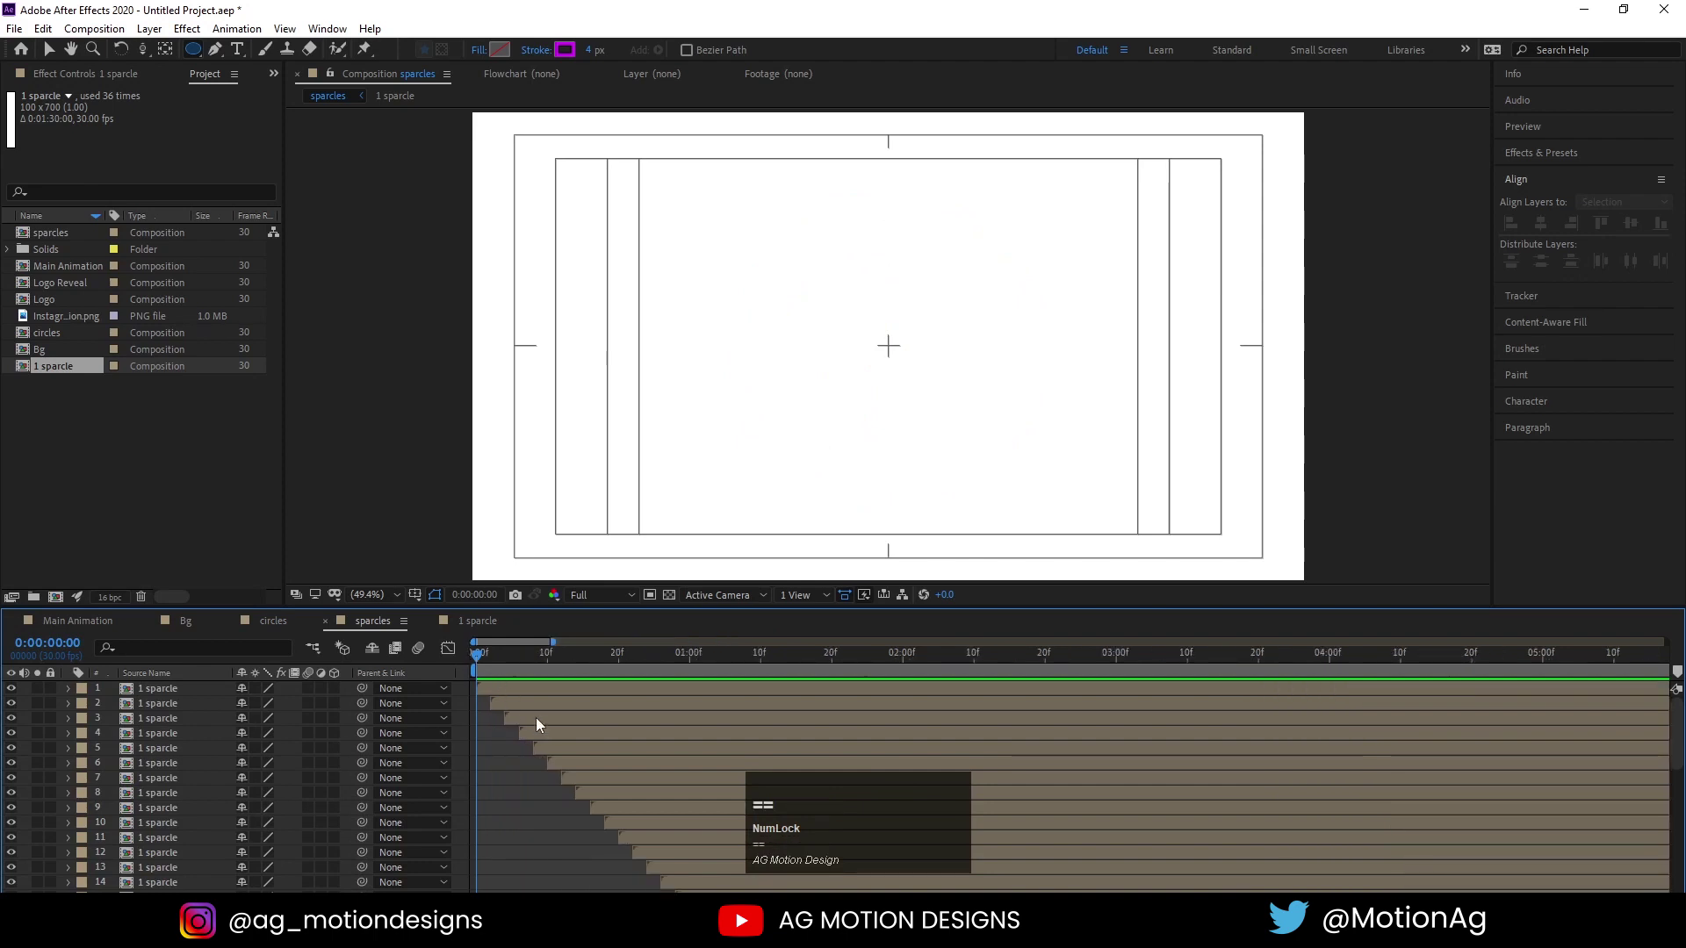
# Select alternate sparkle layers and shift them in time to curve the ring trail
pyautogui.click(534, 721)
pyautogui.click(555, 751)
pyautogui.scroll(-3)
pyautogui.click(584, 742)
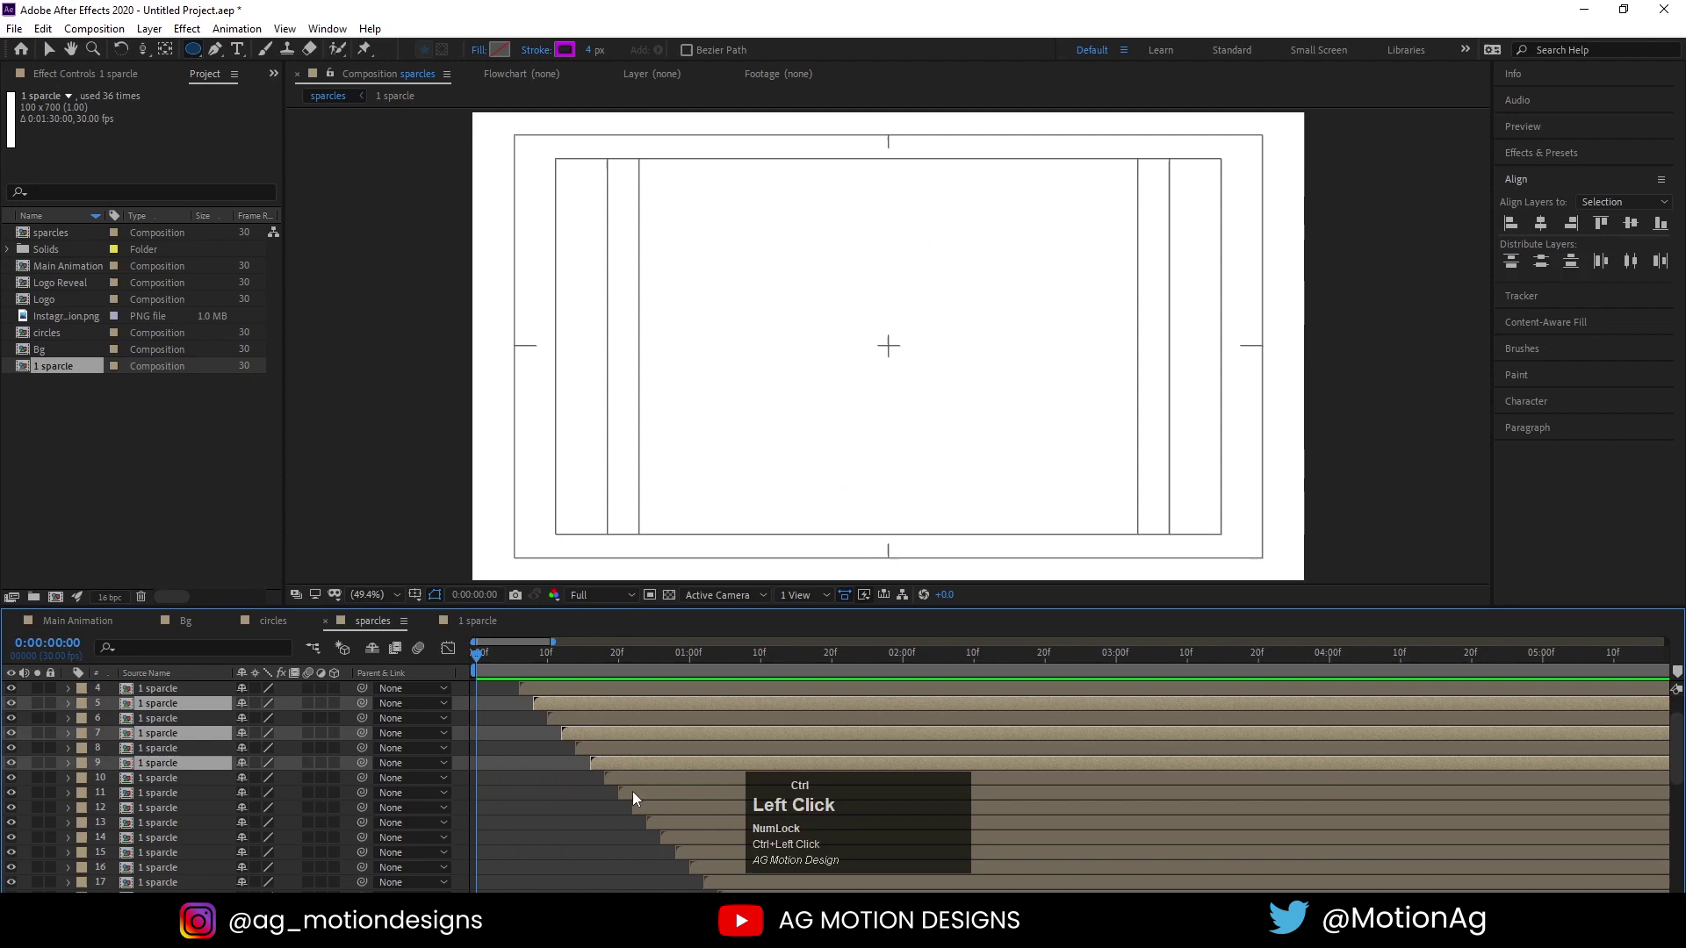
pyautogui.scroll(-3)
pyautogui.click(701, 769)
pyautogui.click(713, 801)
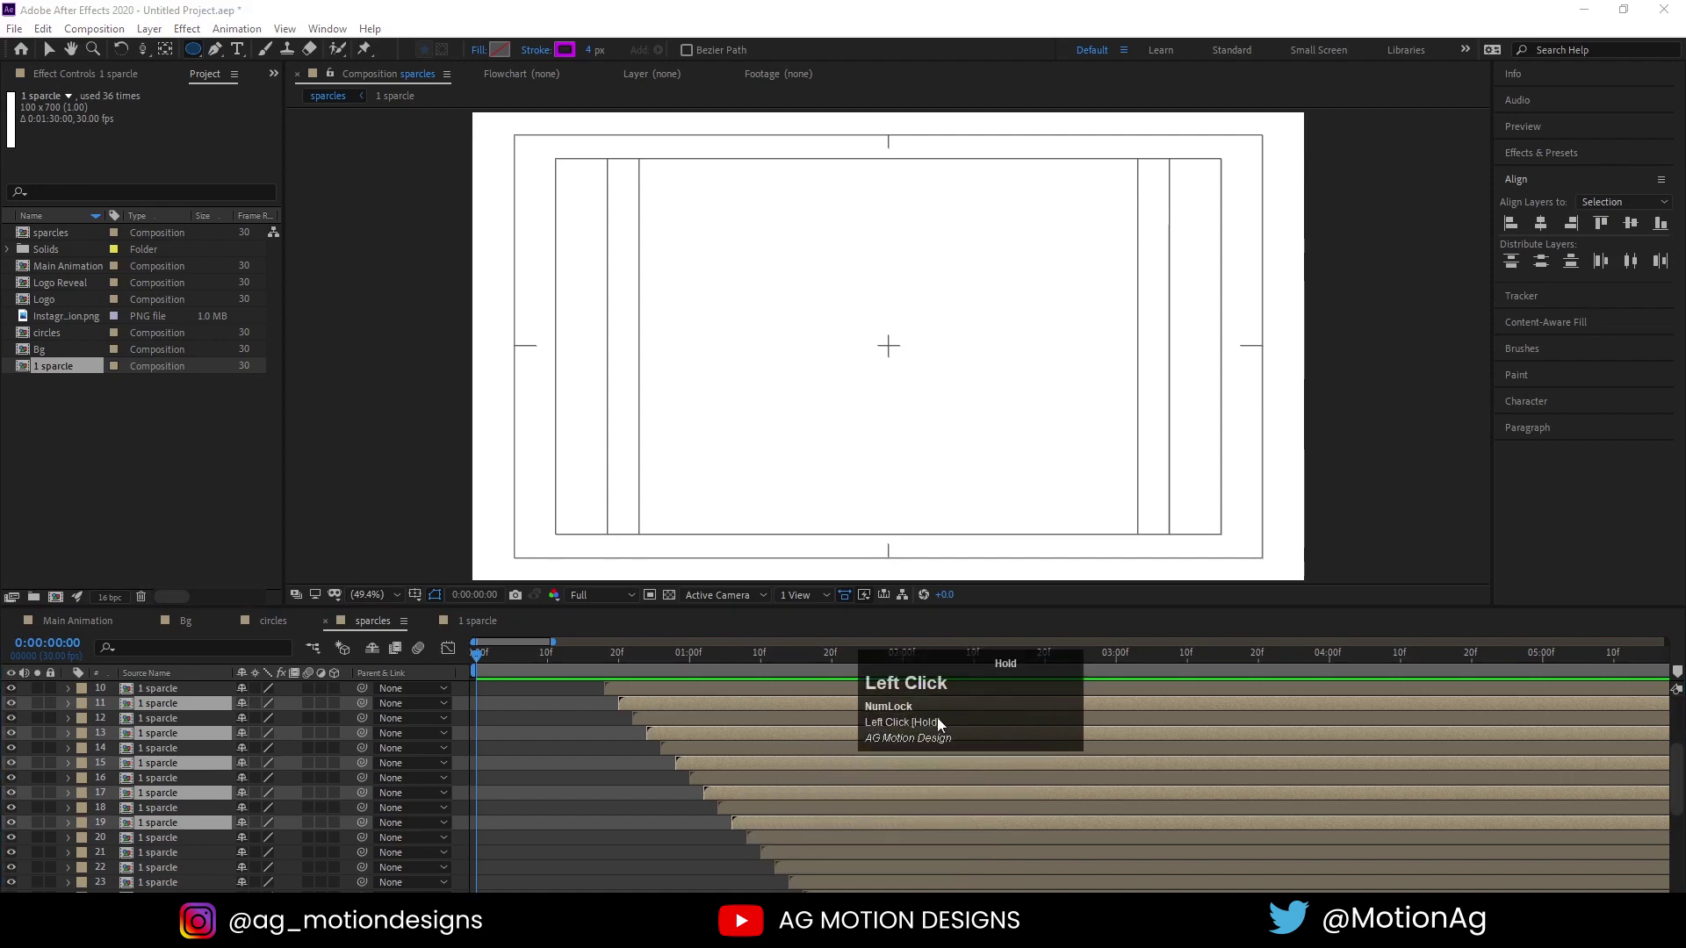
pyautogui.scroll(-3)
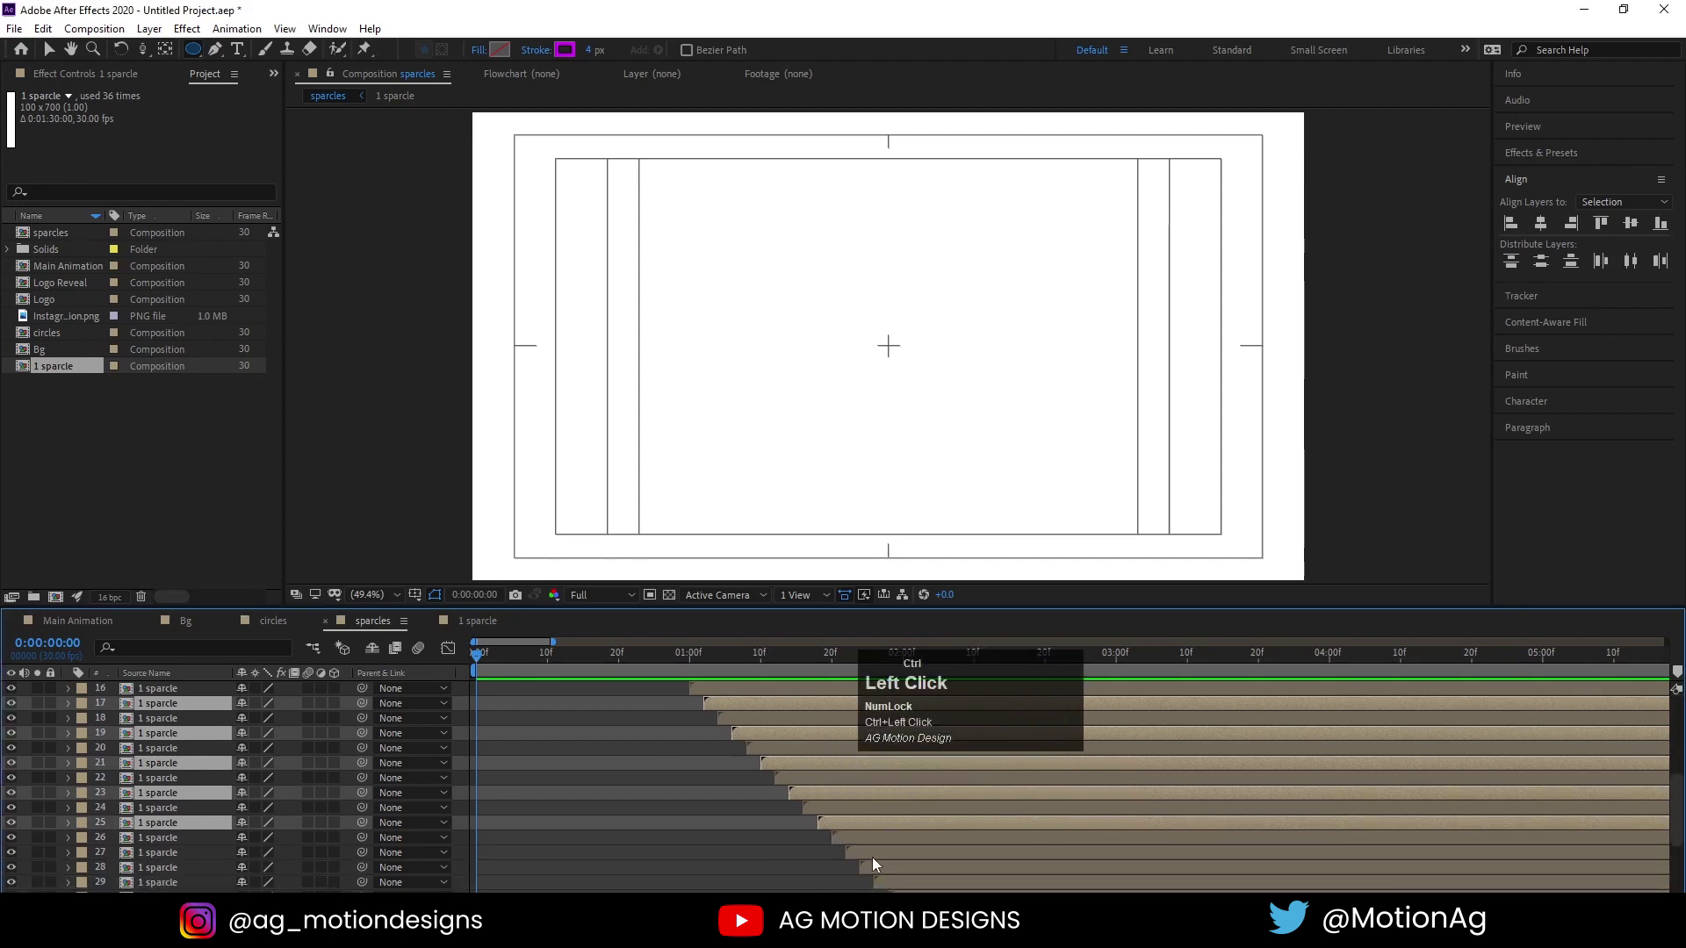
pyautogui.scroll(-3)
pyautogui.click(933, 713)
pyautogui.moveTo(980, 755); pyautogui.dragTo(895, 756)
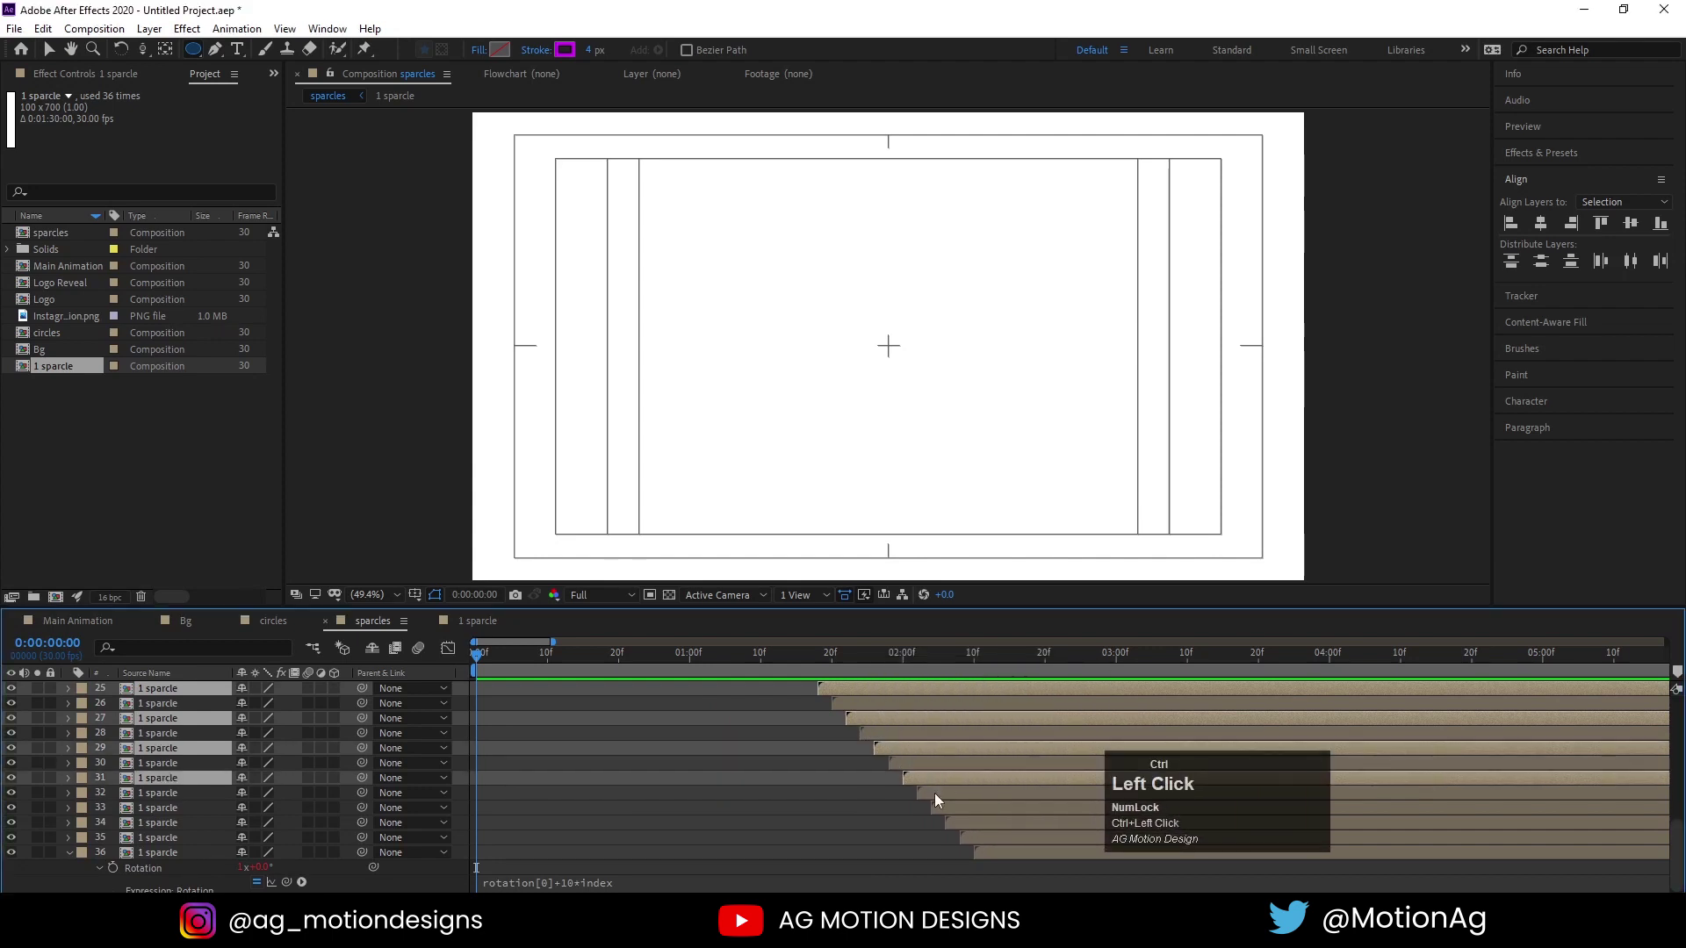
pyautogui.scroll(-3)
pyautogui.moveTo(994, 832); pyautogui.dragTo(668, 820)
pyautogui.scroll(3)
# Make all sparkle layers 3D, preview the spiralling trail from the start, and return to Main Animation
pyautogui.press('space')
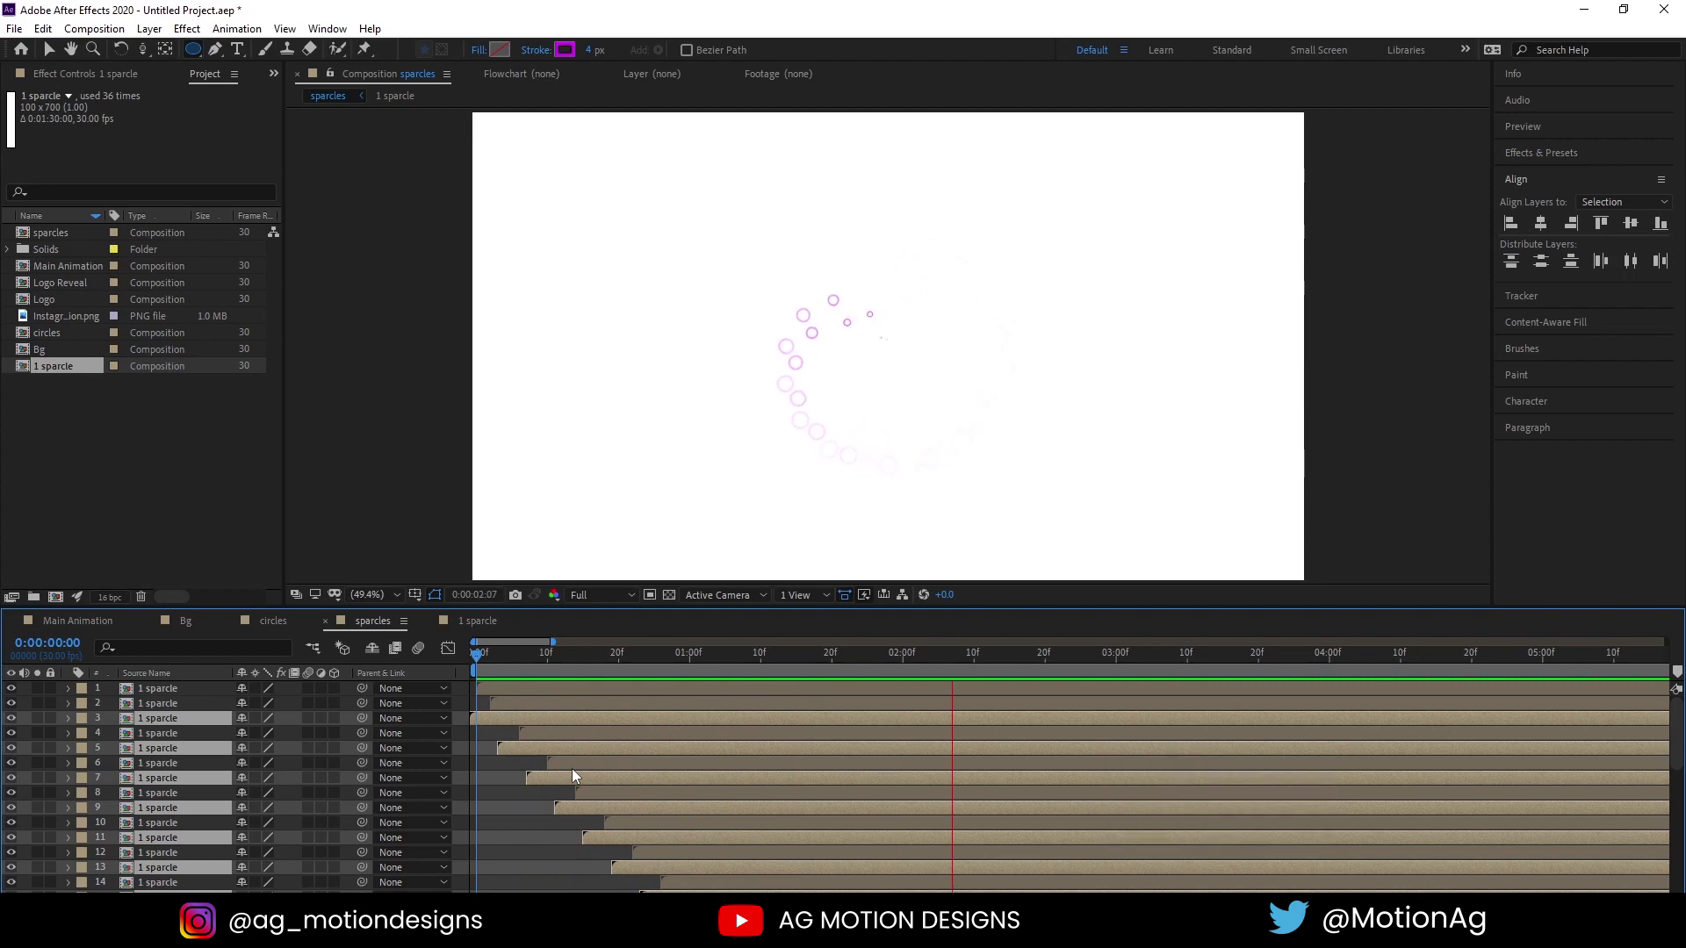
pyautogui.press('space')
pyautogui.click(491, 745)
pyautogui.press('F4')
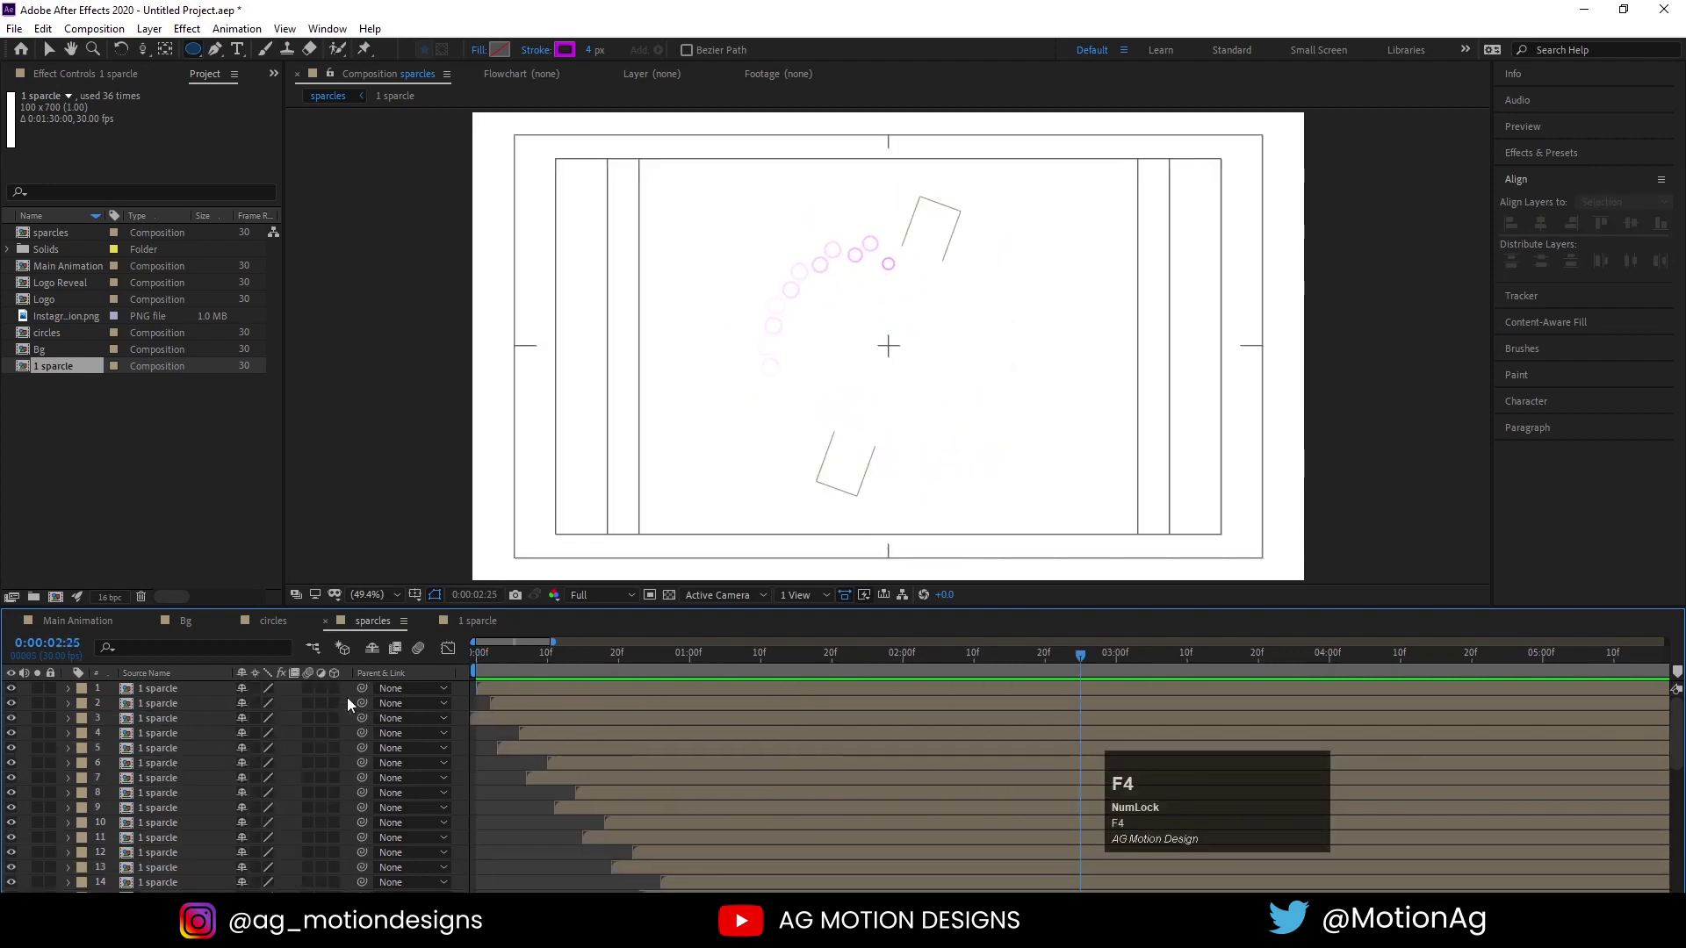
pyautogui.press('ctrl+a')
pyautogui.click(345, 699)
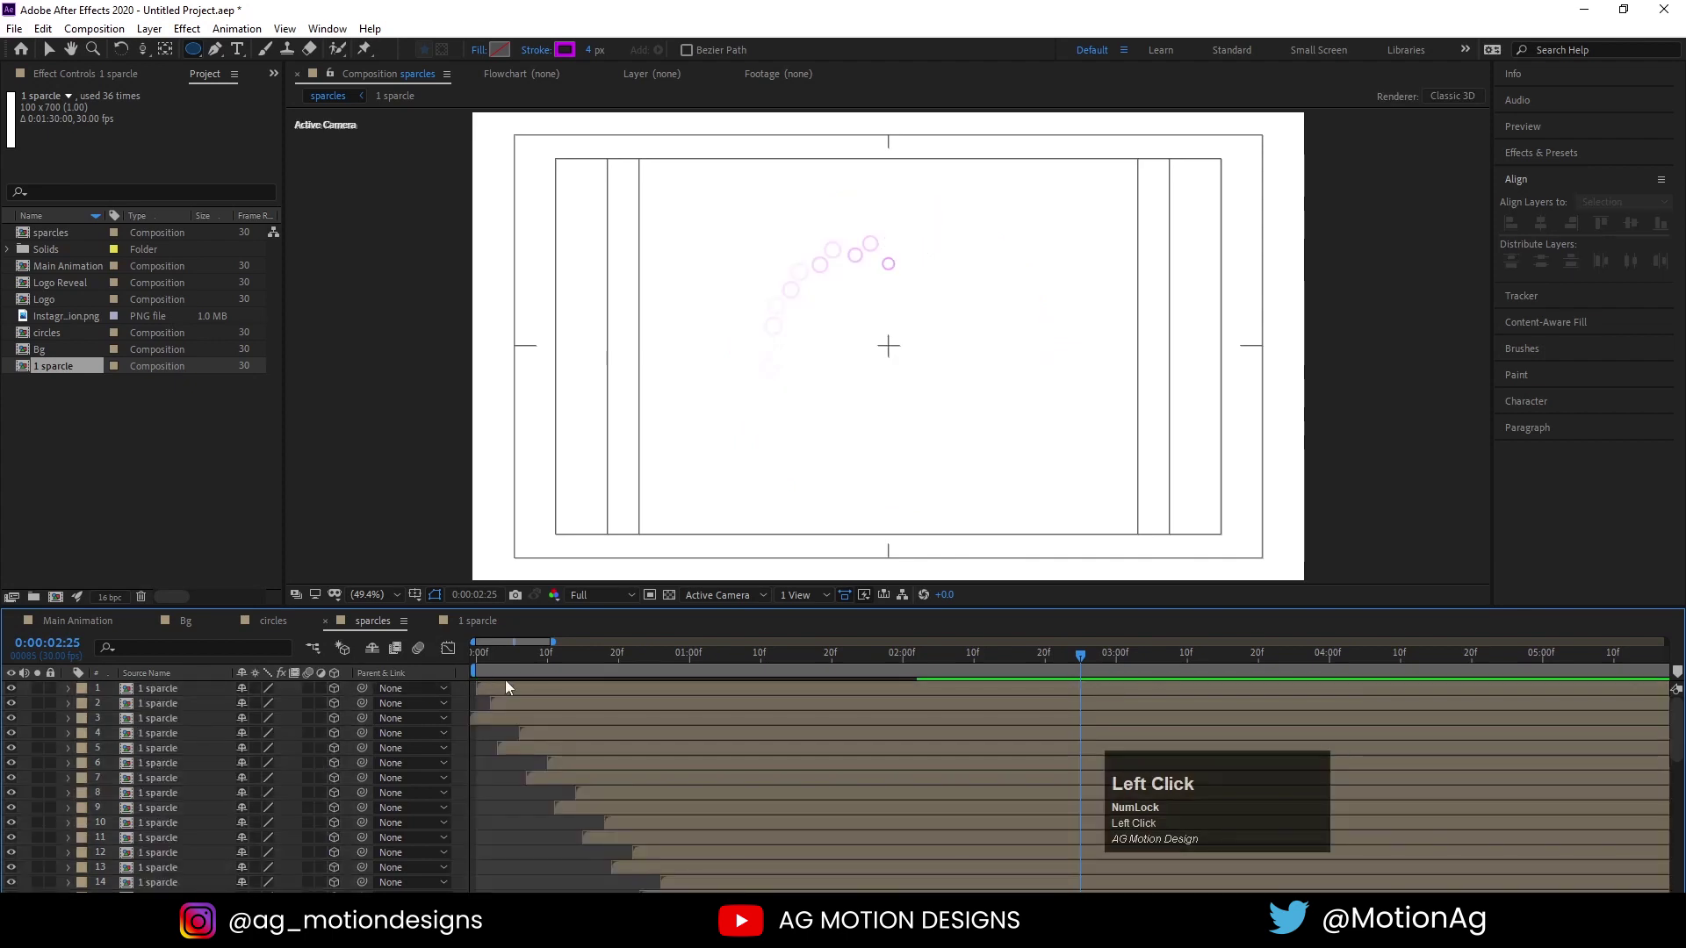
pyautogui.press('[')
pyautogui.press('space')
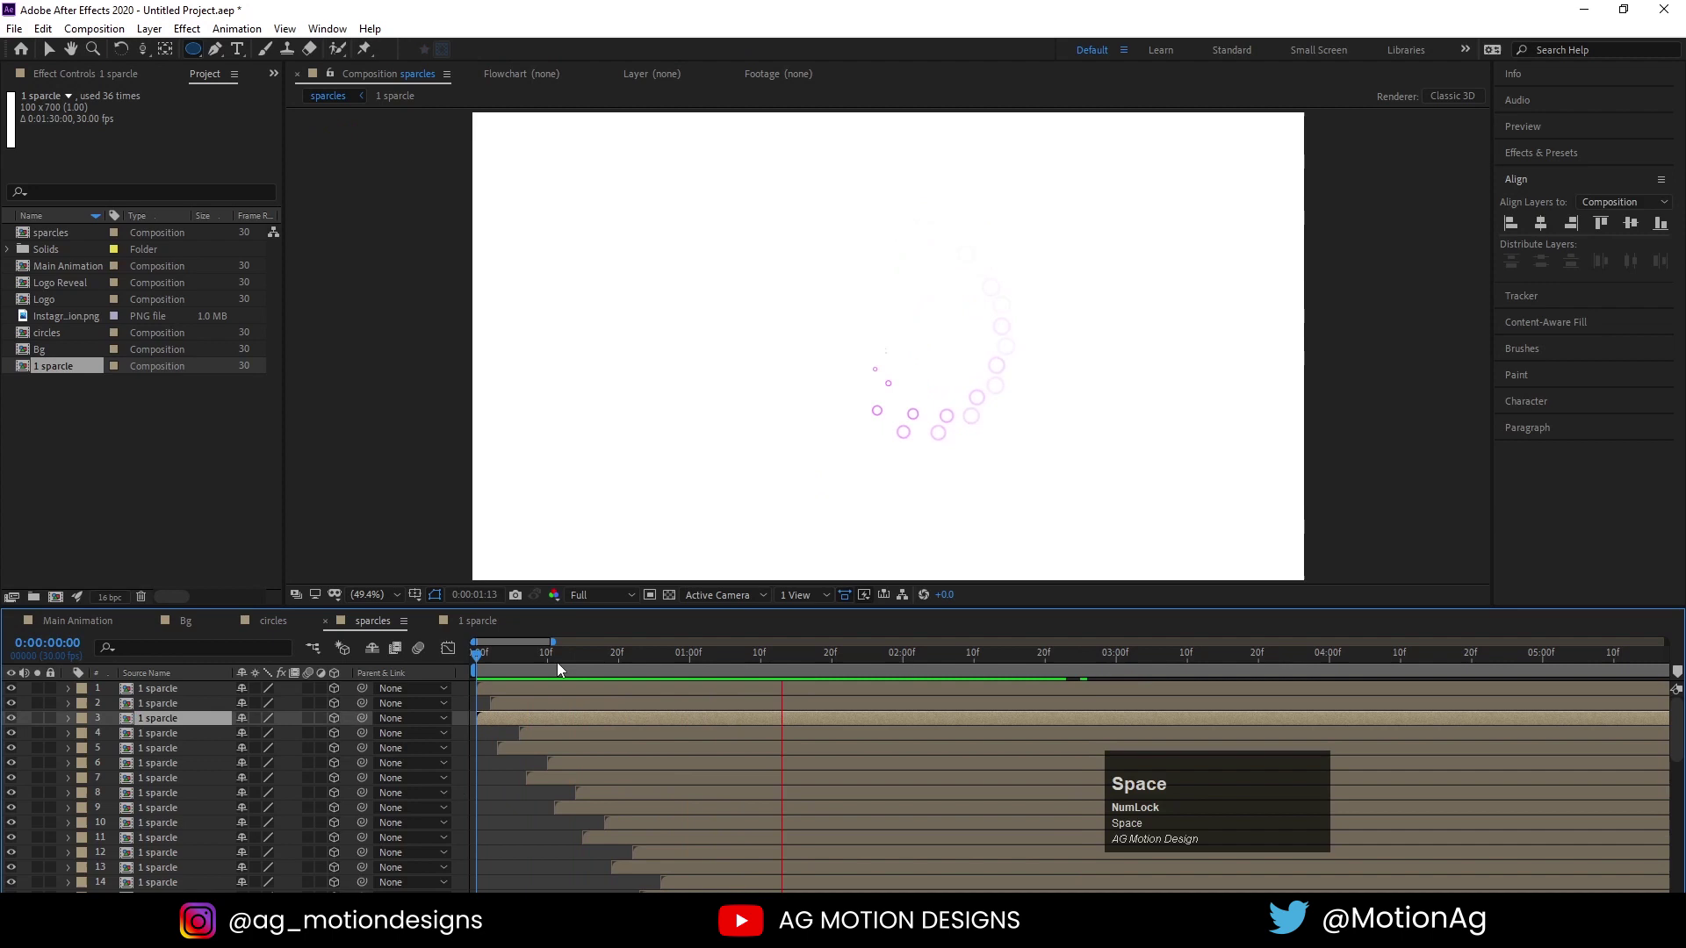
pyautogui.moveTo(539, 655); pyautogui.dragTo(95, 627)
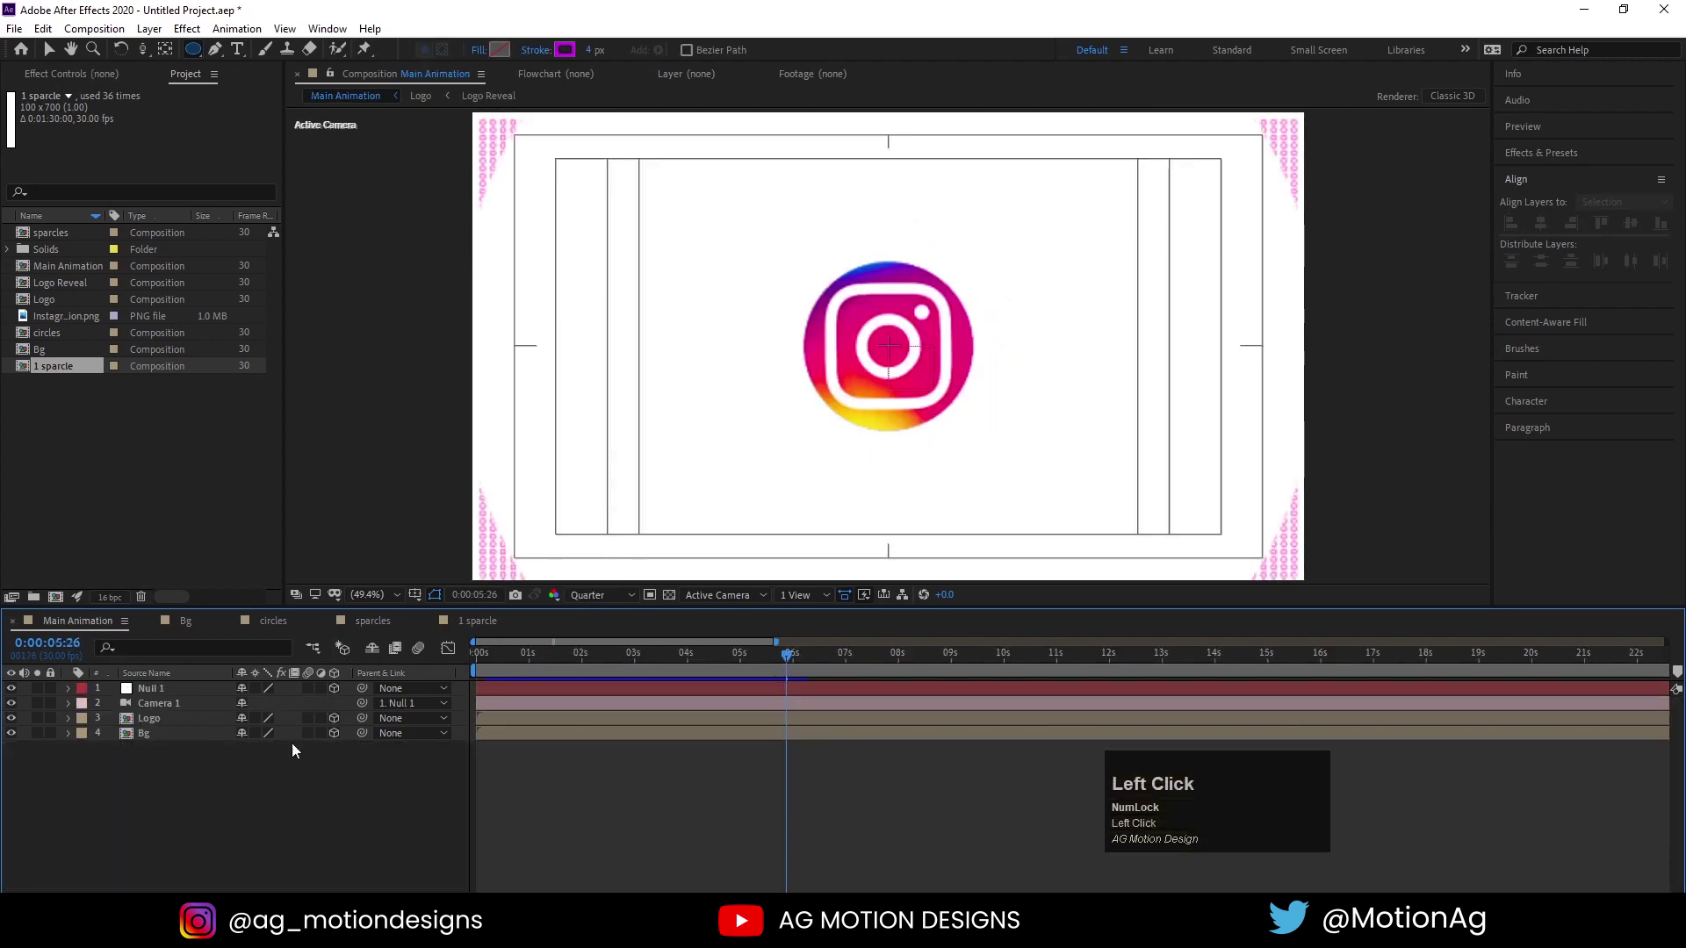
# Place the sparcles comp above Logo in Main Animation and preview it at Third resolution
pyautogui.moveTo(72, 238); pyautogui.dragTo(424, 692)
pyautogui.press('space')
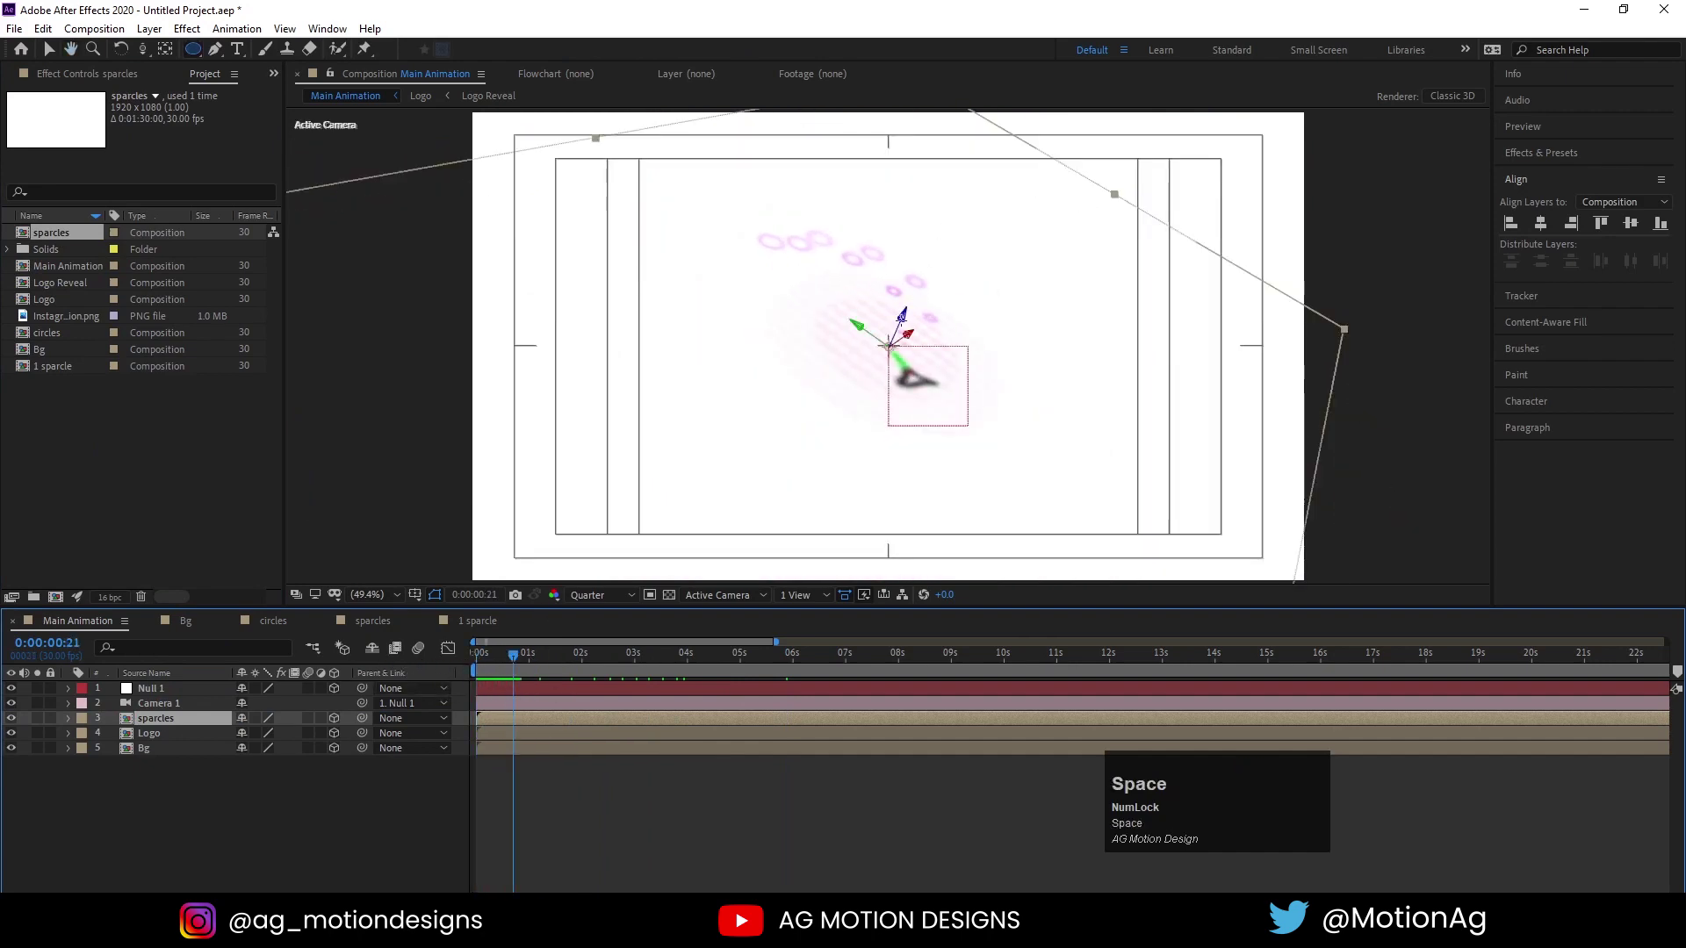
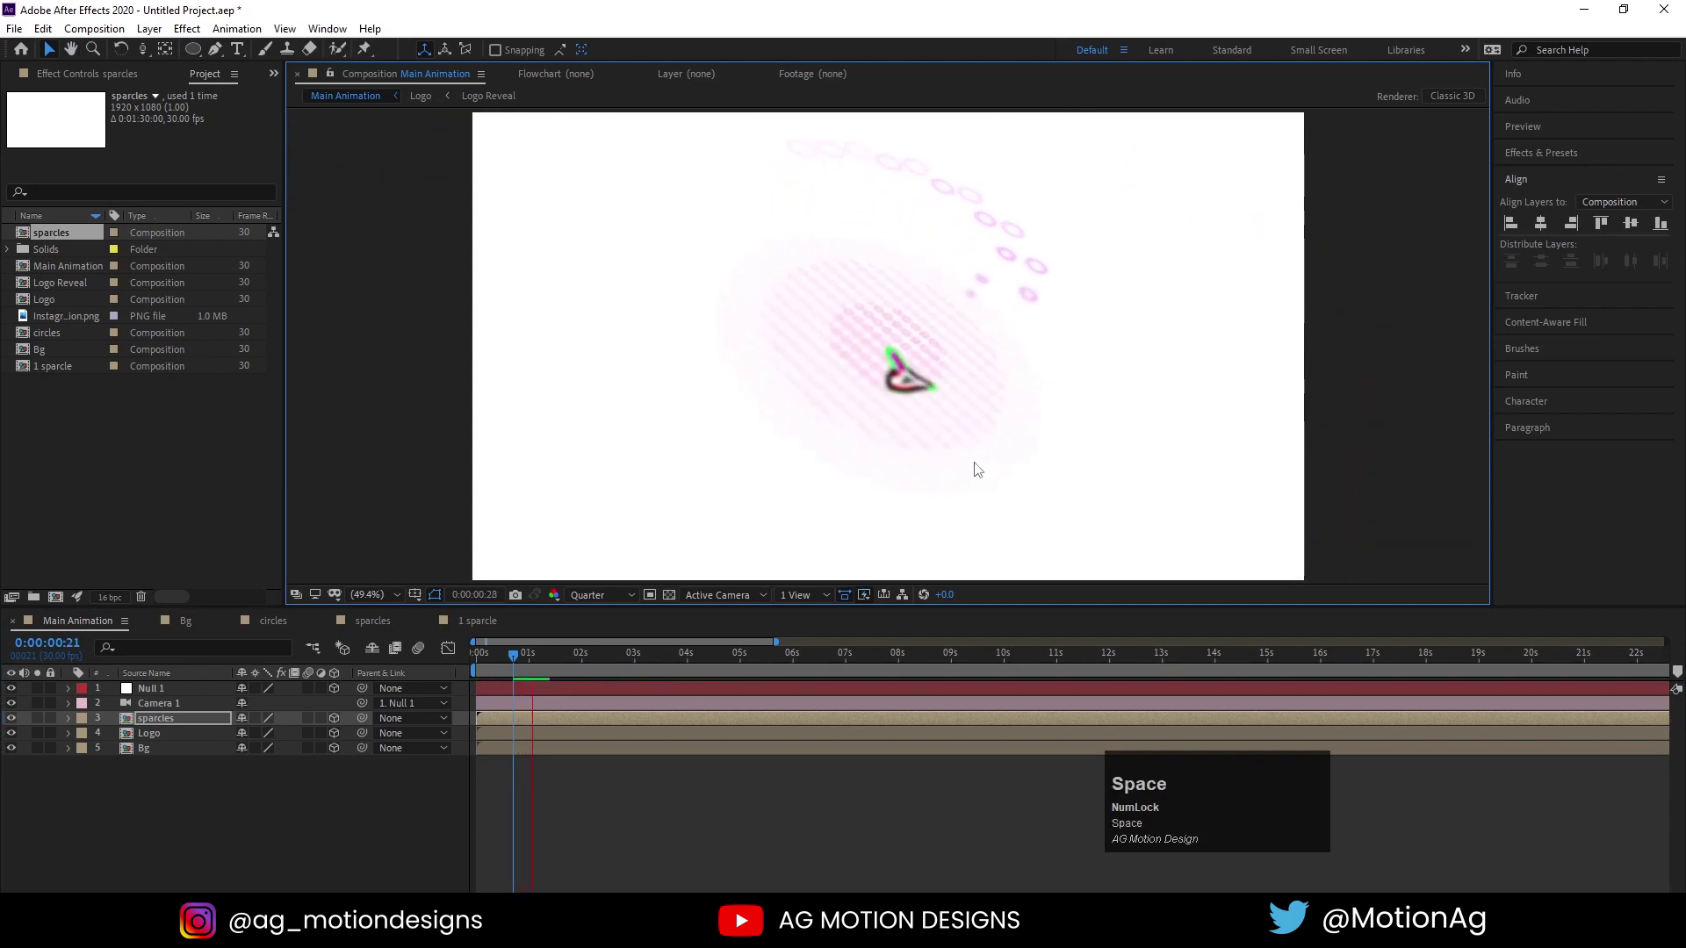
pyautogui.press('space')
pyautogui.click(622, 592)
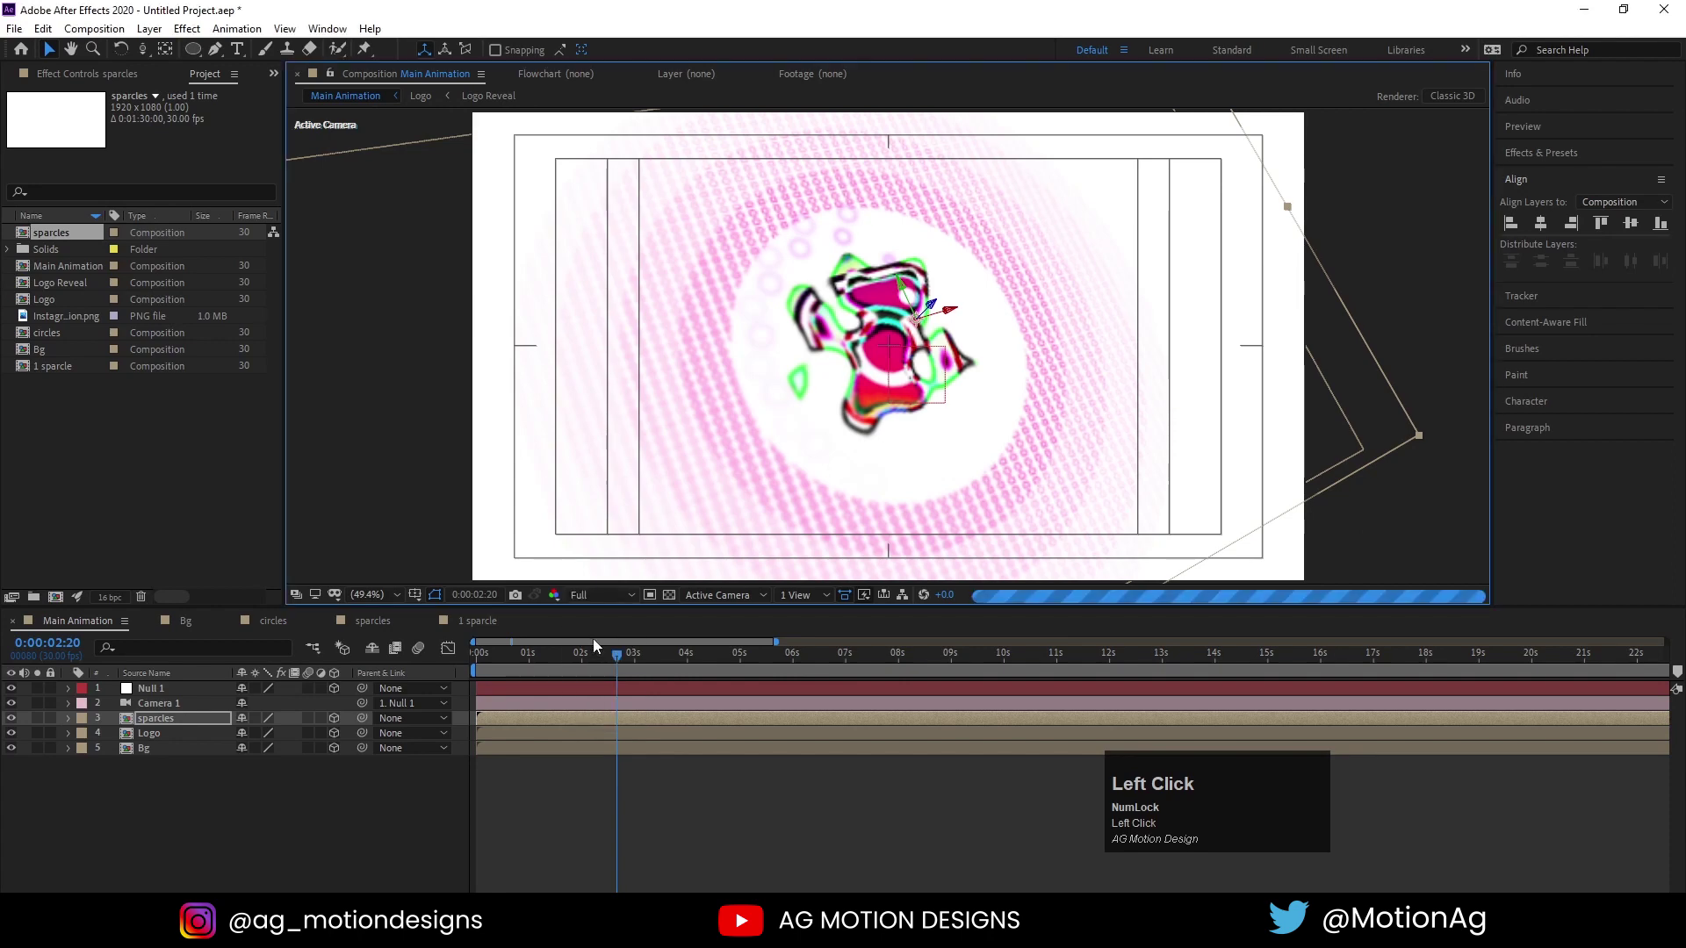
pyautogui.press('space')
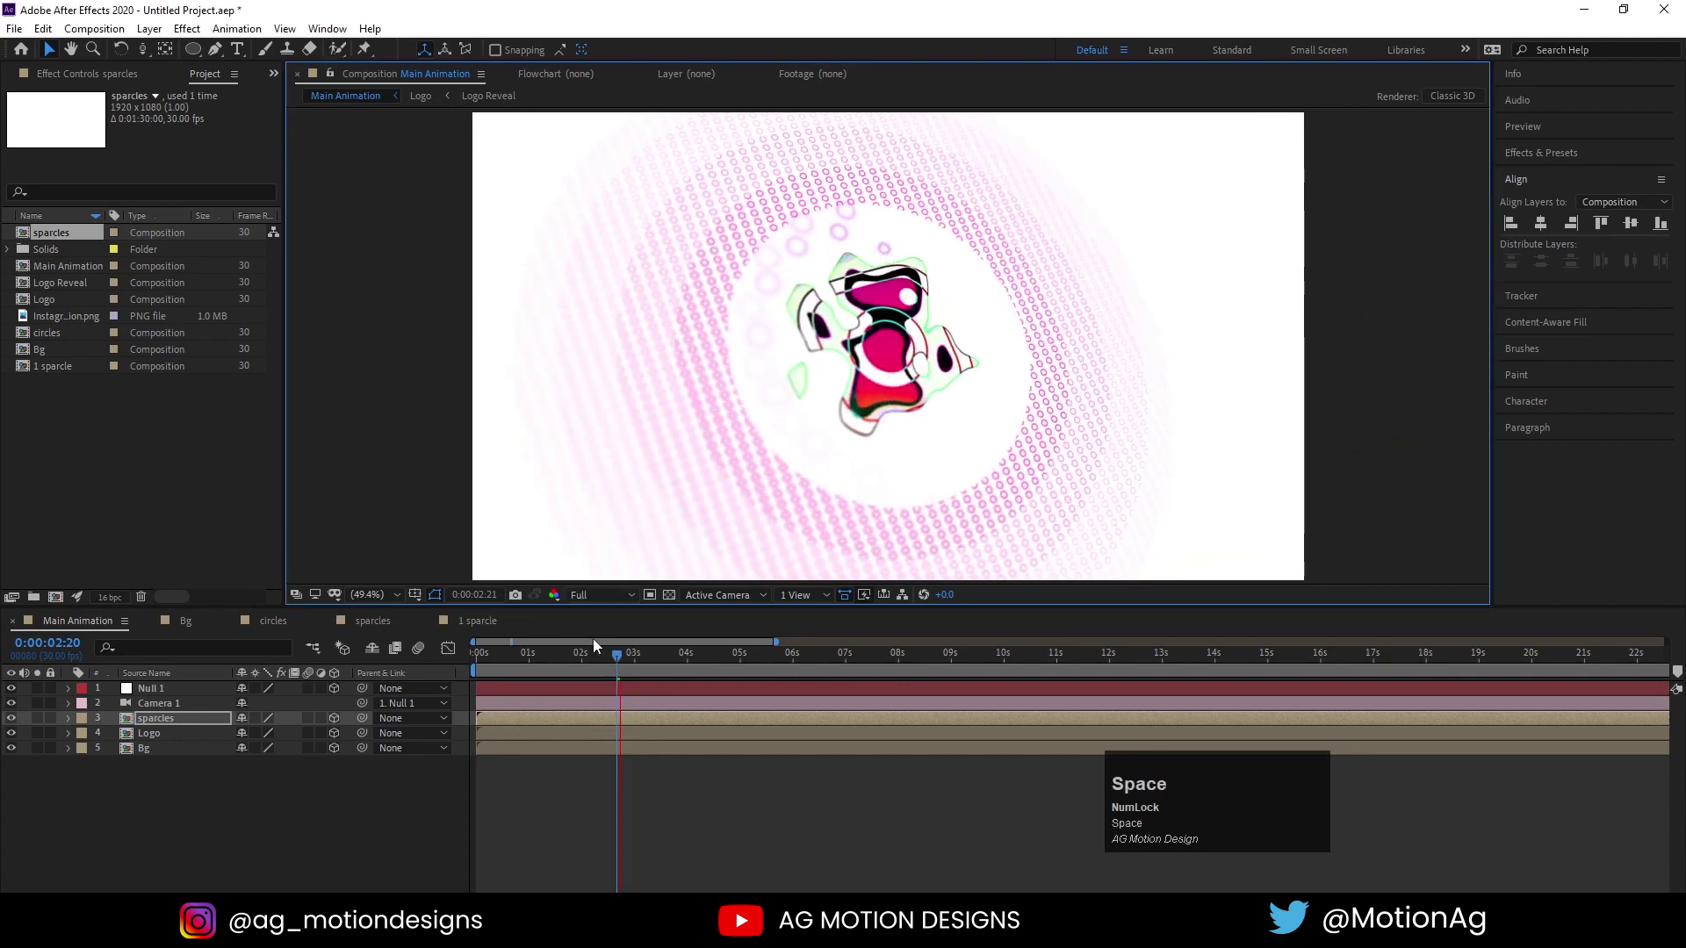
pyautogui.click(504, 663)
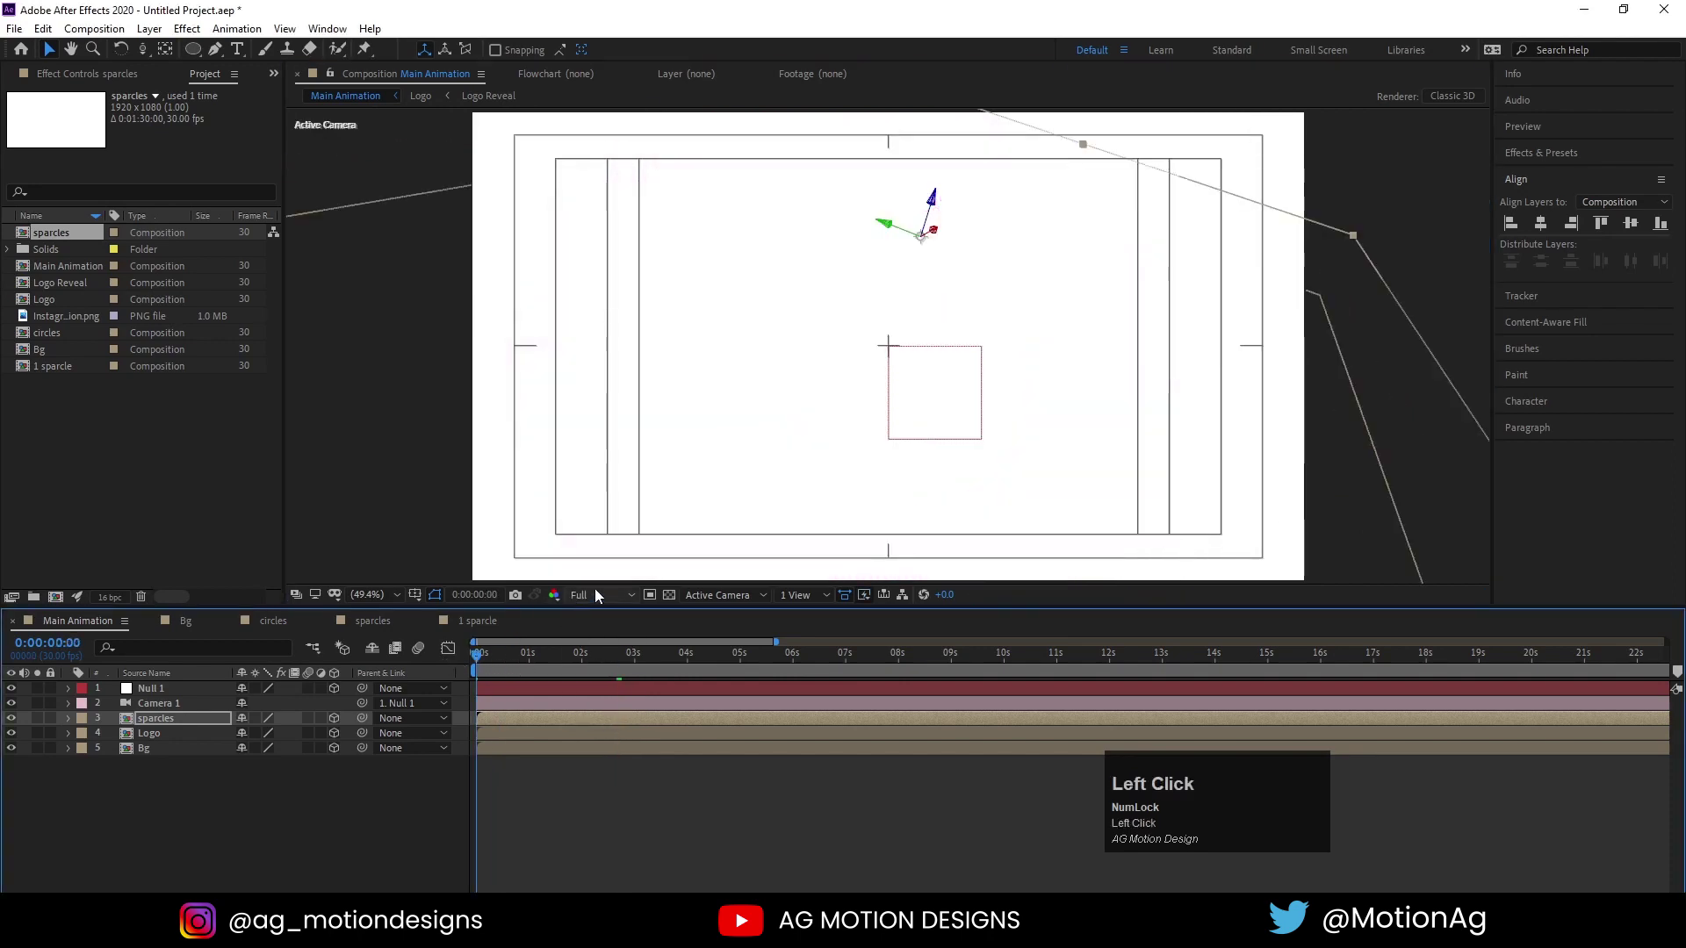
pyautogui.press('space')
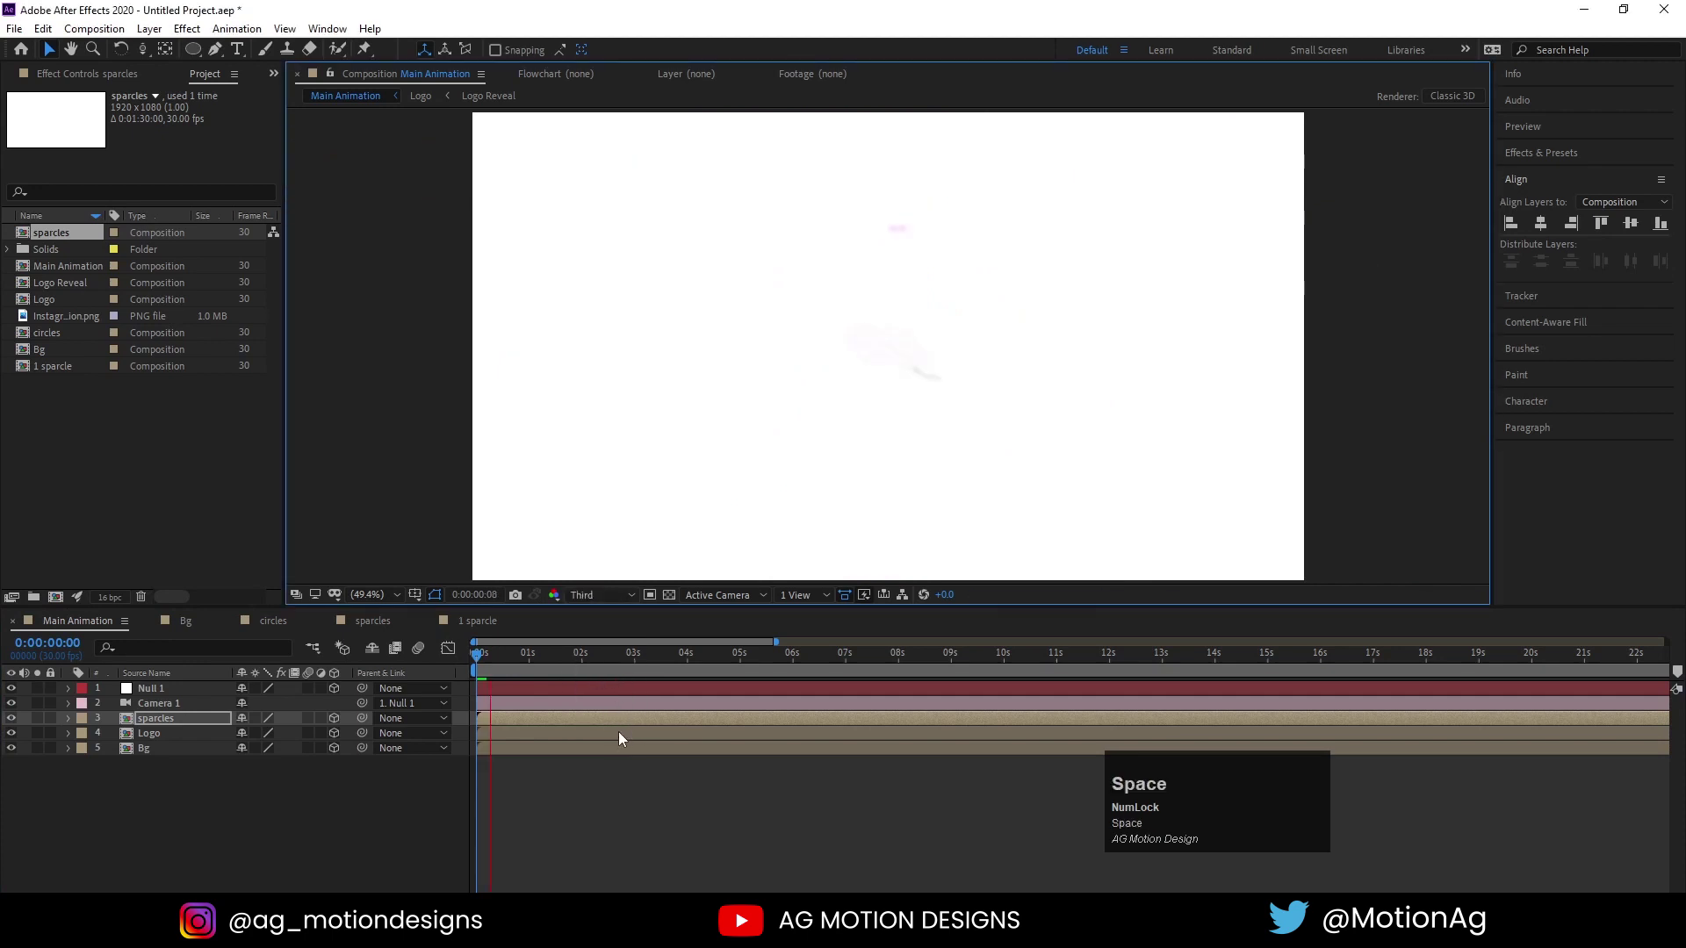
# Retime Shape Layer 1's Position, Scale and Opacity keyframes in 1 sparcle, previewing each change
pyautogui.press('space')
pyautogui.moveTo(488, 632); pyautogui.dragTo(603, 776)
pyautogui.press('space')
pyautogui.click(543, 663)
pyautogui.press('space')
pyautogui.moveTo(548, 658); pyautogui.dragTo(529, 739)
pyautogui.press('space')
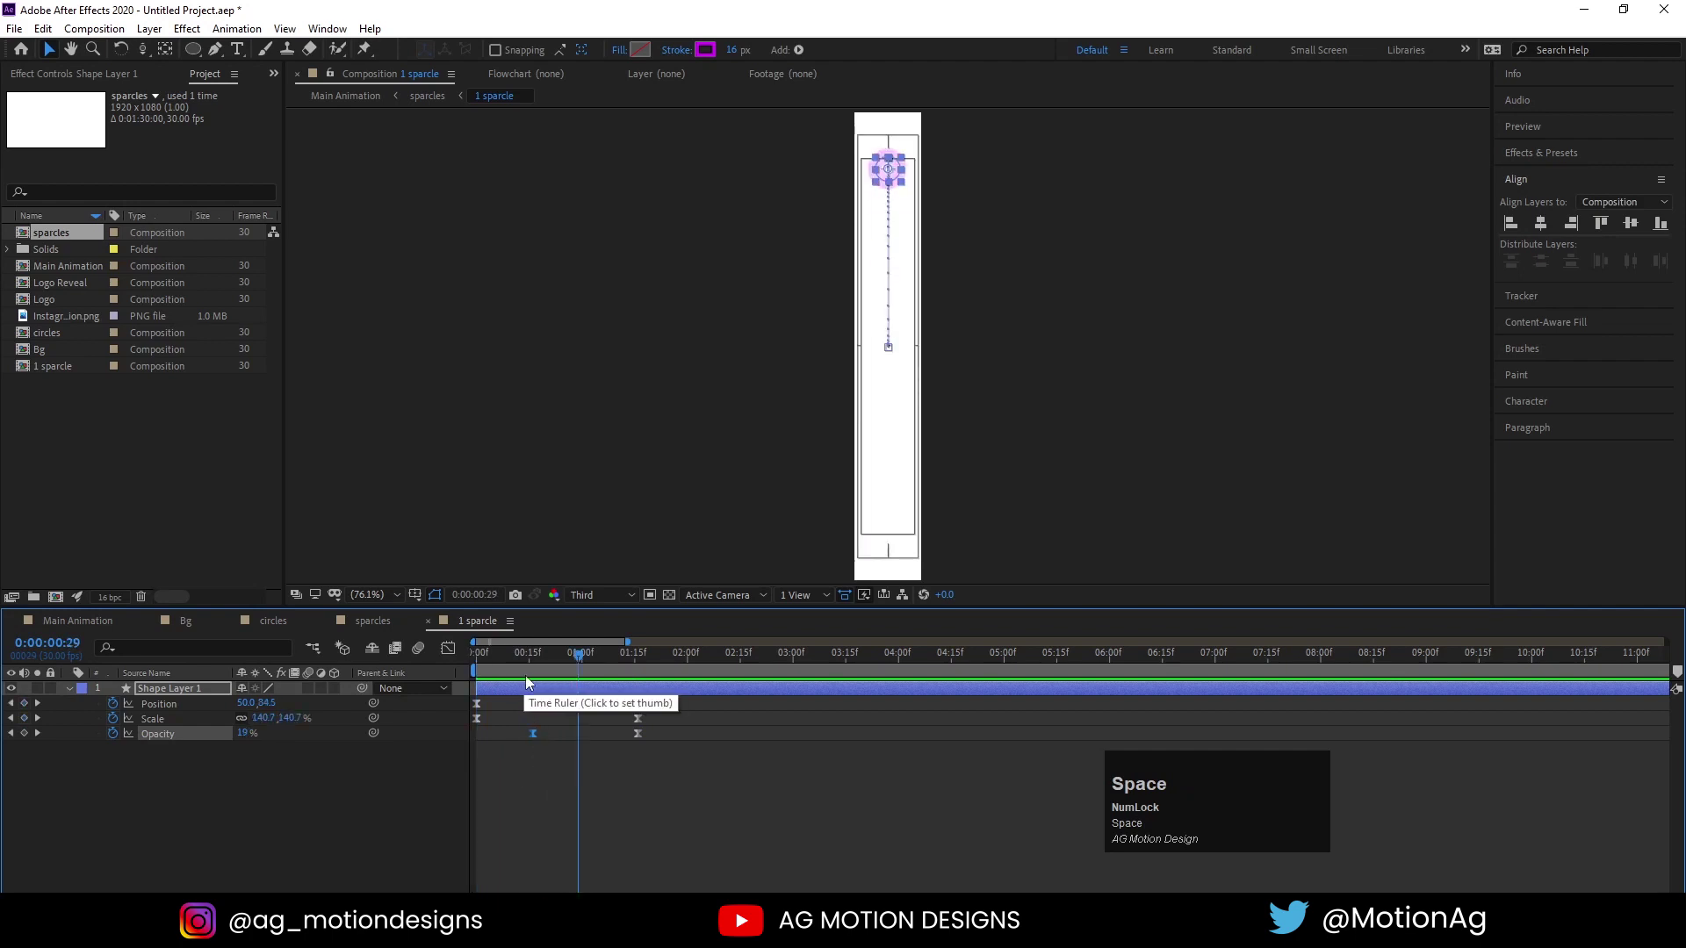
pyautogui.moveTo(553, 664); pyautogui.dragTo(576, 742)
pyautogui.press('space')
# Back in Main Animation, duplicate the sparcles layer and set the copy to 50% opacity
pyautogui.click(551, 669)
pyautogui.press('space')
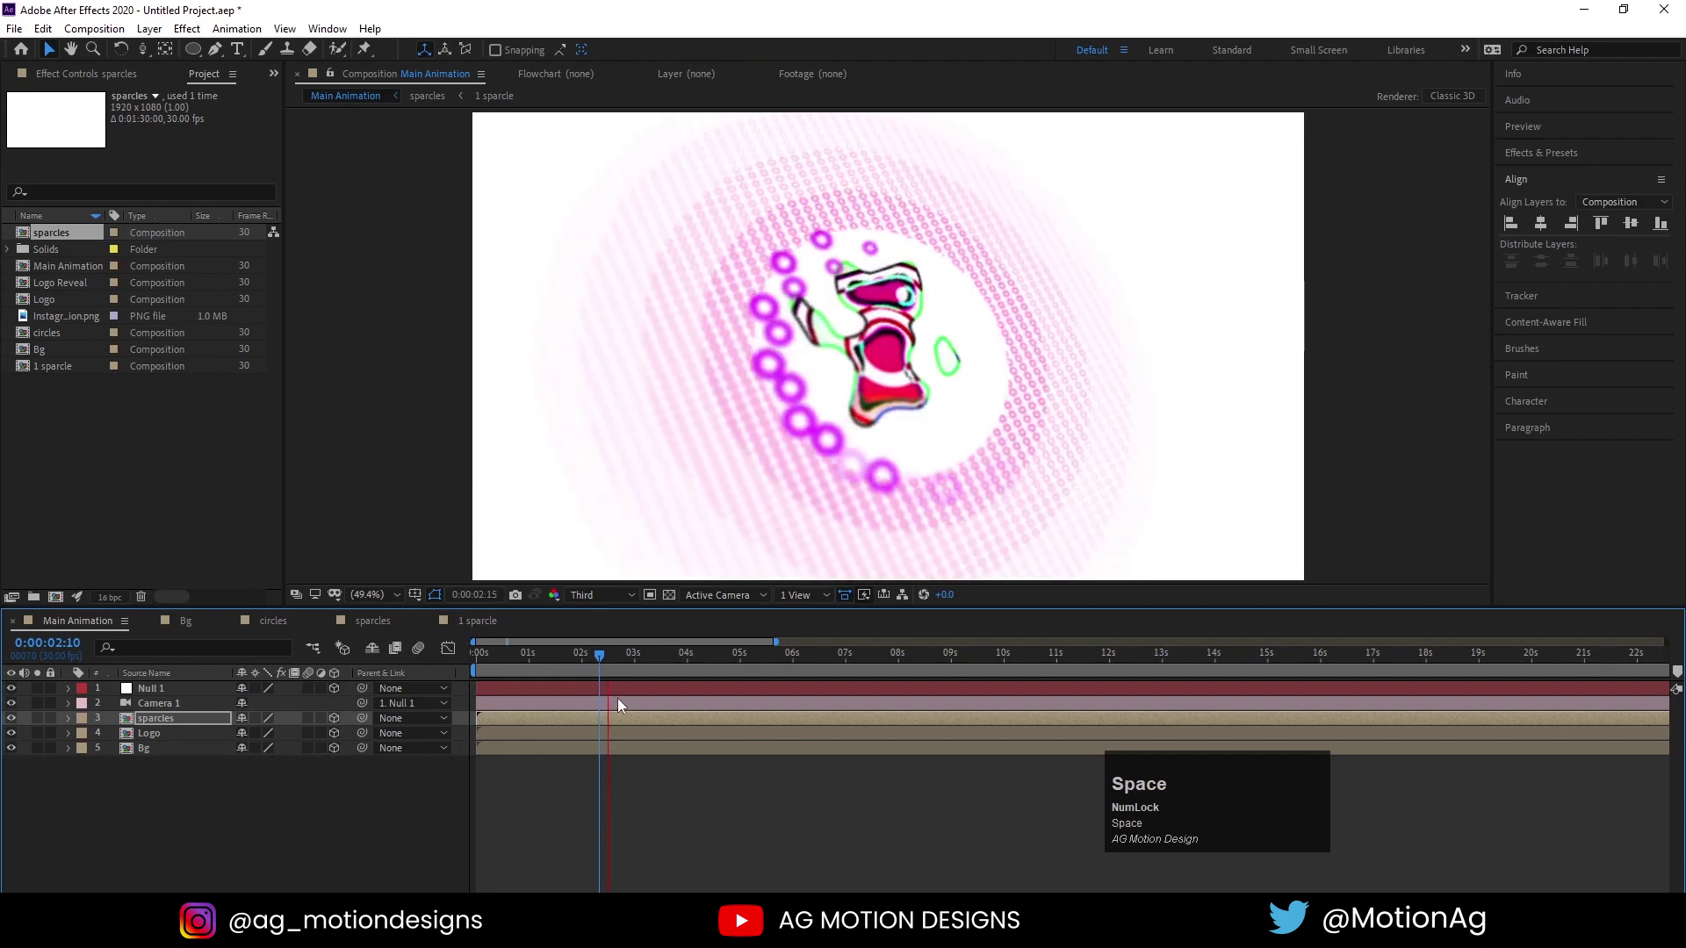
pyautogui.press('space')
pyautogui.click(495, 663)
pyautogui.press('space')
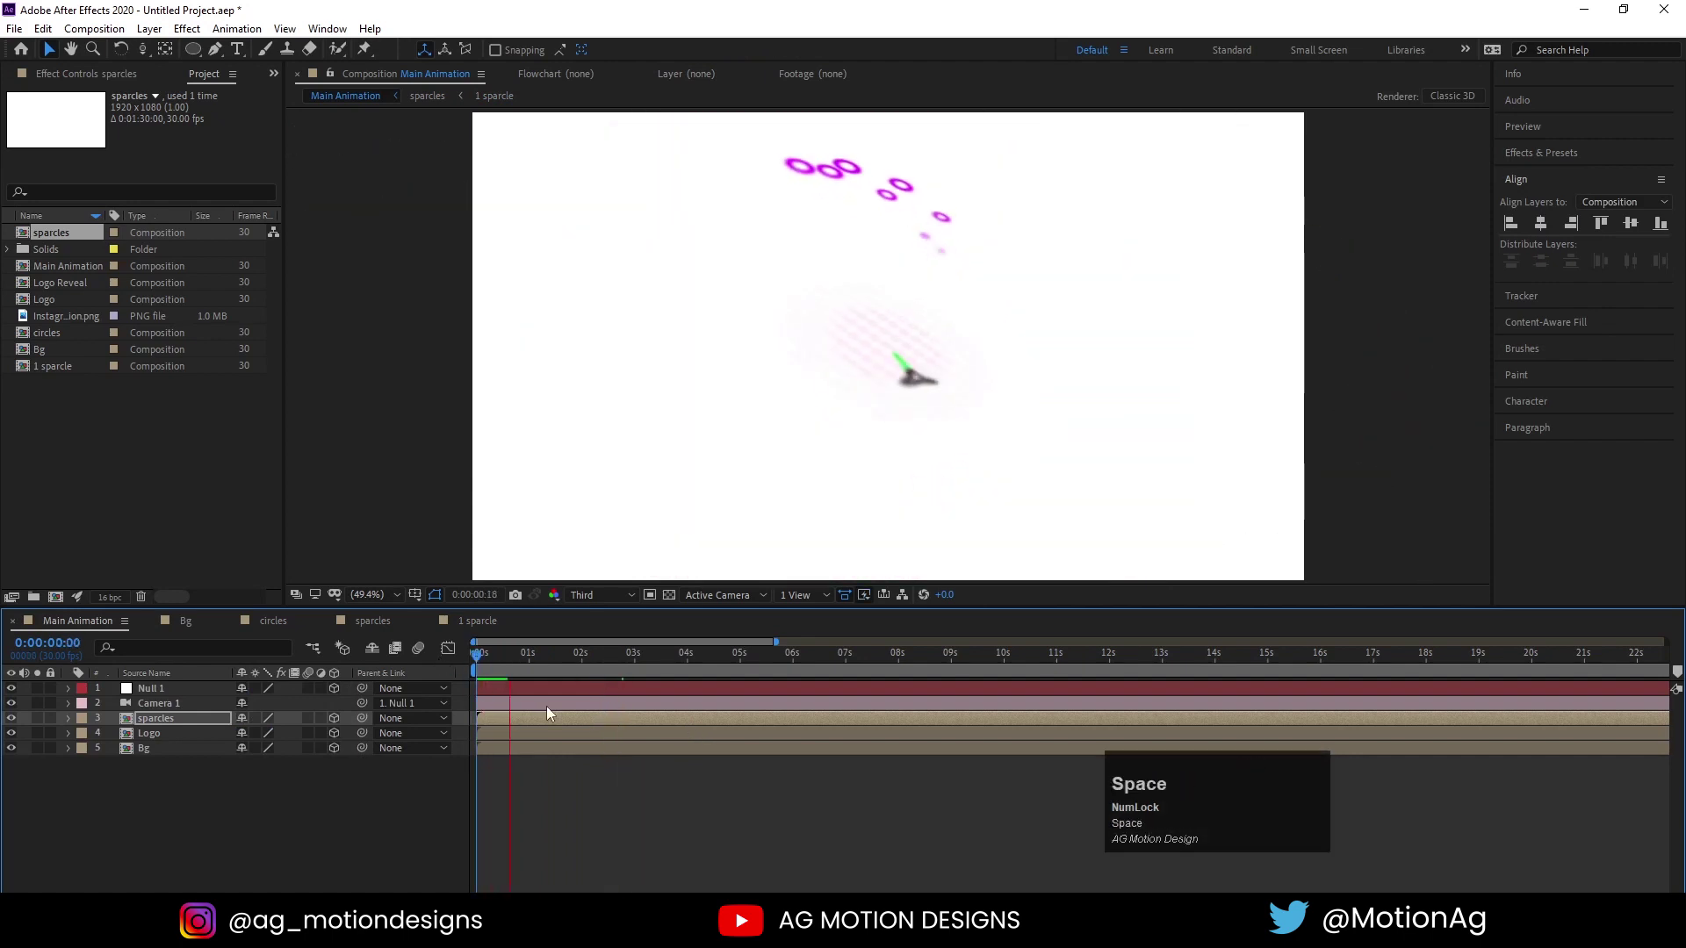
pyautogui.press('space')
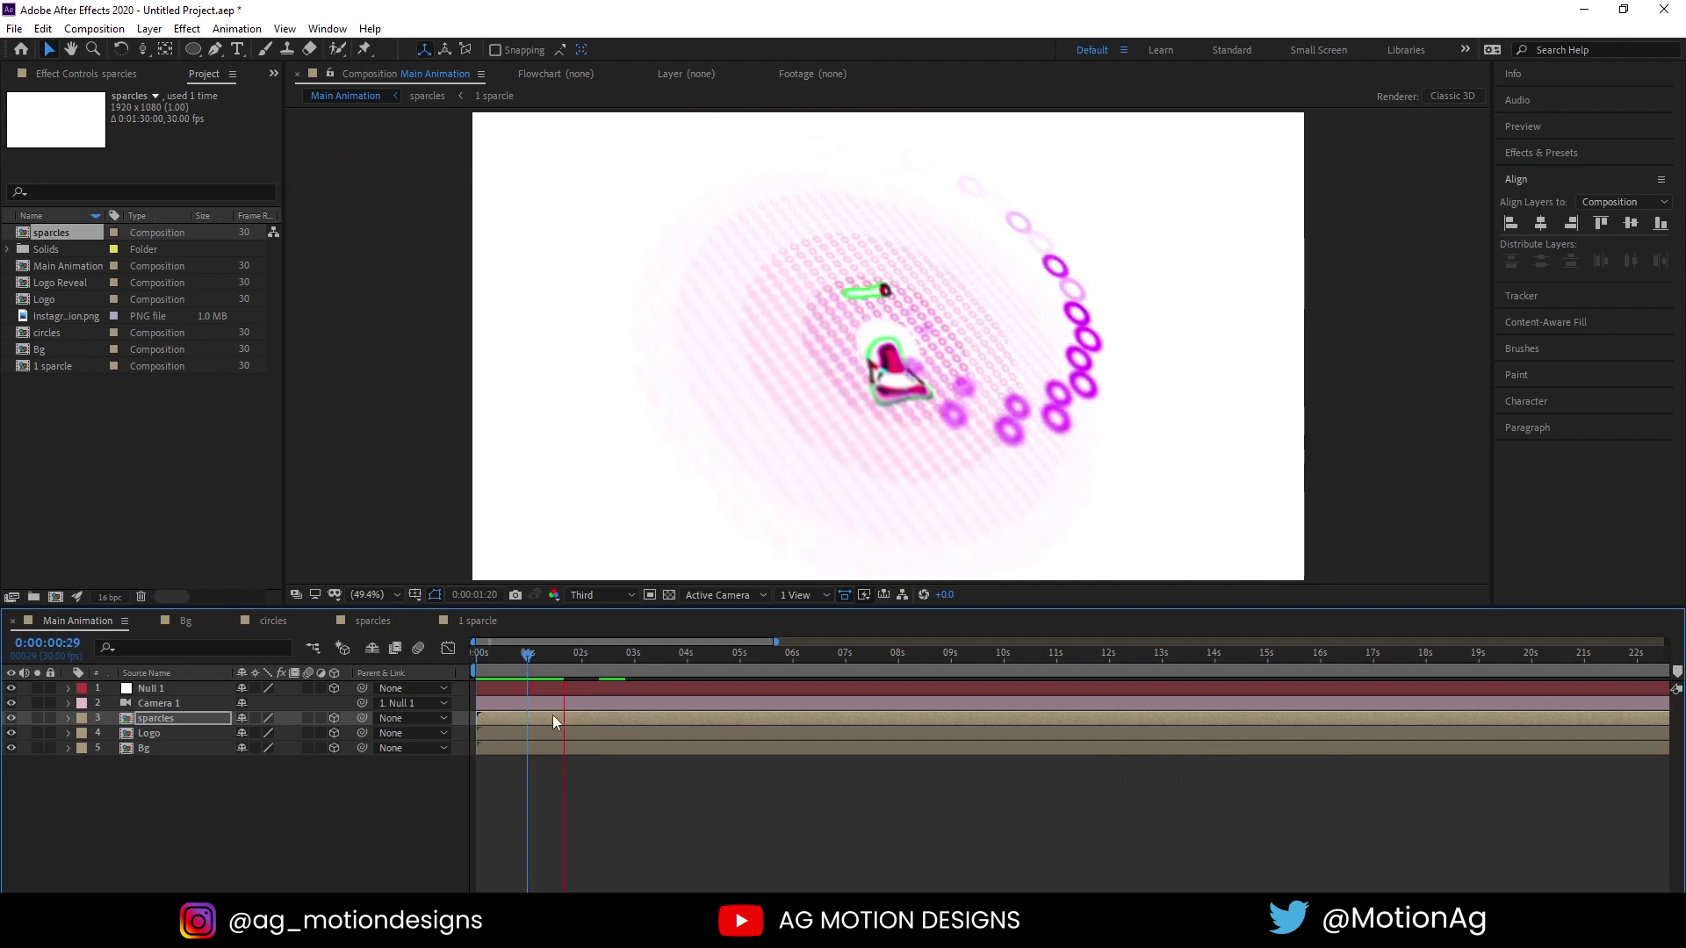
pyautogui.press('space')
pyautogui.click(559, 722)
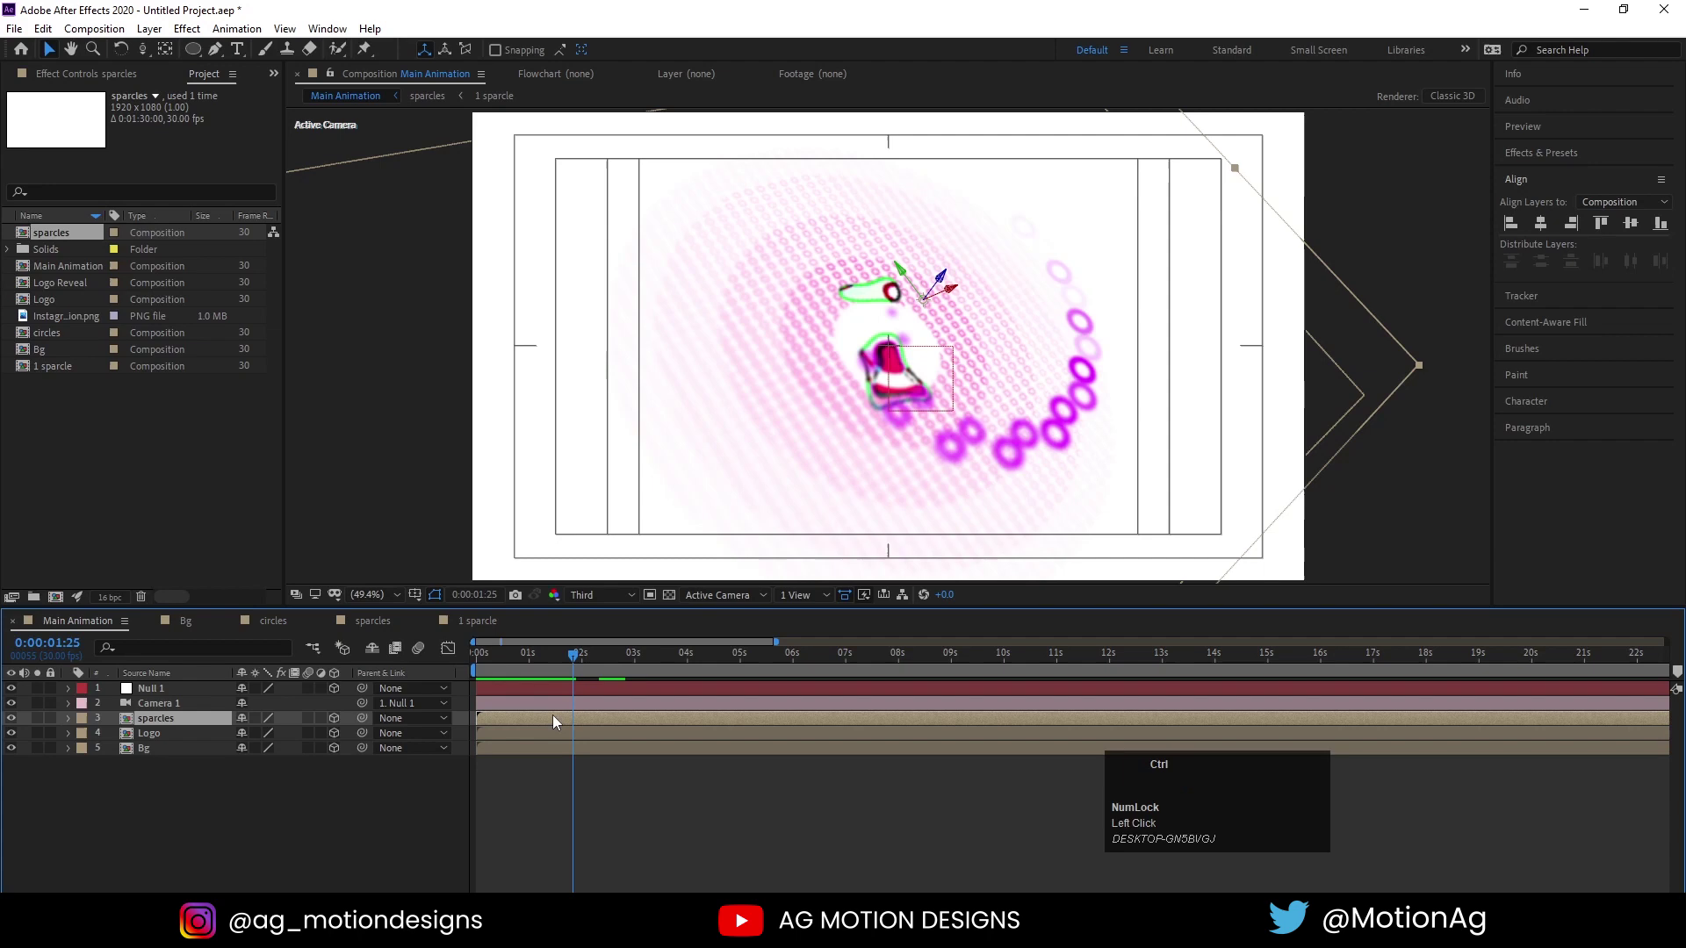
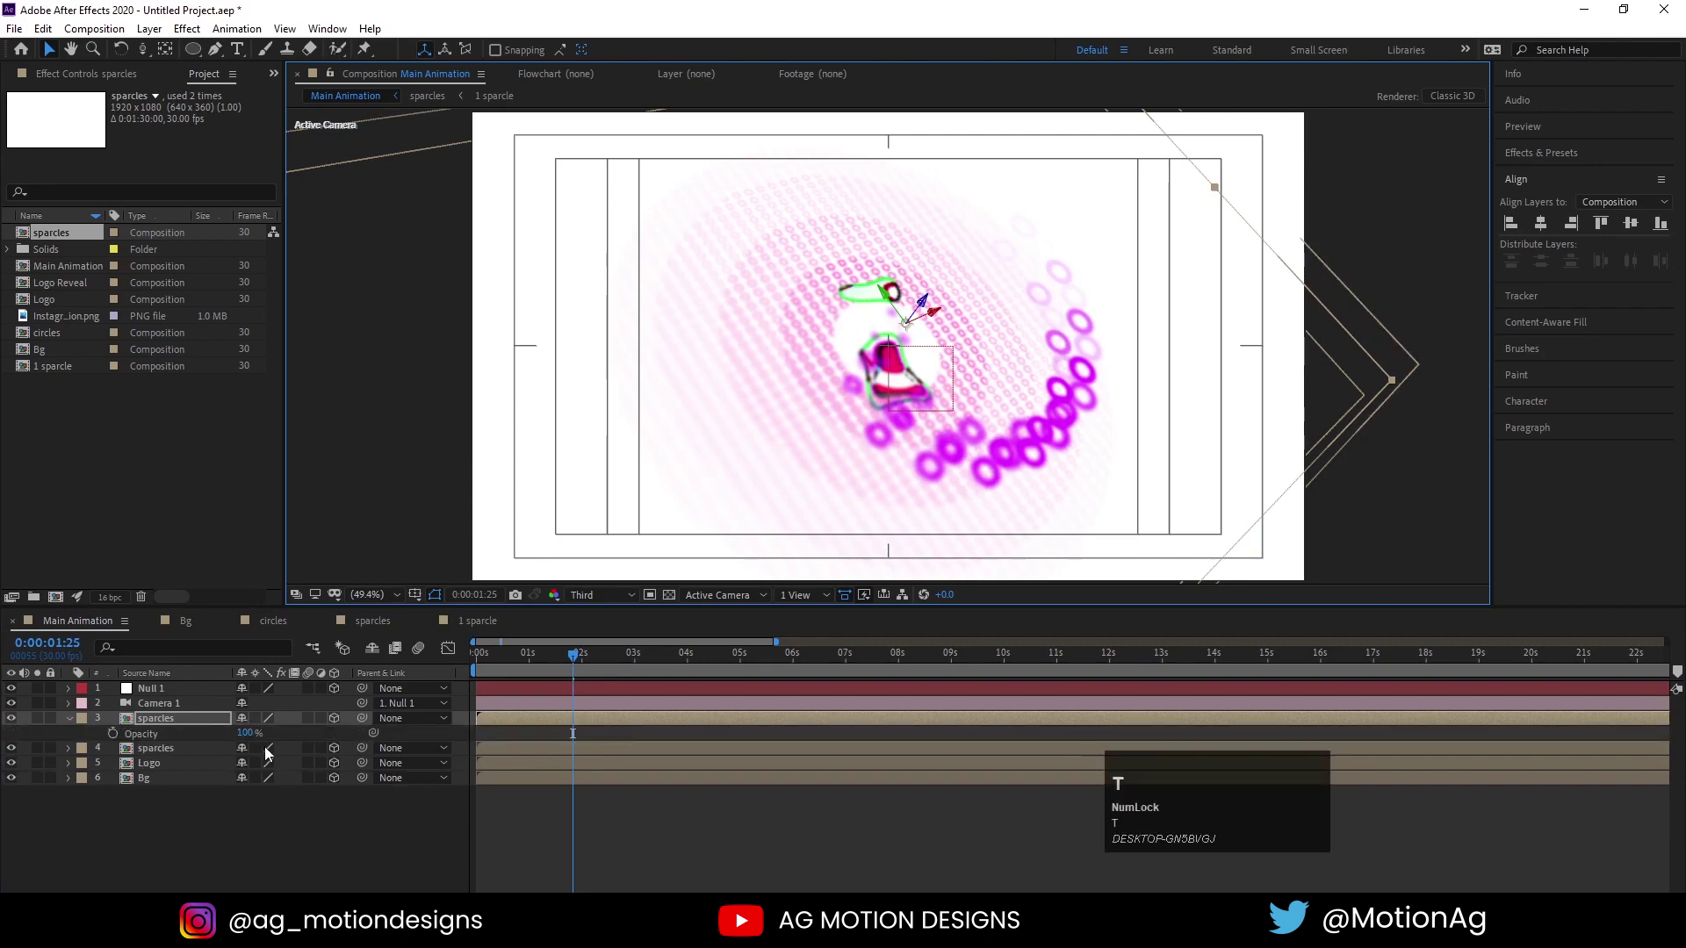
pyautogui.click(250, 738)
pyautogui.press('Return')
pyautogui.press('space')
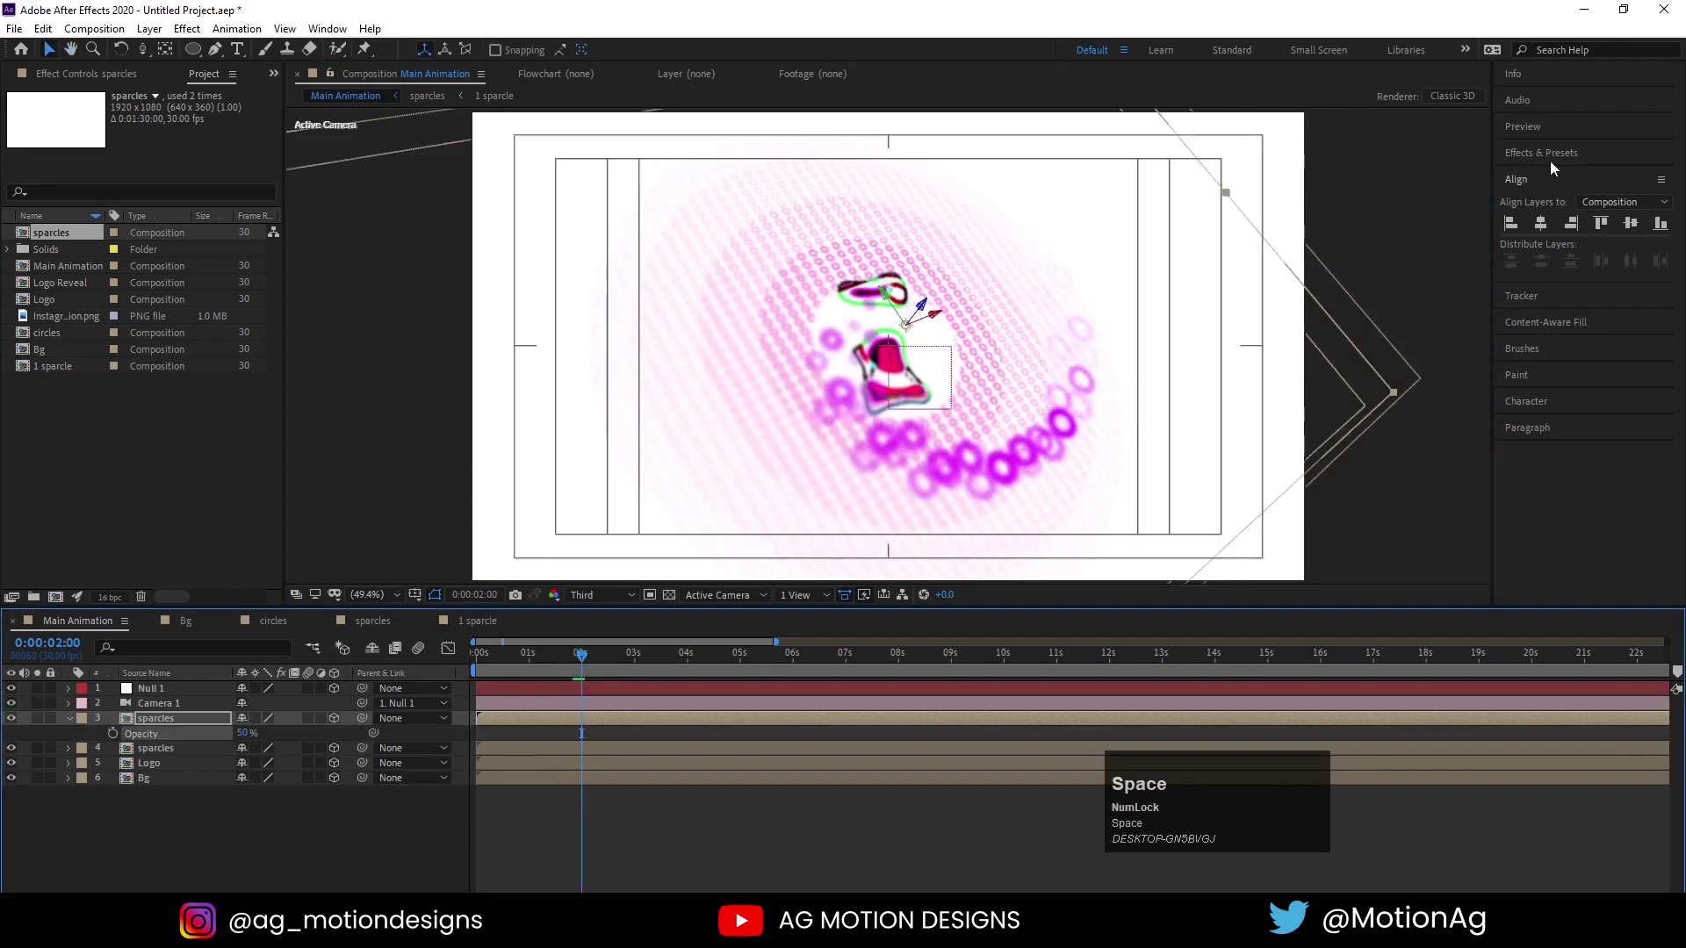
# Apply a red Fill effect to the duplicated sparcles layer and preview the trail from the start
pyautogui.click(1542, 161)
pyautogui.press('ctrl+a')
pyautogui.press('f')
pyautogui.click(1558, 301)
pyautogui.press('space')
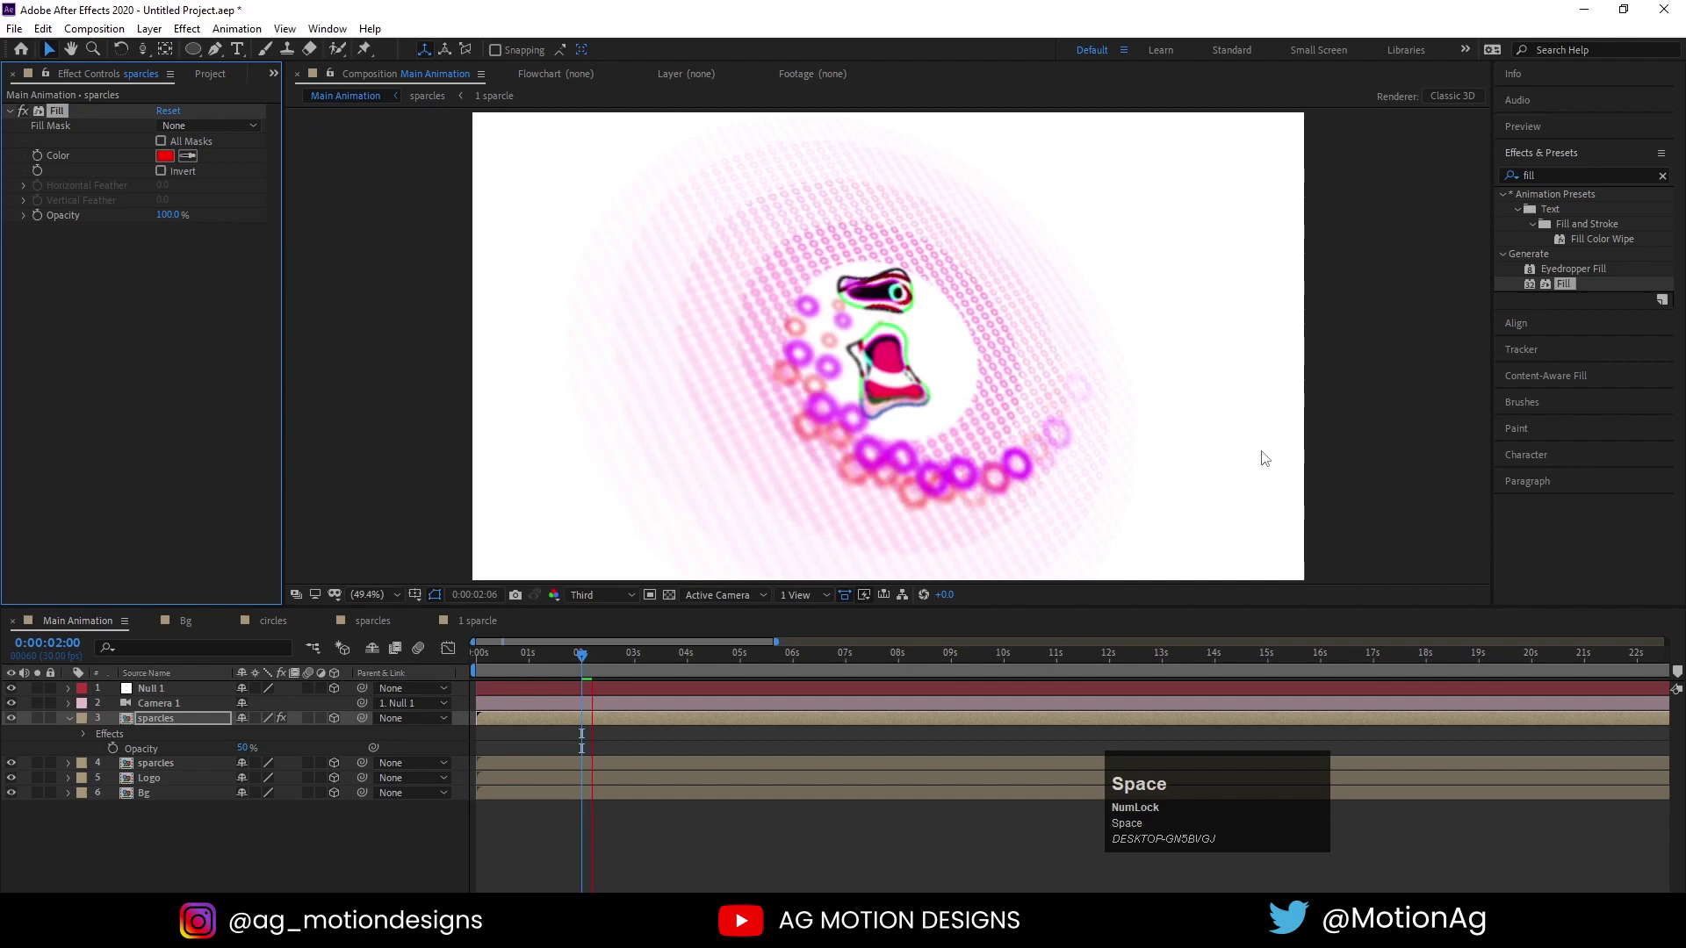
pyautogui.click(483, 665)
pyautogui.press('space')
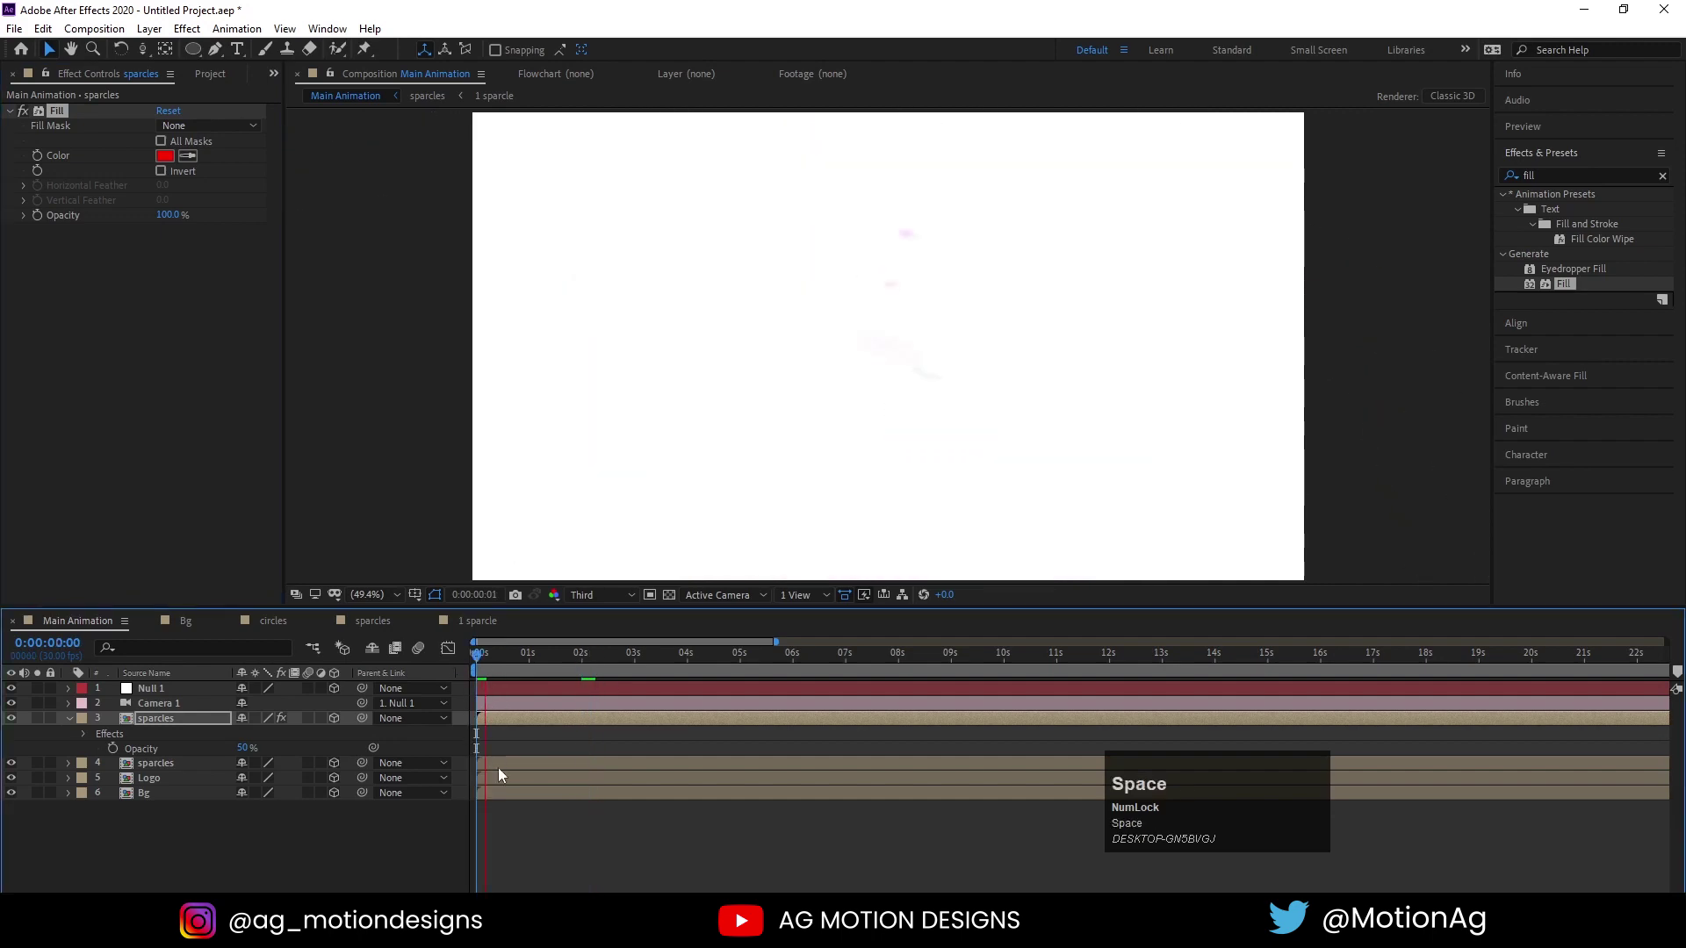
pyautogui.click(506, 772)
pyautogui.press('[')
pyautogui.press('space')
pyautogui.click(506, 728)
pyautogui.press('[')
pyautogui.press('space')
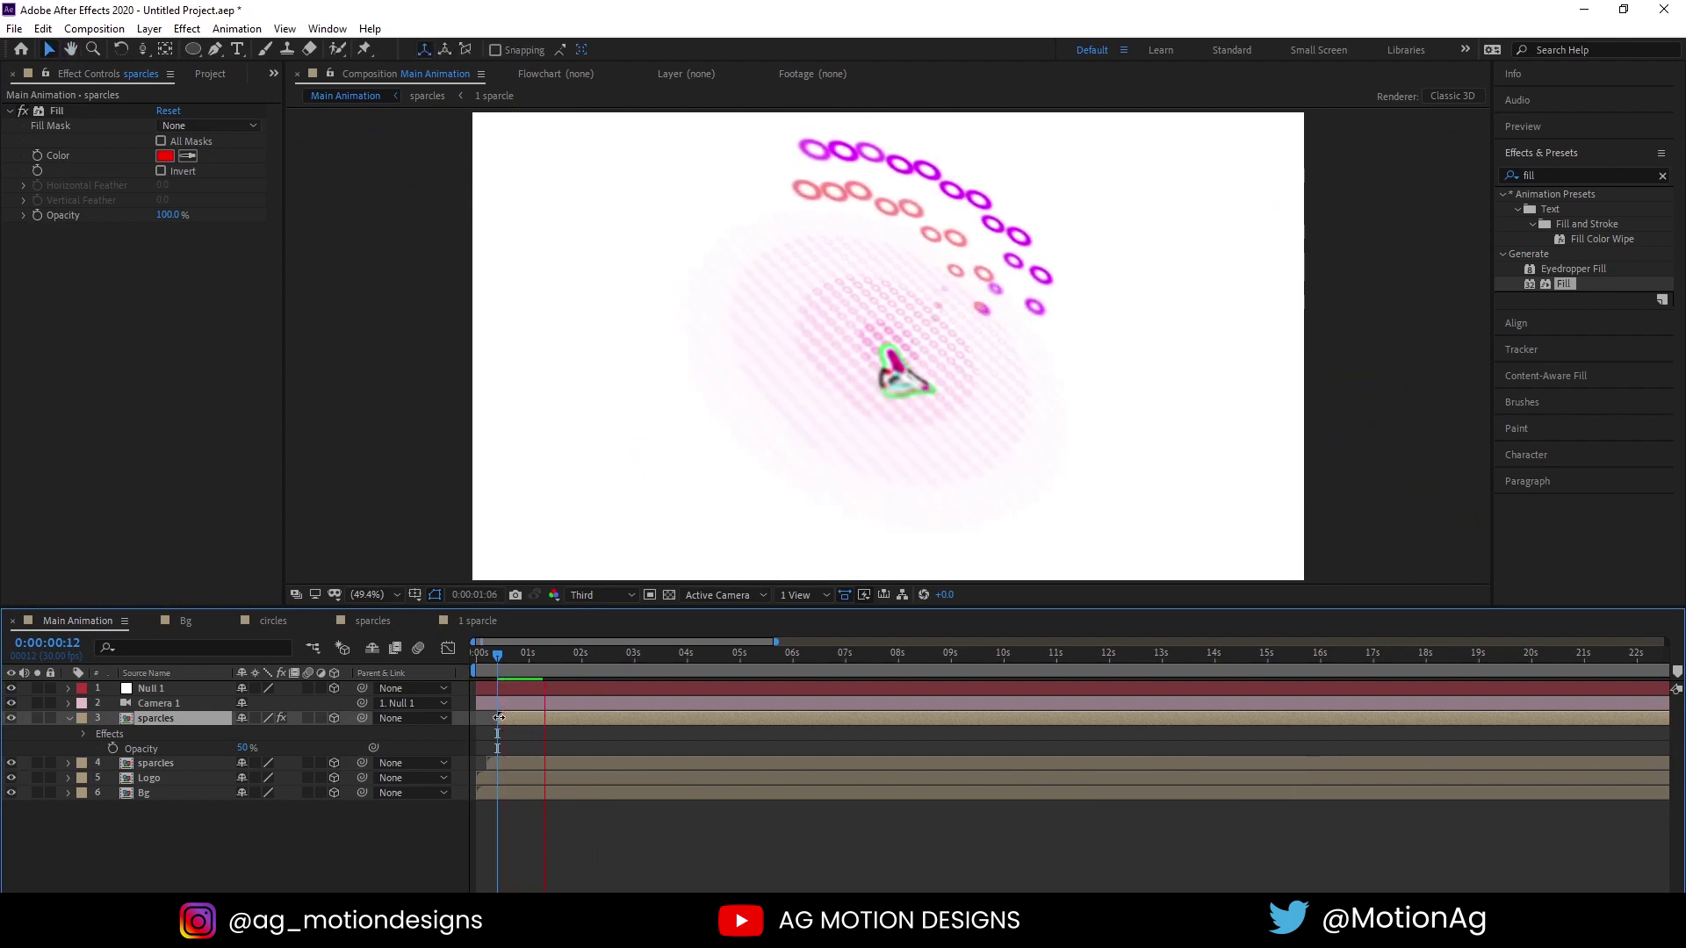
pyautogui.press('space')
# Delay the red sparkle trail slightly in time and preview the offset trails together
pyautogui.moveTo(475, 626); pyautogui.dragTo(492, 673)
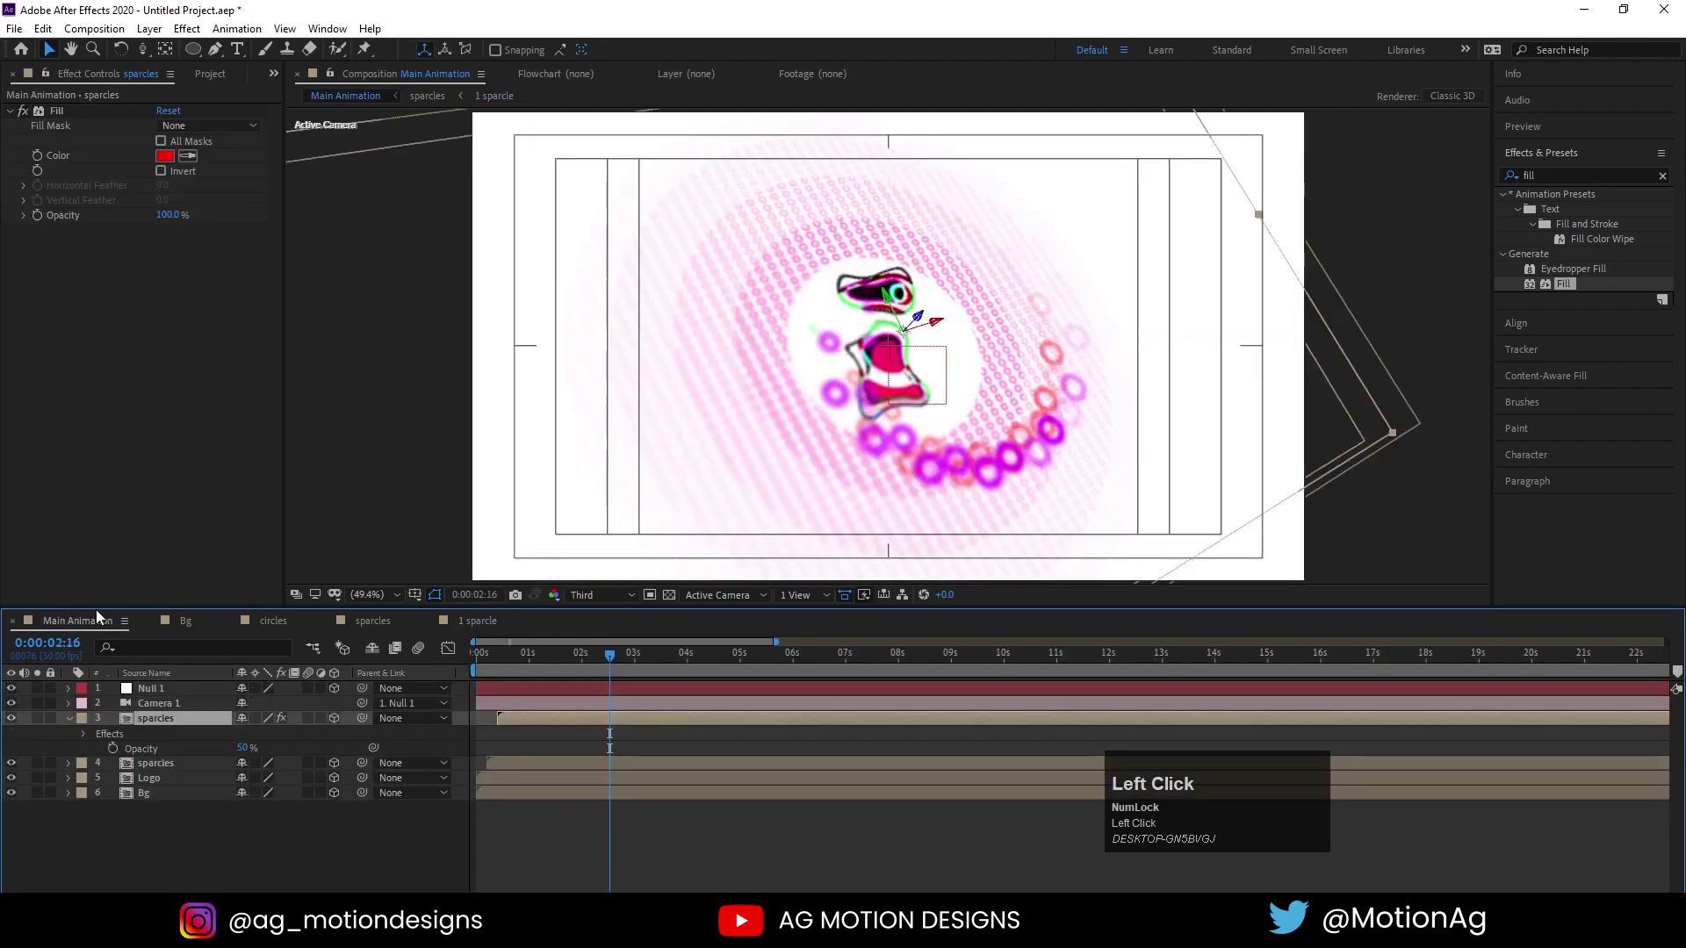
pyautogui.press('space')
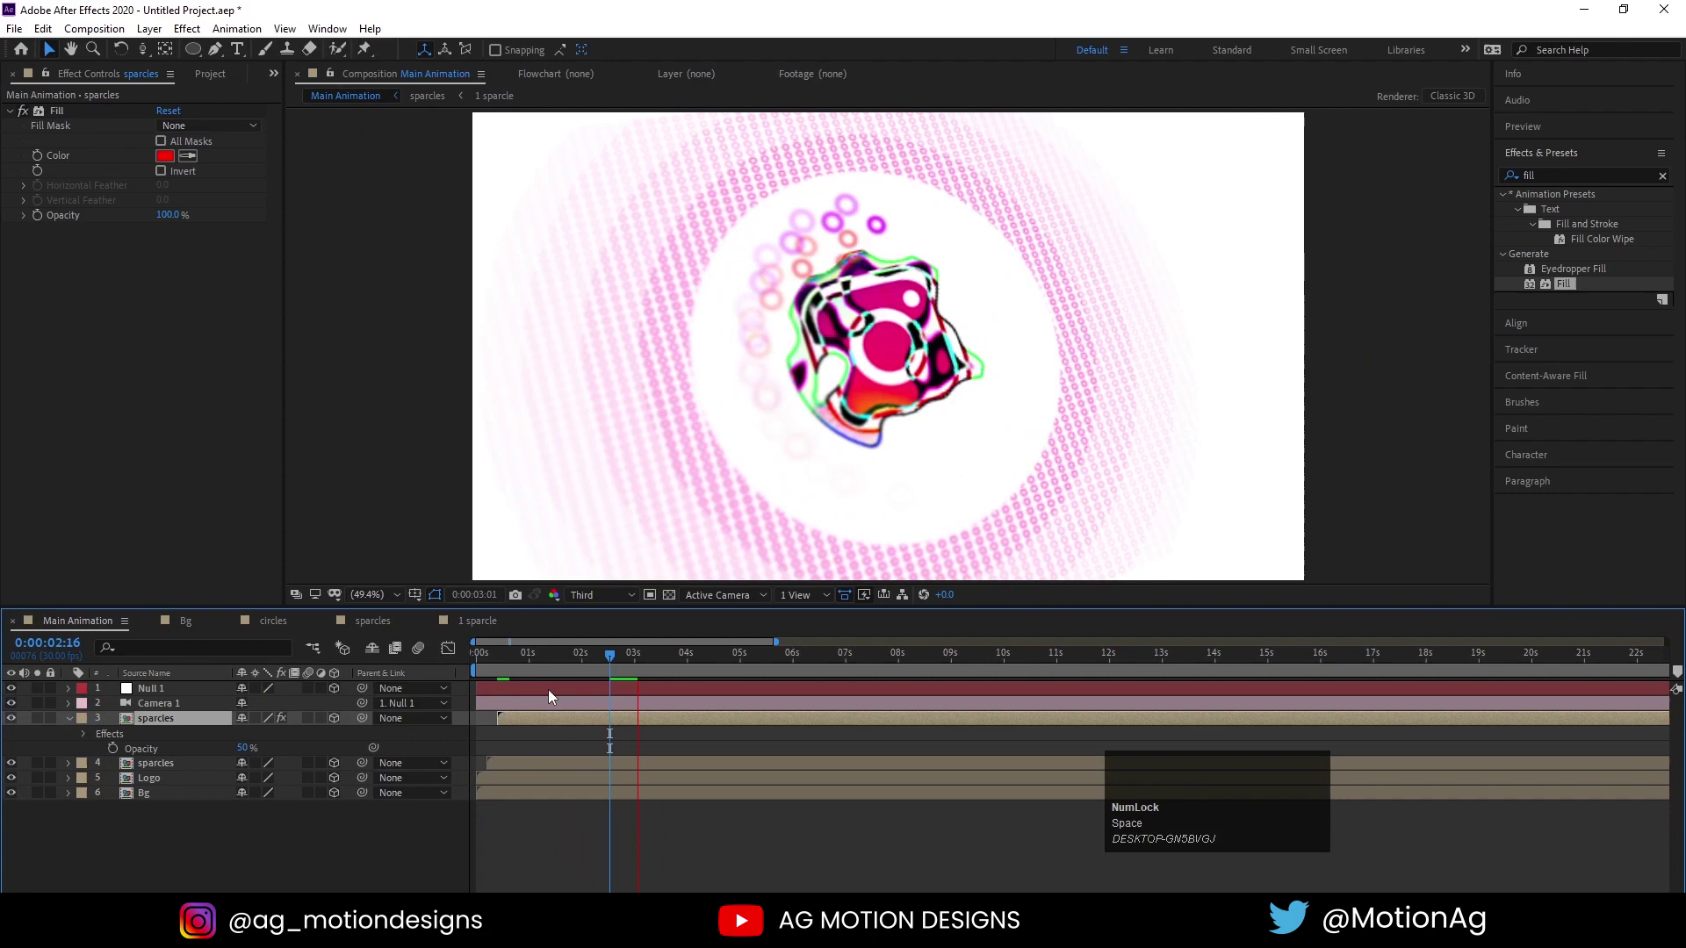
pyautogui.press('space')
pyautogui.click(493, 667)
pyautogui.press('space')
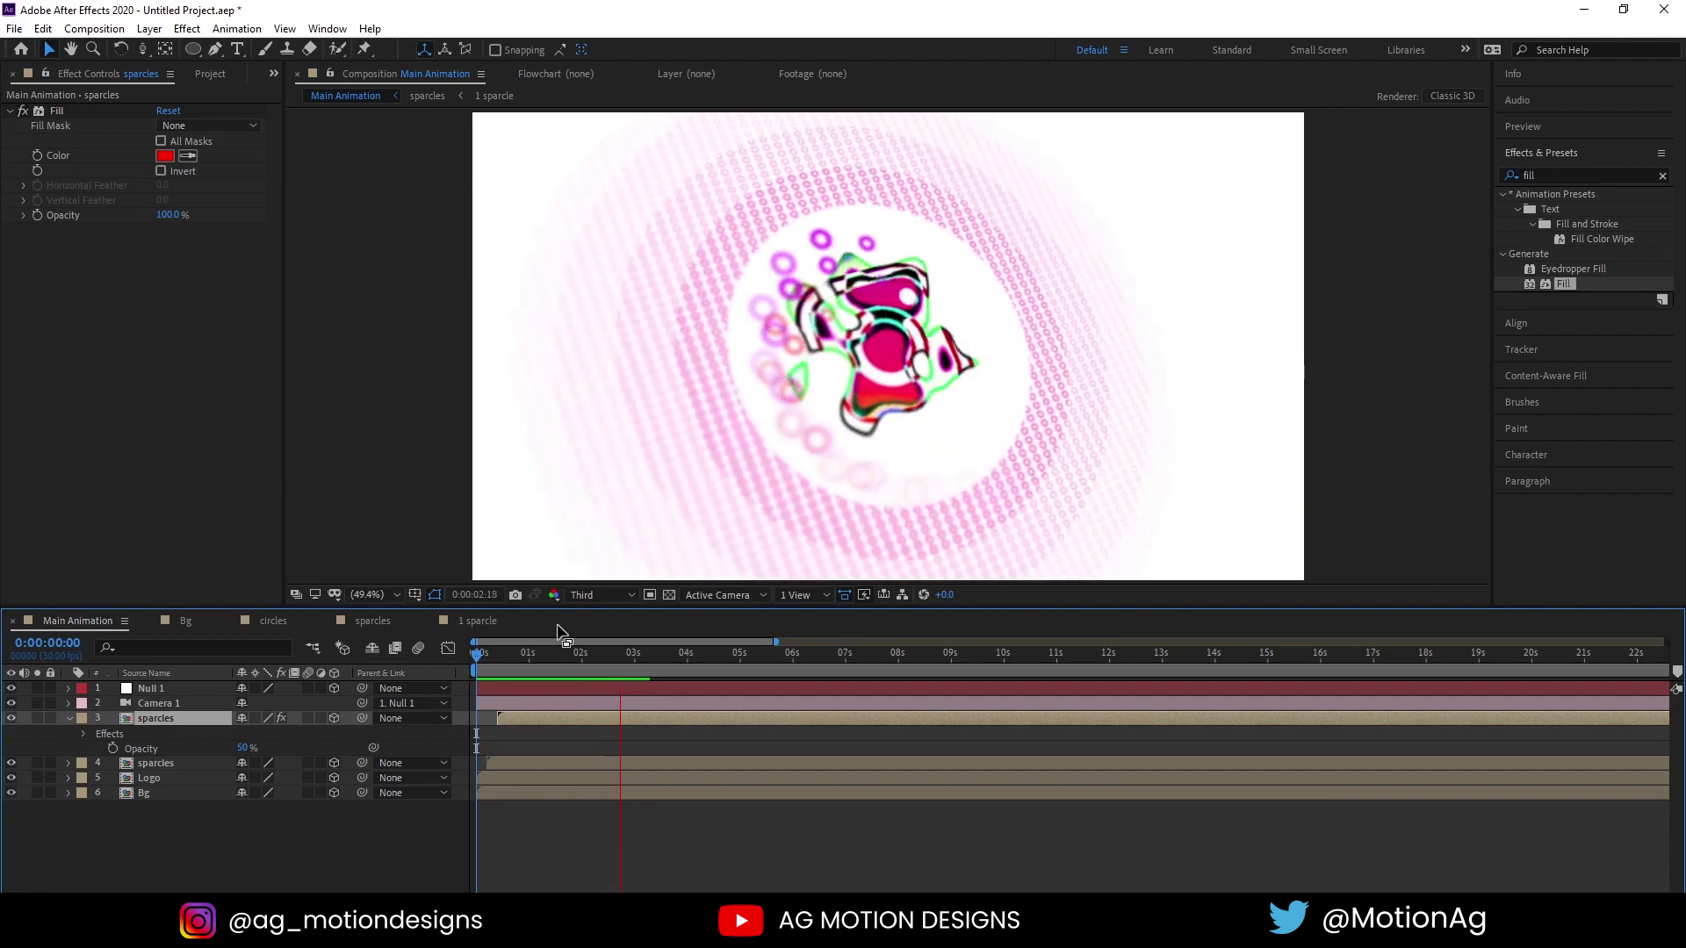
pyautogui.press('-')
pyautogui.press('space')
pyautogui.click(521, 663)
pyautogui.press('space')
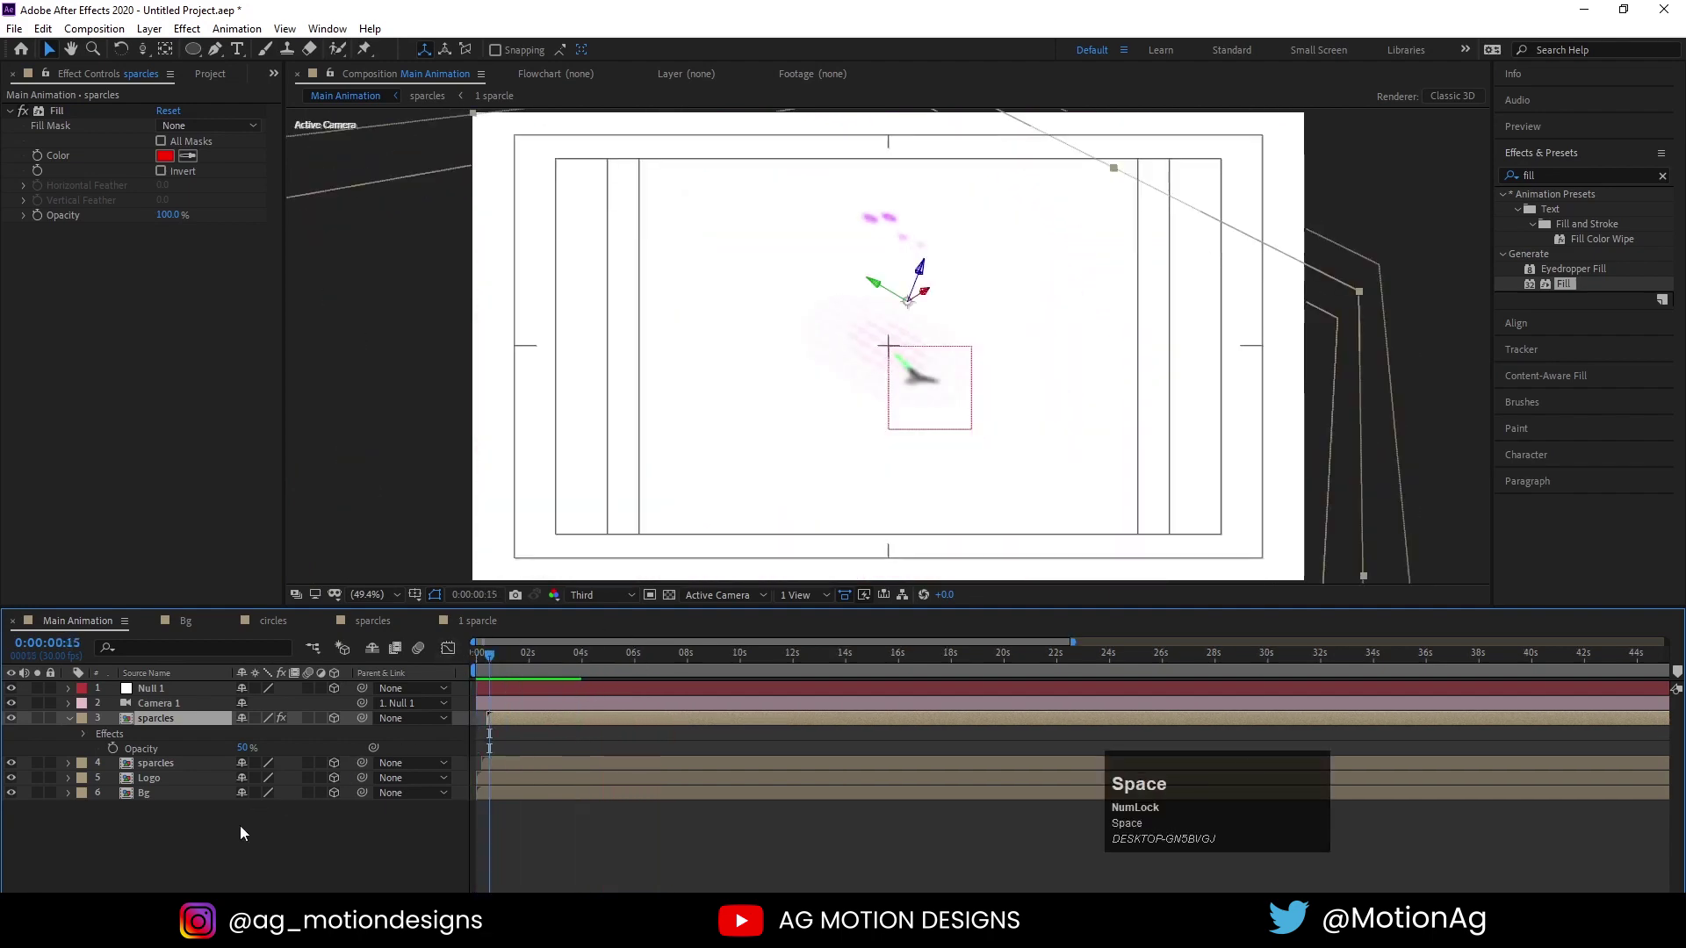
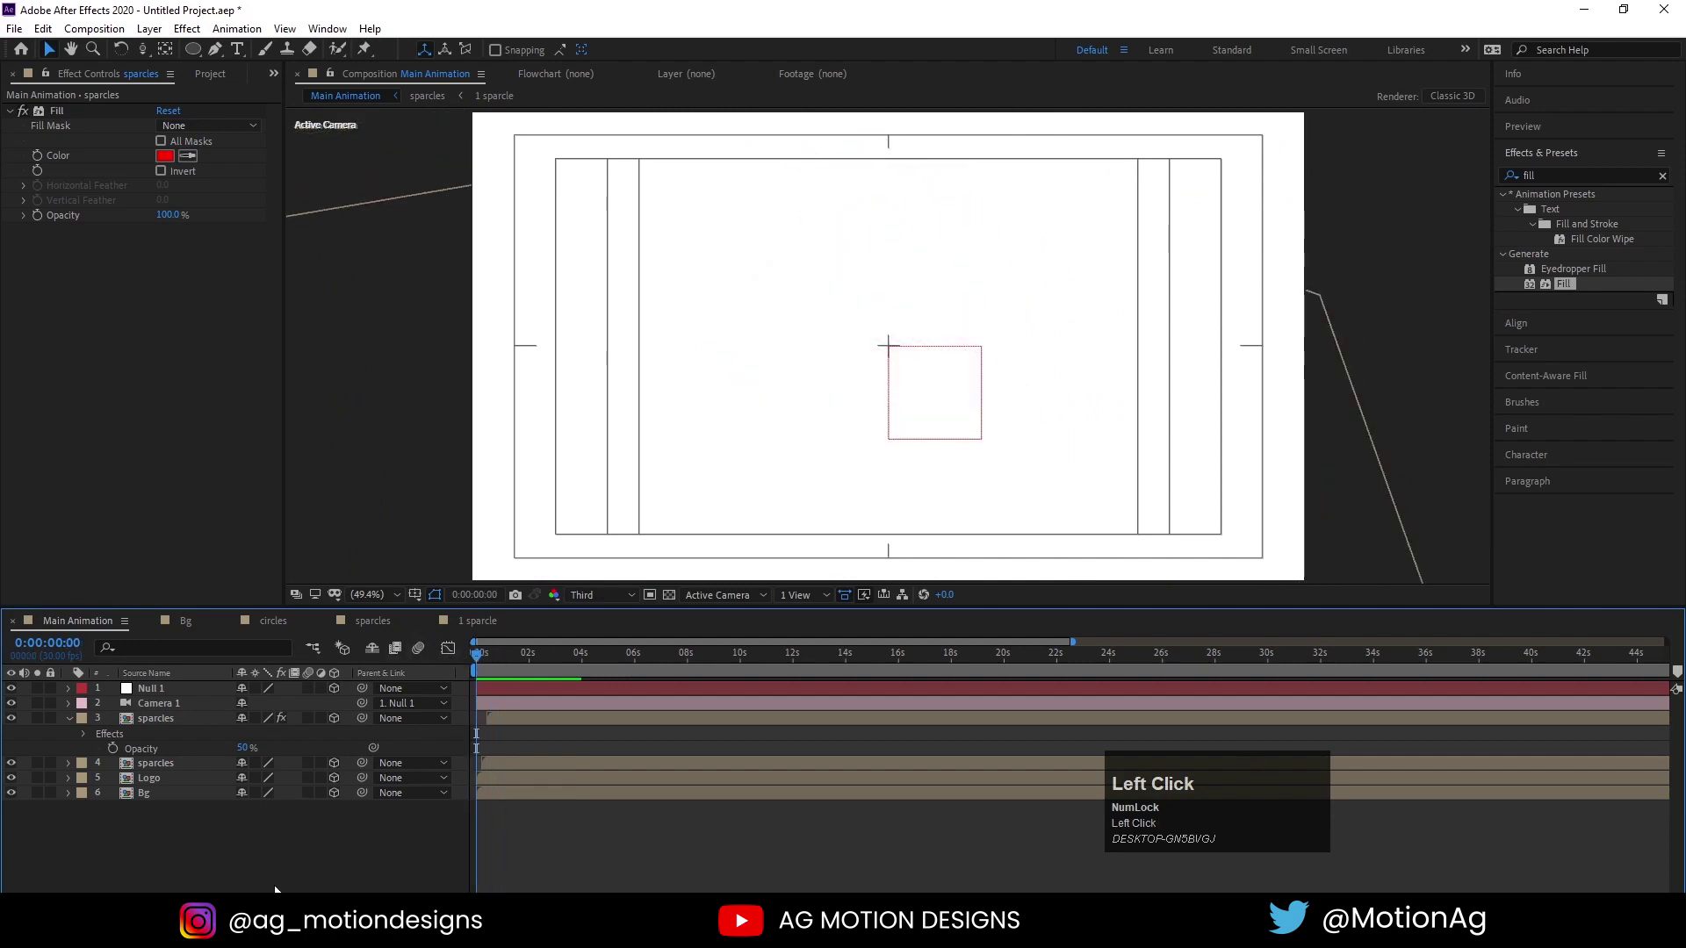
# Create a new 'saquare' composition and draw a square outline shape in it
pyautogui.press('n')
pyautogui.write('a')
pyautogui.write('quare')
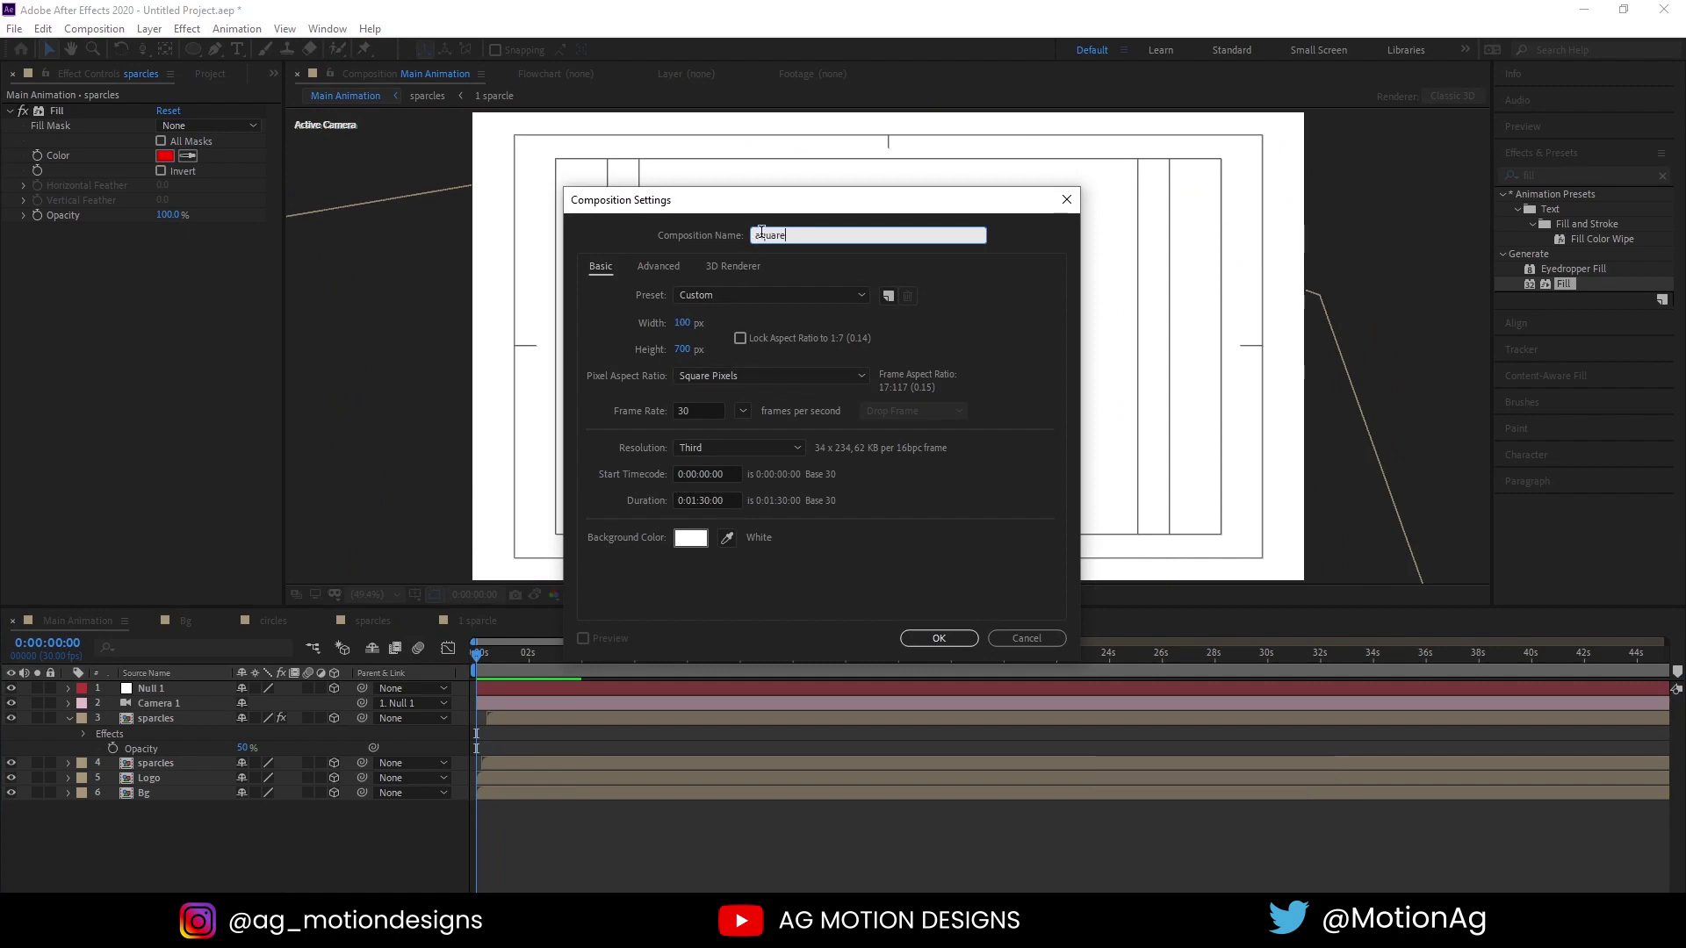
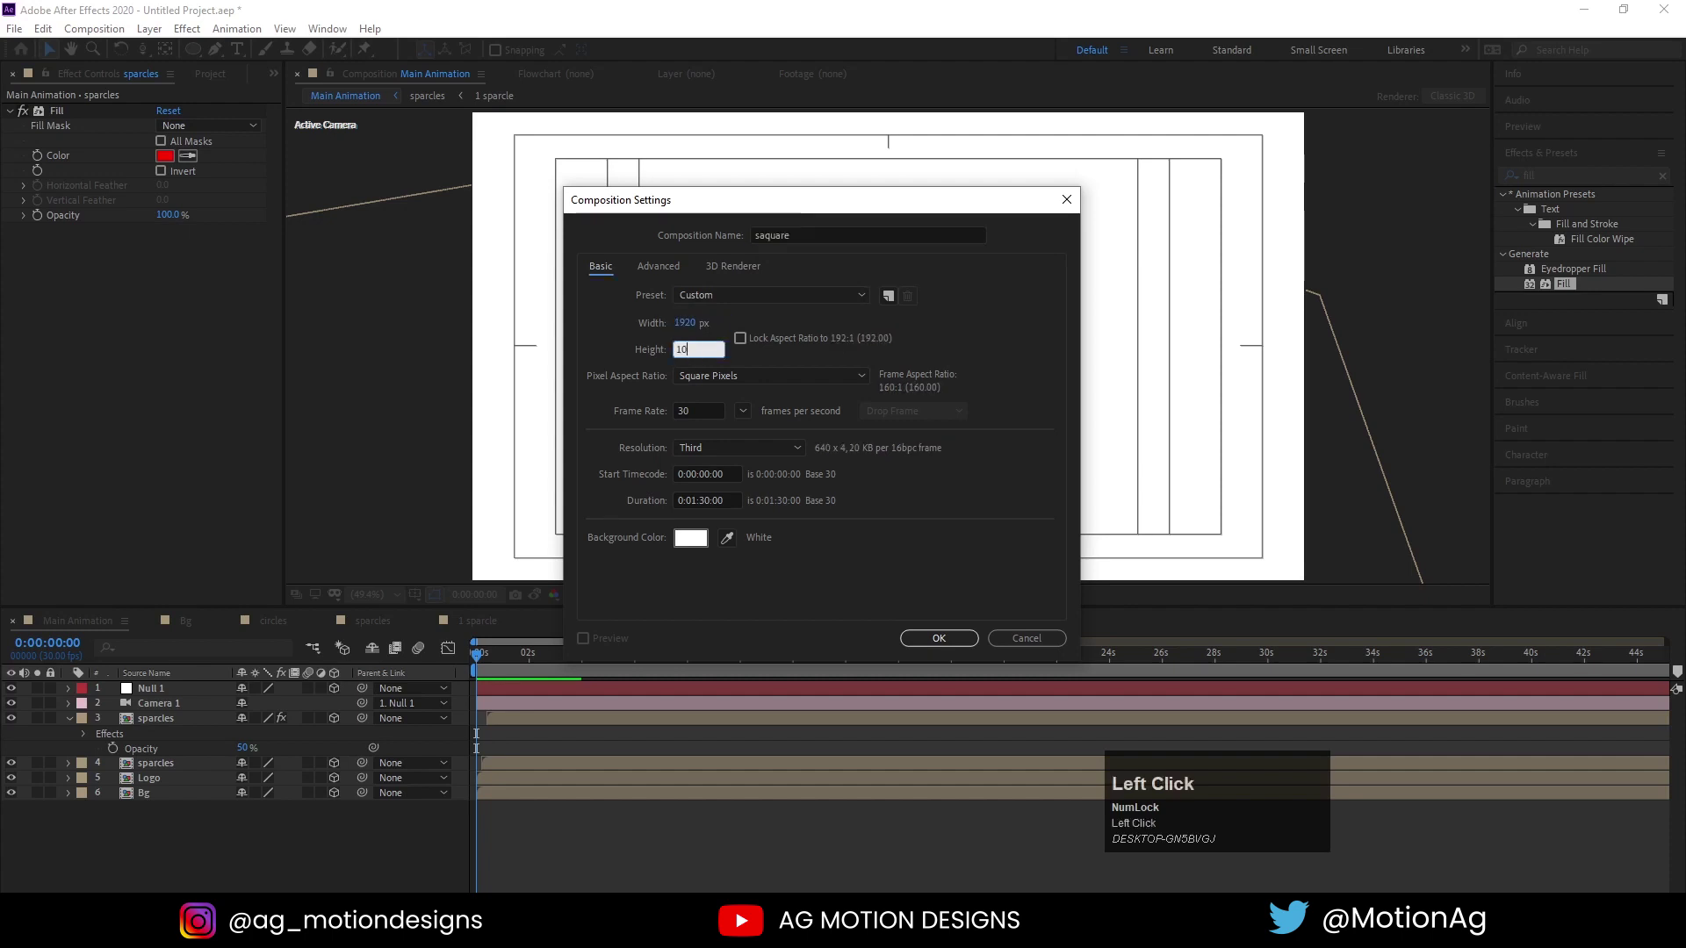
pyautogui.press('Return')
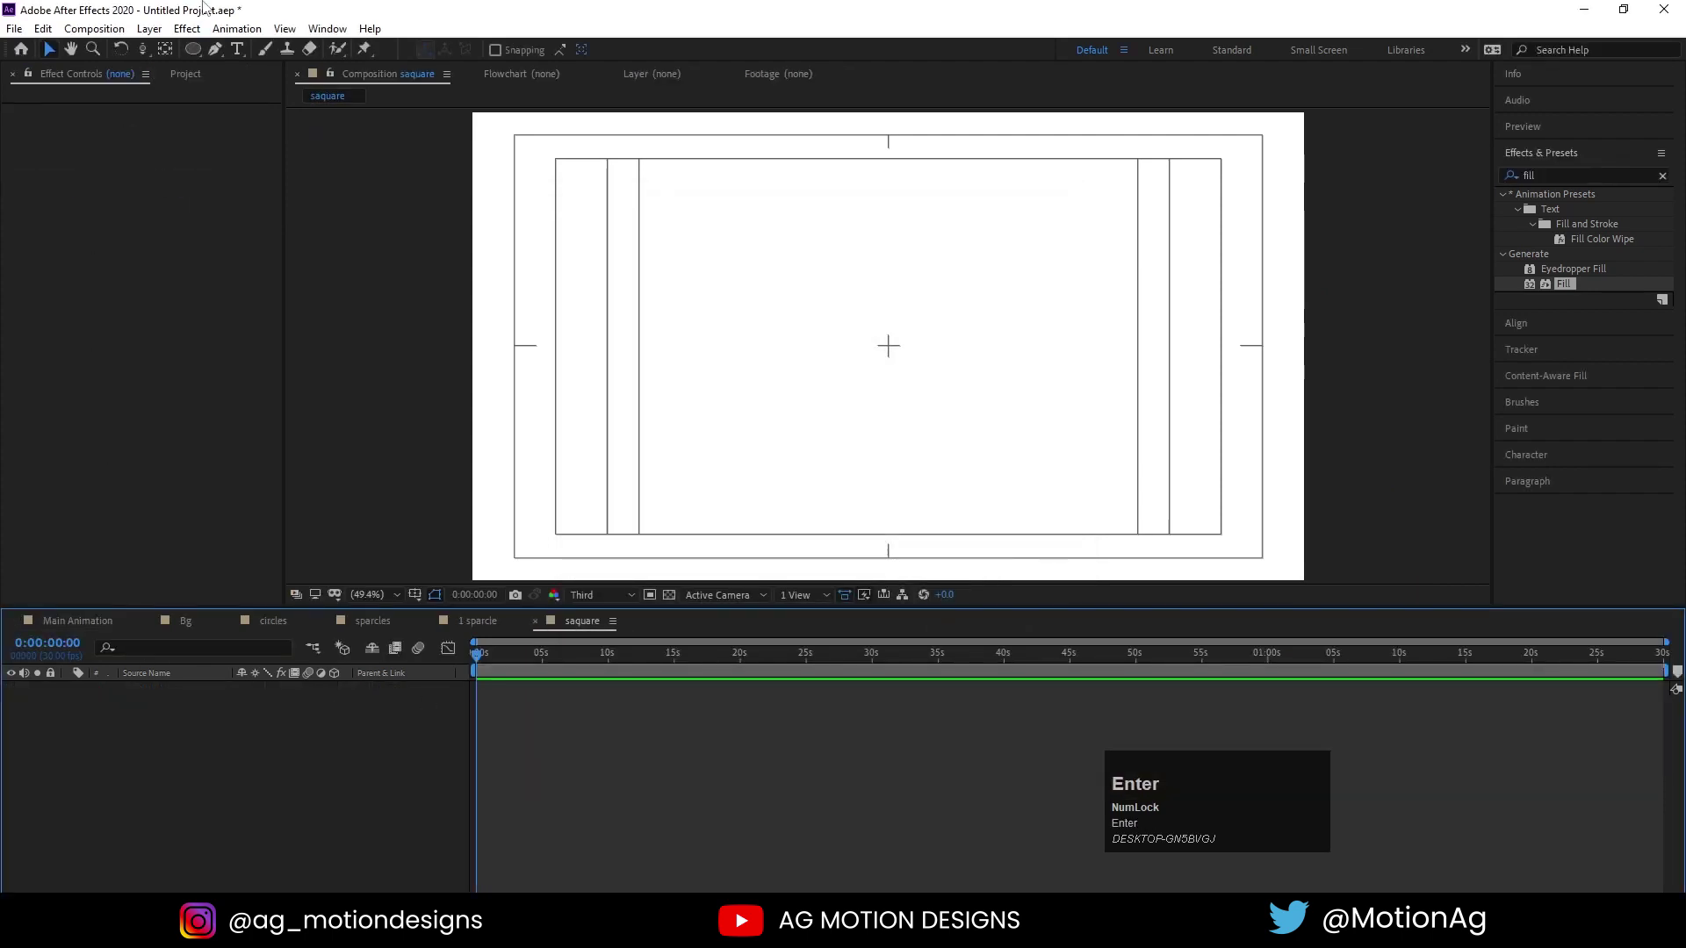
pyautogui.moveTo(194, 59); pyautogui.dragTo(1079, 470)
pyautogui.press('ctrl+alt+Home')
# Add Trim Paths to the square, keyframe End from 0% with easy ease, and retime the reveal
pyautogui.click(1528, 331)
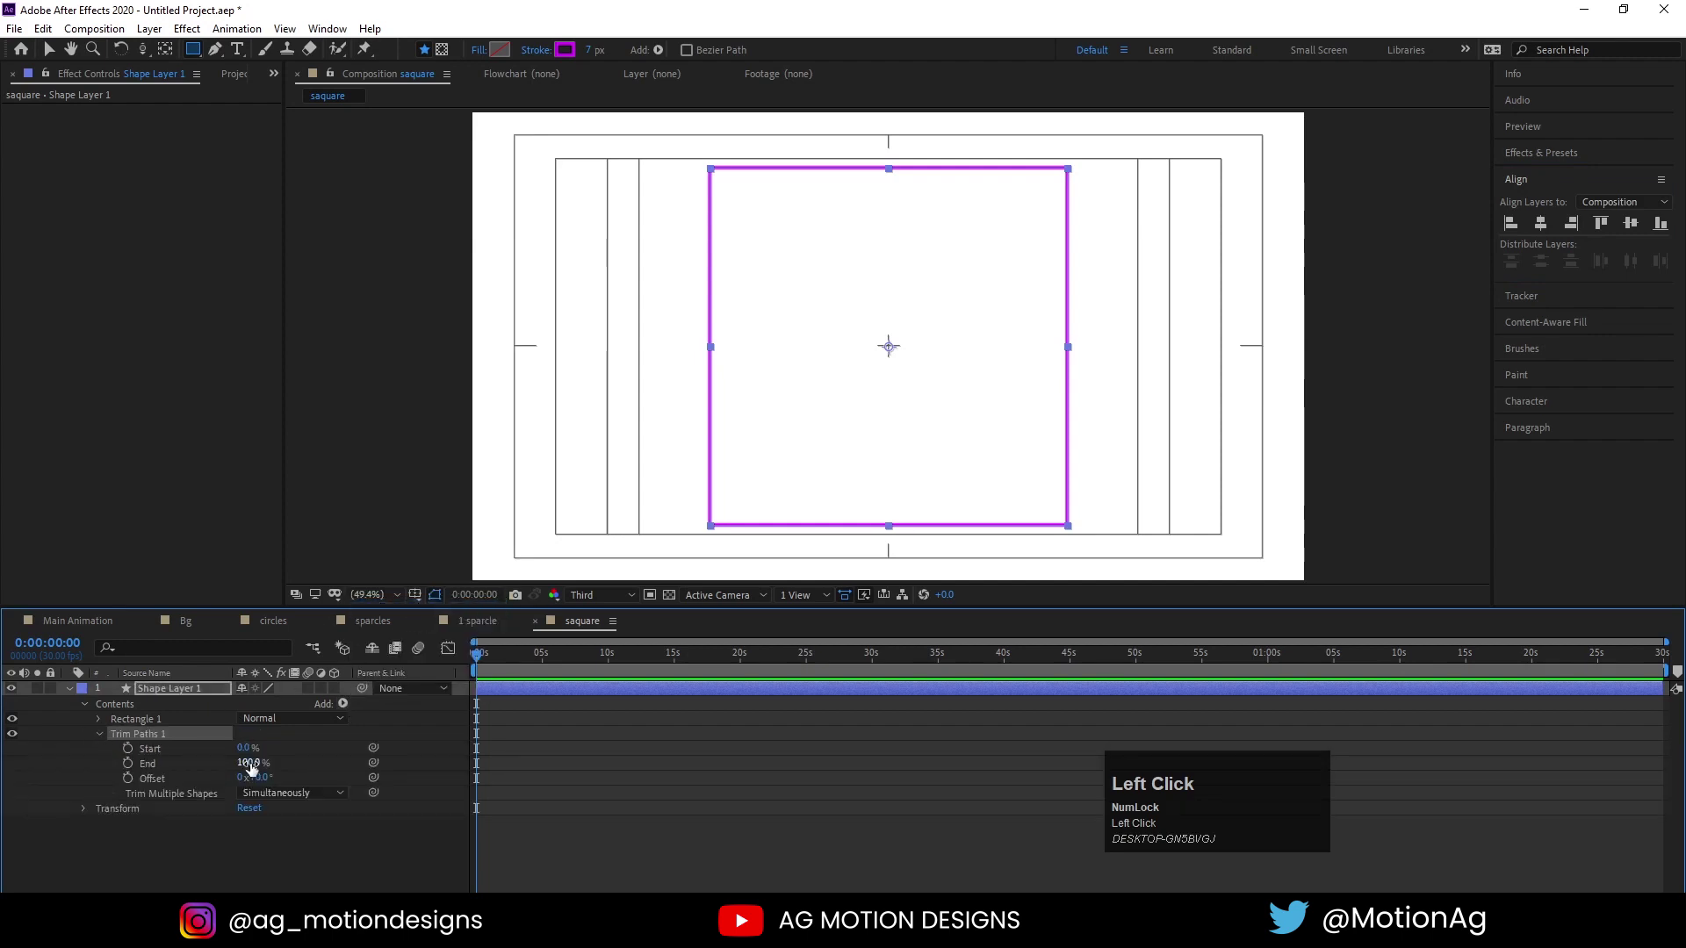
pyautogui.press('Return')
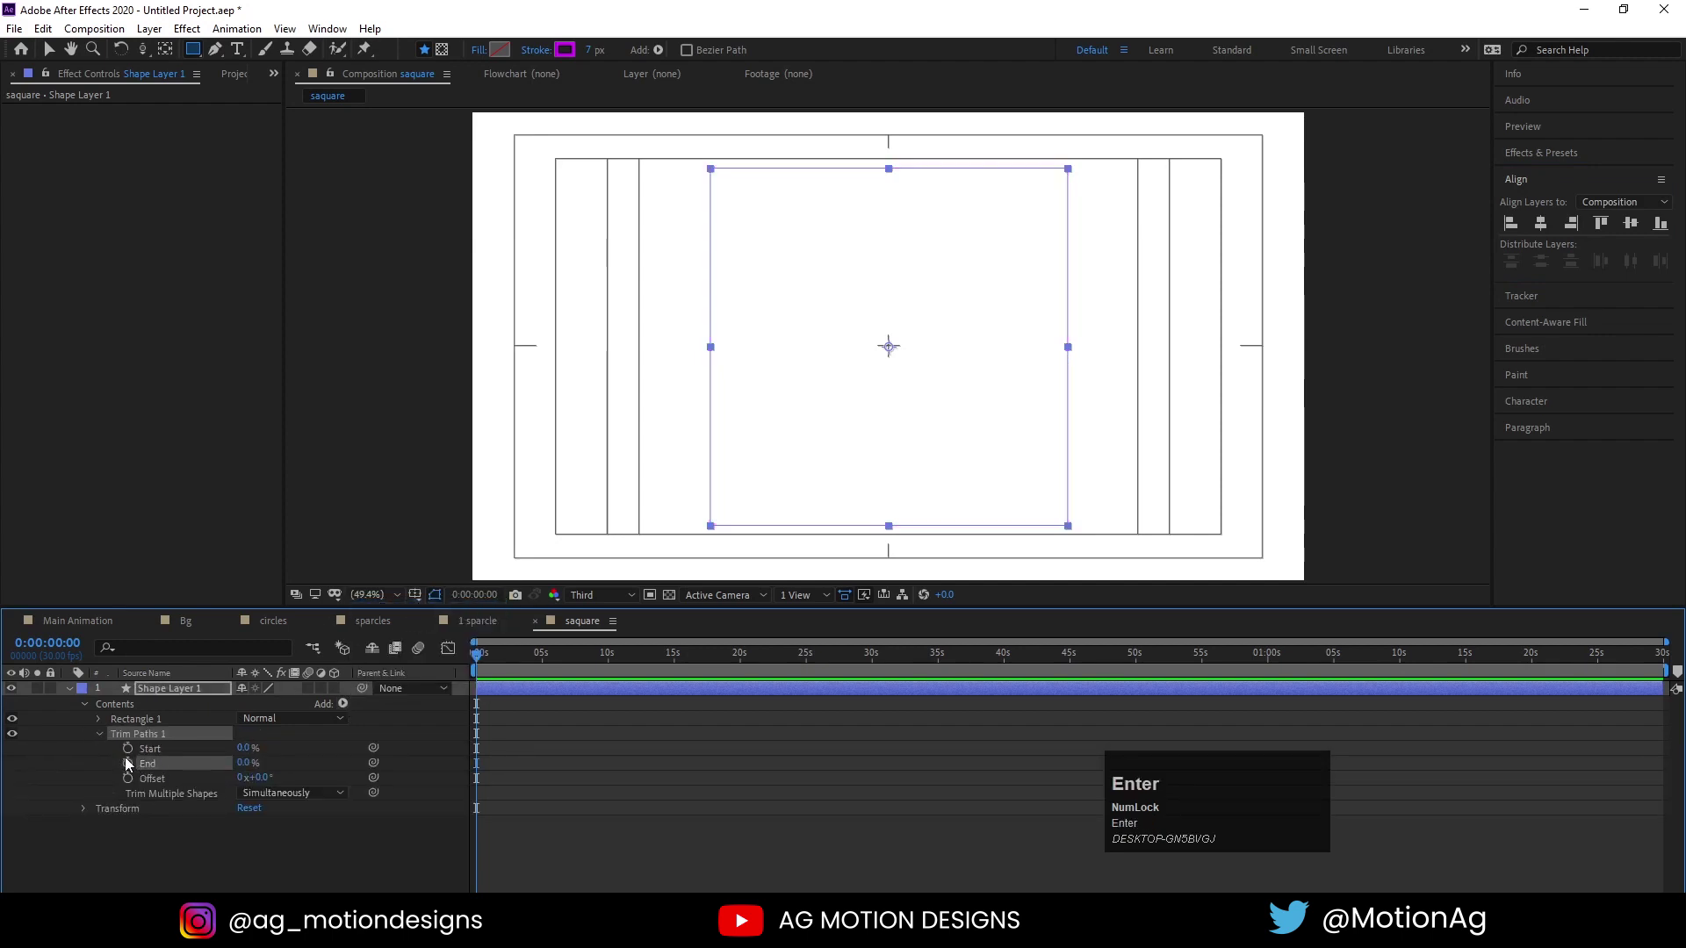
pyautogui.click(128, 765)
pyautogui.press('=')
pyautogui.moveTo(556, 661); pyautogui.dragTo(534, 644)
pyautogui.press('F9')
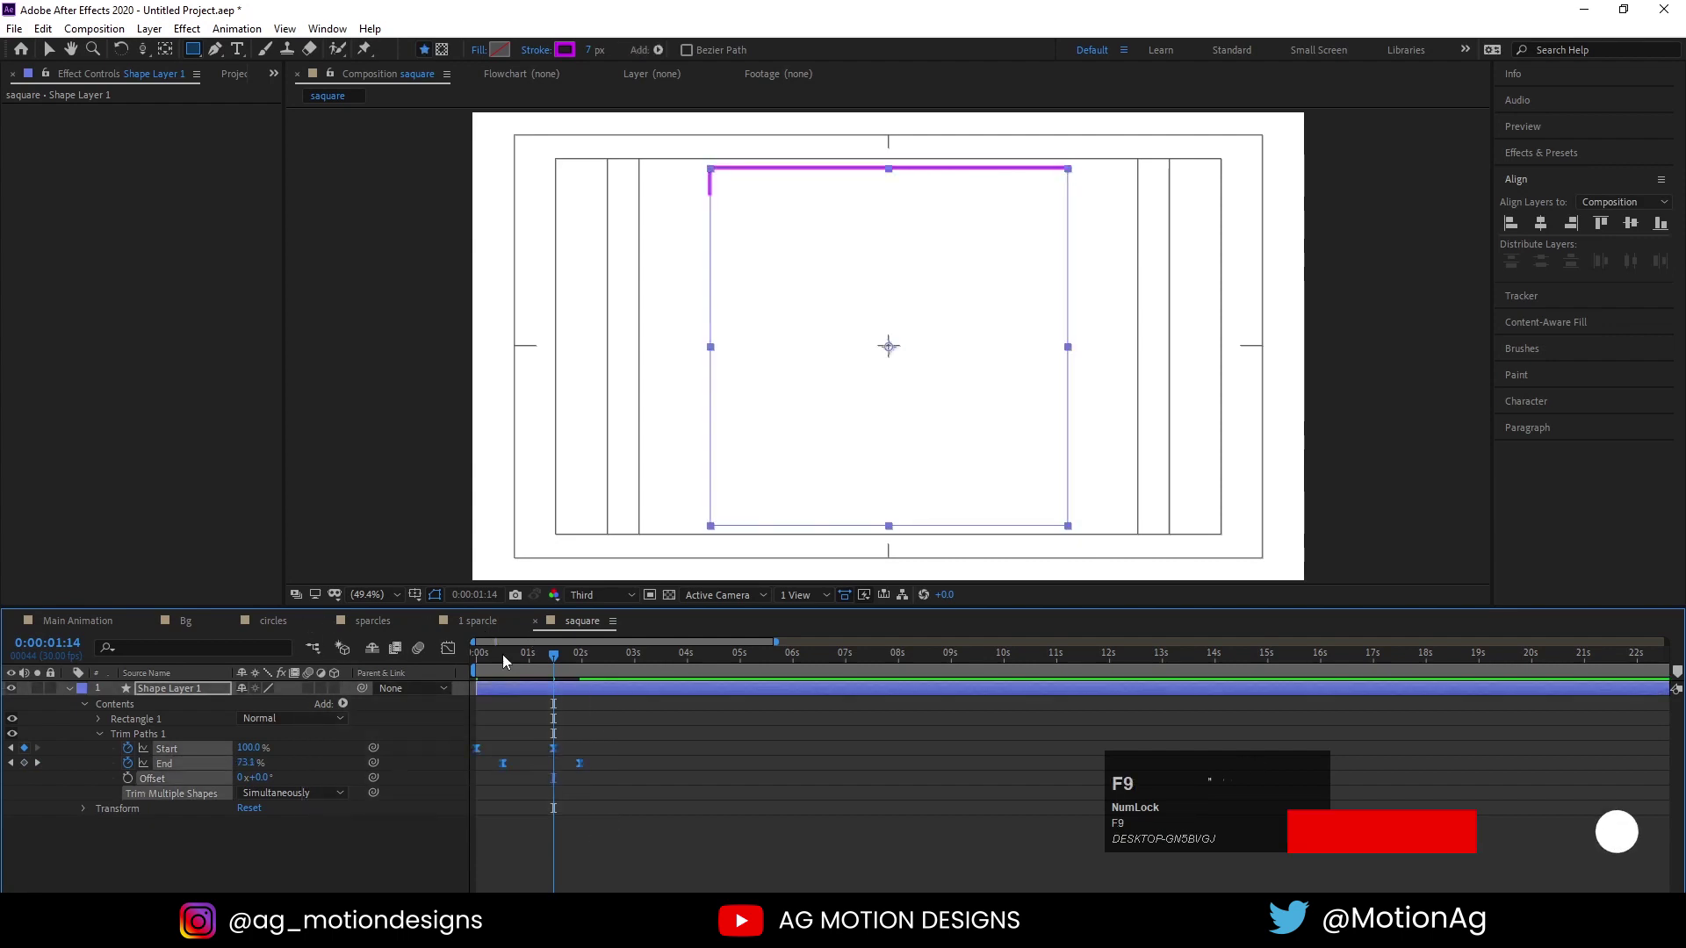
pyautogui.click(507, 666)
pyautogui.press('space')
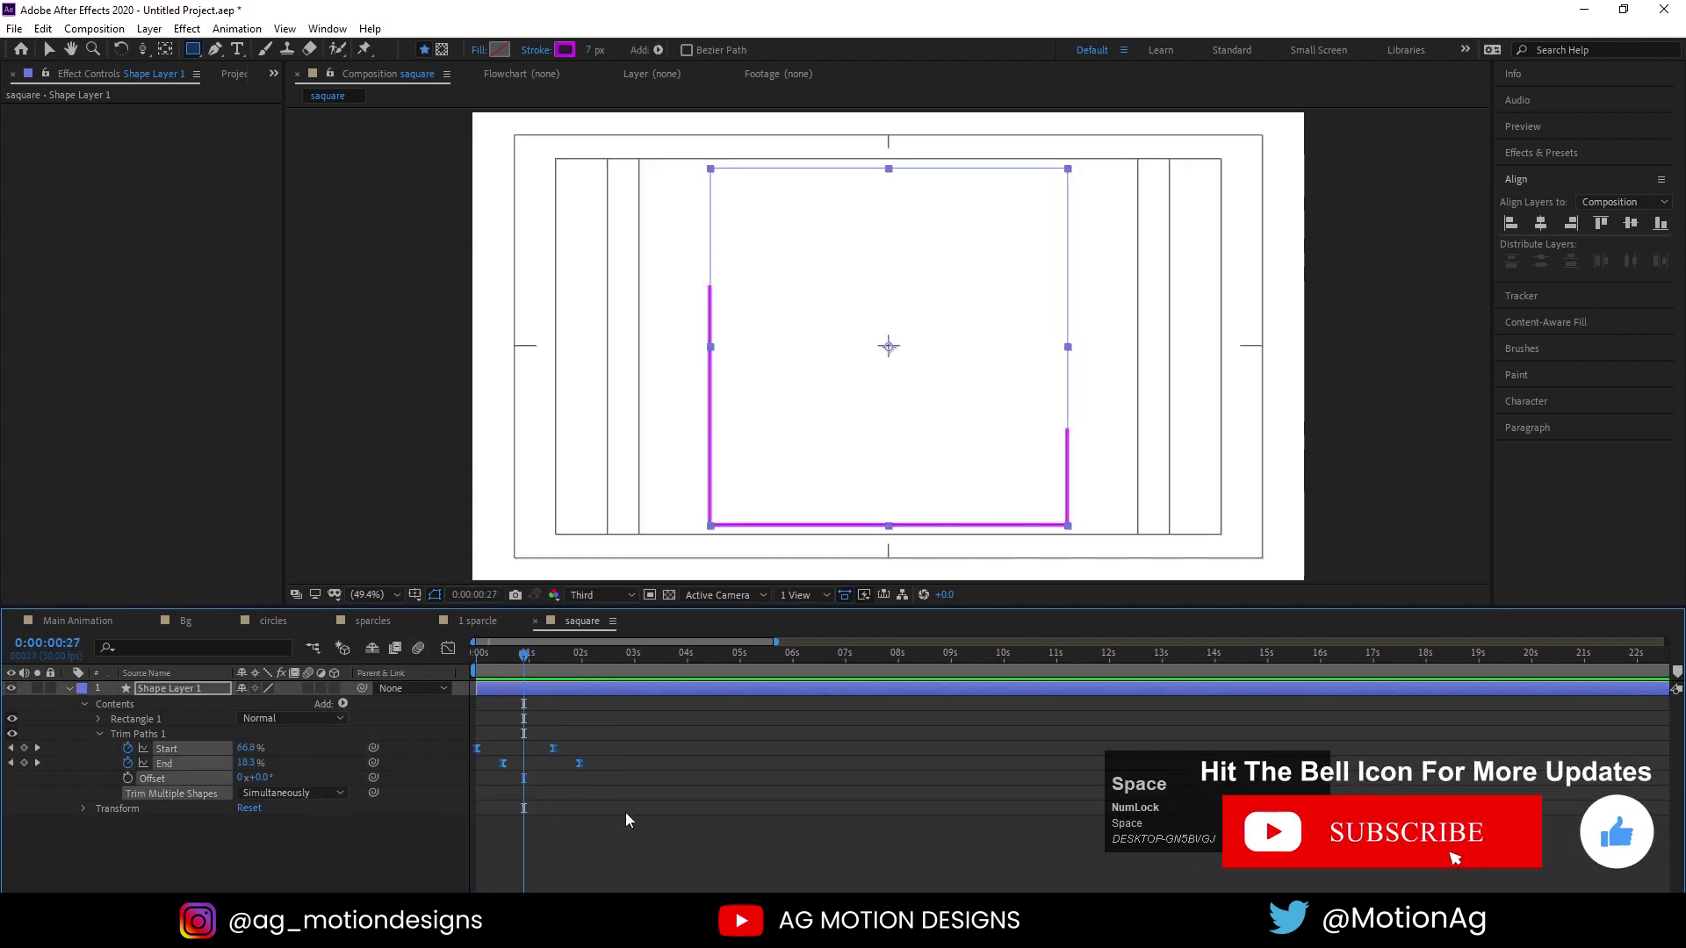
pyautogui.moveTo(634, 817); pyautogui.dragTo(591, 771)
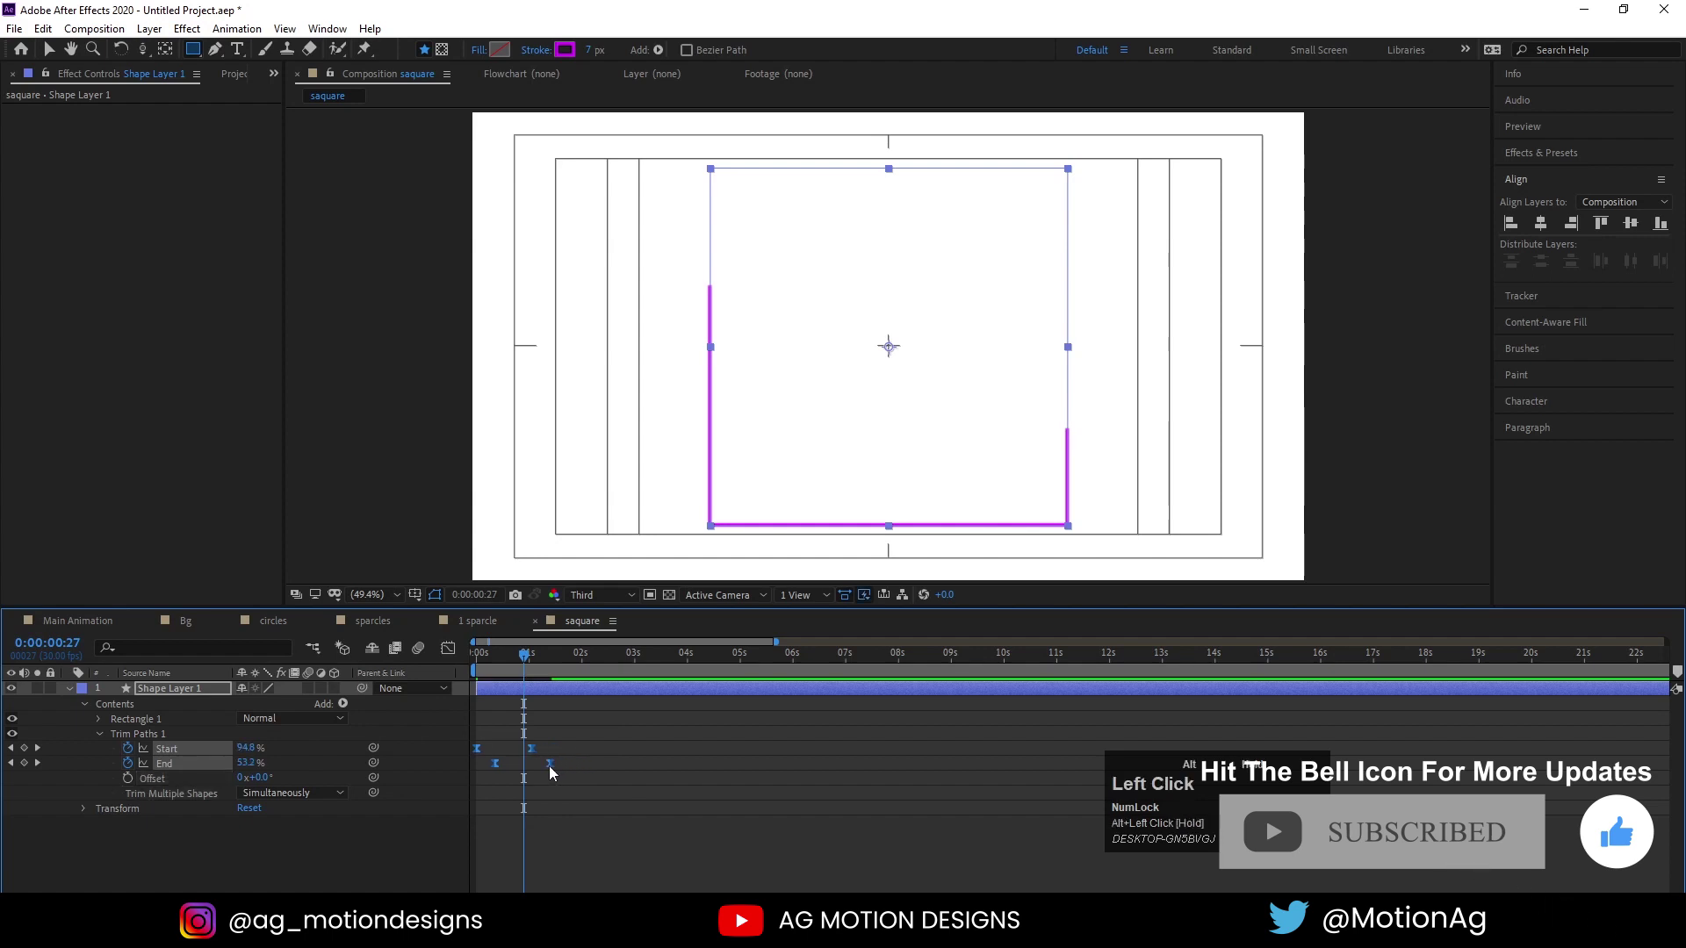
pyautogui.press('space')
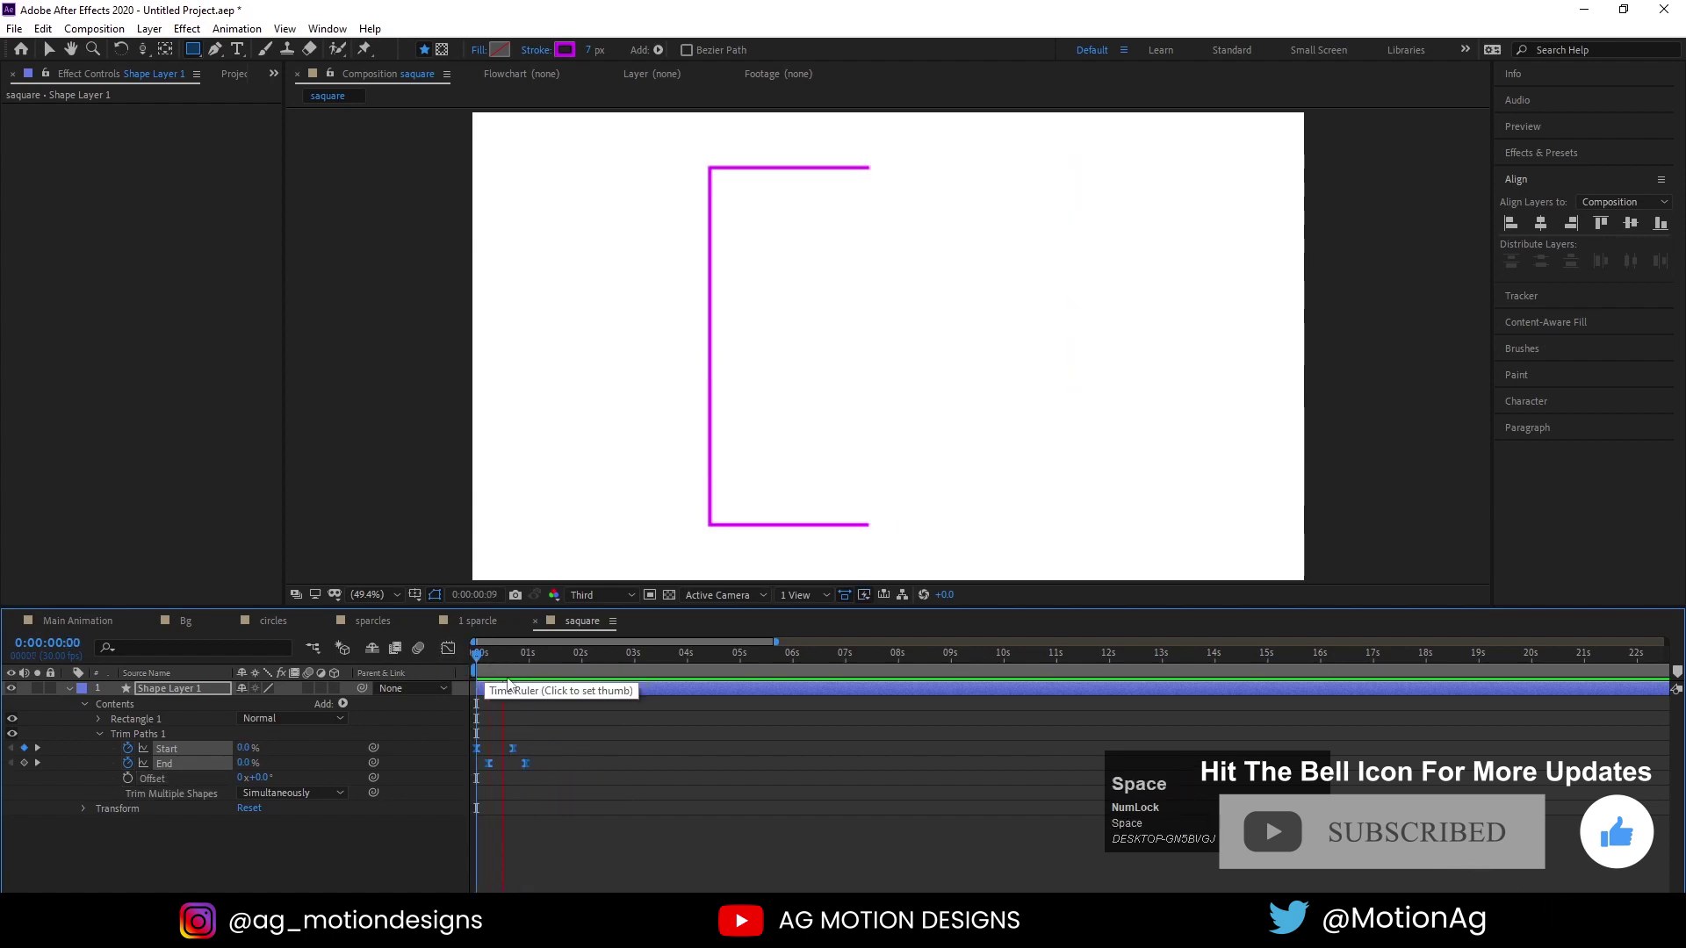
# Thin the square's stroke to 2 px and preview the trim path reveal over time
pyautogui.click(547, 721)
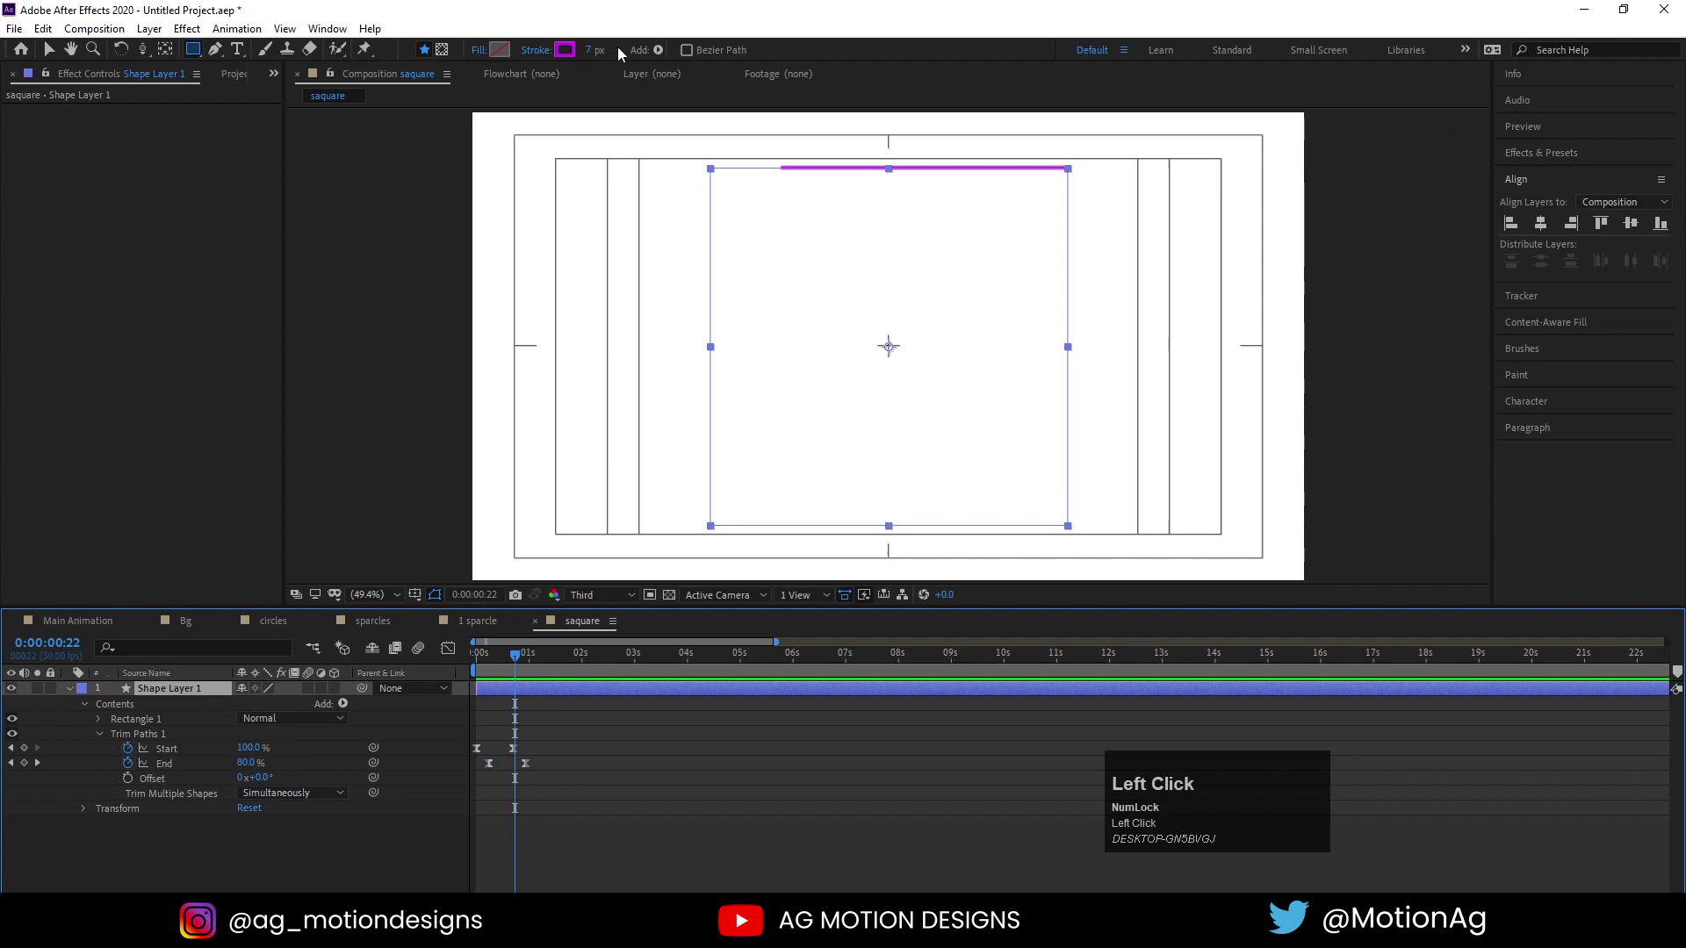
pyautogui.press('Return')
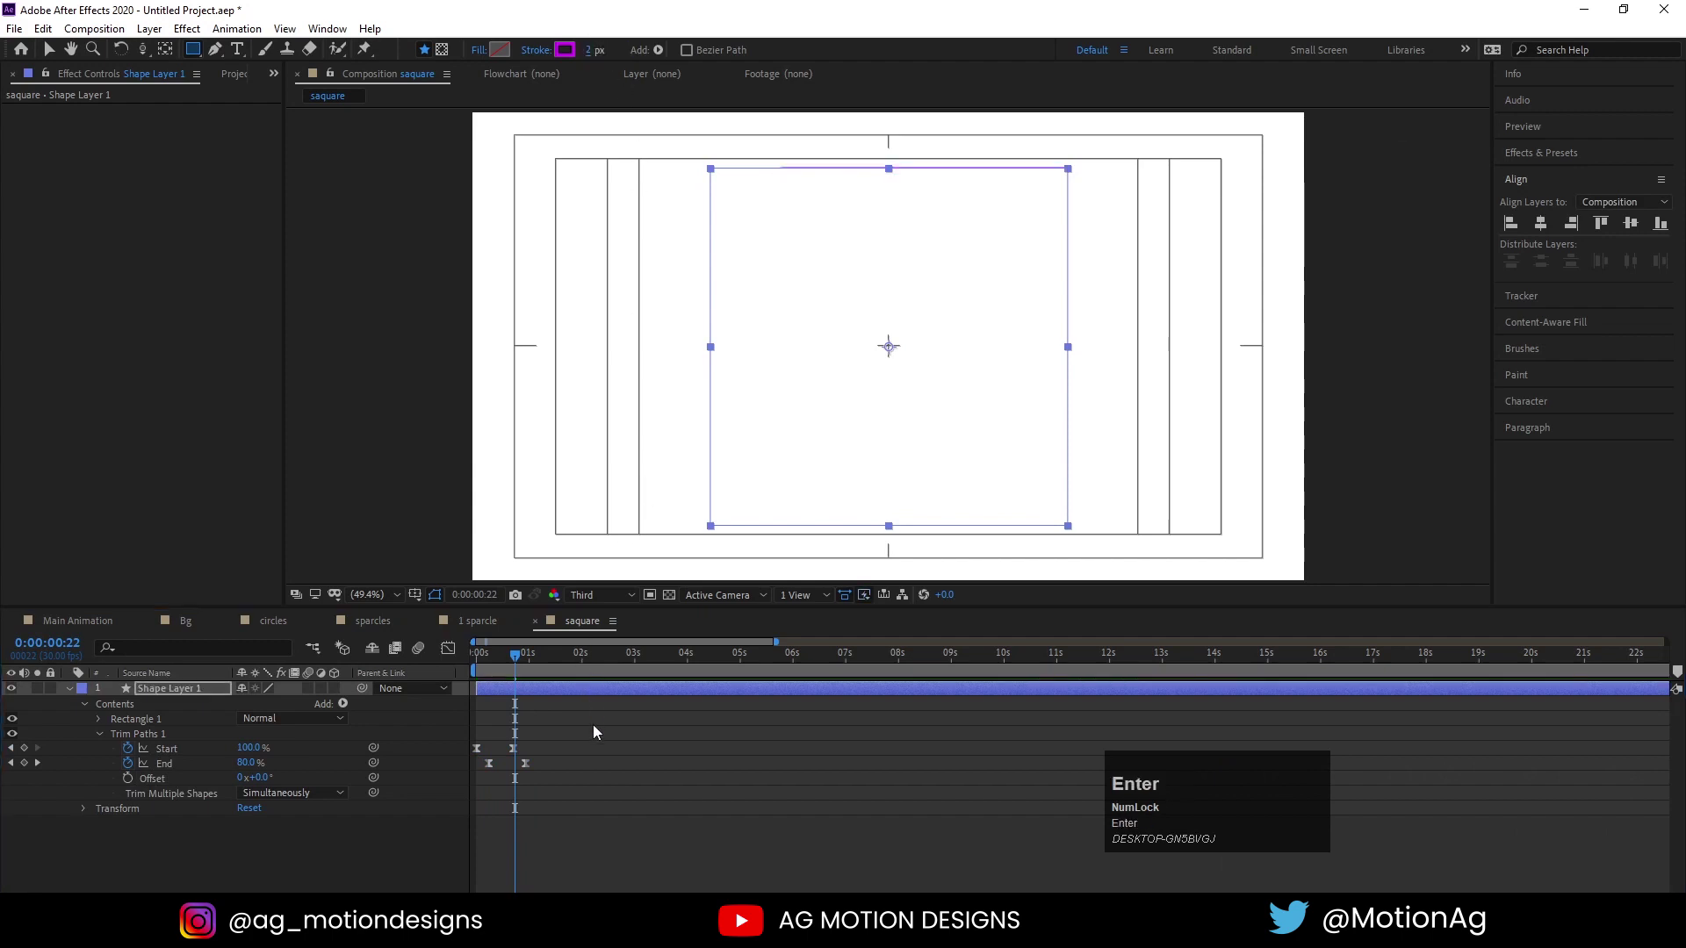
pyautogui.click(600, 759)
pyautogui.write('j')
pyautogui.press('space')
pyautogui.write('=')
pyautogui.click(501, 662)
pyautogui.press('space')
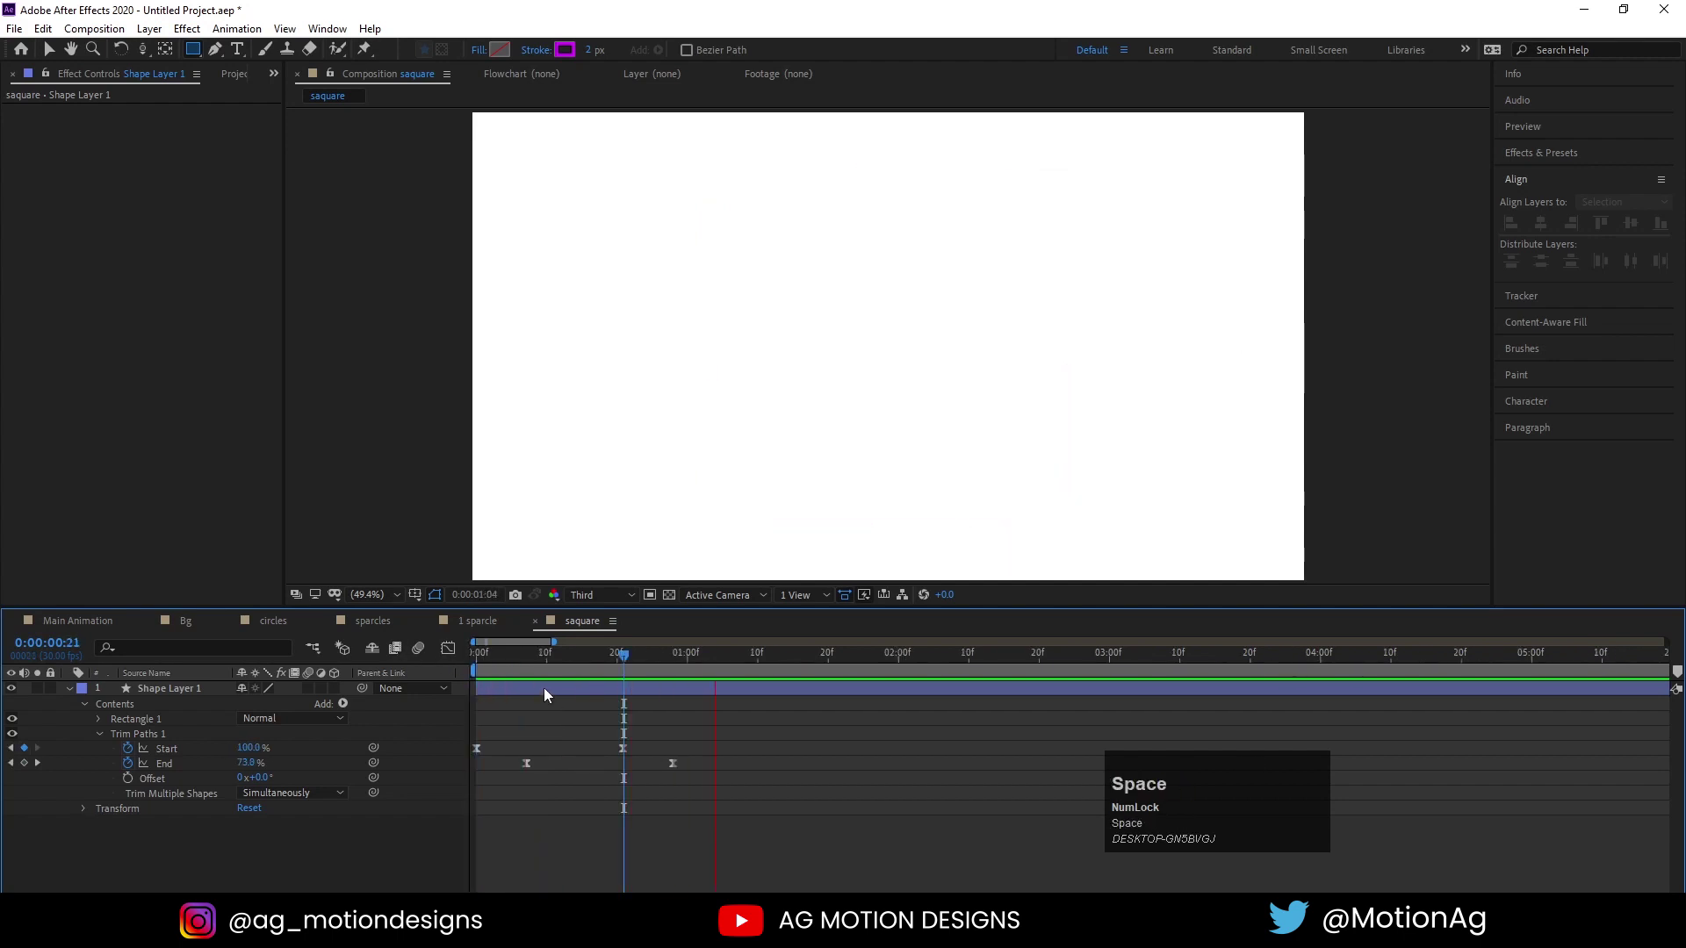
pyautogui.moveTo(565, 662); pyautogui.dragTo(490, 671)
pyautogui.press('space')
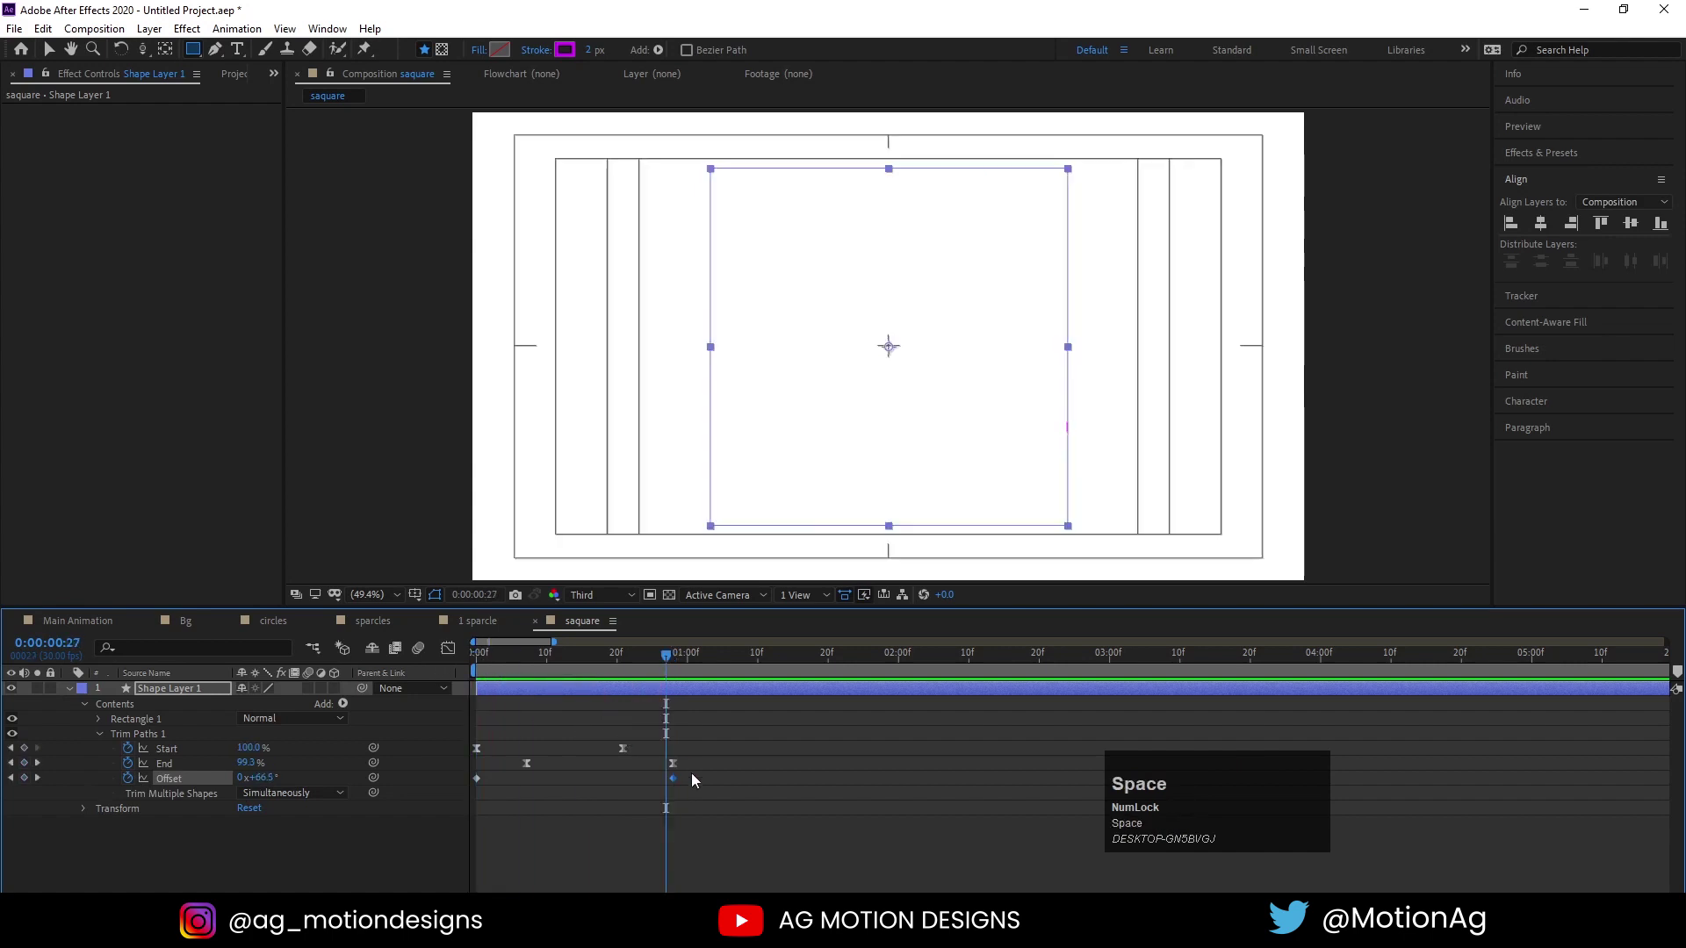
# Keyframe the Trim Paths Offset across two frames so the tracing spins around the square
pyautogui.moveTo(700, 815); pyautogui.dragTo(683, 772)
pyautogui.click(682, 772)
pyautogui.press('space')
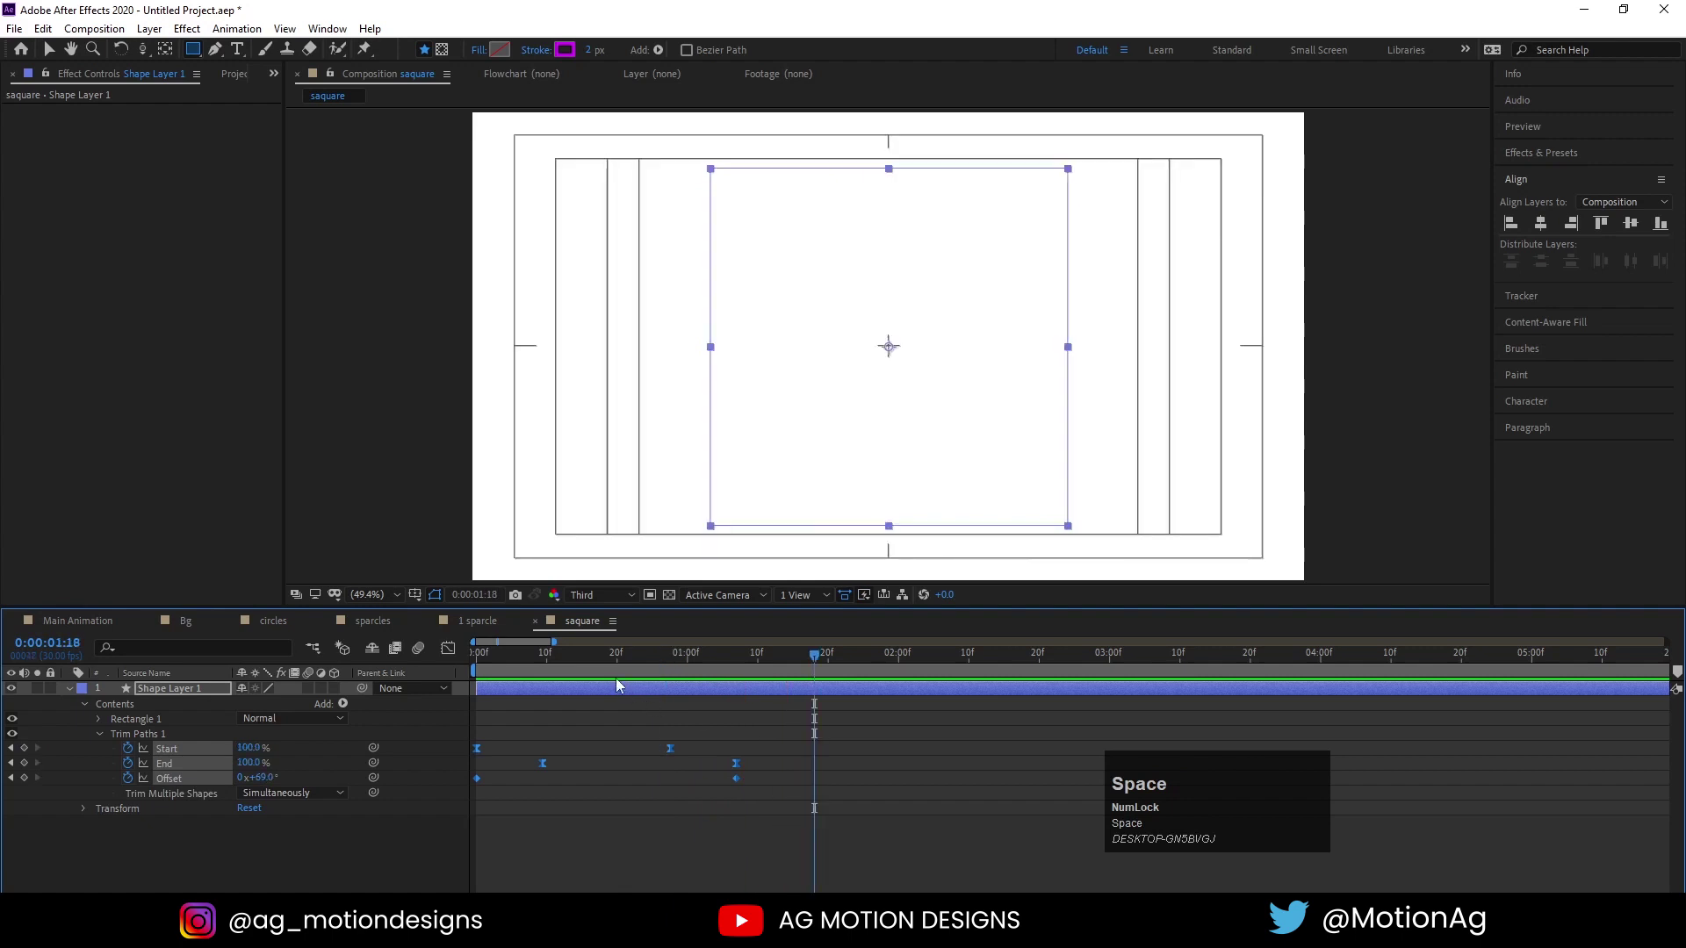
pyautogui.click(550, 675)
pyautogui.press('space')
# Give the square's Rotation the expression rotation[0]+5*index so each copy turns five degrees further
pyautogui.click(590, 724)
pyautogui.press('r')
pyautogui.click(531, 694)
pyautogui.click(119, 709)
pyautogui.press('t')
pyautogui.press('ctrl+a')
pyautogui.press('r')
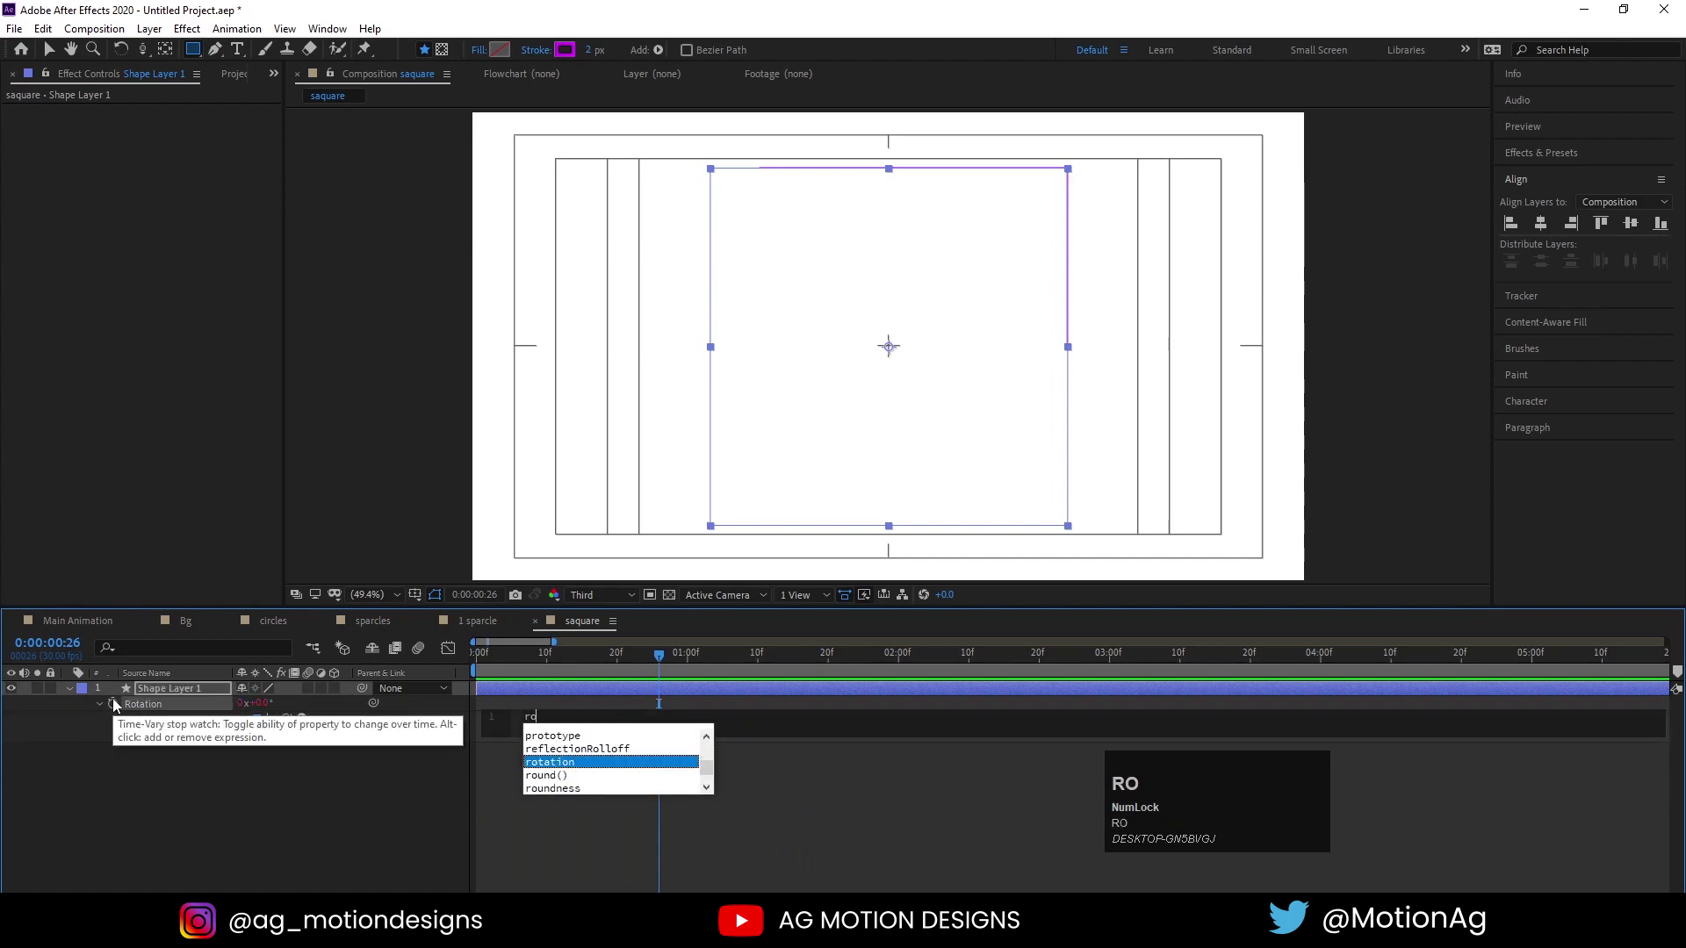
pyautogui.press('Return')
pyautogui.press('[')
pyautogui.press('Right')
pyautogui.press('shift+=')
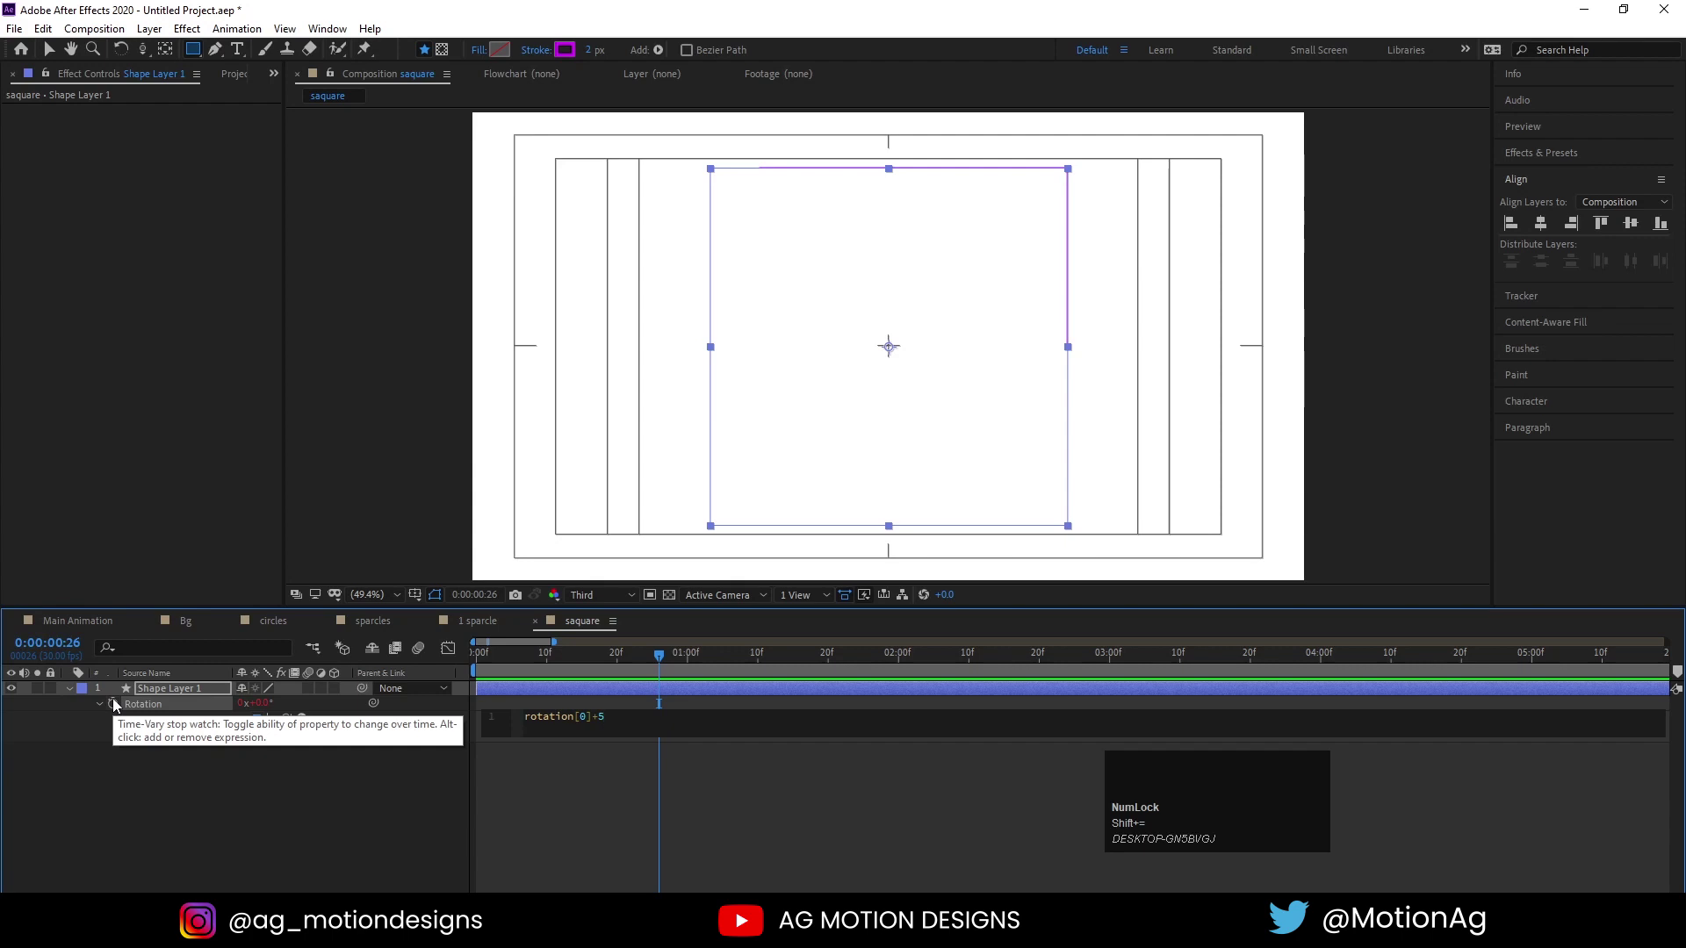
pyautogui.write('ind')
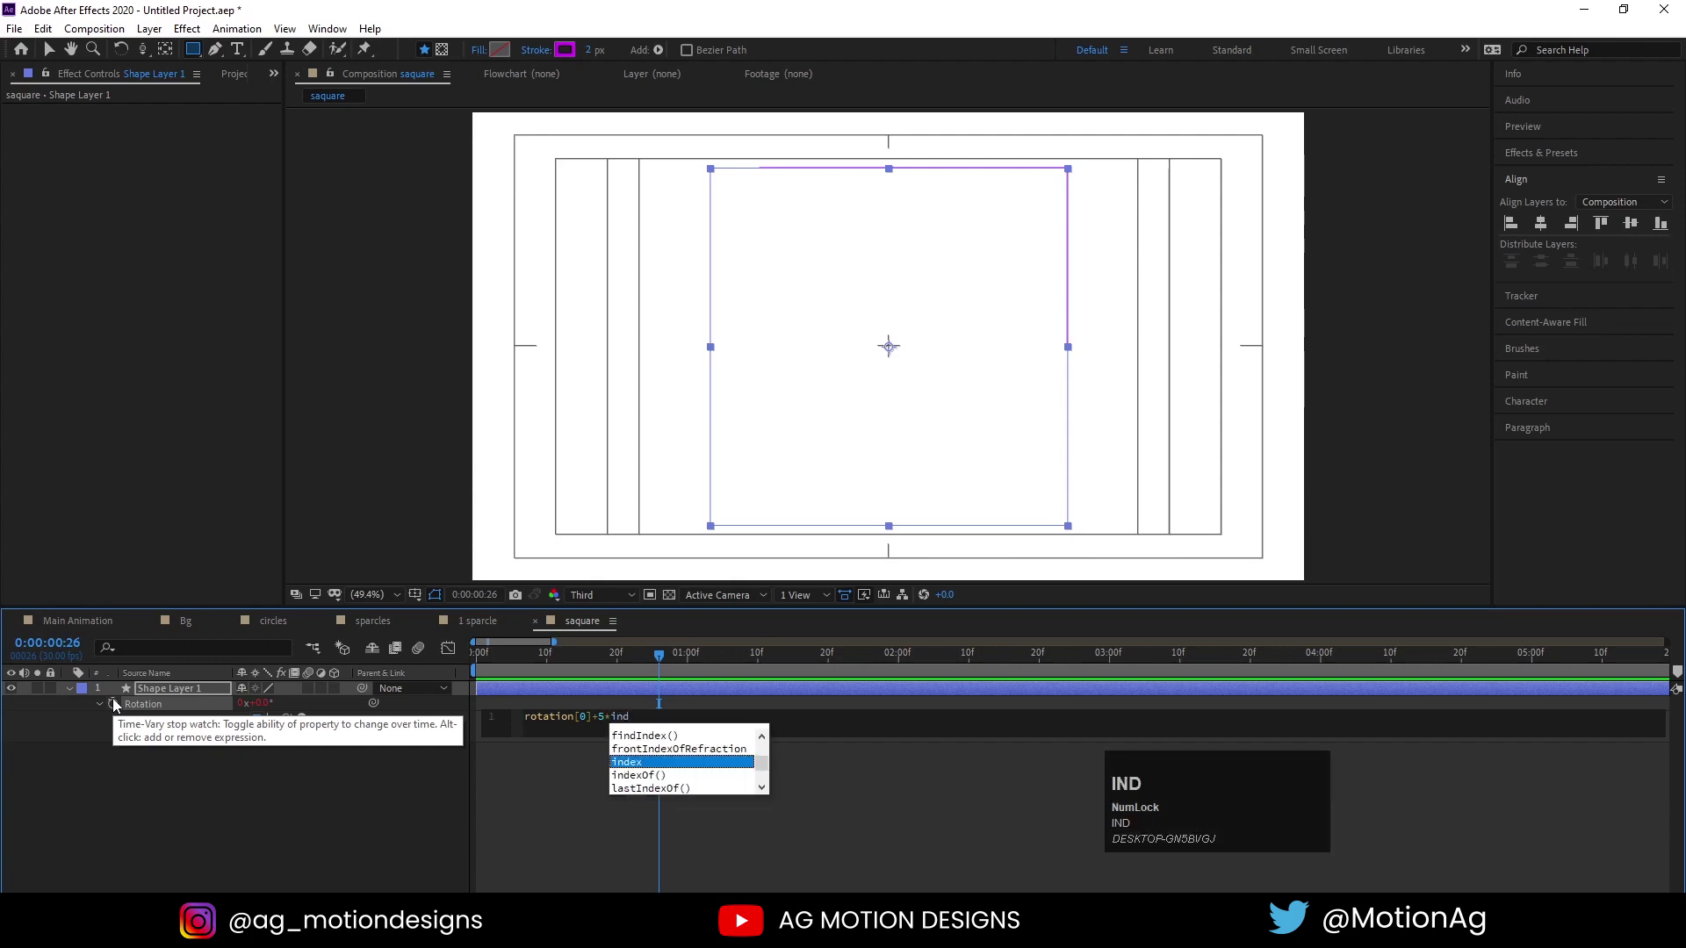
pyautogui.press('Return')
pyautogui.click(200, 800)
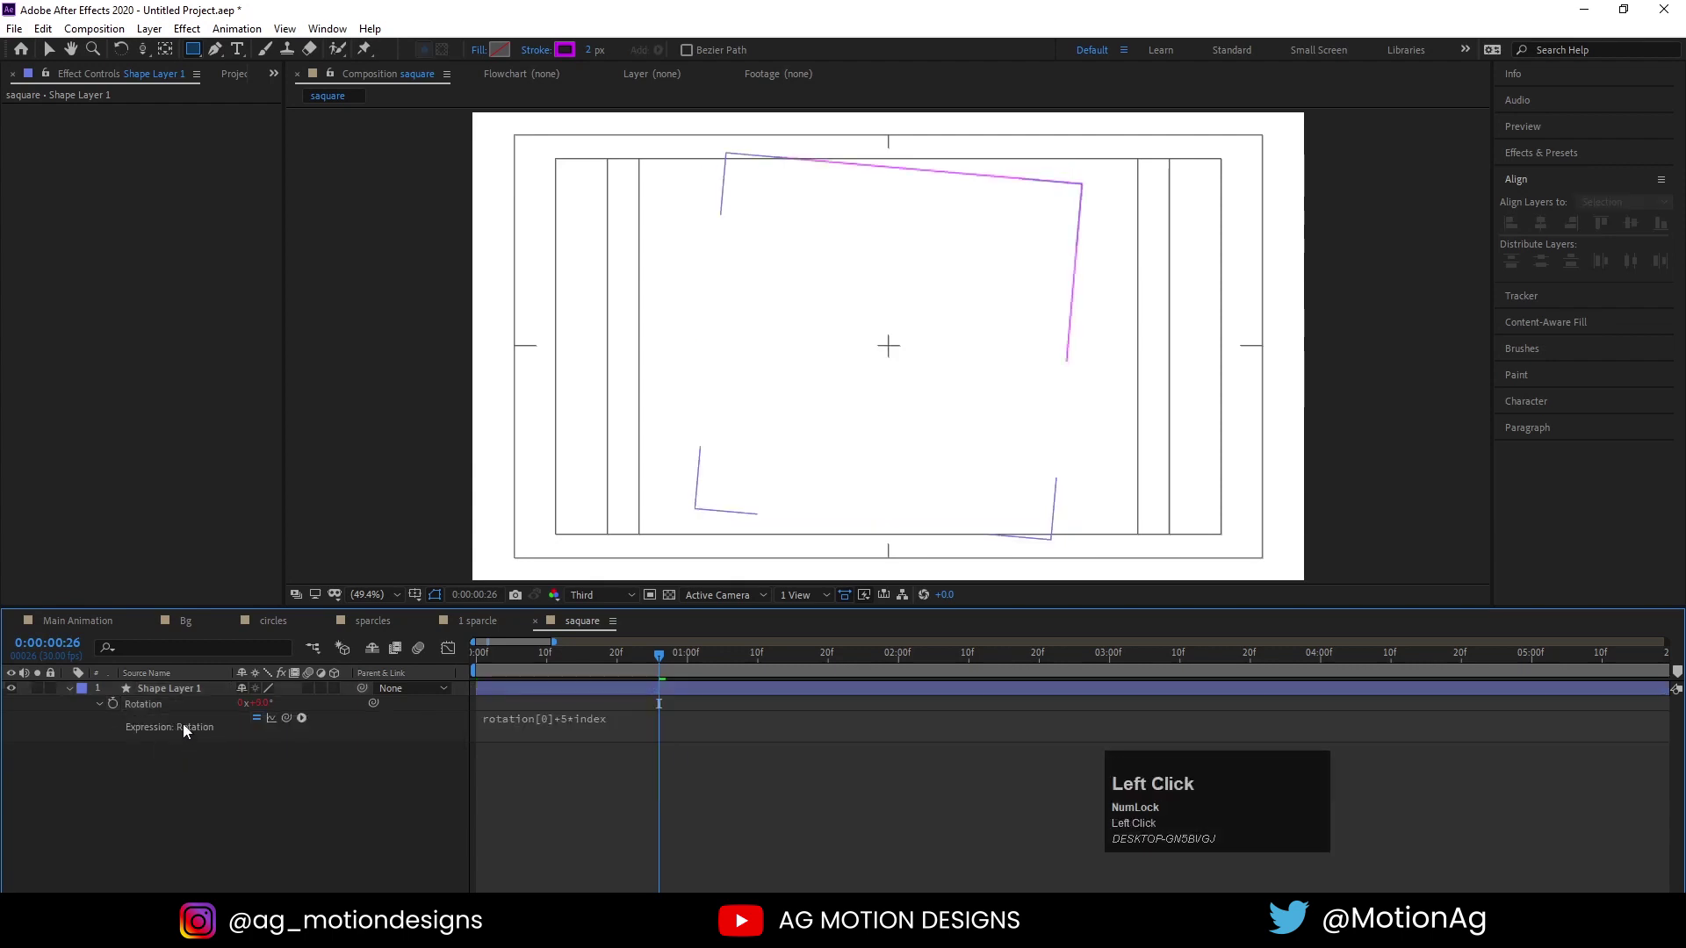
# Duplicate the square layer repeatedly until 73 copies fan into a ring
pyautogui.press('ctrl+d')
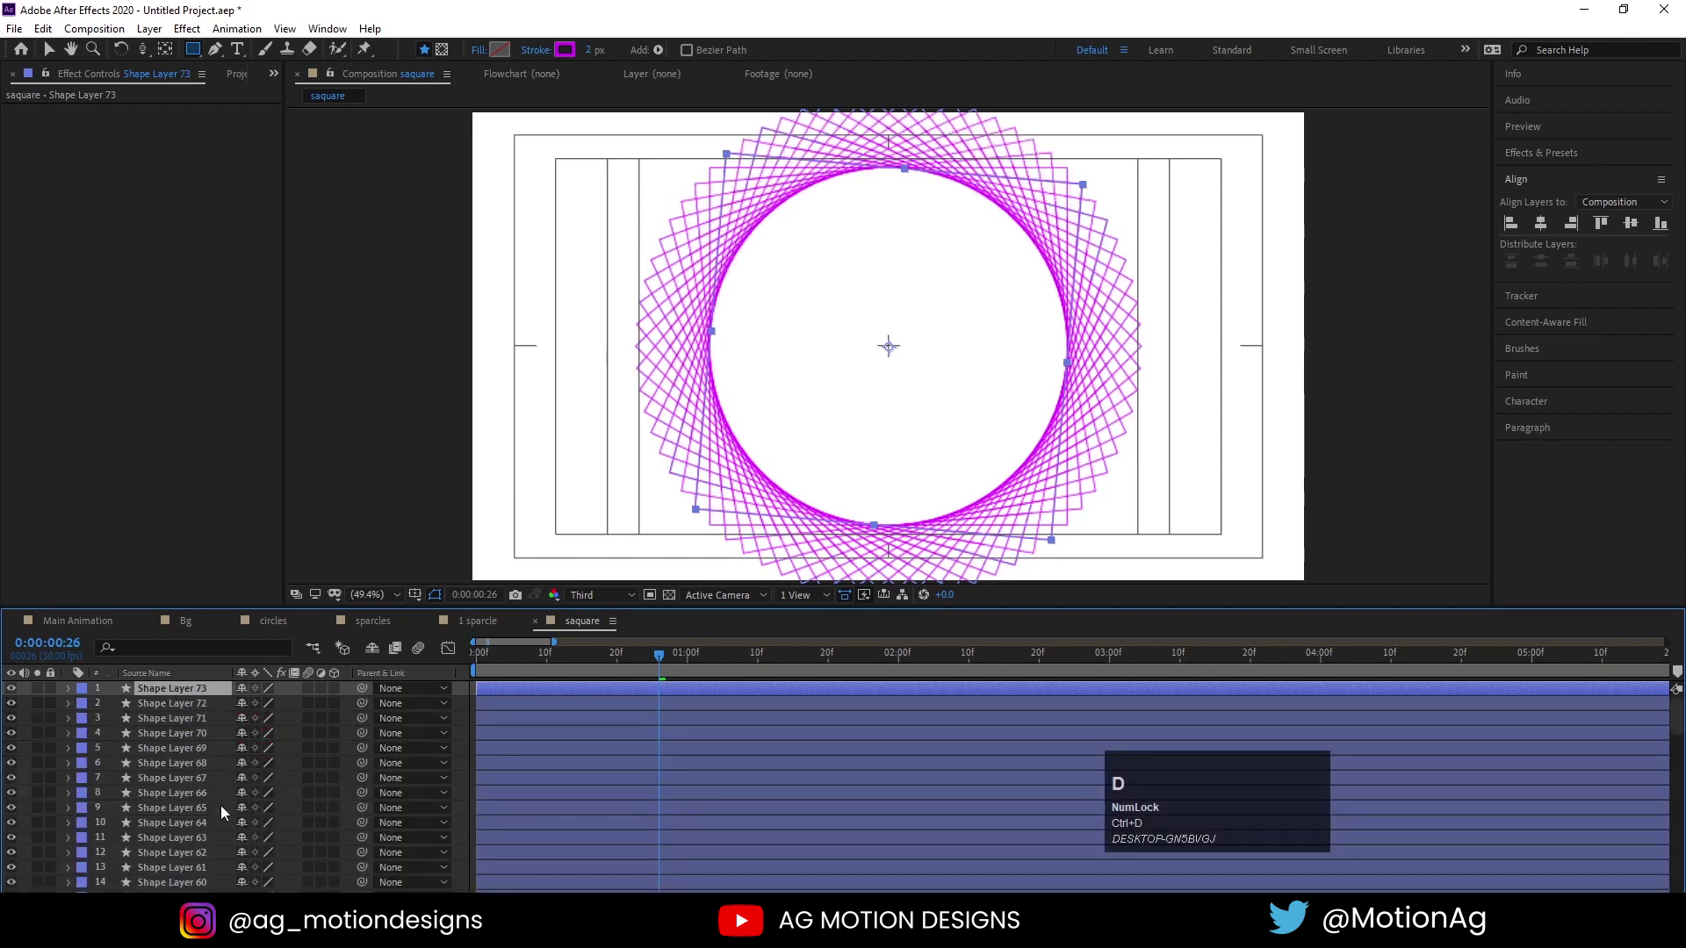
# Select all 73 square layers, trim their out points, and Sequence Layers with a short offset
pyautogui.click(506, 667)
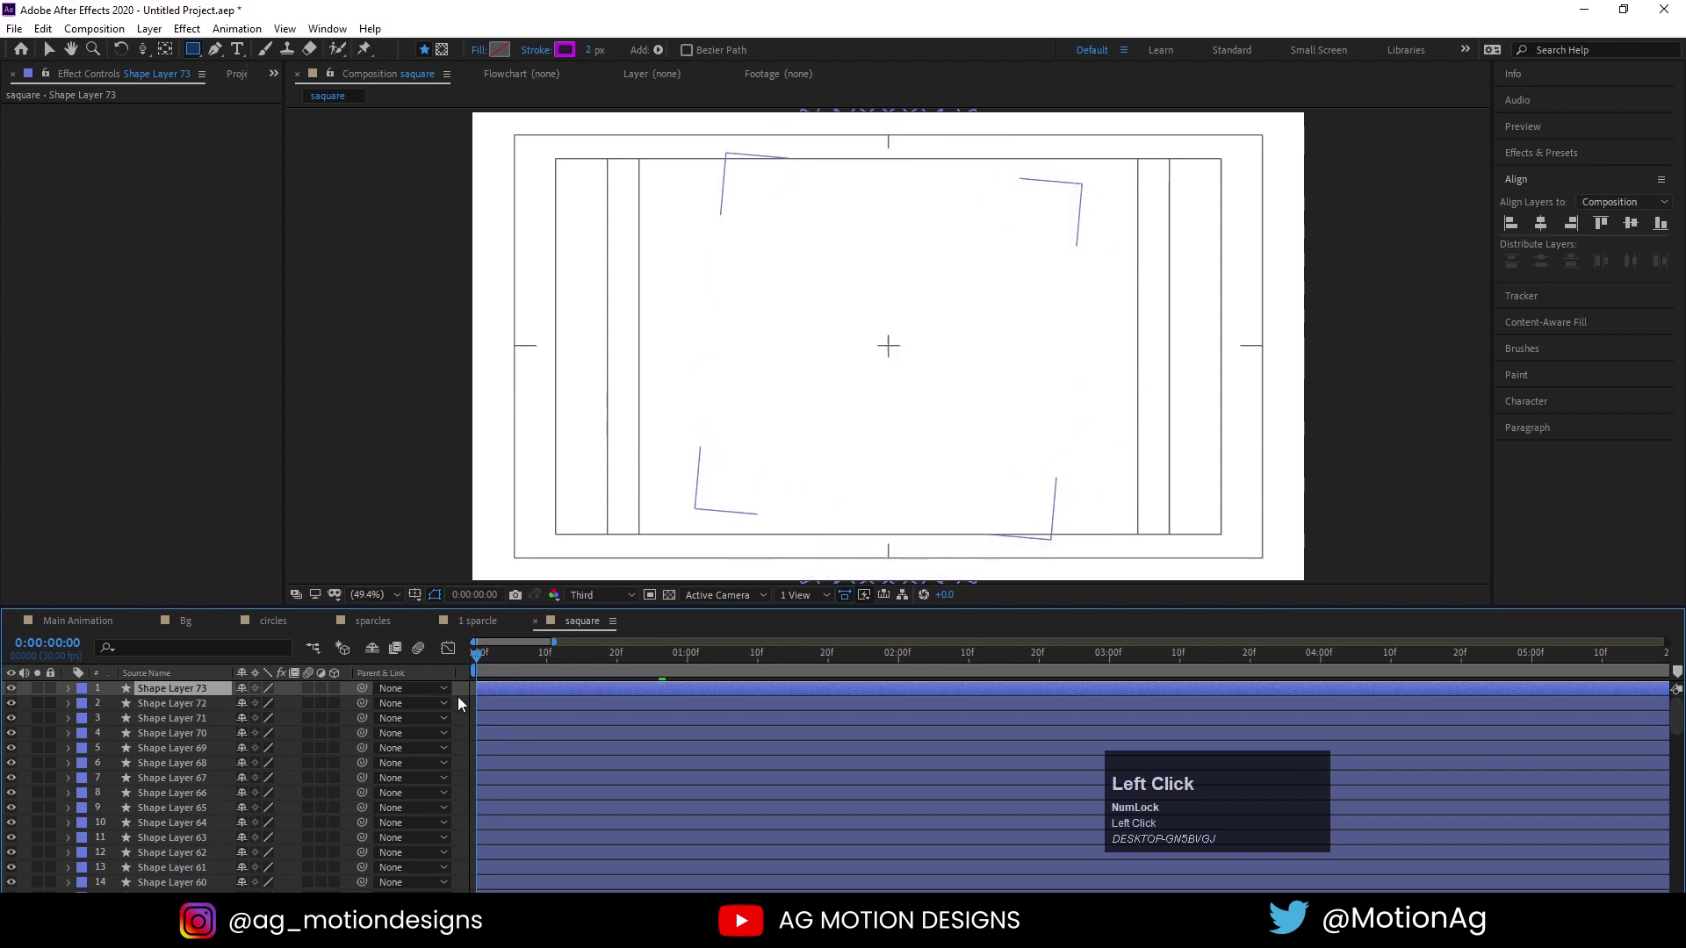
pyautogui.press('space')
pyautogui.click(485, 664)
pyautogui.press('Page_Down')
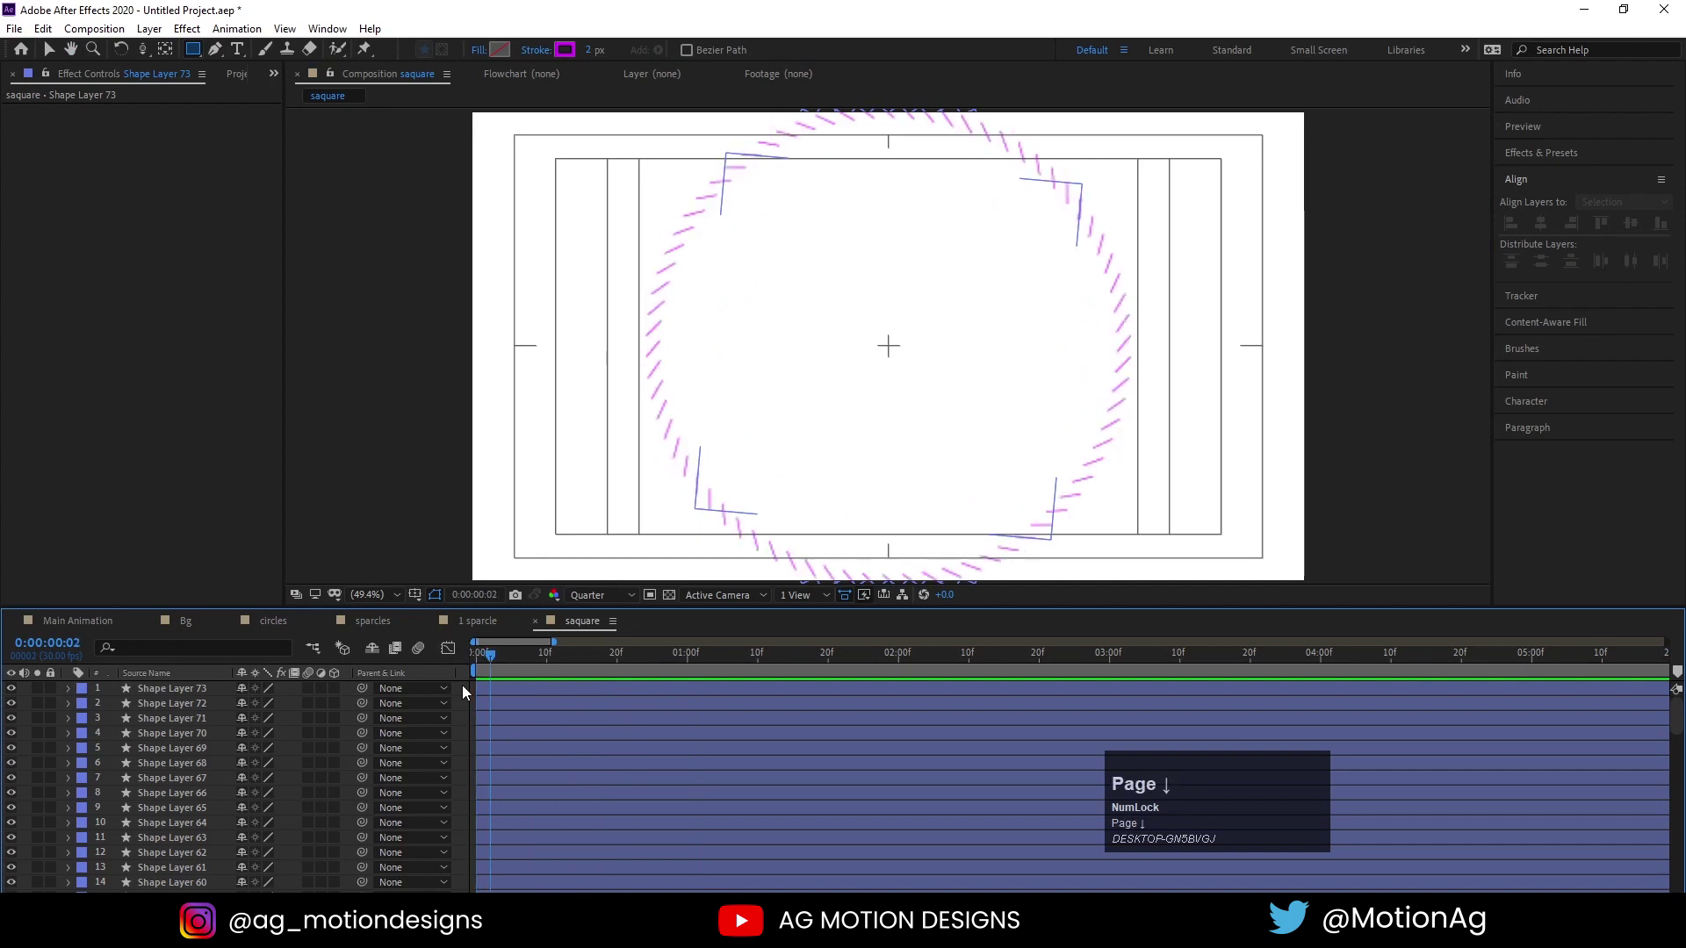
pyautogui.press('ctrl+a')
pyautogui.press('alt+]')
pyautogui.rightClick(512, 697)
pyautogui.moveTo(555, 498); pyautogui.dragTo(493, 697)
pyautogui.rightClick(493, 696)
pyautogui.click(555, 496)
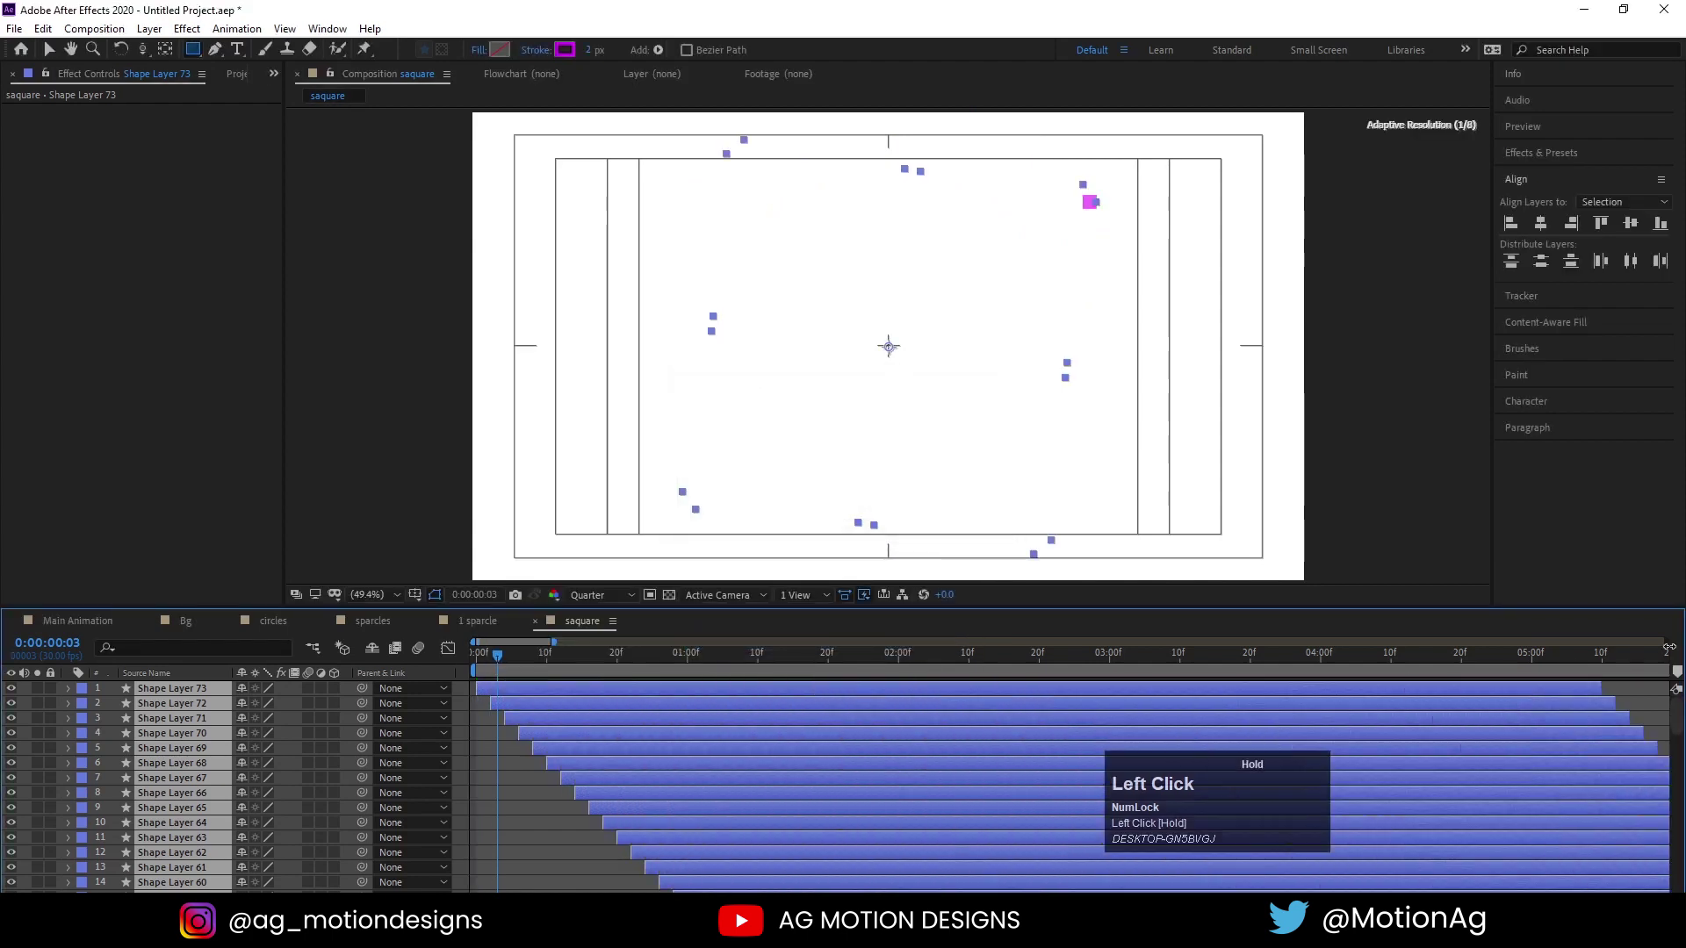
# Zoom the timeline out and play back the staggered square burst to check its timing
pyautogui.press('space')
pyautogui.press('-')
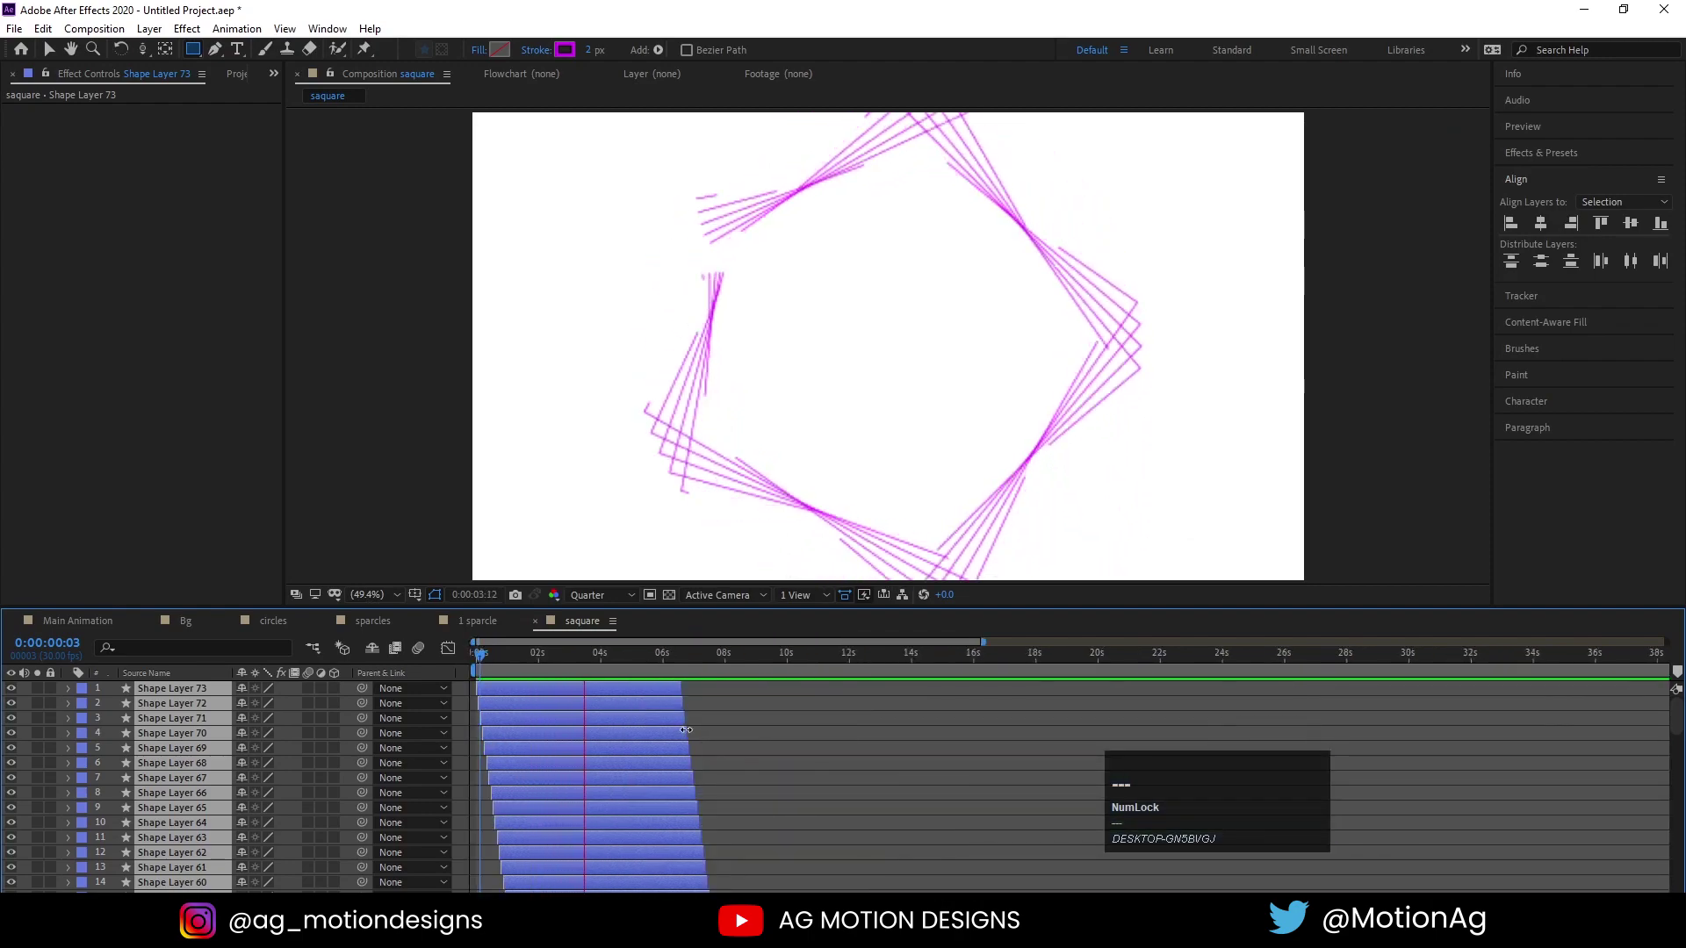
pyautogui.press('space')
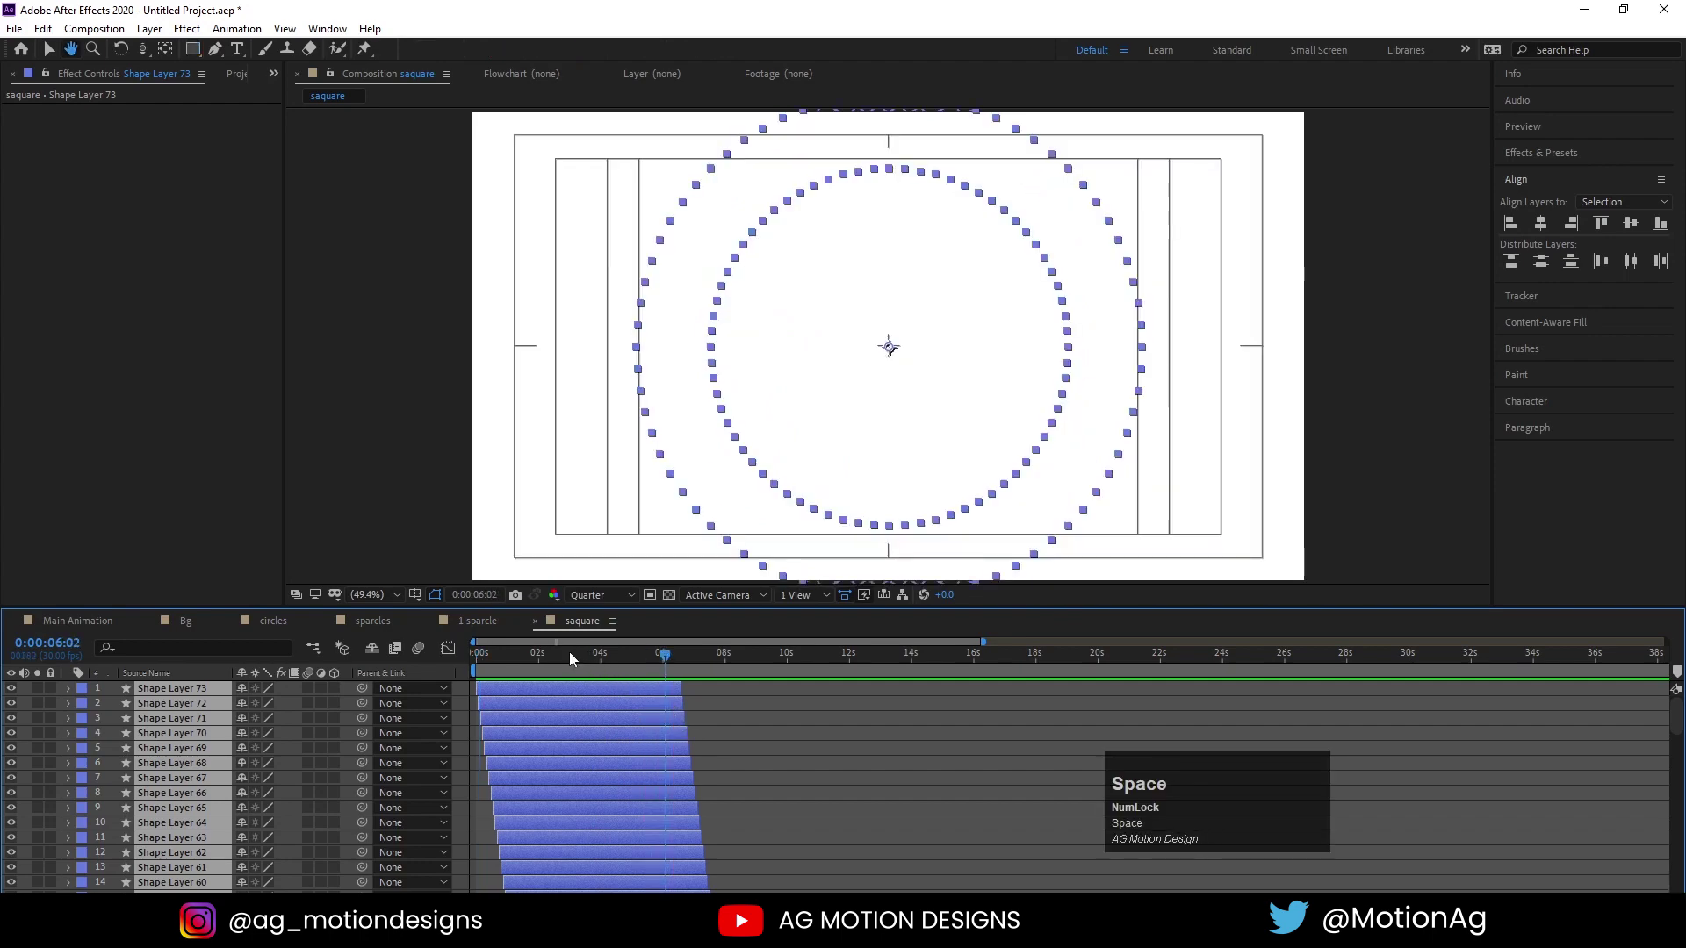
pyautogui.moveTo(570, 656); pyautogui.dragTo(550, 657)
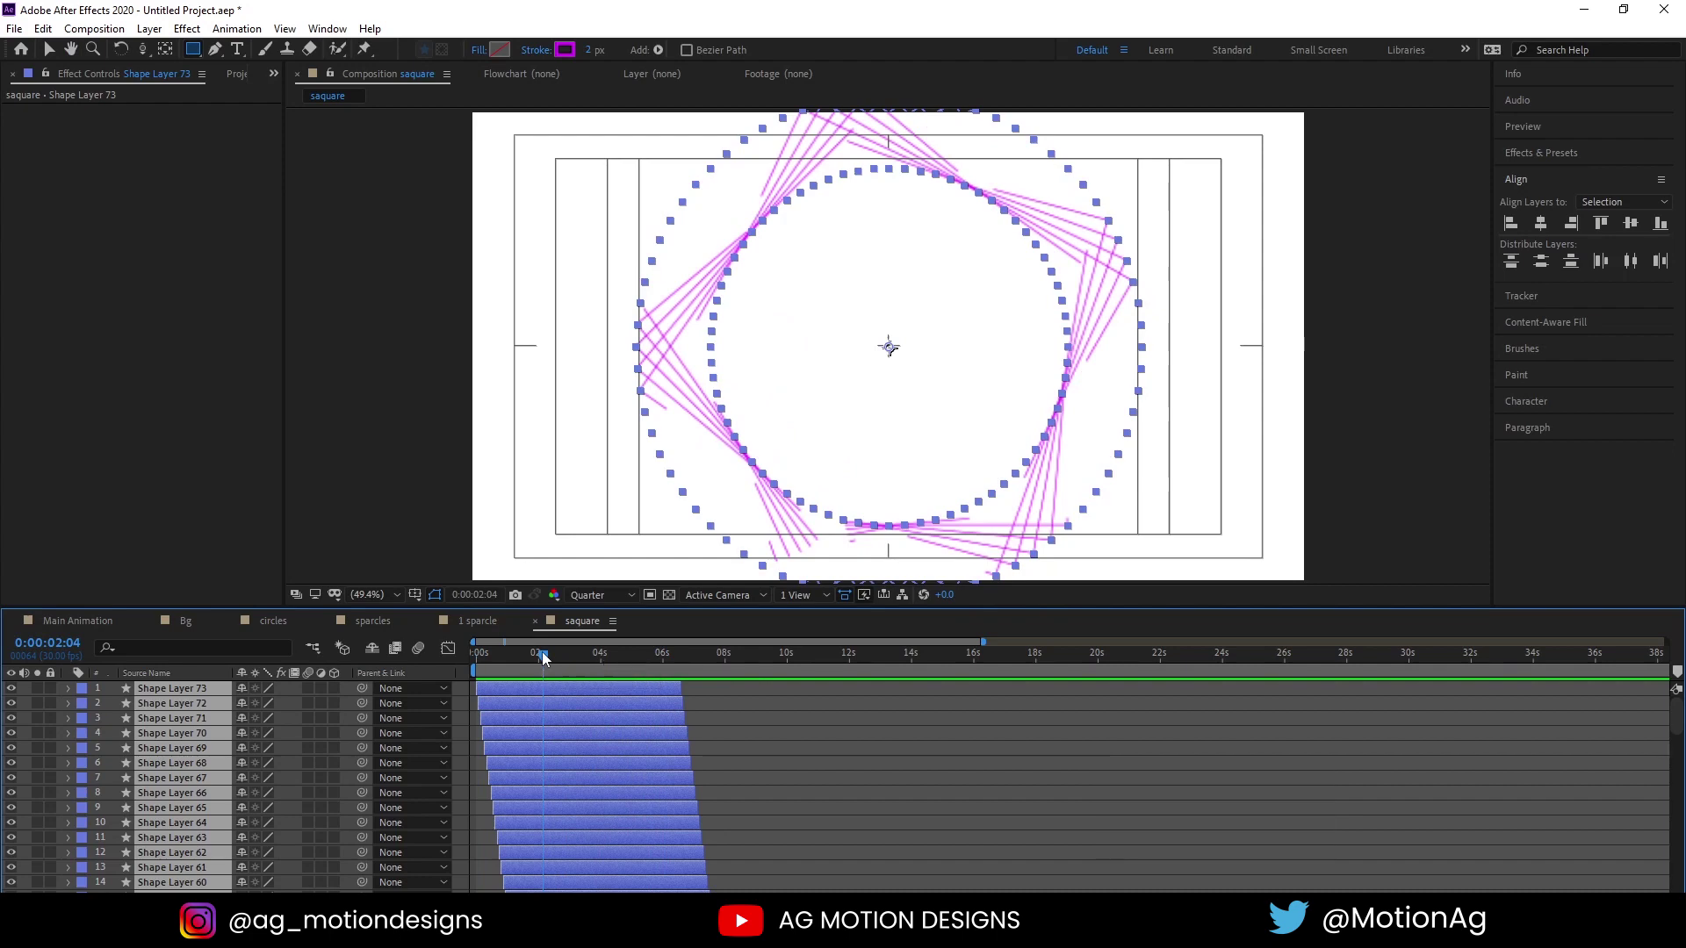
# Drop the saquare comp into Main Animation and scale it to 37% around the logo
pyautogui.click(90, 623)
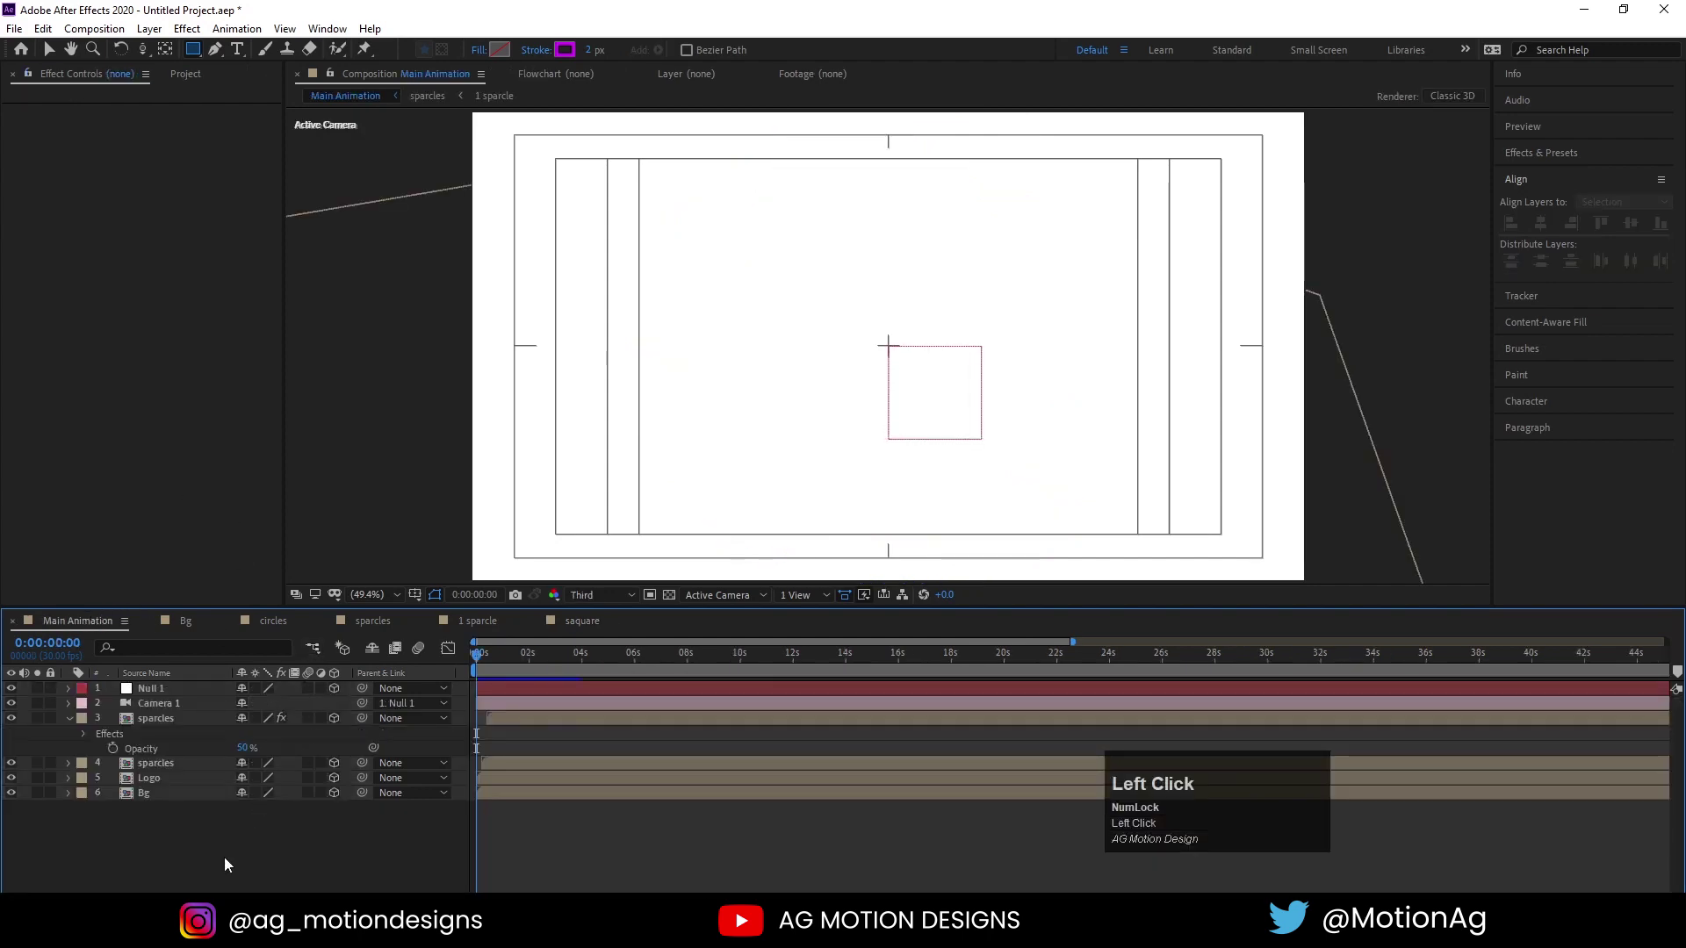
pyautogui.press('ctrl+0')
pyautogui.moveTo(42, 285); pyautogui.dragTo(337, 797)
pyautogui.press('space')
pyautogui.press('s')
pyautogui.moveTo(262, 809); pyautogui.dragTo(335, 808)
pyautogui.press('space')
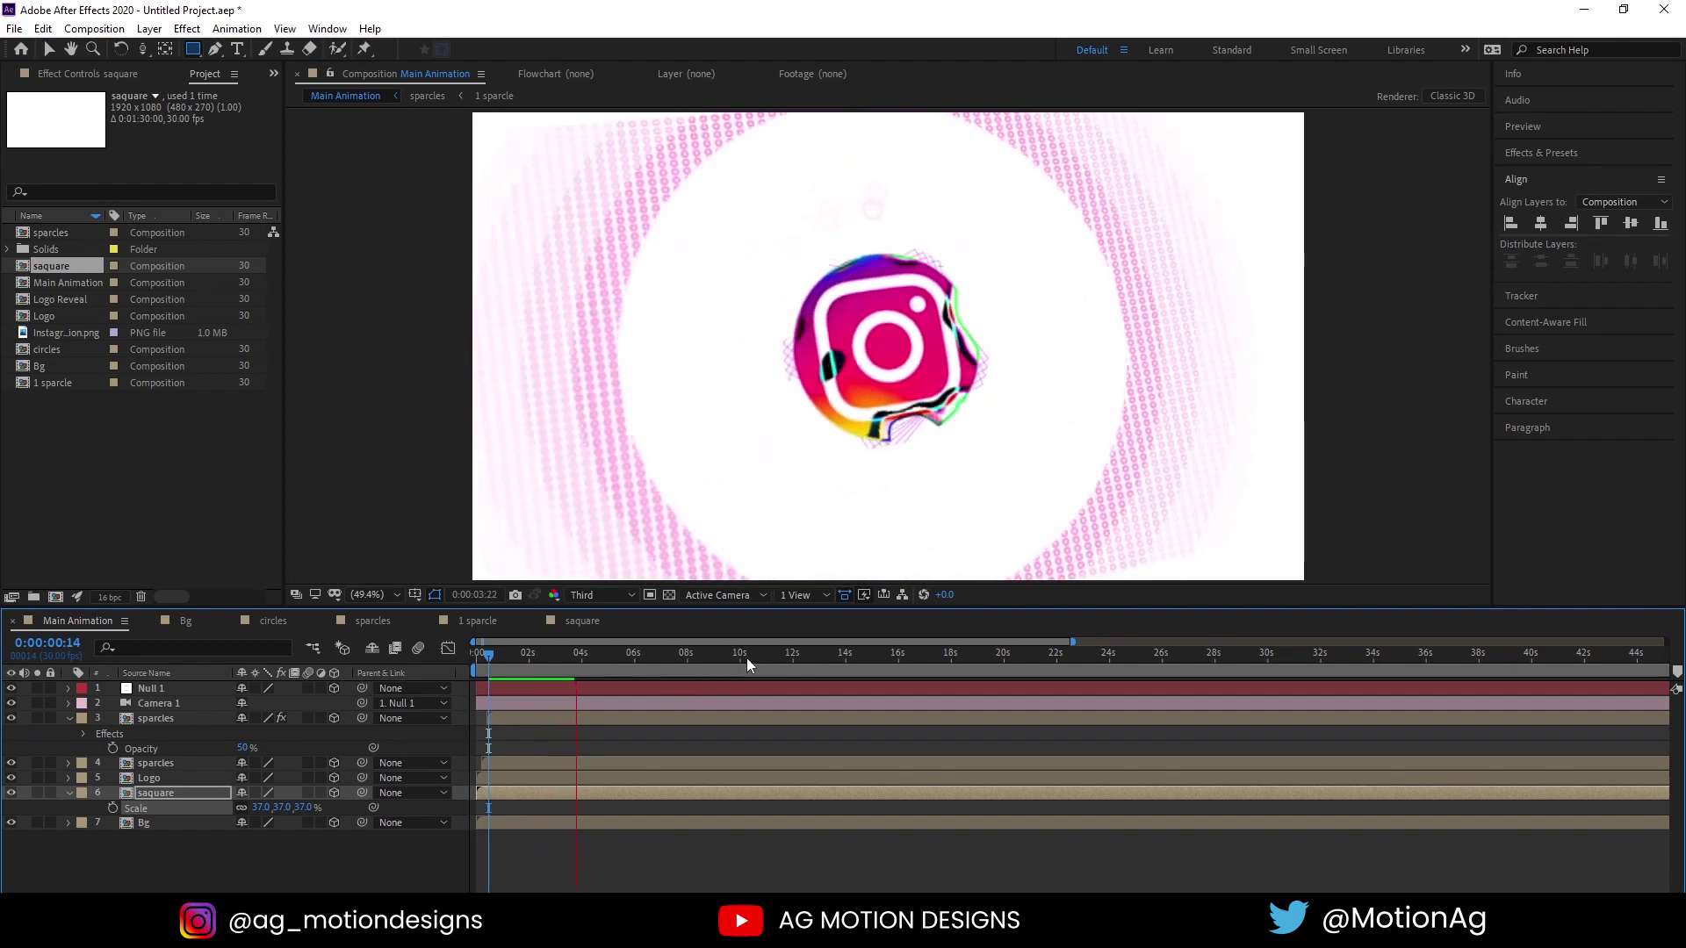
pyautogui.press('space')
# Keyframe the ring's Position and Scale, then push it back in Z depth at a later frame
pyautogui.moveTo(534, 661); pyautogui.dragTo(183, 798)
pyautogui.press('p')
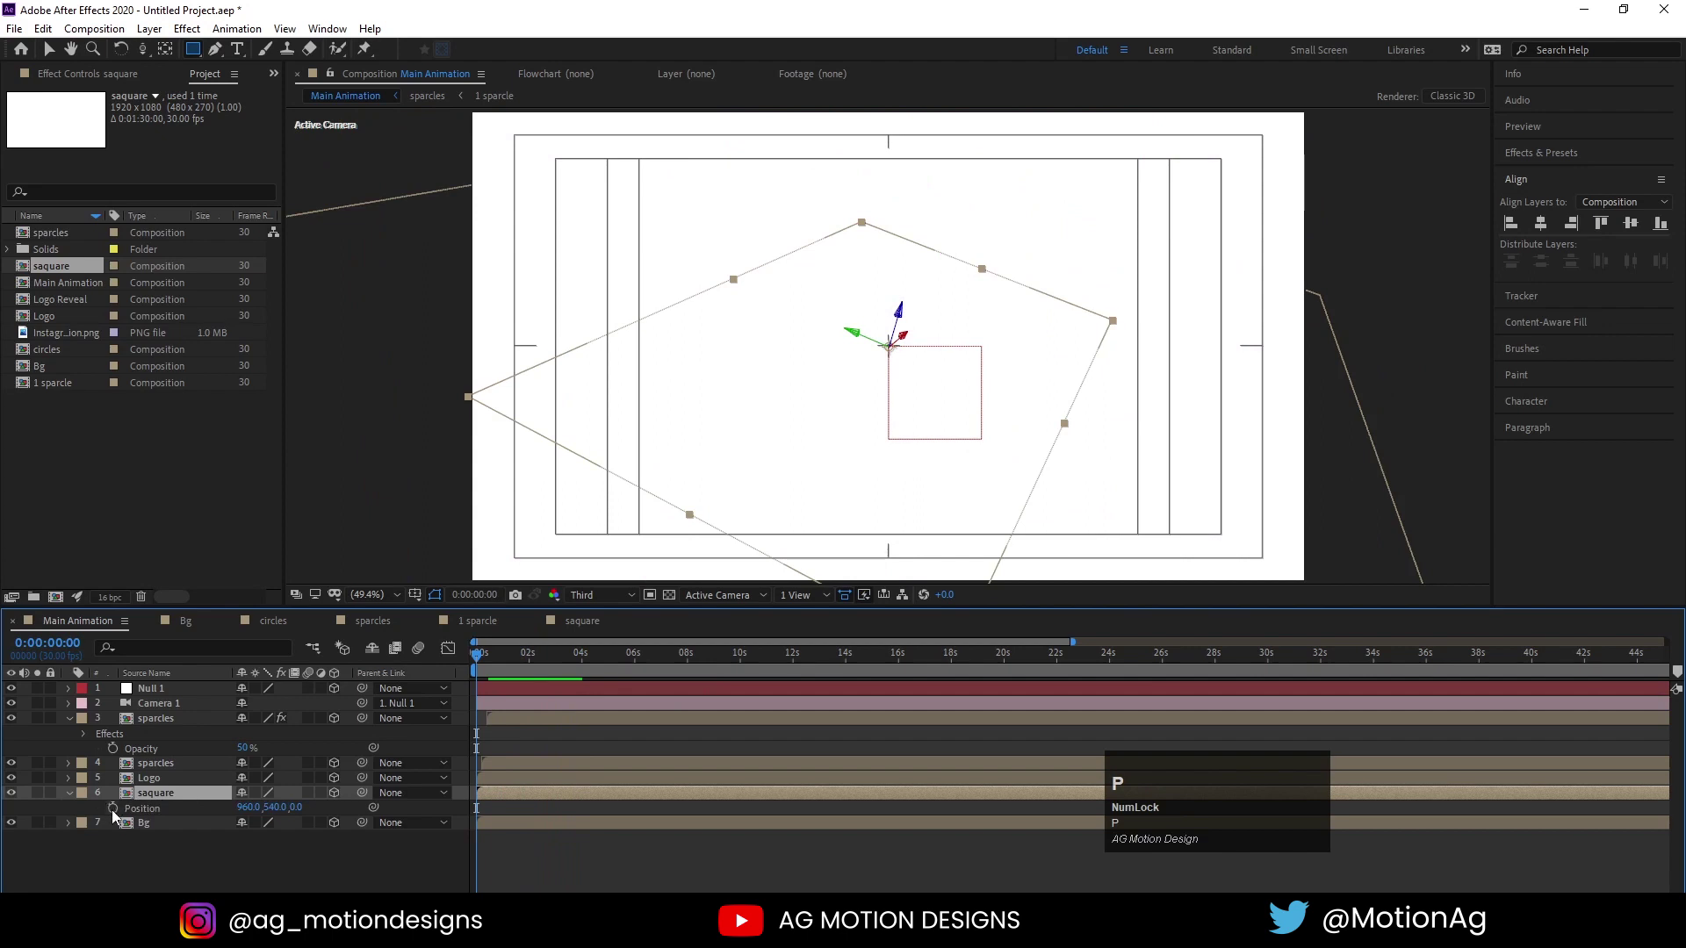
pyautogui.click(120, 815)
pyautogui.press('s')
pyautogui.click(120, 813)
pyautogui.press('u')
pyautogui.press('space')
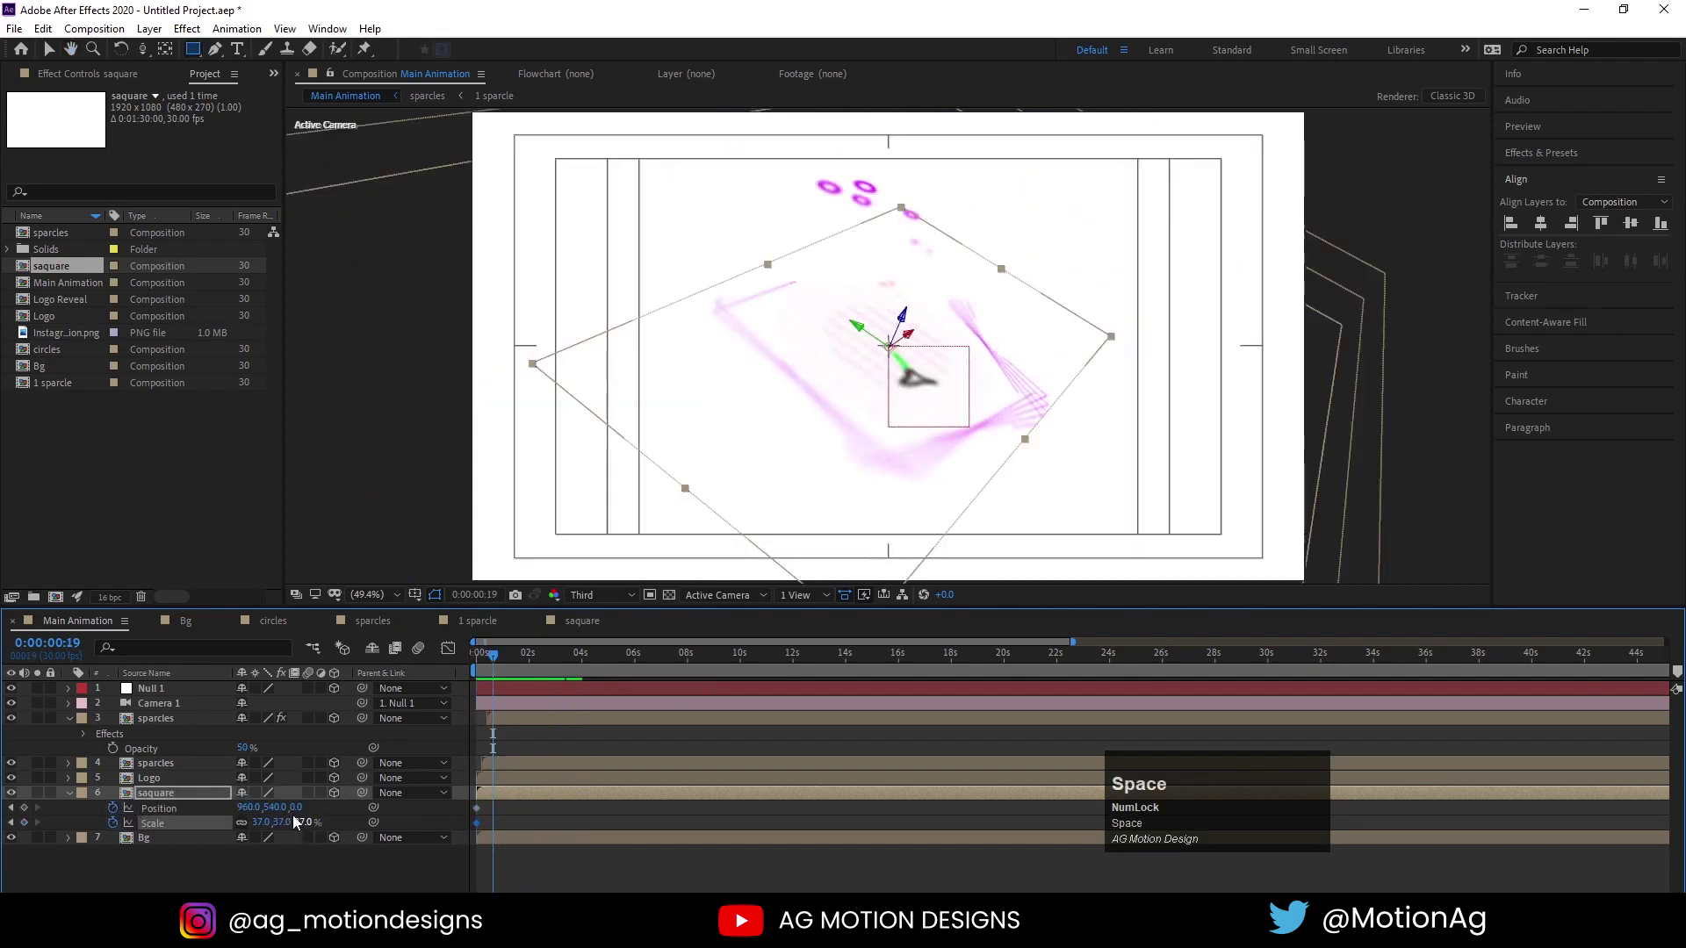
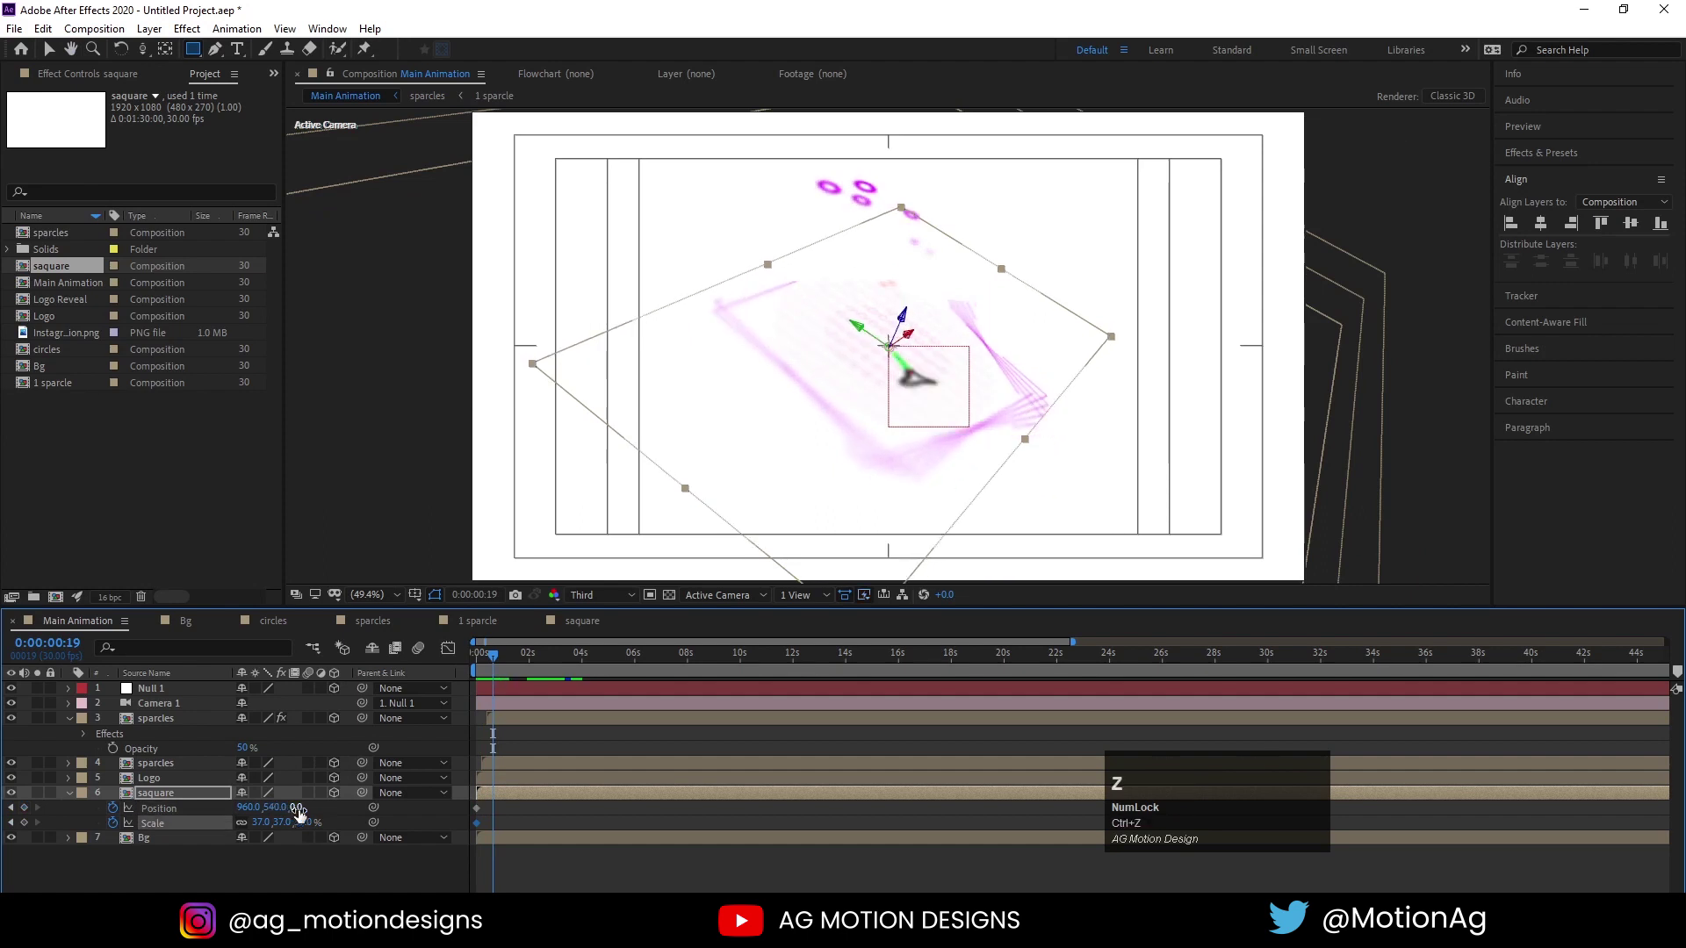
pyautogui.moveTo(301, 813); pyautogui.dragTo(532, 813)
pyautogui.press('space')
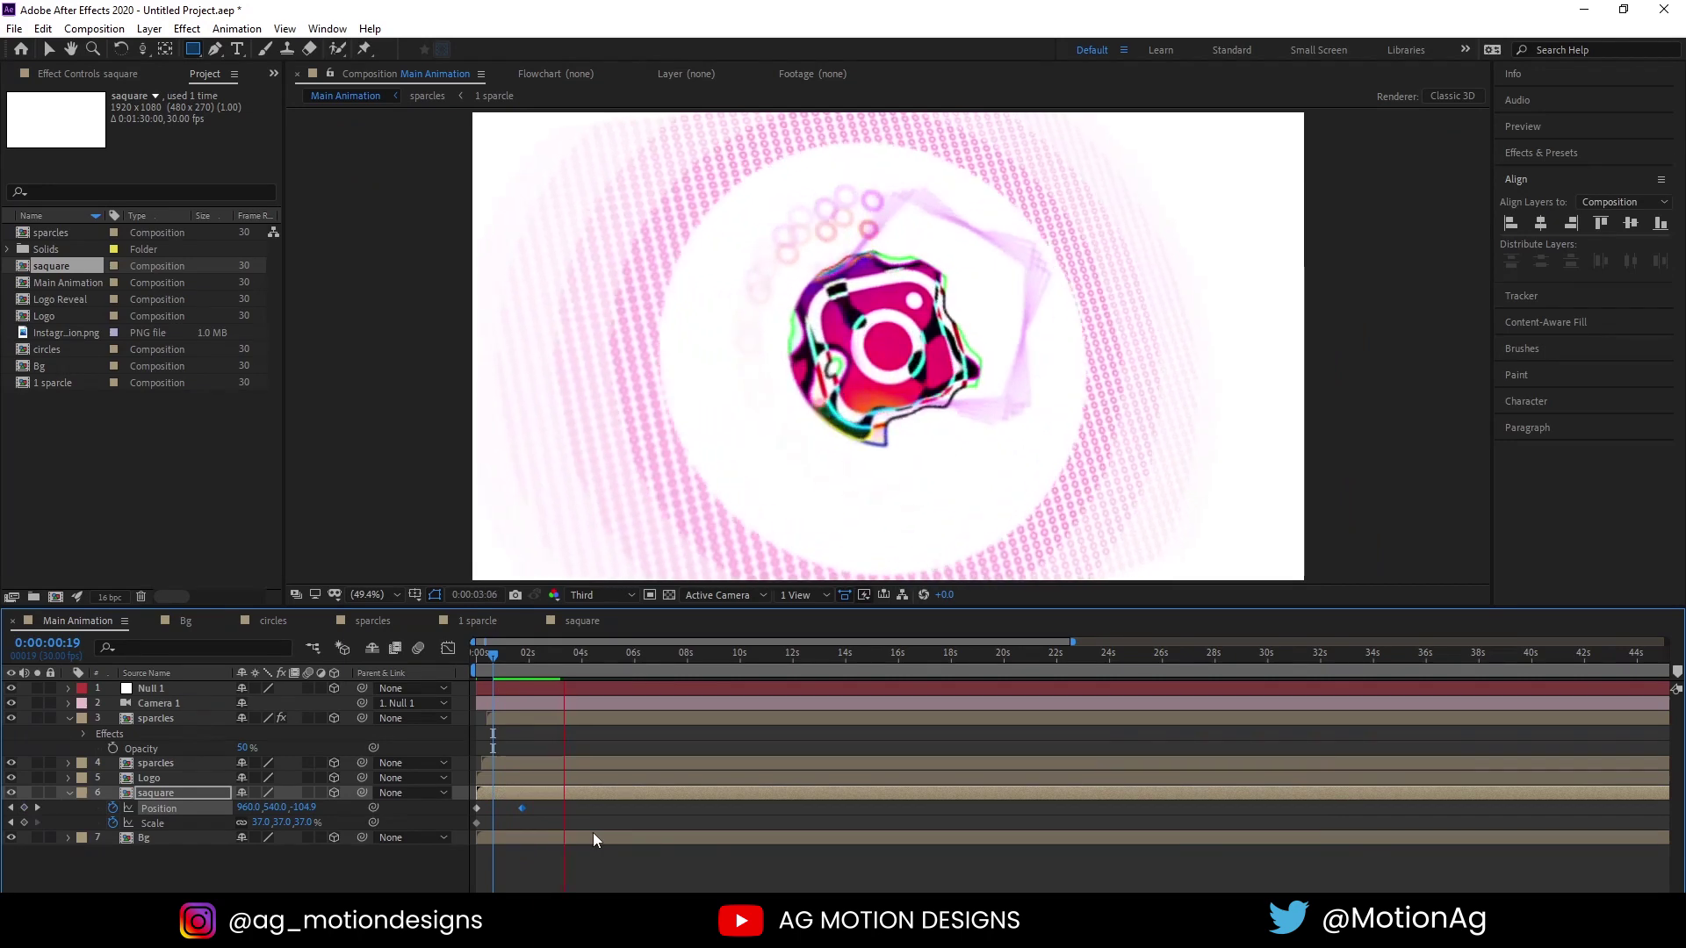
pyautogui.press('space')
# Align the depth keyframe with the camera's later keyframe and play back the main animation
pyautogui.click(593, 744)
pyautogui.press('u')
pyautogui.scroll(-3)
pyautogui.moveTo(529, 860); pyautogui.dragTo(610, 867)
pyautogui.press('=')
pyautogui.moveTo(619, 869); pyautogui.dragTo(312, 859)
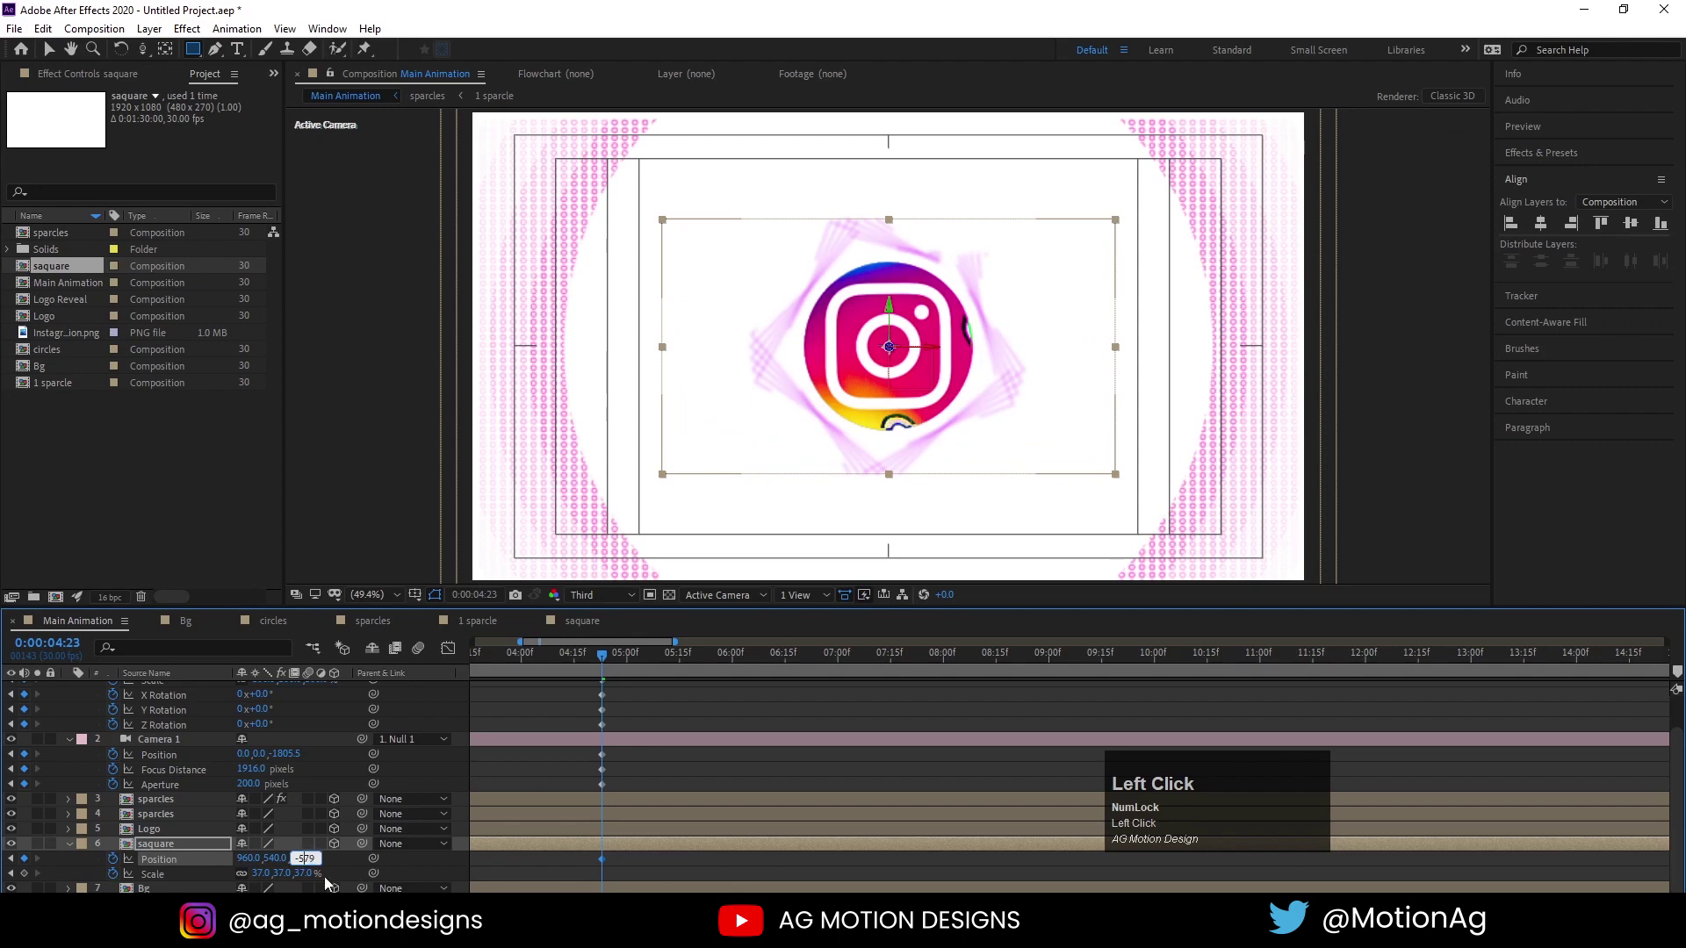
pyautogui.press('Return')
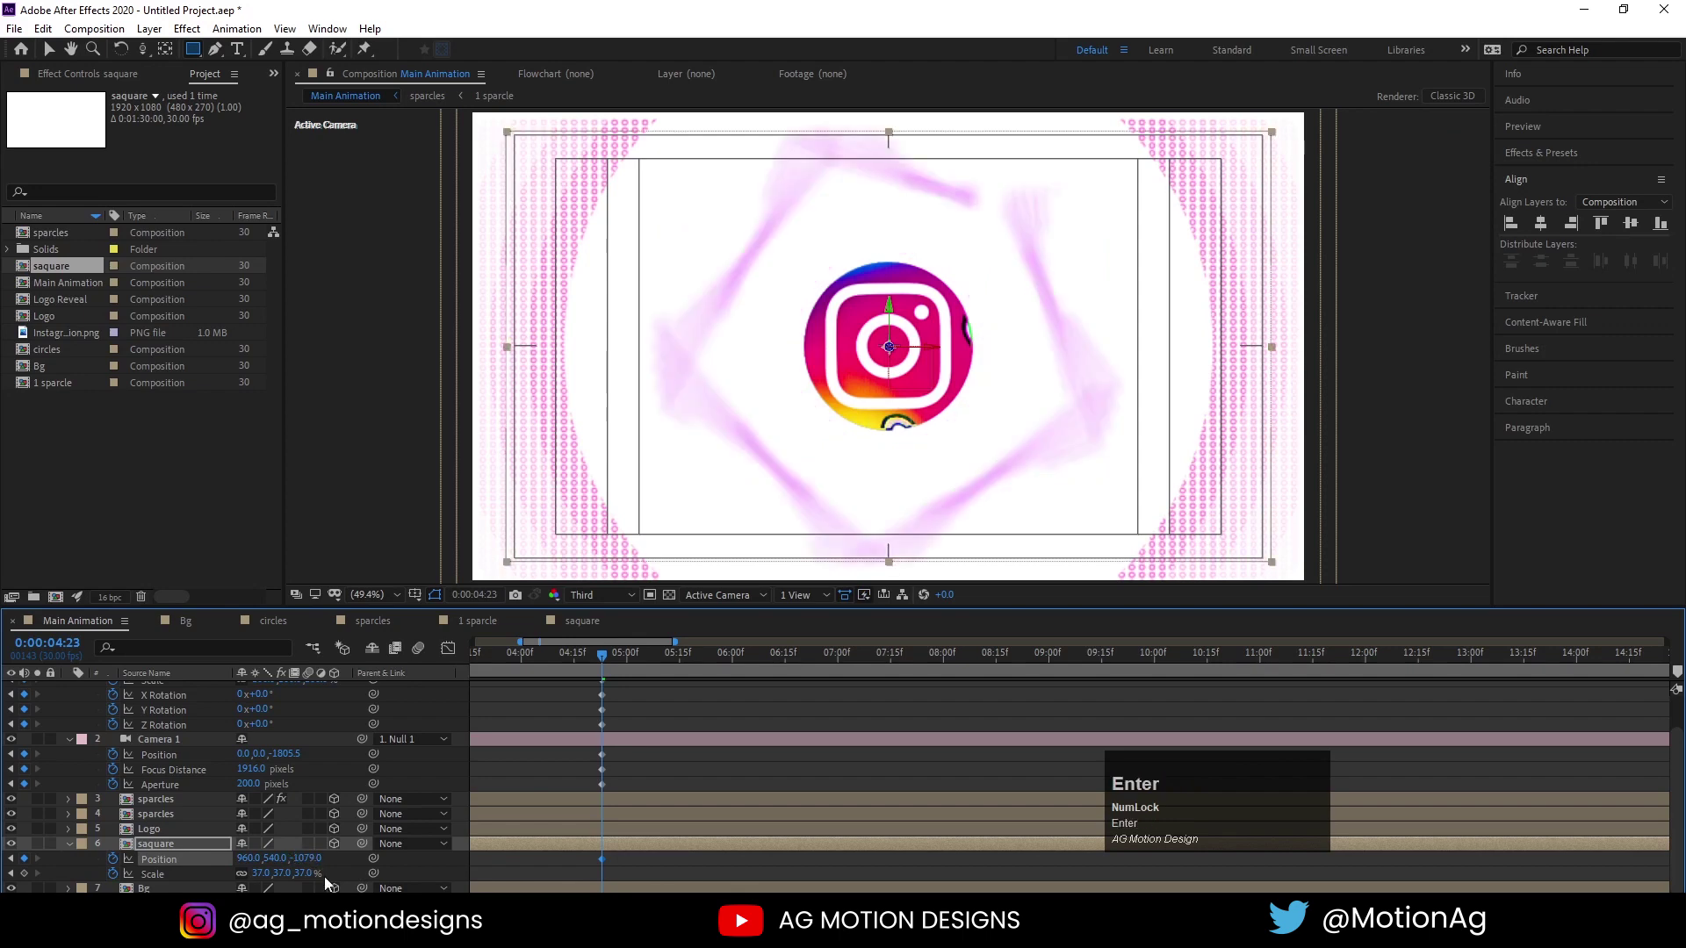
pyautogui.click(564, 865)
pyautogui.press('space')
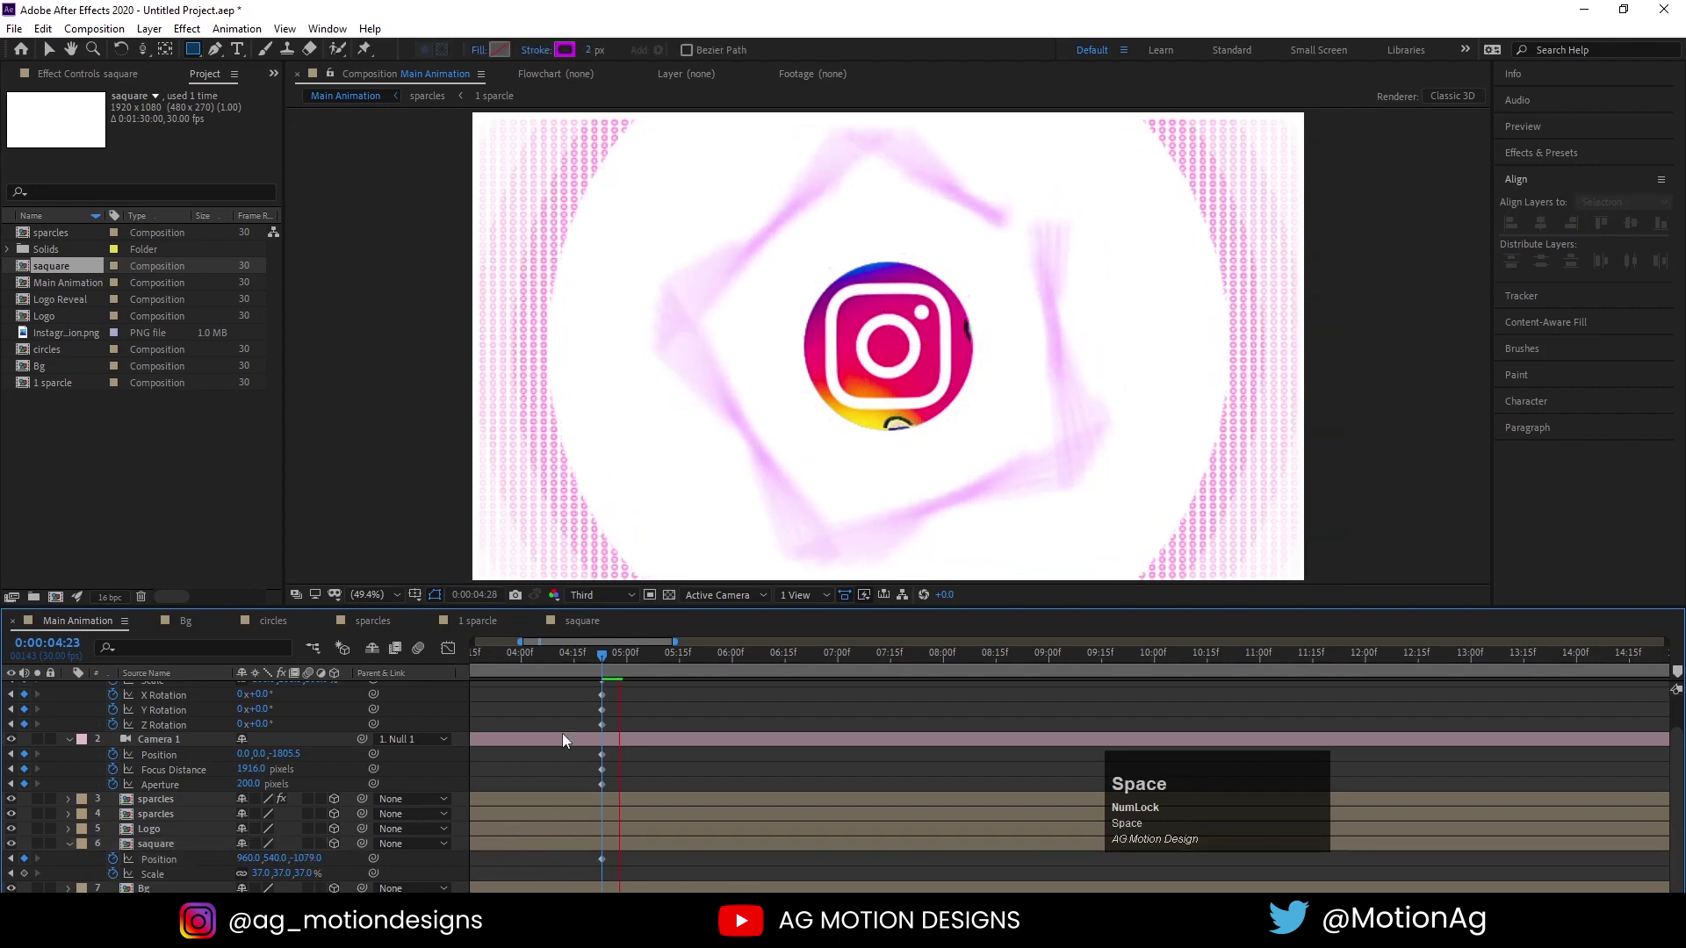
pyautogui.click(535, 660)
pyautogui.press('space')
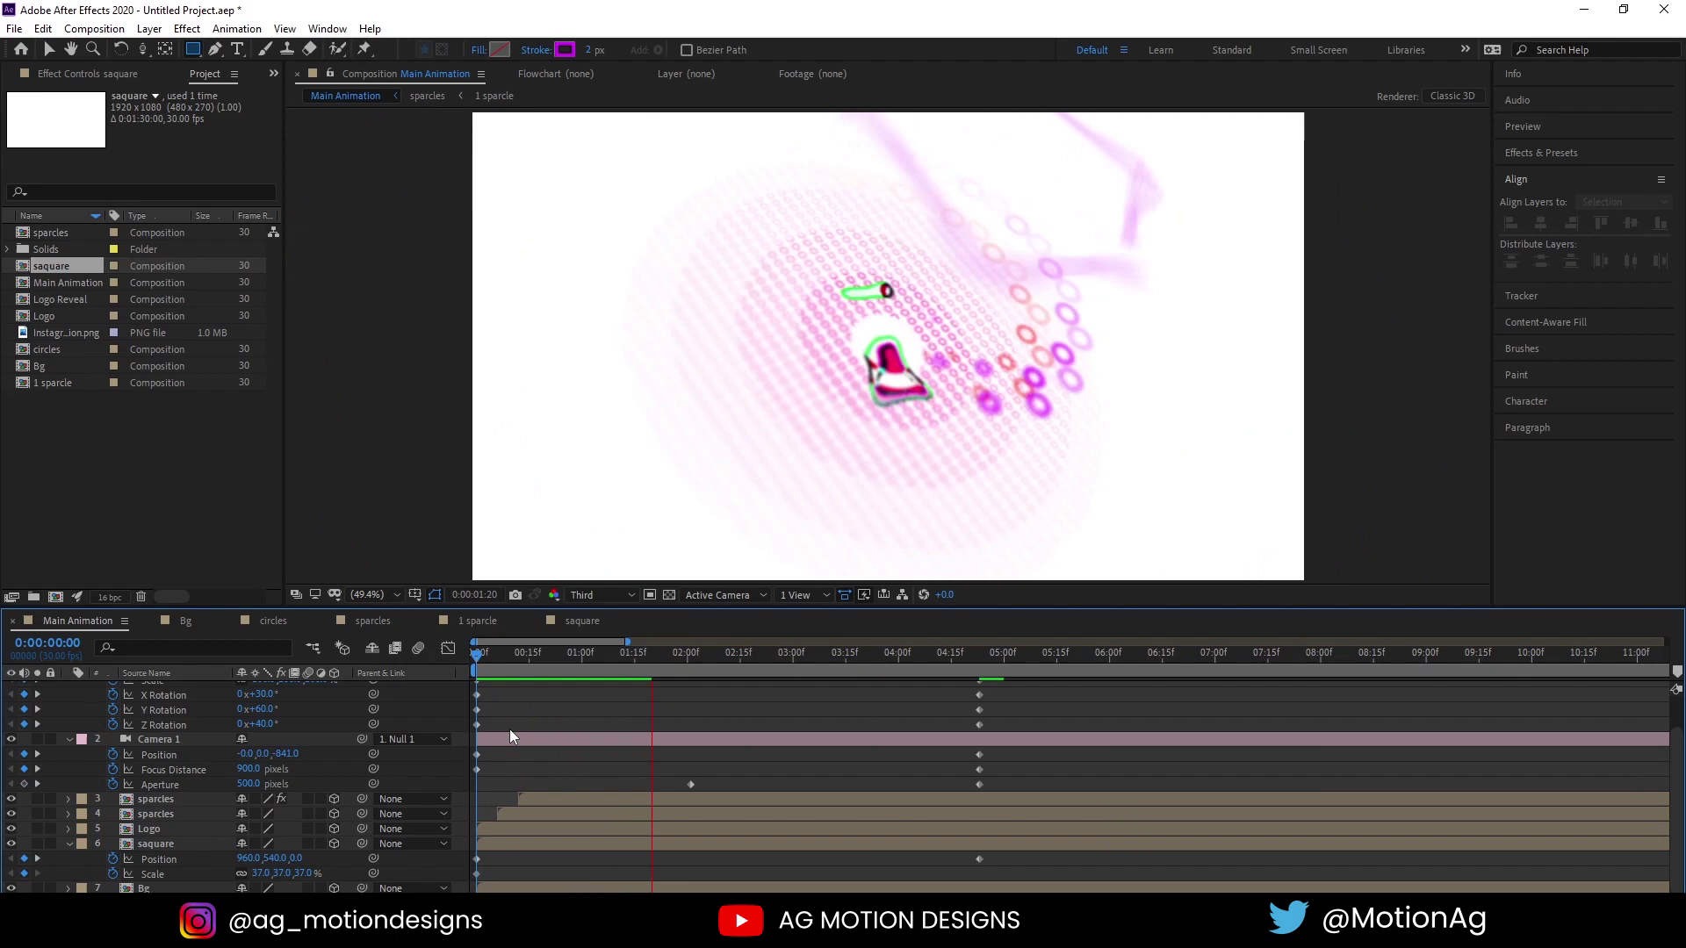
pyautogui.press('space')
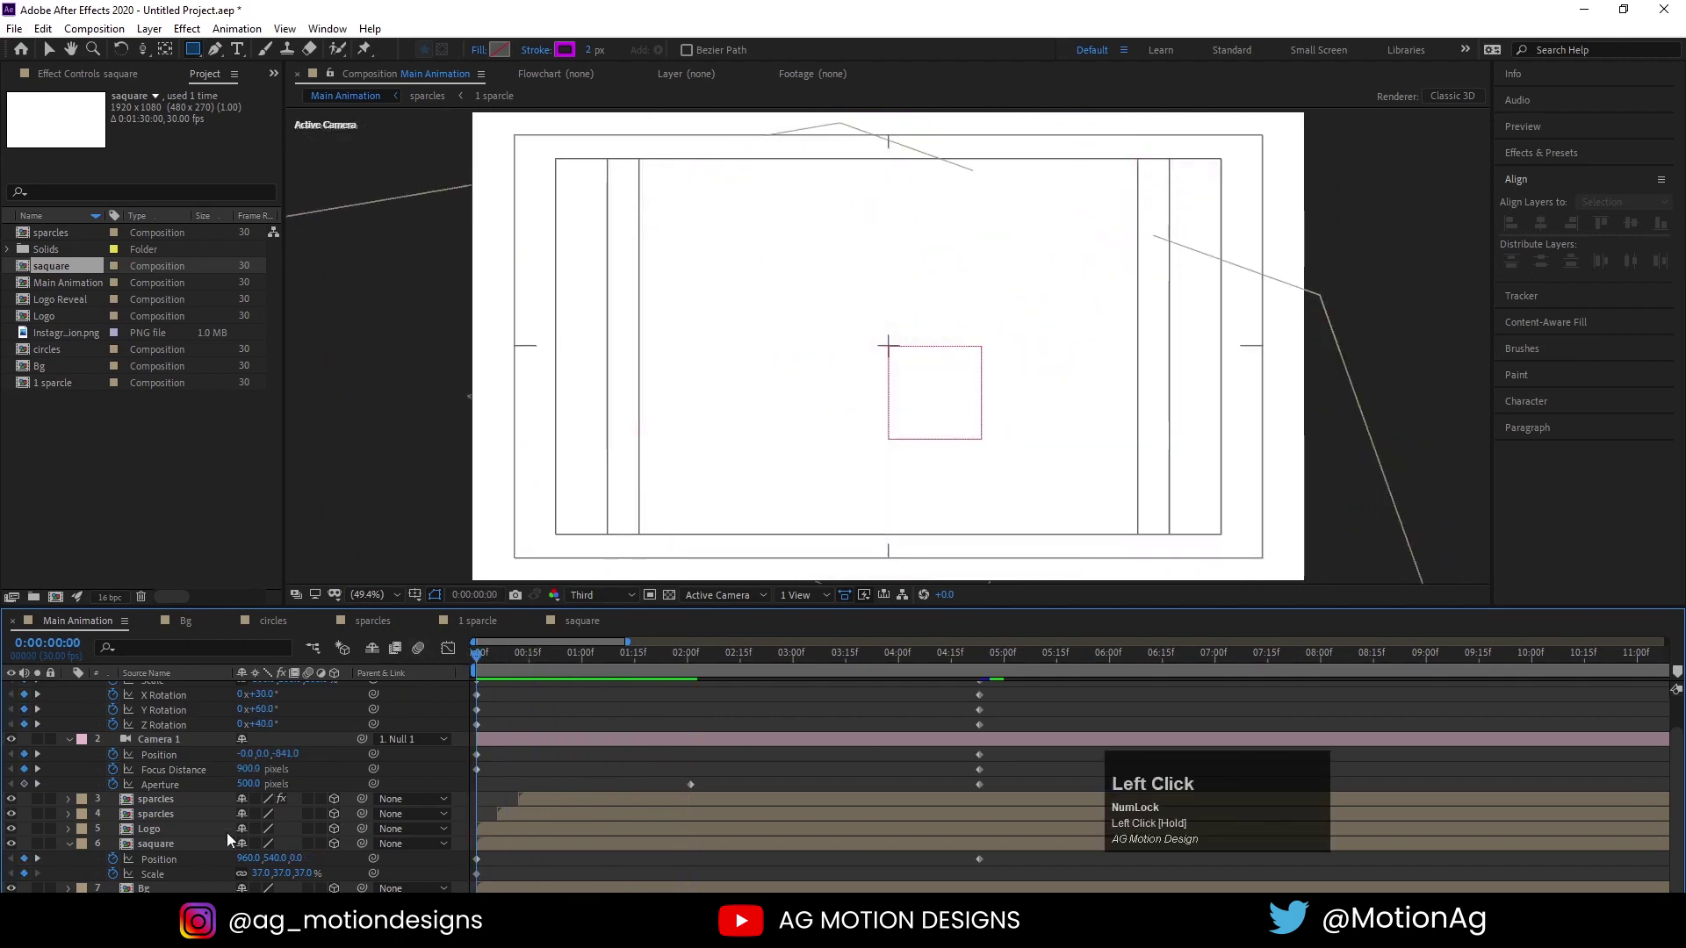